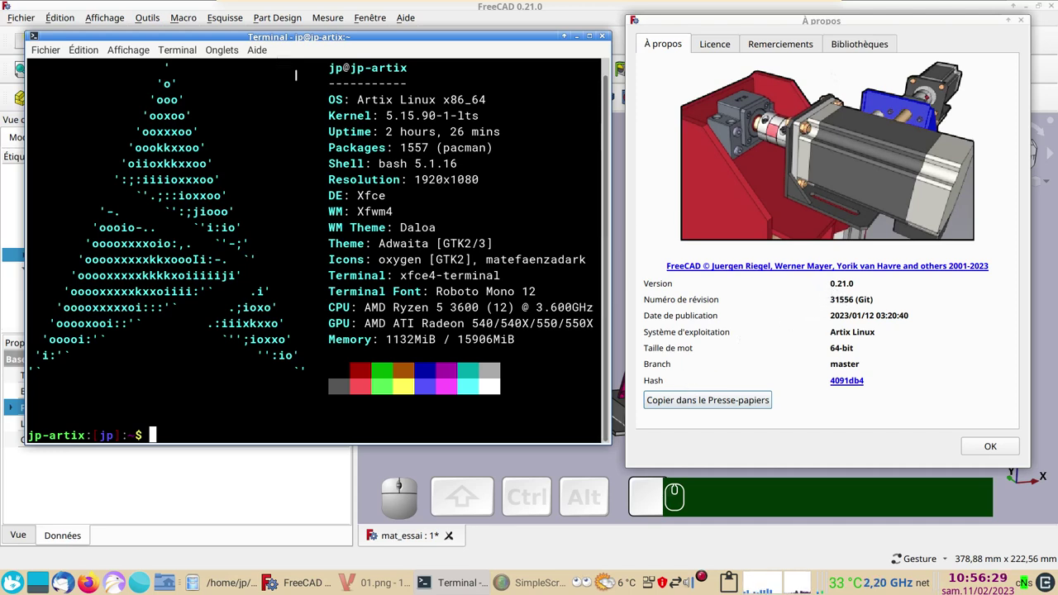
- Close the About window and orbit the finished mast model to view its other sides and front
click(990, 448)
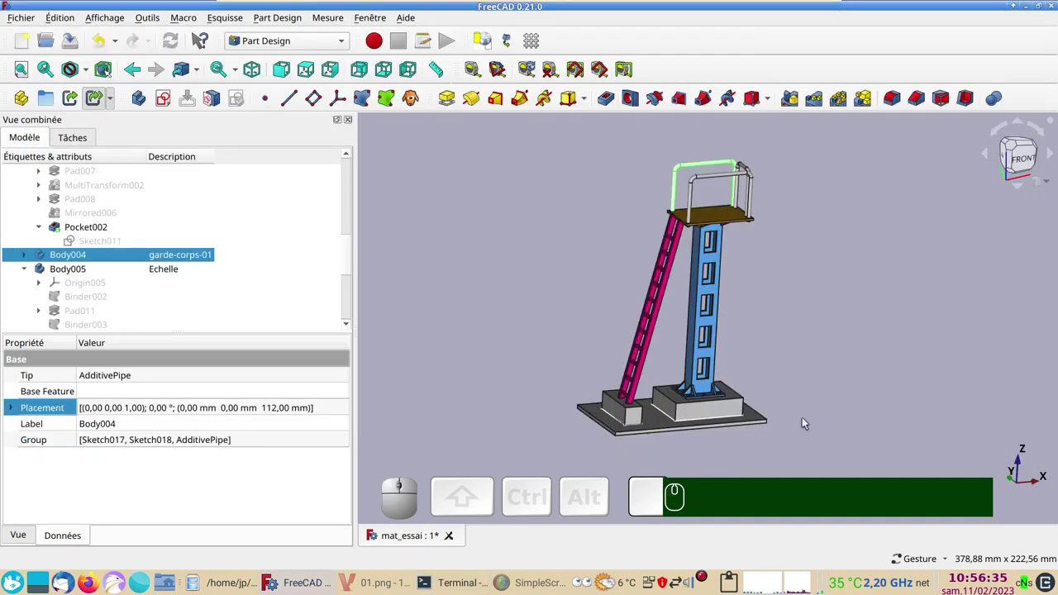
drag(808, 434, 807, 402)
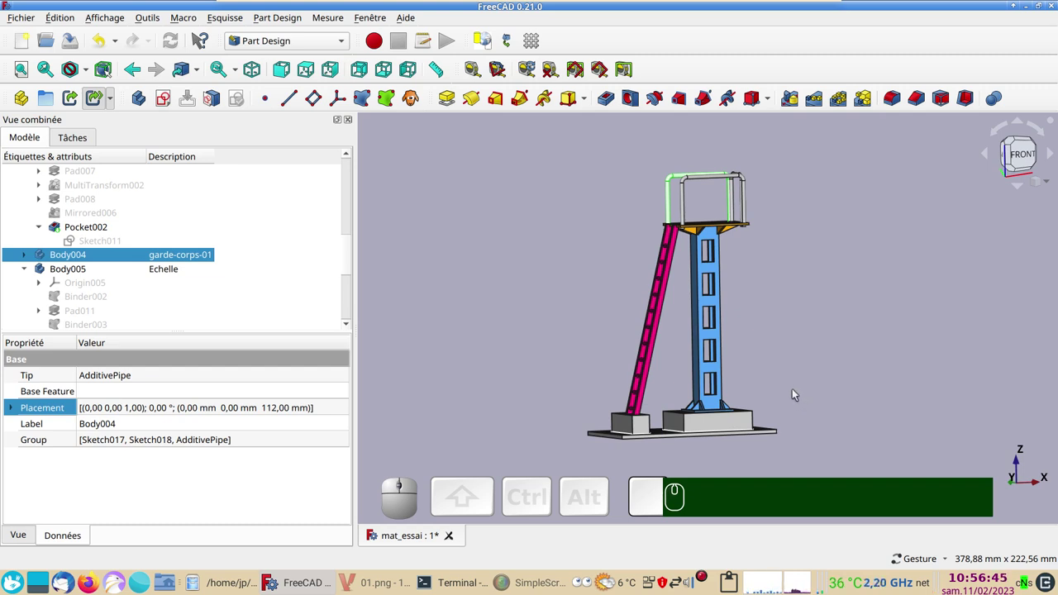
drag(826, 402, 826, 424)
drag(815, 417, 799, 401)
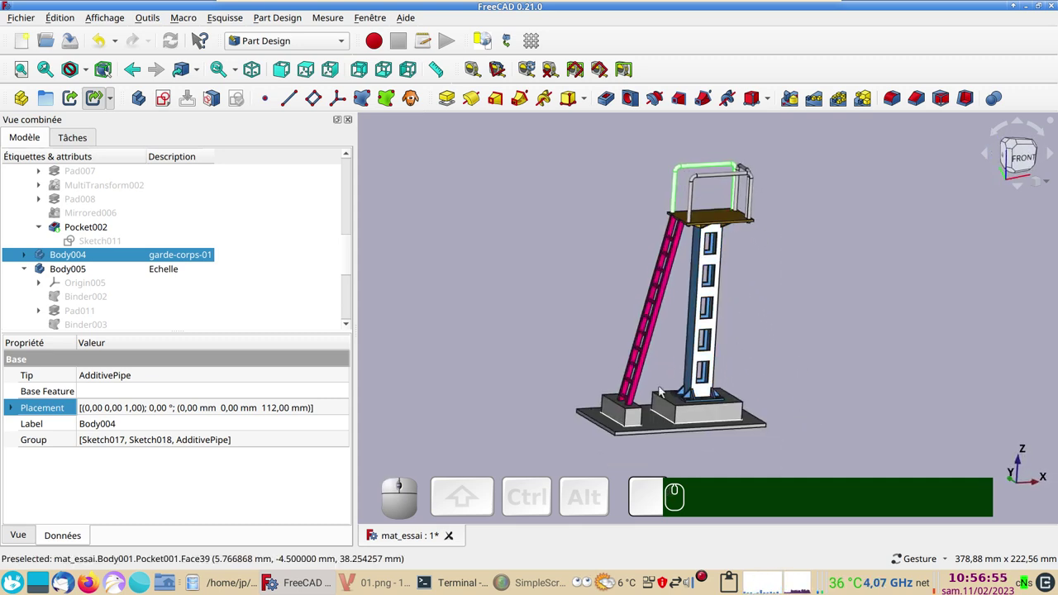
- View the Carre_BM_ligne photo of the real signal mast in Dolphin, then return to FreeCAD
click(1012, 153)
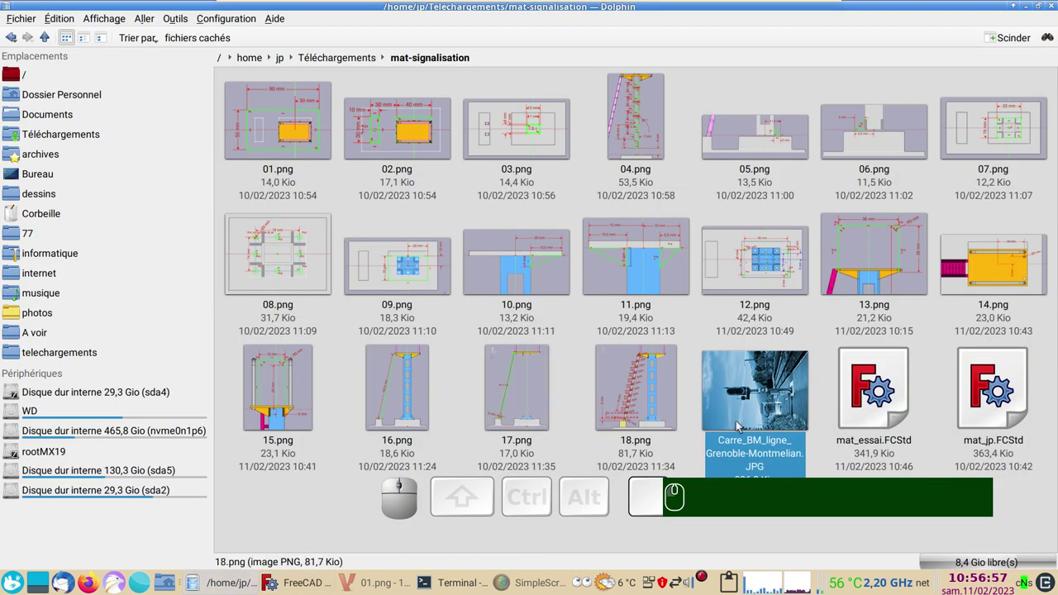
click(768, 414)
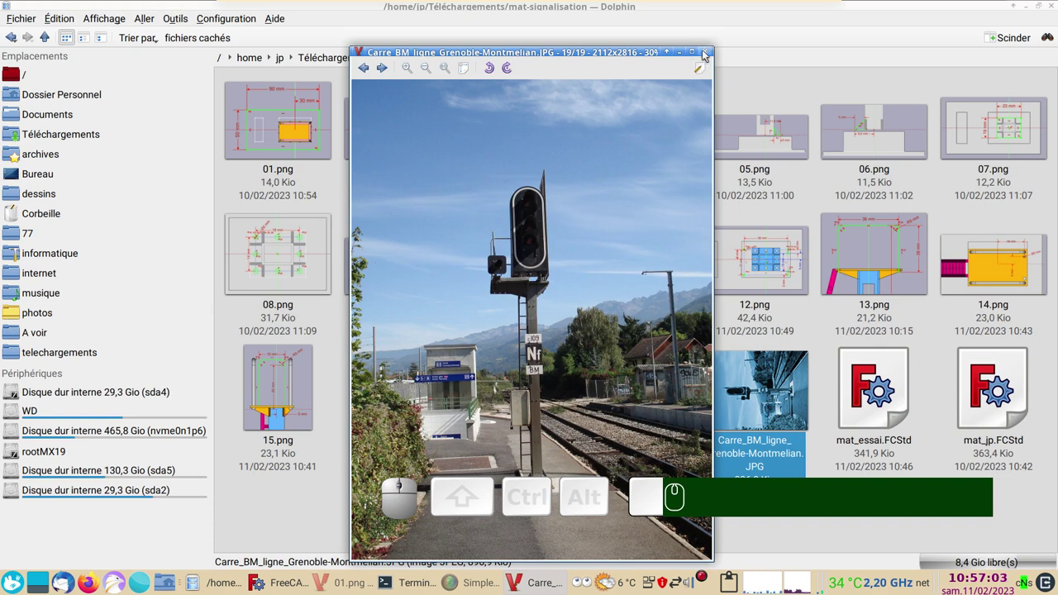
click(704, 52)
click(313, 586)
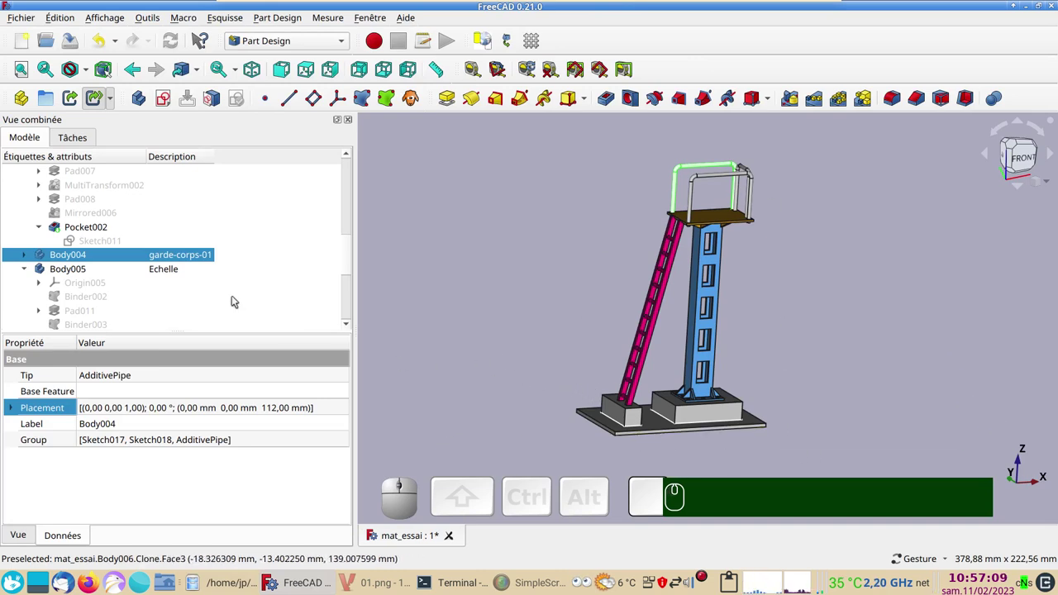
- Highlight the socle body and its Pad001 feature, toggling their visibility to review them
scroll(up, 3)
click(77, 200)
key(space)
key(space)
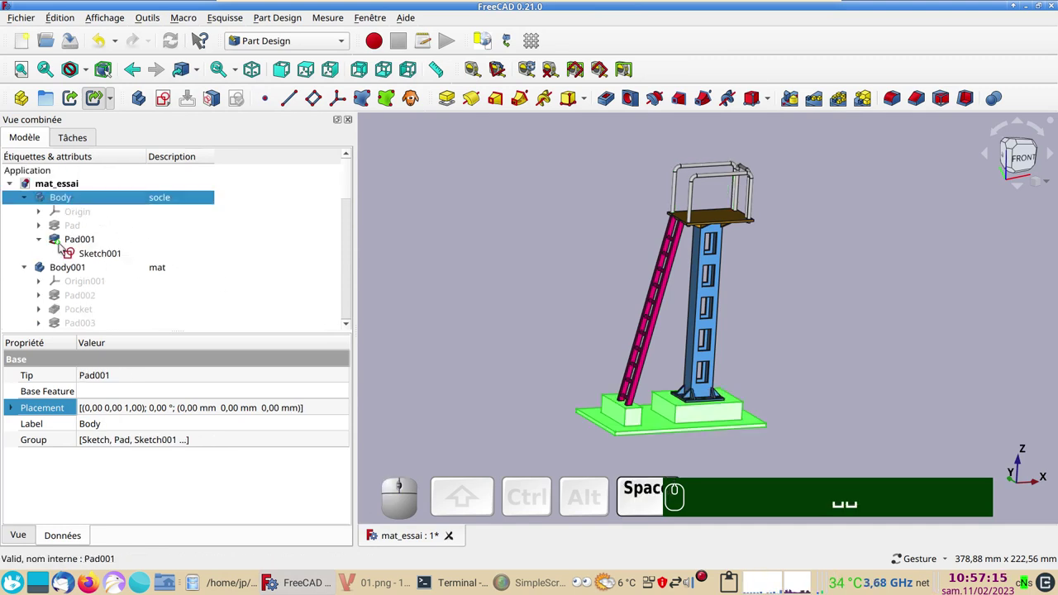
click(68, 267)
key(space)
key(space)
- Inspect the plate-forme body, then start a new empty document Unnamed1
scroll(down, 3)
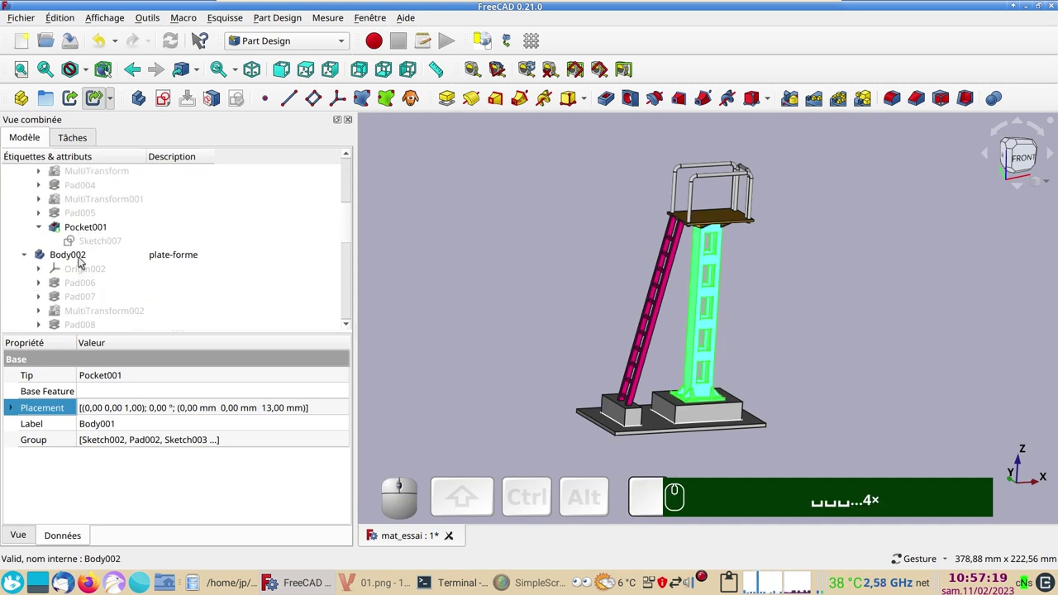
click(80, 262)
key(space)
key(space)
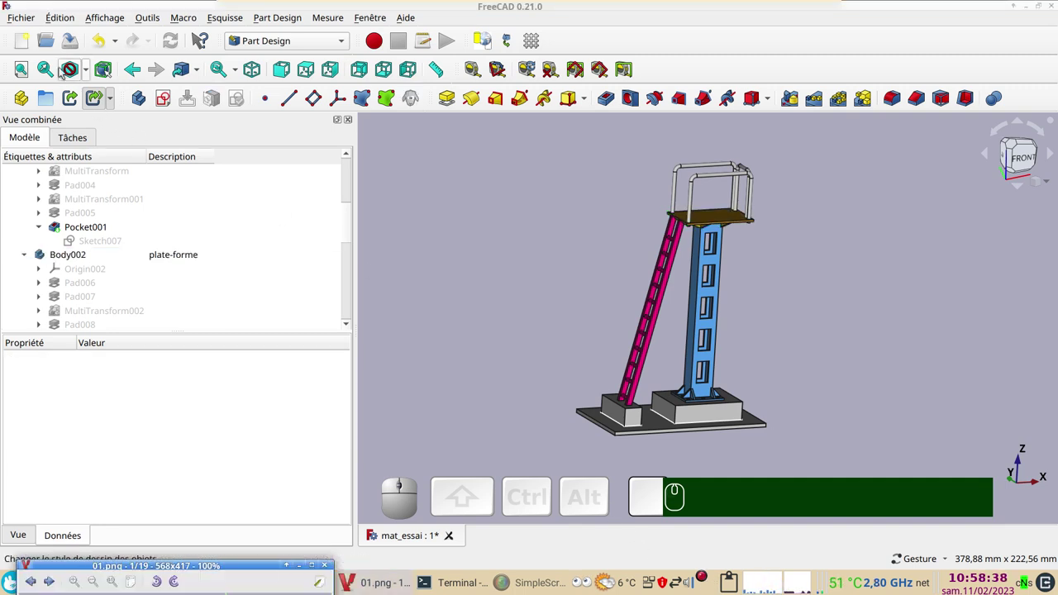
- Add a new Body to Unnamed1 and begin a sketch on its XY plane
click(27, 34)
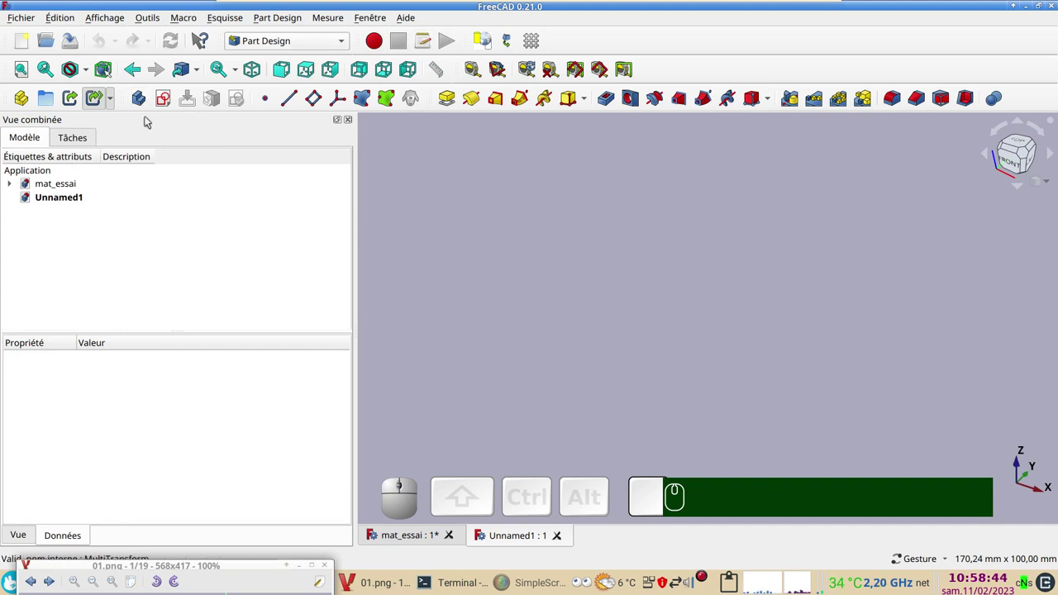
click(134, 100)
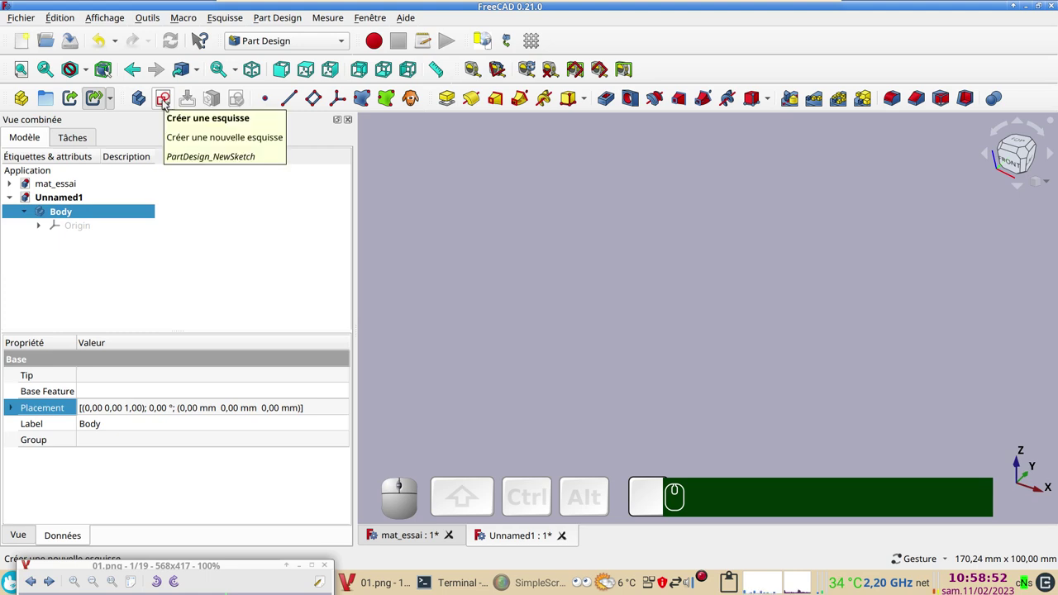
click(163, 103)
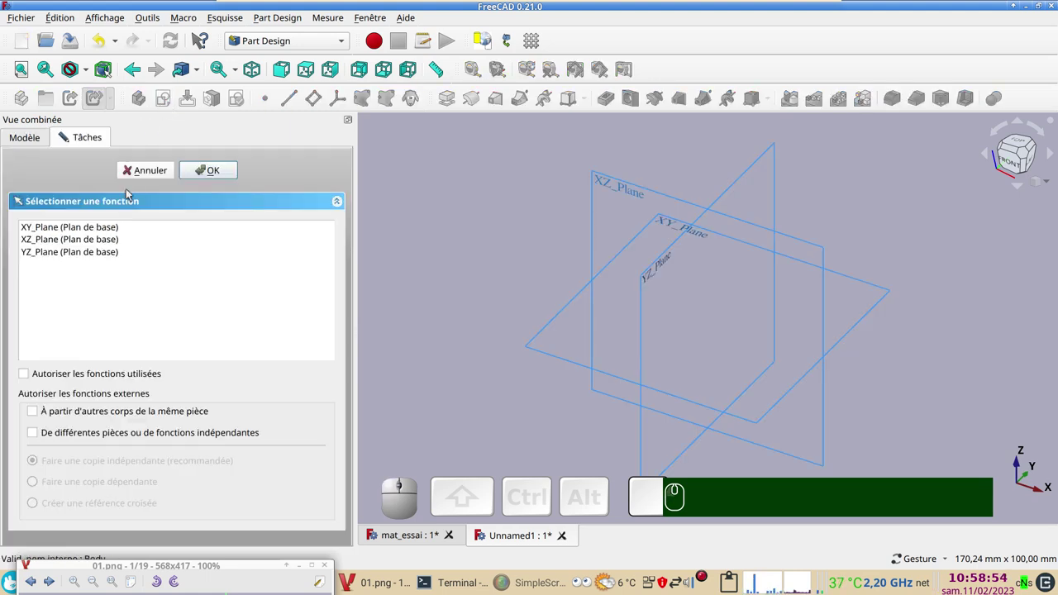
click(56, 225)
click(218, 173)
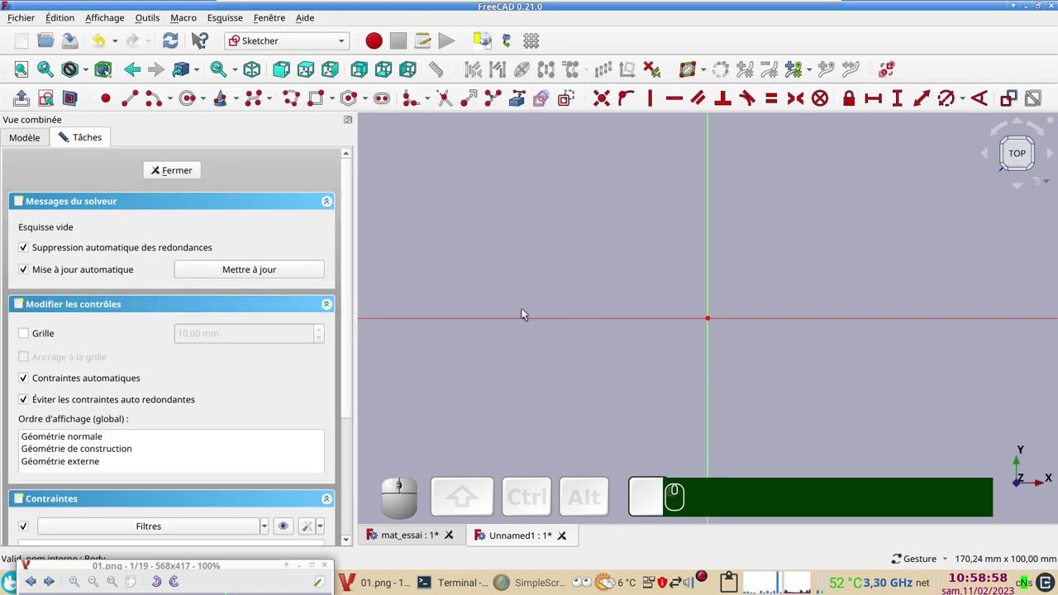
- Place the reference drawing beside the sketch and constrain the rectangle's corner 30 mm horizontally from the origin
scroll(down, 3)
drag(222, 565, 201, 380)
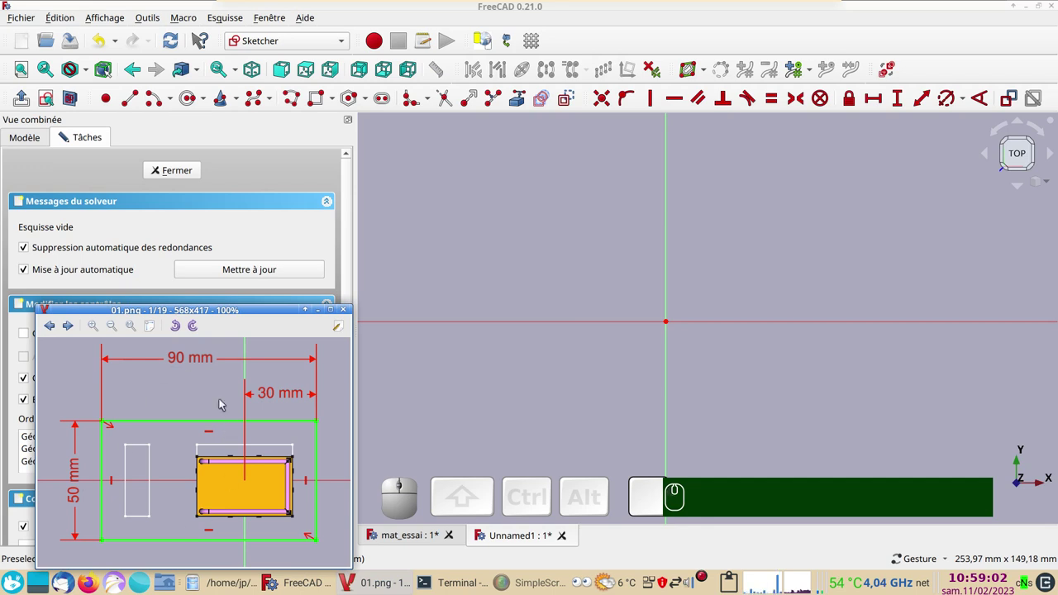
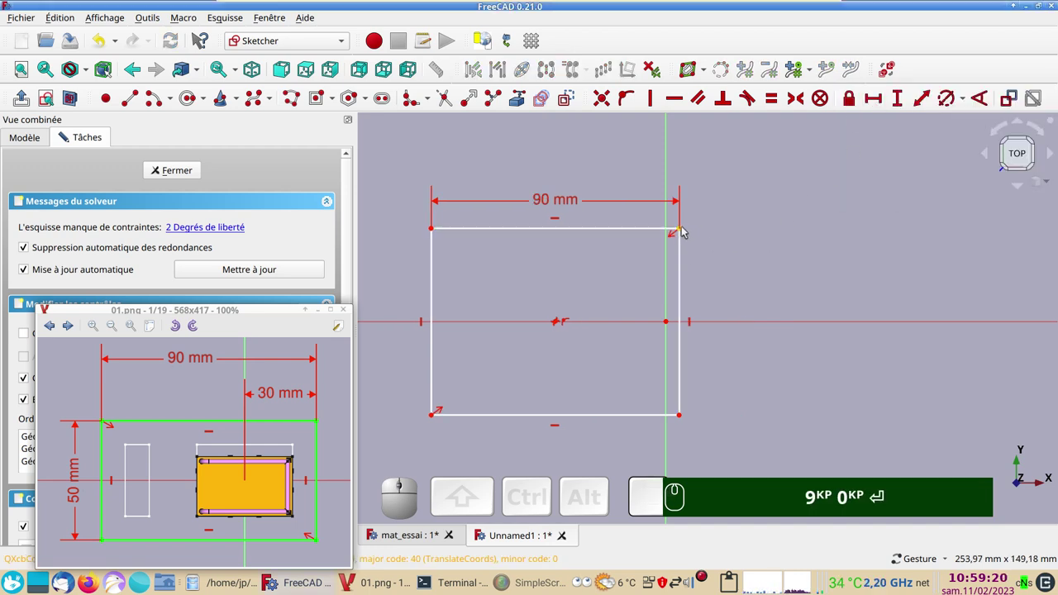
drag(684, 228, 722, 236)
click(720, 234)
click(671, 263)
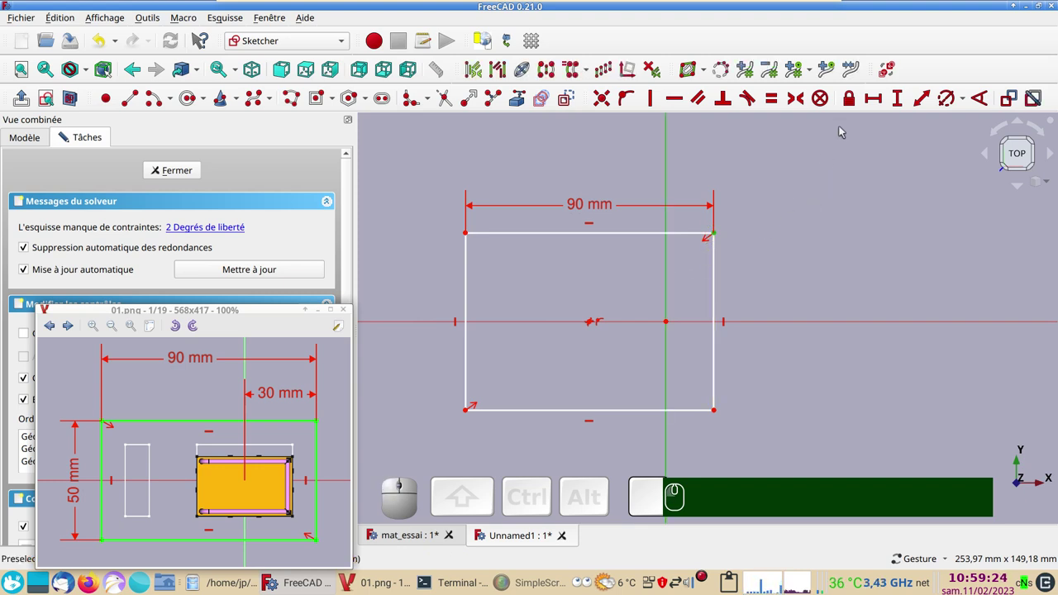
click(881, 96)
key(KP_3)
key(KP_0)
key(Return)
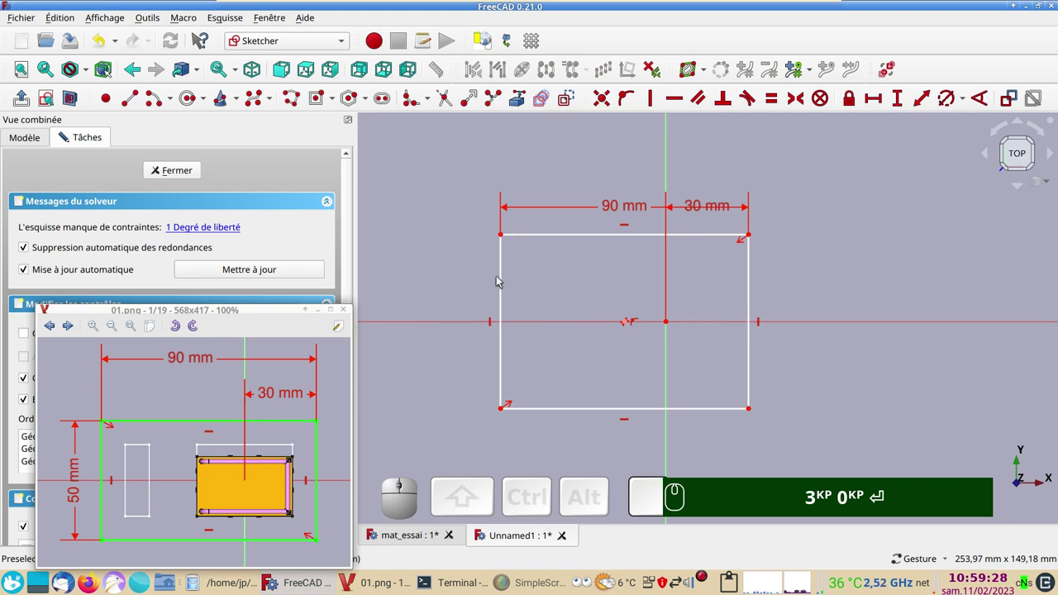
- Constrain the rectangle's left edge to a 50 mm vertical height
click(504, 289)
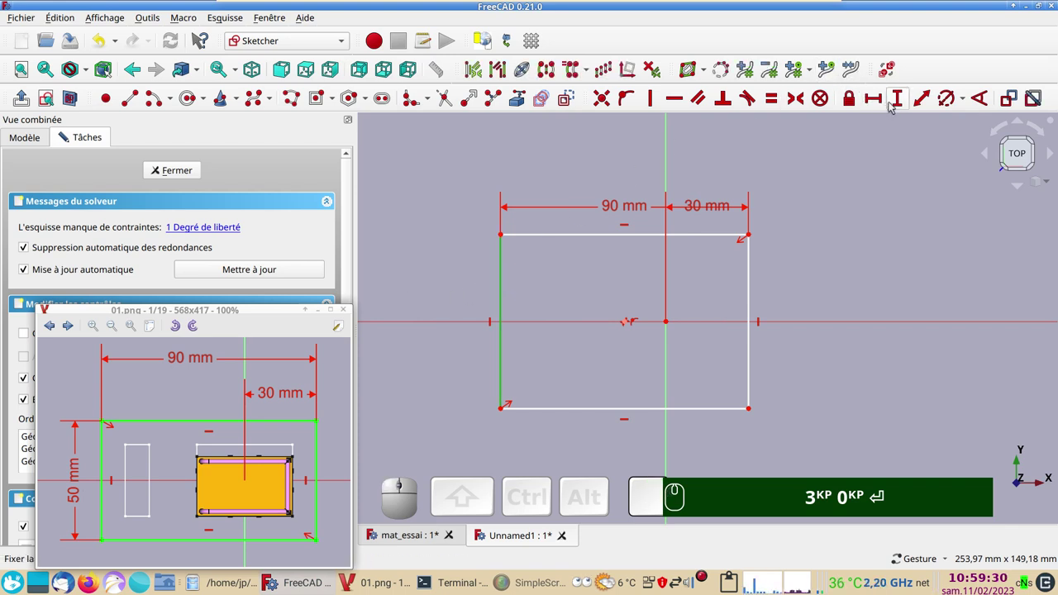
click(900, 102)
key(KP_5)
key(KP_0)
key(Return)
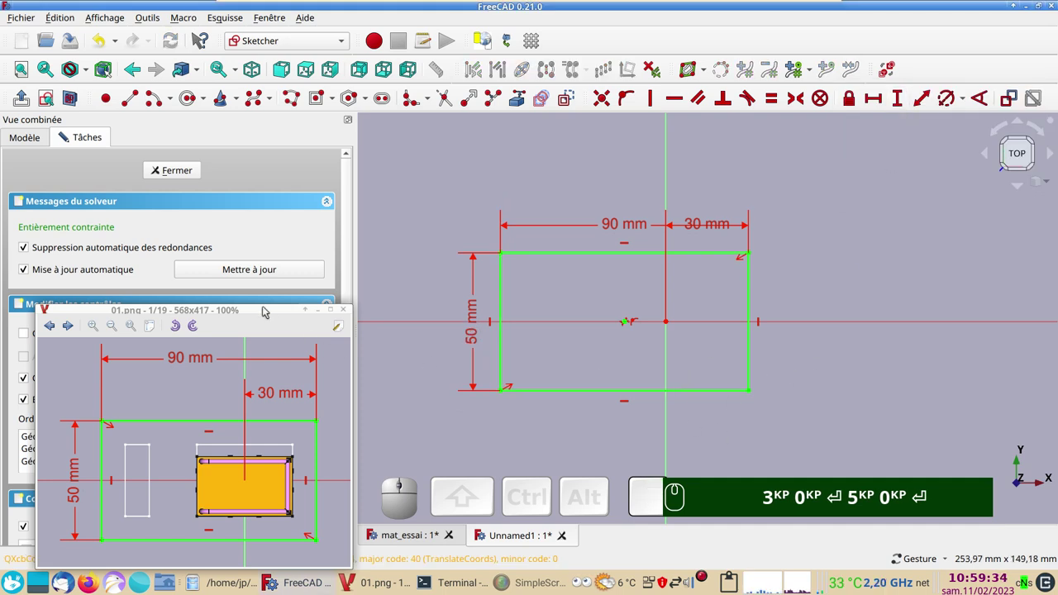
drag(264, 308, 158, 285)
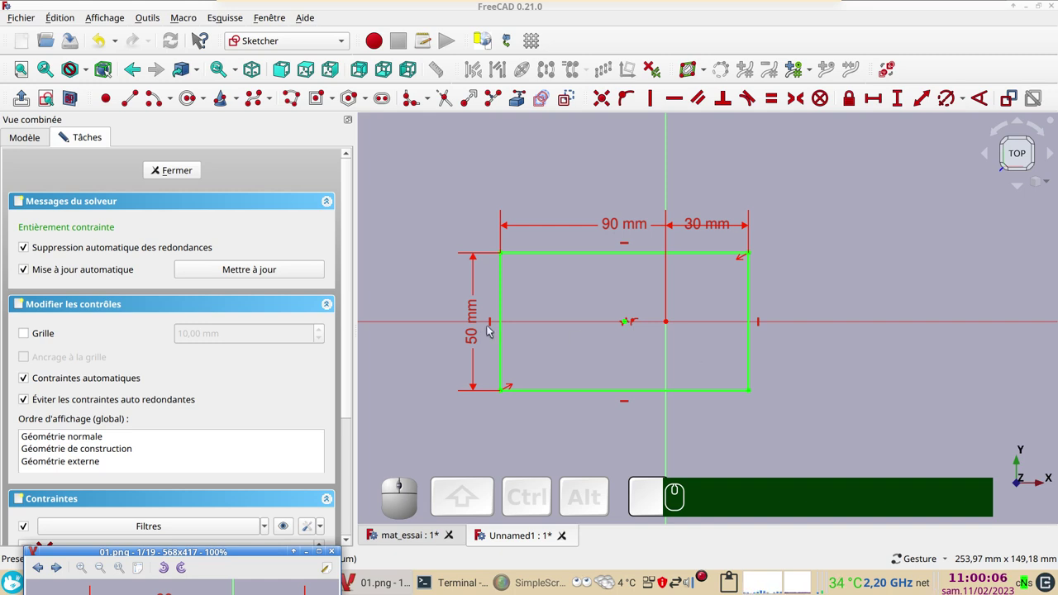
- Close the sketch and pad the rectangle into a 1 mm thick plate
click(164, 171)
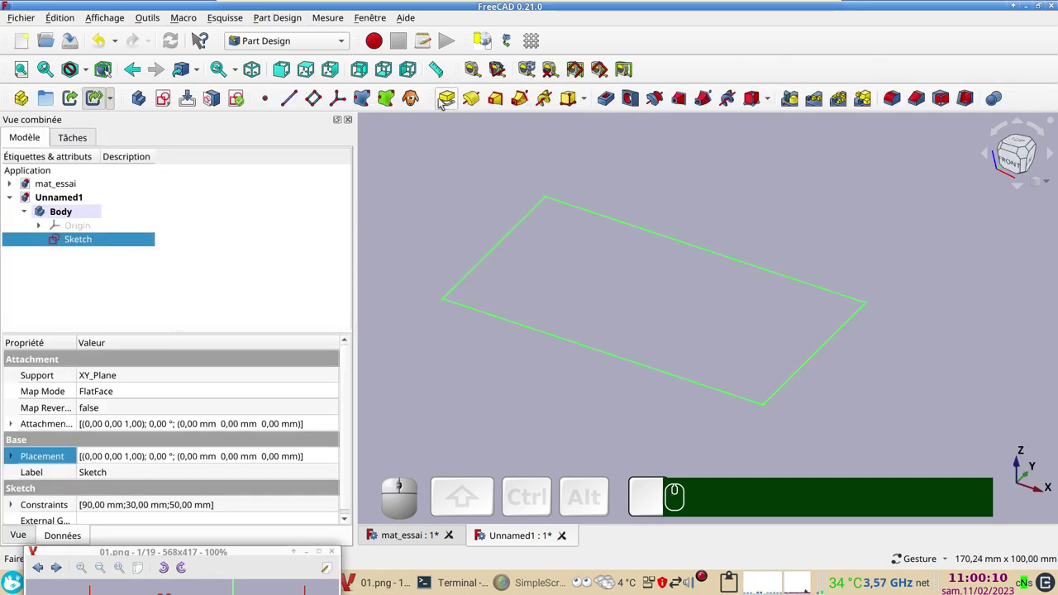
click(452, 96)
key(KP_1)
key(Return)
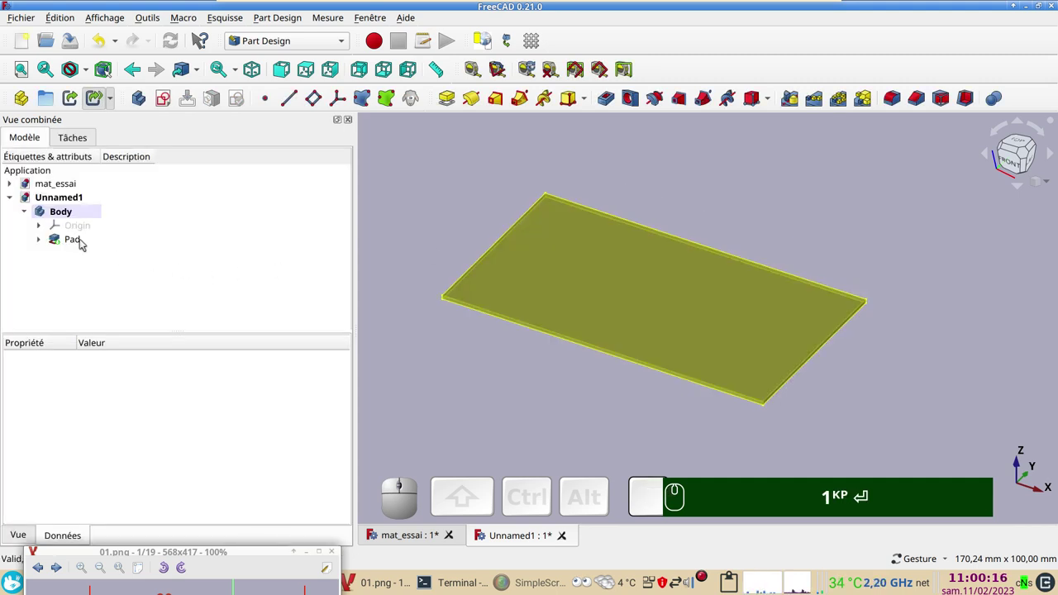
click(85, 240)
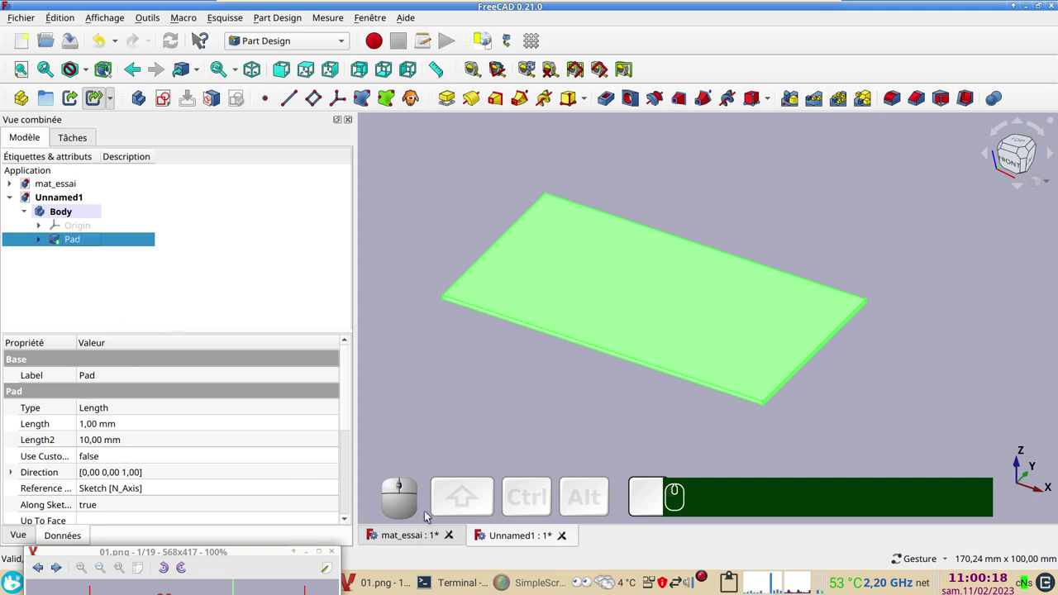
- Compare with the mast model document and revise the plate thickness to 2 mm
click(403, 538)
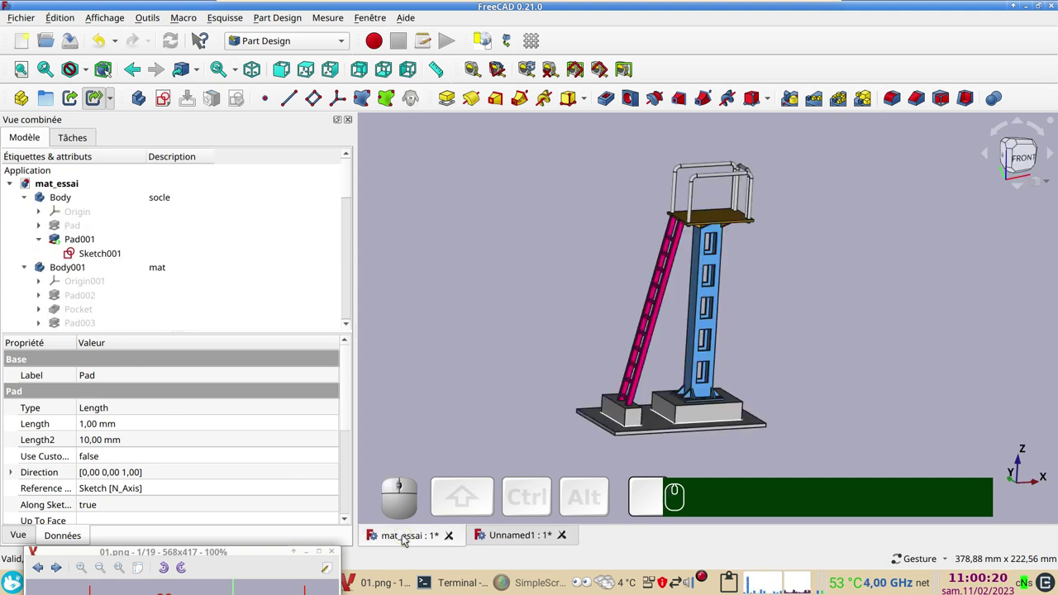
click(509, 539)
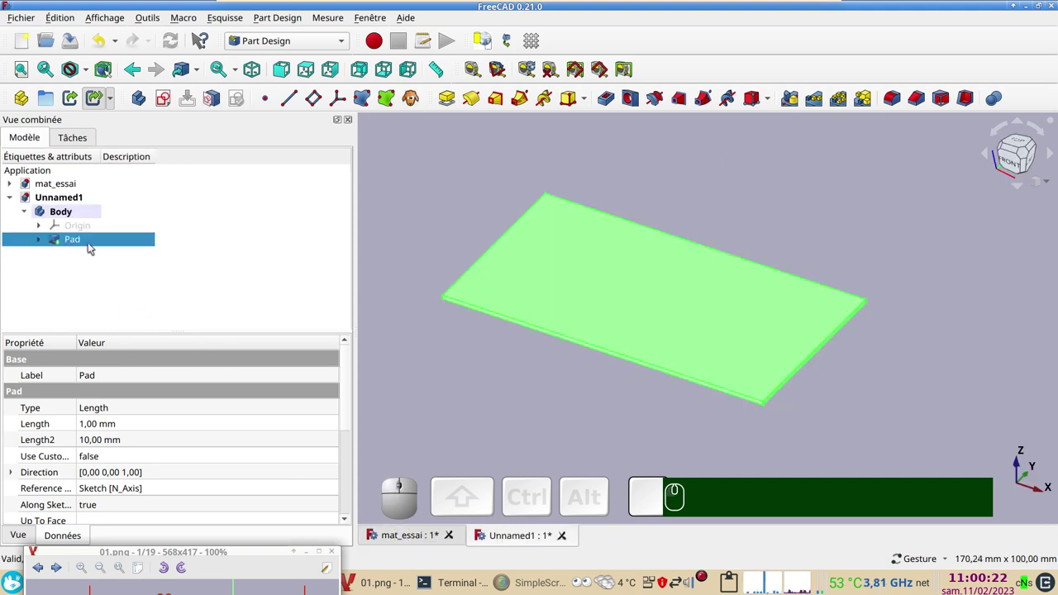
click(133, 427)
key(KP_2)
key(Return)
- Bring the next reference drawing 02.png into view beside the plate
scroll(up, 3)
click(508, 373)
drag(624, 400, 281, 510)
drag(237, 555, 212, 385)
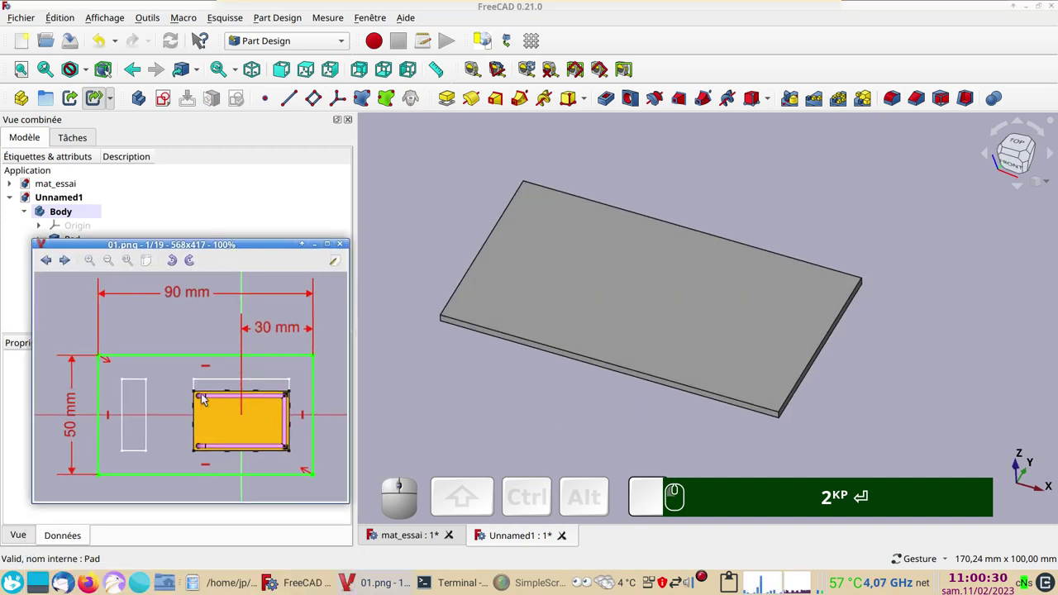
scroll(down, 3)
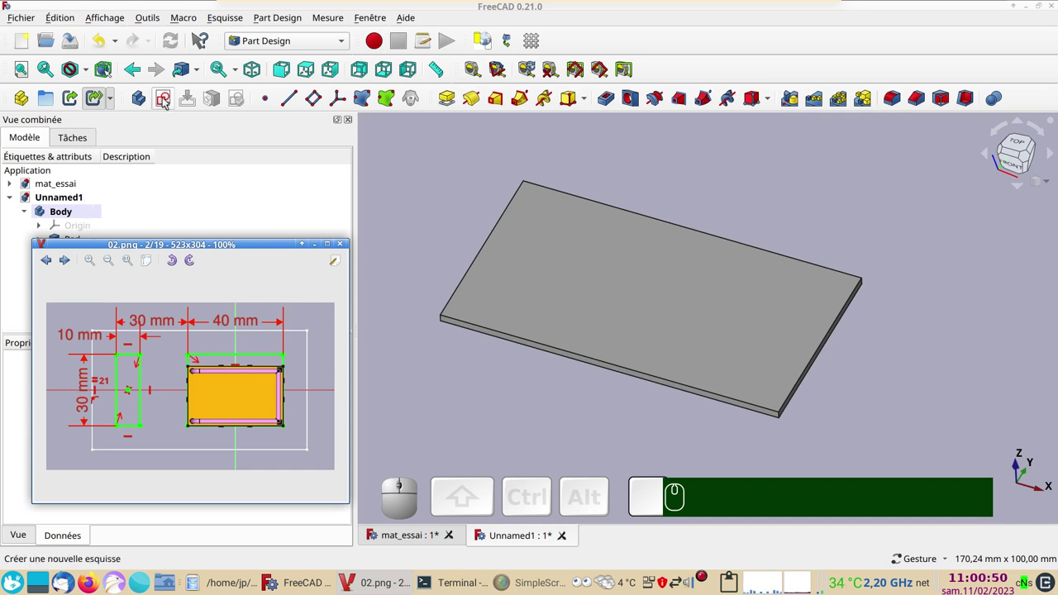
- Begin Sketch001 on the XY plane in section view and start drawing a rectangle inside the plate
click(168, 100)
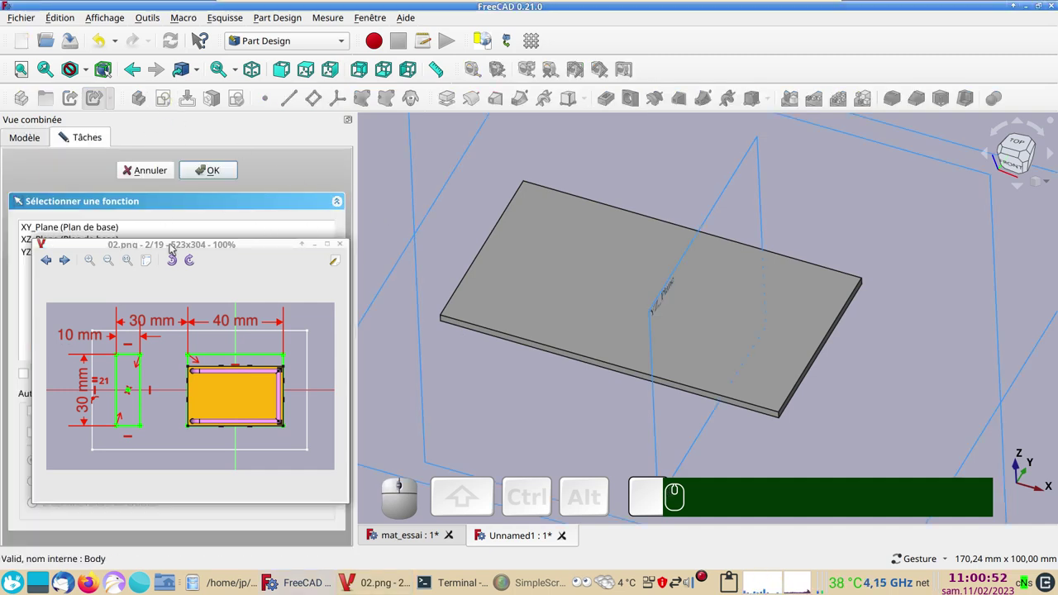
drag(175, 244, 100, 256)
click(87, 228)
click(224, 173)
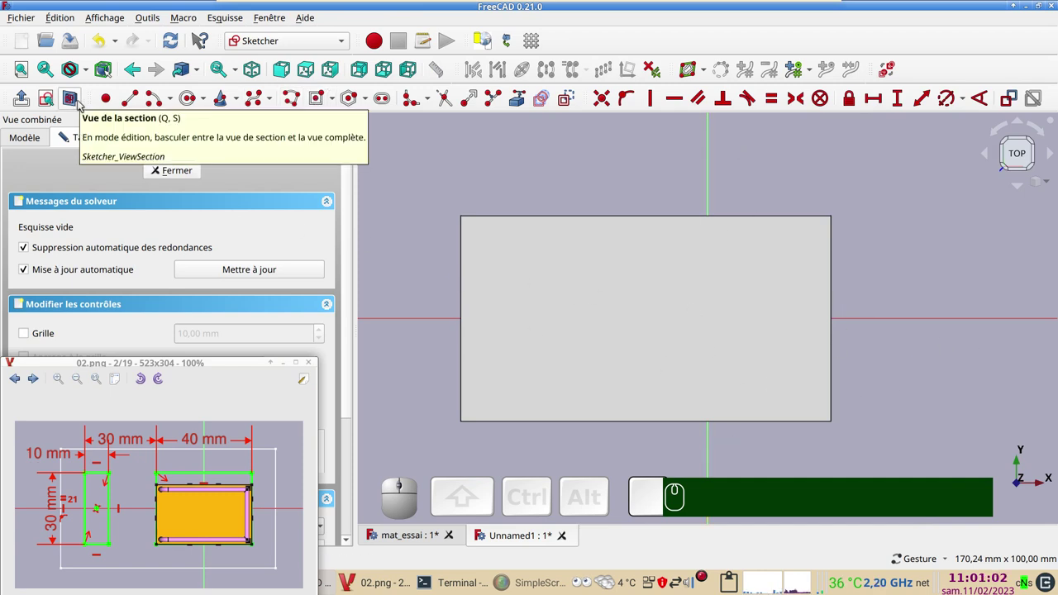
click(79, 104)
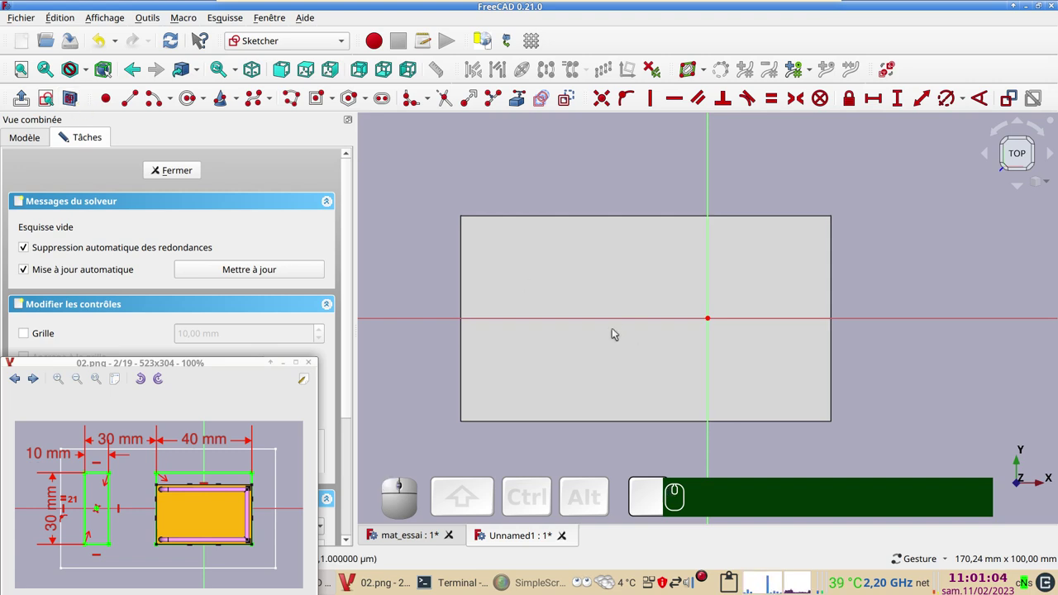
click(322, 102)
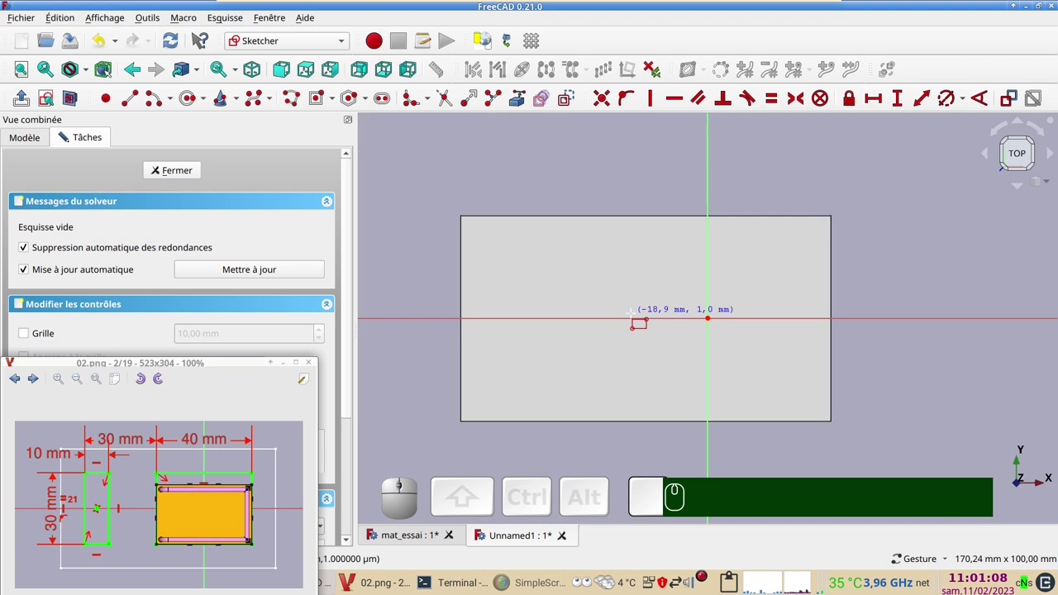
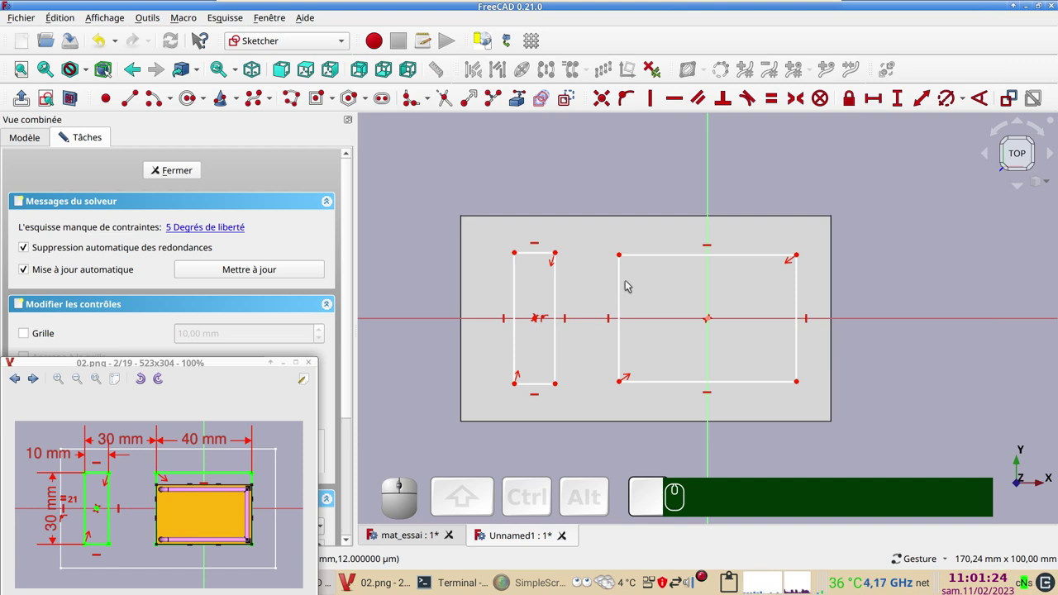
- Make both rectangles' left edges equal and set their height to 30 mm
click(519, 288)
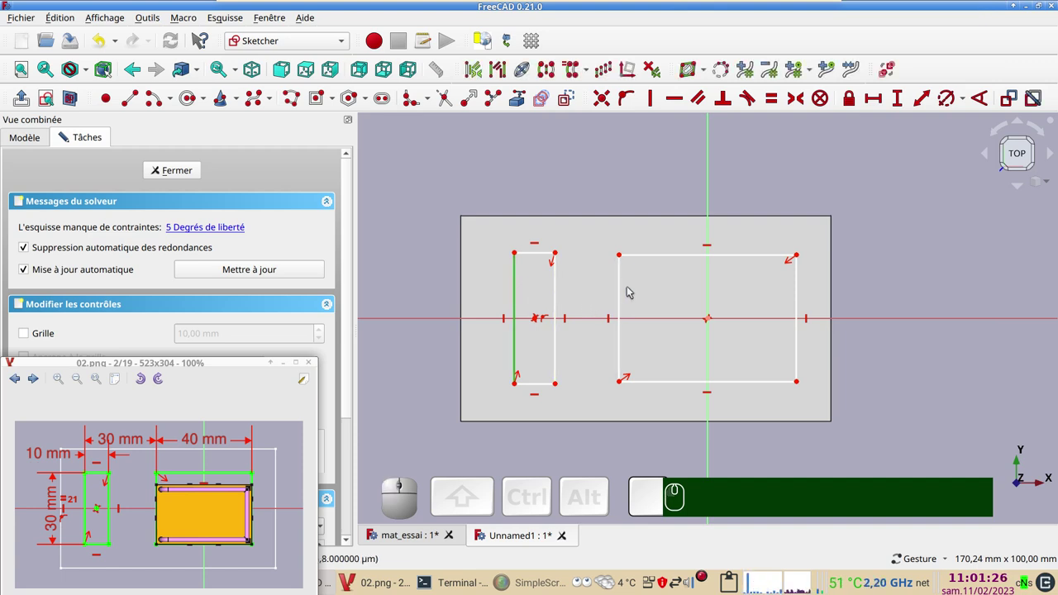
click(626, 292)
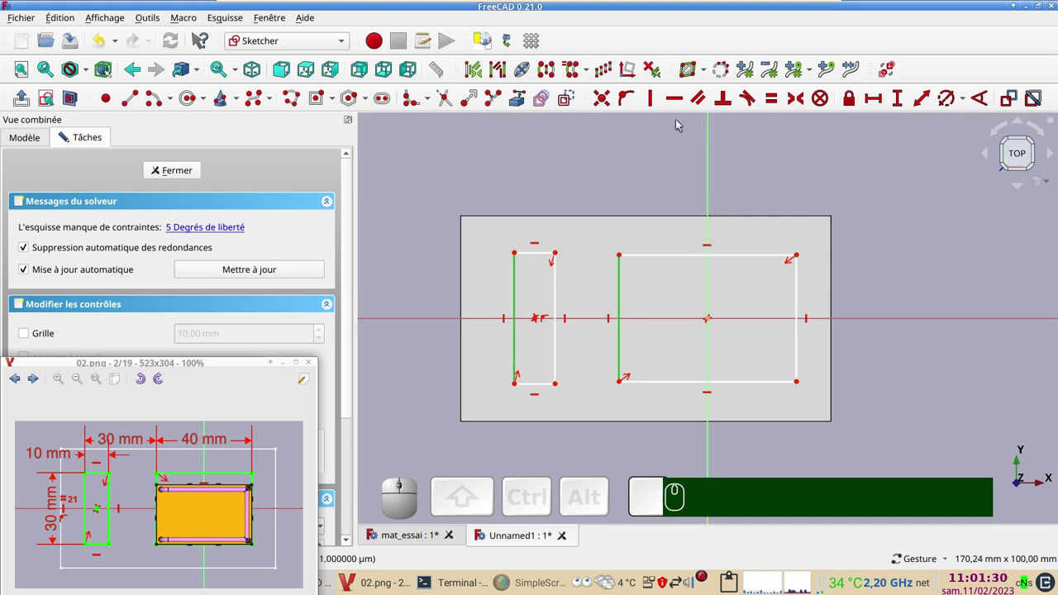
key(e)
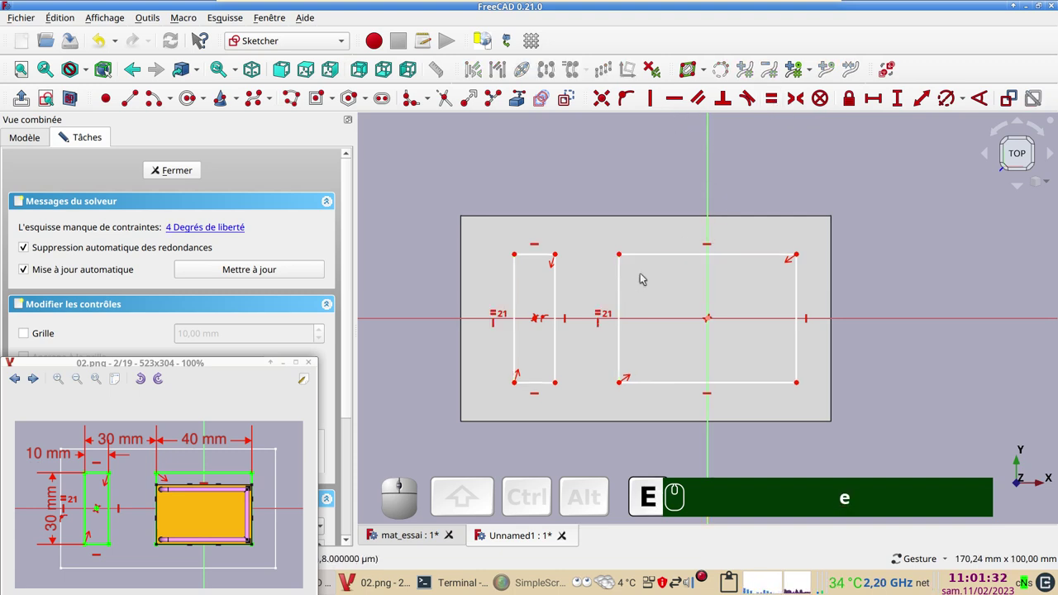
click(515, 289)
click(894, 105)
key(KP_3)
key(KP_0)
key(Return)
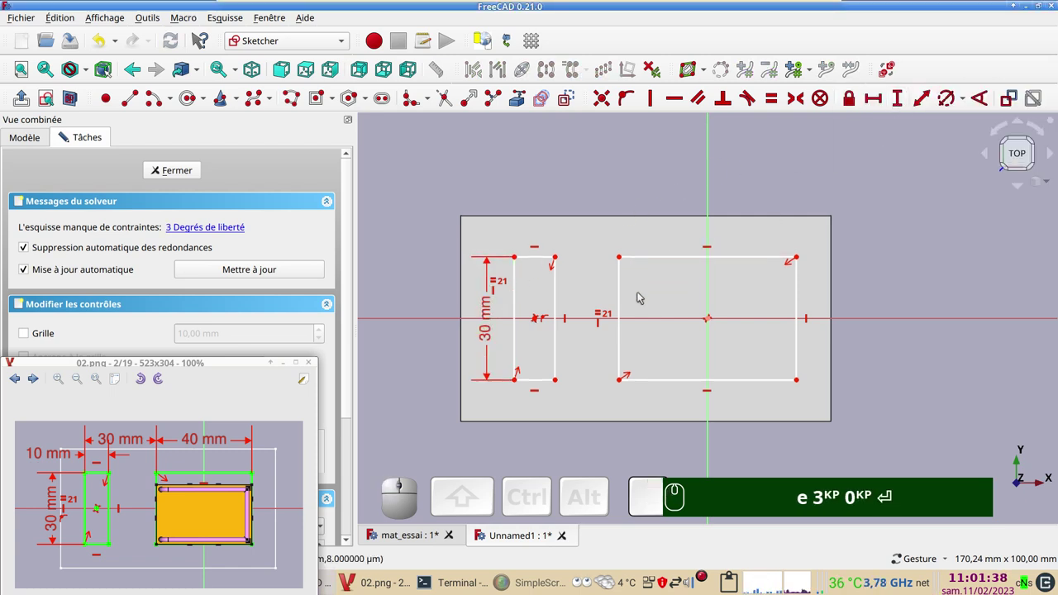
- Dimension the rectangle widths to 40 mm and 10 mm
click(672, 258)
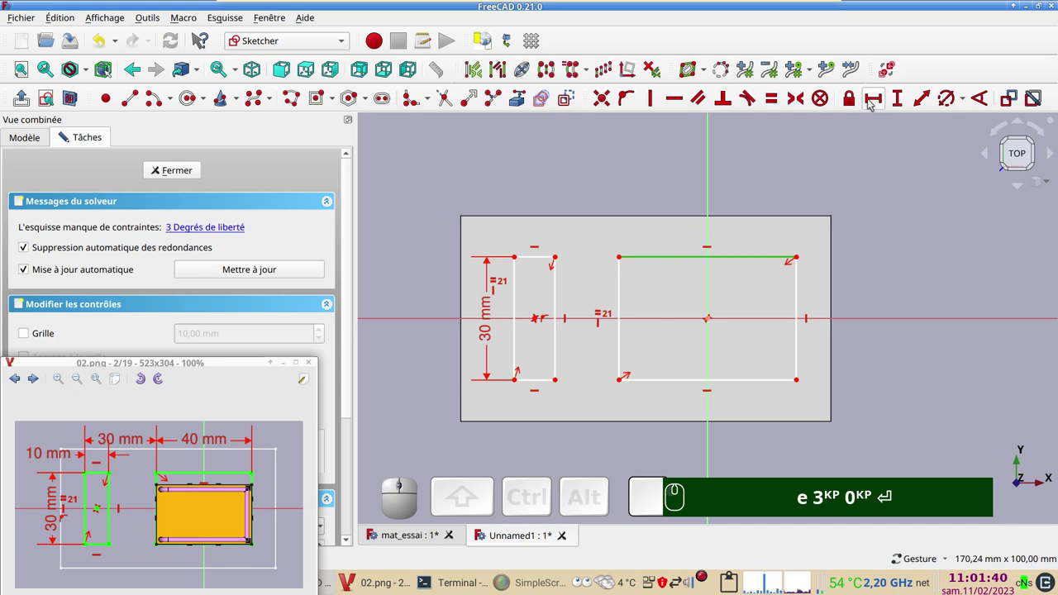
click(871, 98)
key(KP_4)
key(KP_0)
key(Return)
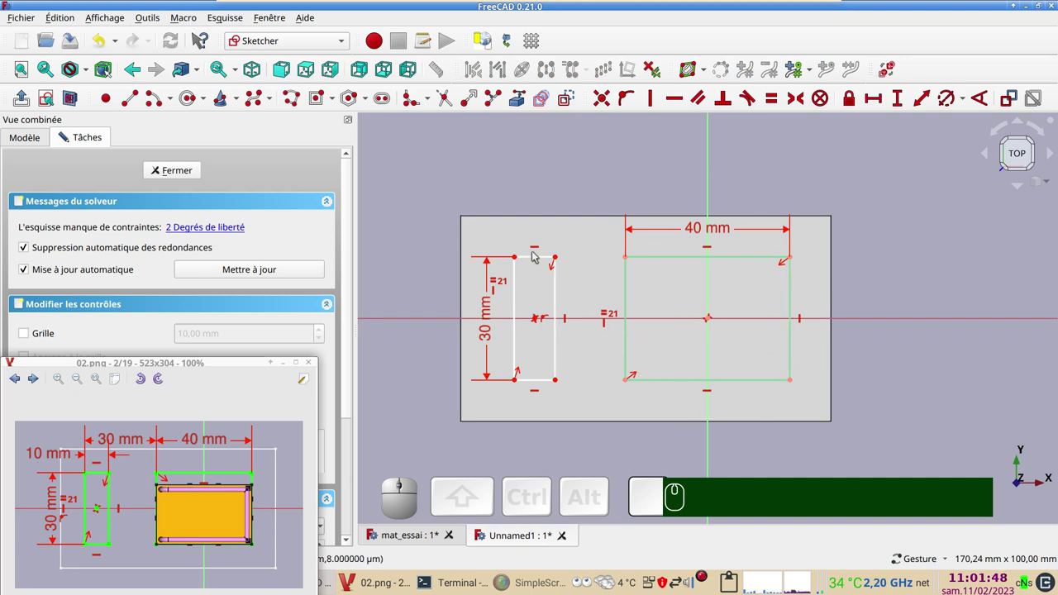
click(537, 260)
click(876, 100)
key(KP_1)
key(KP_0)
key(Return)
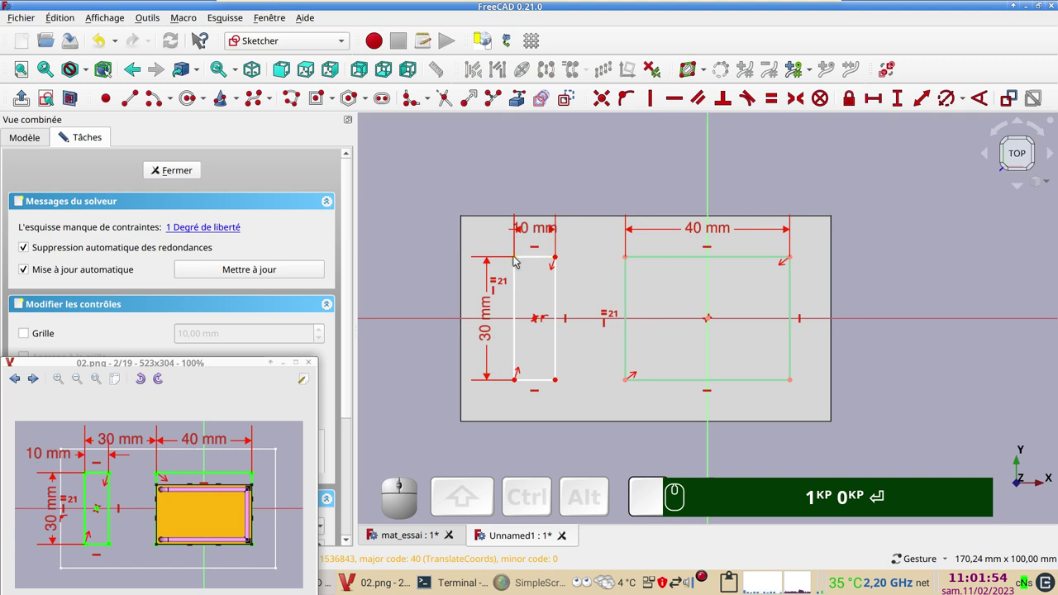
- Set the two rectangles' top-left corners 30 mm apart and close the fully constrained sketch
click(519, 258)
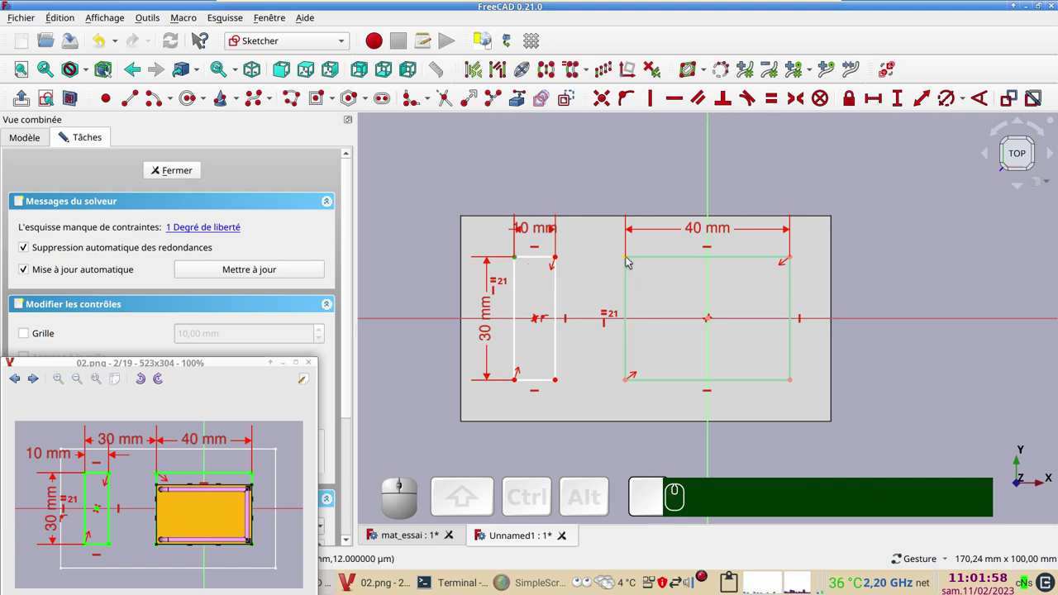
click(631, 259)
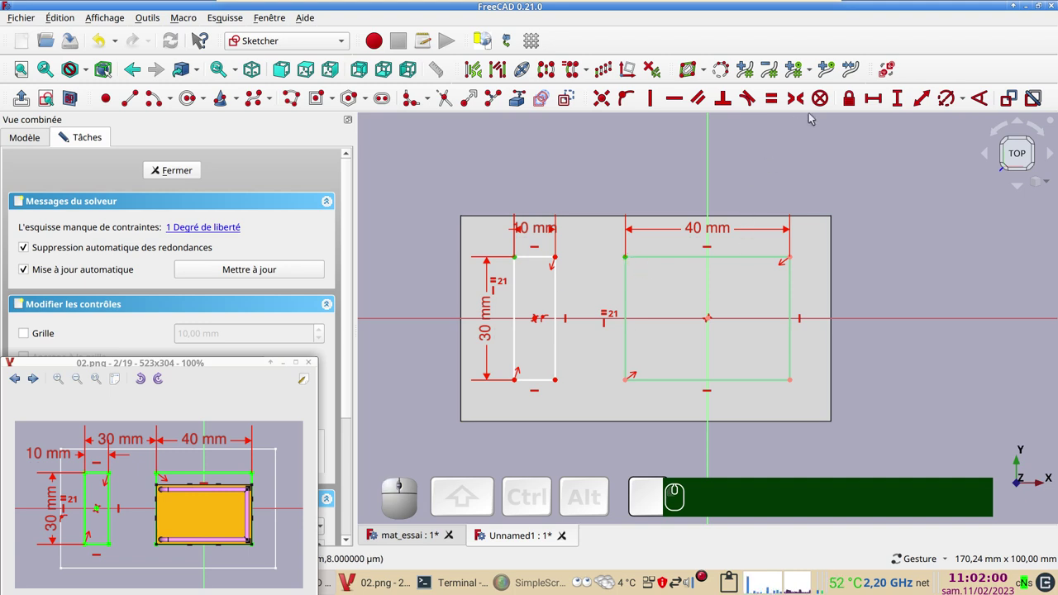
click(878, 97)
key(KP_3)
key(KP_0)
key(Return)
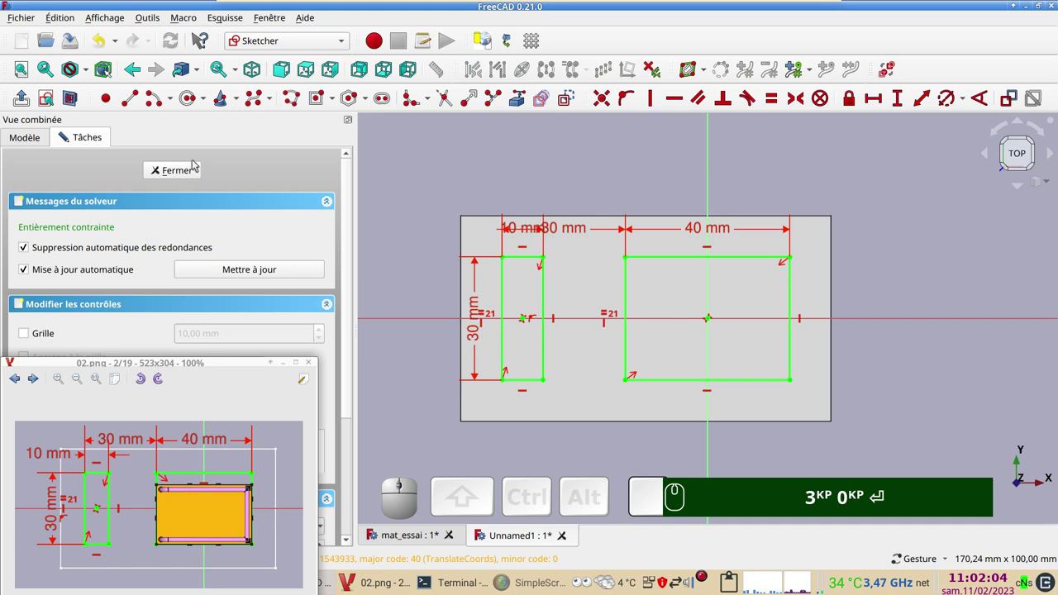
click(198, 168)
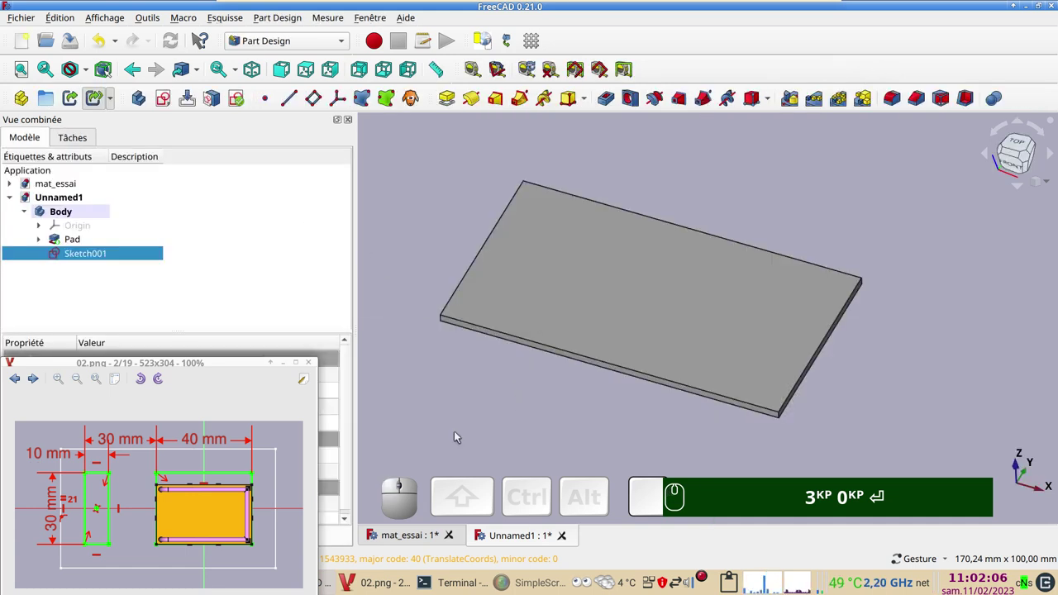
drag(230, 363, 168, 345)
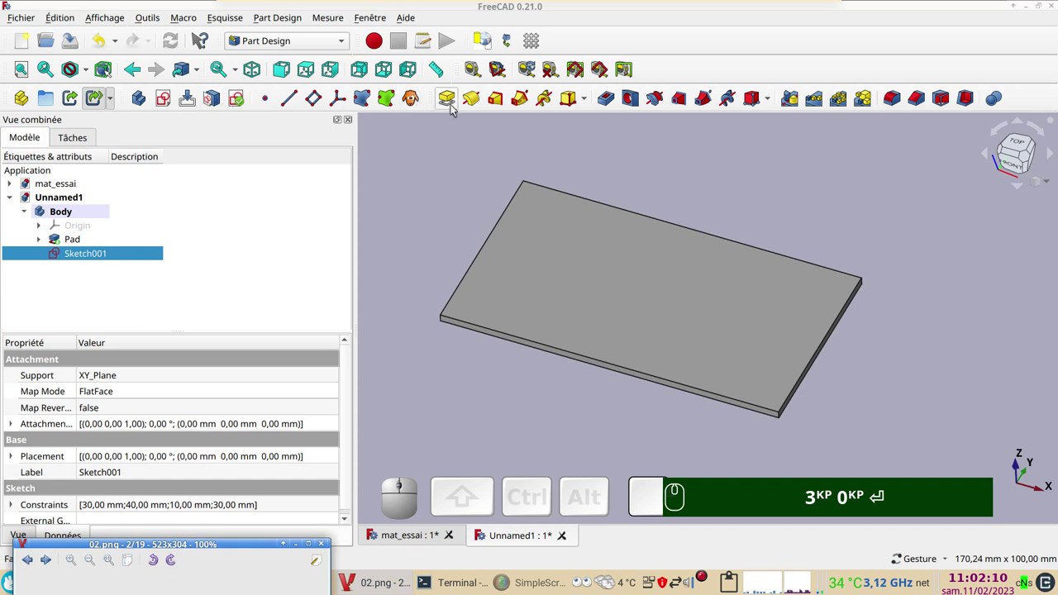
- Pad the two rectangles 13 mm into blocks (Pad001) and switch to the mat_essai document
click(456, 104)
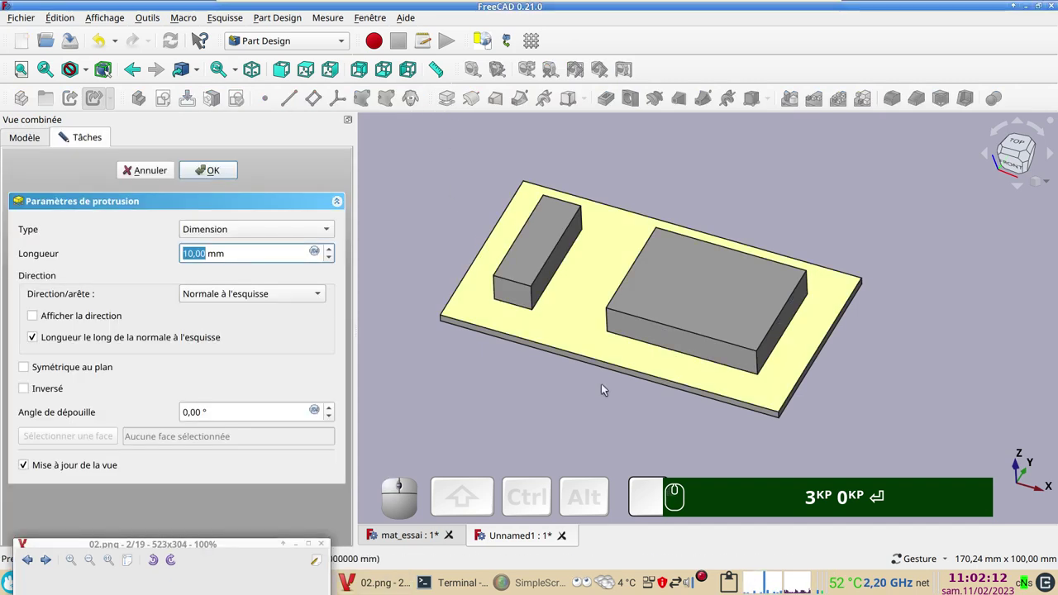
drag(617, 425, 295, 305)
scroll(up, 3)
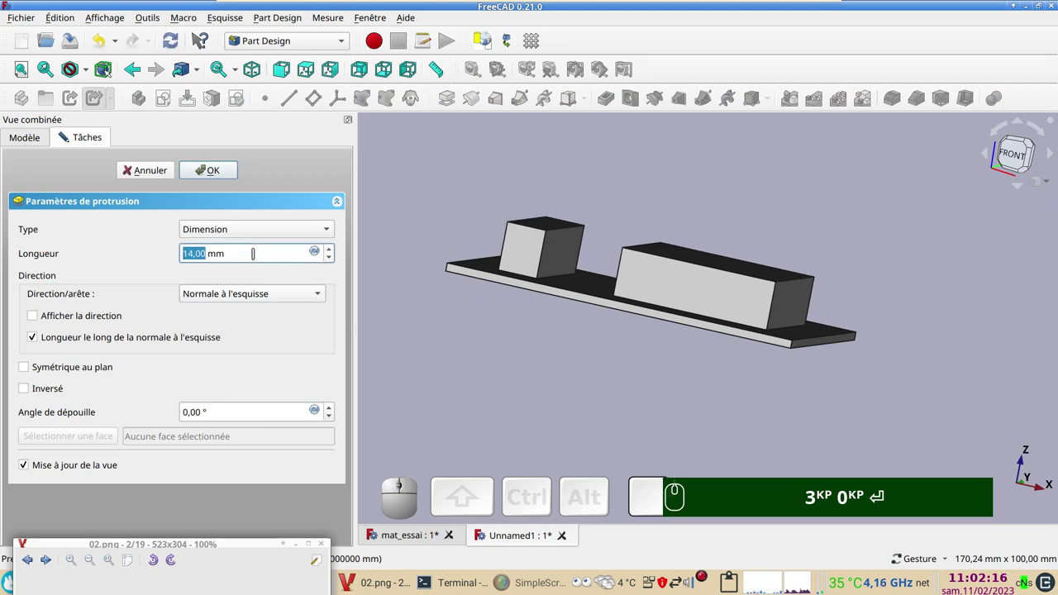
scroll(down, 3)
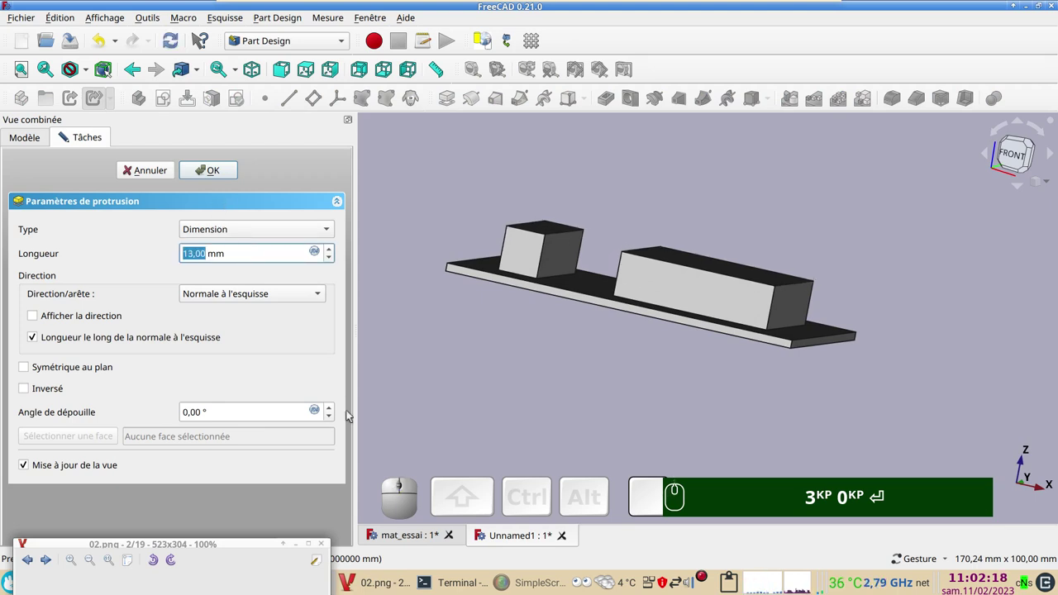
click(218, 173)
click(407, 534)
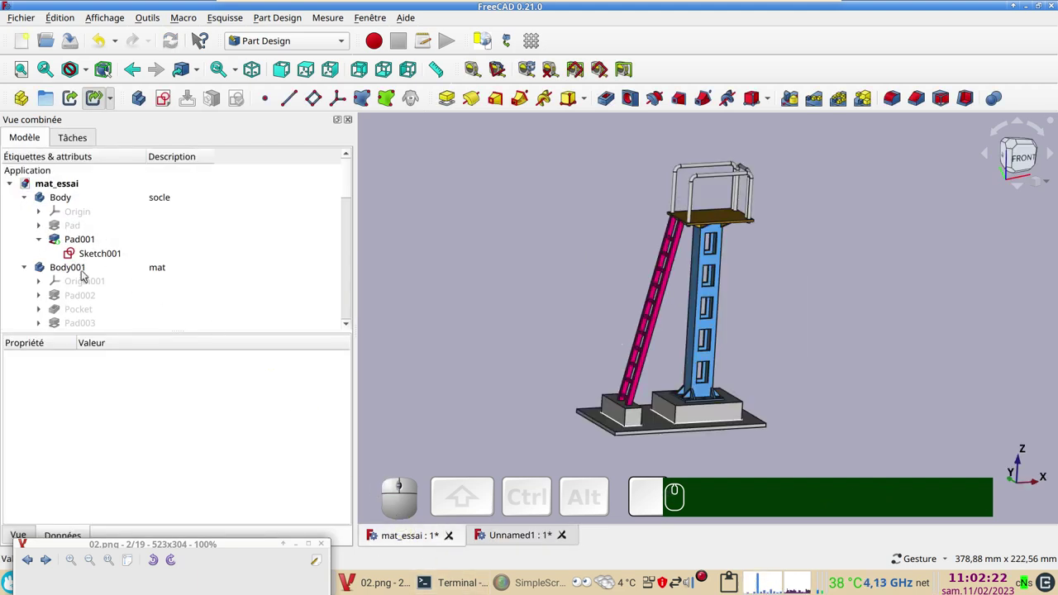
- Compare the reference model's Pad001 with the new pad and enter a length of 10
click(74, 238)
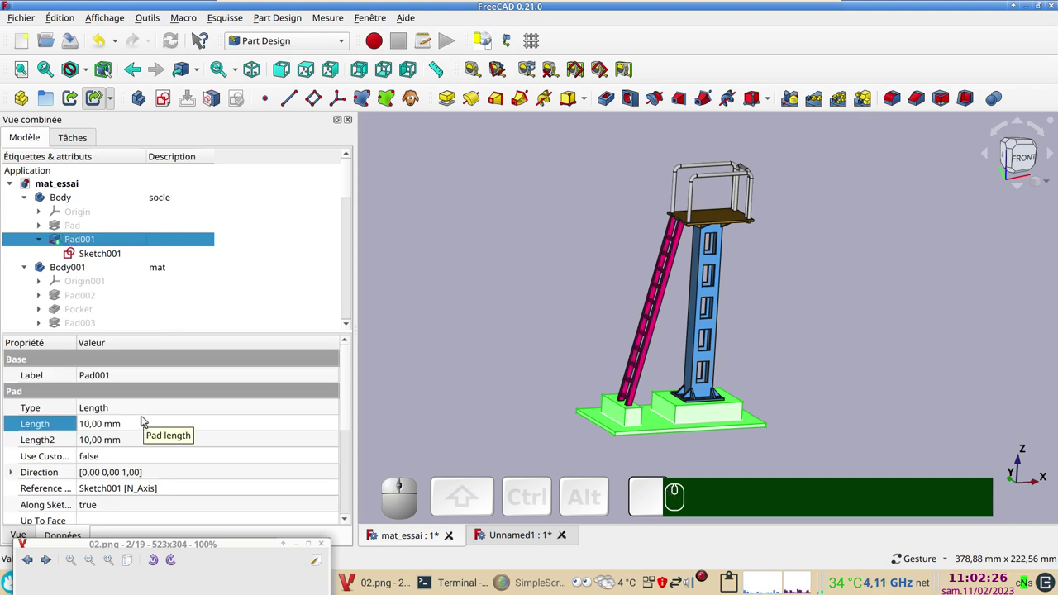
click(509, 546)
click(92, 257)
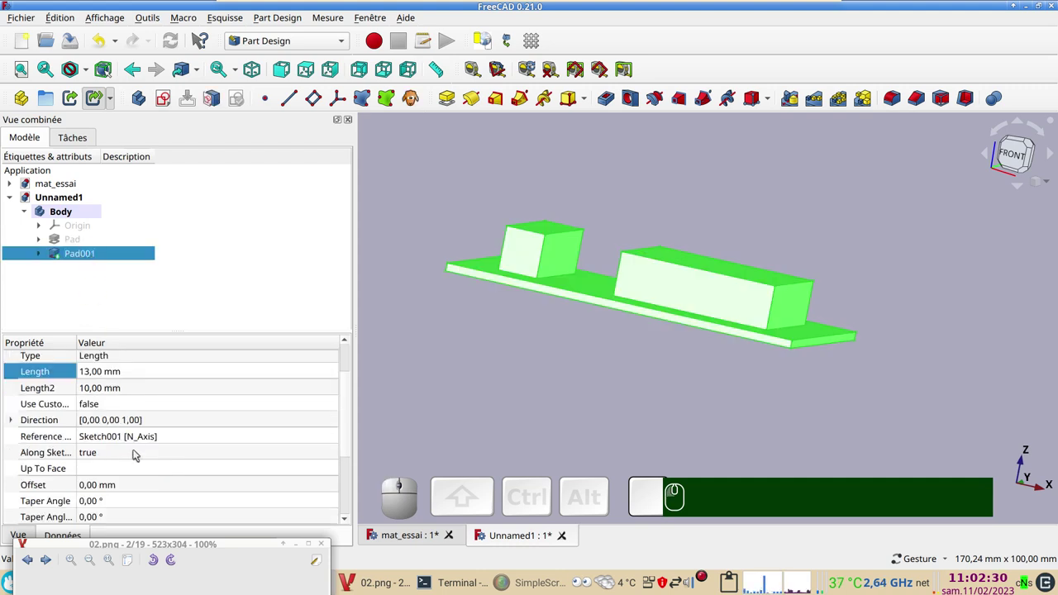
click(115, 371)
key(KP_1)
key(KP_0)
key(Return)
- Give the plate's Body the description socle
click(471, 386)
click(48, 216)
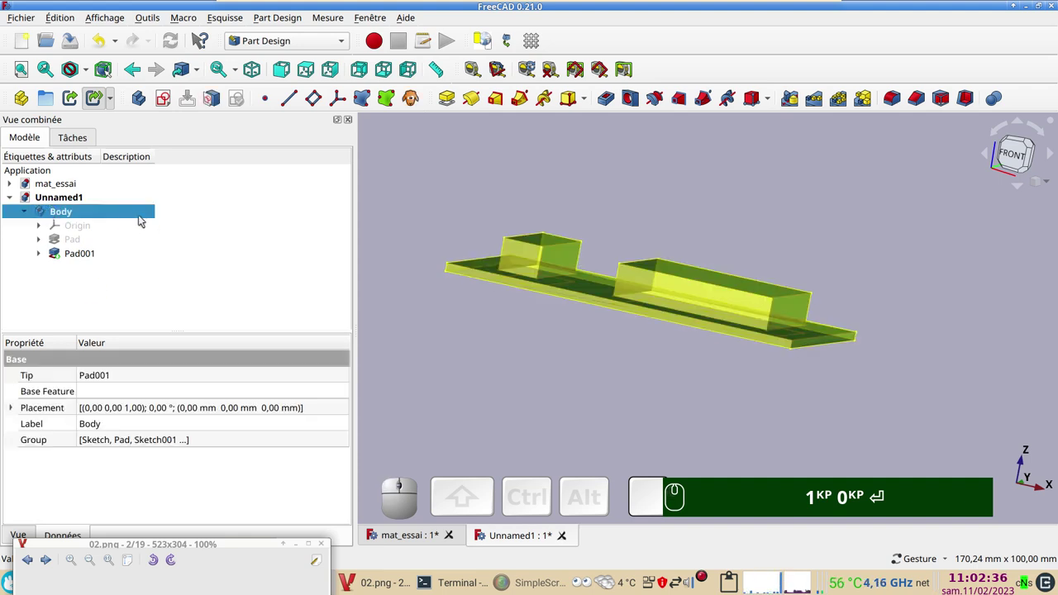
click(135, 216)
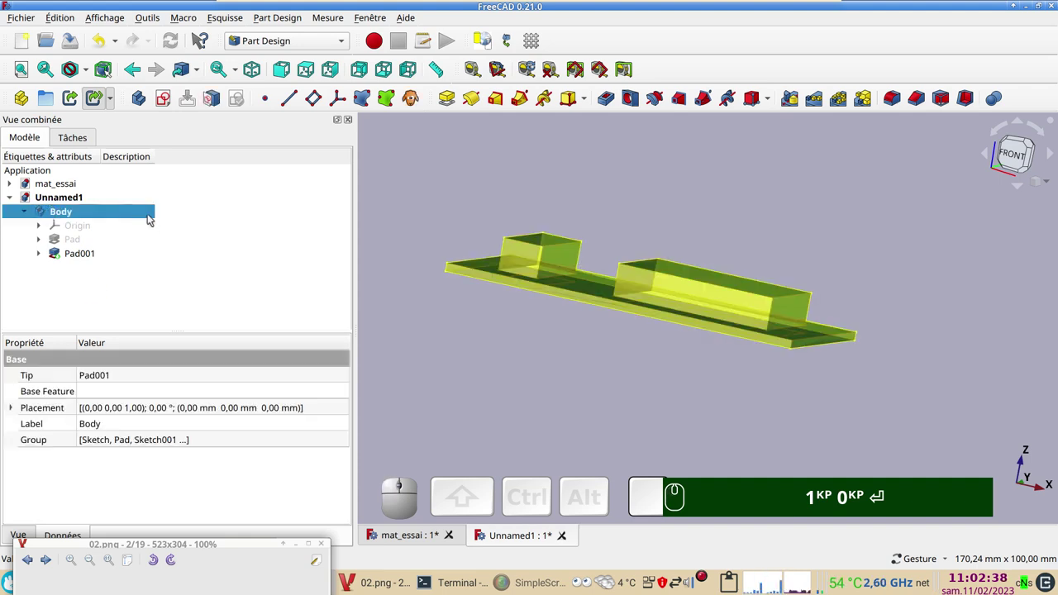
click(127, 209)
key(F2)
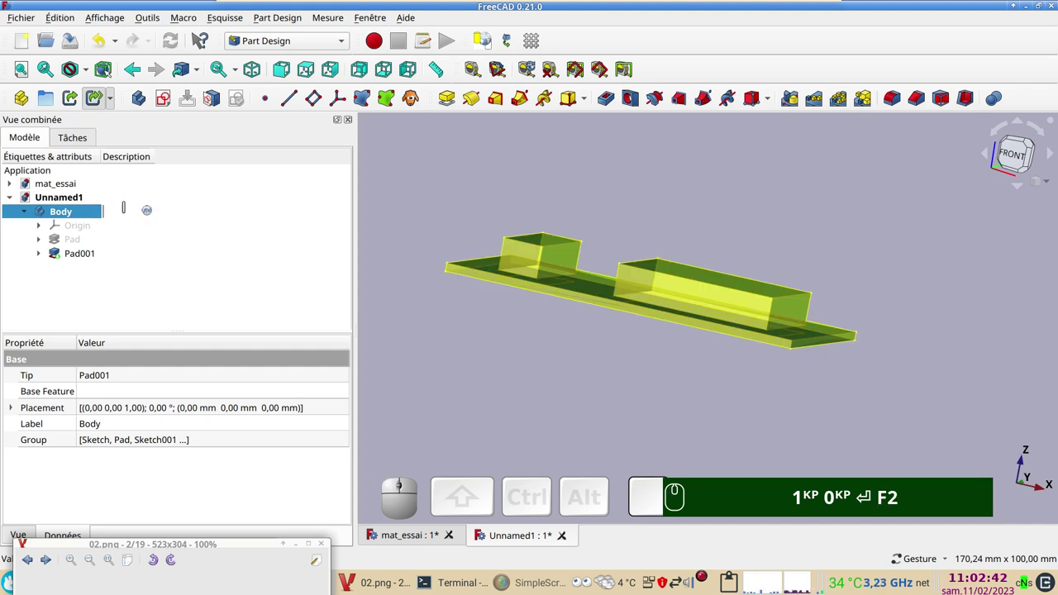
key(KP_1)
key(KP_0)
key(Return)
key(F2)
text(socle)
key(Return)
scroll(down, 3)
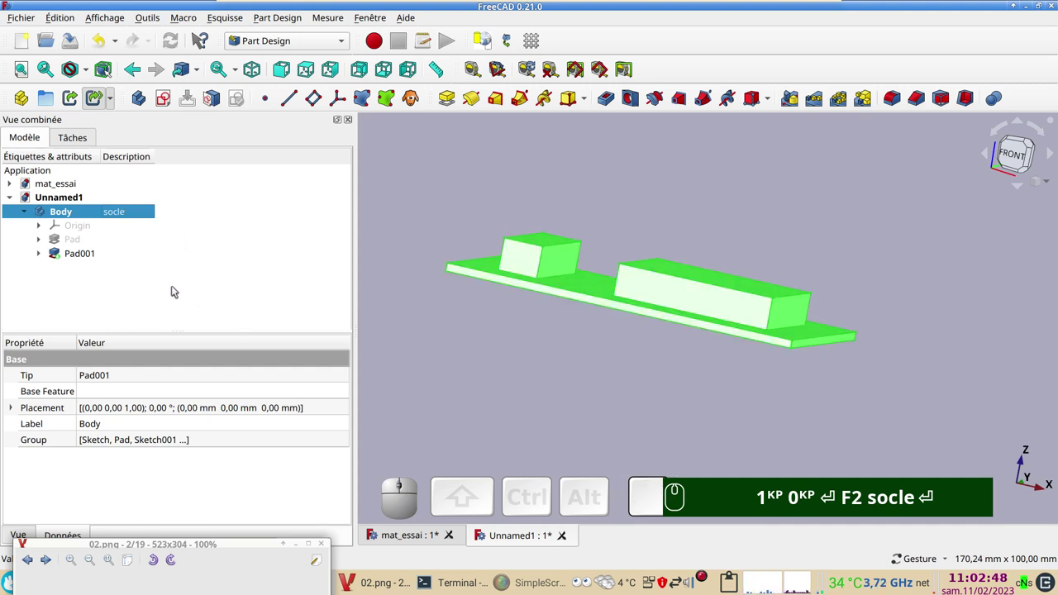
click(141, 104)
- Create a second empty body Body001 with the description mat
click(131, 224)
key(F2)
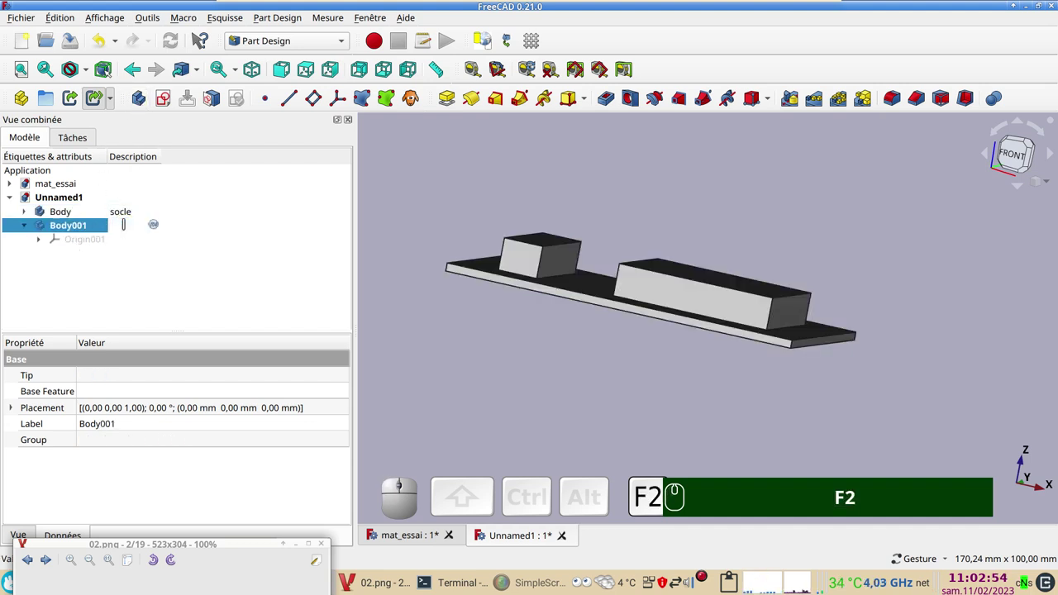
key(F2)
text(mat)
key(Return)
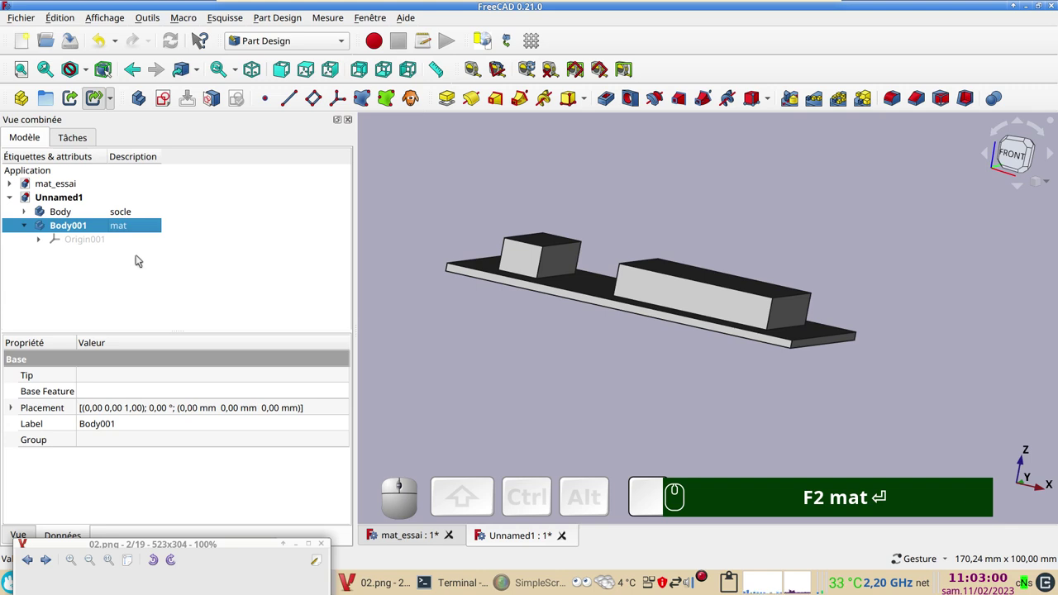
- Show the mat body's Origin001 planes and select its Placement property for editing
drag(633, 388, 673, 328)
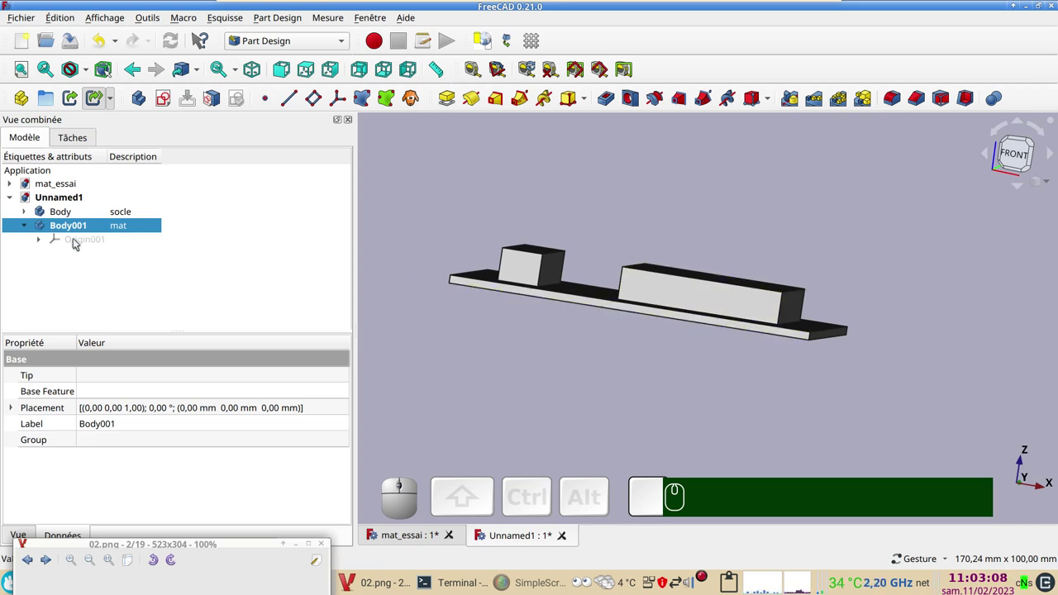
click(75, 242)
key(space)
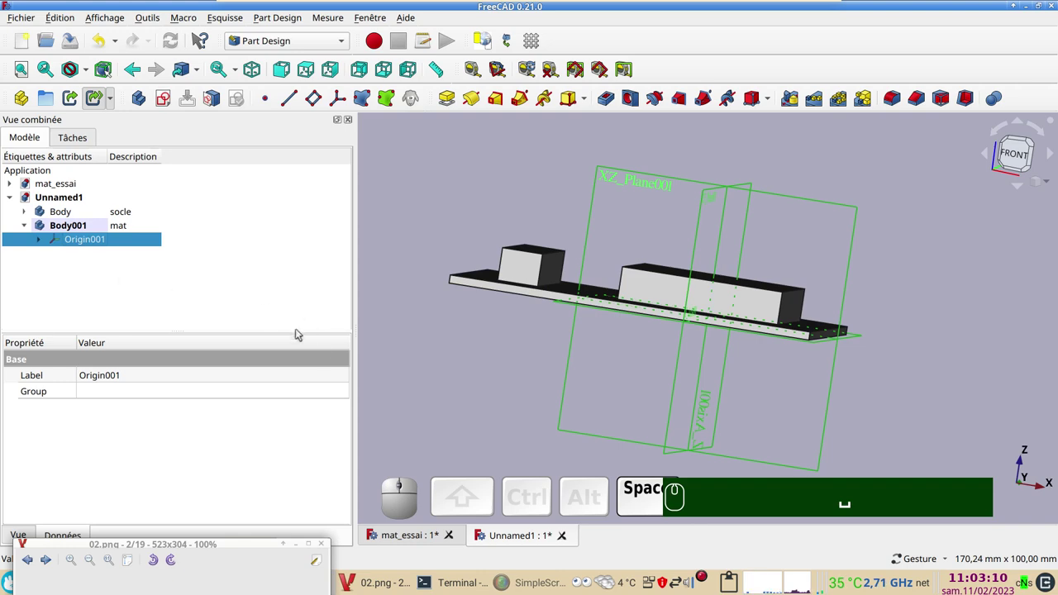
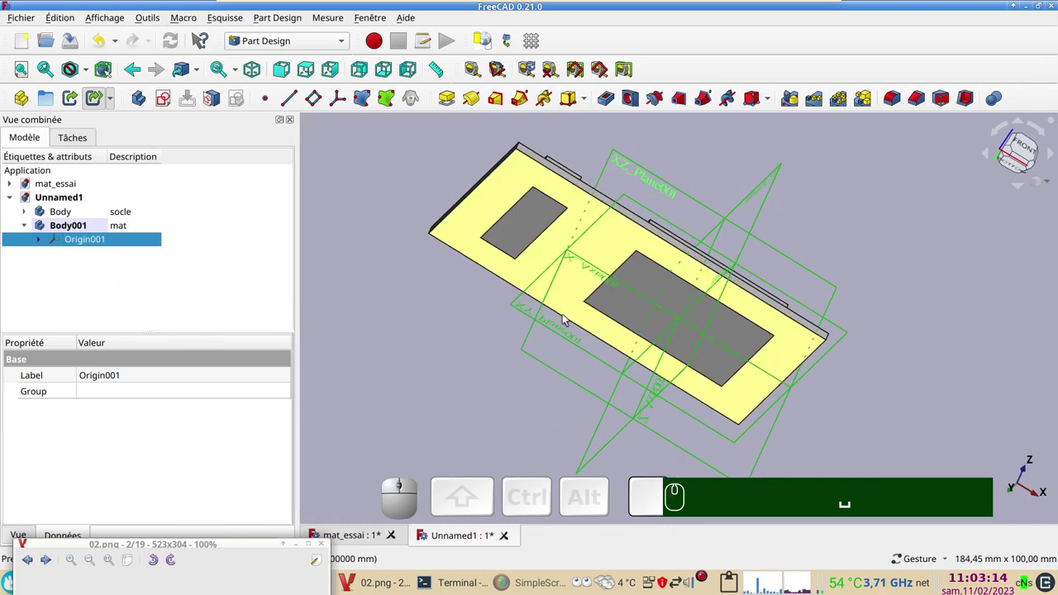
drag(1023, 167, 612, 371)
click(917, 454)
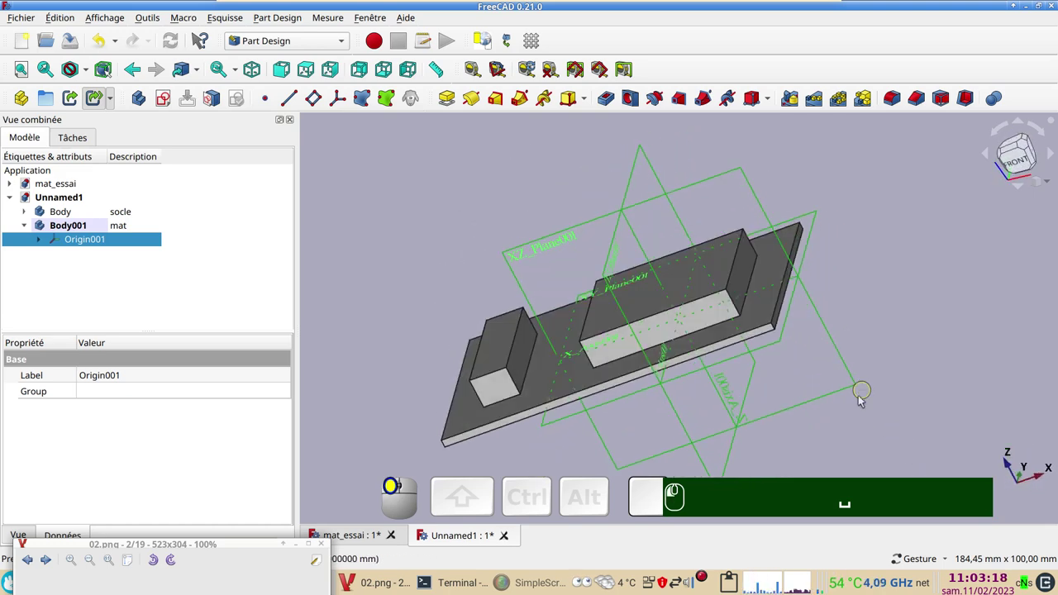
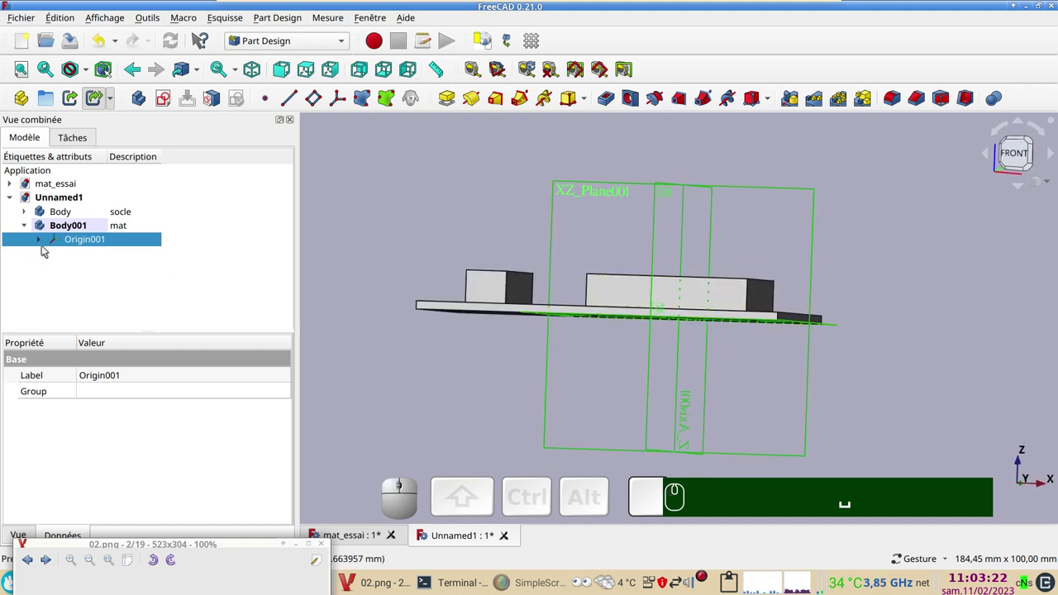
click(128, 230)
click(289, 407)
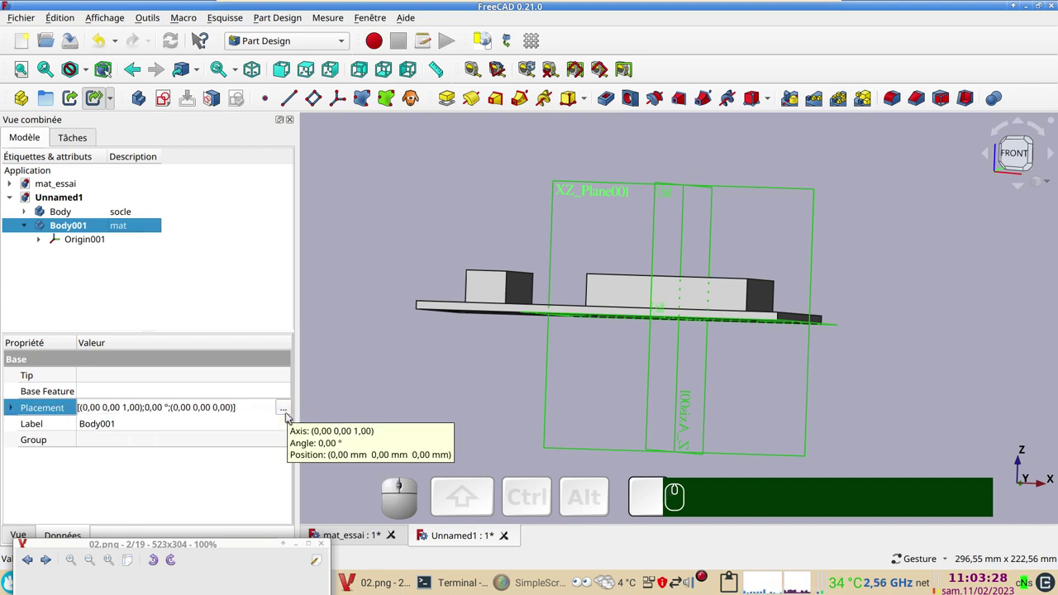
- Confirm the mast body's placement at Z = 10 mm above the base
click(288, 412)
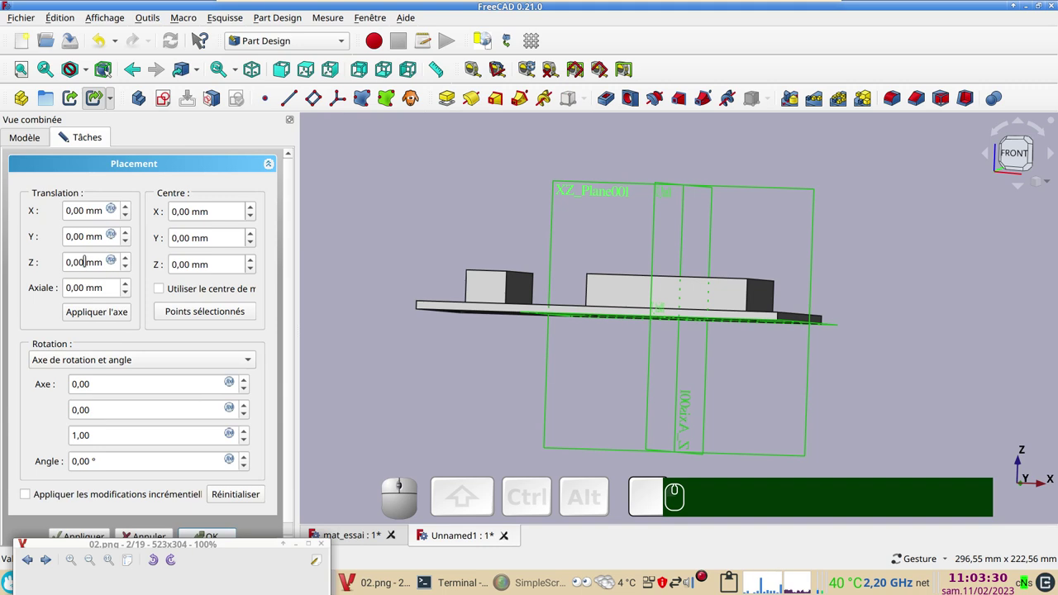
scroll(up, 3)
scroll(up, 3)
drag(523, 360, 481, 384)
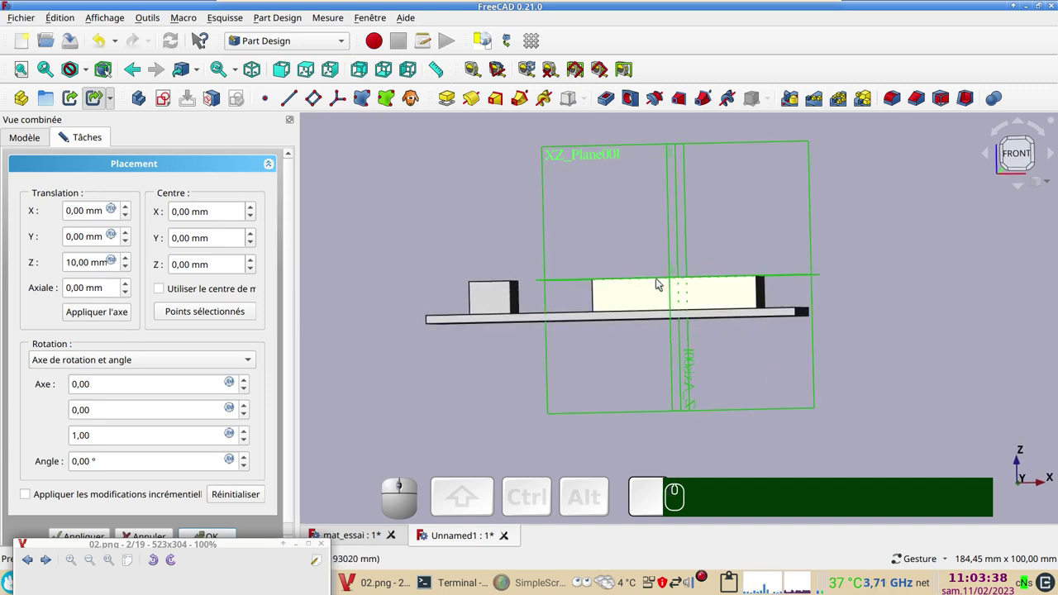
click(229, 533)
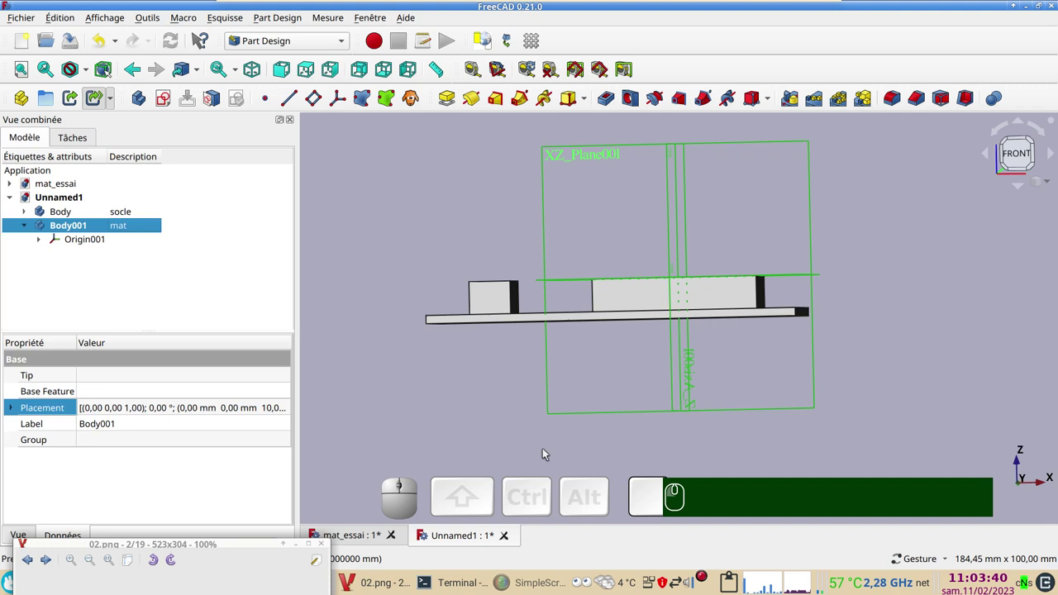
- Hide the base body's origin planes so only the base solid shows, viewed from above
drag(904, 436, 438, 387)
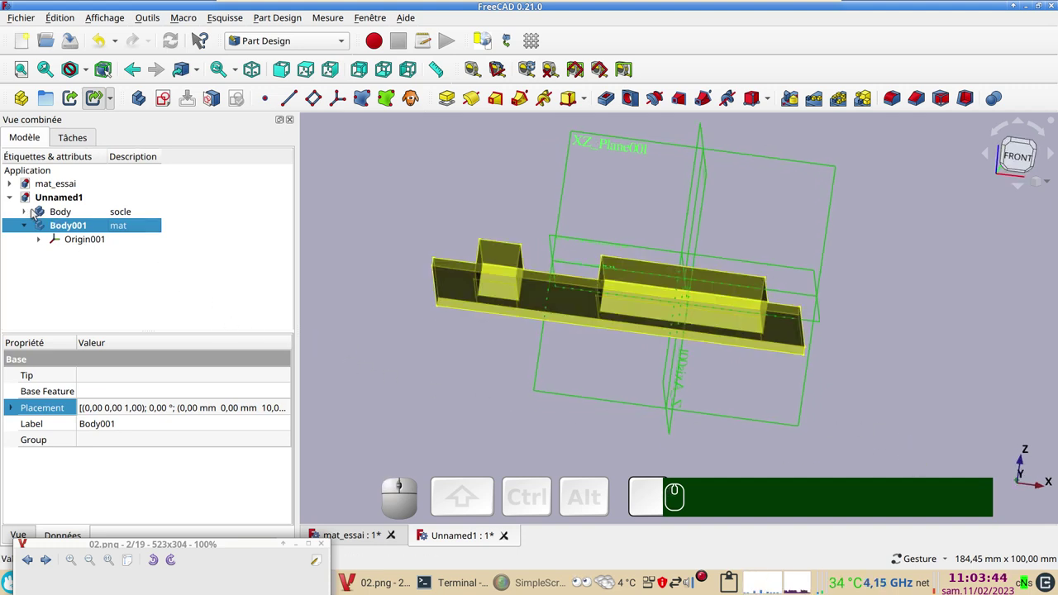
click(45, 211)
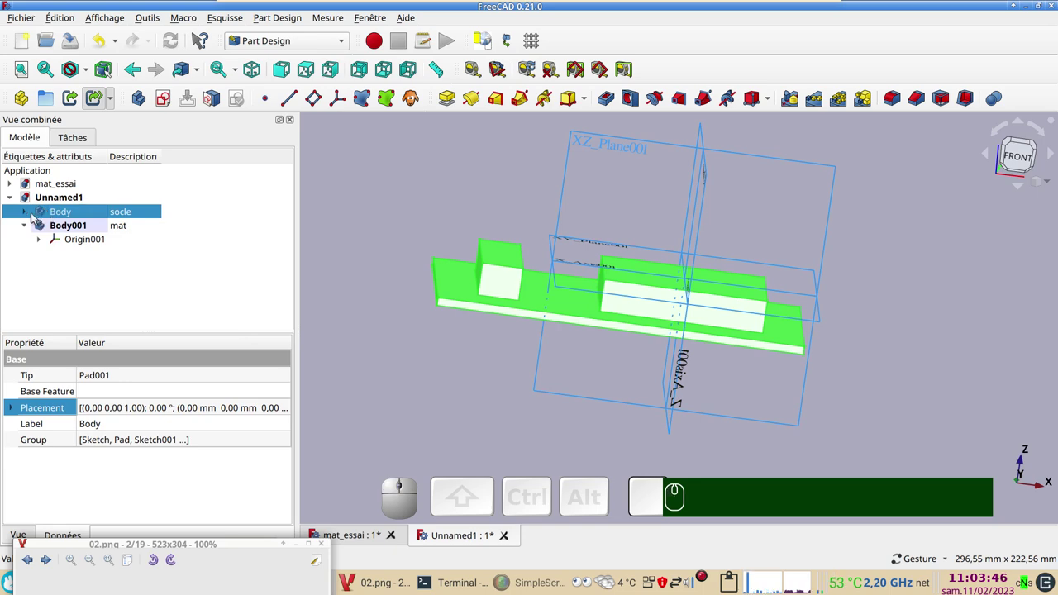
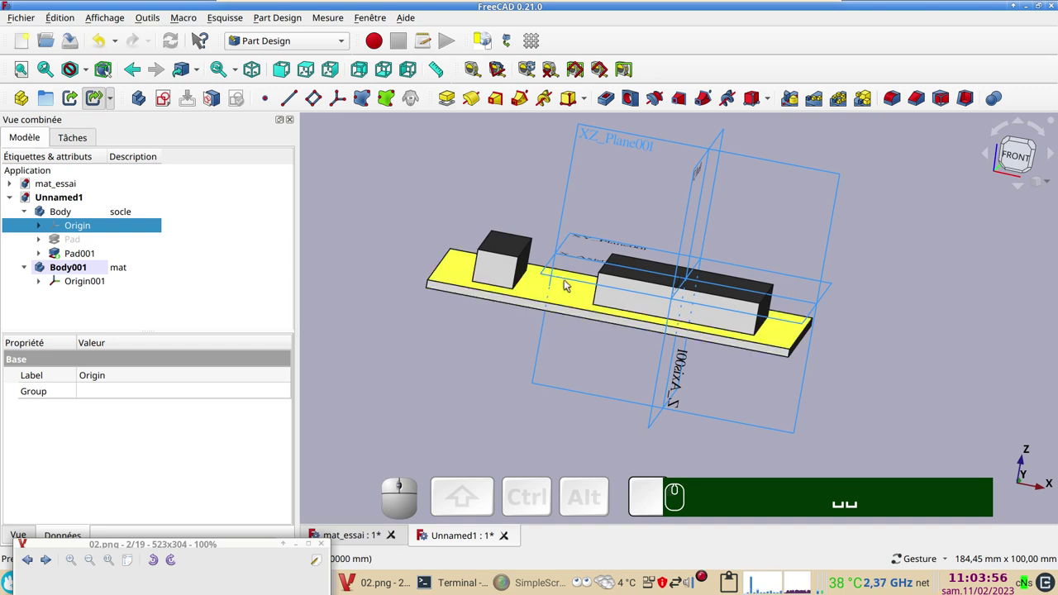
click(86, 285)
key(space)
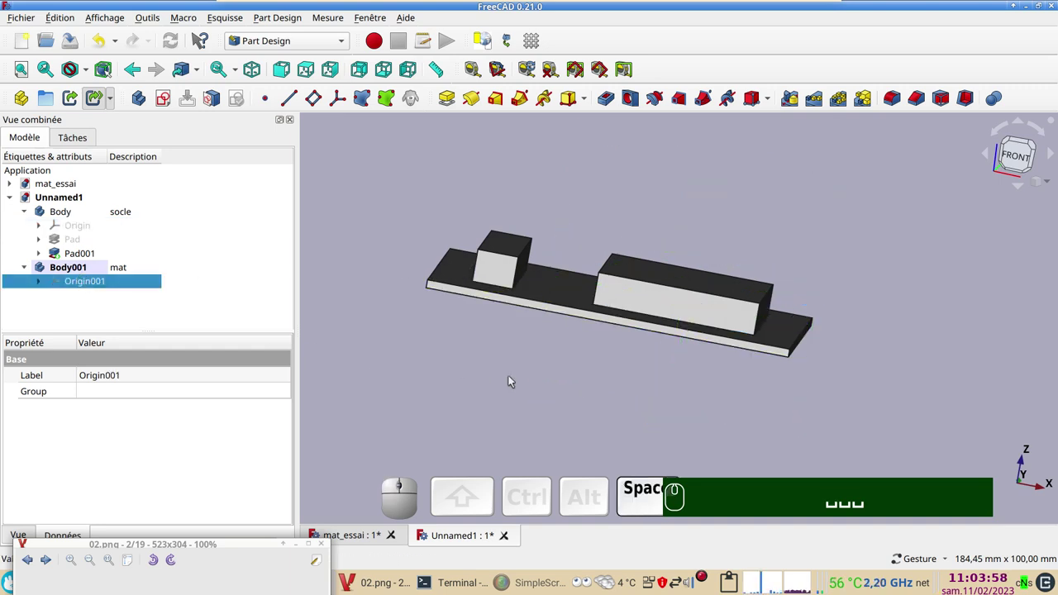
drag(539, 394, 165, 310)
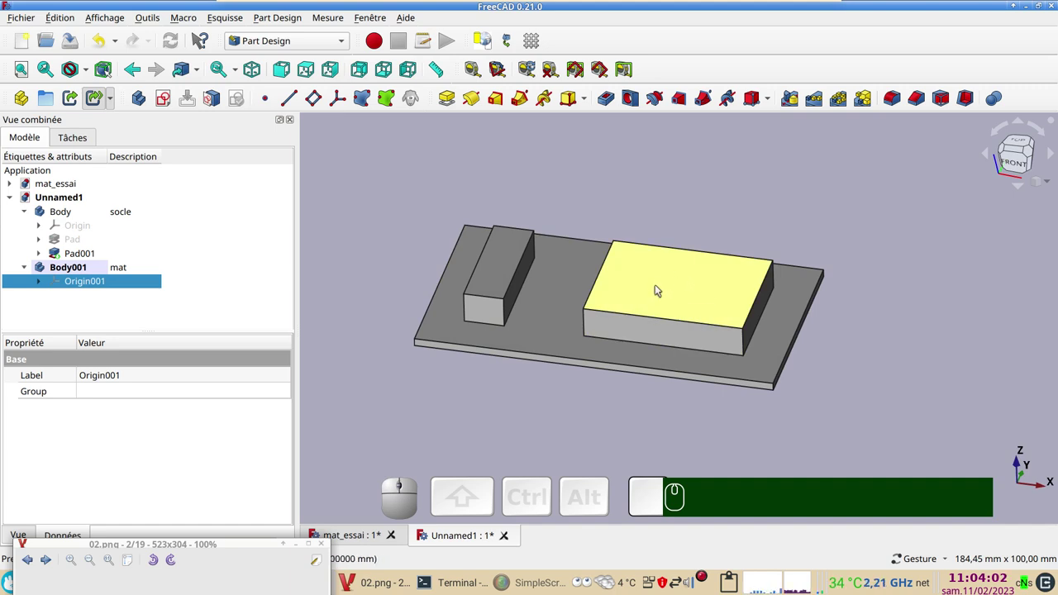
click(653, 291)
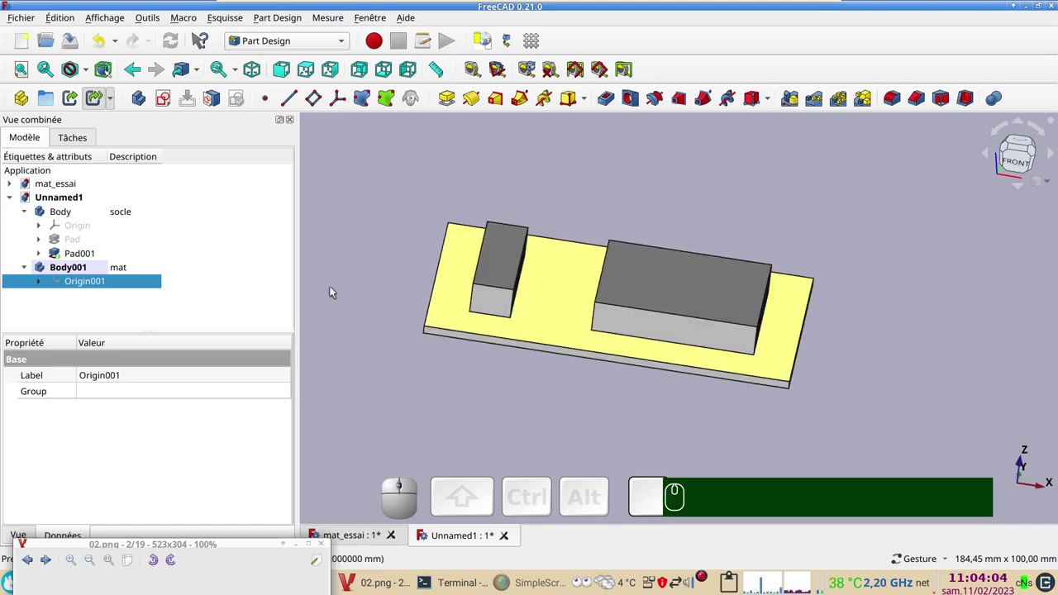
drag(200, 548, 226, 434)
scroll(down, 3)
scroll(up, 3)
scroll(down, 3)
scroll(down, 3)
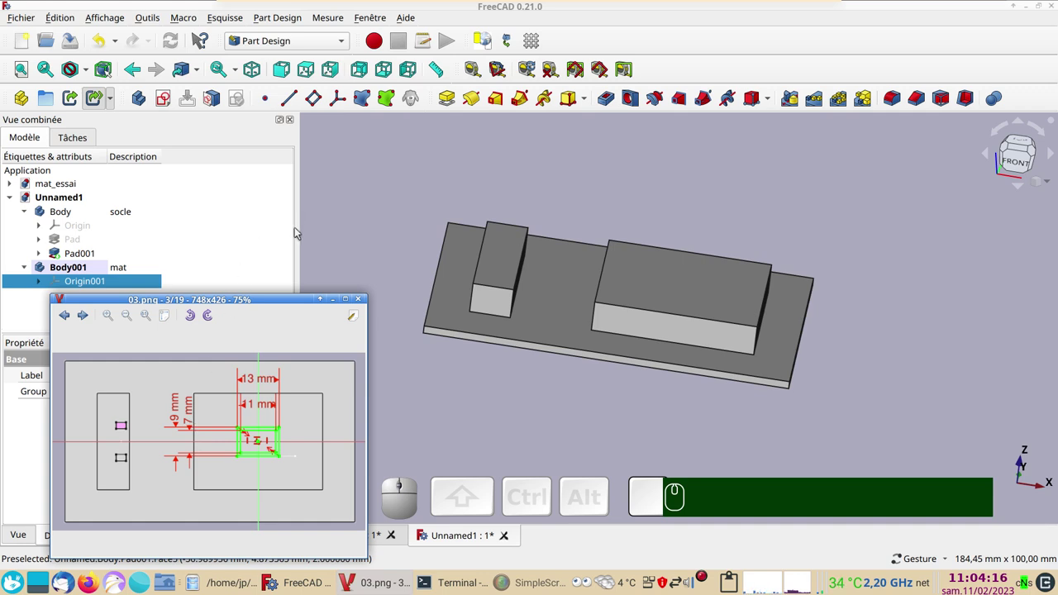
- Start a new sketch in the mast body on its horizontal XY plane for the cross-section rectangles
click(170, 100)
click(89, 228)
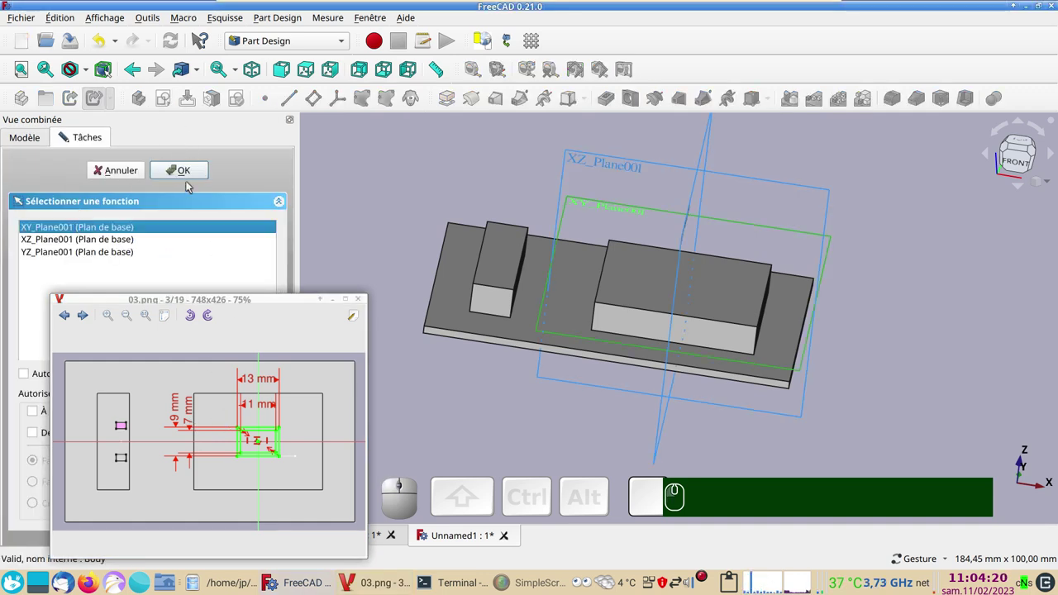
click(188, 170)
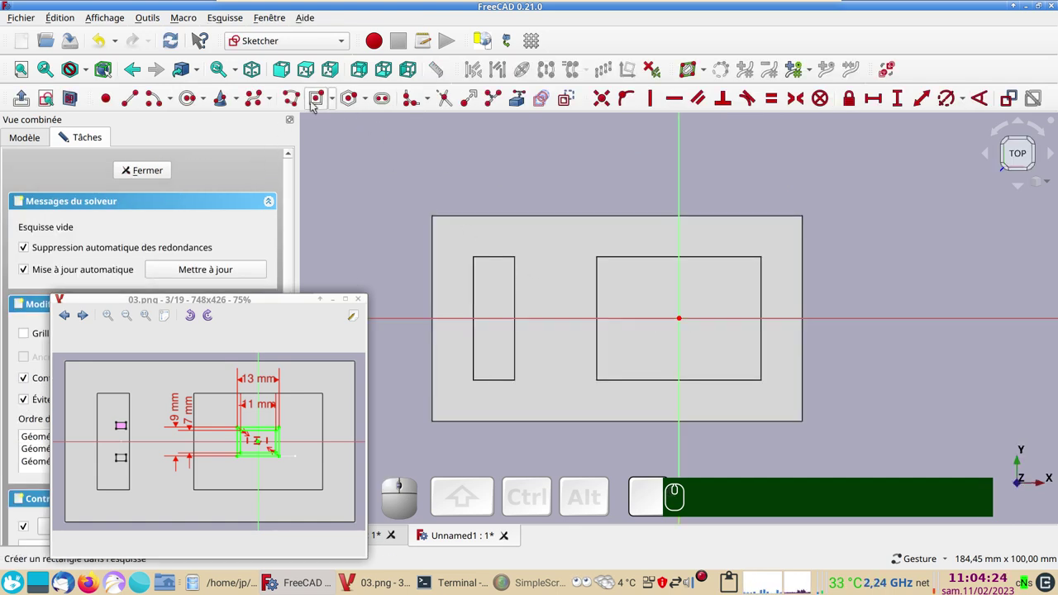
click(317, 100)
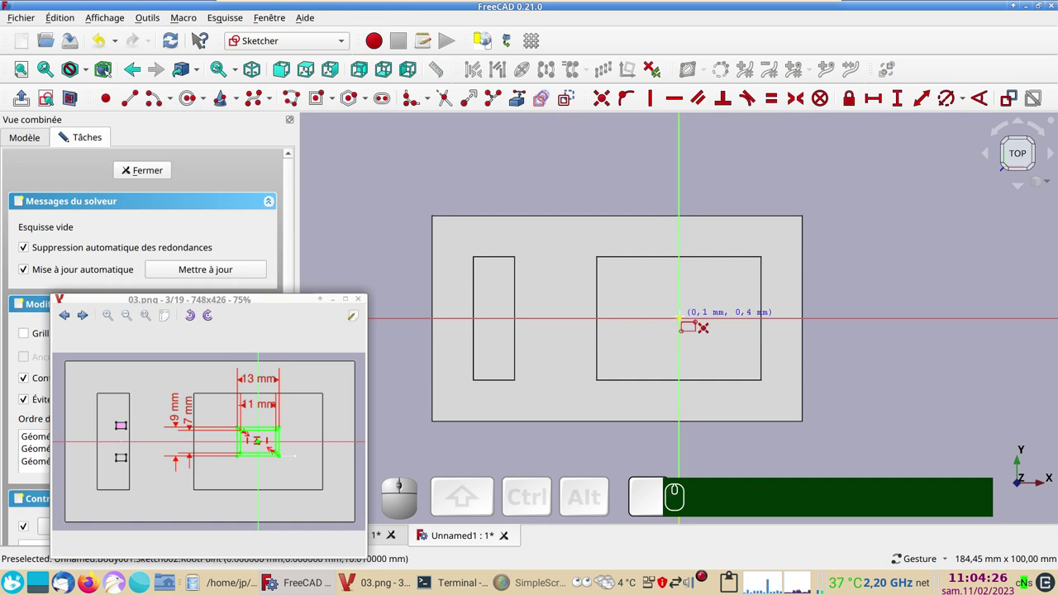
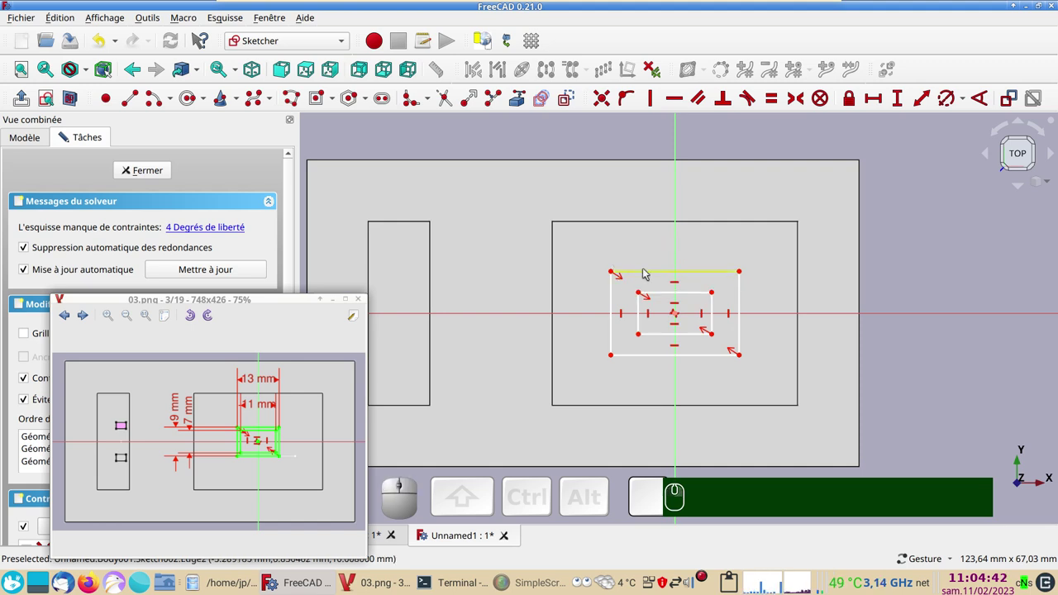
- Dimension the outer rectangle 13 mm wide and the inner rectangle 11 mm wide
click(648, 271)
click(877, 99)
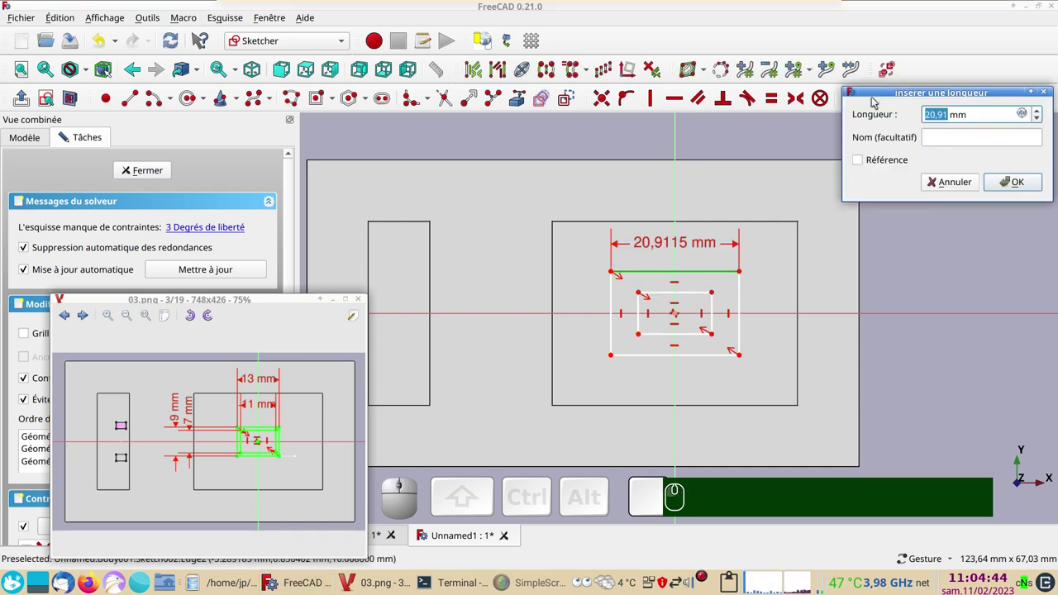
key(KP_1)
key(KP_3)
key(Return)
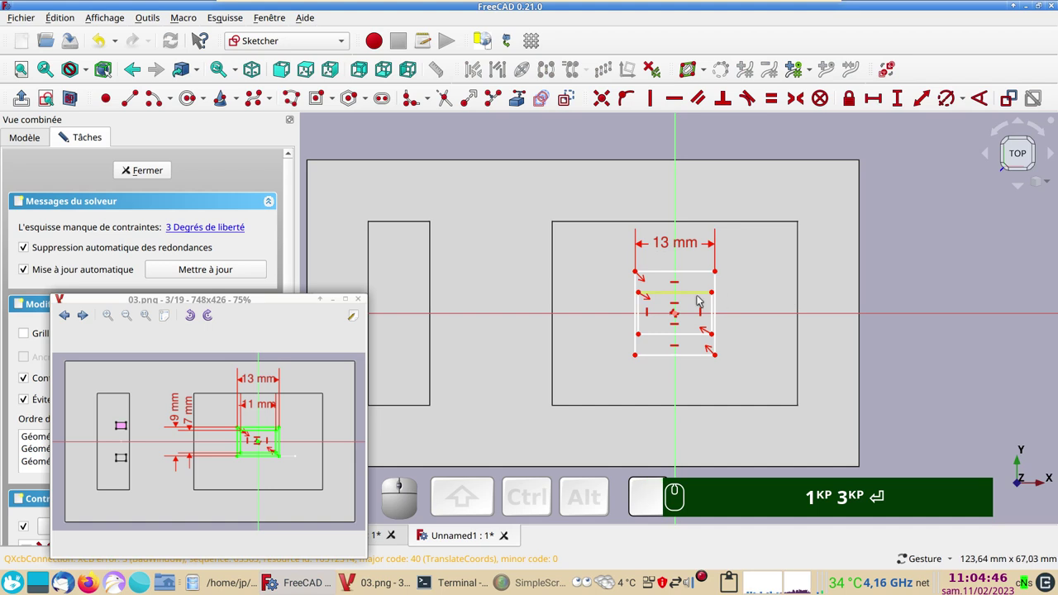
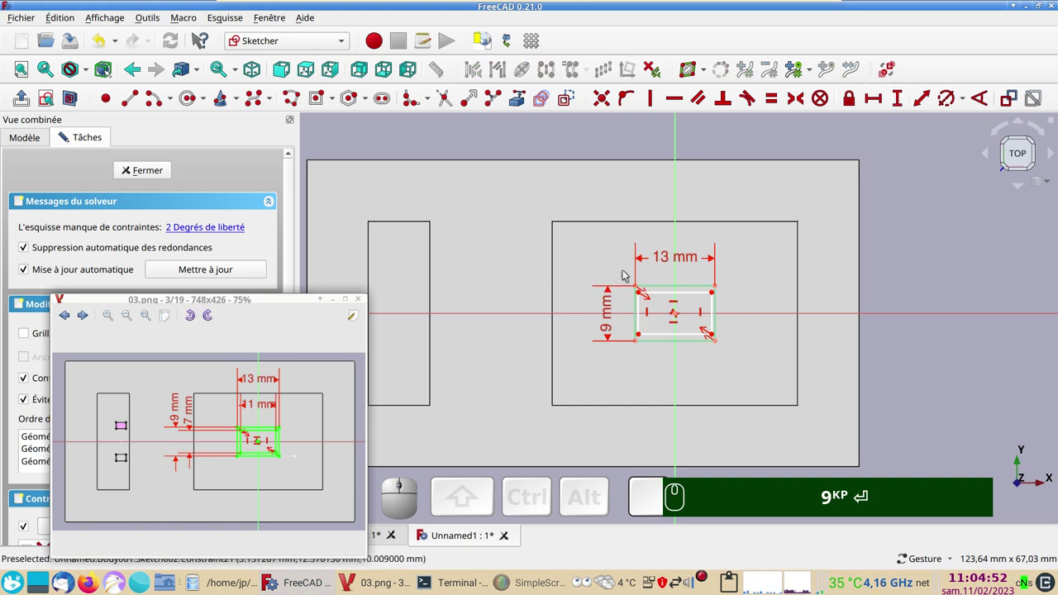
click(670, 298)
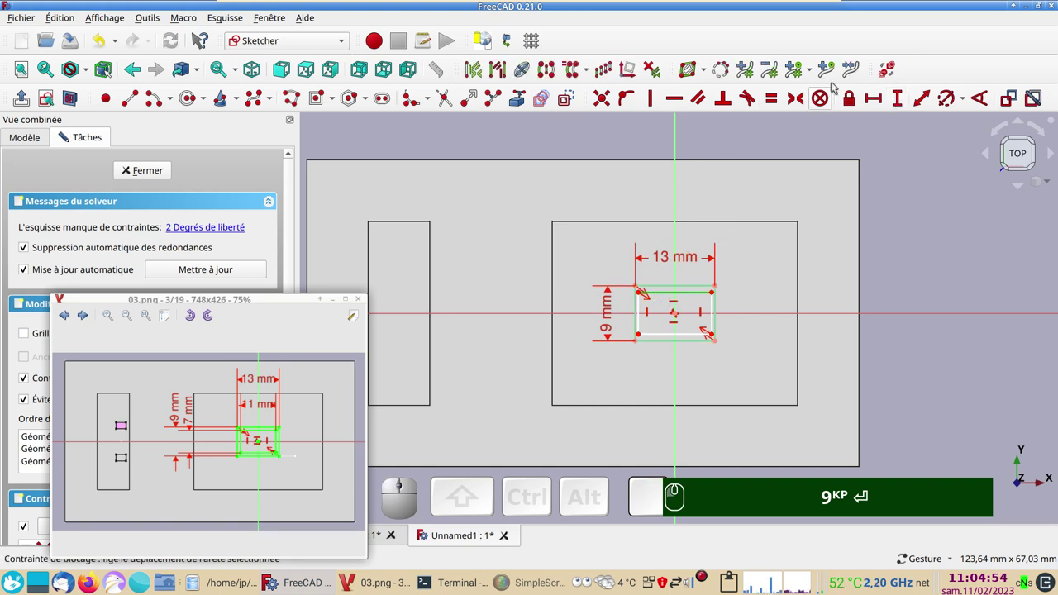
click(877, 100)
key(KP_1)
key(KP_1)
key(Return)
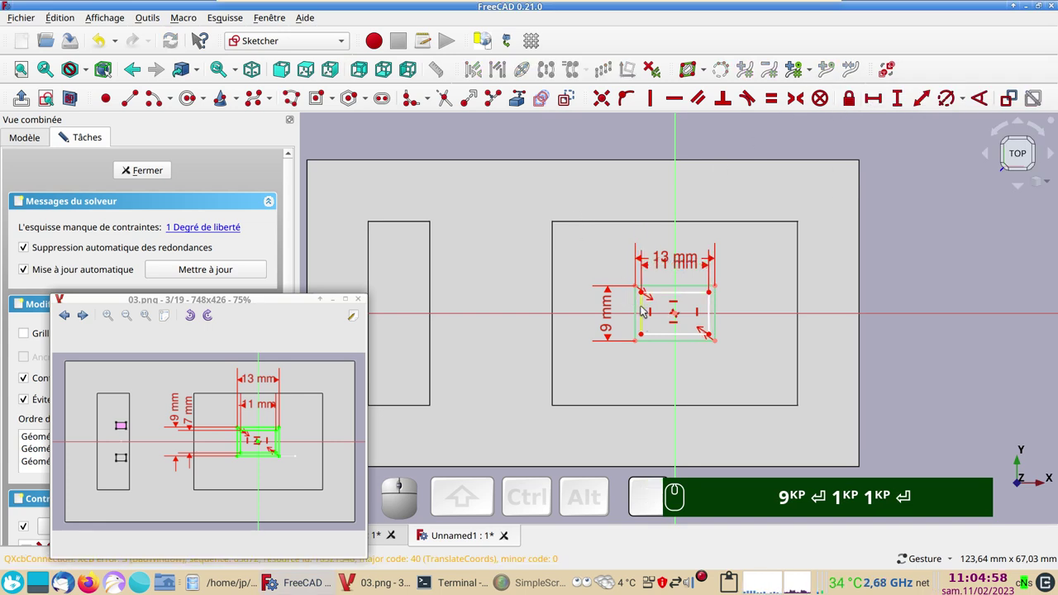
- Dimension the inner rectangle's height at 7 mm, fully constraining the cross-section
click(646, 307)
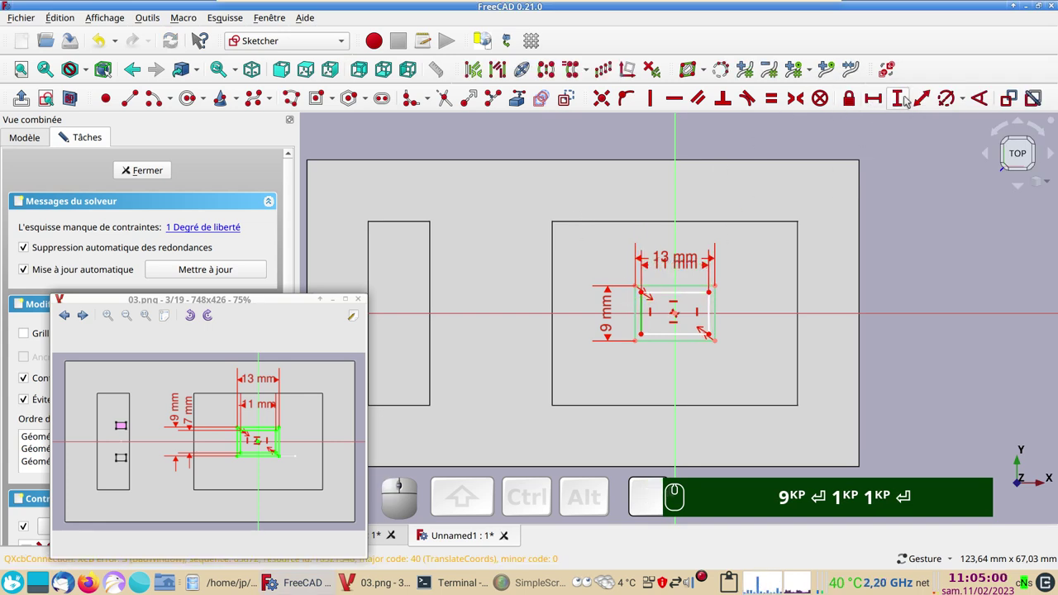
click(903, 101)
key(KP_7)
key(Return)
drag(277, 301, 158, 196)
- Close the sketch and pad the hollow cross-section 100 mm into a tall mast
click(150, 177)
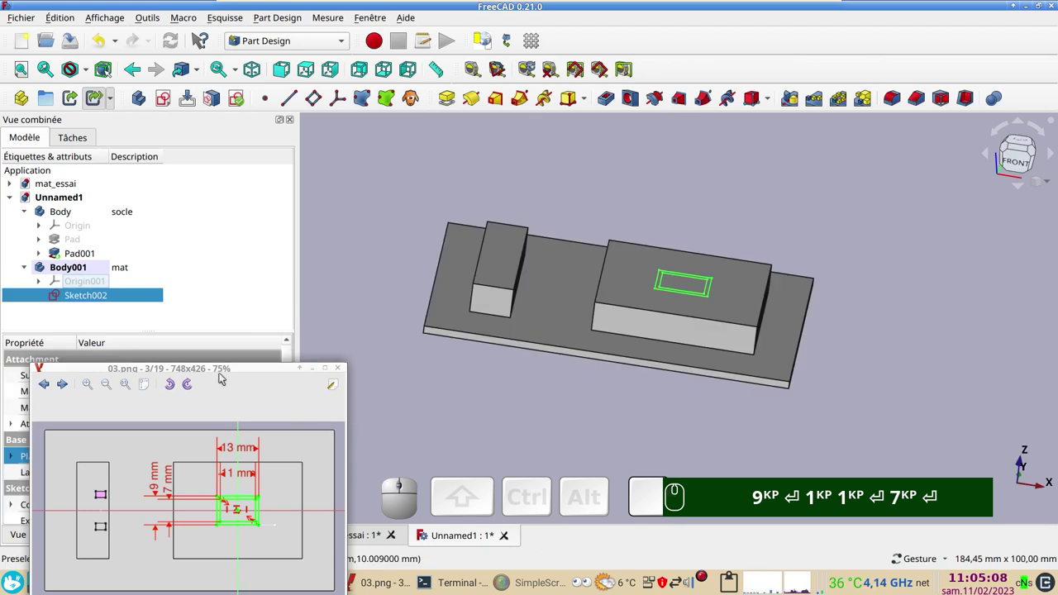
drag(235, 368, 252, 332)
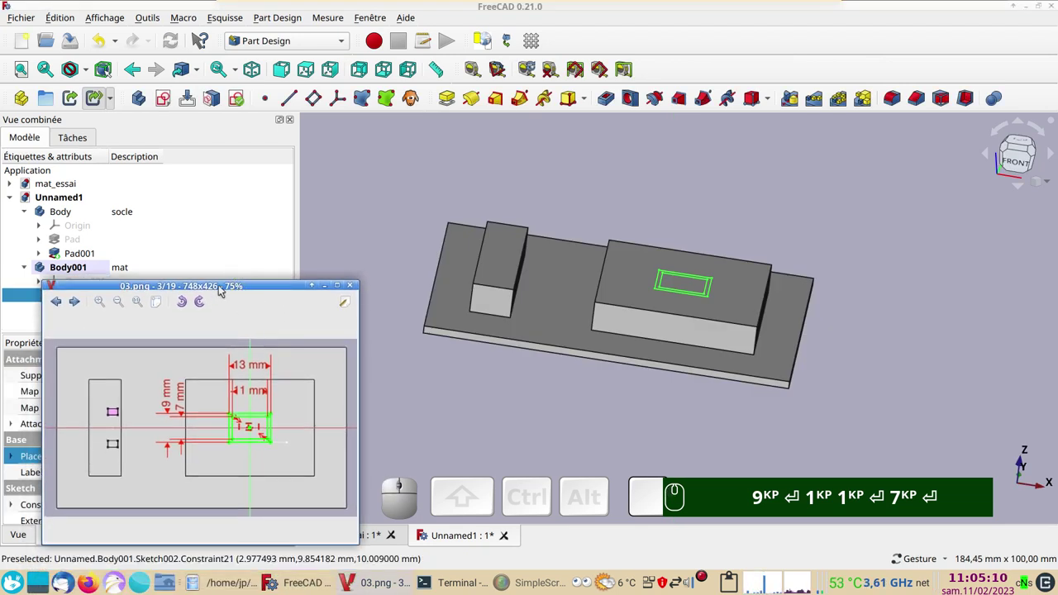
drag(225, 284, 228, 365)
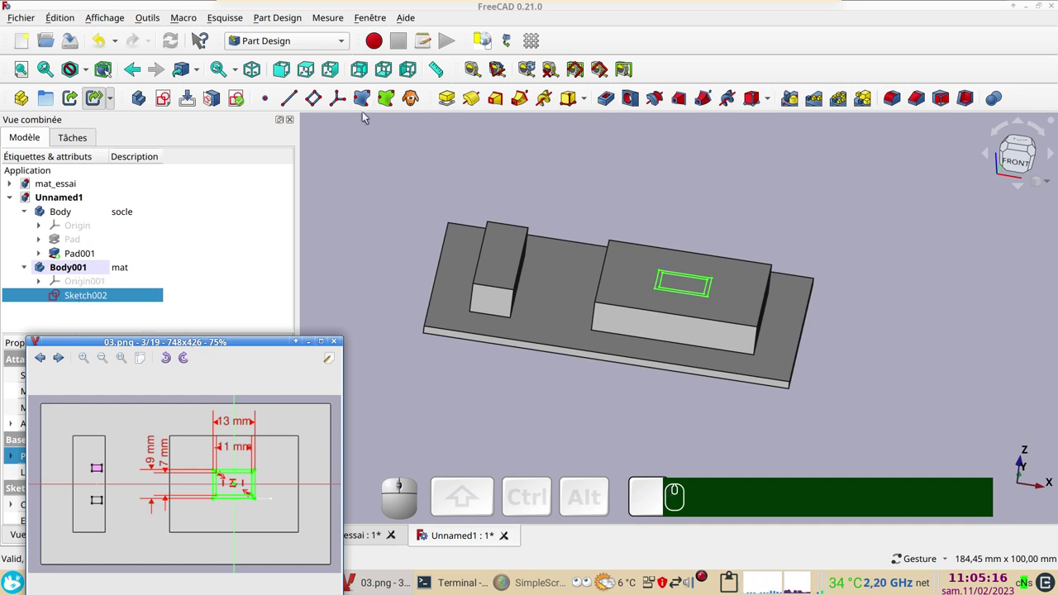
click(454, 106)
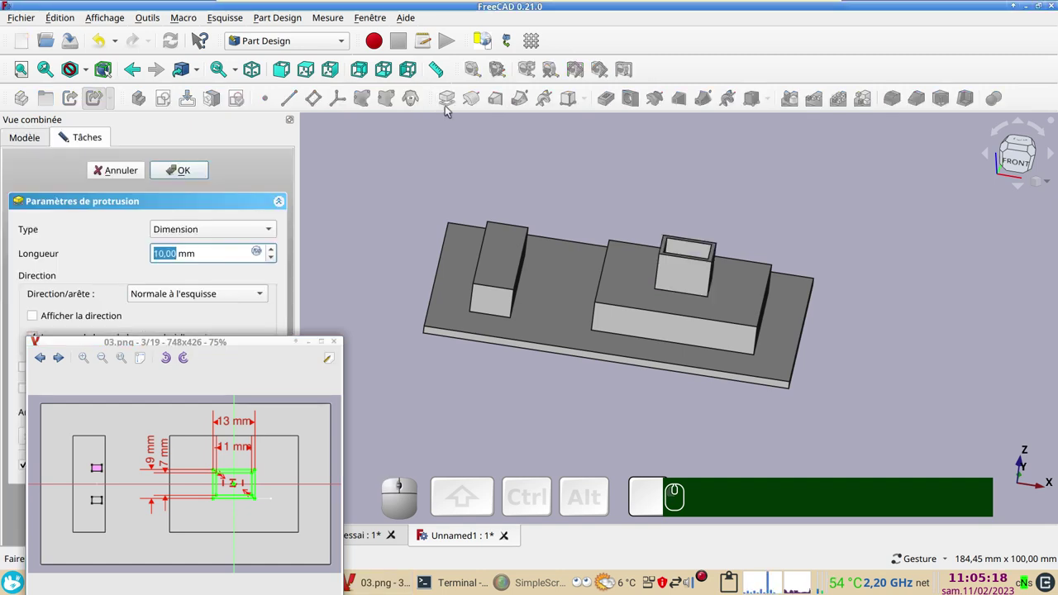
key(KP_1)
key(KP_0)
key(KP_0)
key(Return)
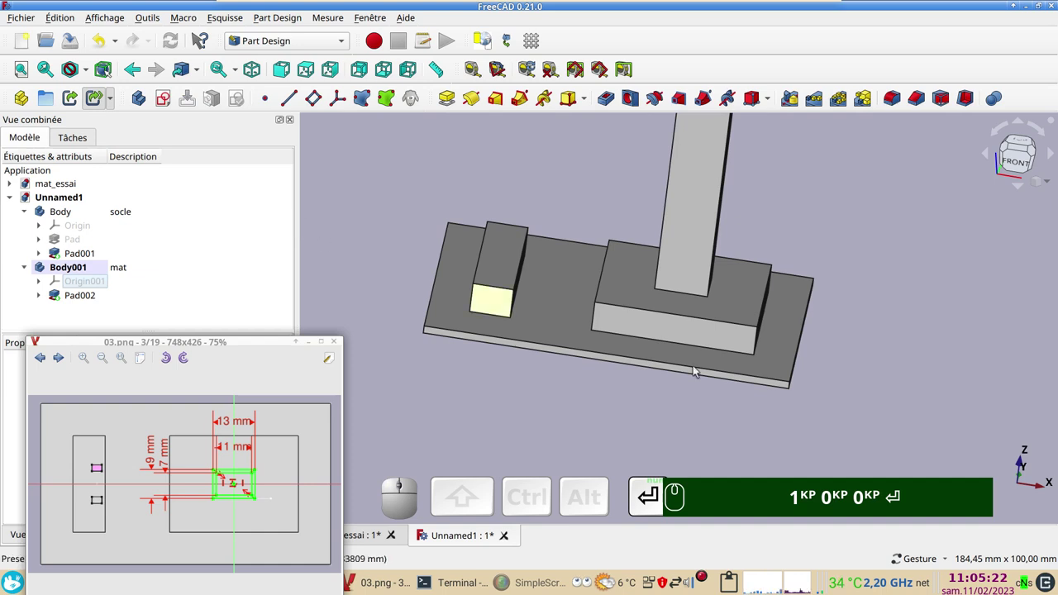
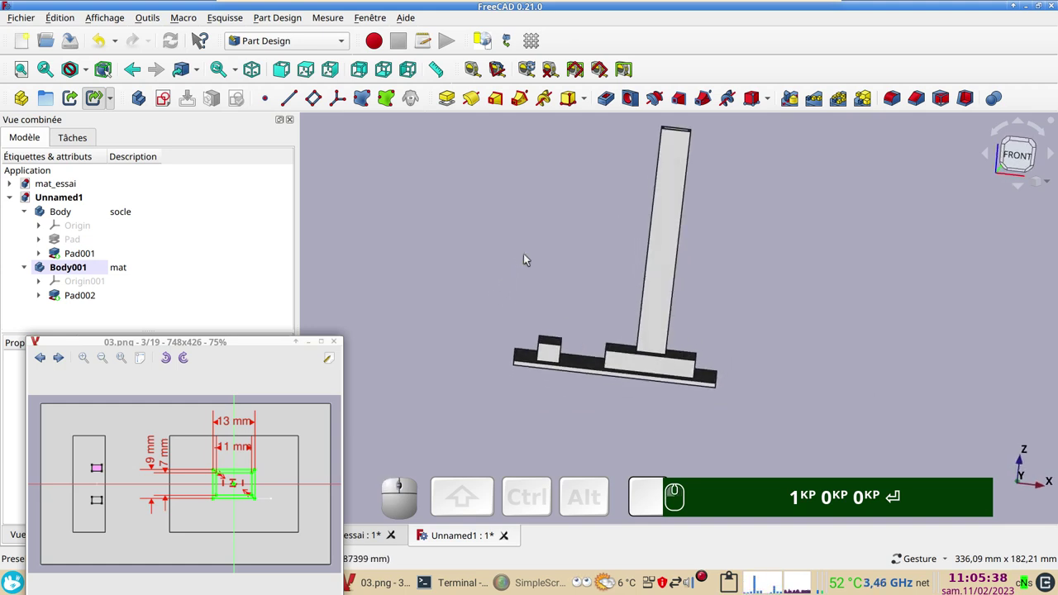
- Start a new sketch in the mast body on the vertical XZ_Plane001
click(169, 96)
scroll(down, 3)
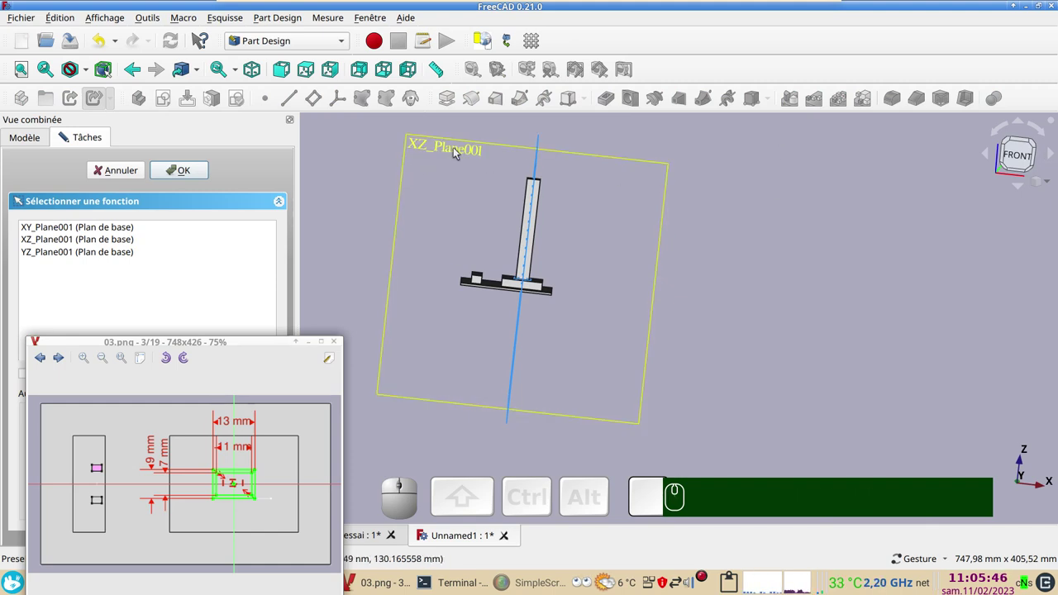
click(456, 152)
scroll(up, 3)
drag(719, 285, 774, 329)
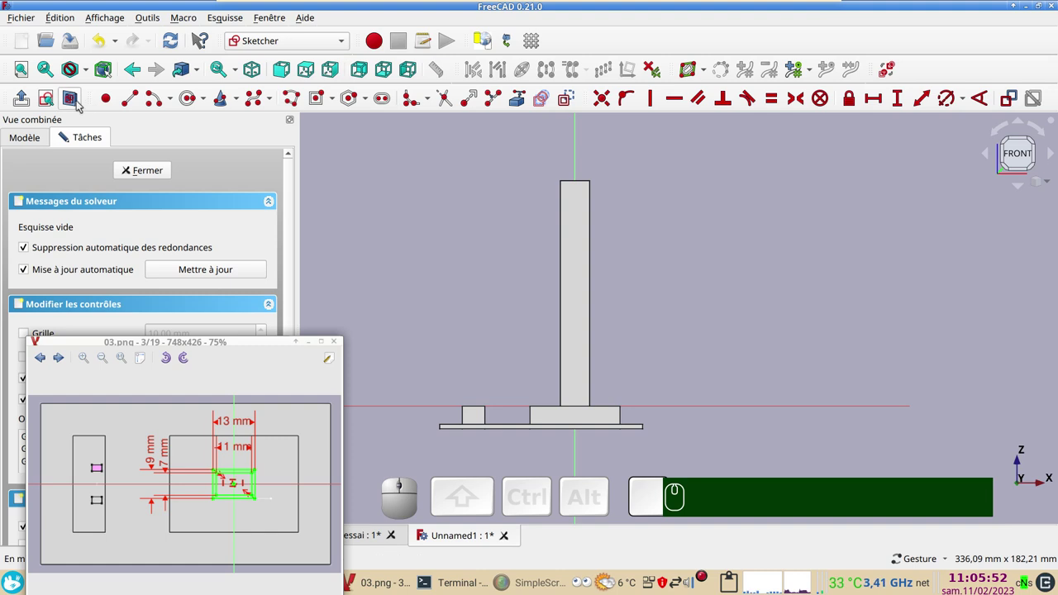
- Bring reference drawing 04.png forward to read the mast-foot hole dimensions
click(77, 104)
scroll(up, 3)
right_click(413, 289)
scroll(down, 3)
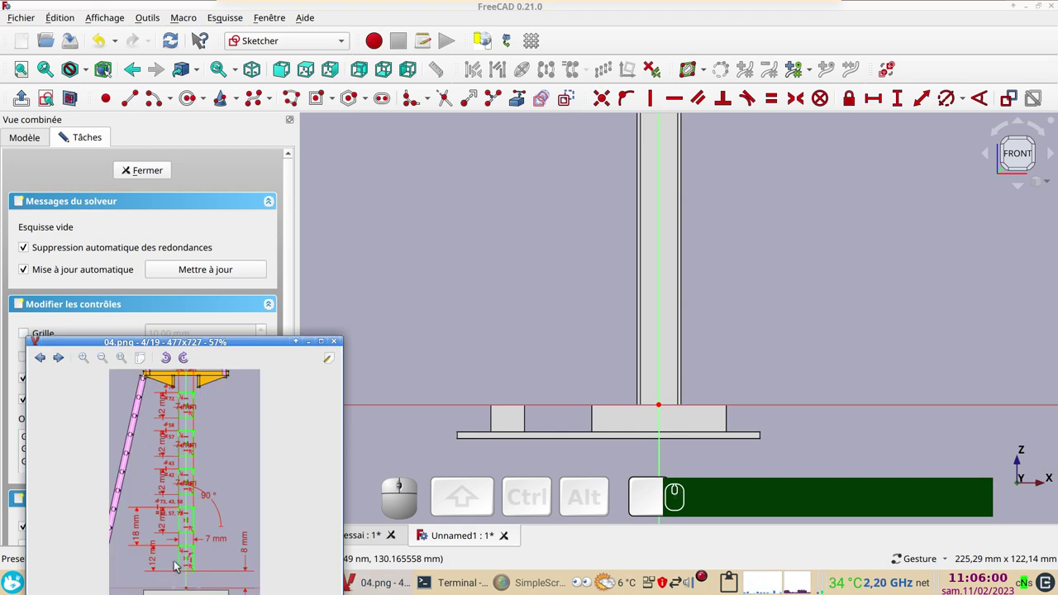
click(220, 343)
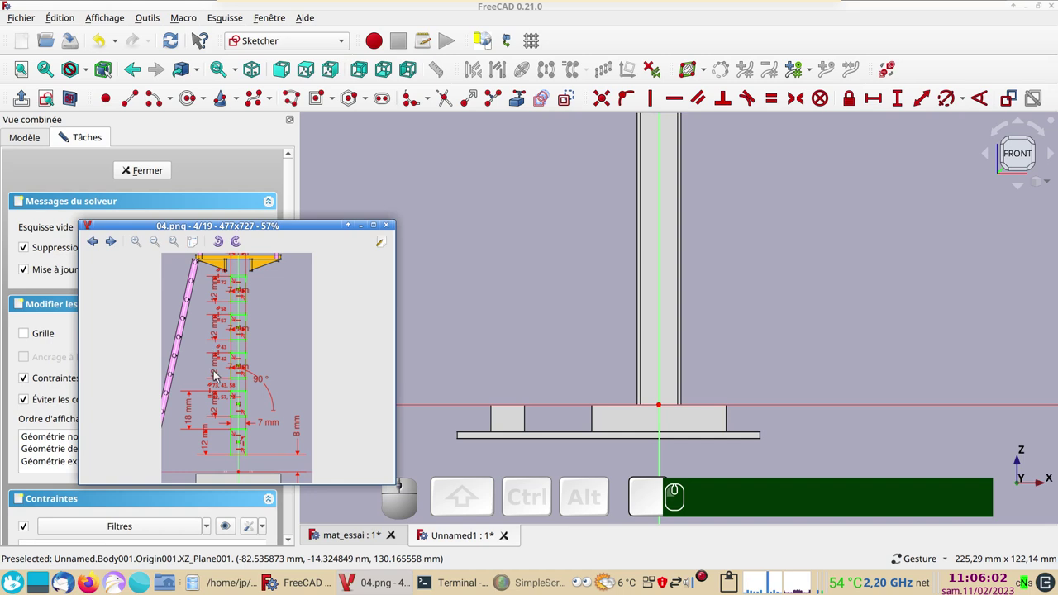
scroll(up, 3)
scroll(down, 3)
scroll(up, 3)
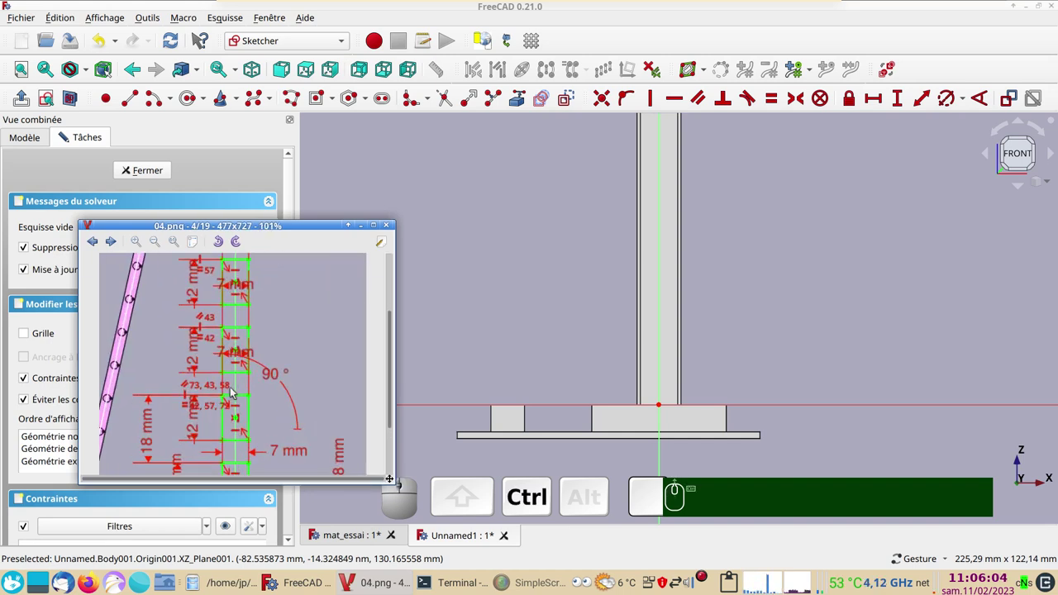
drag(232, 421, 211, 417)
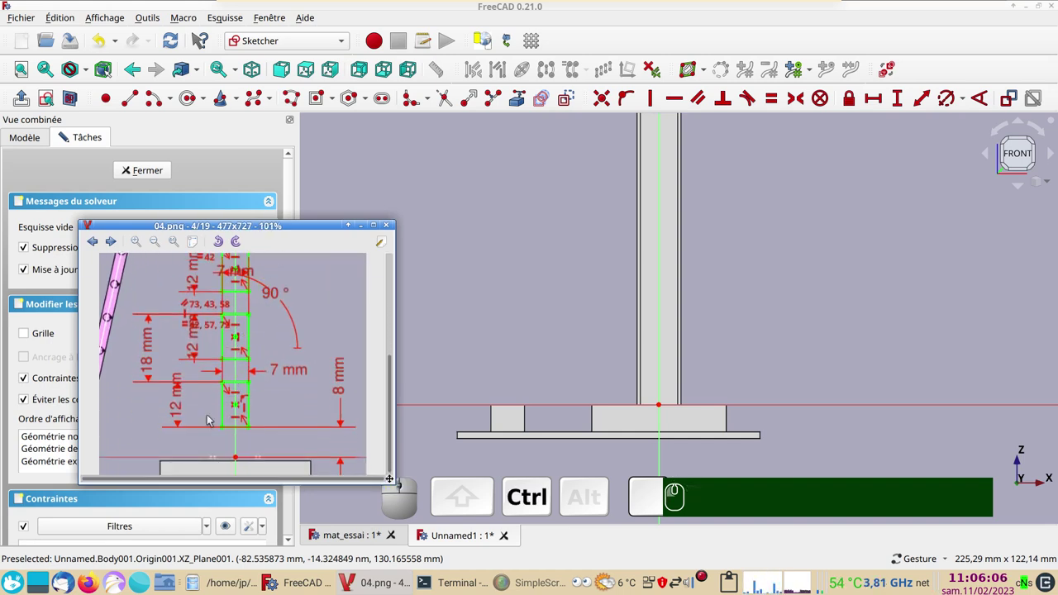
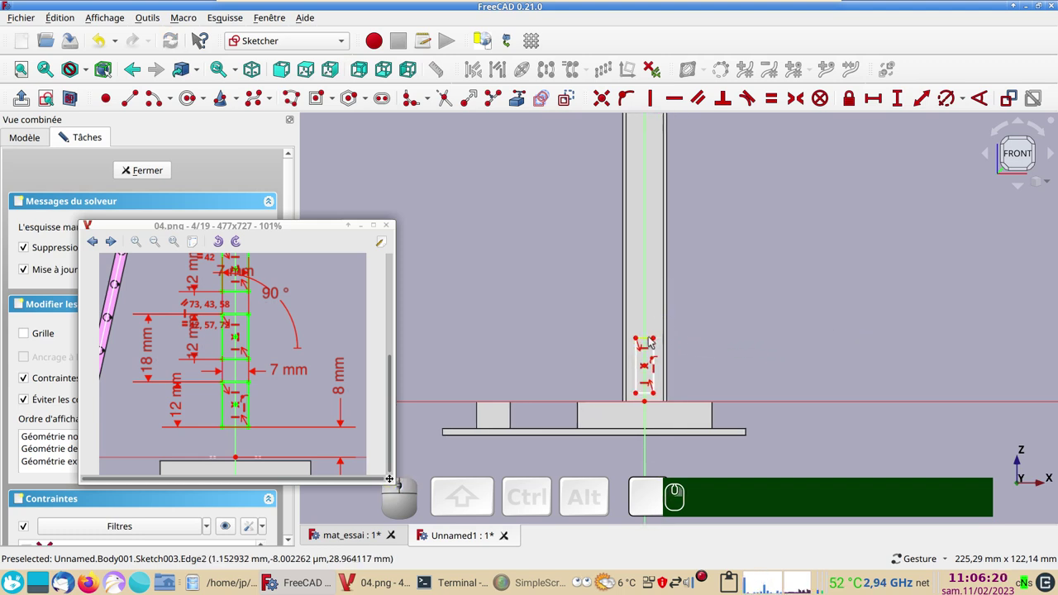
- Dimension the small rectangle's edge at 7 mm
click(652, 339)
click(875, 100)
key(KP_7)
key(Return)
scroll(up, 3)
drag(657, 372, 788, 244)
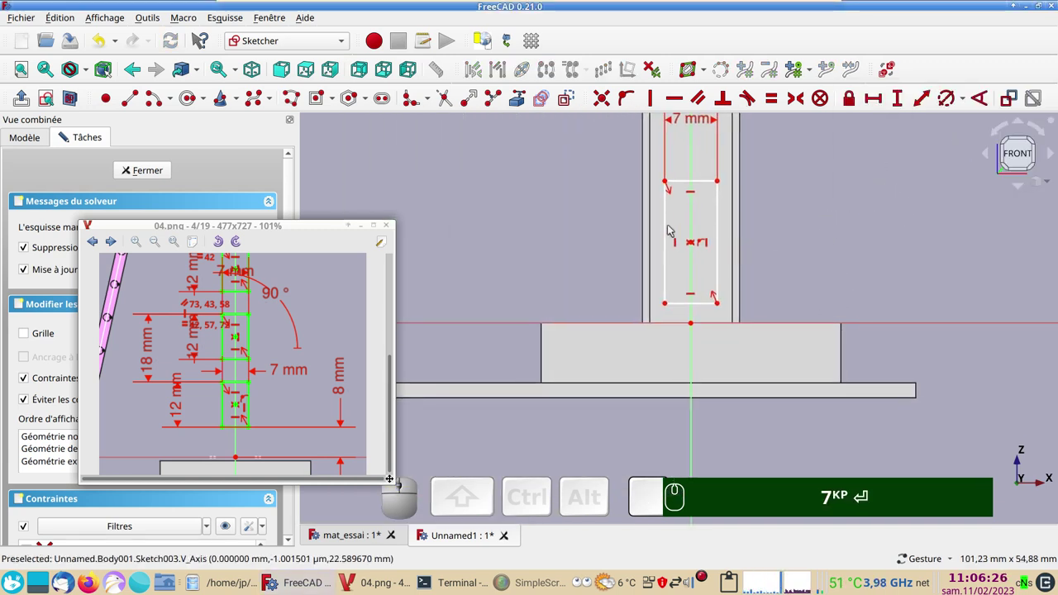
- Make the hole 12 mm tall with its bottom 8 mm above the horizontal axis
click(673, 232)
click(908, 96)
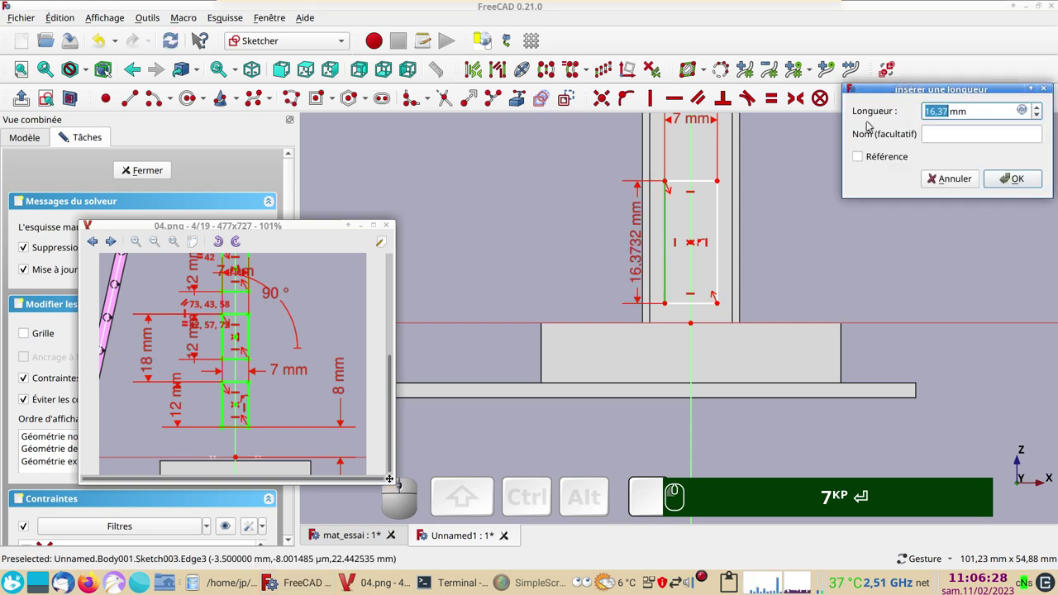
key(KP_1)
key(KP_2)
key(Return)
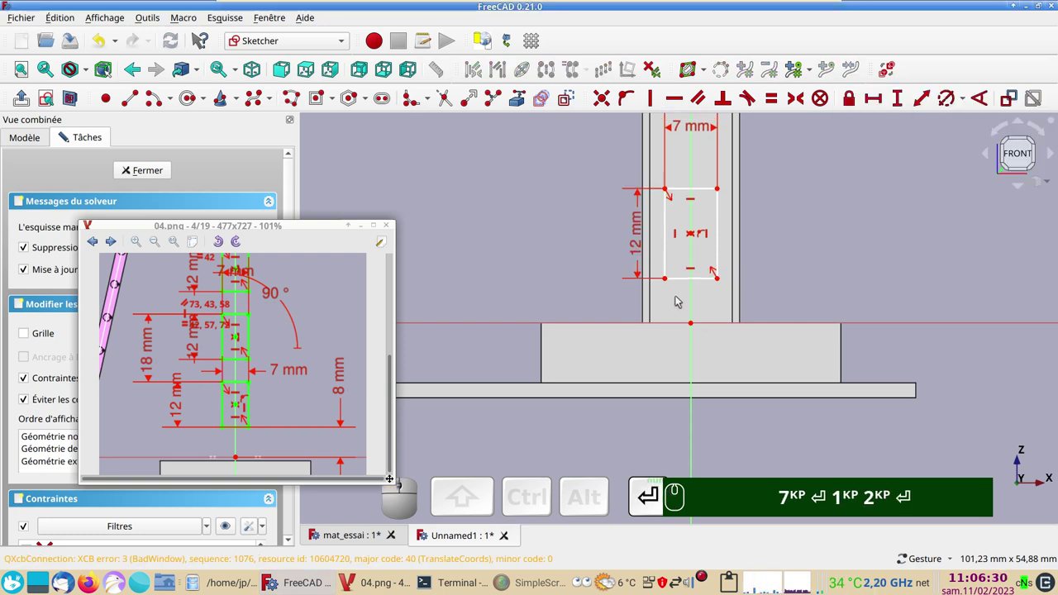
click(668, 278)
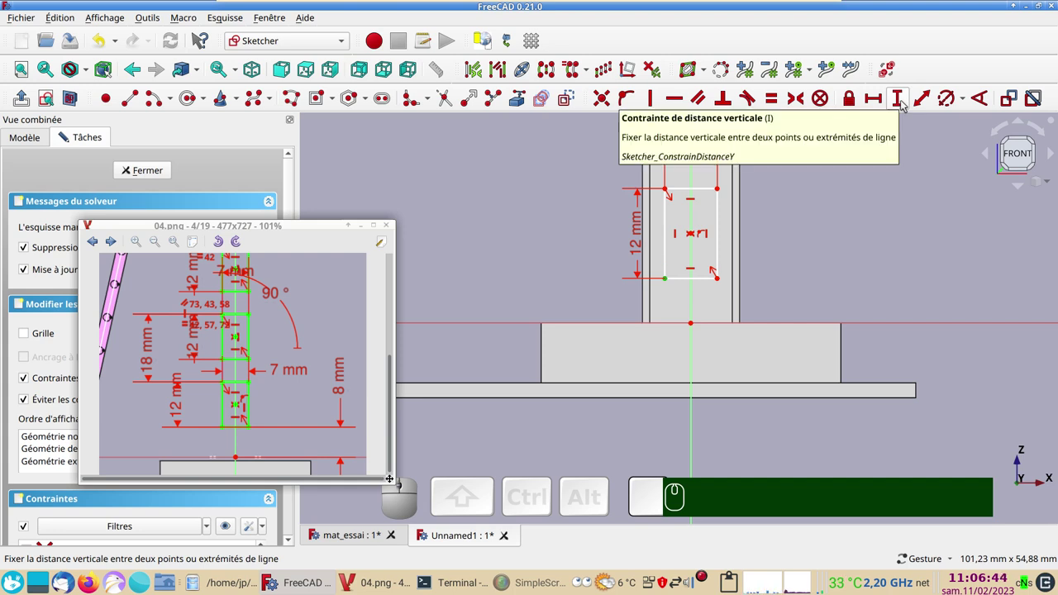
click(909, 104)
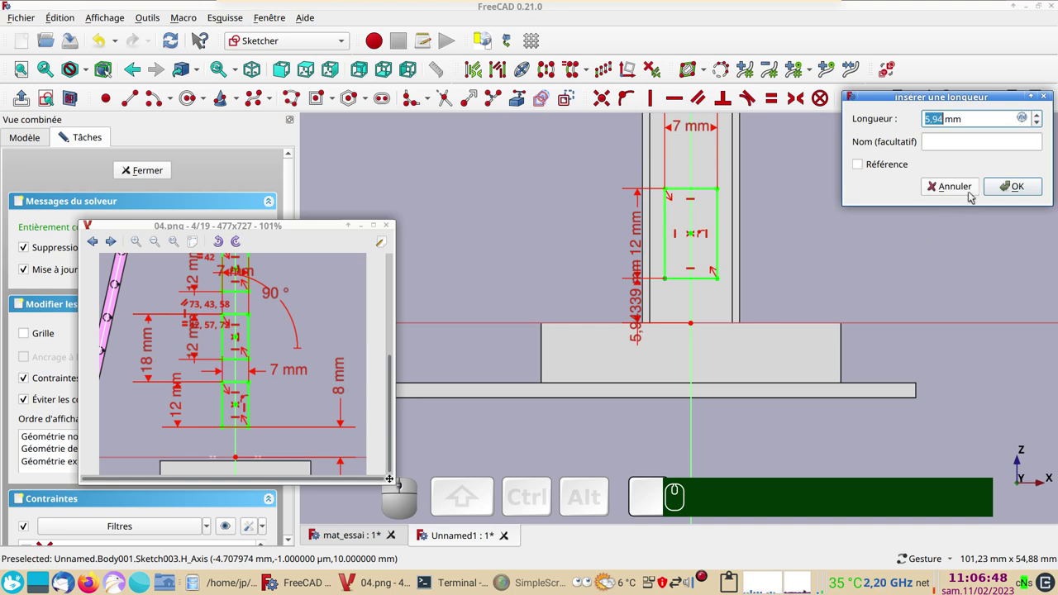
key(KP_8)
key(Return)
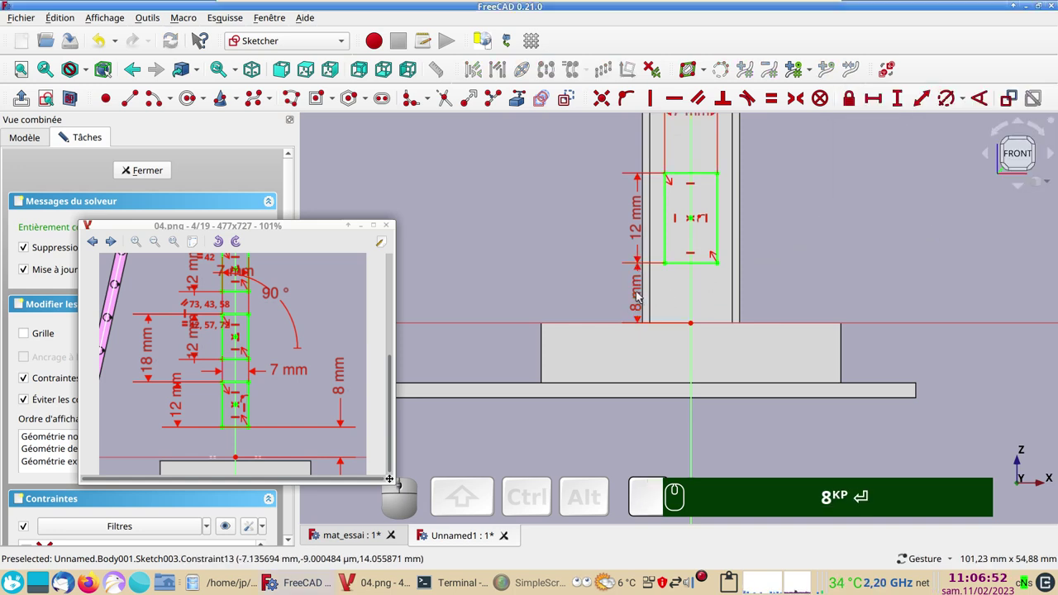
- Leave the constraint tool and box-select the whole hole rectangle with the mast above it in view
scroll(down, 3)
right_click(848, 253)
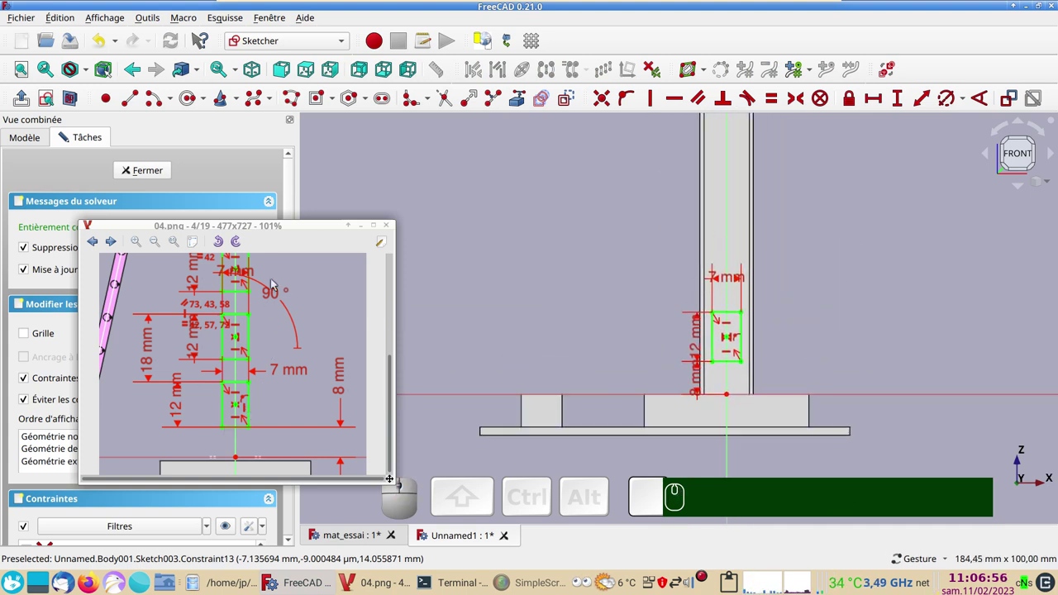
drag(393, 381, 323, 351)
scroll(down, 3)
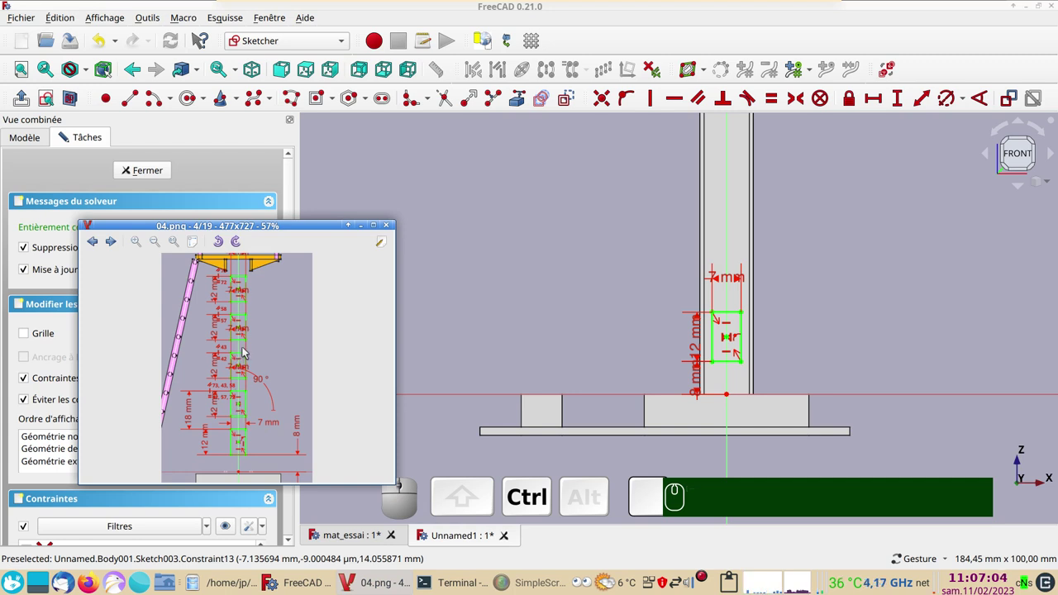
click(246, 350)
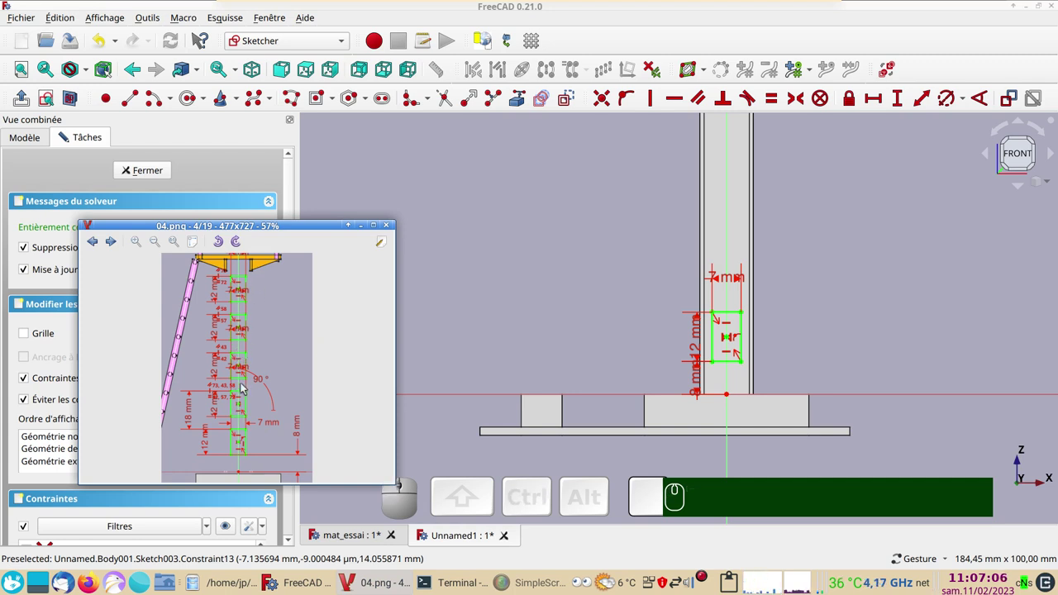
scroll(up, 3)
scroll(down, 3)
scroll(down, 3)
drag(613, 283, 812, 511)
drag(860, 278, 801, 345)
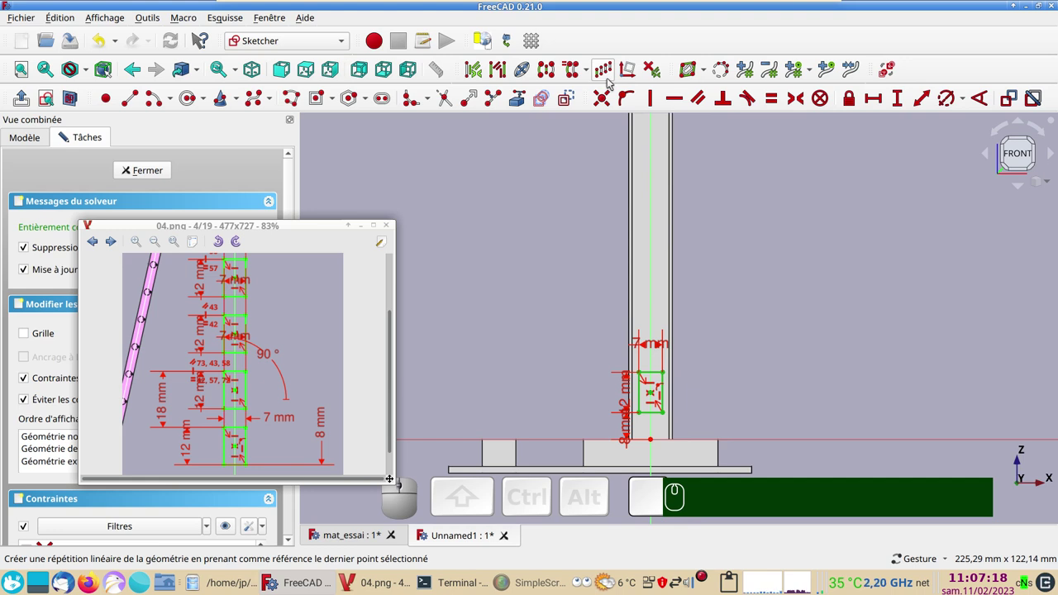
- Create a rectangular array of the hole, 5 columns by 1 row with separation constraints
click(609, 82)
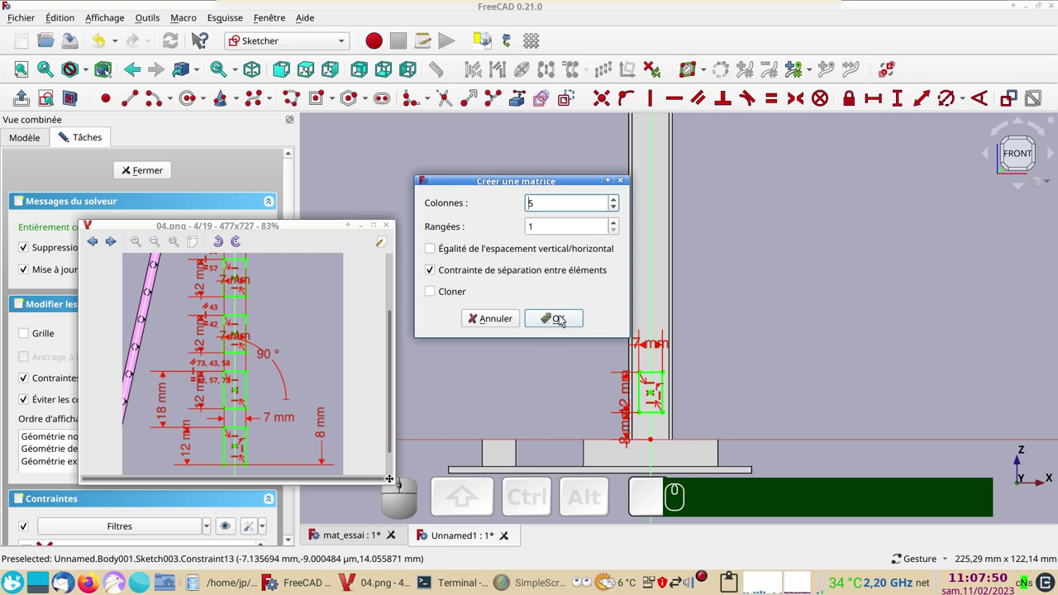
click(565, 317)
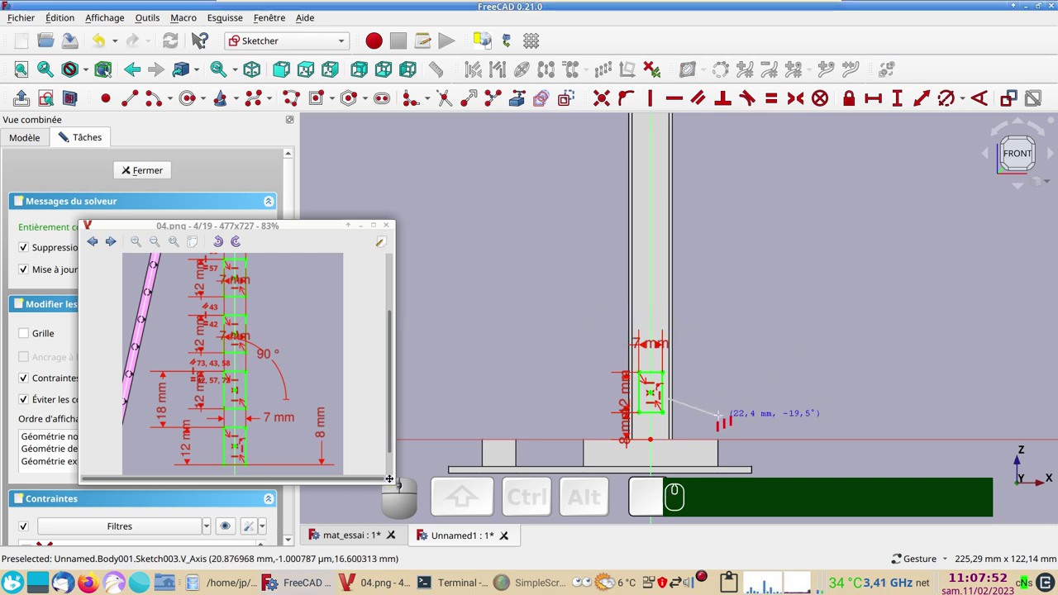
scroll(up, 3)
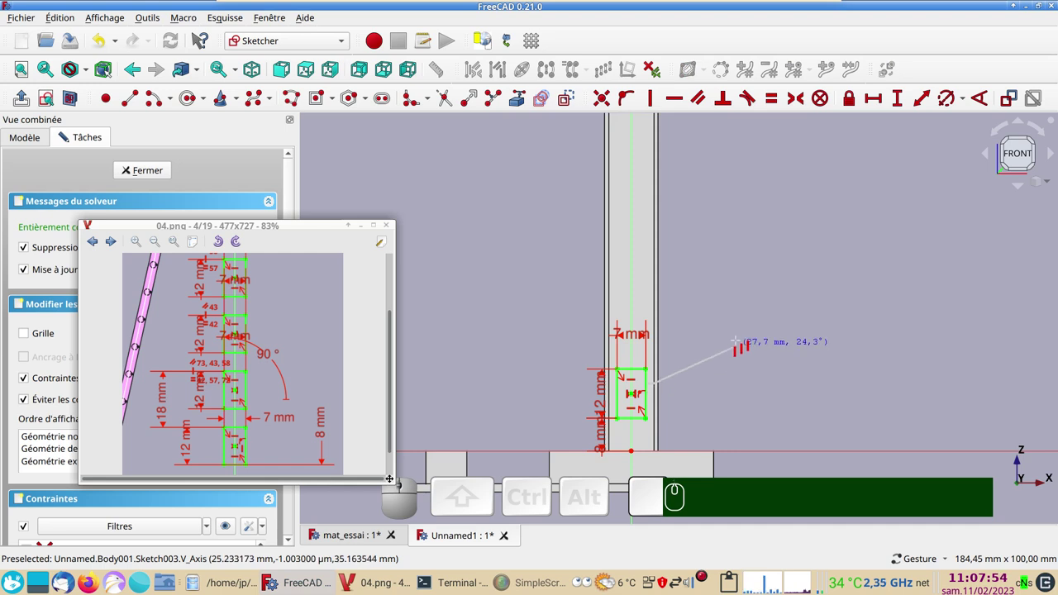
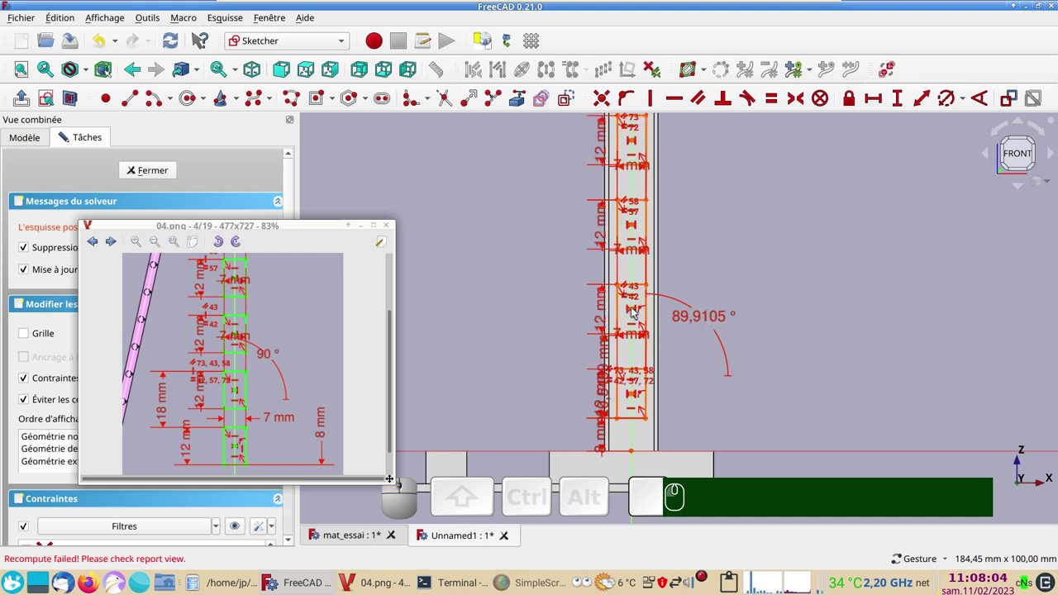
- Dismiss the conflicting-constraint warning on the 89.9105° angle and undo the offending constraint
scroll(up, 3)
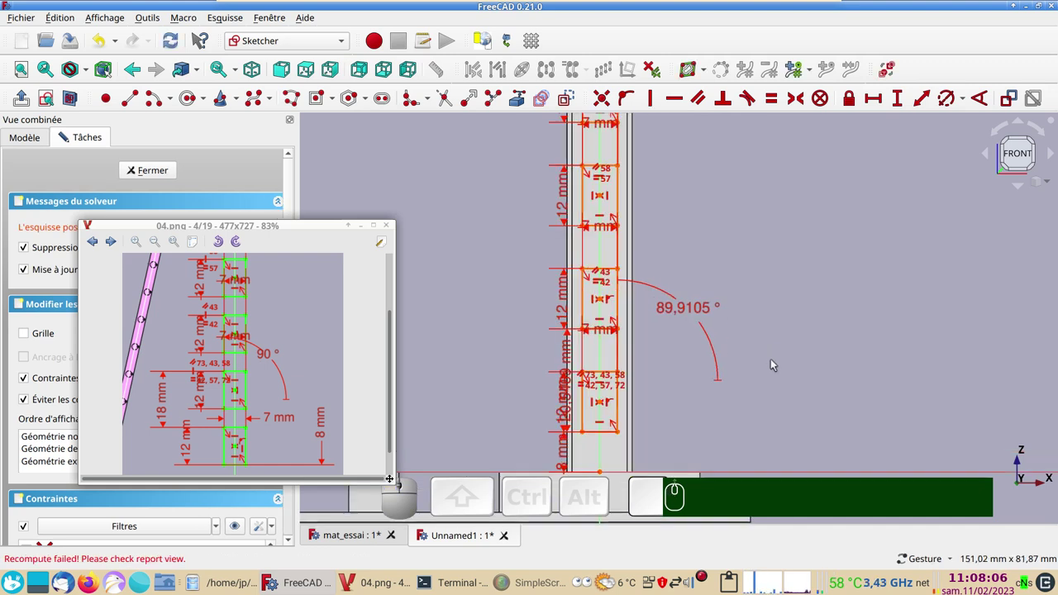
middle_click(778, 363)
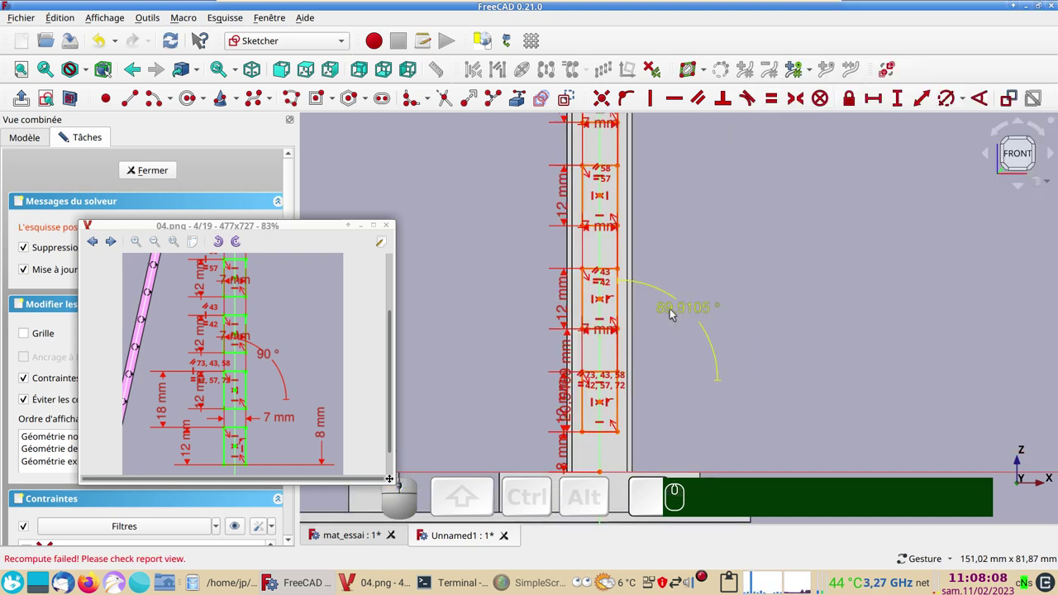
click(679, 313)
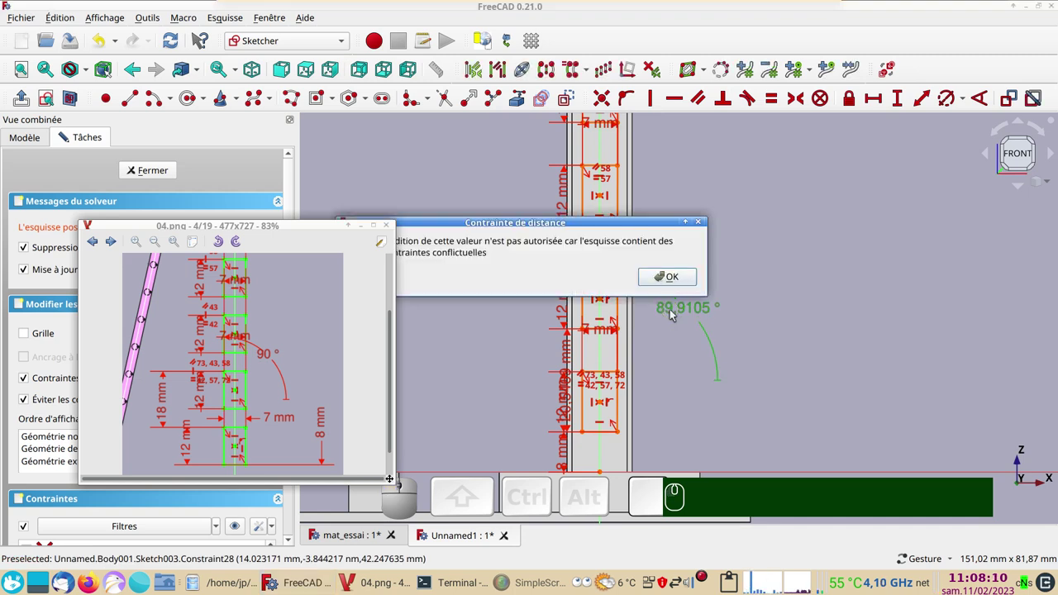
key(KP_9)
key(KP_0)
key(Return)
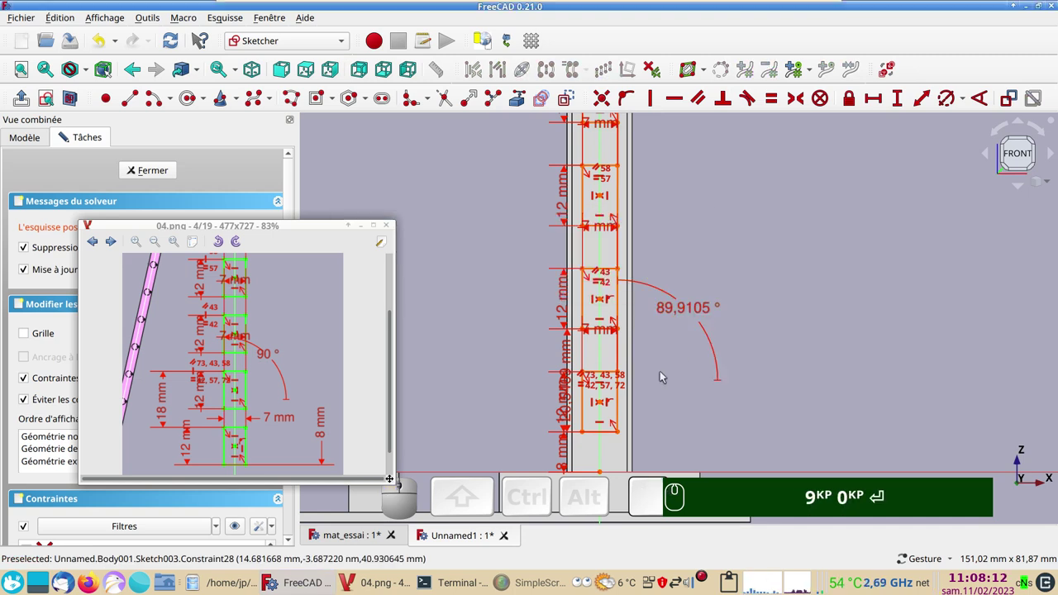
click(112, 41)
click(111, 41)
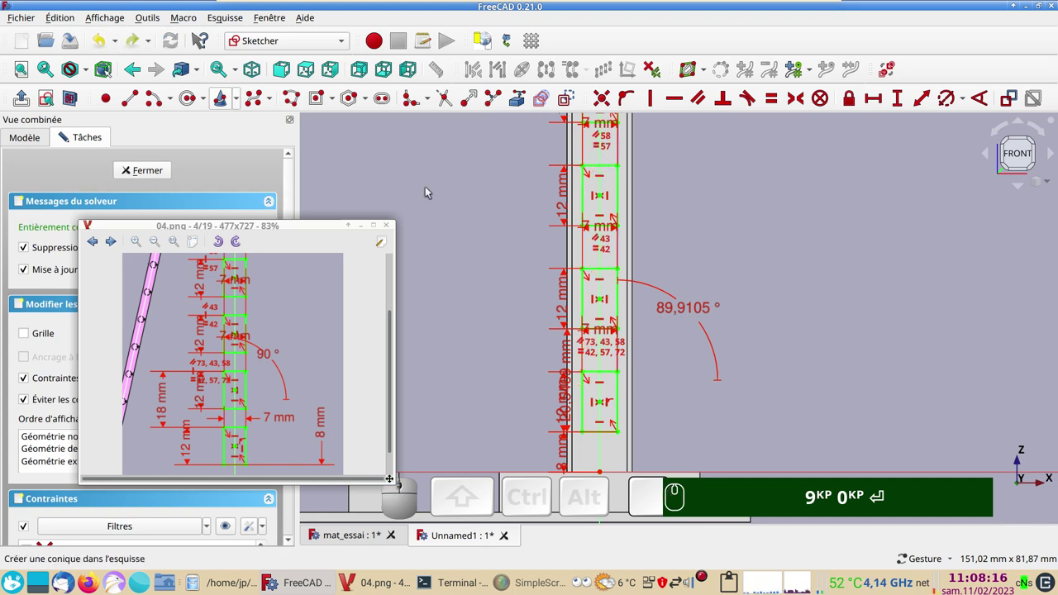
- Set the hole array's direction angle to exactly 90°
click(675, 312)
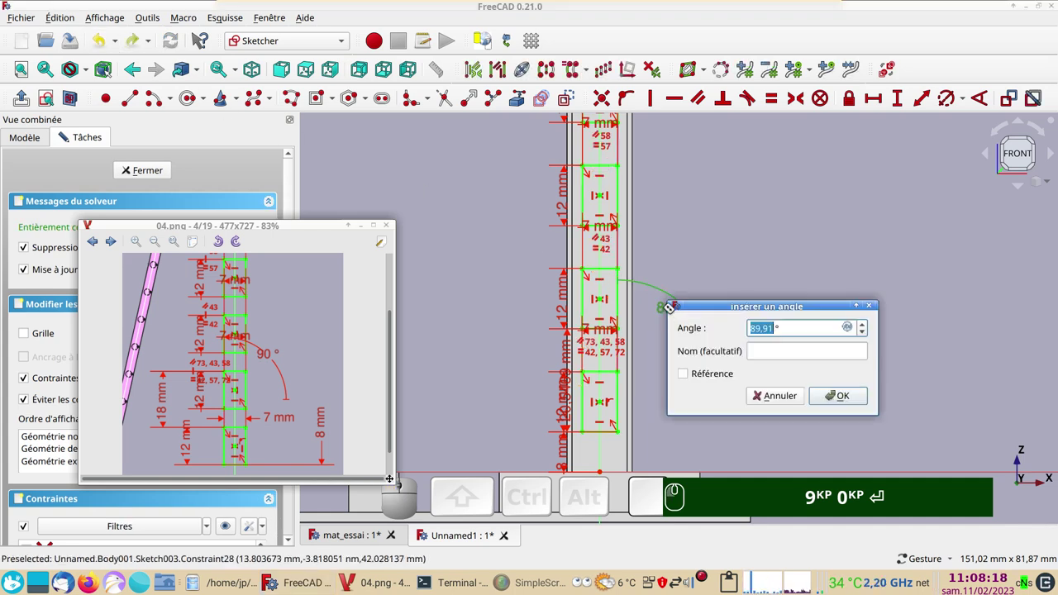
key(KP_9)
key(KP_0)
key(Return)
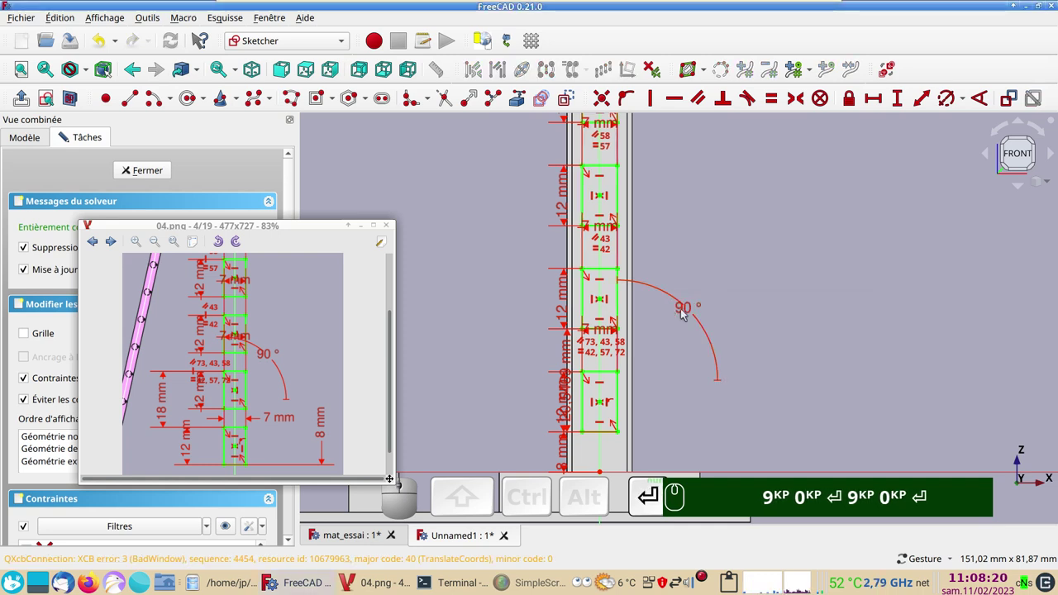
- Change the 20.5469 mm hole spacing to 18 mm so five holes run up the mast
drag(707, 412, 729, 314)
scroll(up, 3)
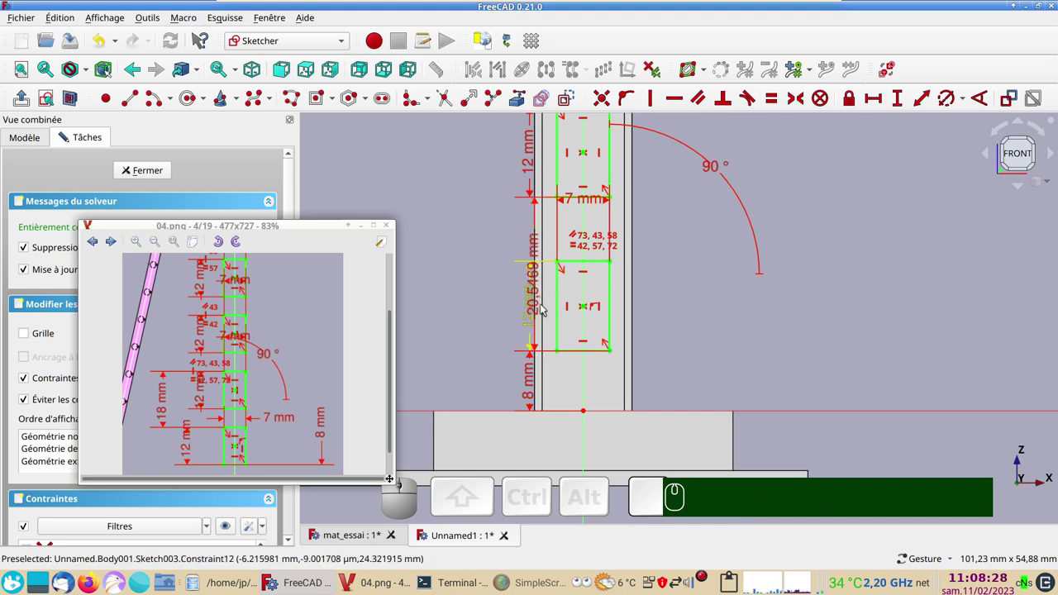
drag(546, 306, 487, 374)
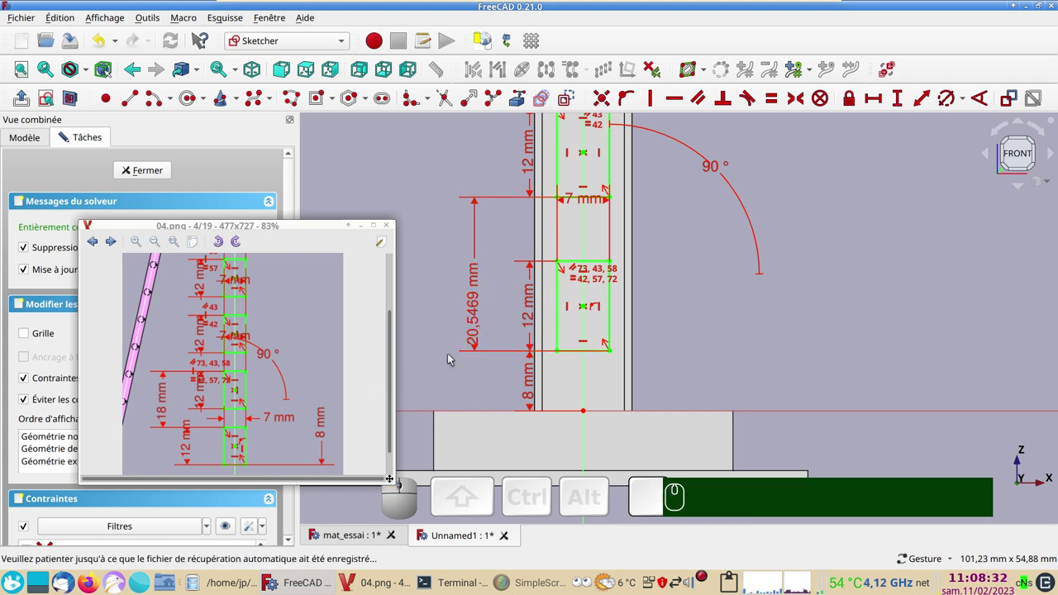
click(479, 313)
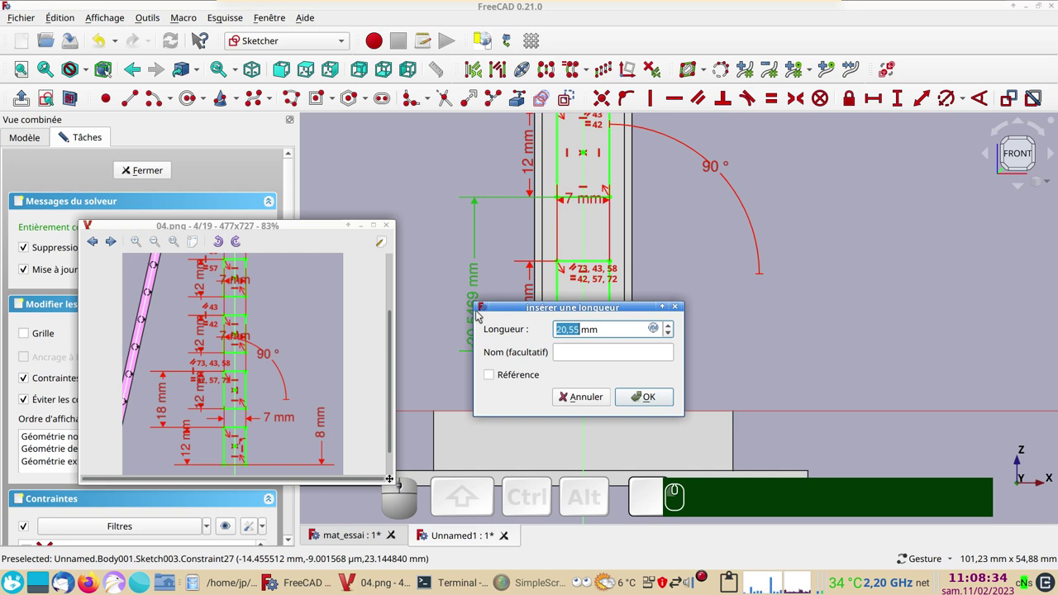
key(KP_1)
key(KP_8)
key(Return)
scroll(down, 3)
drag(855, 250, 659, 300)
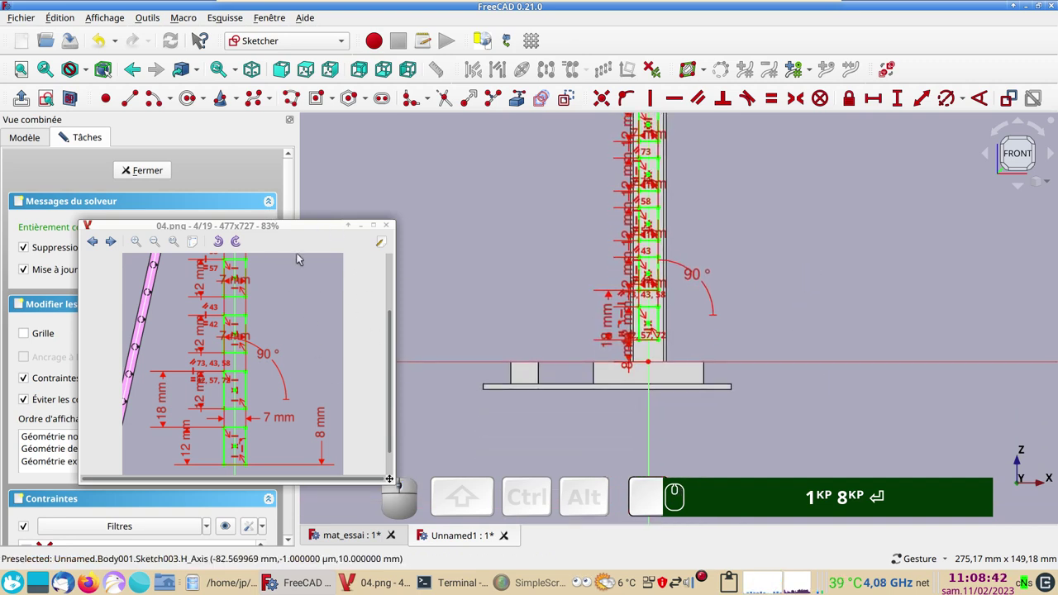
- Close the sketch and pocket Sketch003 'À travers tout' to cut the five holes through the mast
click(159, 168)
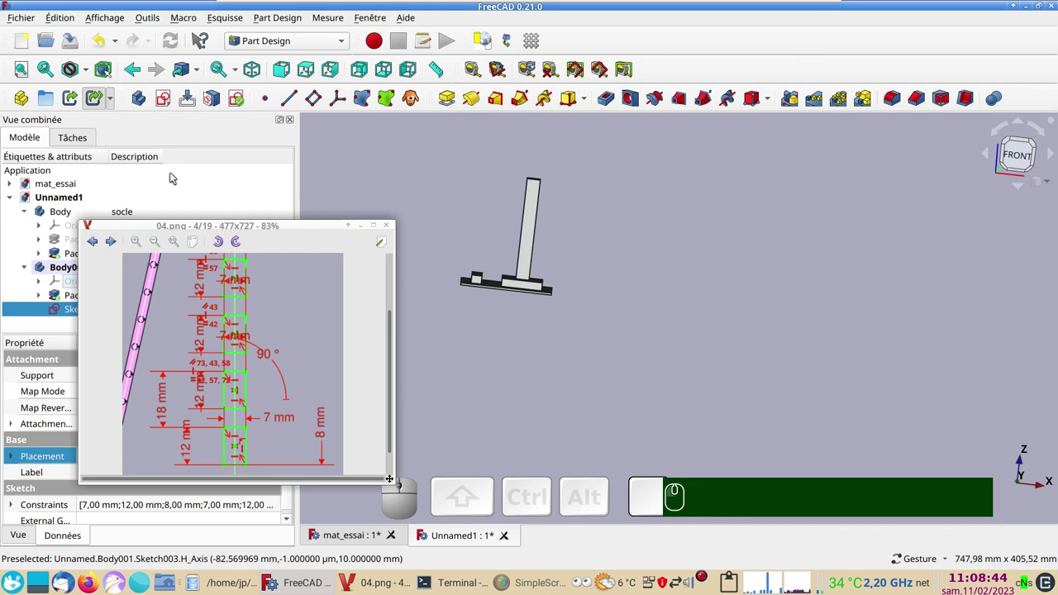
drag(308, 226, 172, 288)
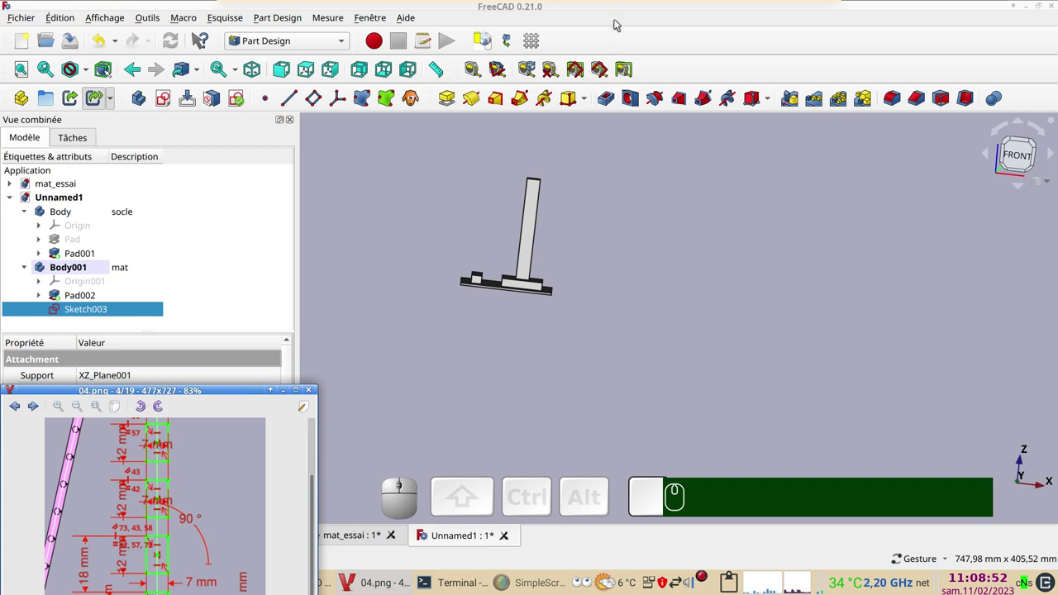
click(614, 12)
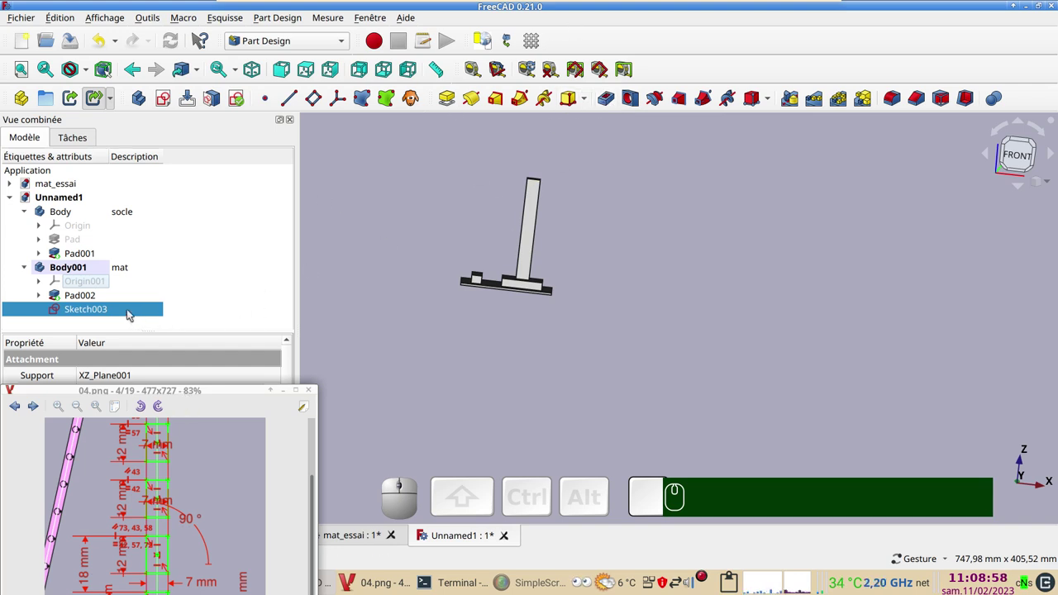
click(612, 98)
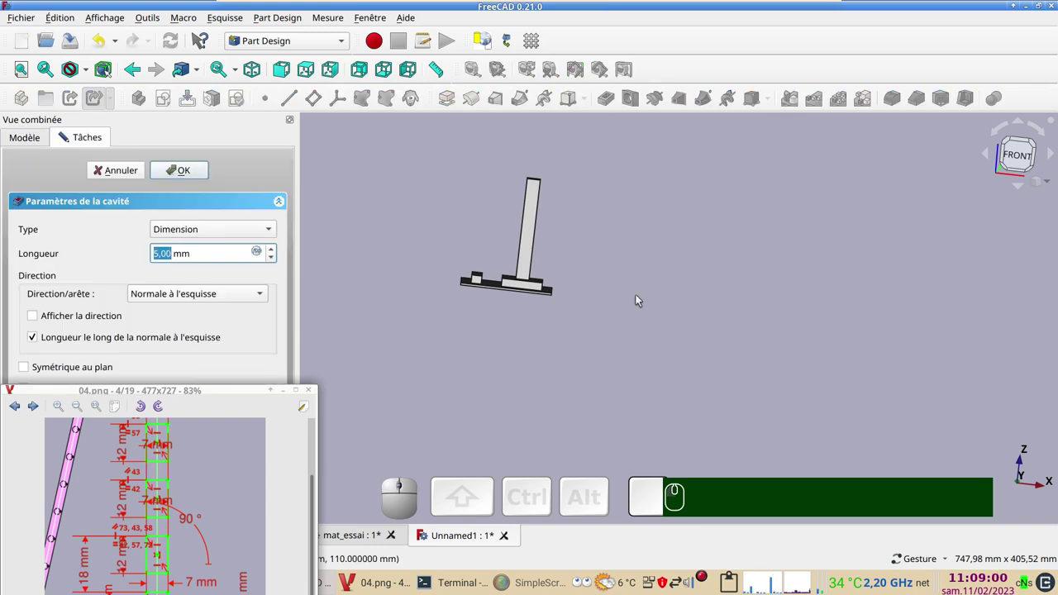
click(217, 236)
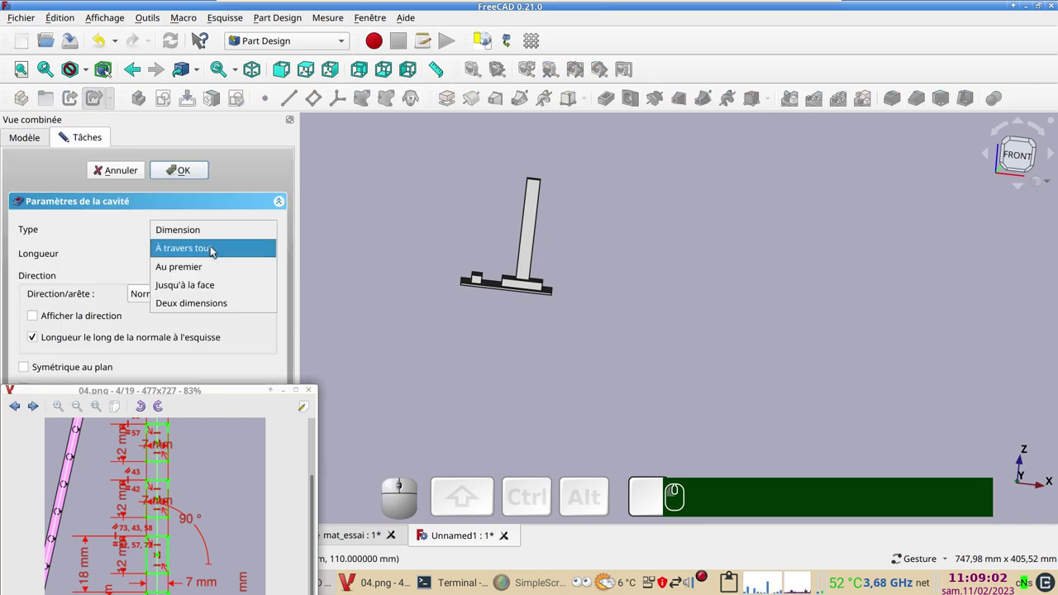
click(216, 249)
click(95, 346)
click(199, 176)
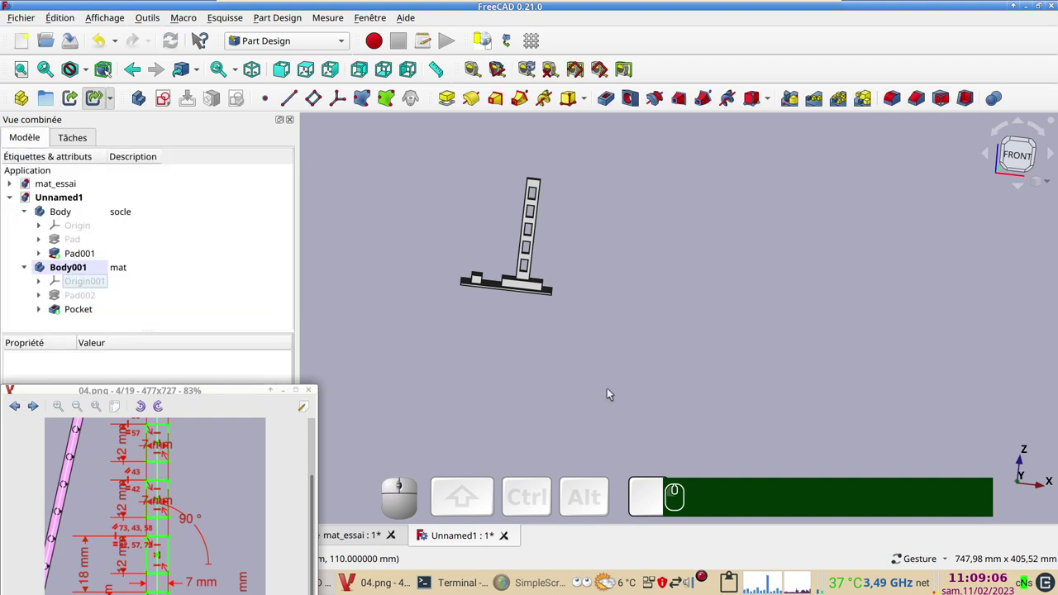
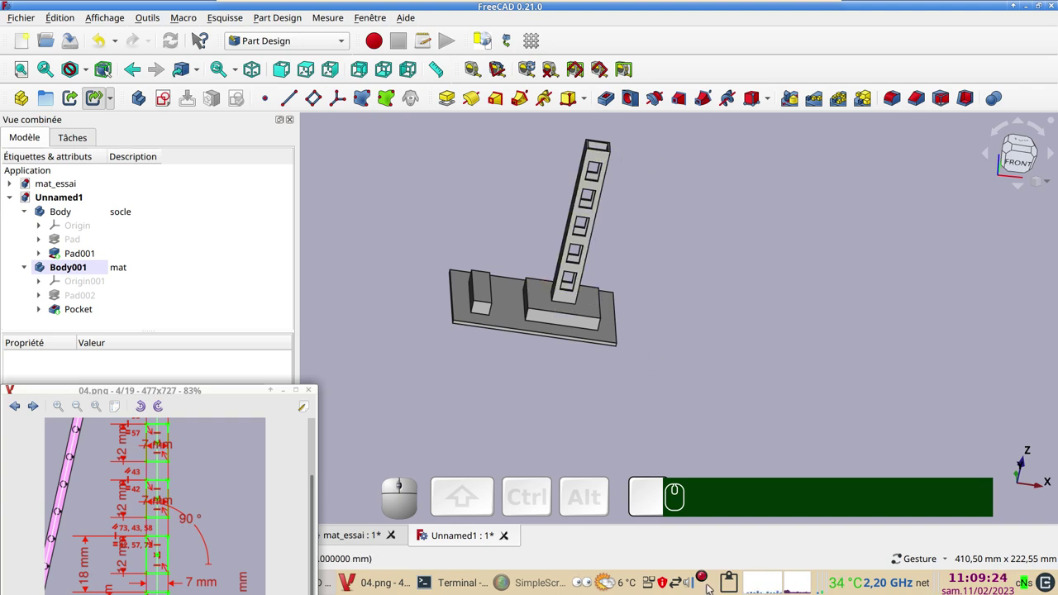
- Orbit and zoom the model to check the five holes through the mast in perspective
drag(579, 463, 628, 429)
scroll(up, 3)
right_click(538, 401)
drag(833, 358, 730, 370)
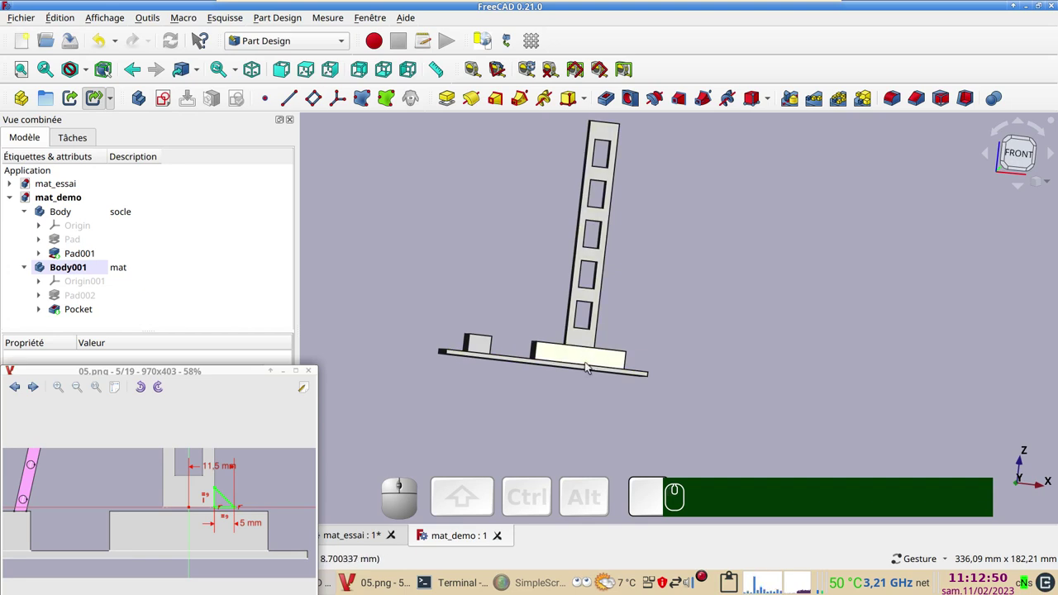
- View the model from the front and tilt down onto the mast base
click(1016, 156)
scroll(up, 3)
right_click(627, 330)
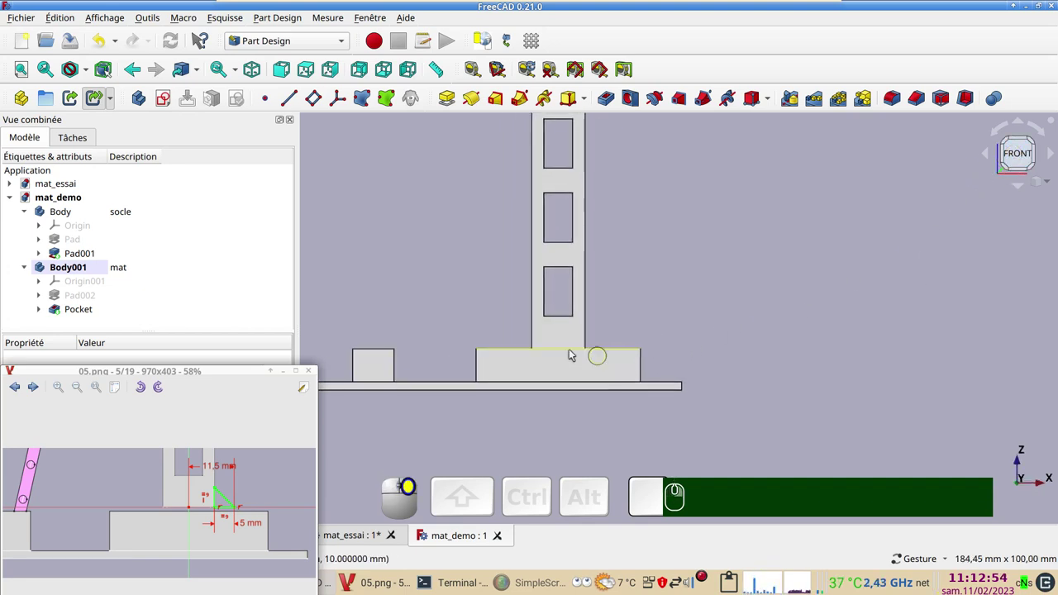
drag(728, 350, 520, 397)
click(760, 415)
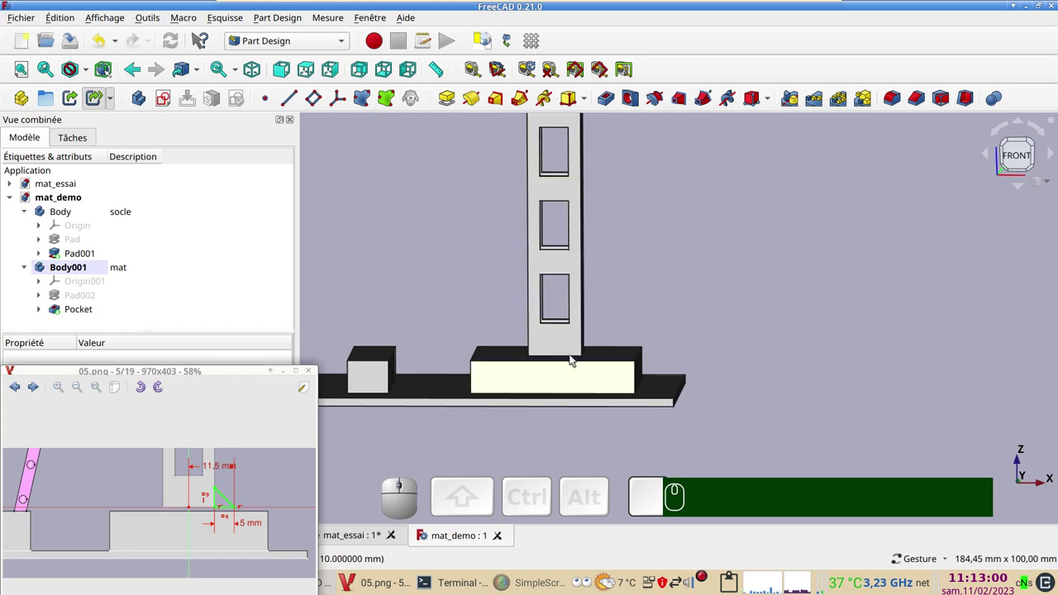
drag(669, 394, 553, 336)
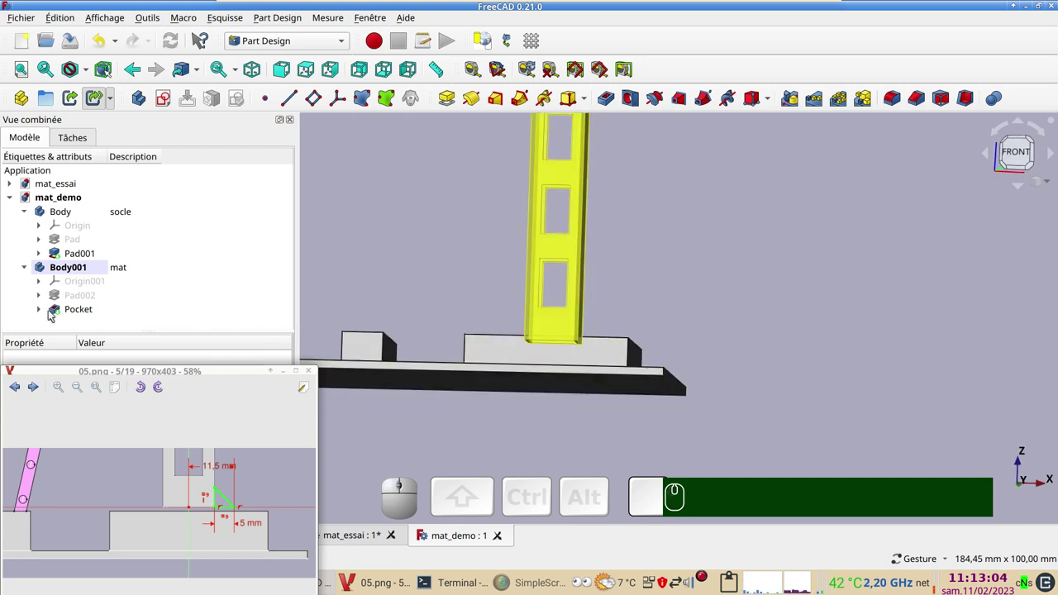
- Expand Pocket and Pad002 in the tree and select Sketch002 to show its properties
click(43, 313)
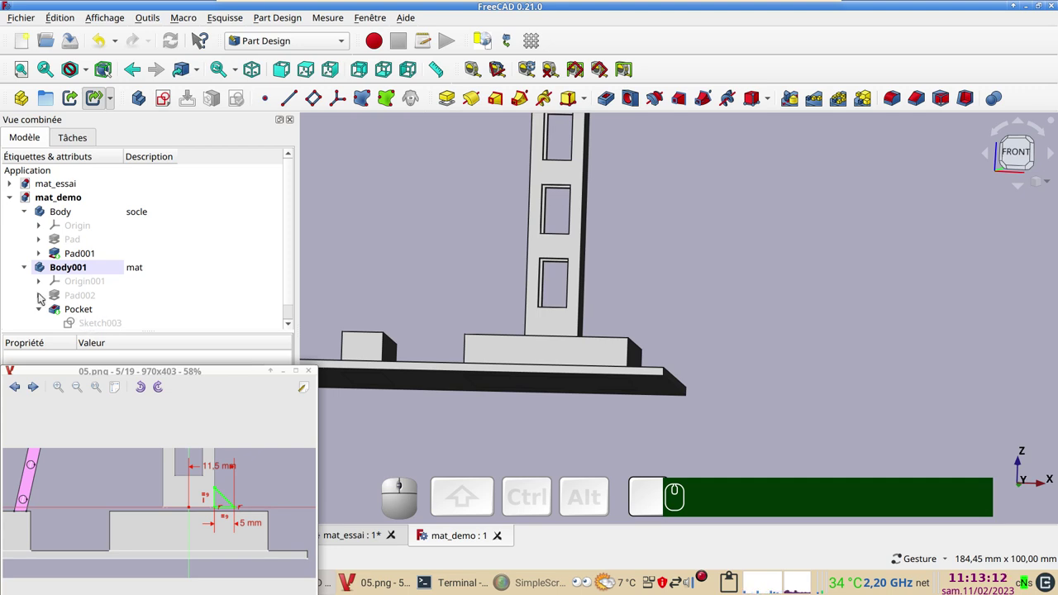
click(44, 295)
click(81, 310)
key(space)
drag(714, 333, 203, 303)
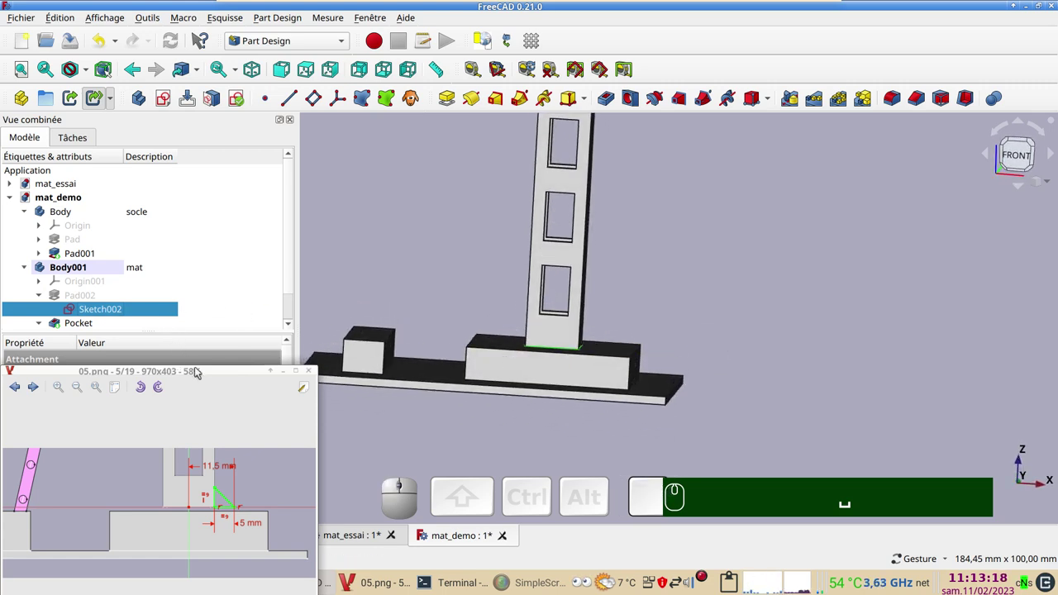
drag(205, 371, 114, 397)
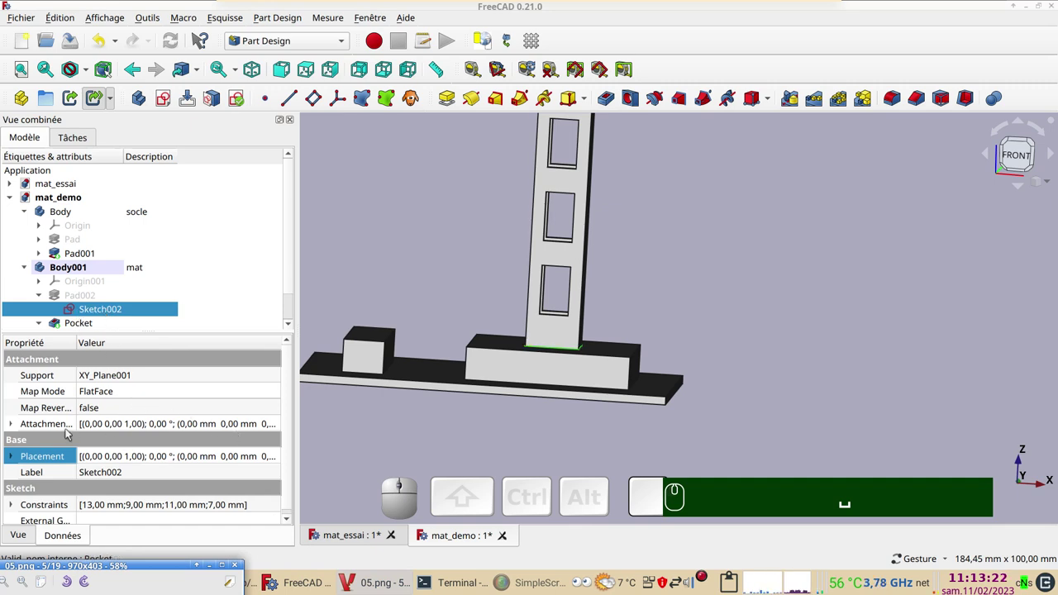
- Give Sketch002's attachment offset a 1 mm Z translation and confirm it
click(146, 429)
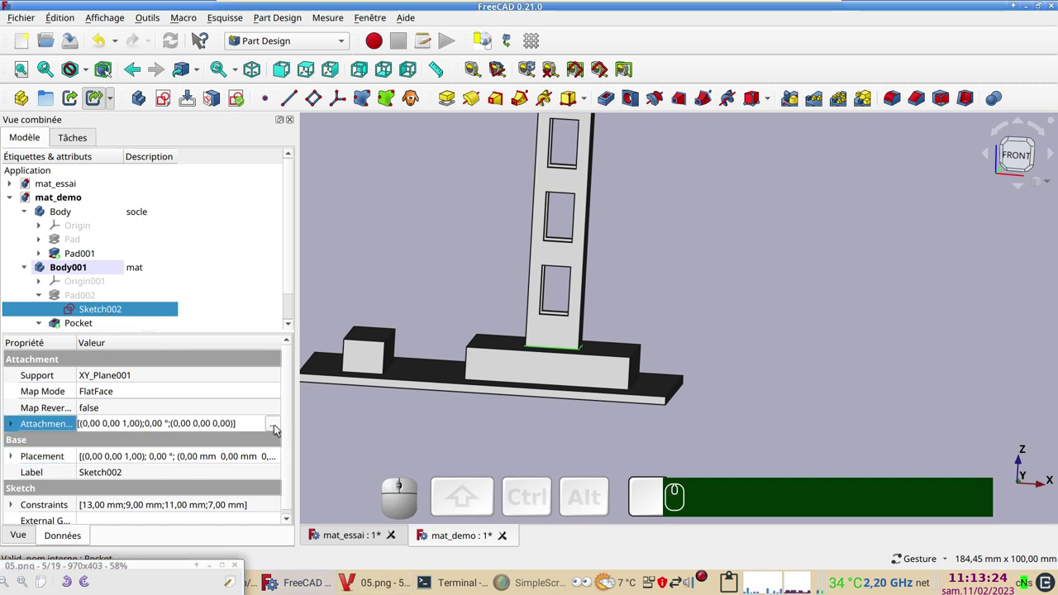
click(275, 426)
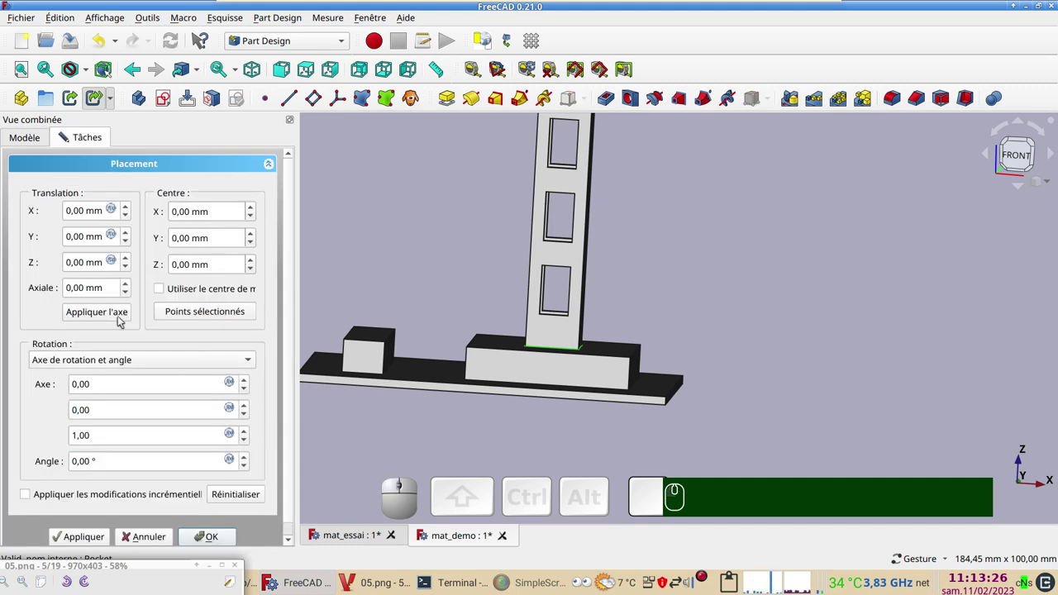
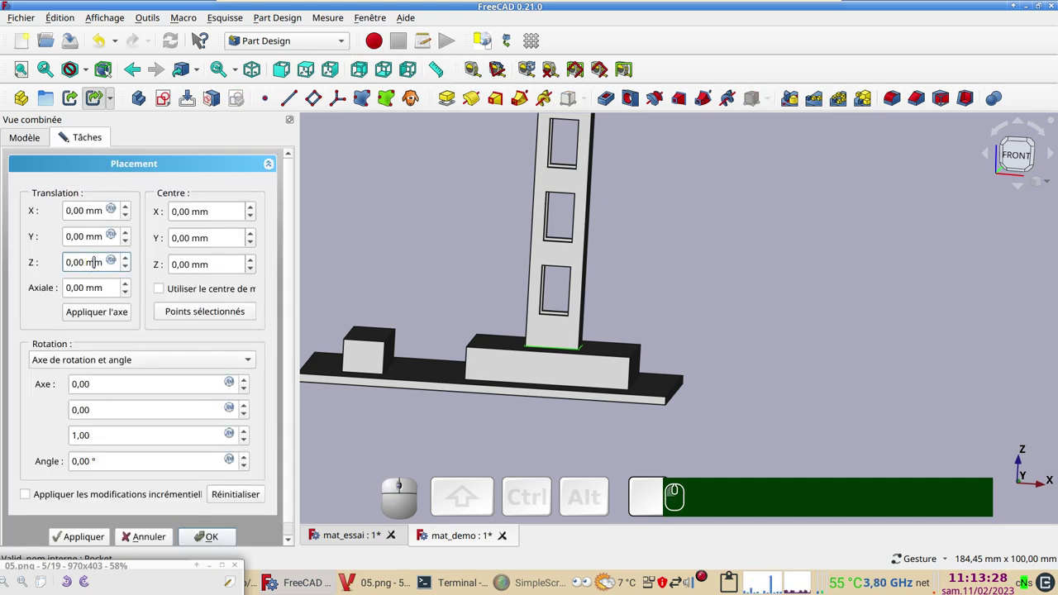
scroll(up, 3)
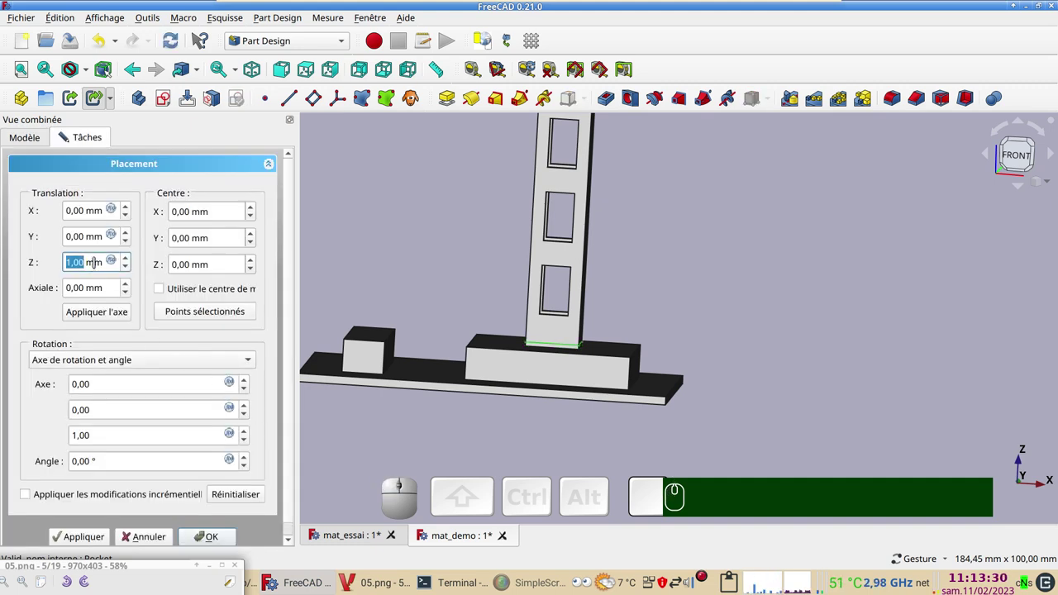
scroll(up, 3)
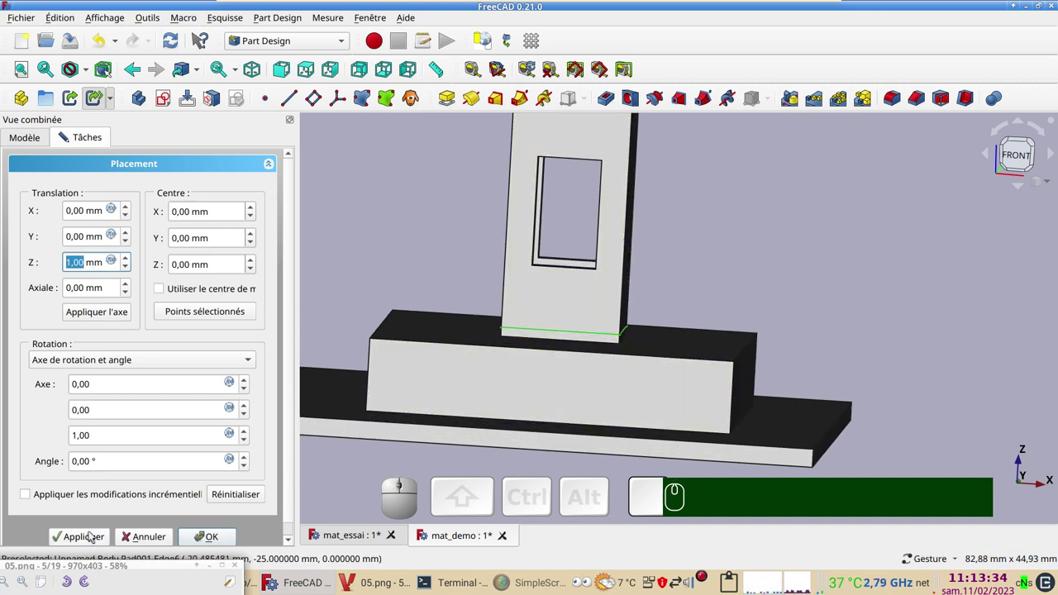
click(90, 532)
click(210, 540)
scroll(down, 3)
click(562, 421)
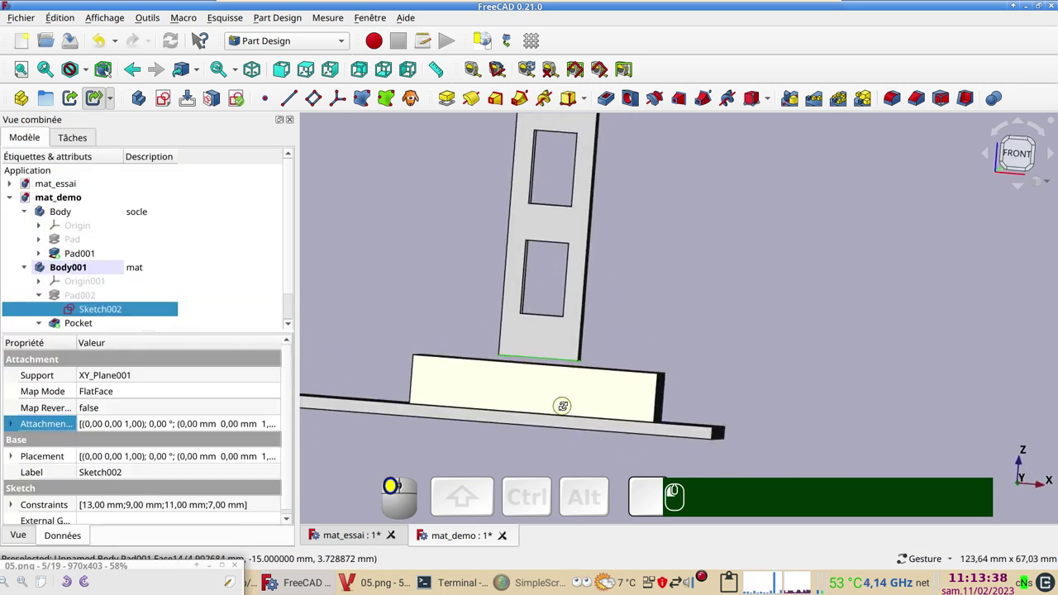
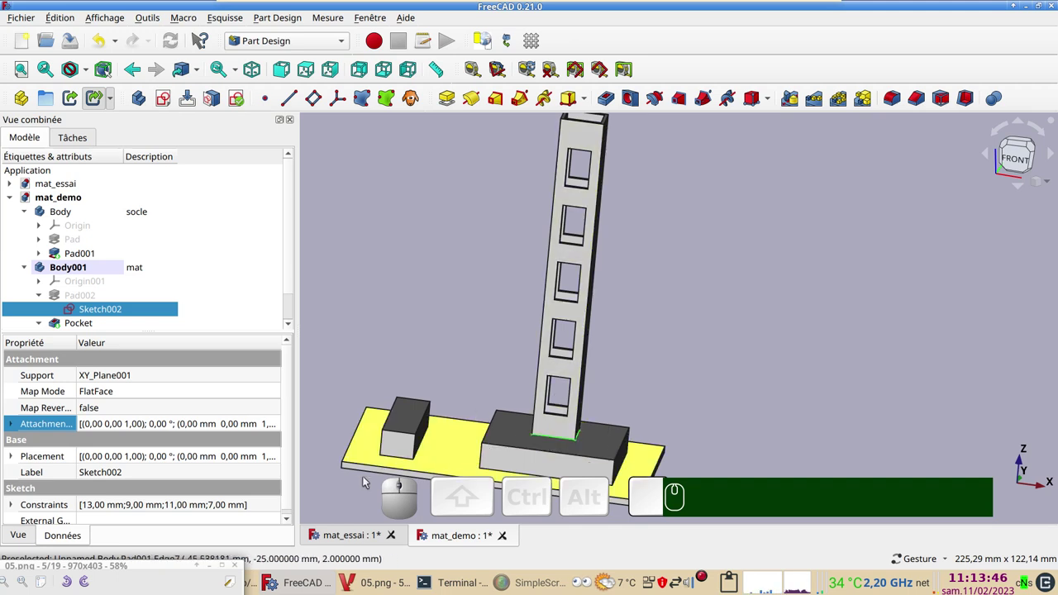
drag(169, 567, 207, 414)
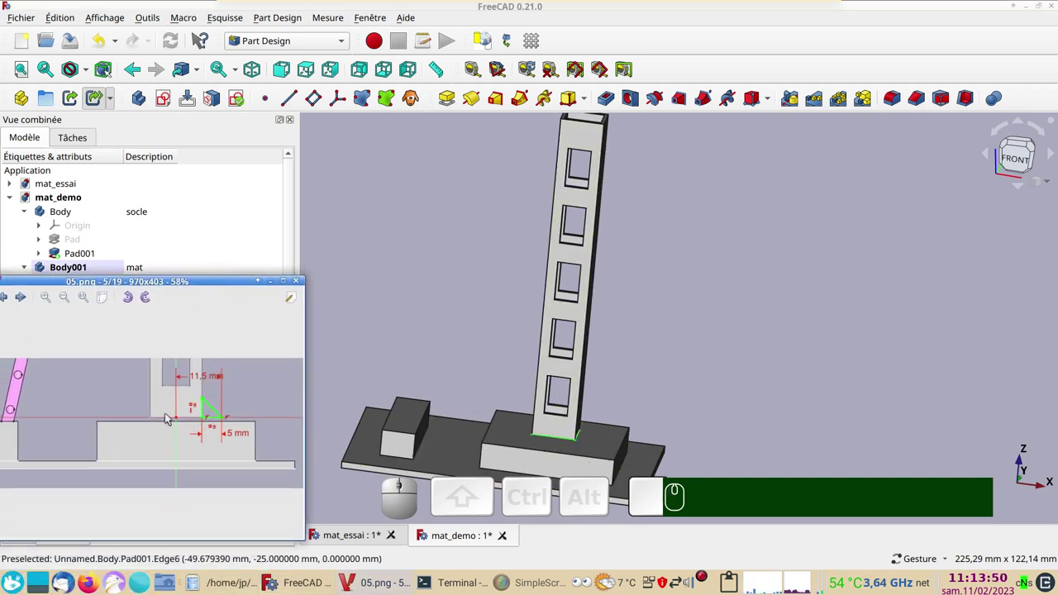
scroll(up, 3)
scroll(down, 3)
drag(182, 438, 164, 371)
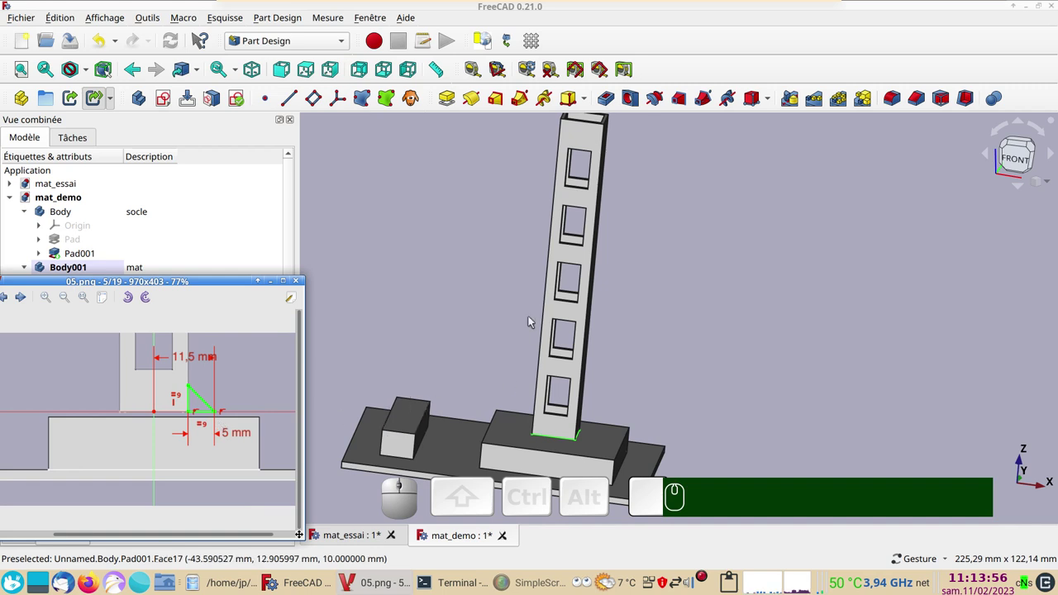
drag(116, 283, 89, 270)
click(85, 269)
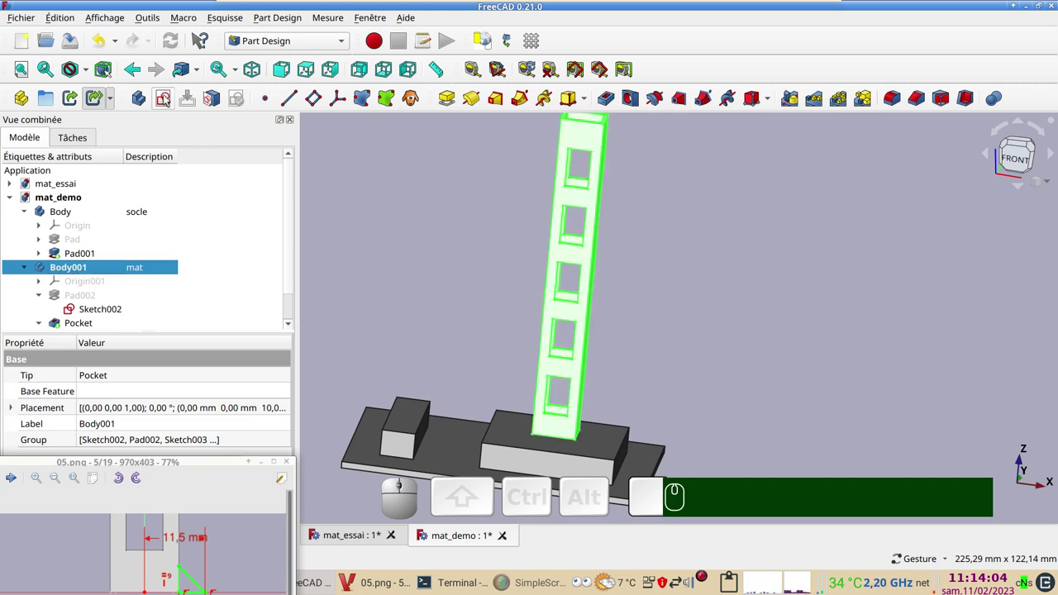
- Create a new sketch in the mast body on XZ_Plane001 and frame the mast base
click(166, 96)
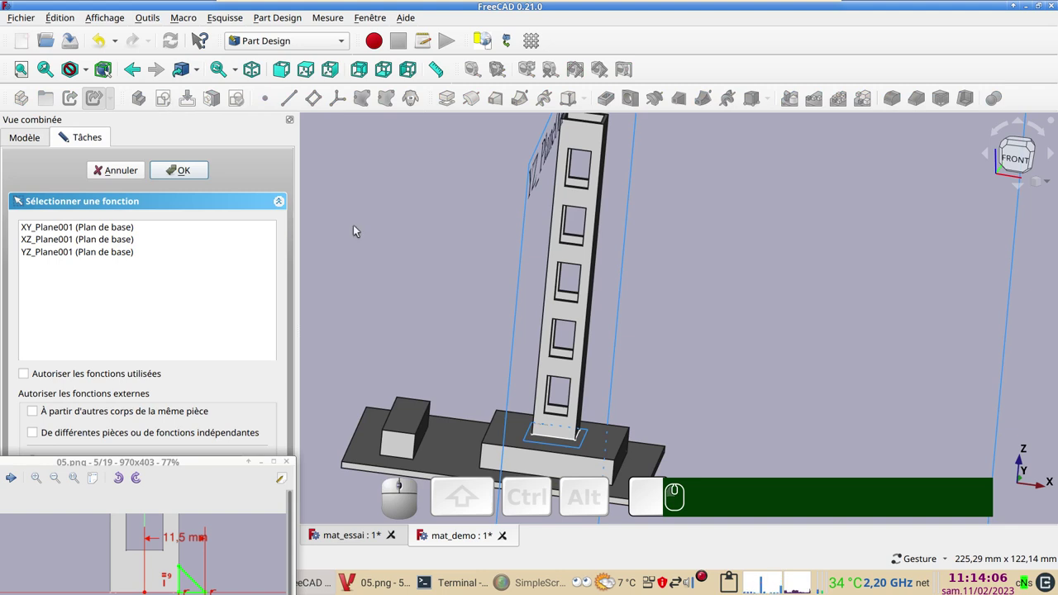
scroll(down, 3)
scroll(down, 3)
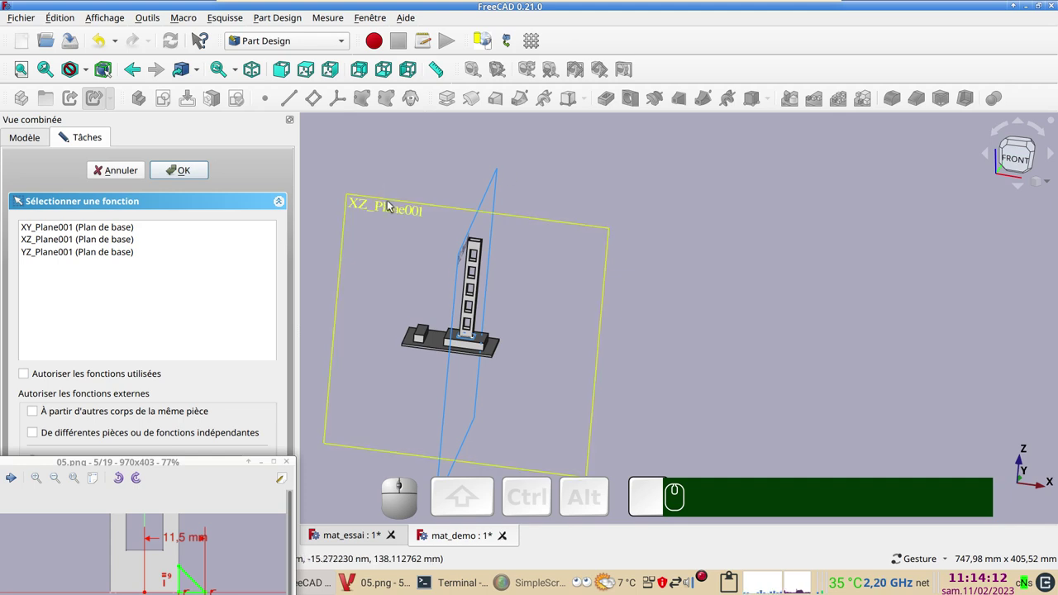
click(393, 204)
scroll(up, 3)
drag(480, 369, 386, 259)
middle_click(390, 262)
scroll(up, 3)
drag(451, 324, 351, 245)
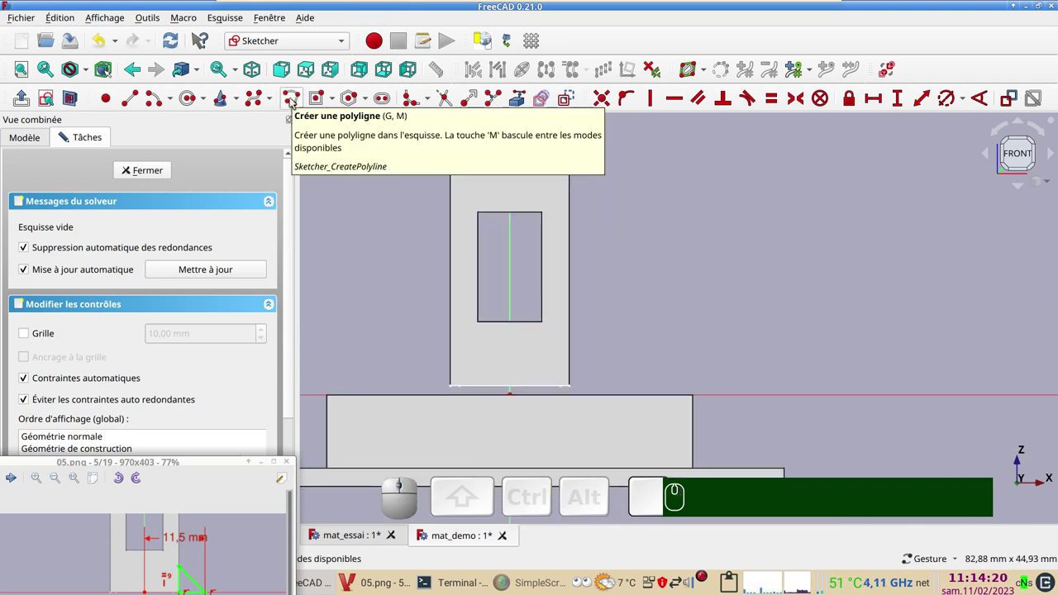
- Draw a right-triangle gusset polyline at the mast's right base with equal 5 mm legs
click(291, 101)
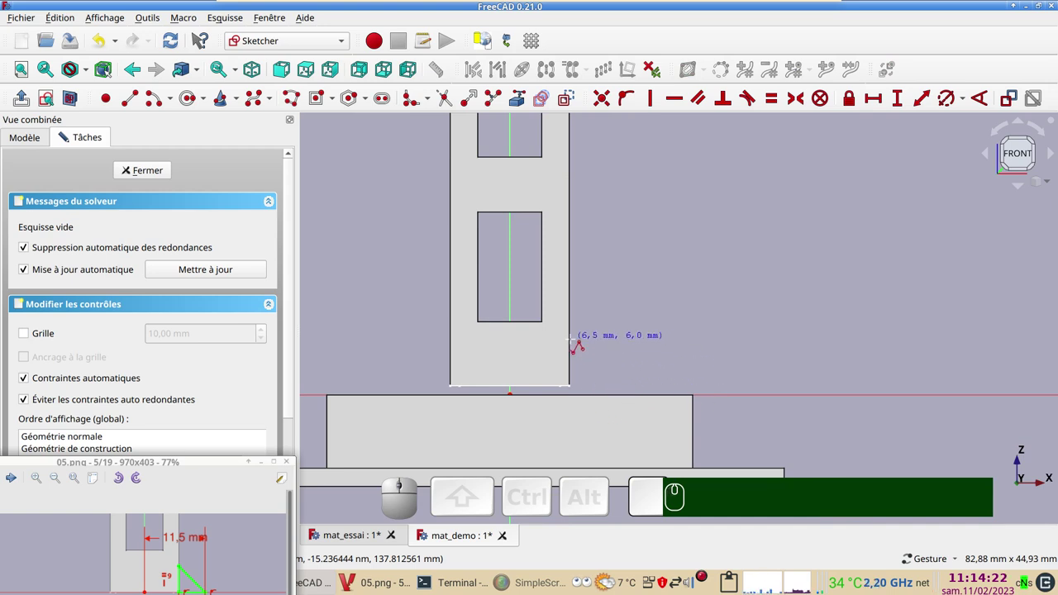
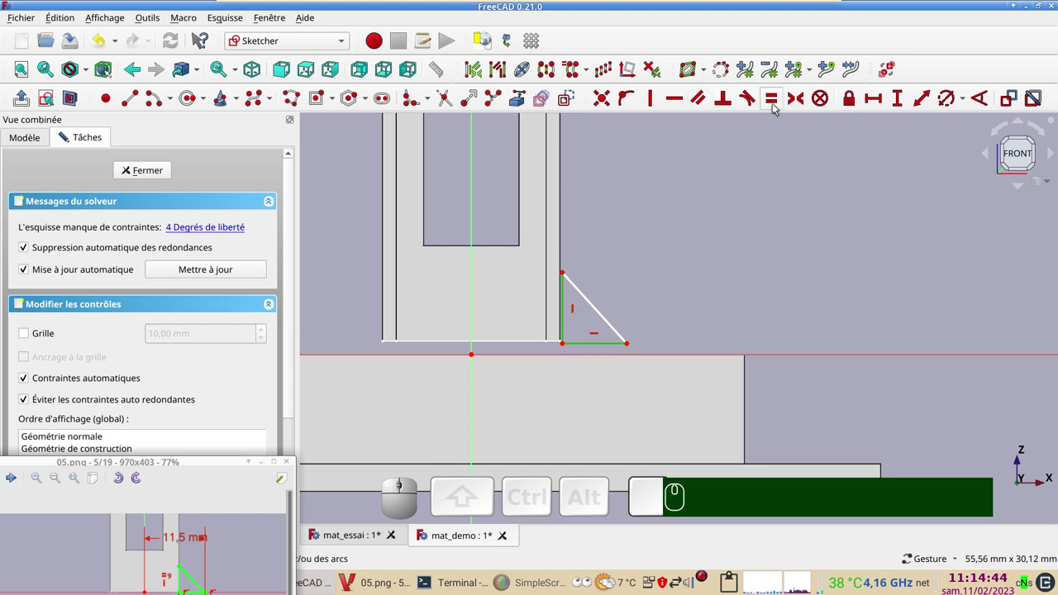
key(e)
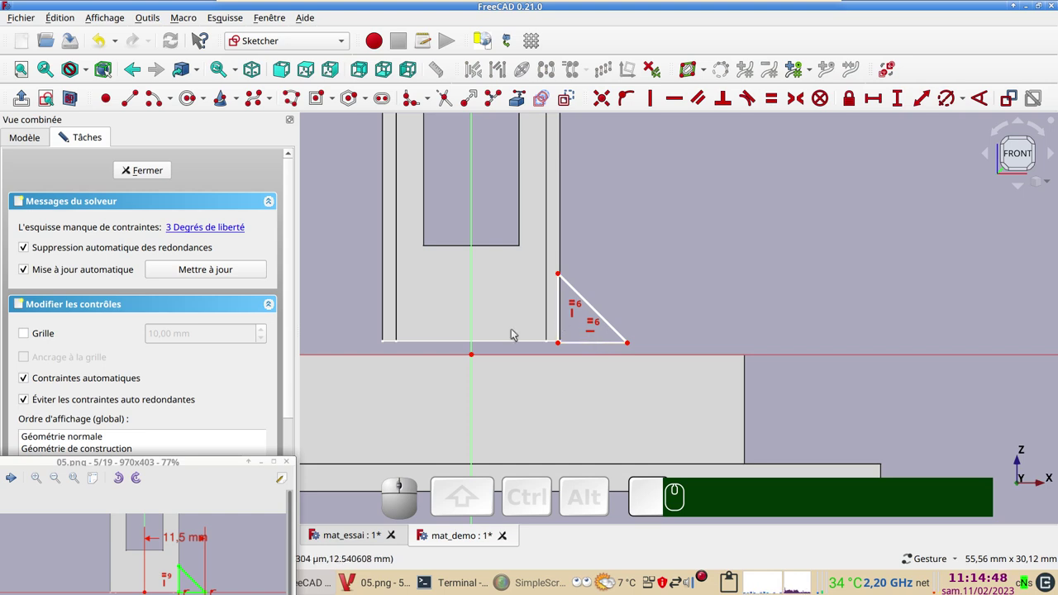
drag(221, 464, 219, 481)
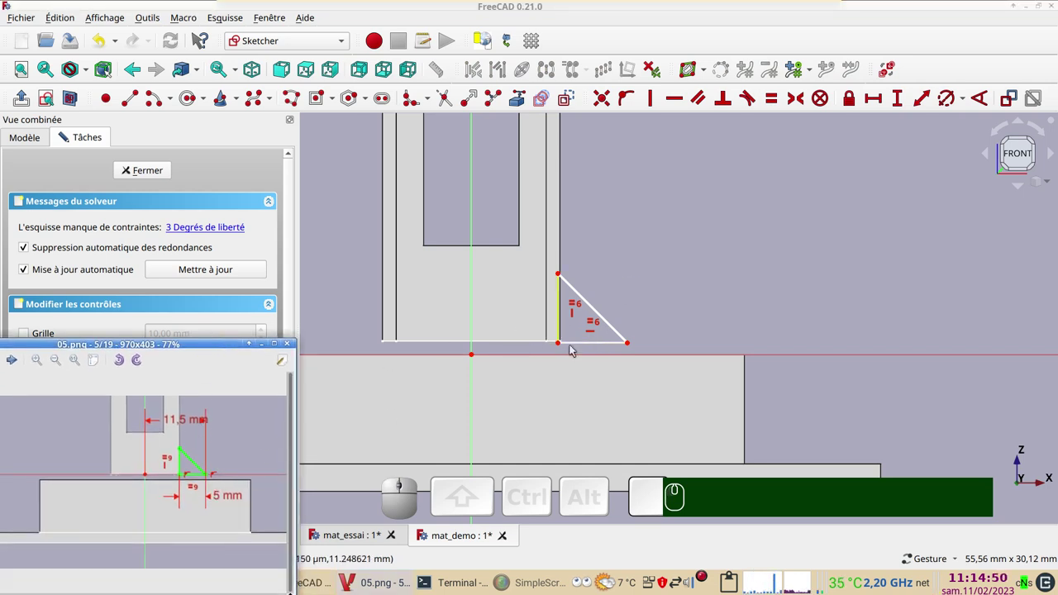
click(588, 346)
click(874, 98)
key(KP_5)
key(Return)
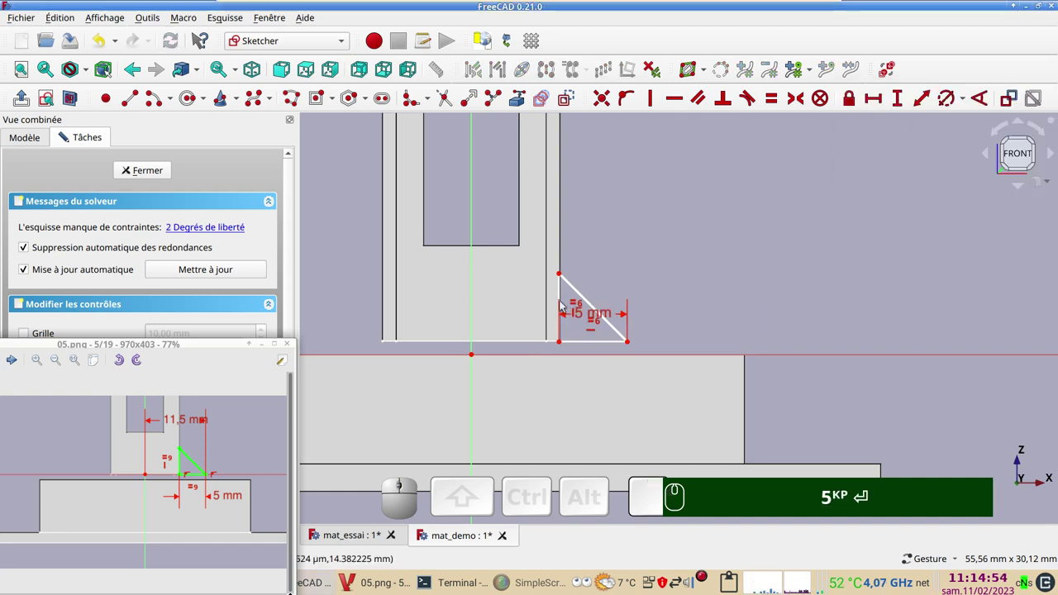
click(562, 345)
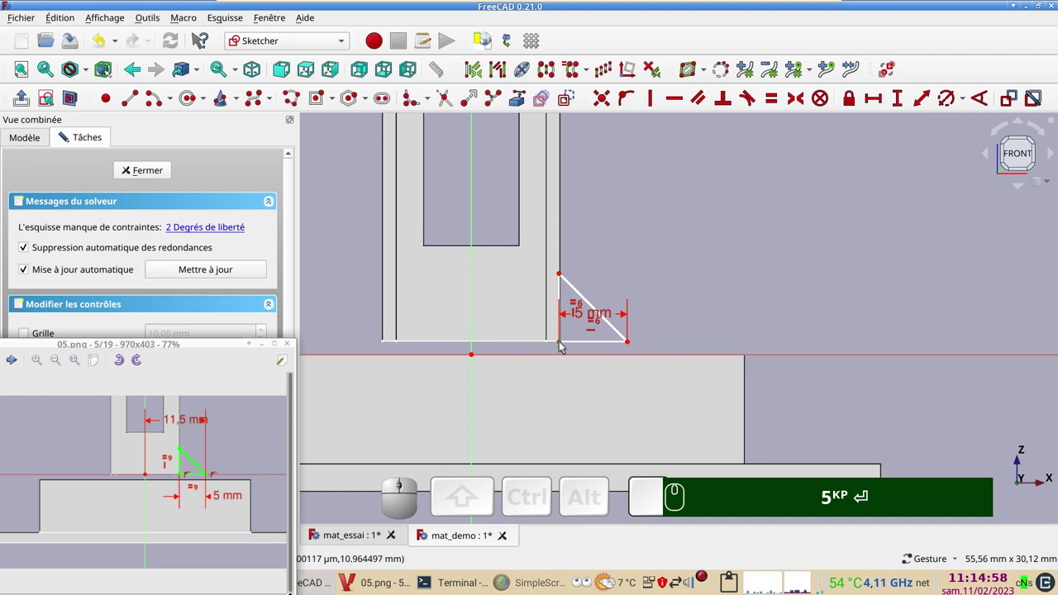
- Discard the wrong corner dimension and dimension the outer corner from the mast centre instead
click(869, 103)
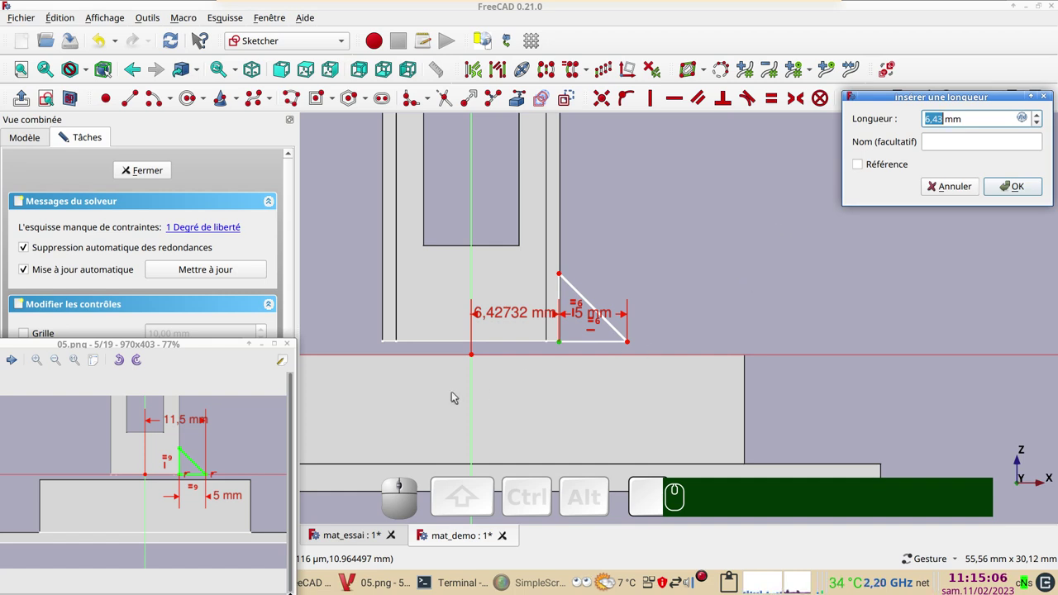
key(Escape)
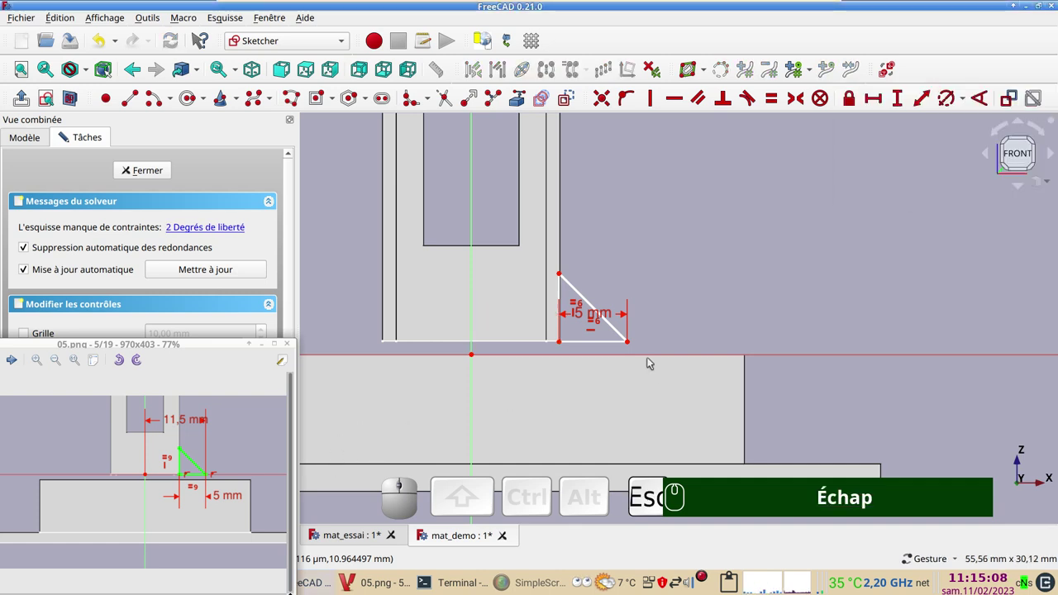
click(630, 344)
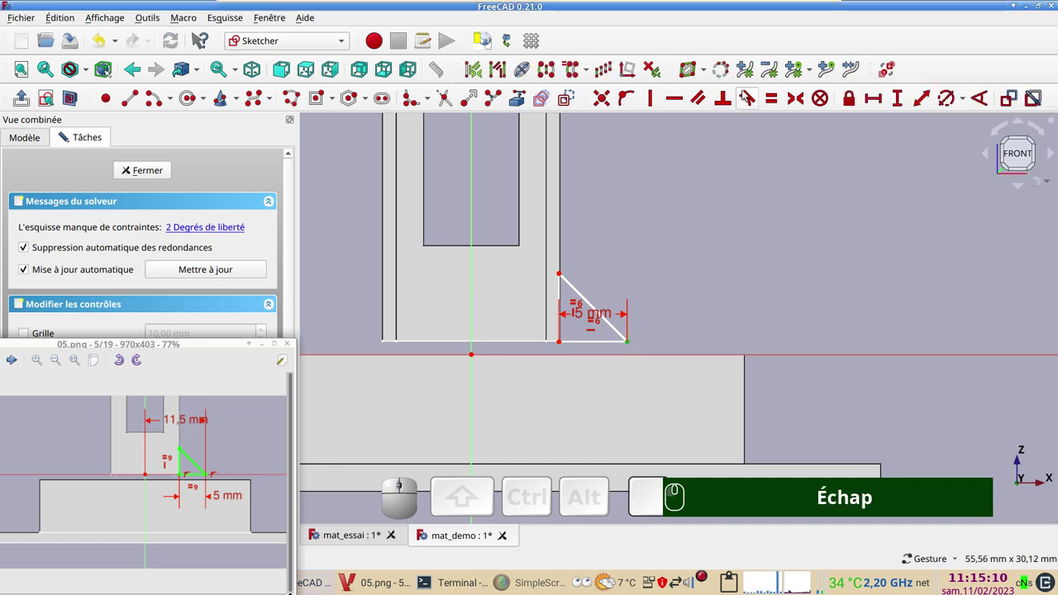
click(878, 102)
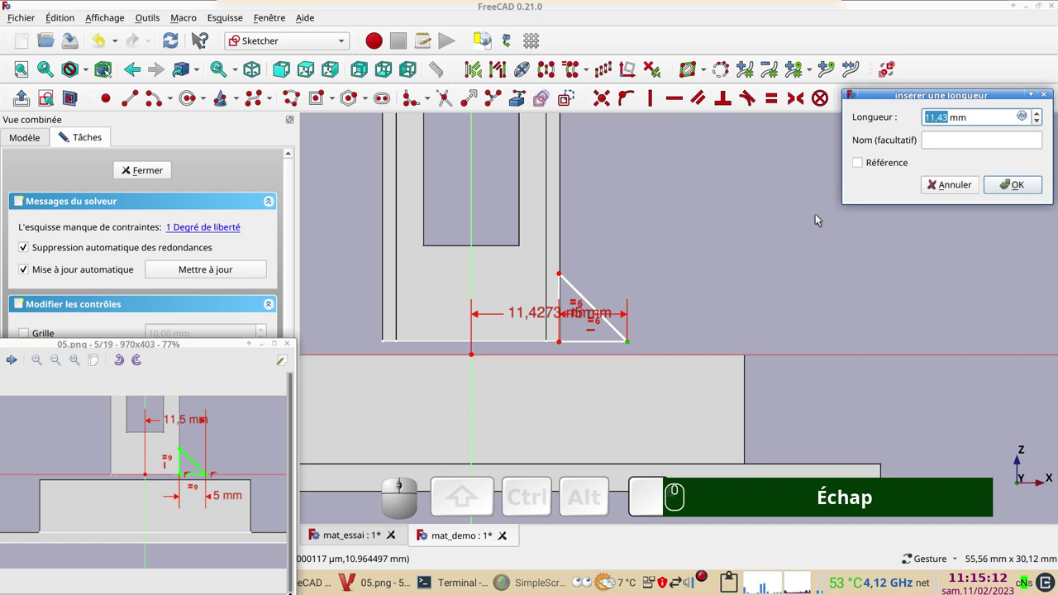
- Set that horizontal distance to 11.5 mm and place the dimension above the mast
key(KP_1)
key(KP_1)
key(.)
key(KP_5)
key(Return)
drag(538, 317, 568, 274)
drag(565, 344, 565, 360)
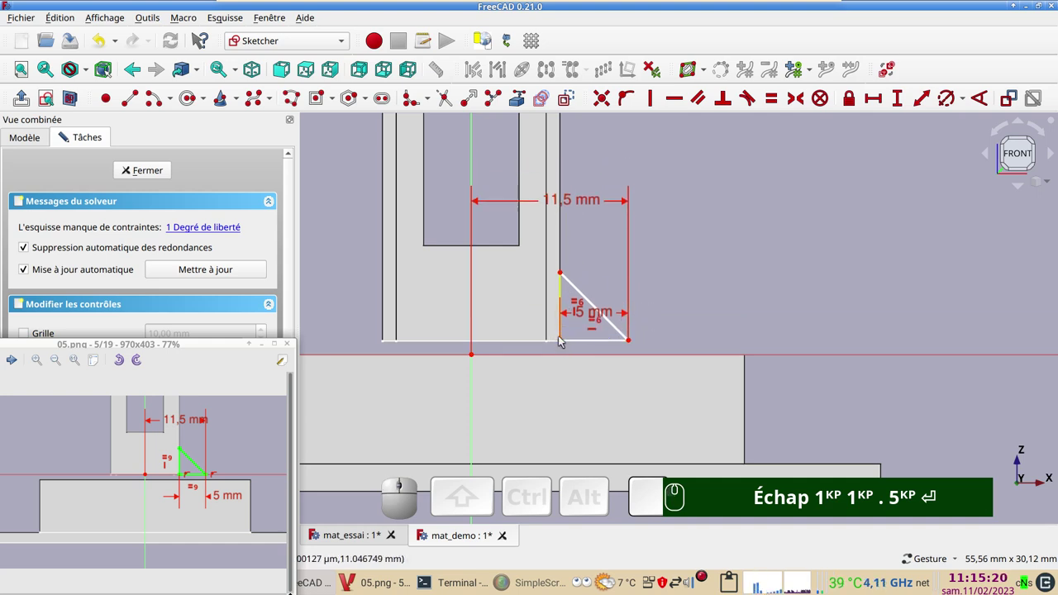
click(562, 343)
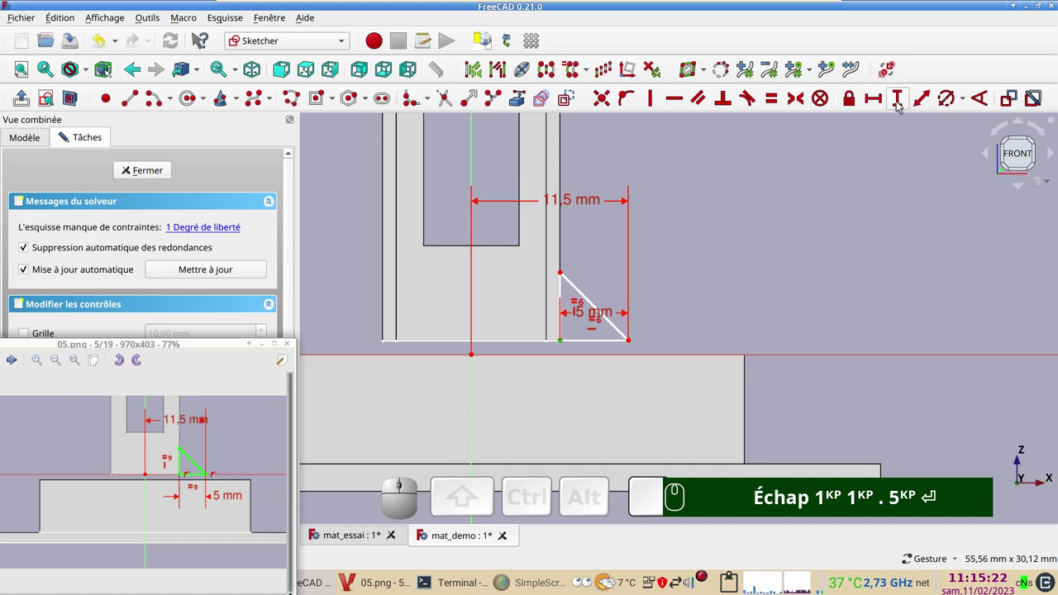
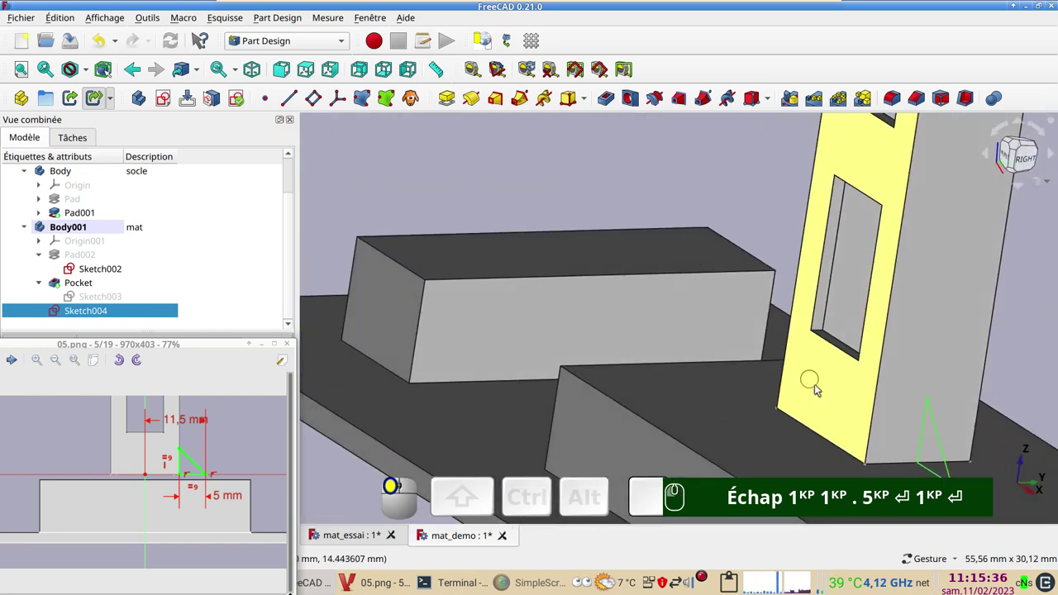
- Select gusset Sketch004 and bring up its attachment offset placement editor
middle_click(902, 427)
drag(861, 410, 224, 312)
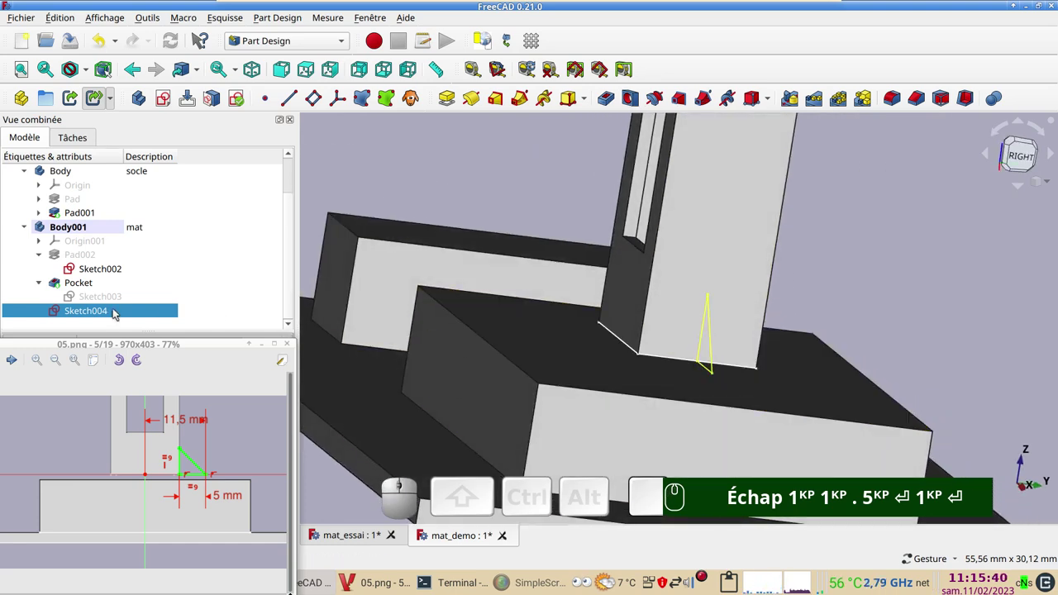
click(121, 312)
drag(222, 346, 228, 485)
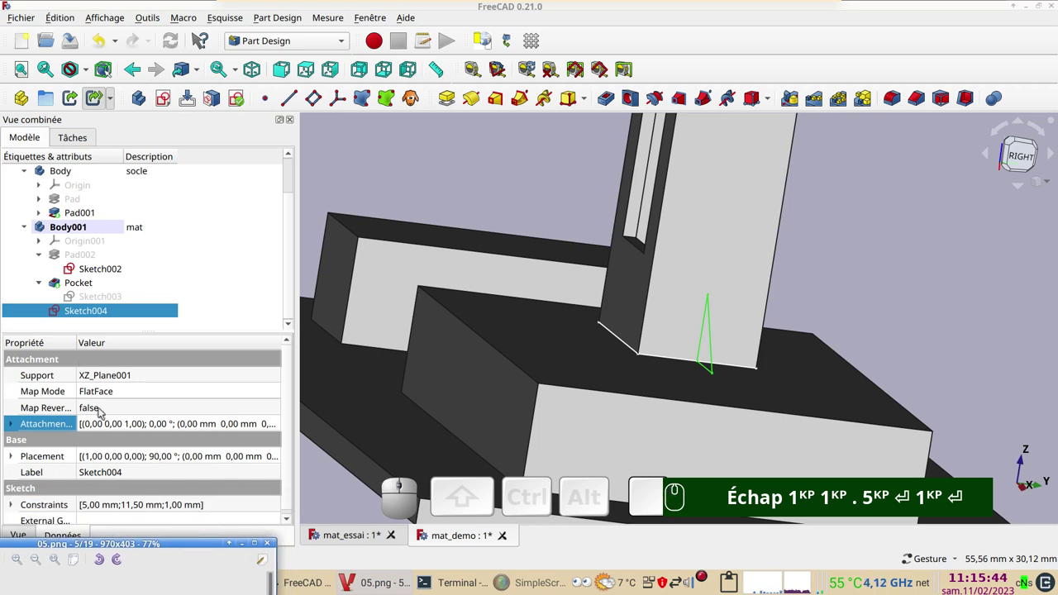
click(112, 427)
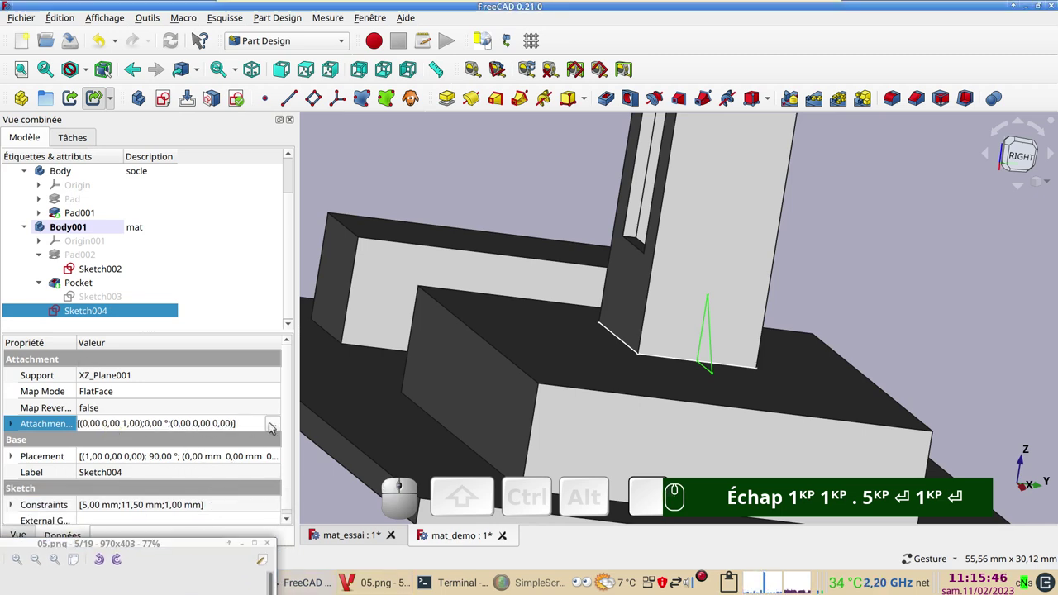
click(275, 425)
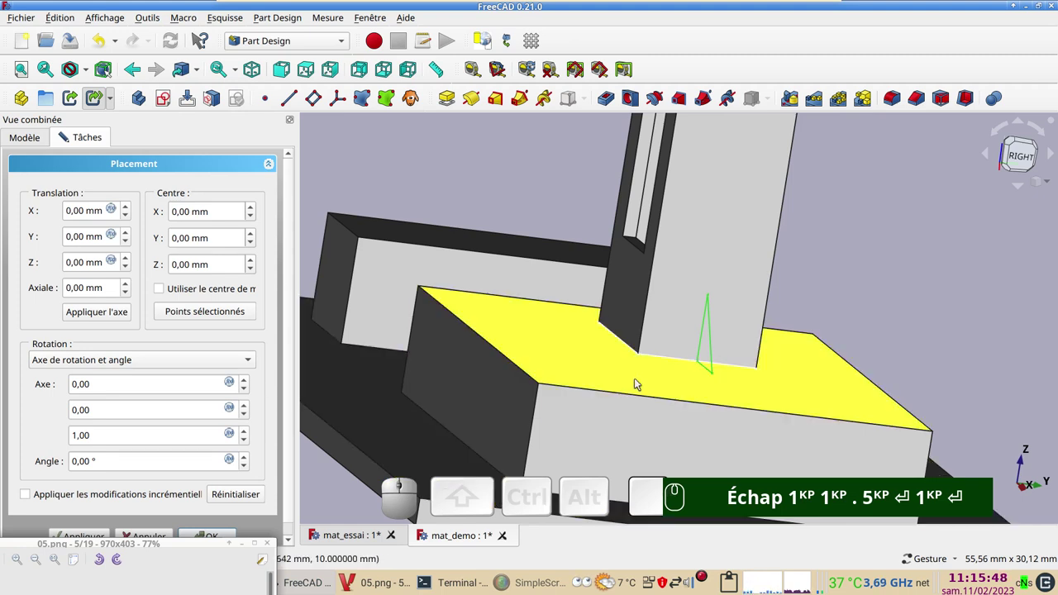
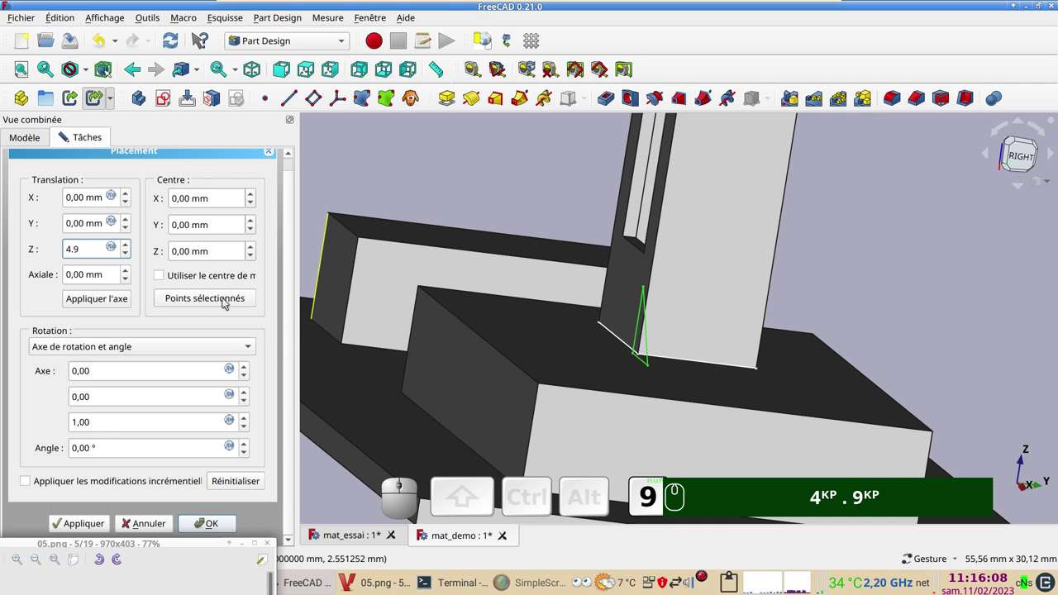
- Enter a 4.5 mm translation for the sketch's attachment offset and confirm it
key(BackSpace)
key(KP_5)
key(KP_4)
text(.)
key(KP_9)
key(BackSpace)
key(KP_5)
click(223, 530)
key(KP_4)
text(.)
key(KP_9)
key(BackSpace)
key(KP_5)
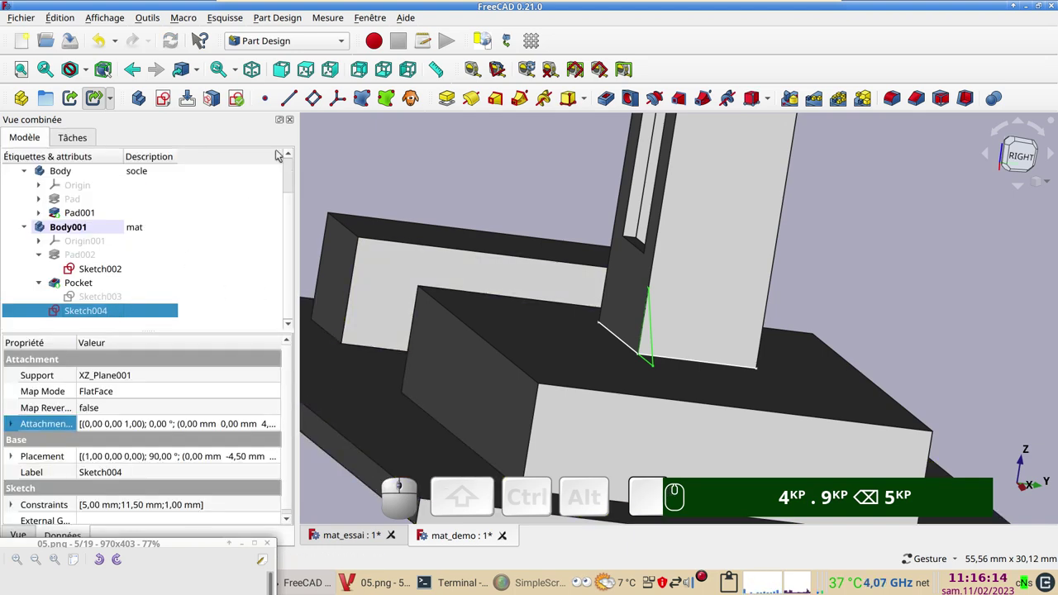
click(450, 97)
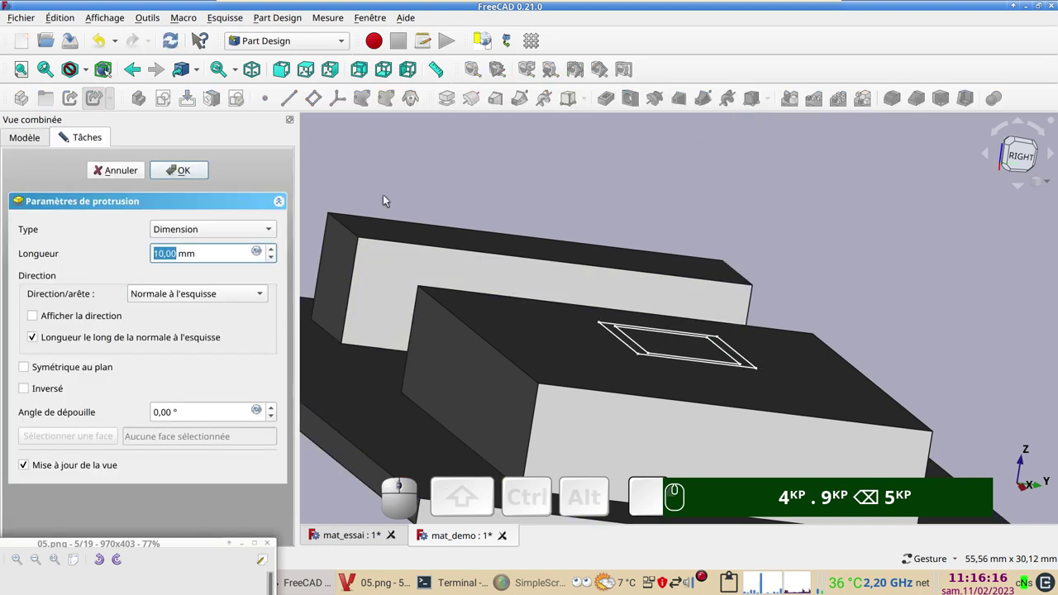
- Cancel the wrong pad and pad Sketch004 reversed into a 10 mm gusset at the mast foot
click(117, 163)
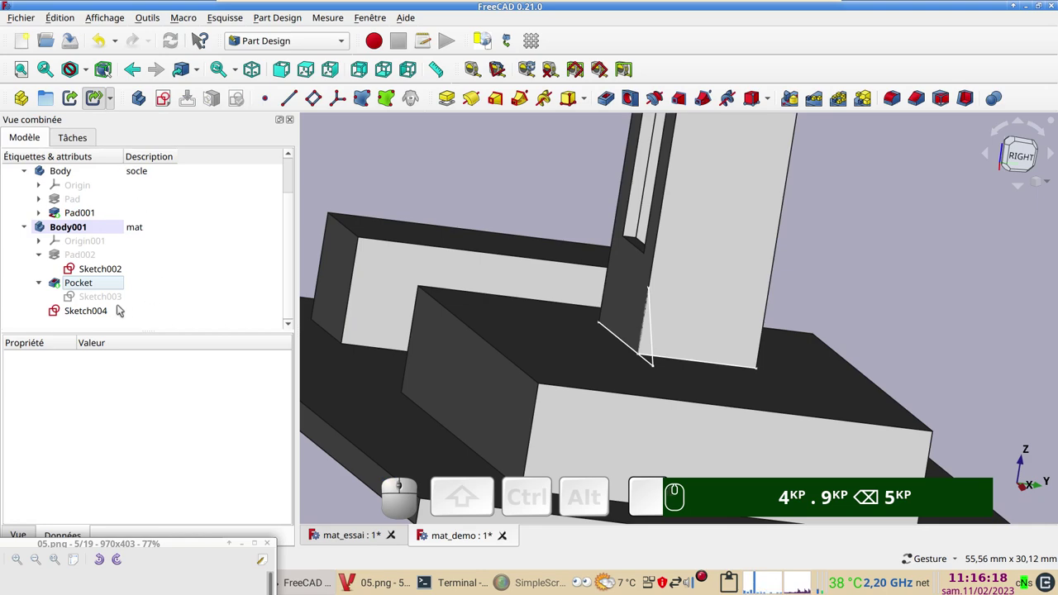
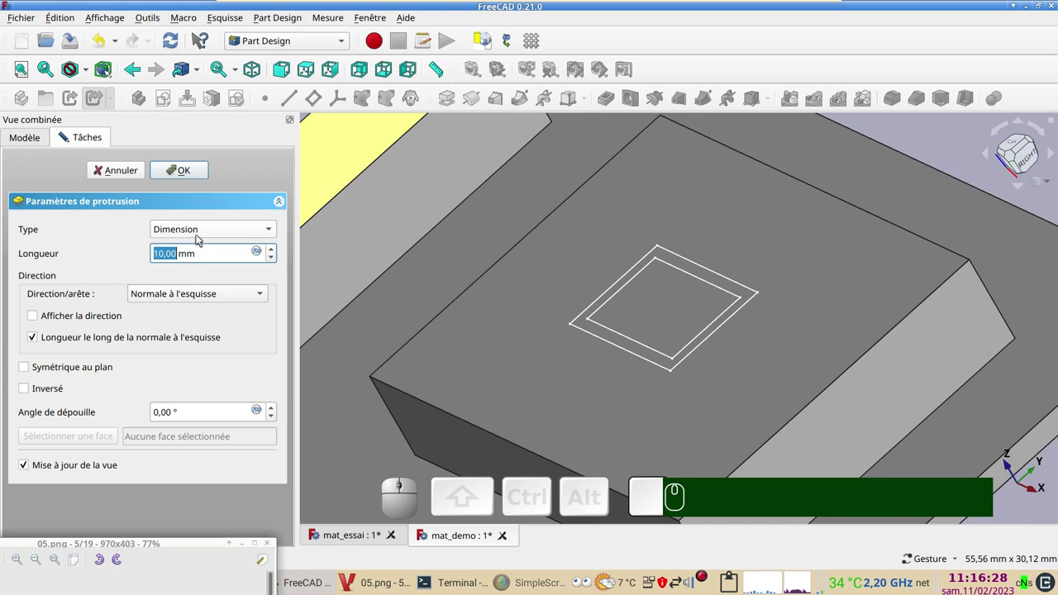
click(51, 391)
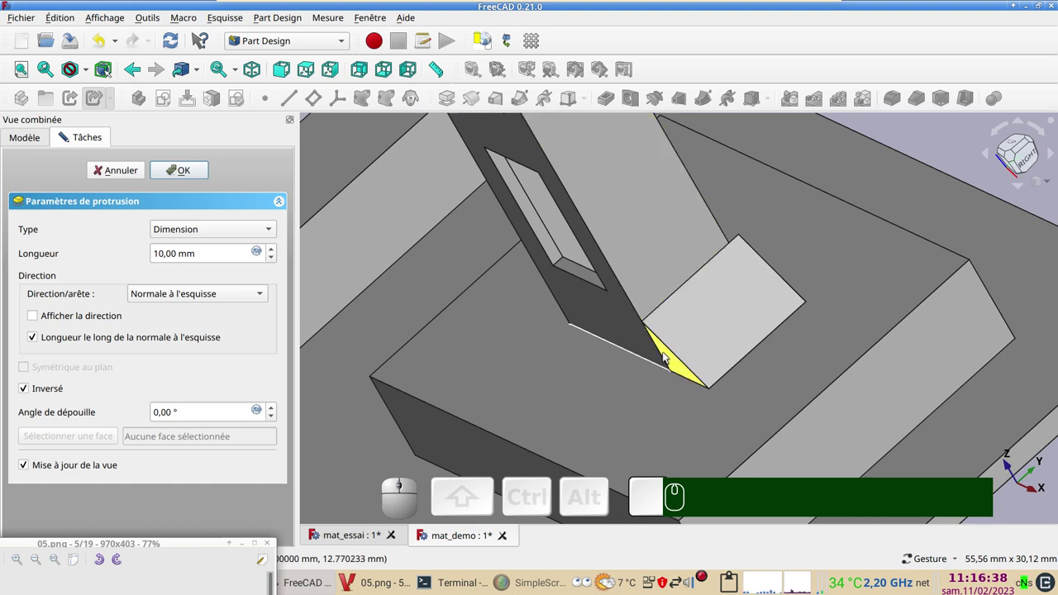
click(571, 436)
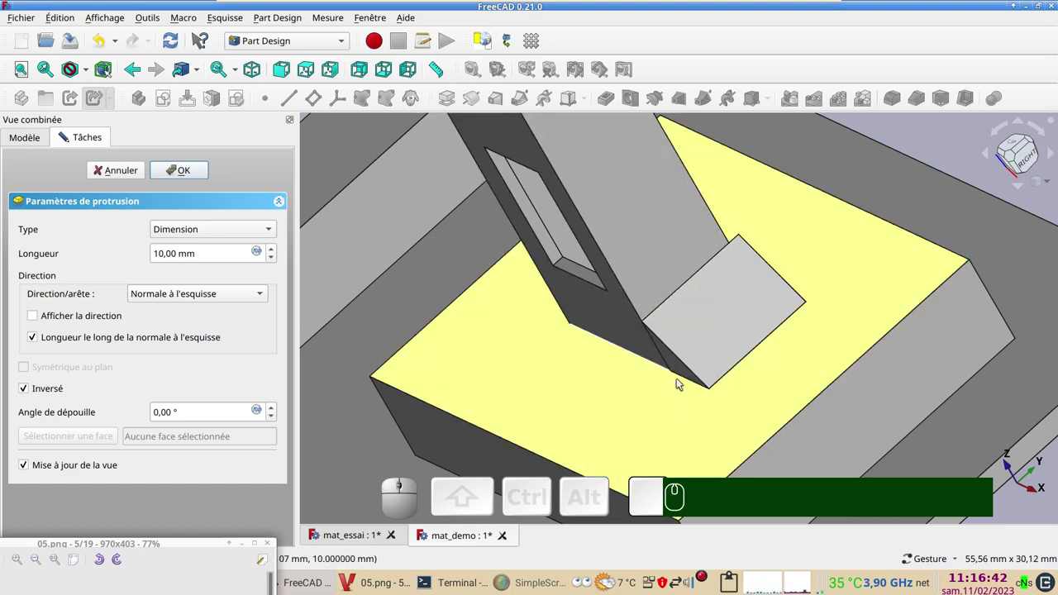
drag(569, 373, 737, 333)
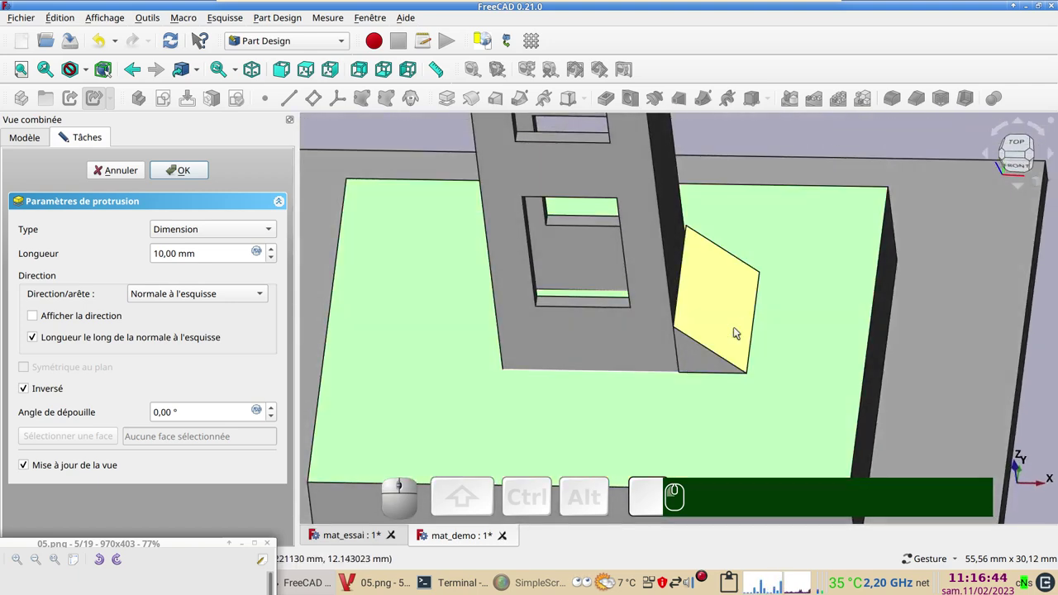
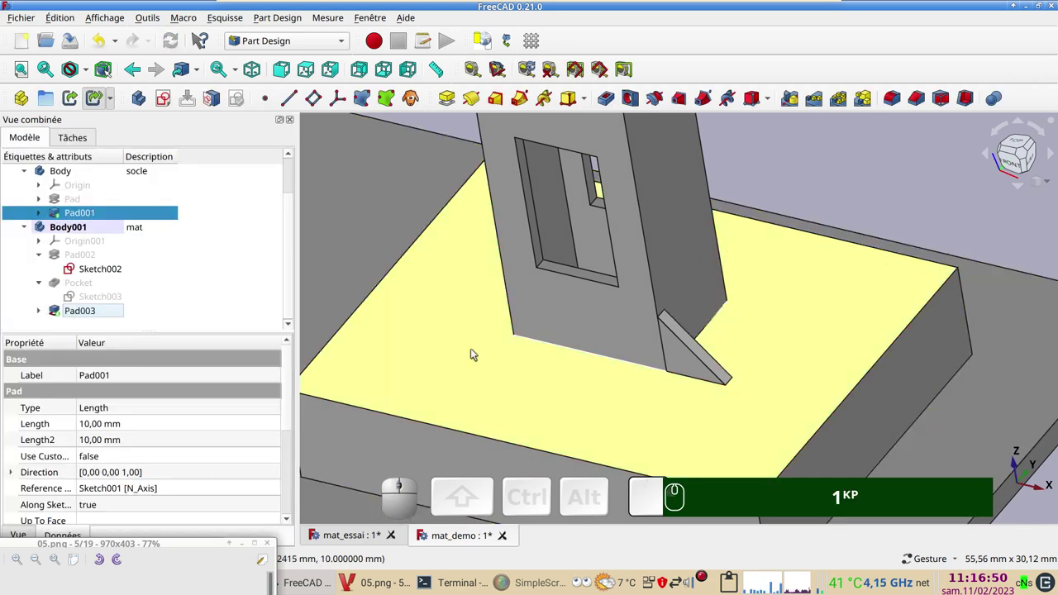
- Confirm Pad003, mirror it across the vertical sketch axis, then attempt to mirror the Mirrored feature
scroll(down, 3)
click(506, 365)
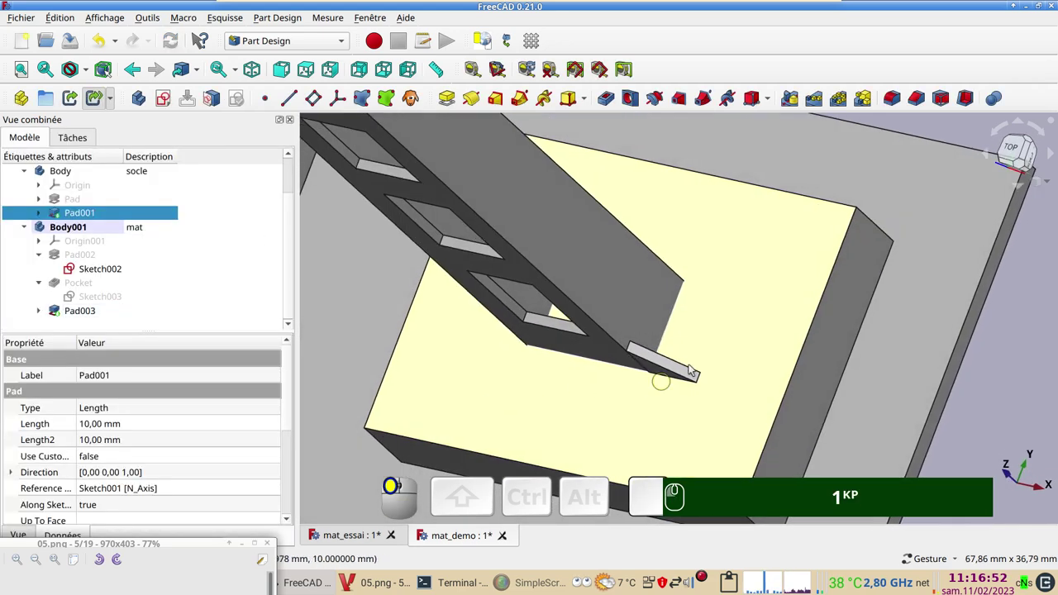
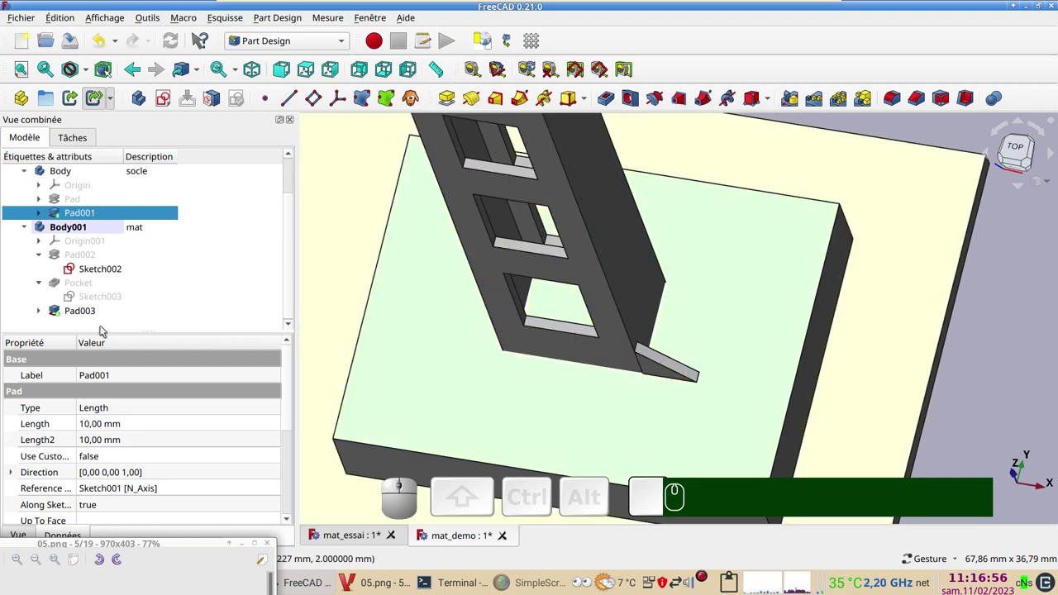
click(82, 313)
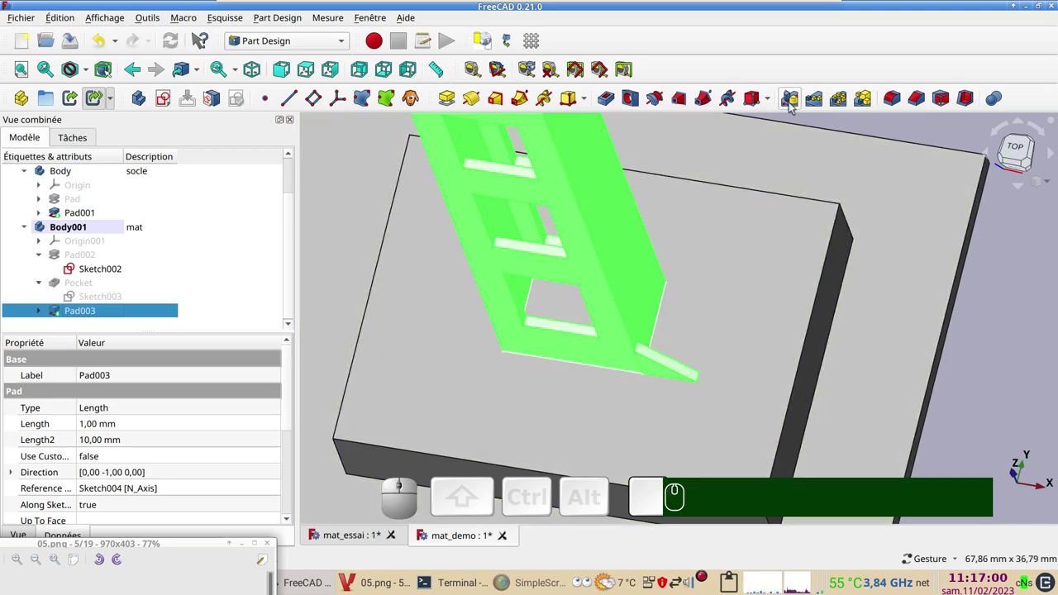
click(792, 107)
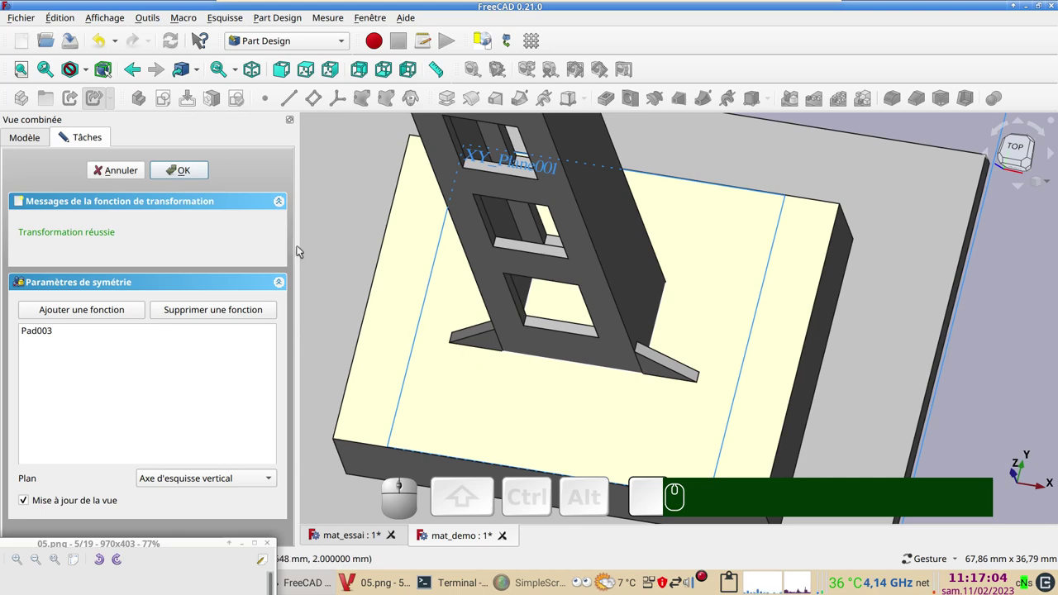
click(178, 173)
click(78, 321)
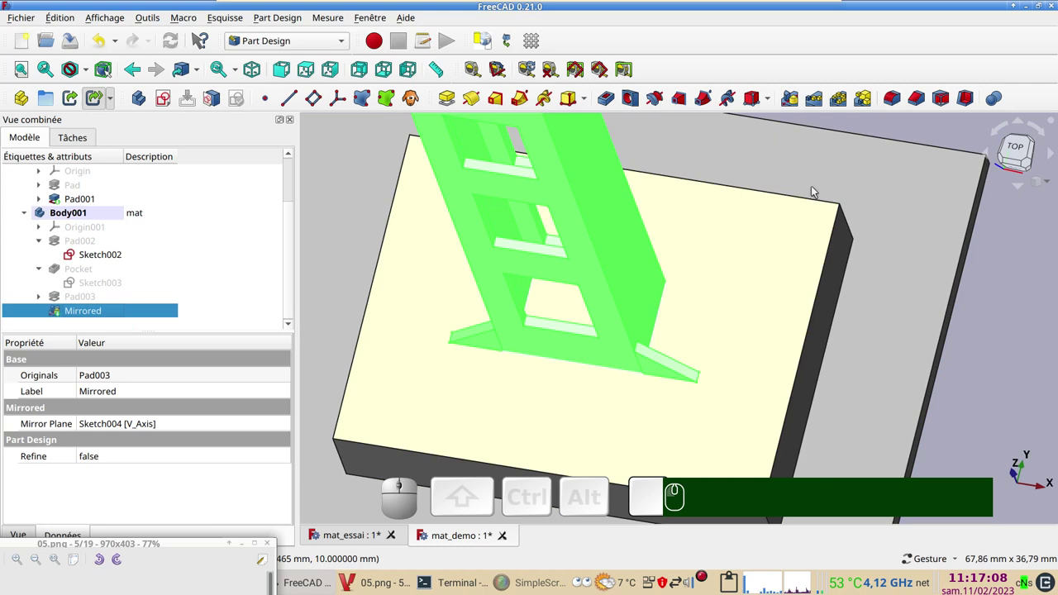
click(786, 102)
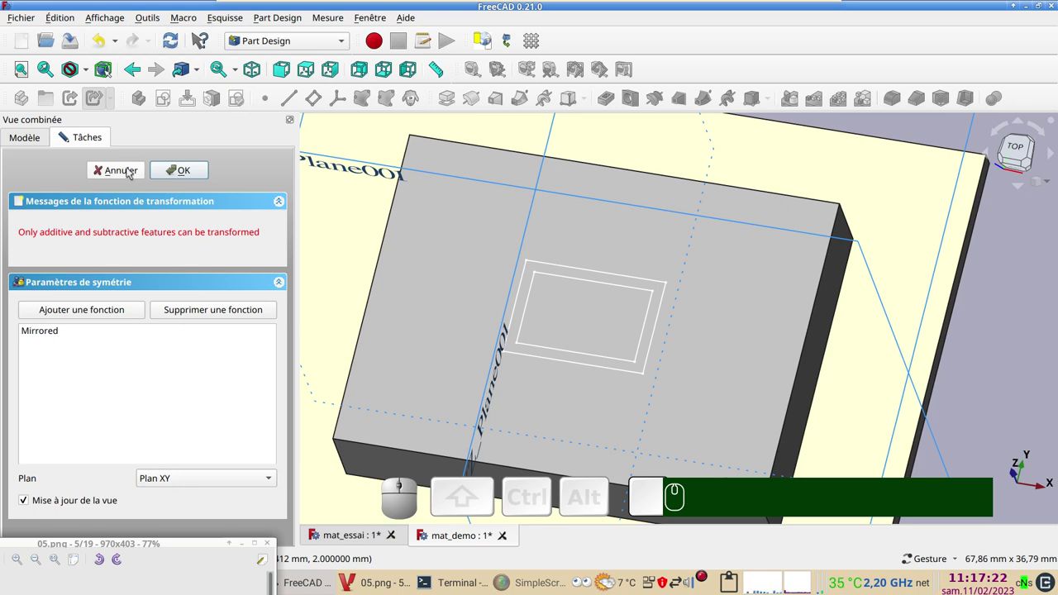
- Cancel the failed mirror, delete the Mirrored feature and reselect Pad003
click(132, 170)
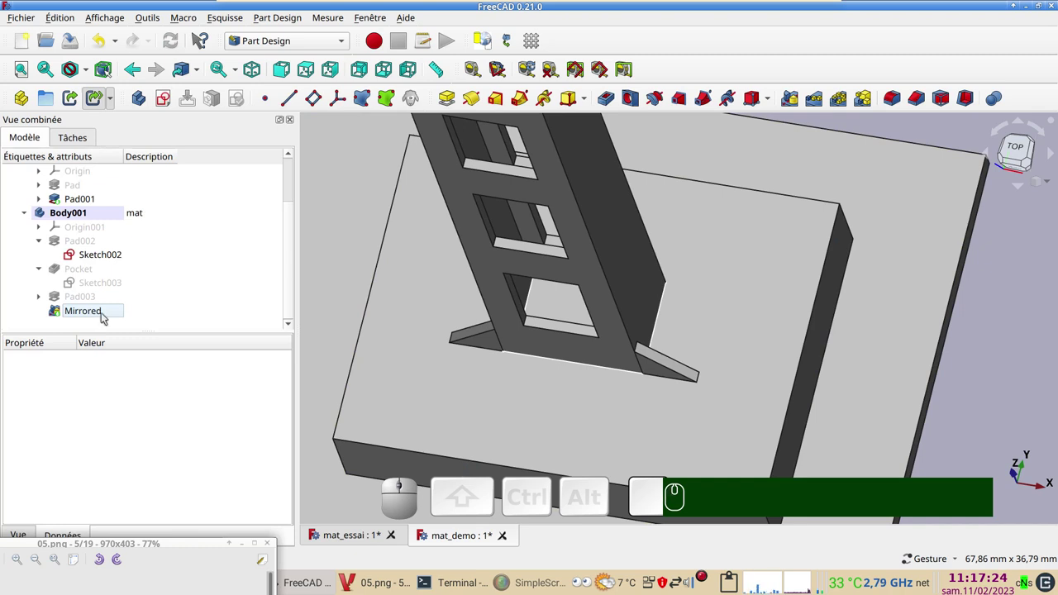
click(105, 318)
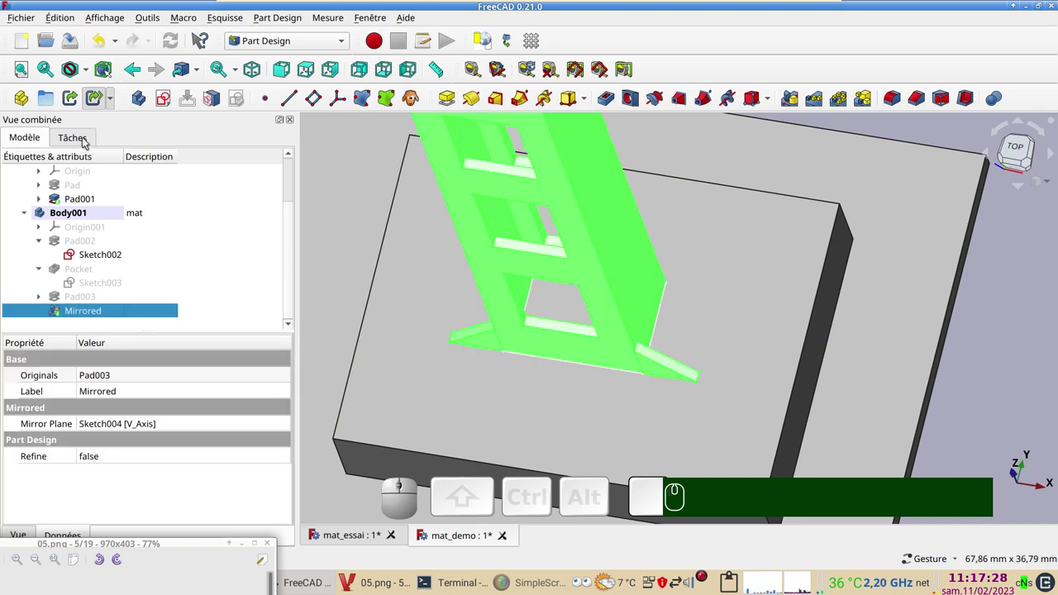
key(Delete)
click(91, 314)
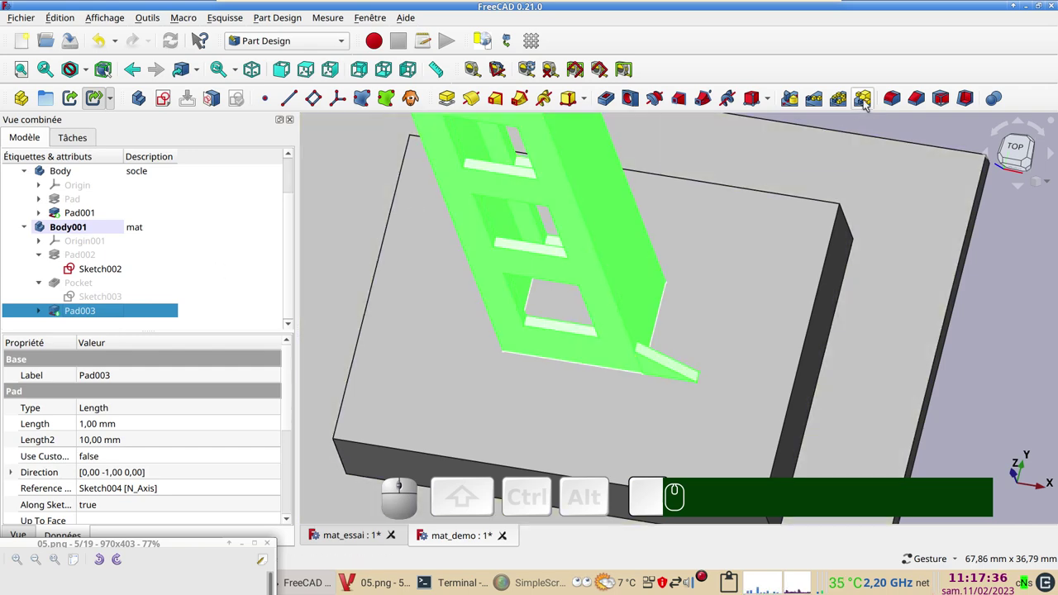
- Start a MultiTransform of Pad003 and add a first Mirrored transformation
click(864, 103)
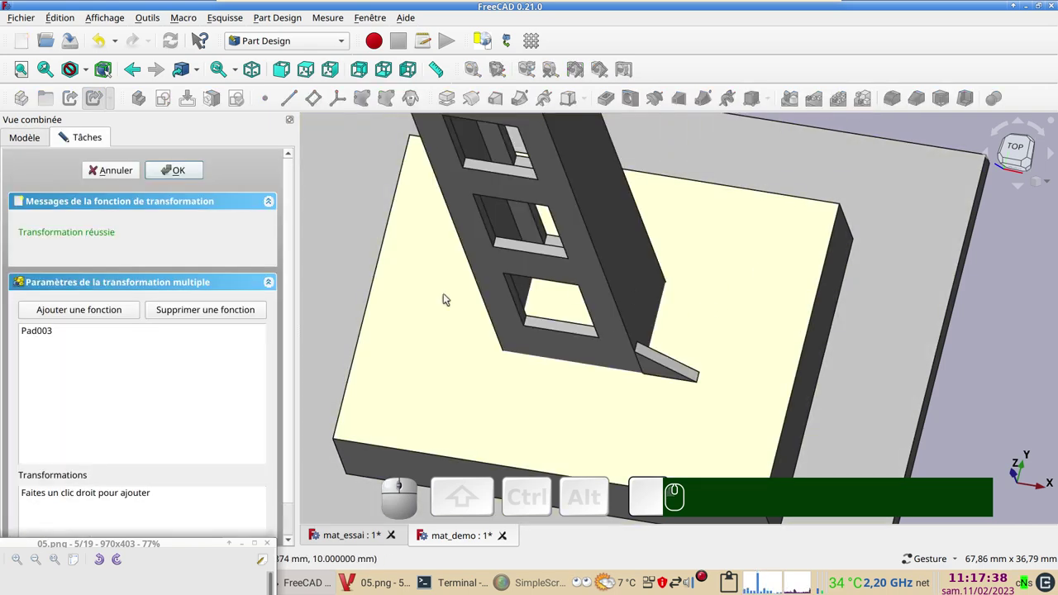
drag(292, 320, 42, 305)
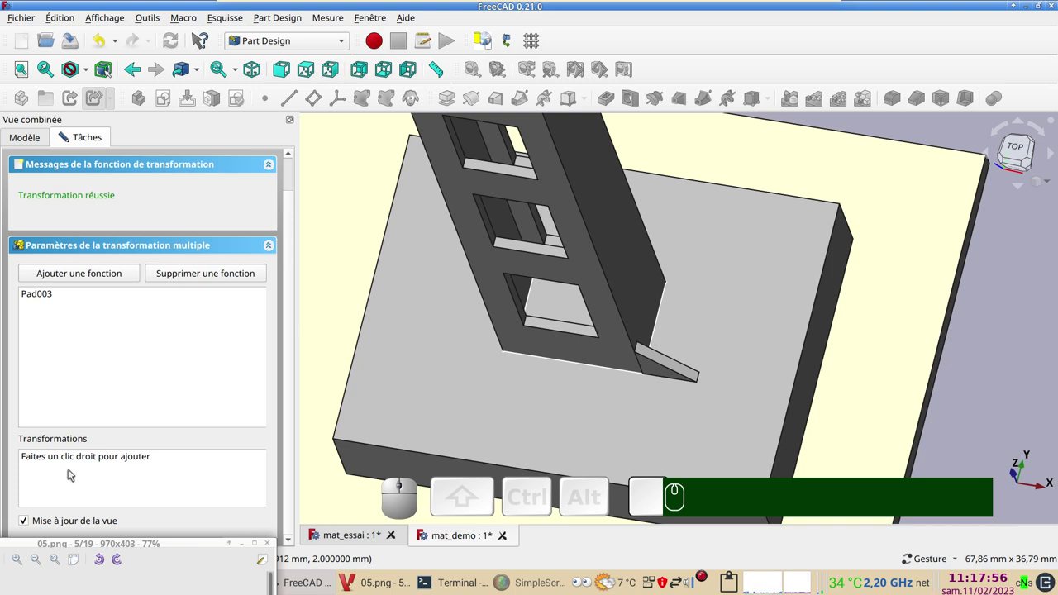
right_click(71, 473)
click(151, 367)
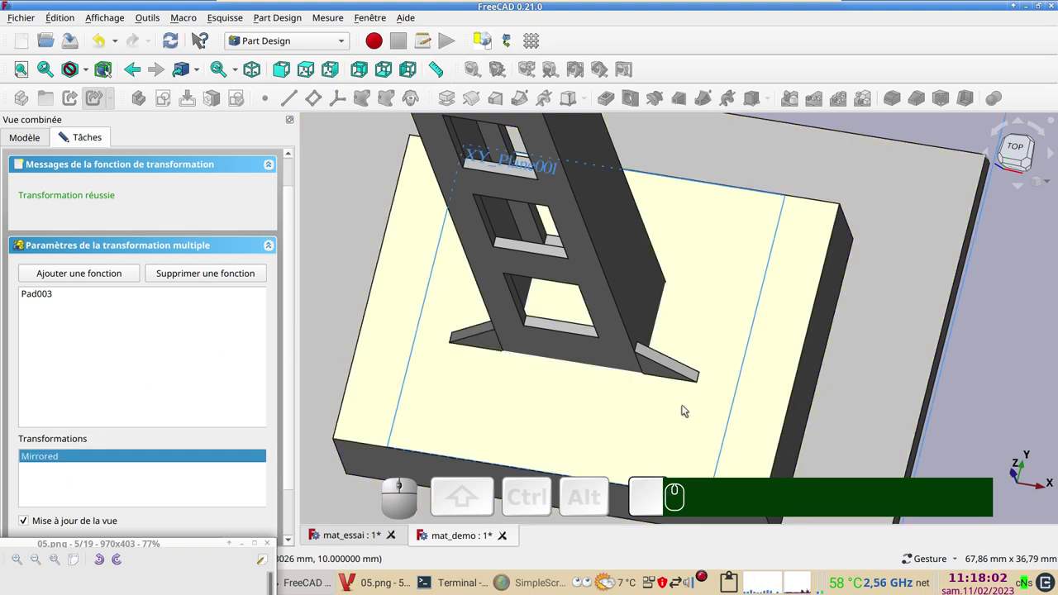
drag(290, 434, 179, 519)
click(165, 518)
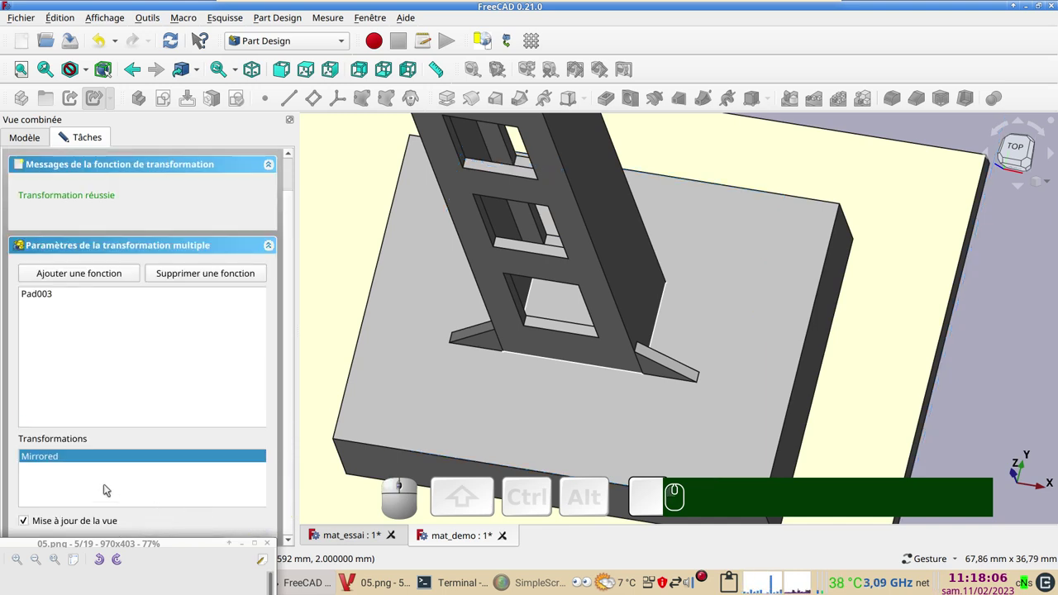
- Add a second Mirrored across the YZ plane and confirm the MultiTransform
right_click(97, 487)
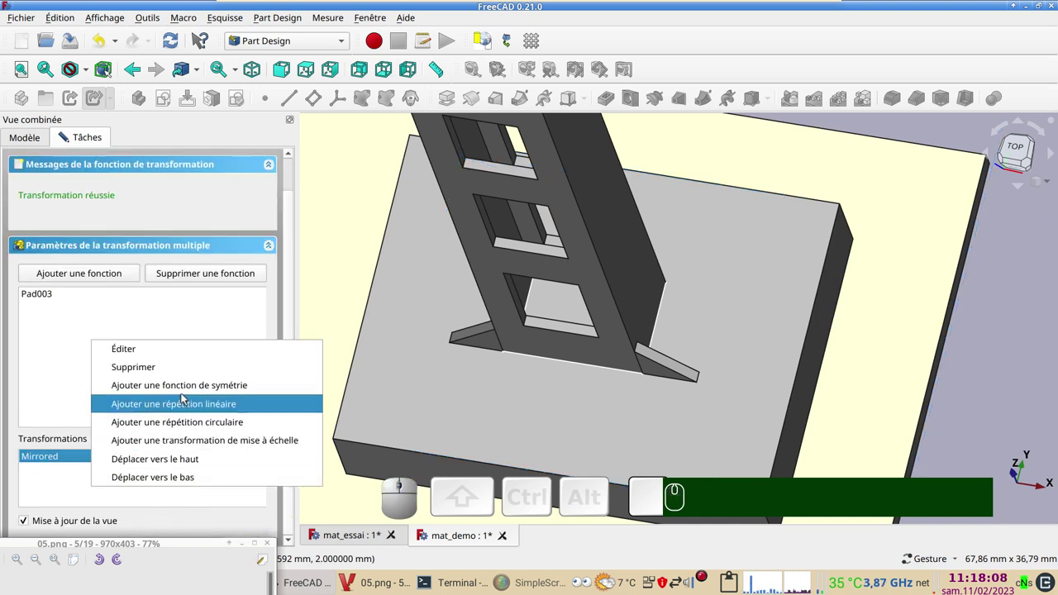
click(188, 389)
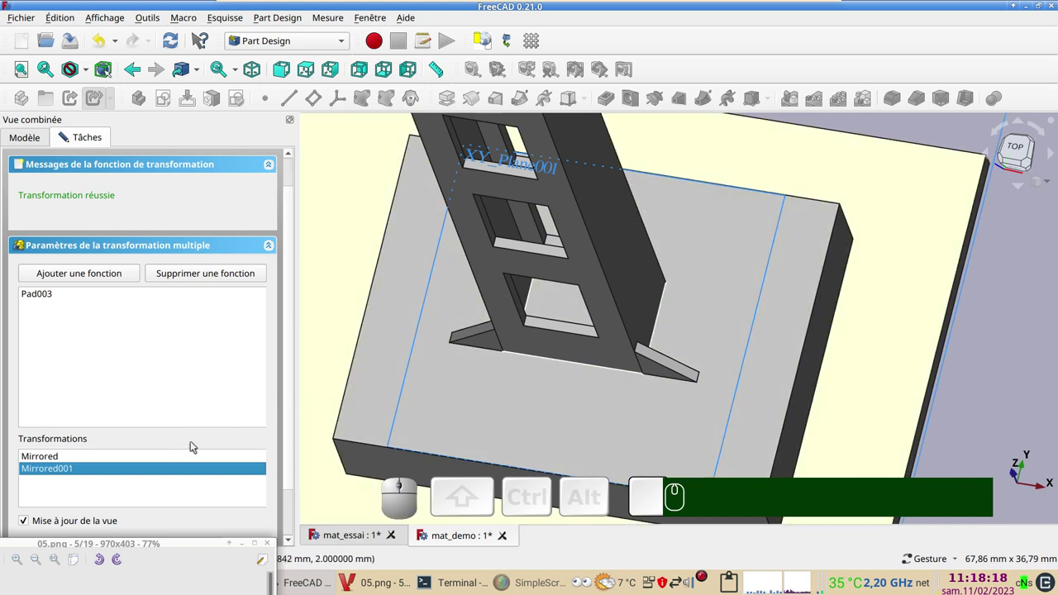
drag(297, 411, 275, 508)
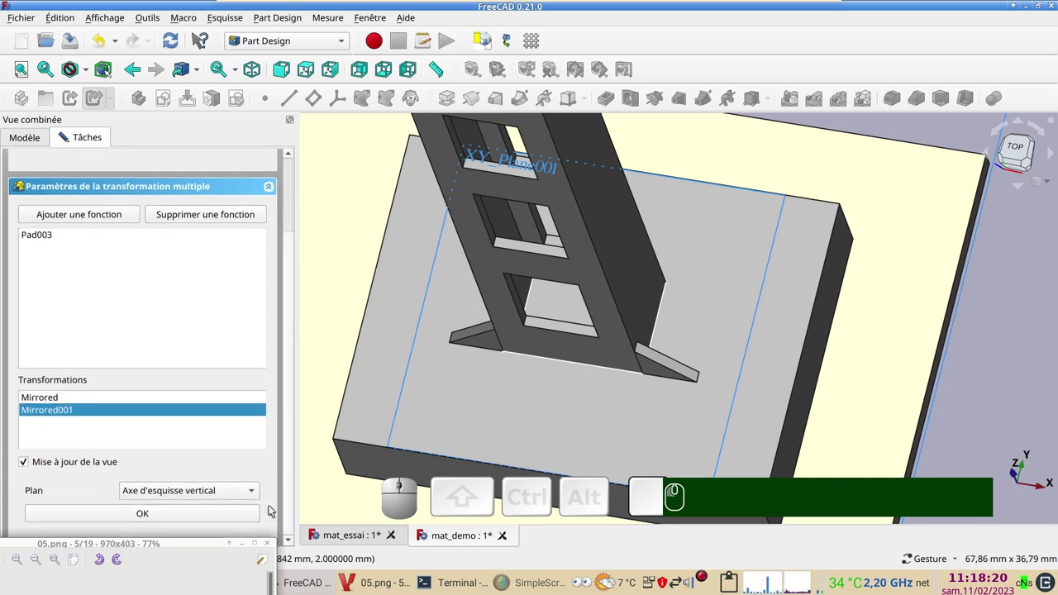
click(259, 492)
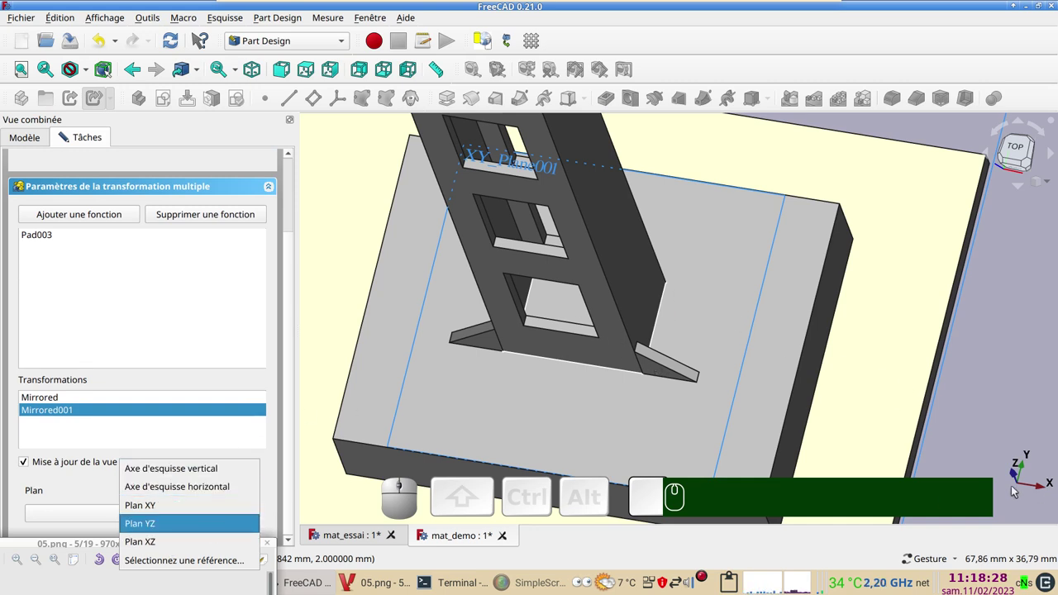
click(183, 544)
drag(292, 462, 220, 512)
click(219, 516)
scroll(up, 3)
click(189, 168)
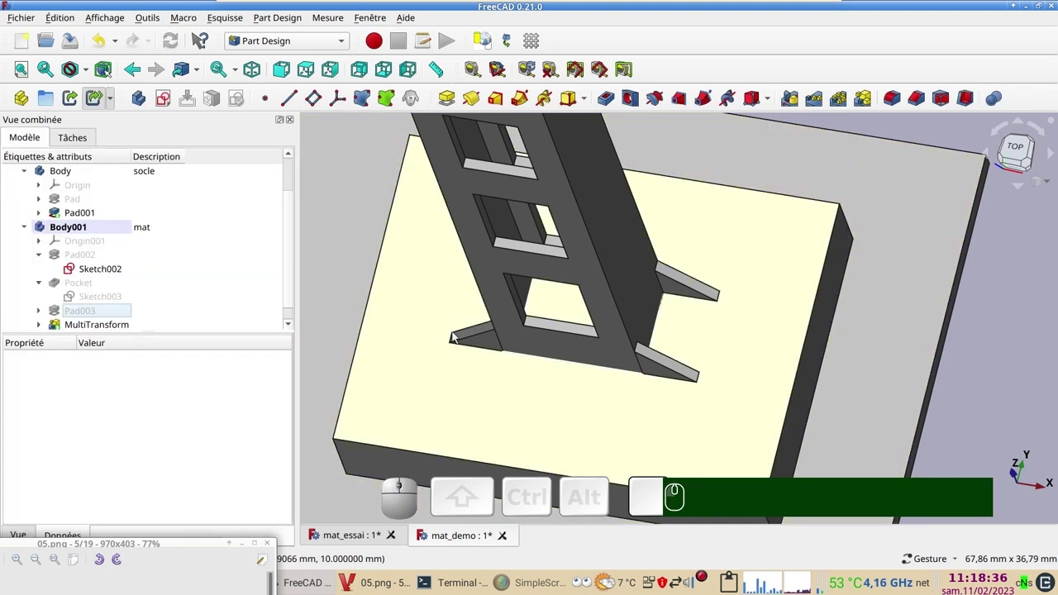
scroll(down, 3)
drag(508, 376, 175, 404)
click(182, 541)
scroll(down, 3)
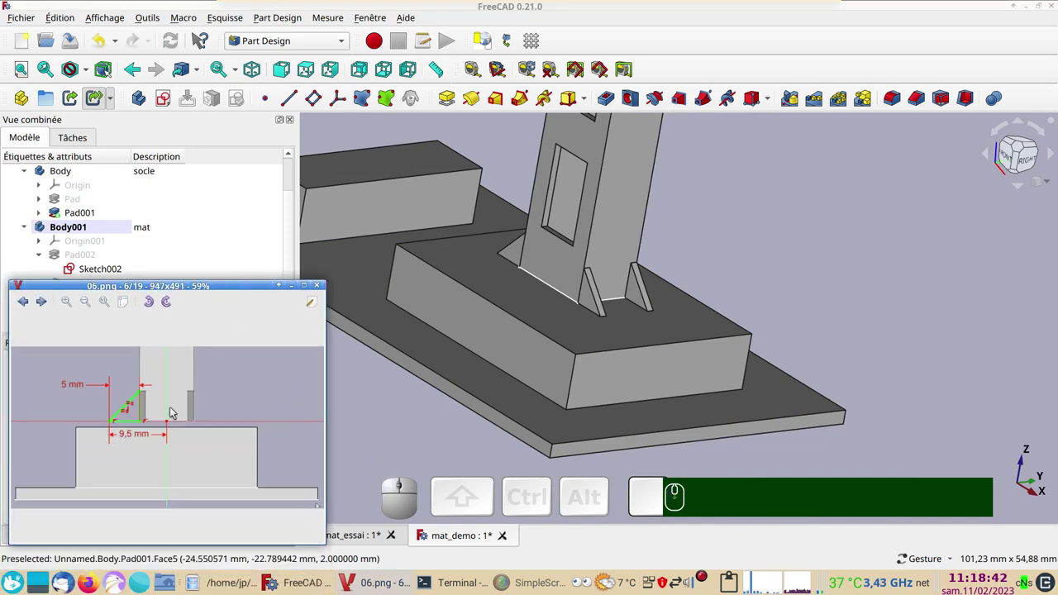
scroll(up, 3)
scroll(down, 3)
scroll(up, 3)
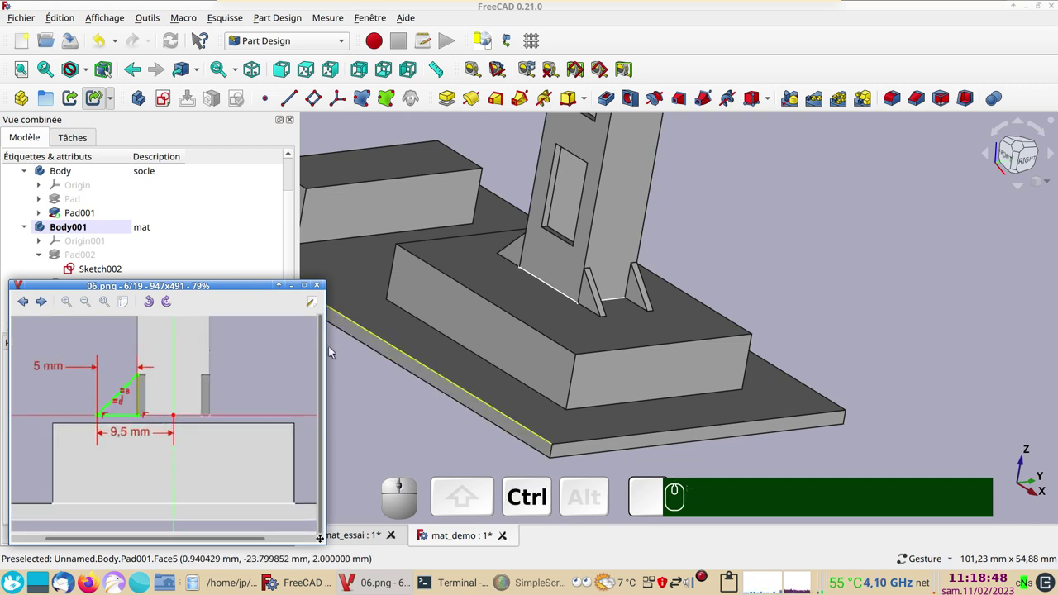
scroll(down, 3)
drag(856, 329, 921, 244)
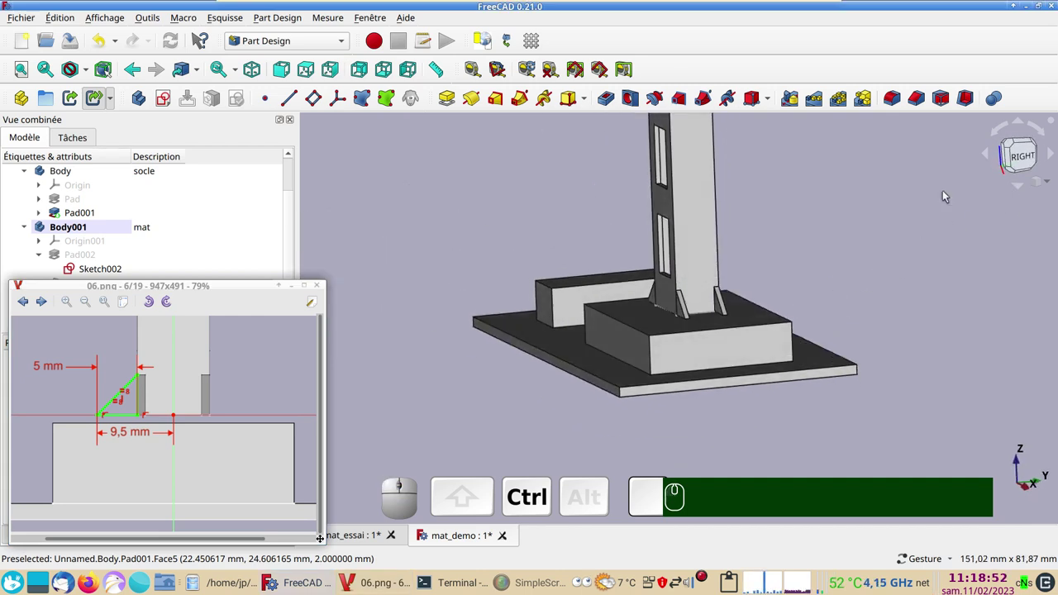
drag(166, 285, 104, 245)
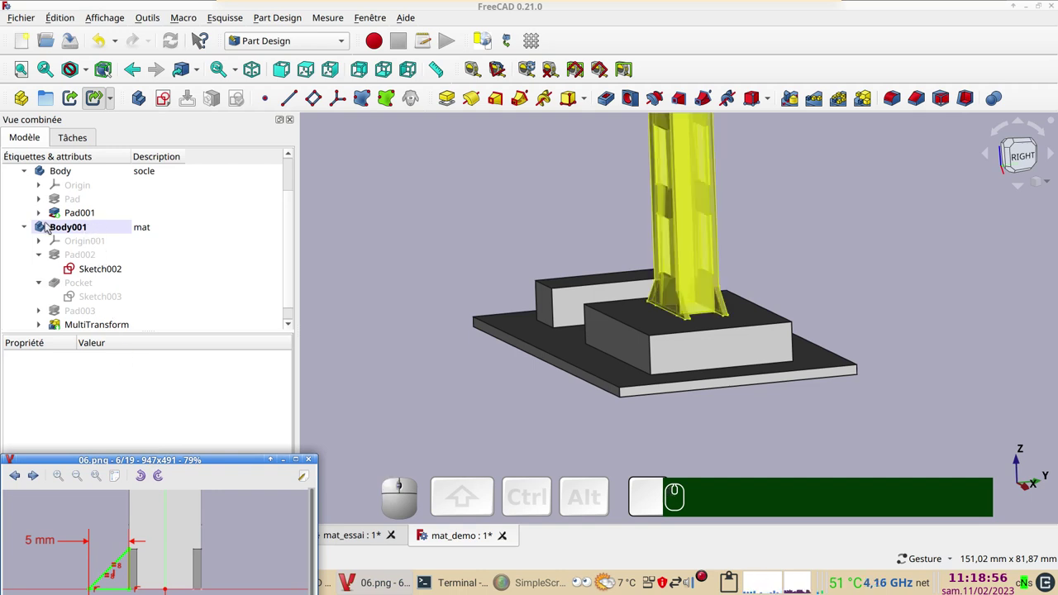
- Create a new sketch in the mast body on YZ_Plane001 and frame the mast foot from the side
click(86, 231)
click(168, 98)
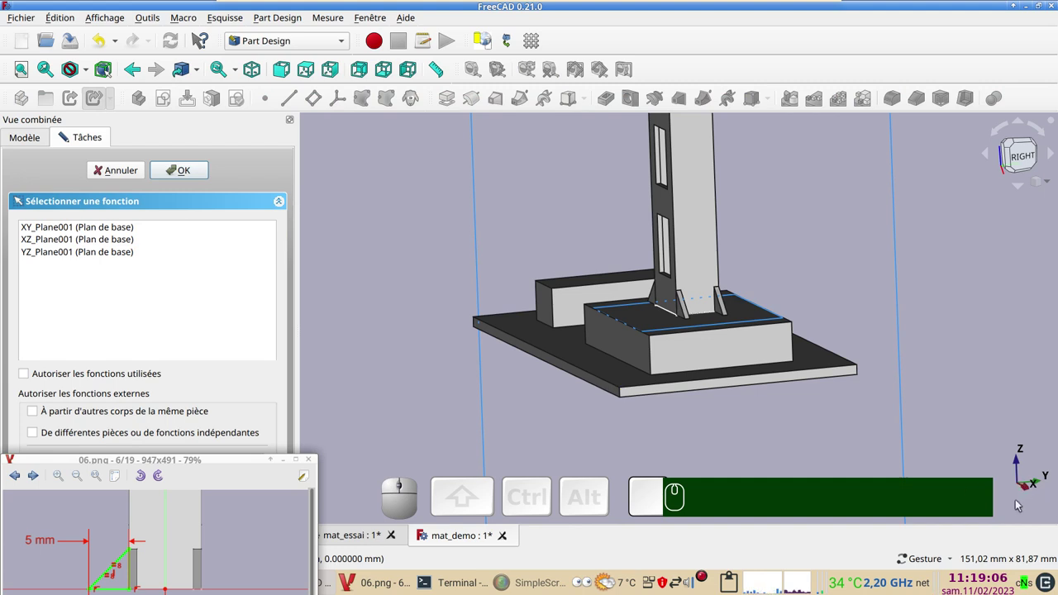
drag(1021, 512, 1022, 450)
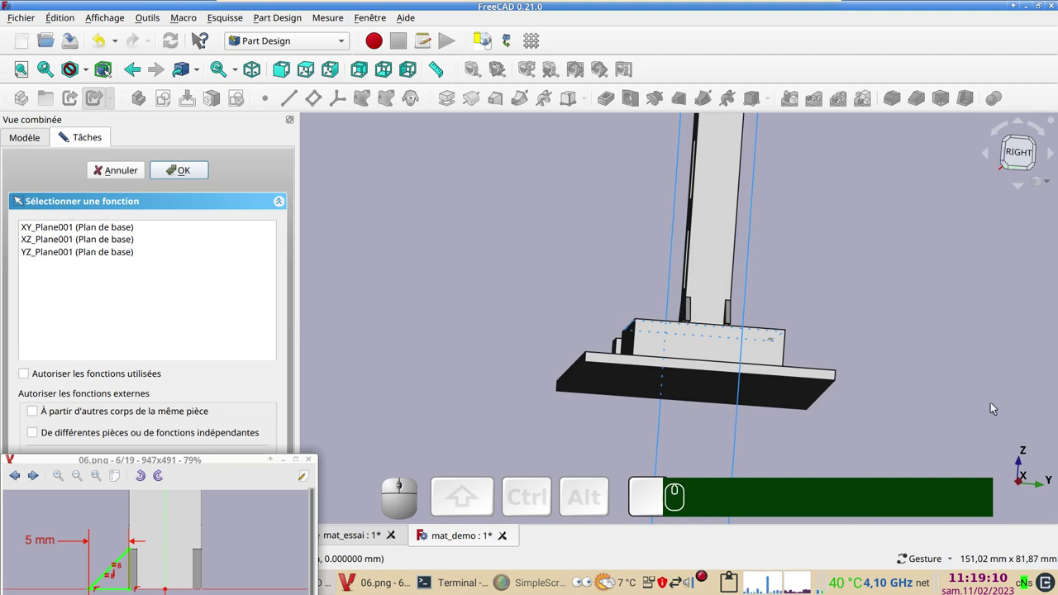
click(66, 249)
click(191, 170)
scroll(up, 3)
drag(545, 350, 340, 367)
scroll(up, 3)
right_click(454, 333)
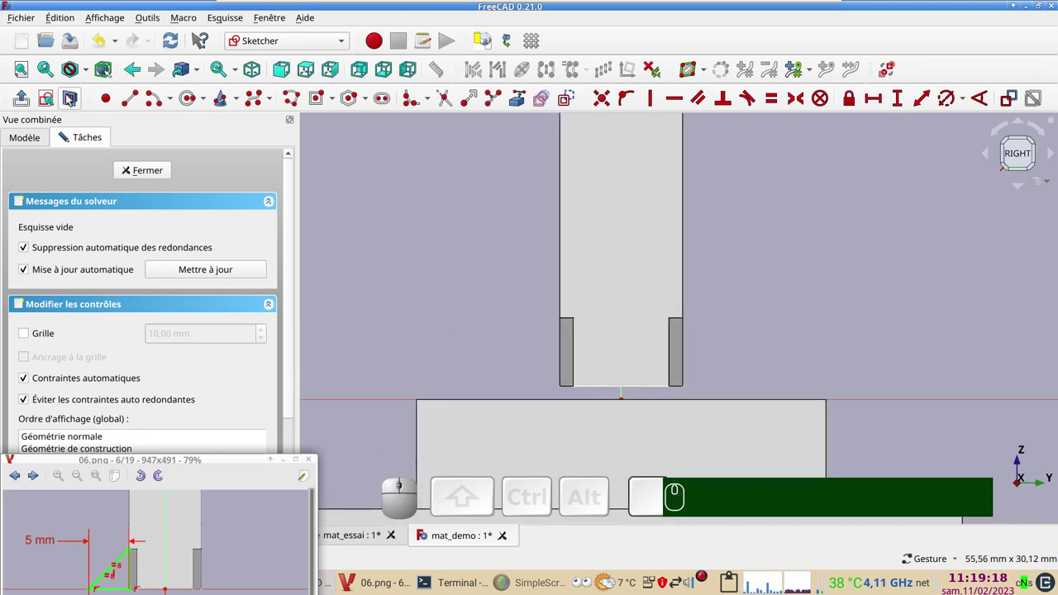
- With the section view on, make the triangle's bottom and vertical legs equal length
click(68, 99)
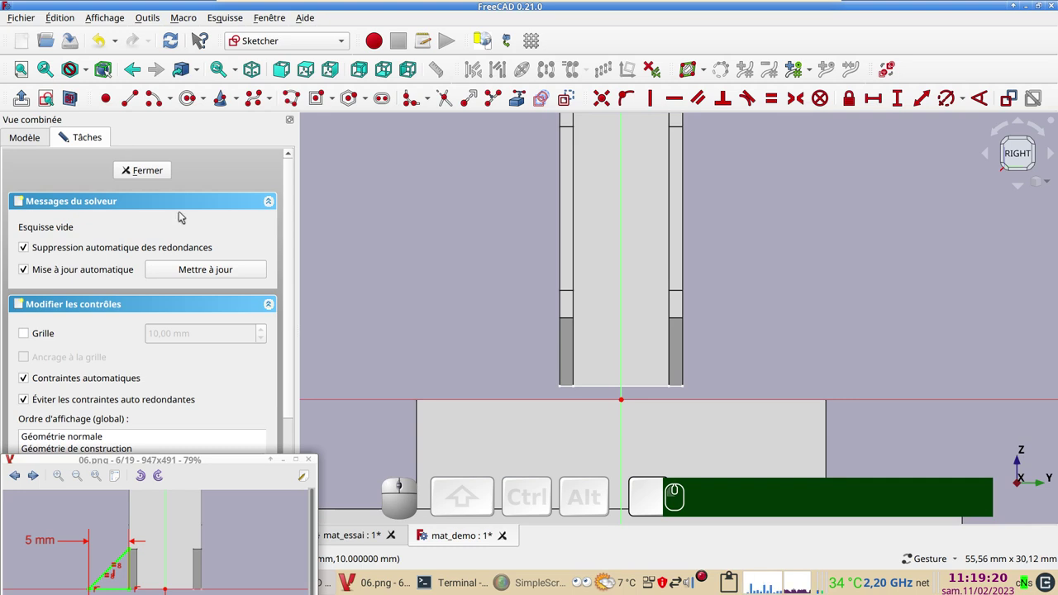
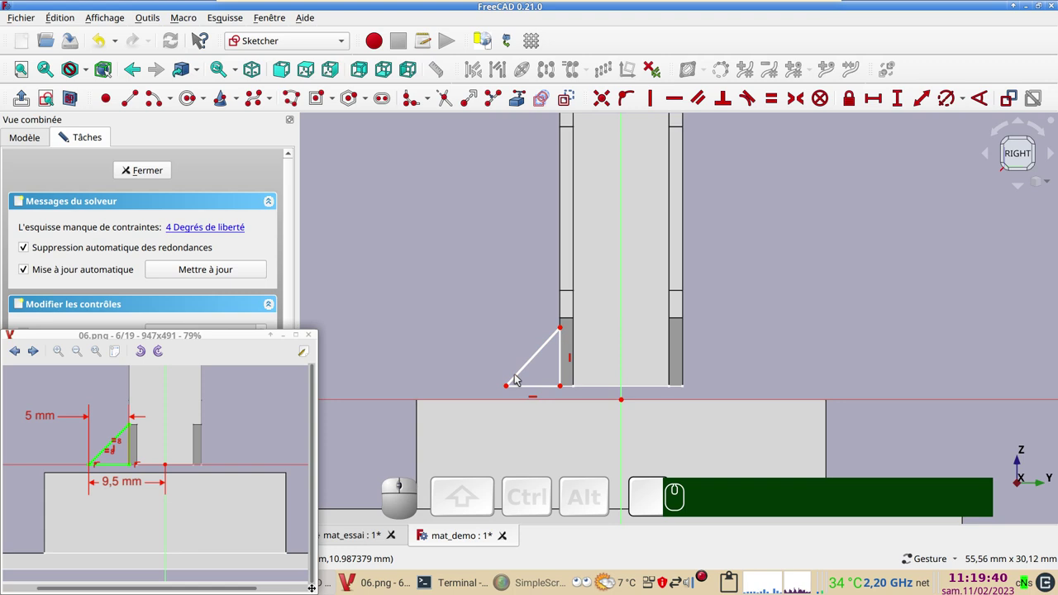
click(529, 387)
click(565, 364)
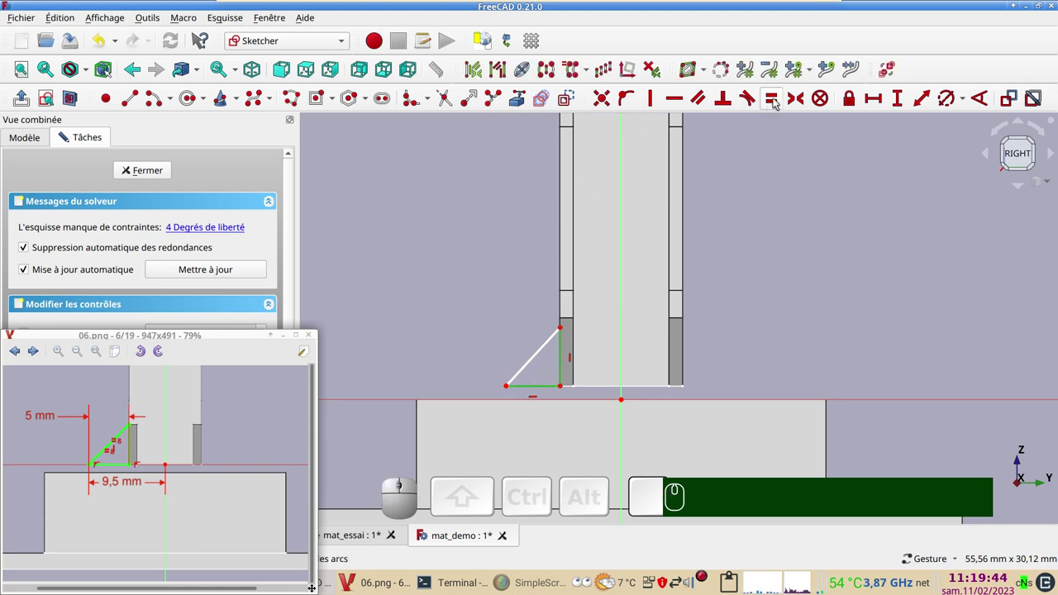
key(e)
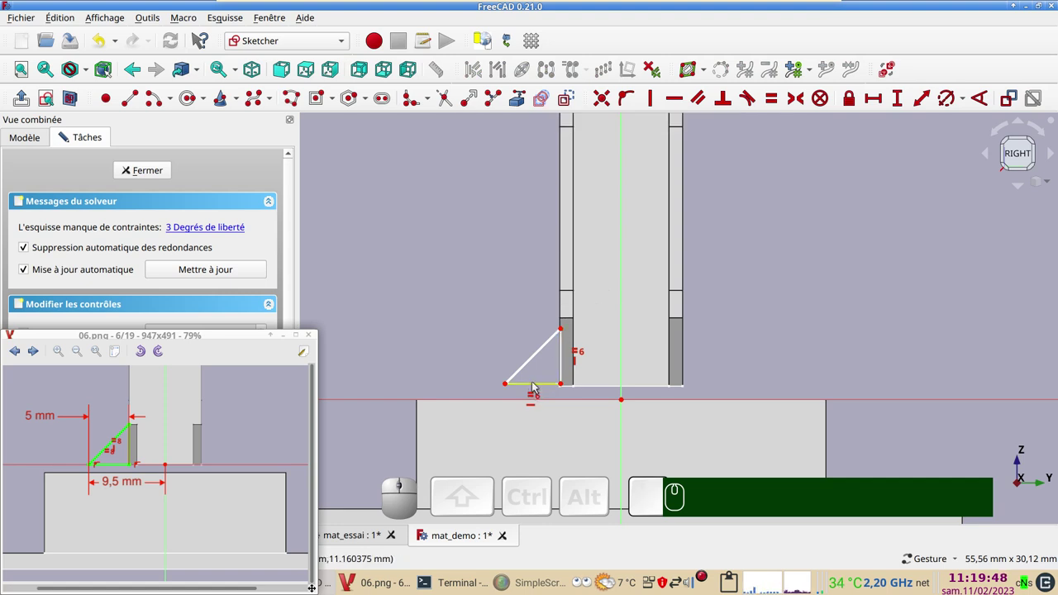
- Set a 5 mm horizontal distance for the triangle's leg
click(536, 384)
click(875, 94)
key(KP_5)
key(Return)
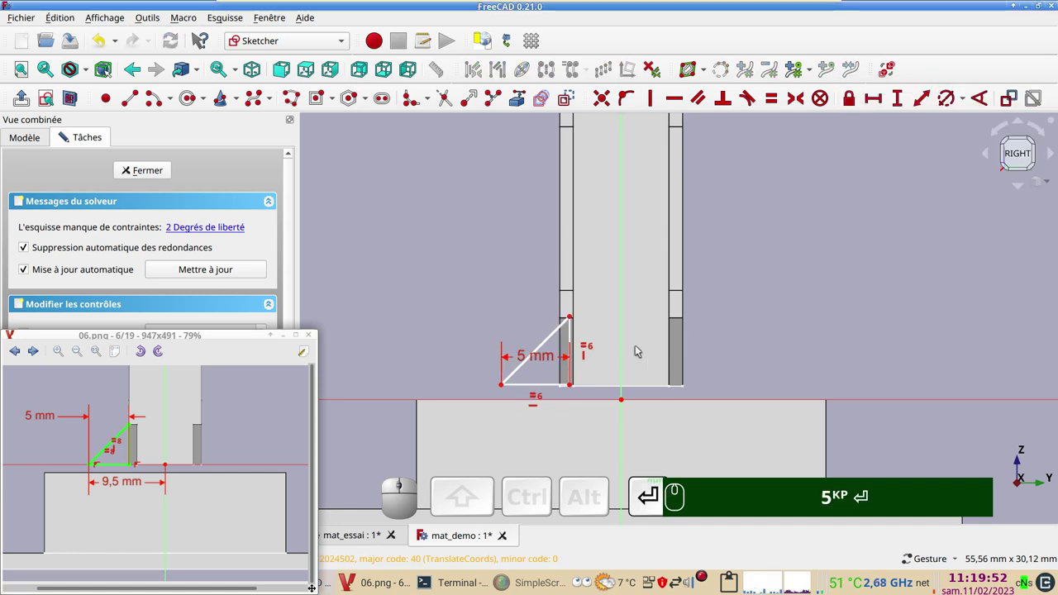
- Set the triangle's corner 9,5 mm horizontally from the mast centre point
click(508, 387)
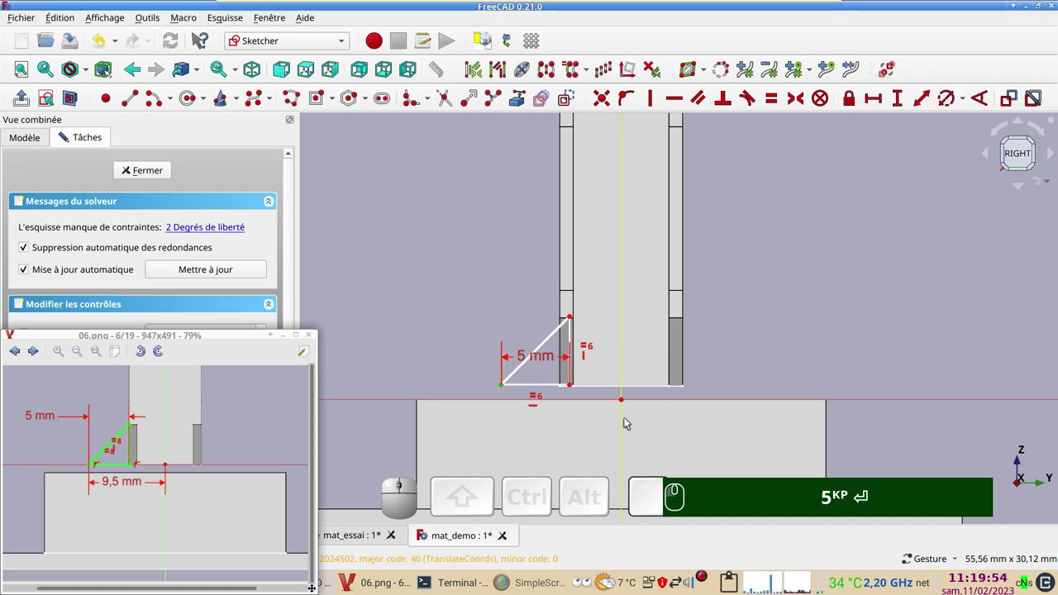
click(625, 423)
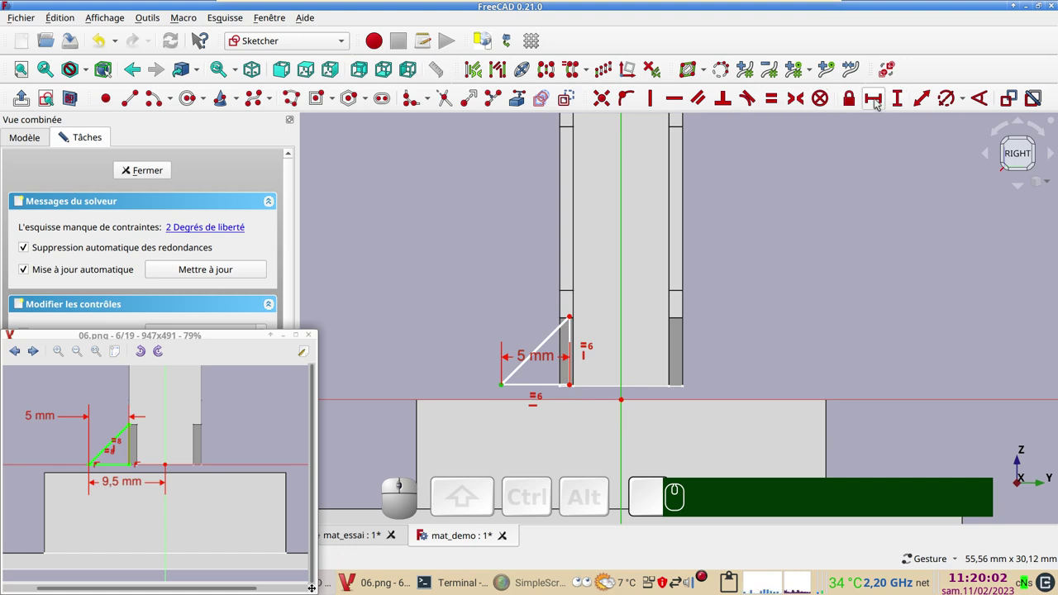
click(882, 103)
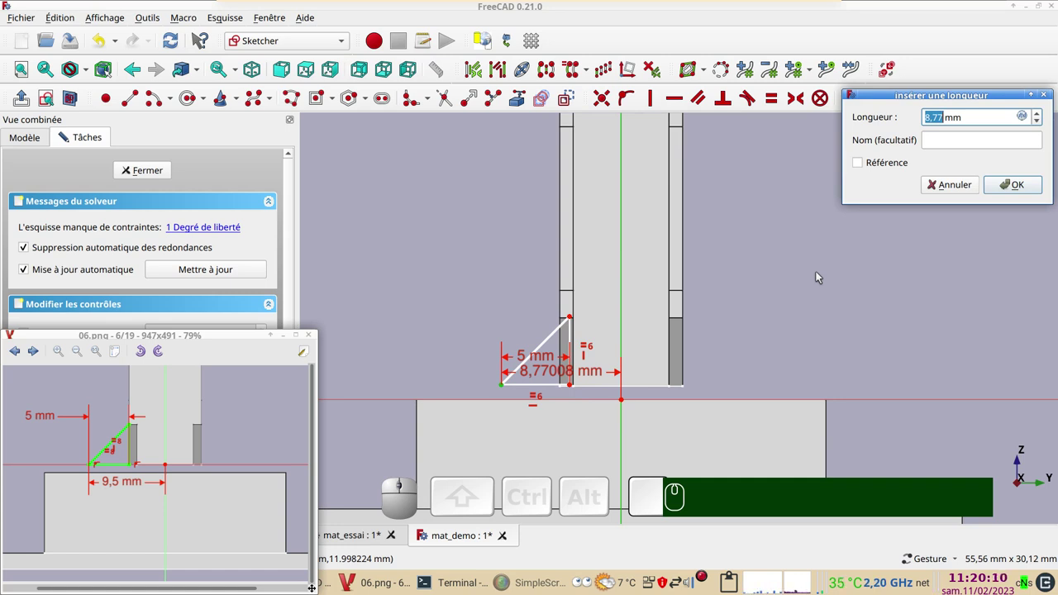
key(KP_9)
key(KP_Decimal)
key(KP_5)
key(Return)
key(KP_9)
text(.)
key(KP_5)
key(Return)
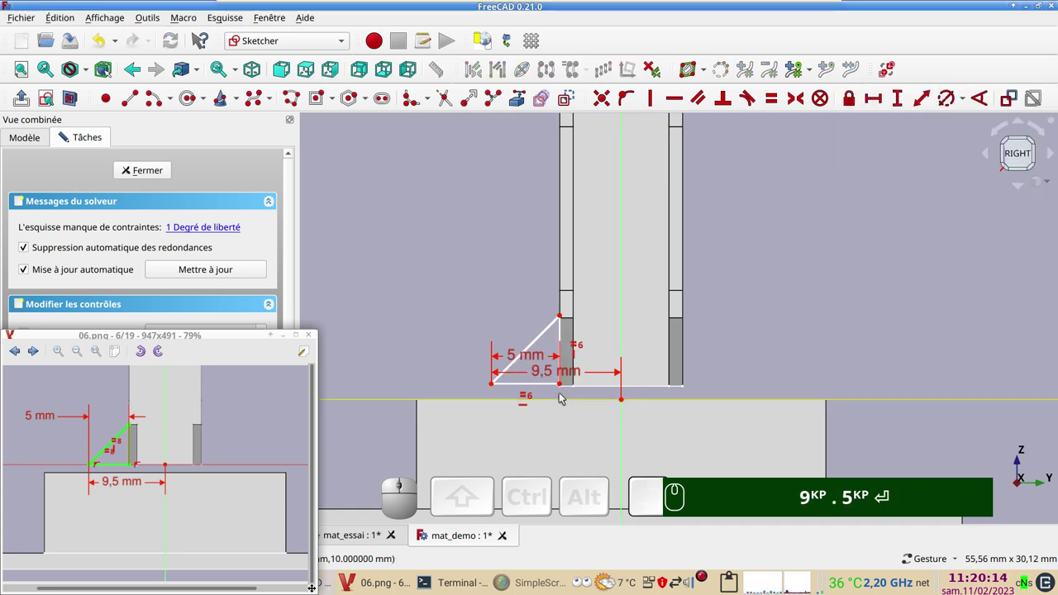
- Attach the triangle's inner bottom corner onto the base's top edge, fully constraining the gusset
click(569, 387)
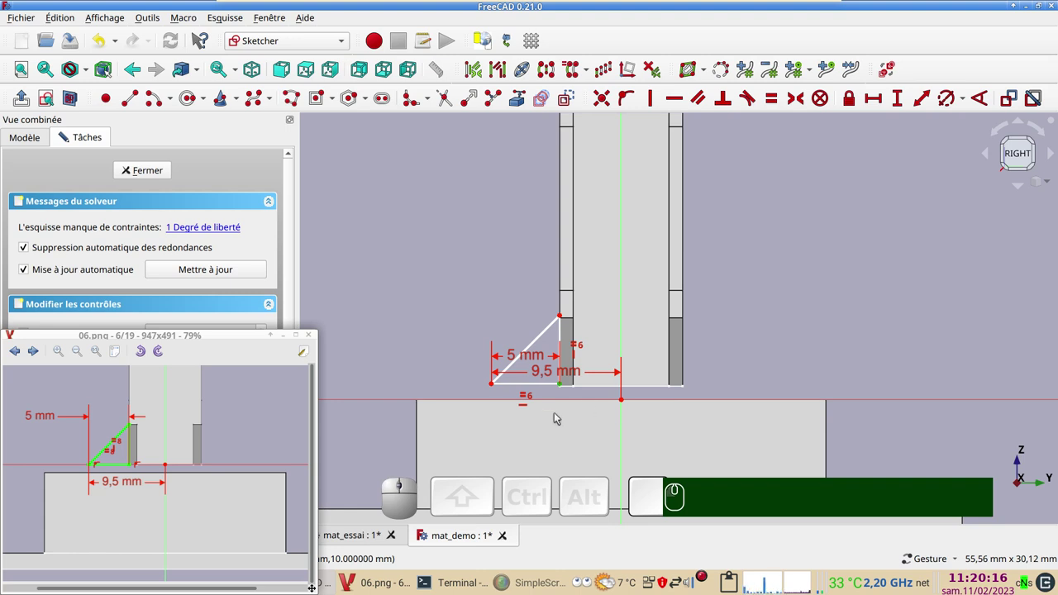
click(901, 99)
key(KP_1)
key(Return)
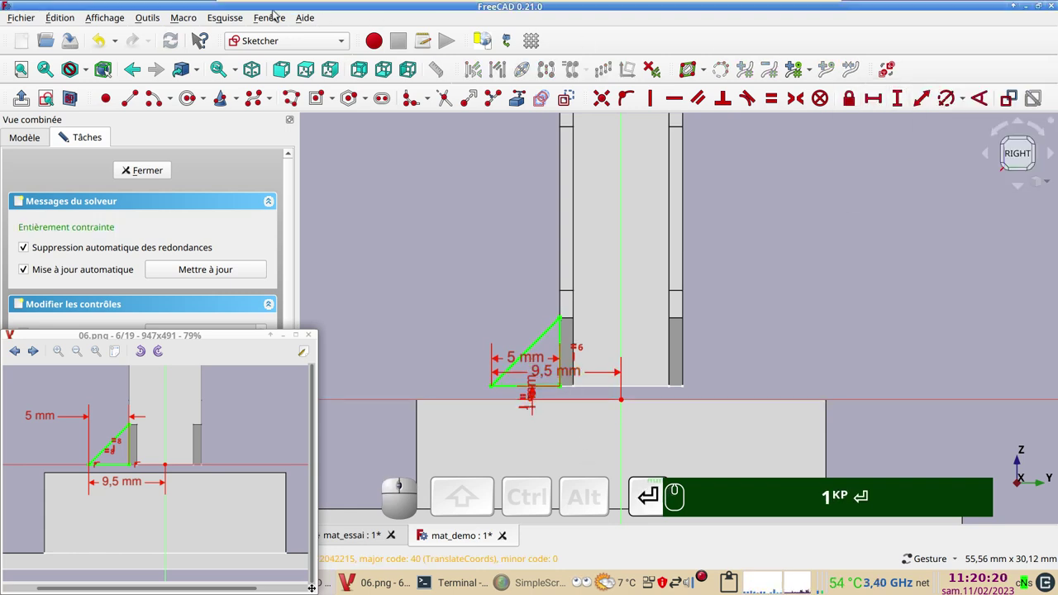
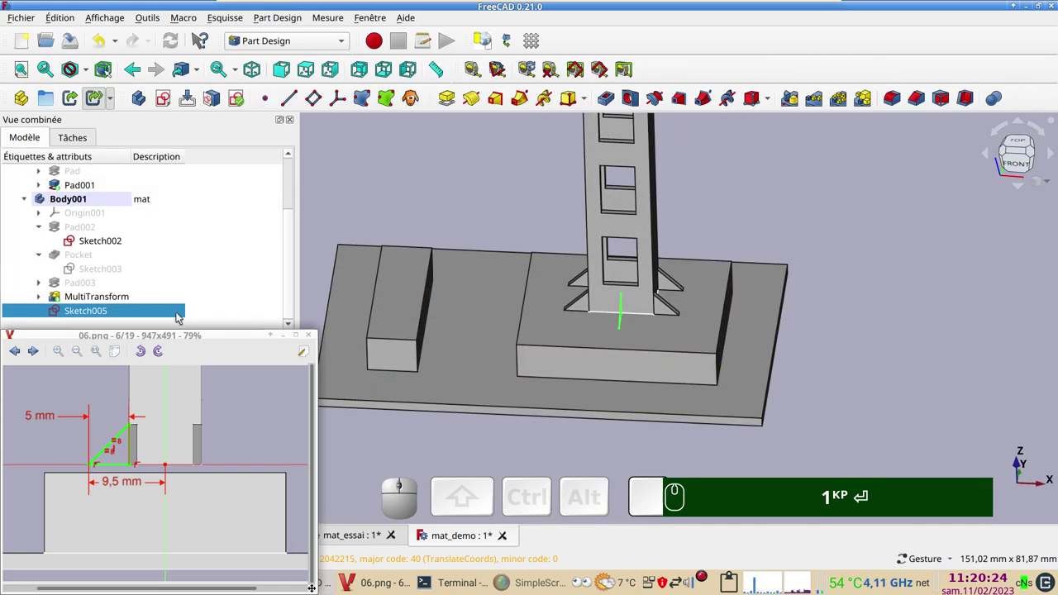
- Set Sketch005's Attachment Offset Translation Z to 6,50 mm and confirm
drag(245, 335, 171, 424)
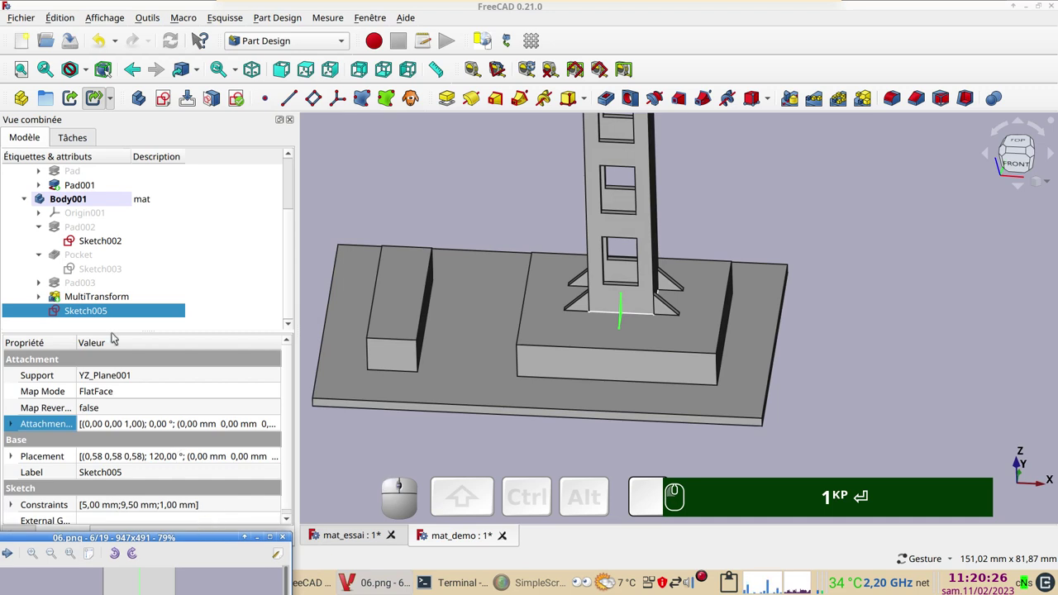
click(220, 425)
click(279, 427)
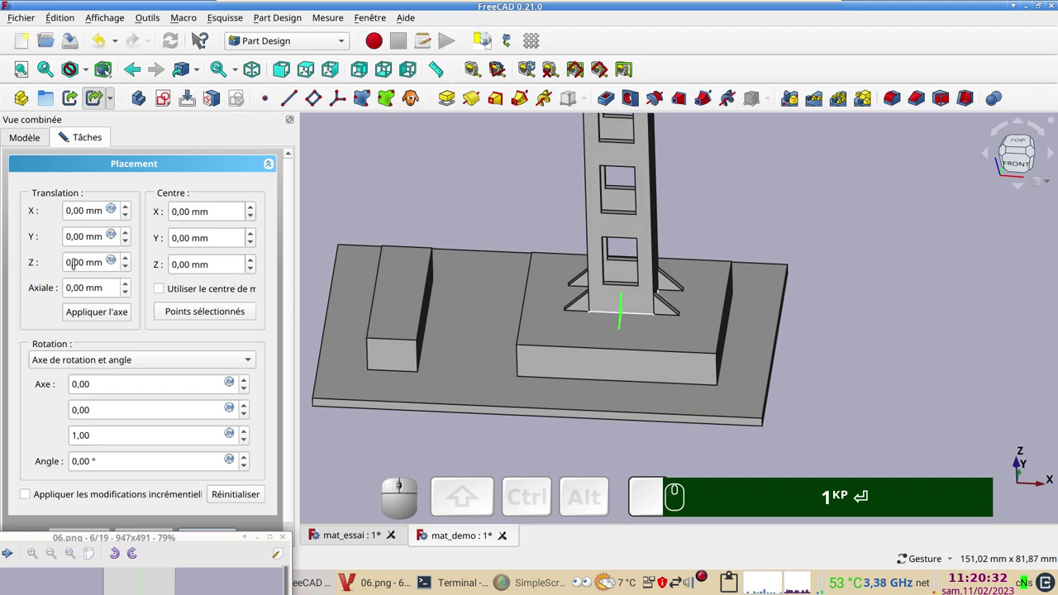
scroll(up, 3)
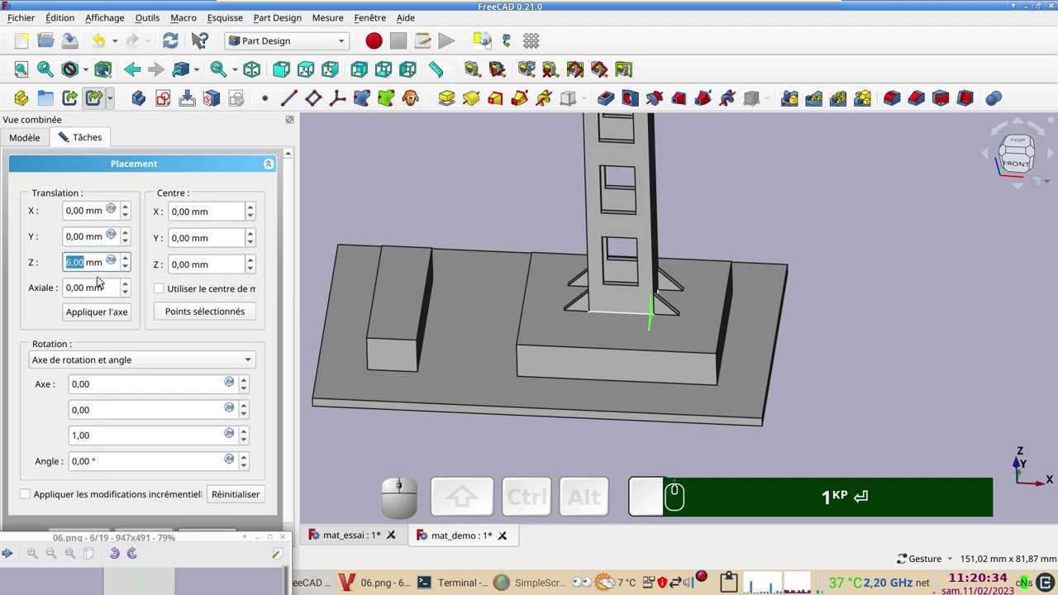
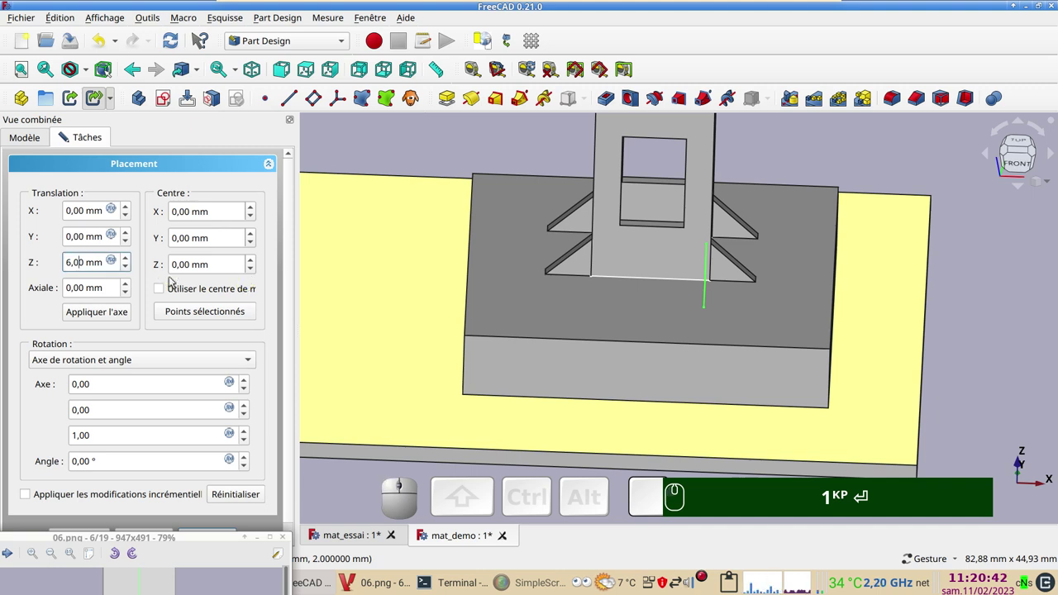
key(BackSpace)
key(KP_5)
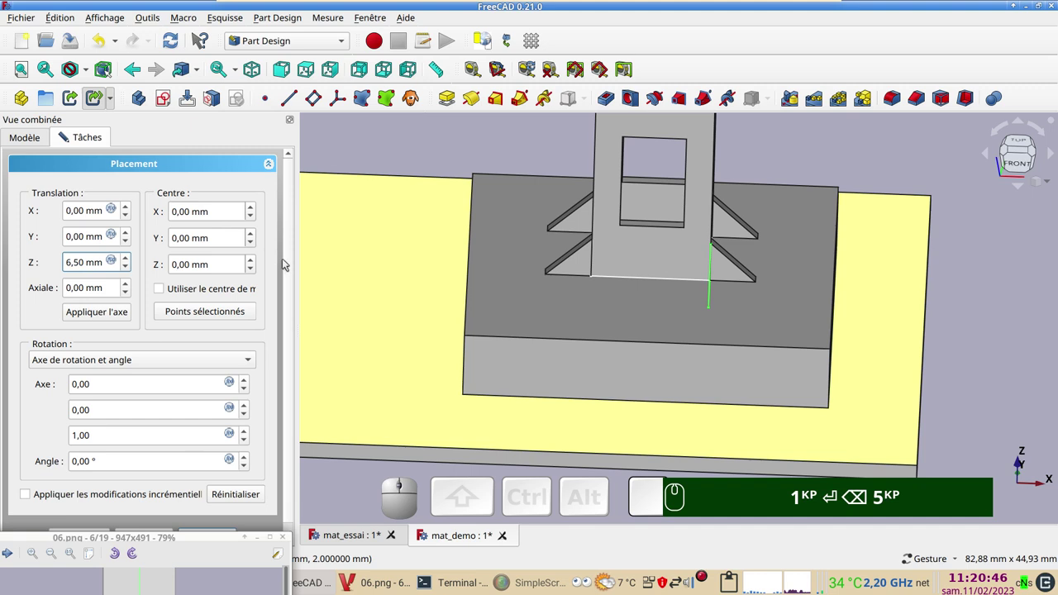
drag(296, 270, 198, 525)
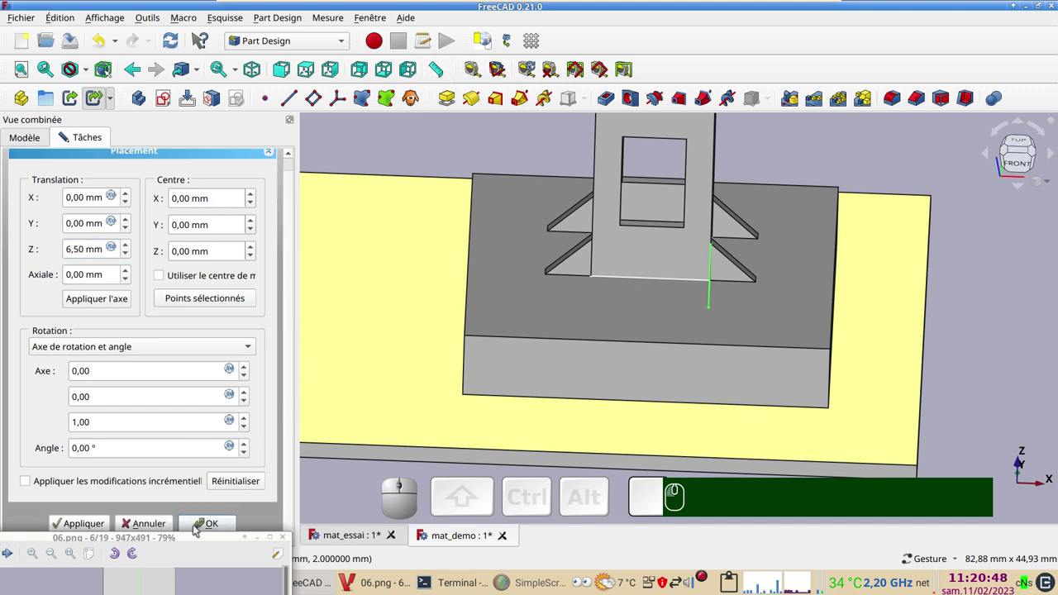
click(206, 527)
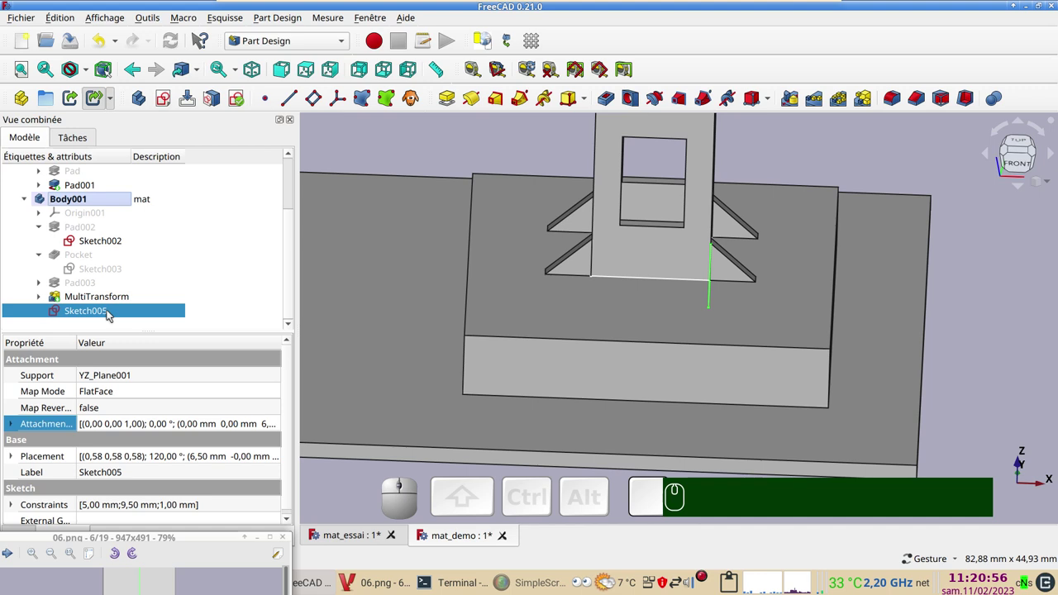
- Pad the gusset sketch into solid Pad004 and select it in the tree
click(447, 99)
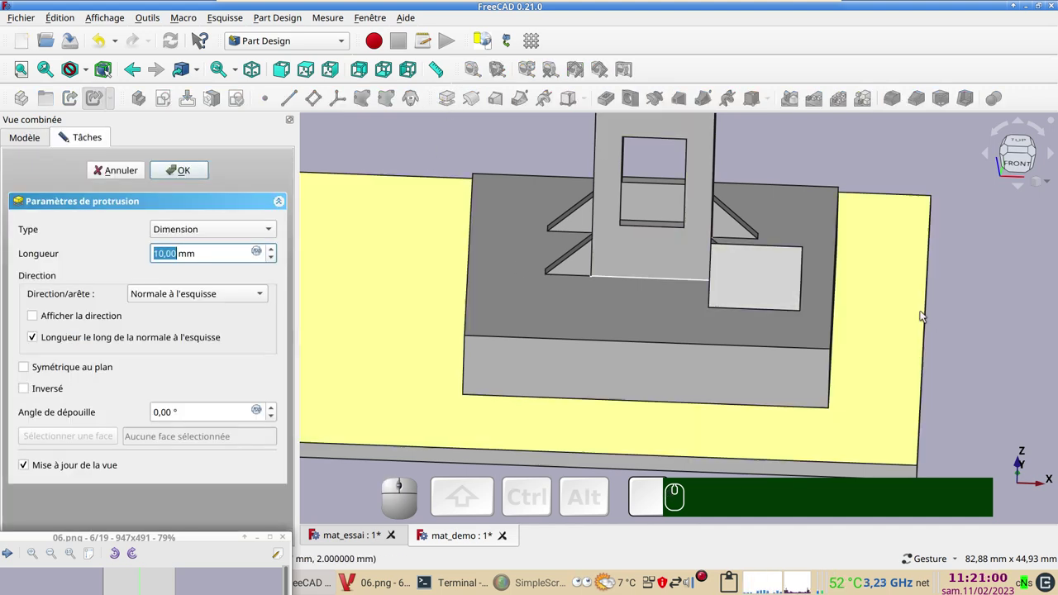
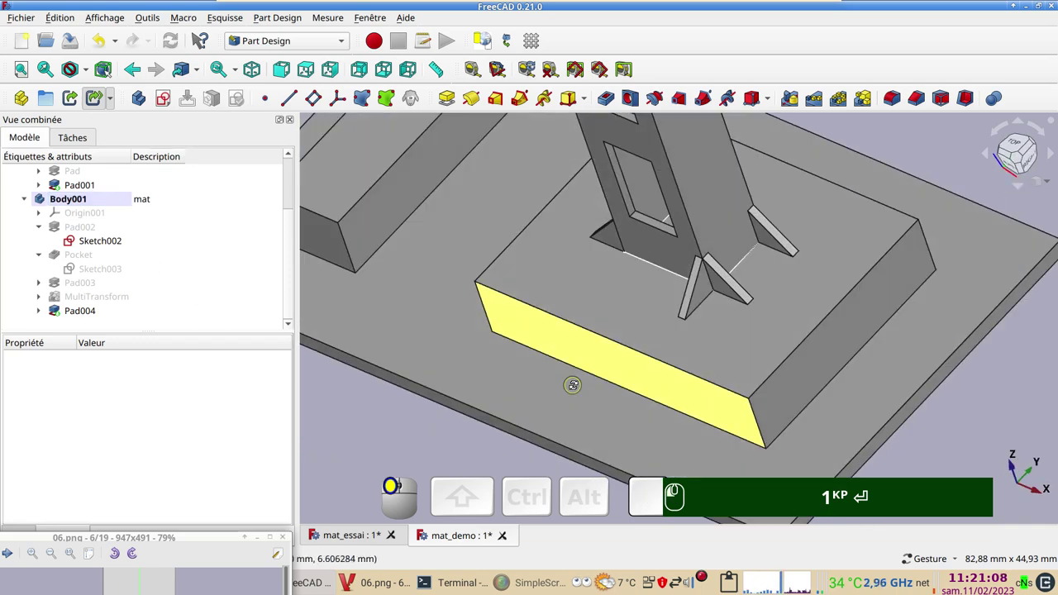
click(87, 310)
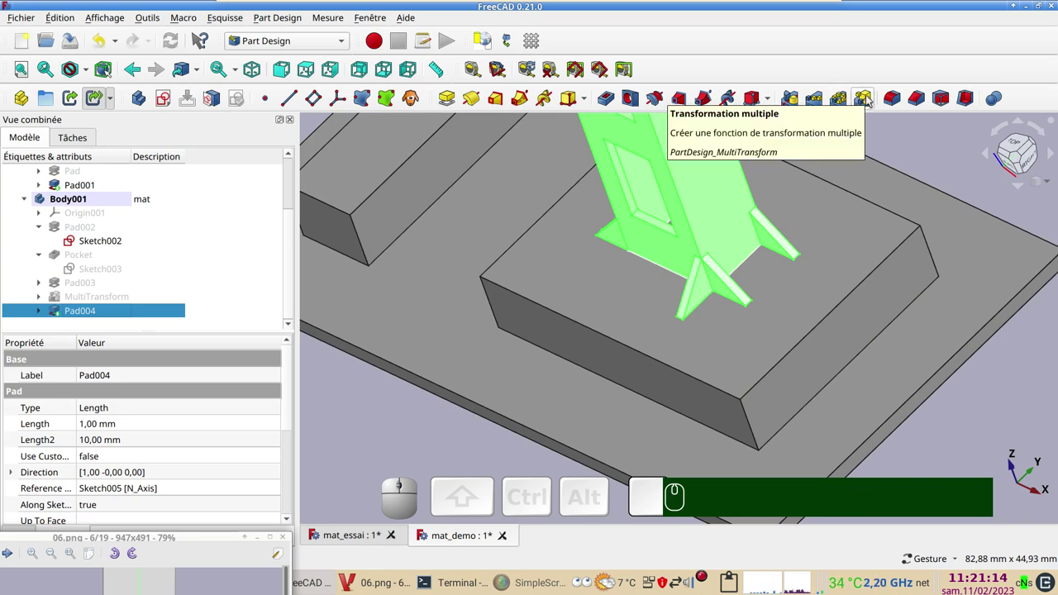
- Start a MultiTransform of Pad004 and add a first Mirrored transformation
click(871, 97)
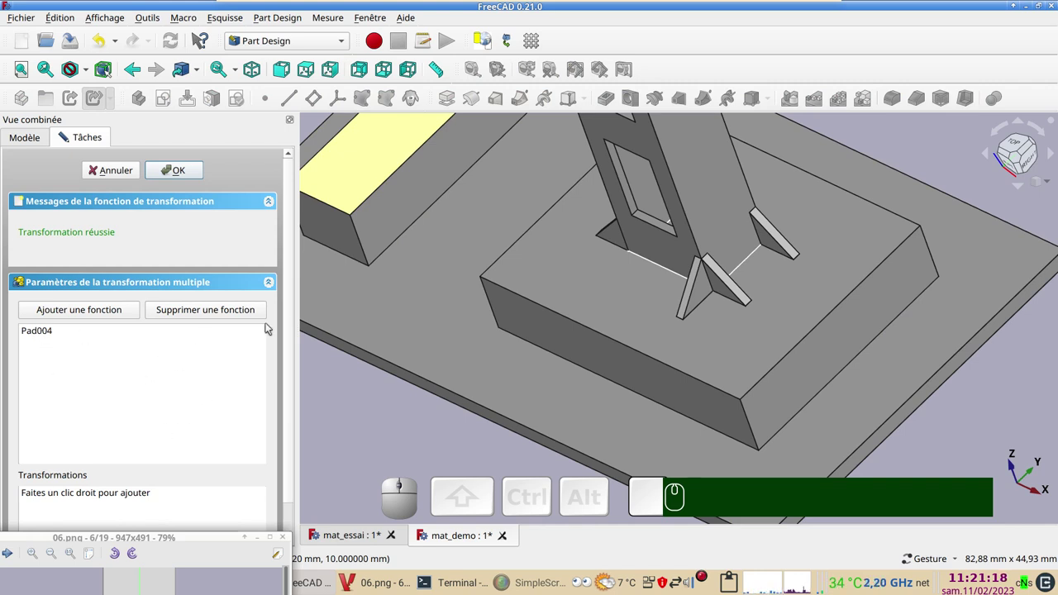
drag(297, 330, 135, 495)
right_click(94, 479)
click(173, 378)
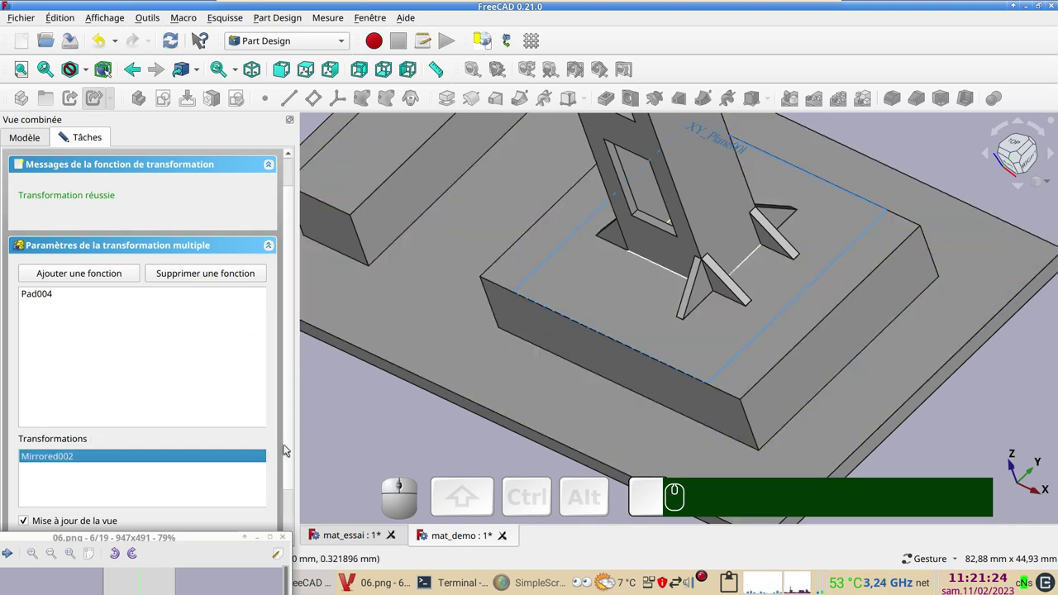
drag(292, 451, 199, 529)
click(194, 515)
- Add a second Mirrored transformation on the other base plane and confirm MultiTransform001
right_click(162, 477)
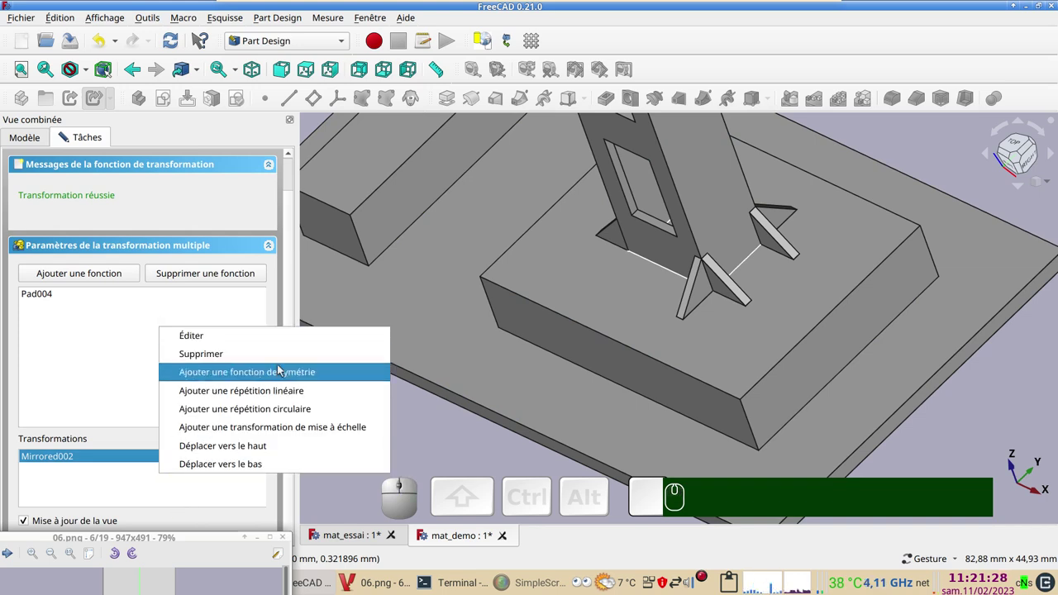
click(278, 372)
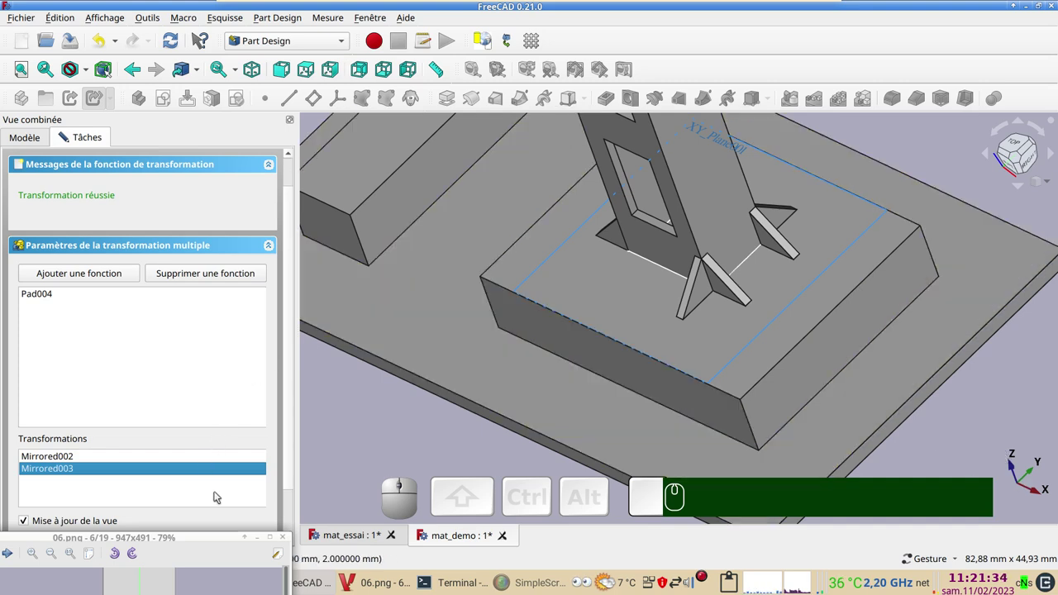
drag(289, 440, 255, 512)
click(237, 491)
click(199, 520)
click(189, 513)
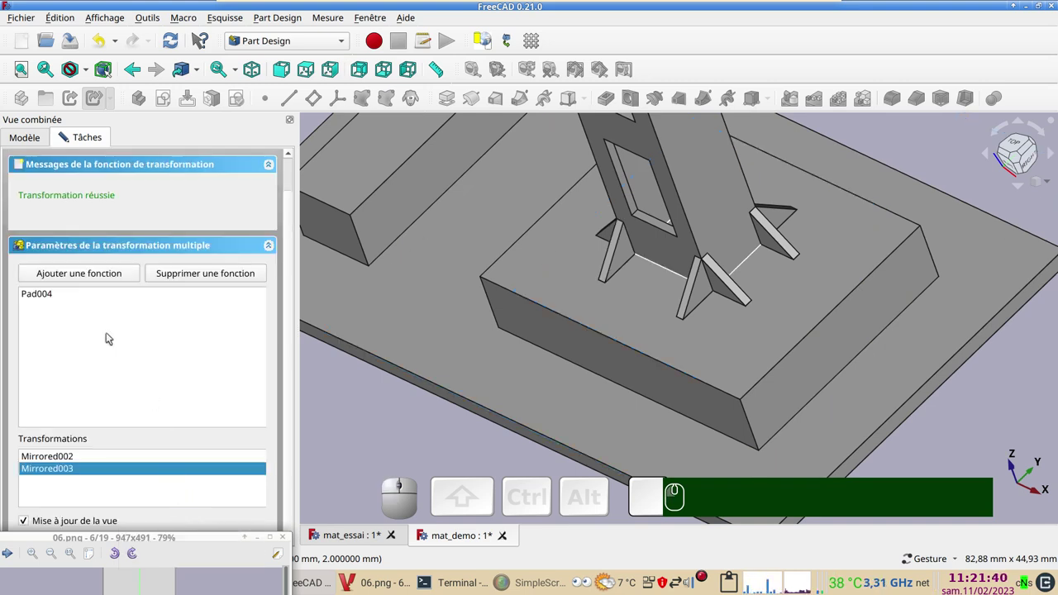
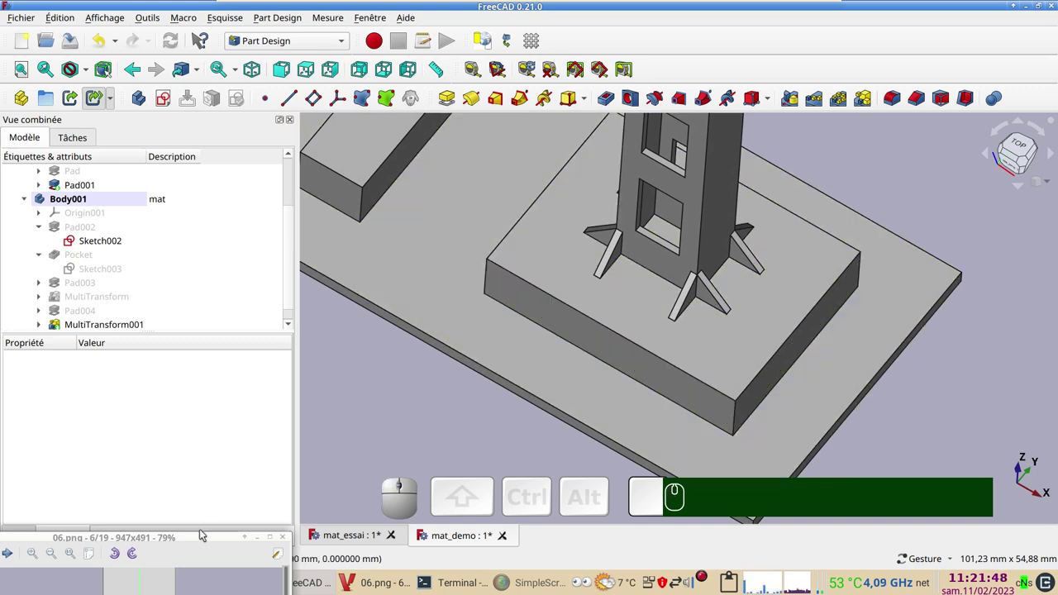
drag(207, 536, 245, 280)
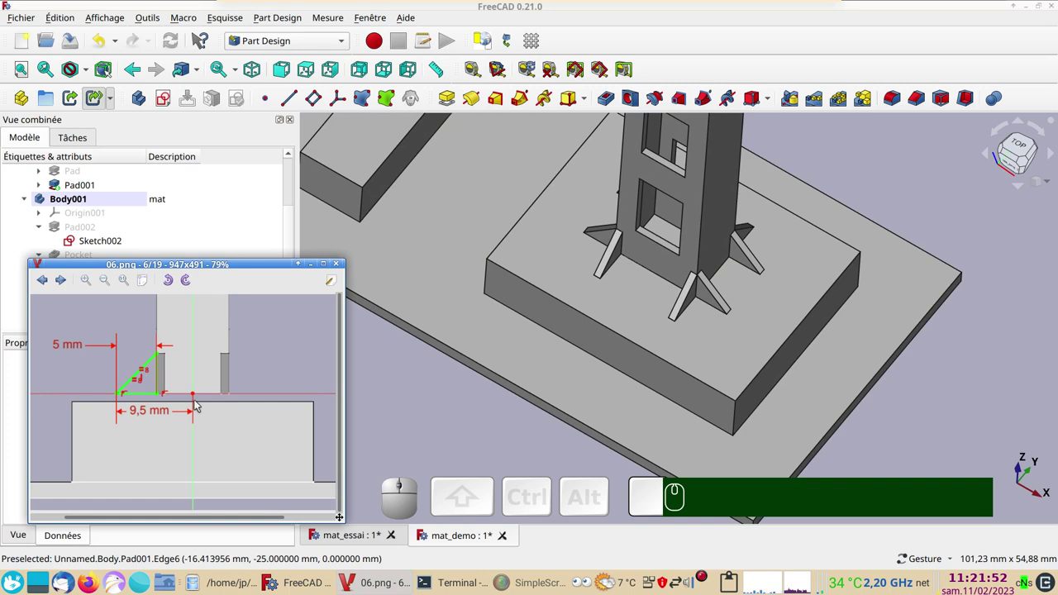
right_click(708, 579)
scroll(down, 3)
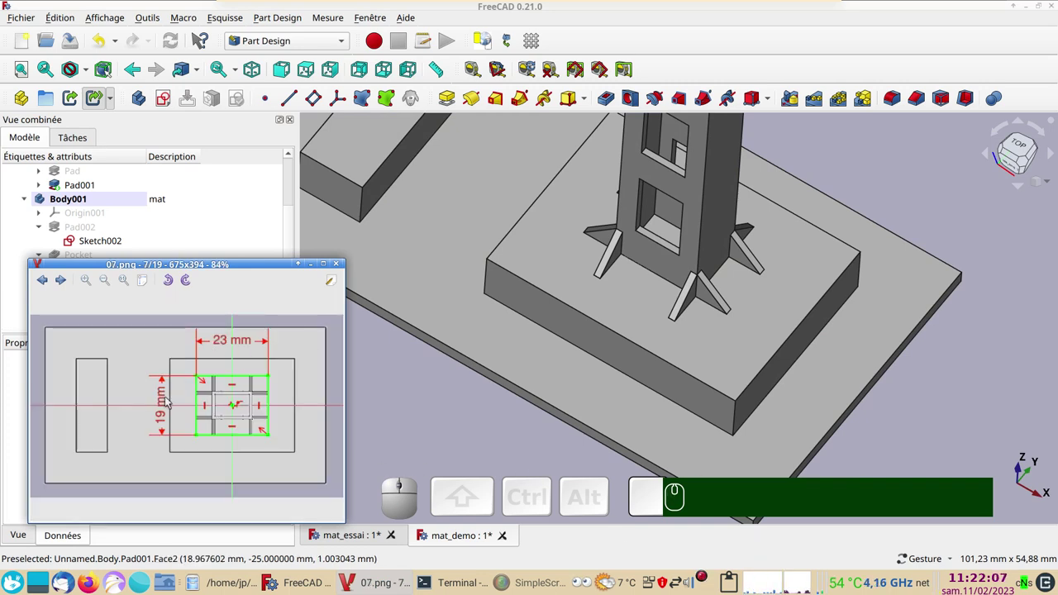
drag(241, 266, 113, 302)
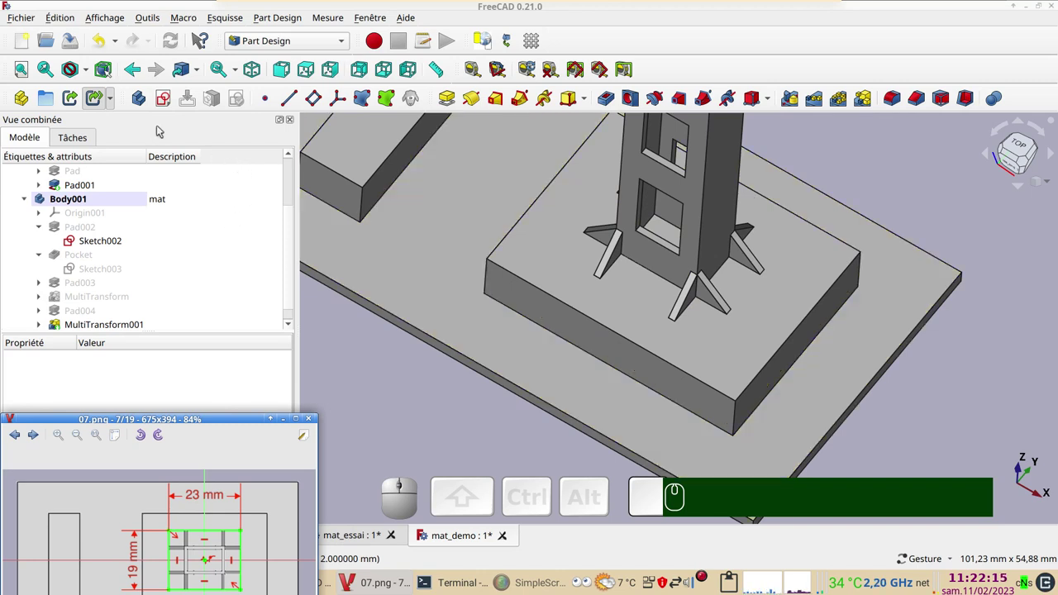
click(169, 102)
click(99, 227)
click(123, 173)
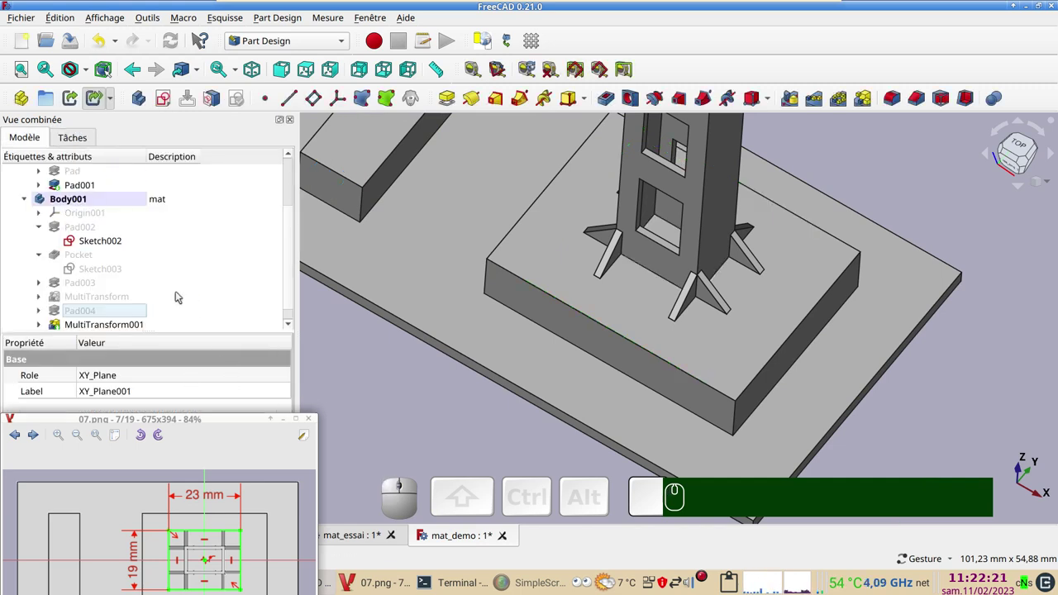
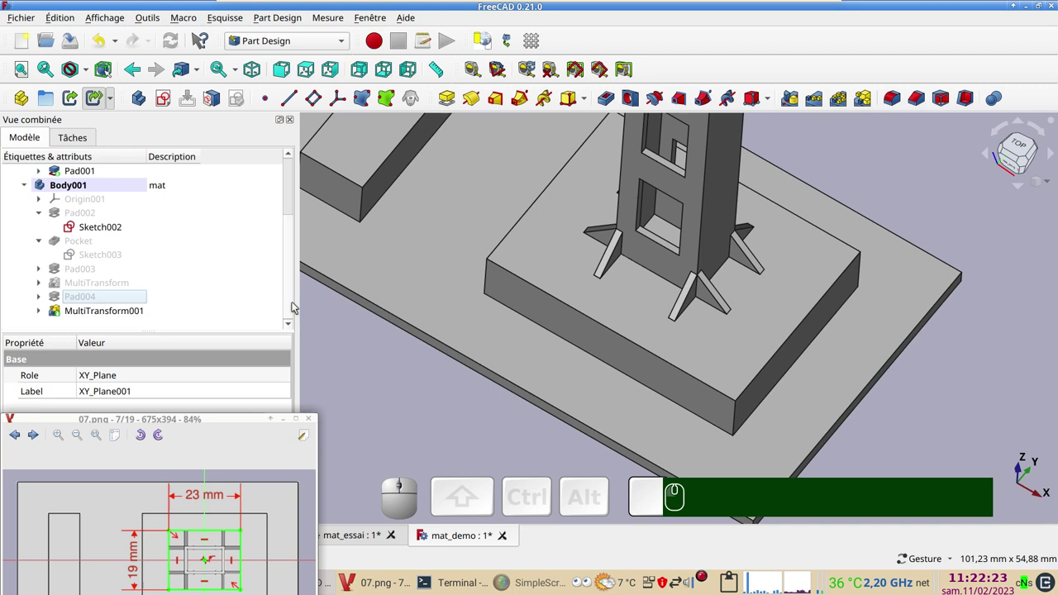
drag(289, 303, 239, 323)
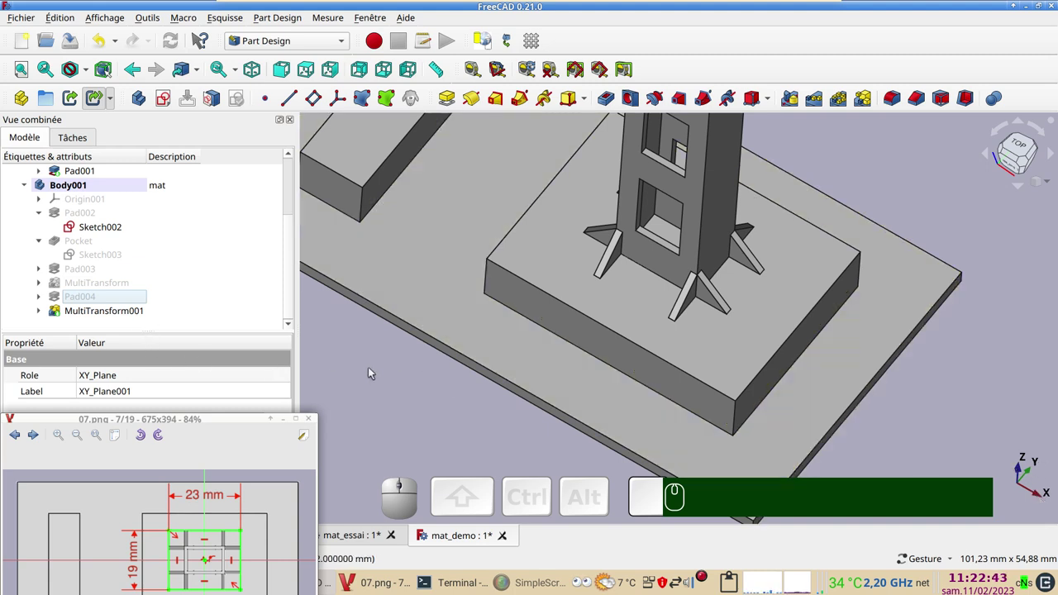
click(411, 388)
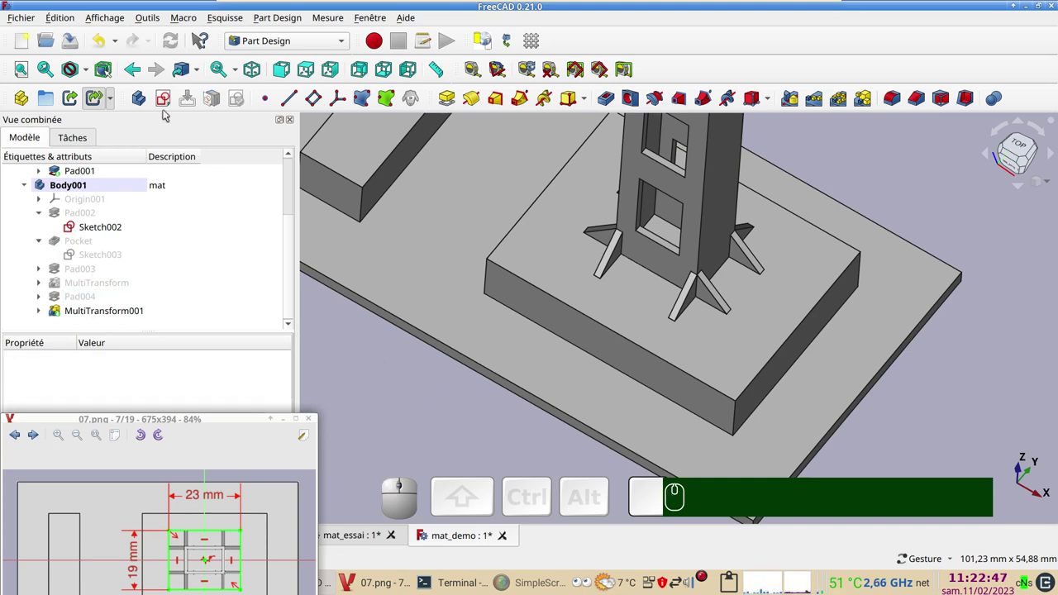
- Create a sketch on XY_Plane001 and draw a centred rectangle around the gussets
click(169, 98)
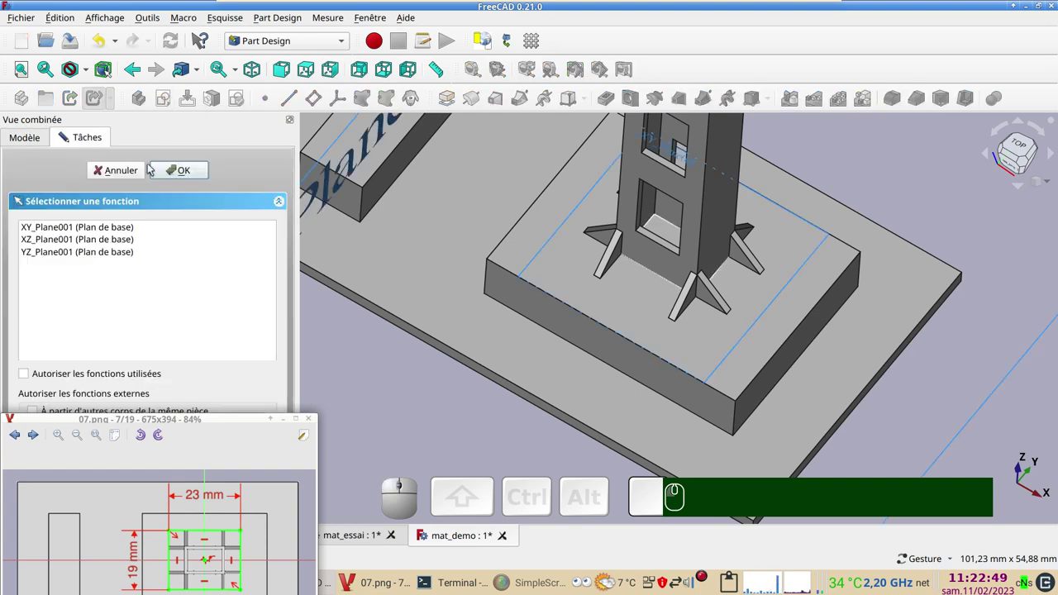
click(96, 228)
click(182, 167)
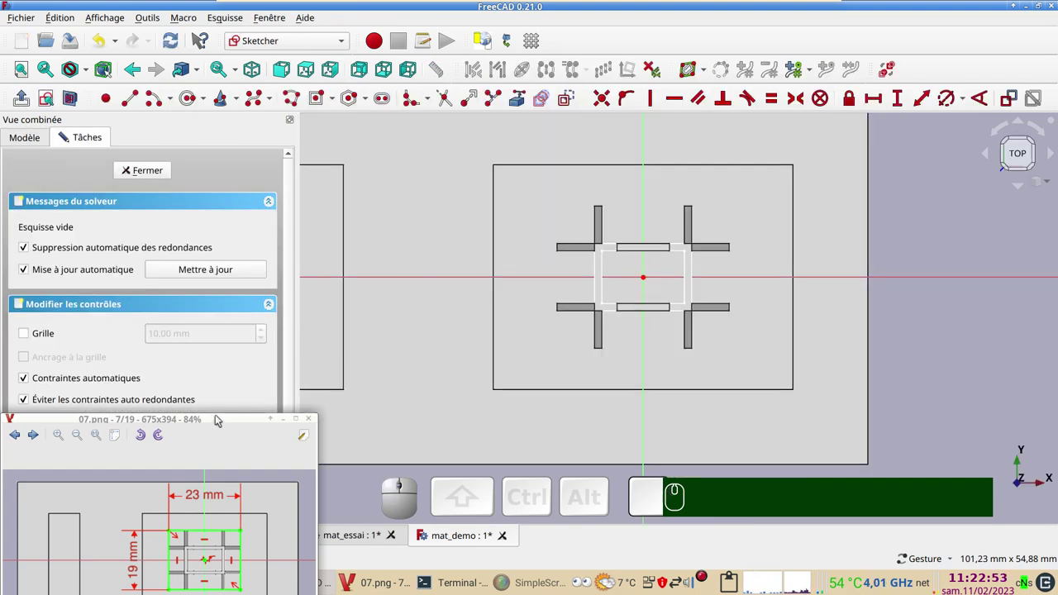
drag(222, 420, 409, 226)
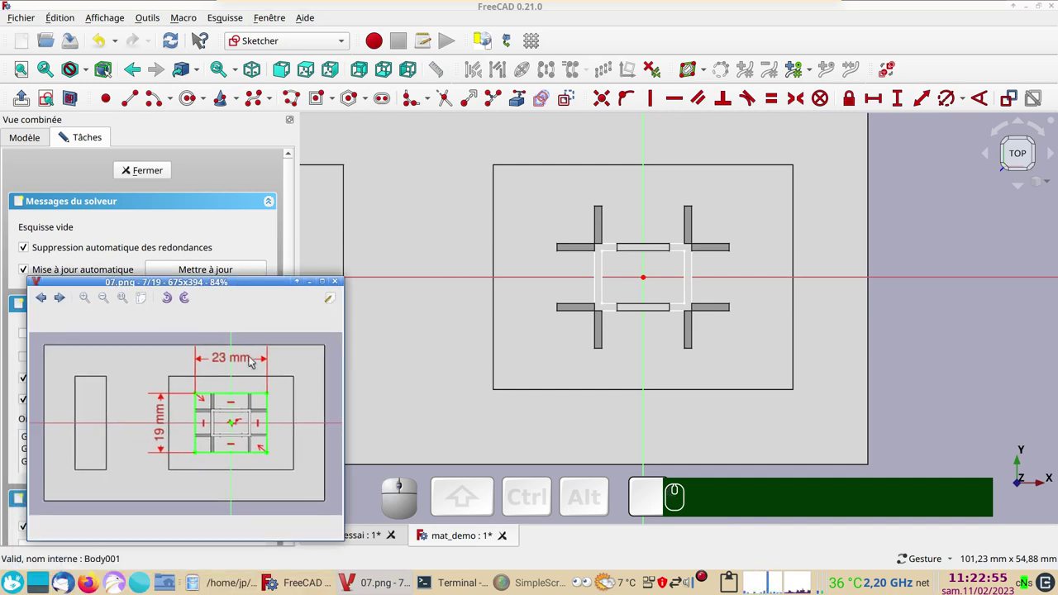
click(319, 101)
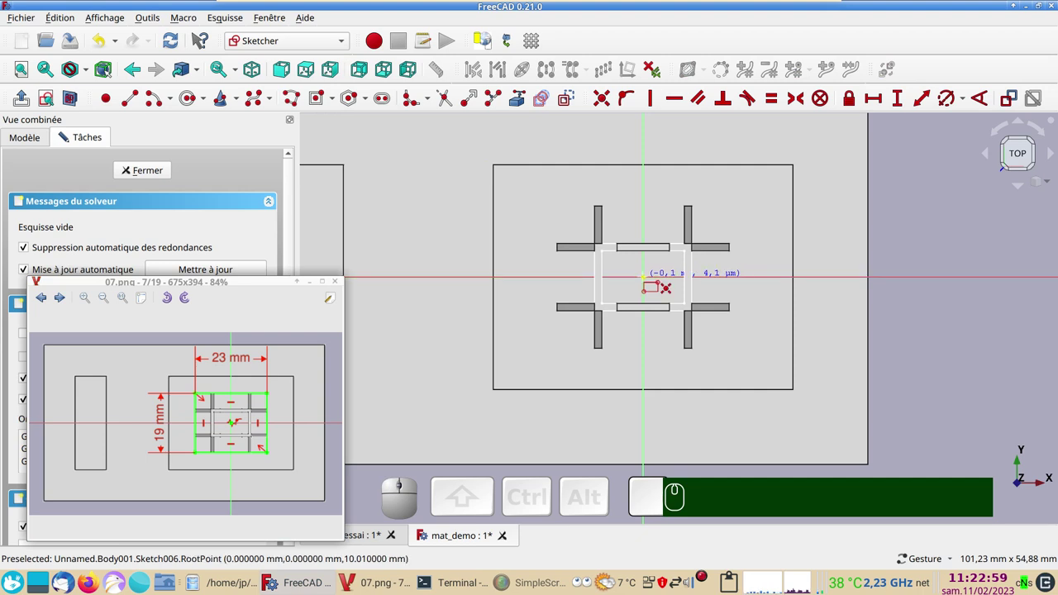
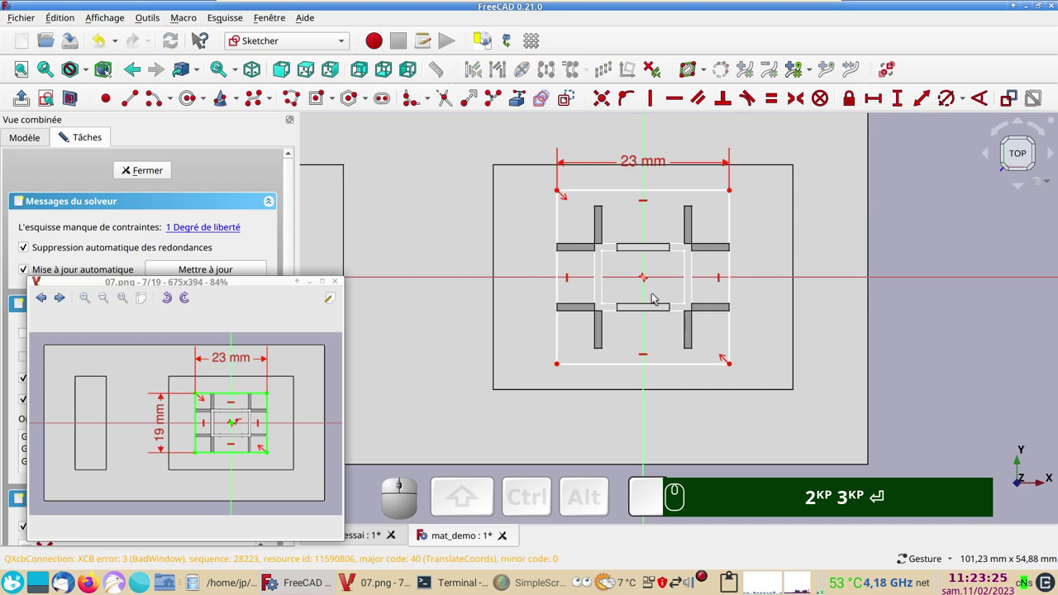
- Constrain the rectangle's height to 19 mm and close Sketch006
click(562, 268)
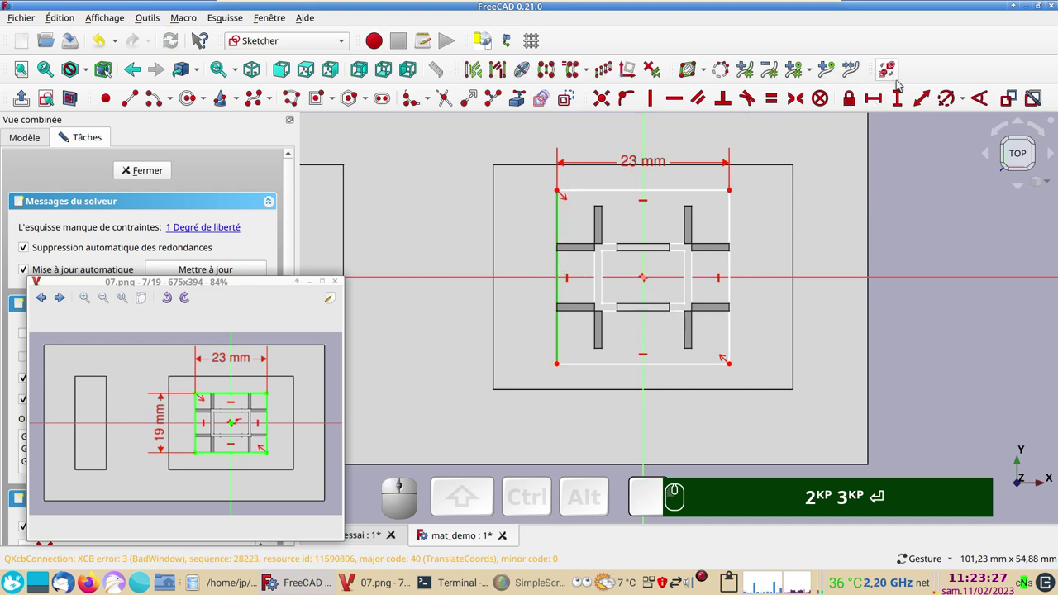
click(898, 101)
key(KP_1)
key(KP_9)
key(Return)
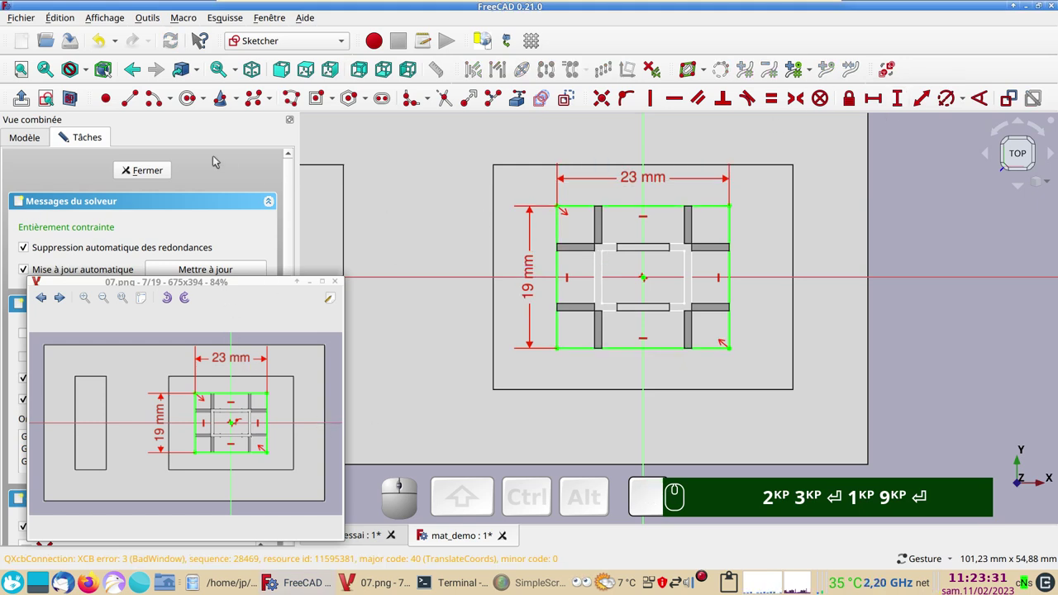
drag(168, 285, 227, 282)
click(129, 173)
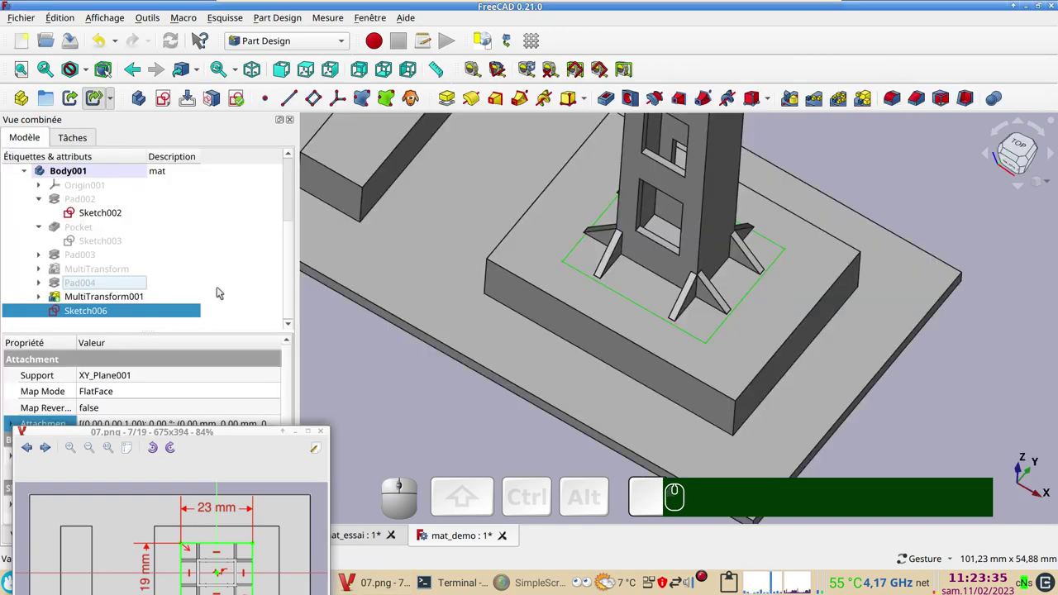
- Pad Sketch006 1 mm thick into the plate on top of the gussets
drag(545, 390, 454, 180)
click(448, 104)
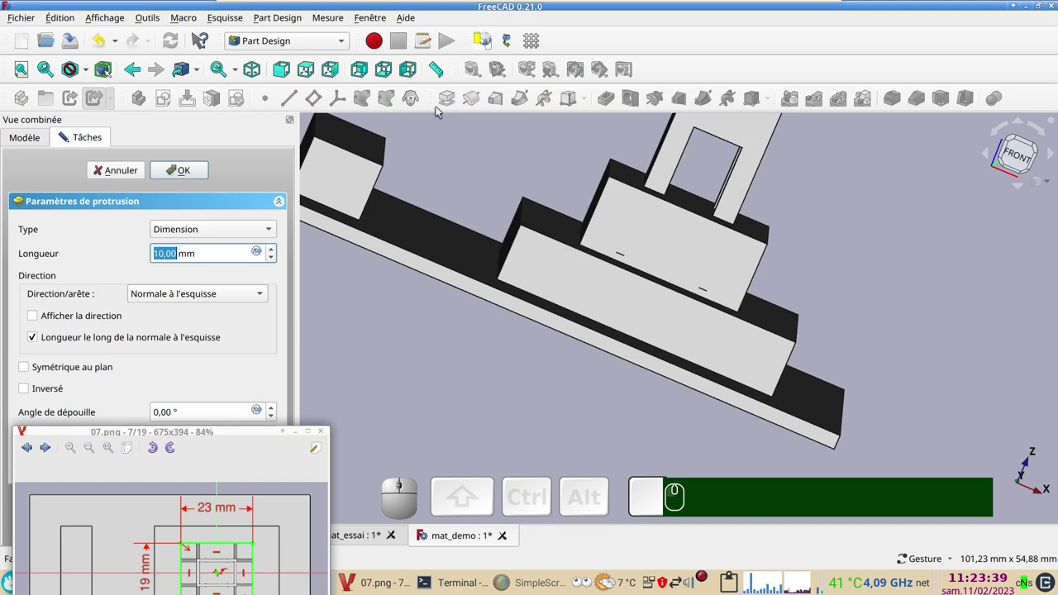
key(KP_1)
key(Return)
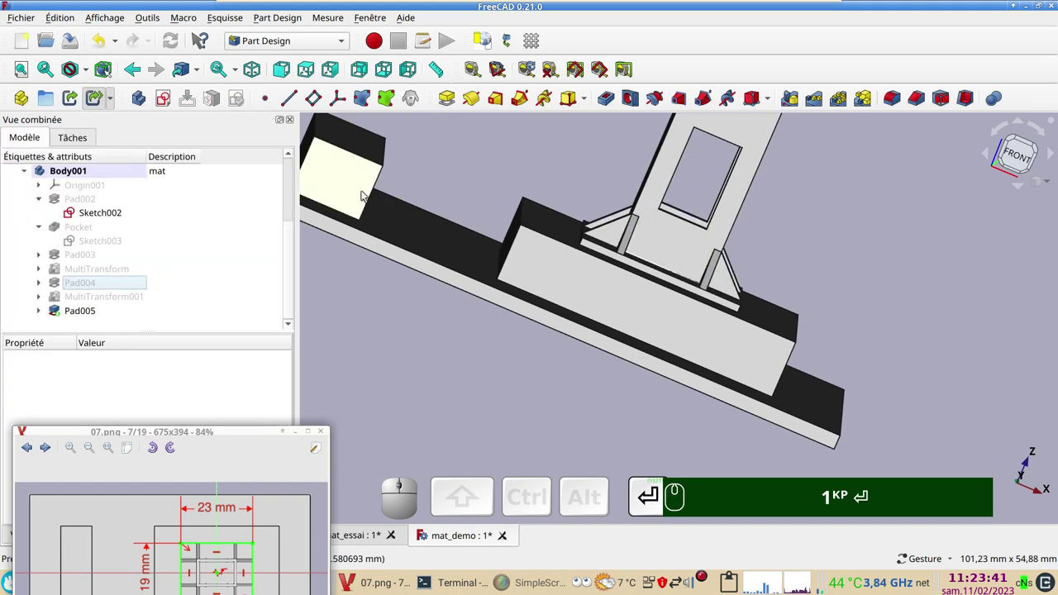
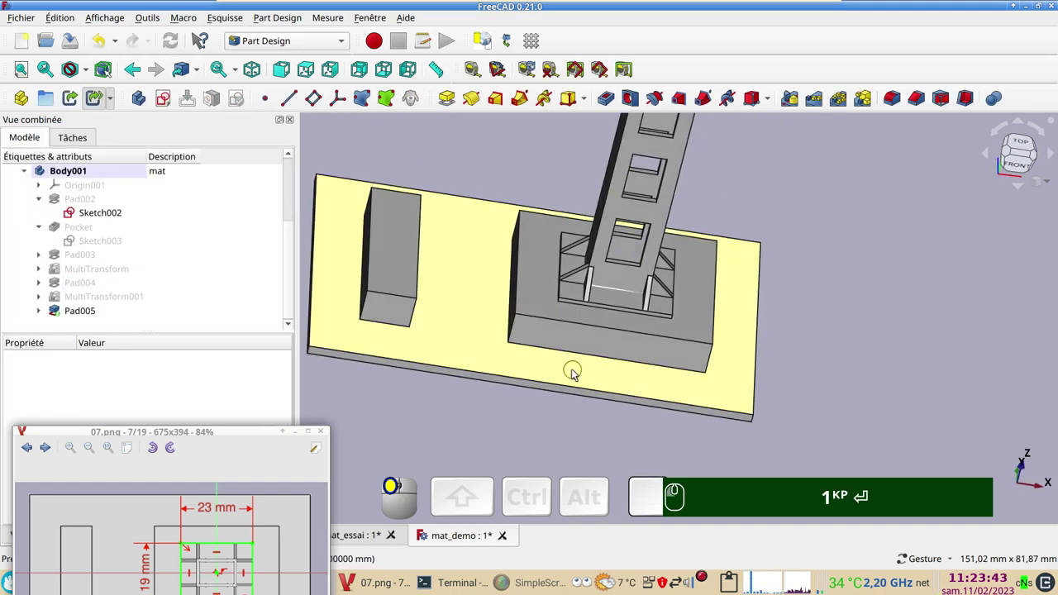
- Bring reference drawing 08.png back up showing the Ø2 holes at 18 × 14 mm spacing
drag(235, 435, 238, 397)
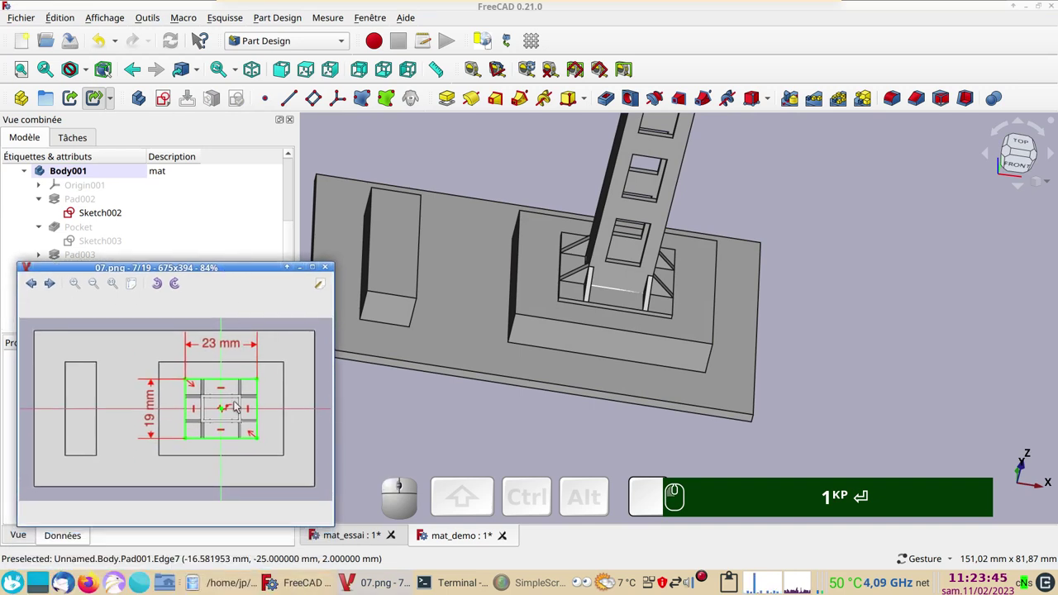
scroll(down, 3)
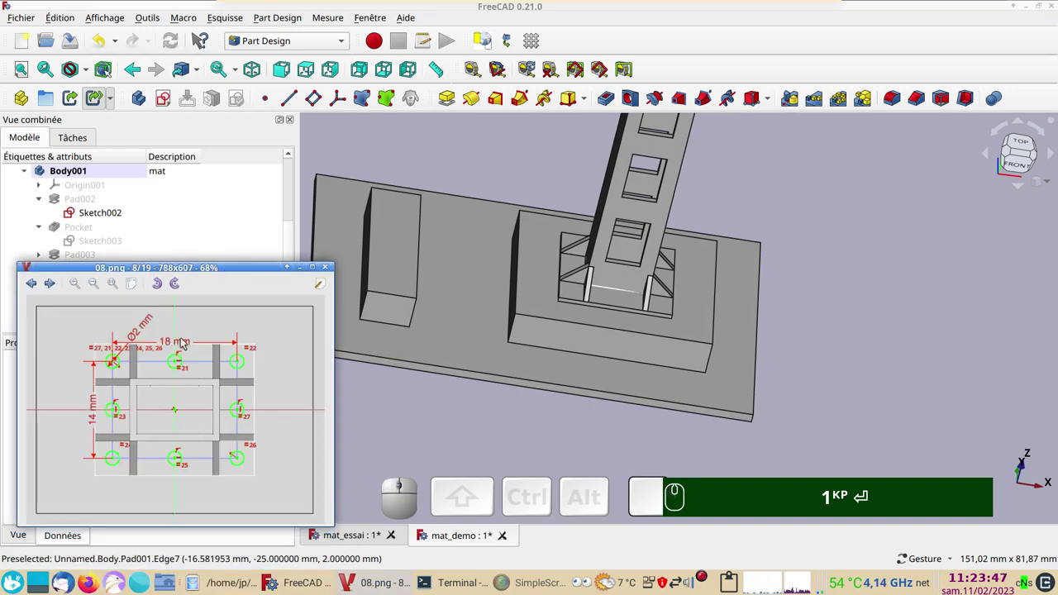
scroll(up, 3)
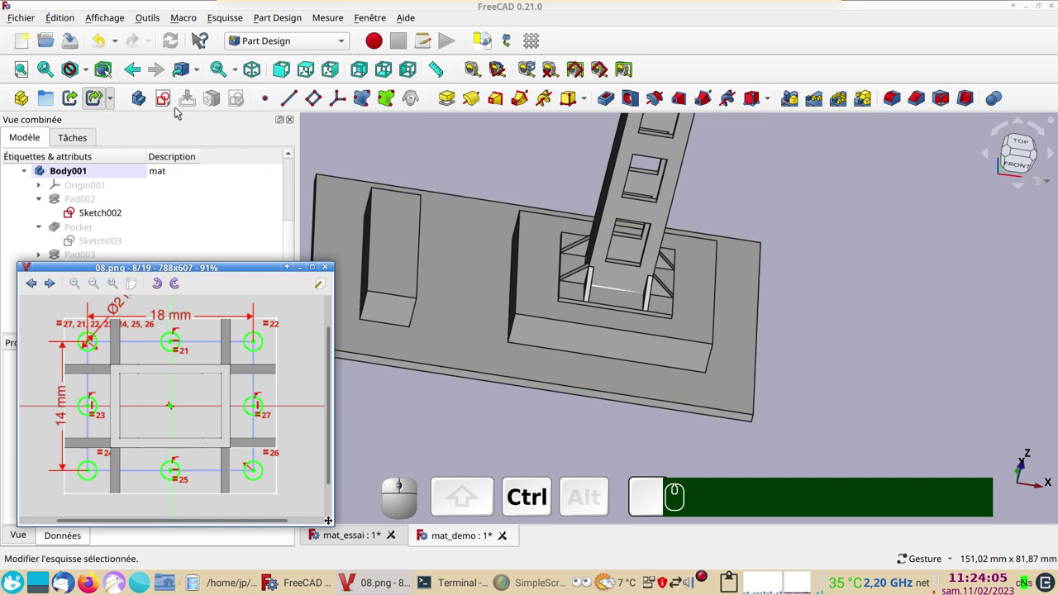
- Create a new sketch on the XY plane in section view and draw a centred rectangle in construction mode
click(172, 100)
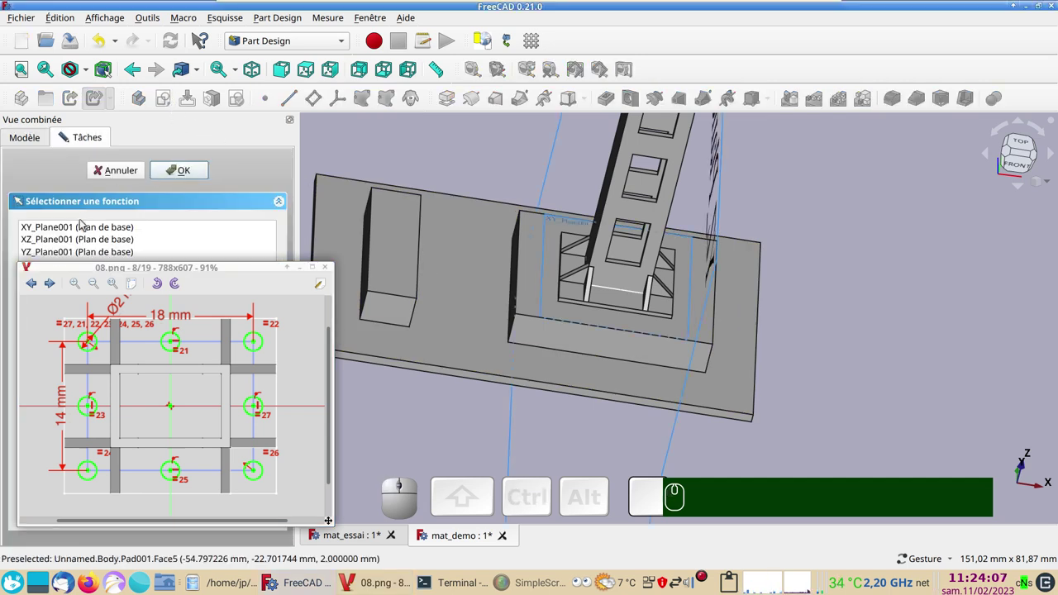
click(87, 225)
click(190, 172)
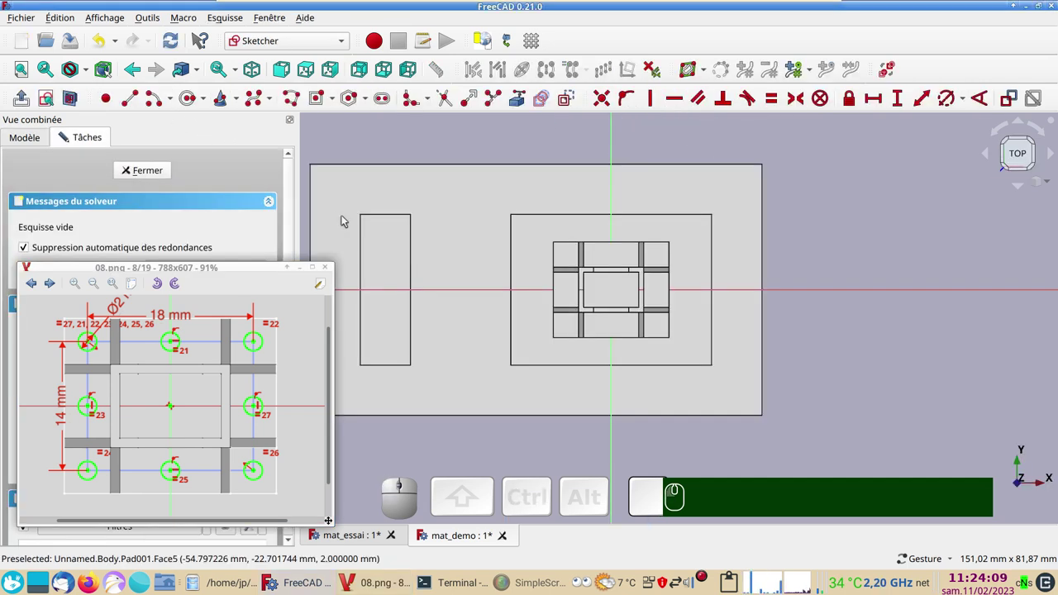
scroll(up, 3)
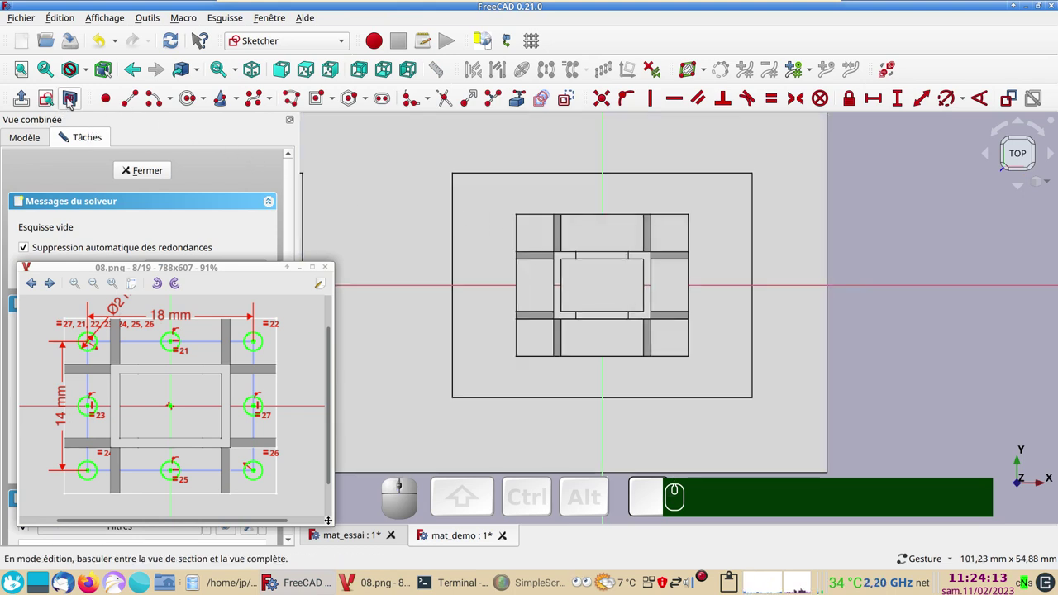
click(72, 99)
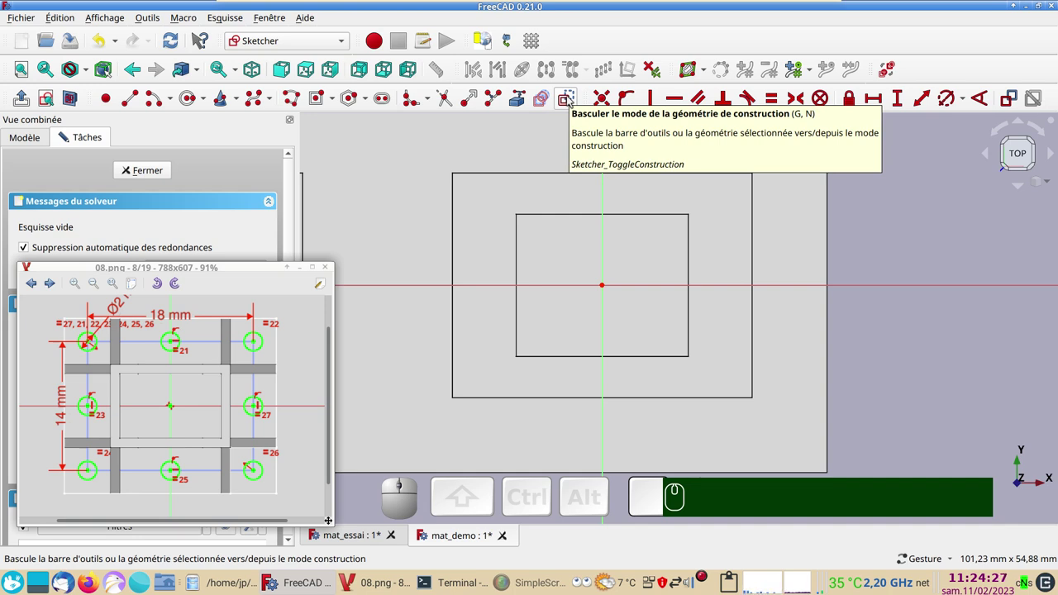
click(575, 100)
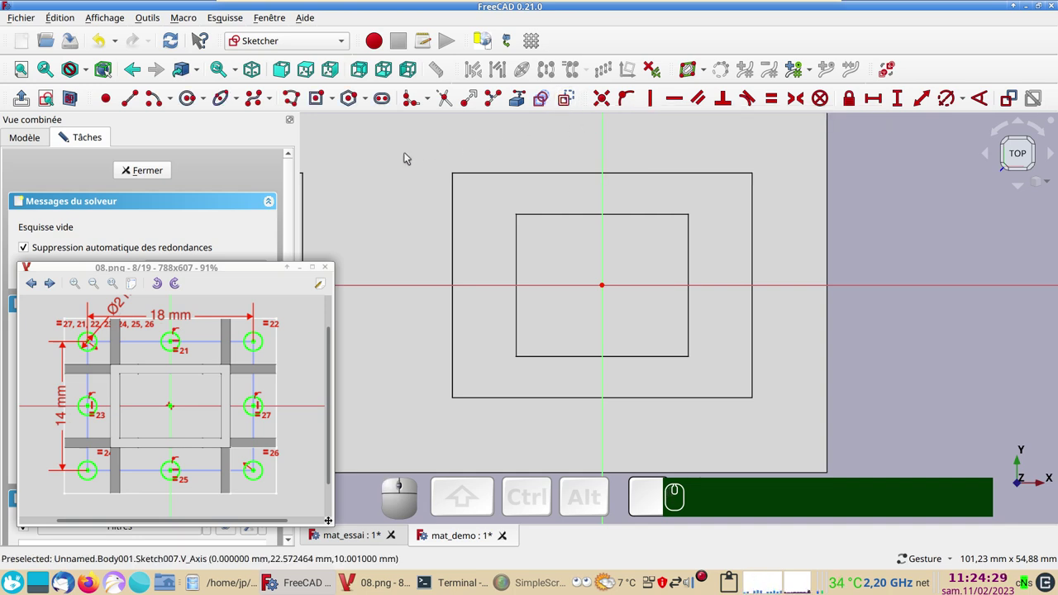
click(323, 99)
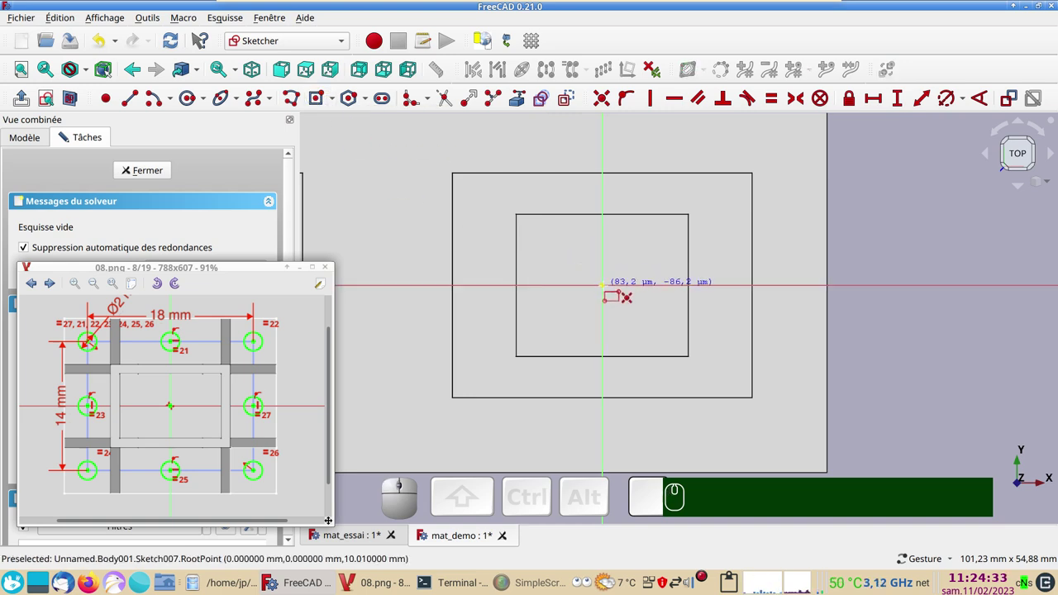
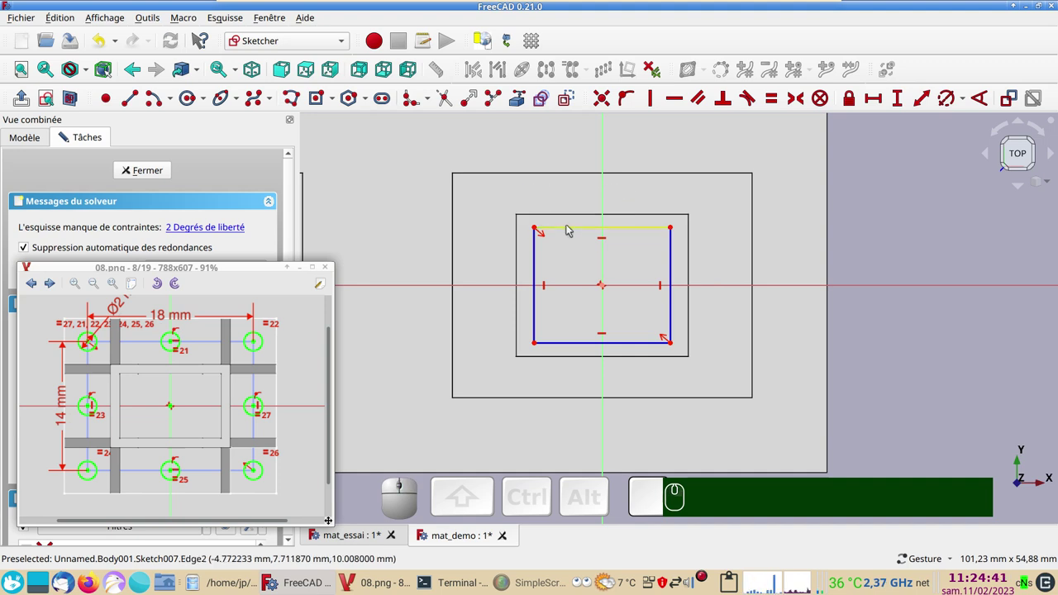
- Constrain the rectangle's top edge to 18 mm wide
click(569, 231)
click(879, 110)
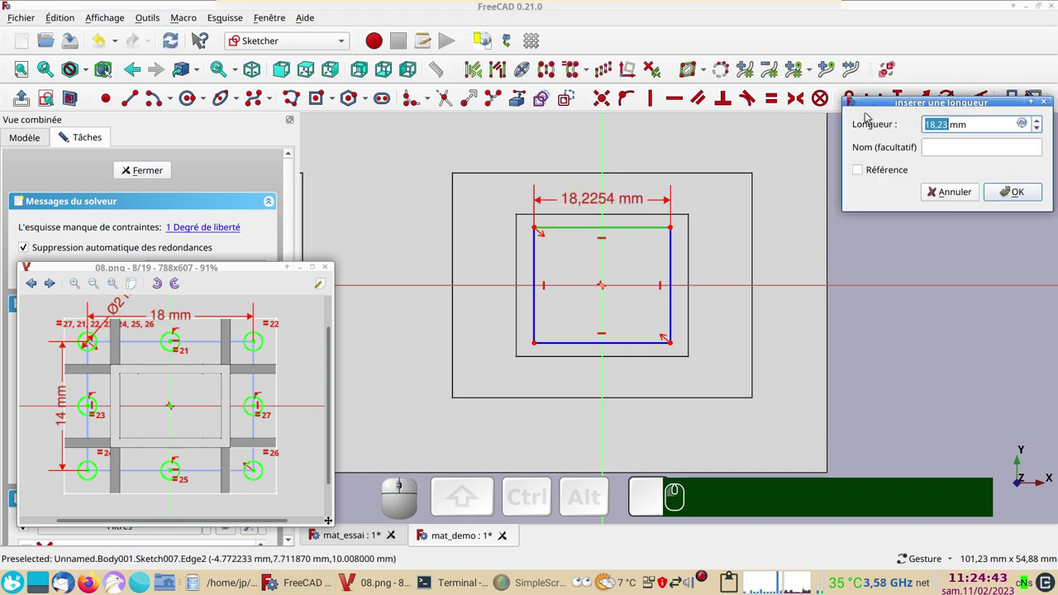
key(KP_1)
key(KP_8)
key(Return)
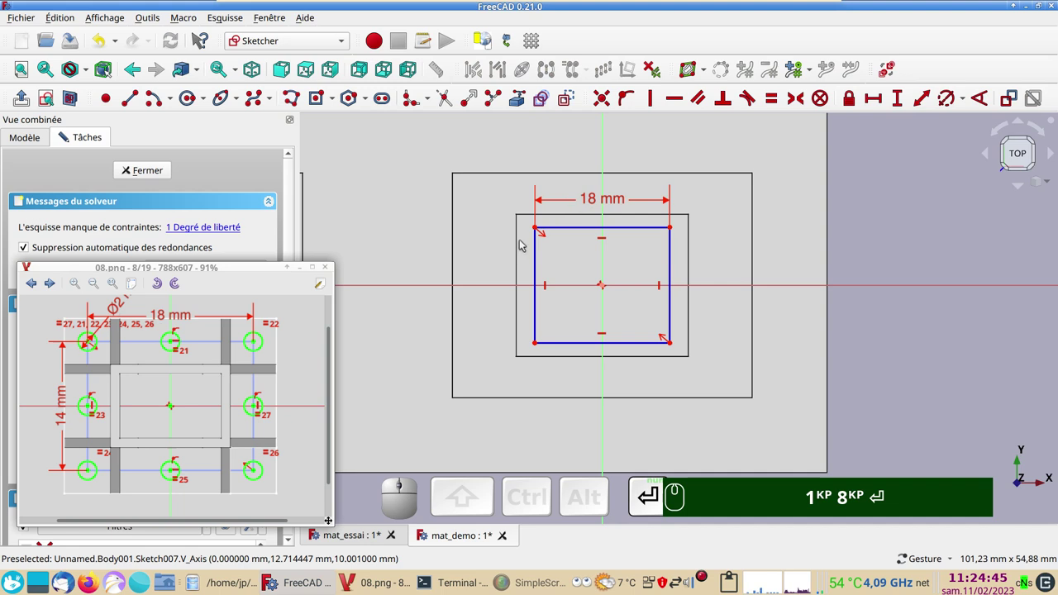
- Constrain the rectangle to 14 mm tall and toggle it to construction geometry
click(542, 266)
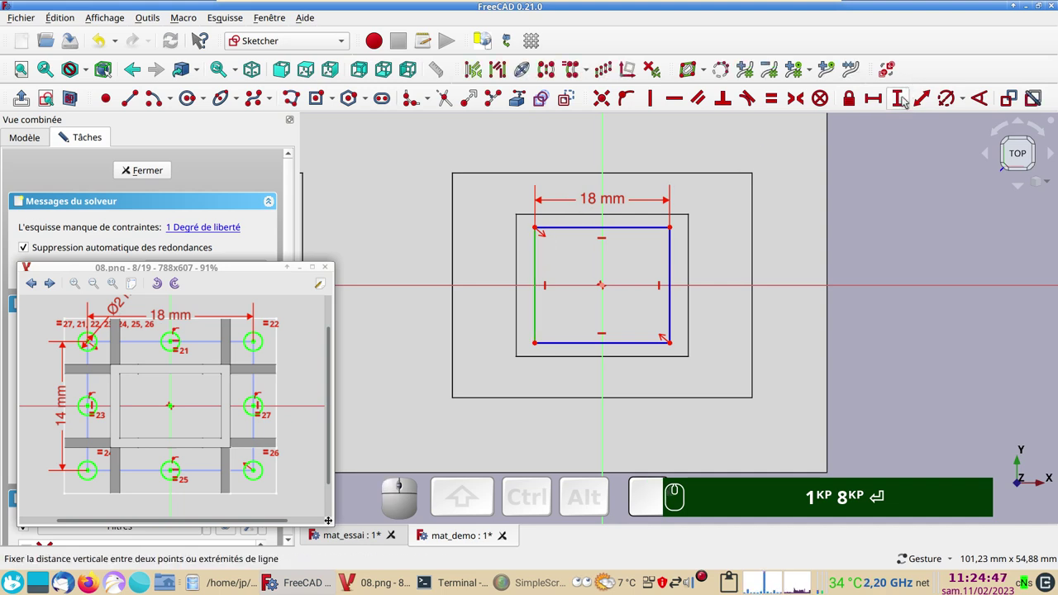
click(903, 100)
key(KP_1)
key(KP_4)
key(Return)
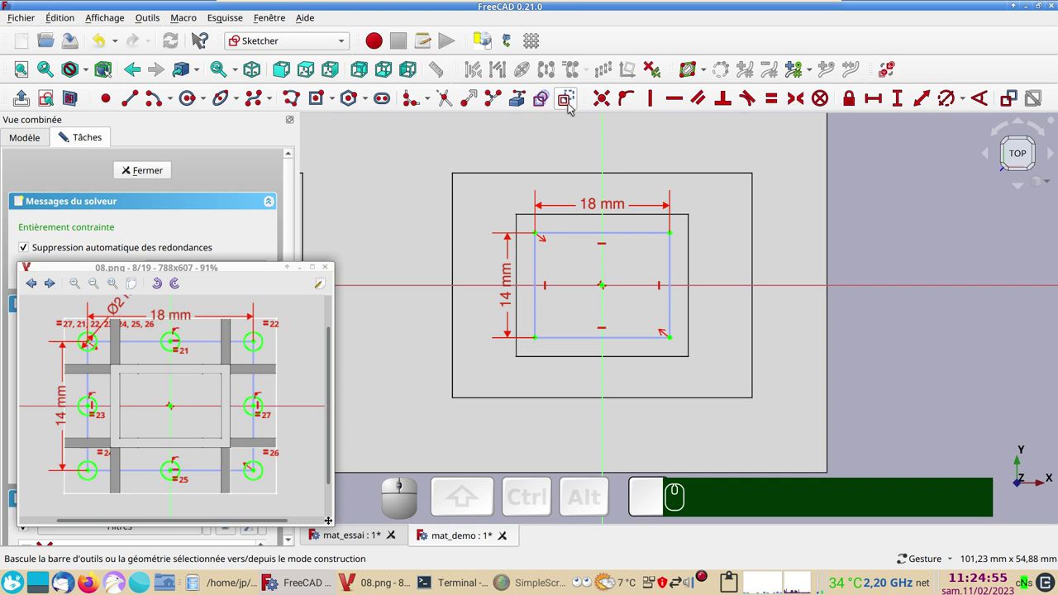
click(574, 105)
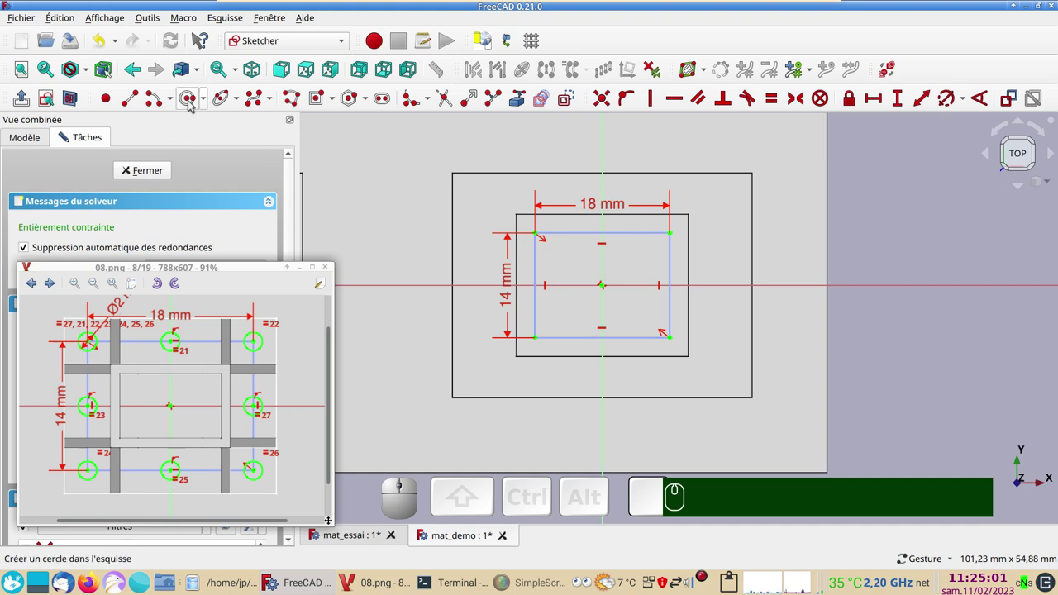
- Draw eight circles on the rectangle's corners and edge midpoints and make them all equal
click(194, 102)
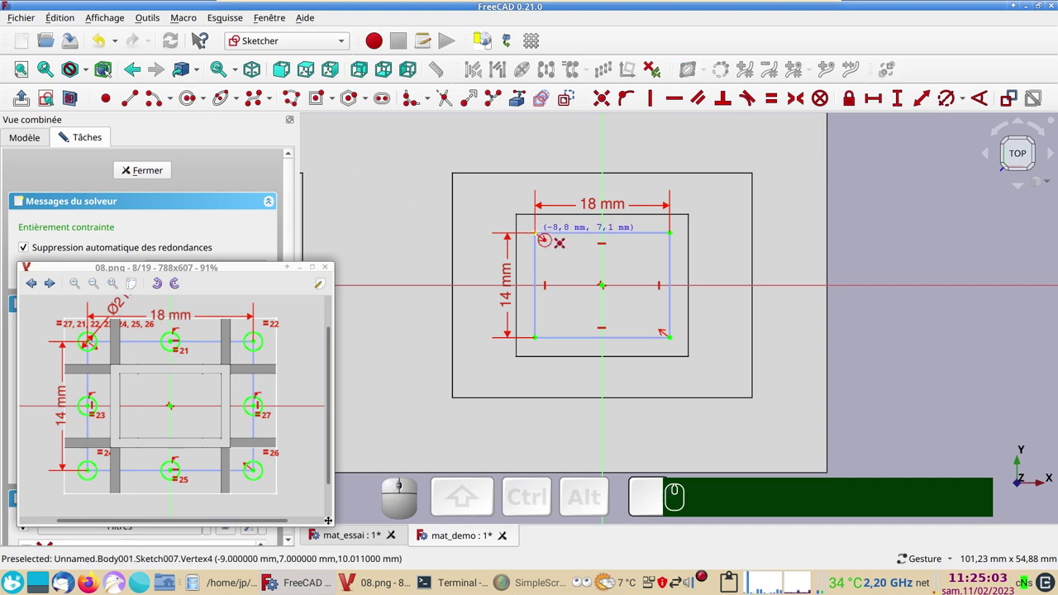
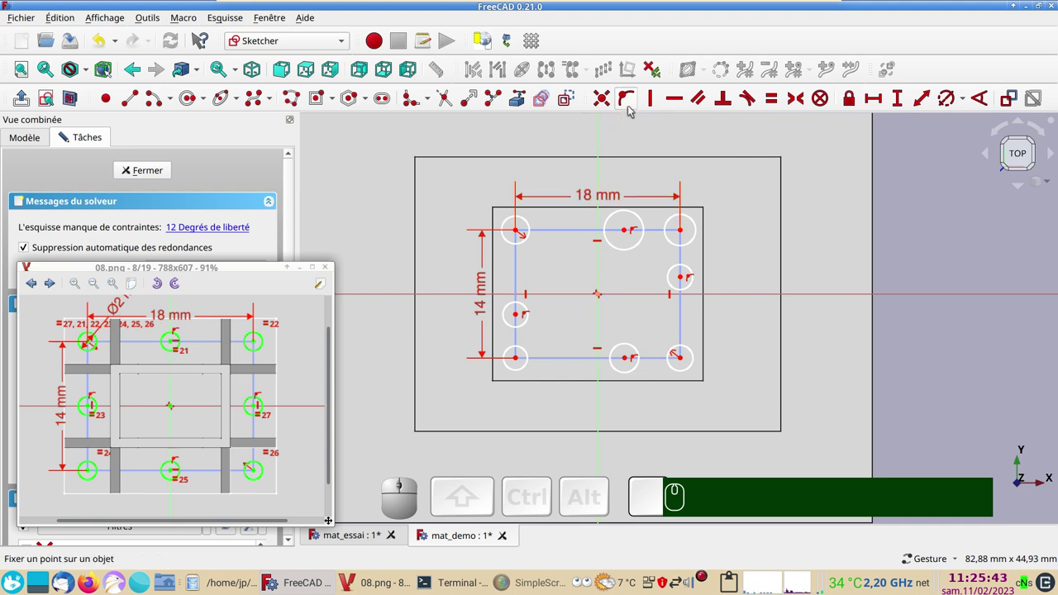
click(632, 98)
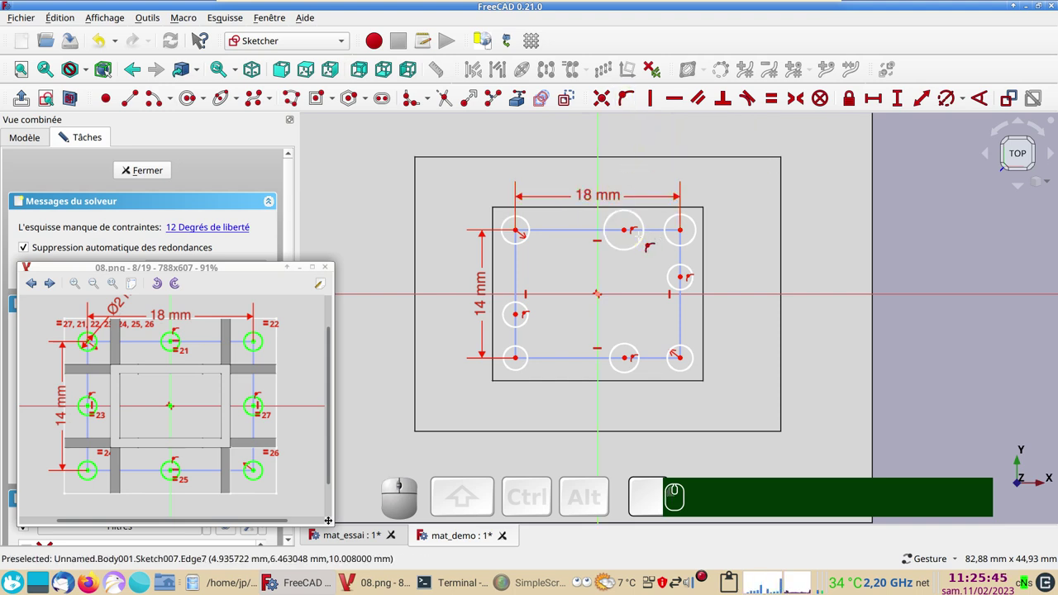
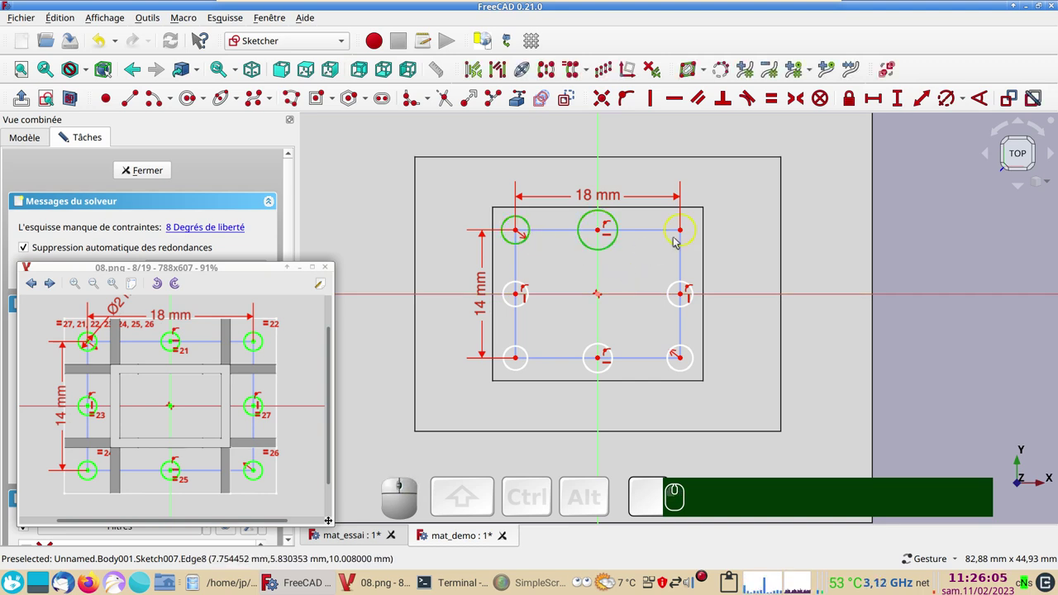
click(677, 240)
click(678, 283)
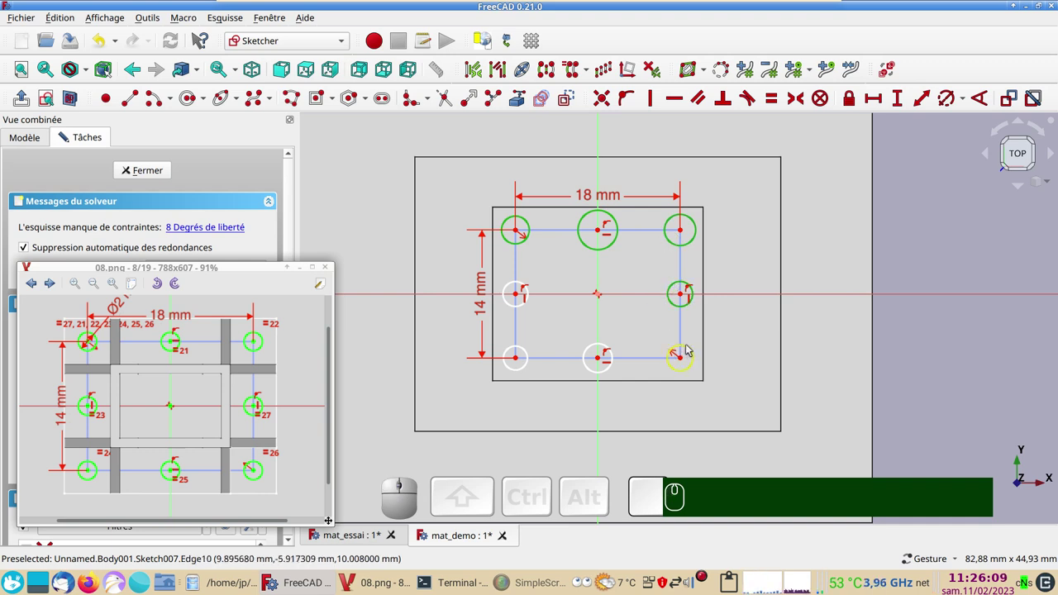
click(693, 347)
click(611, 347)
click(531, 352)
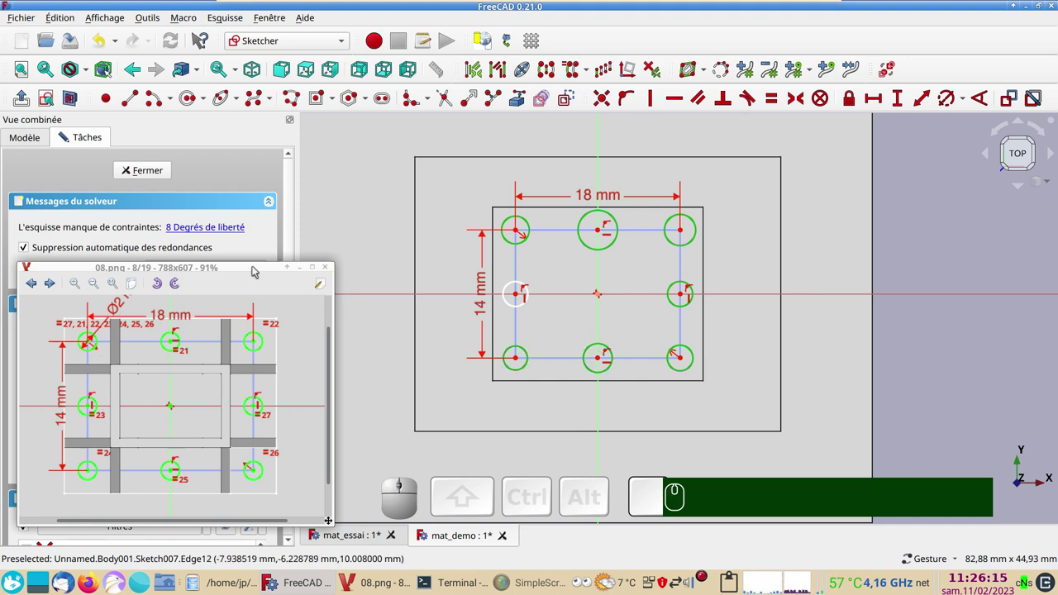
drag(255, 270, 156, 287)
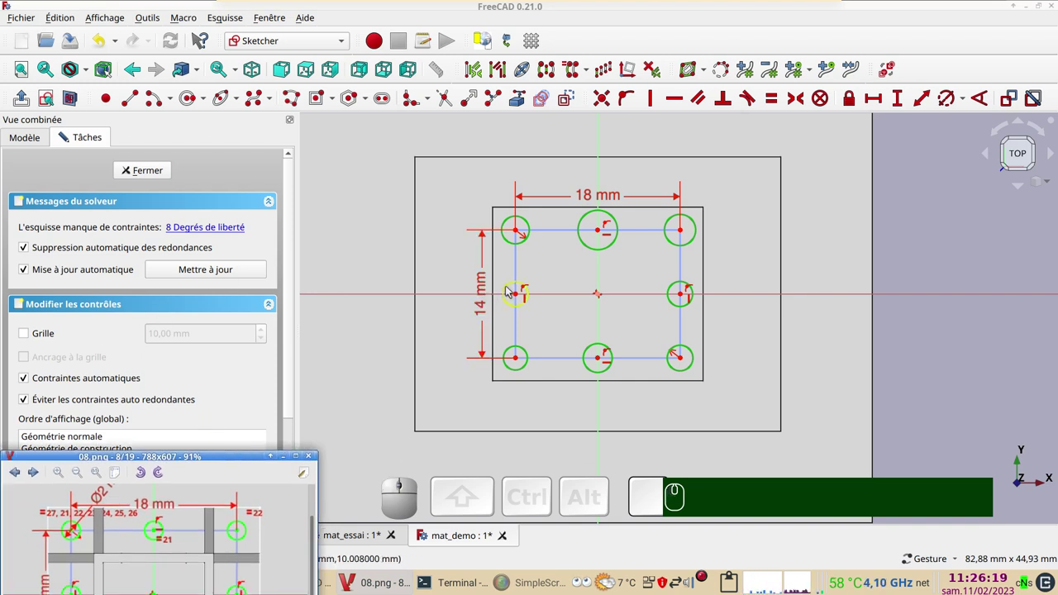
click(507, 290)
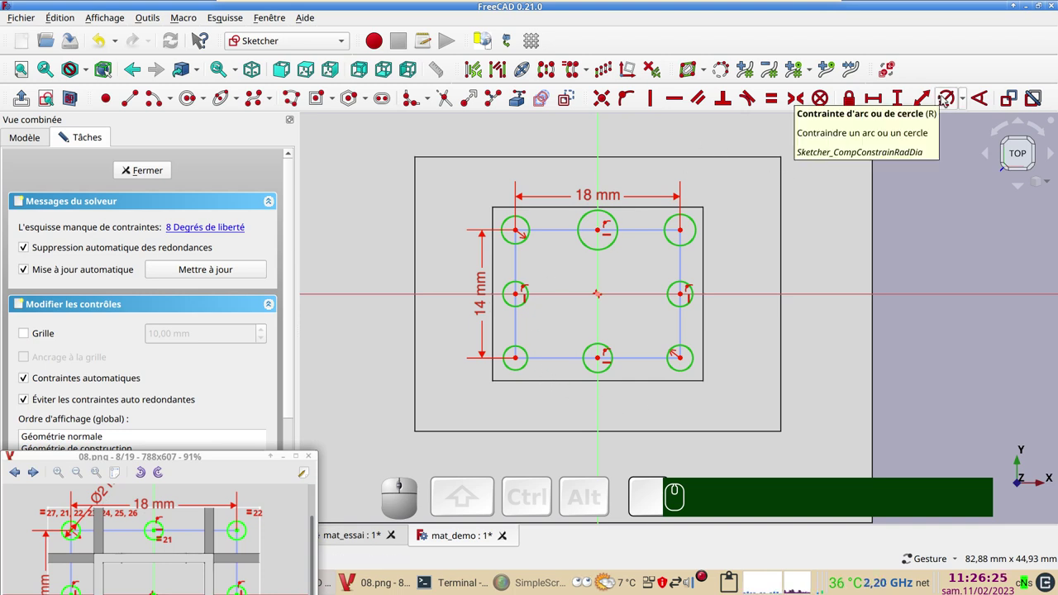
- Set the circles' diameter to 2 mm, fully constraining the sketch
click(947, 97)
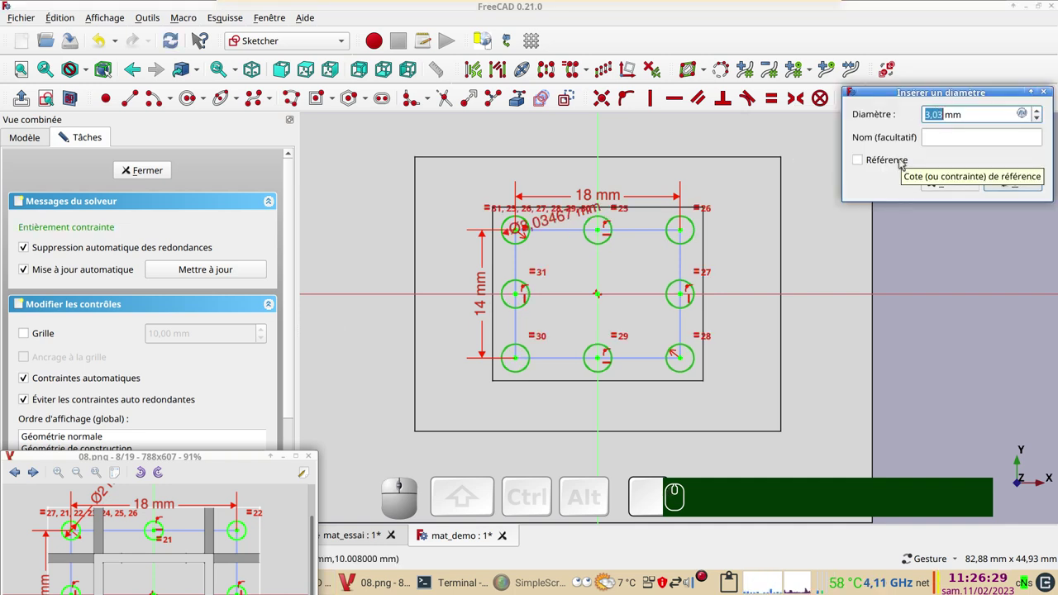
key(KP_2)
key(Return)
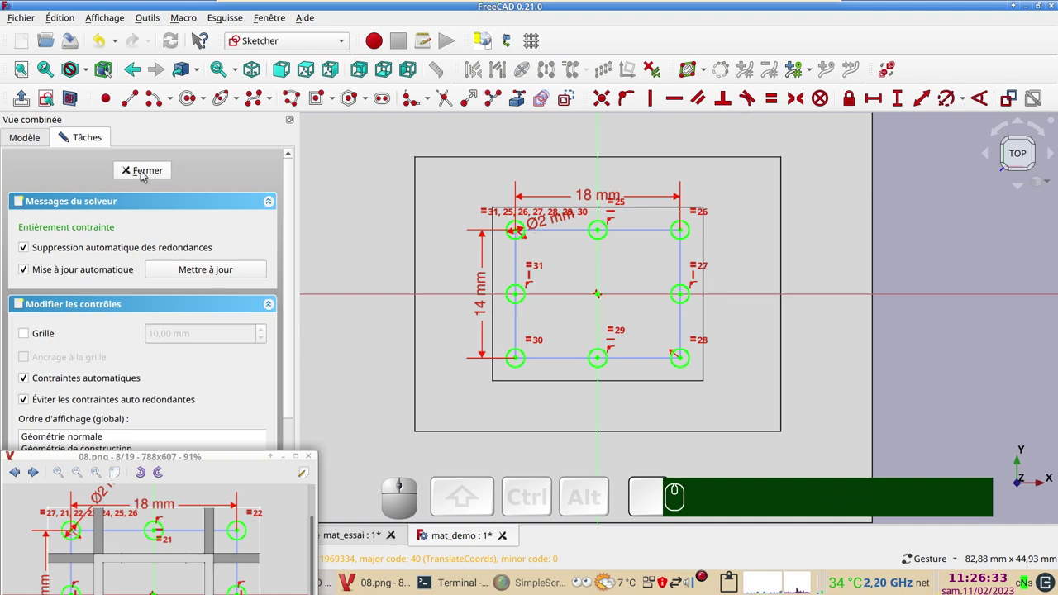
- Close Sketch007 and pocket it Through all, Reversed, cutting the eight holes through the plate
click(147, 173)
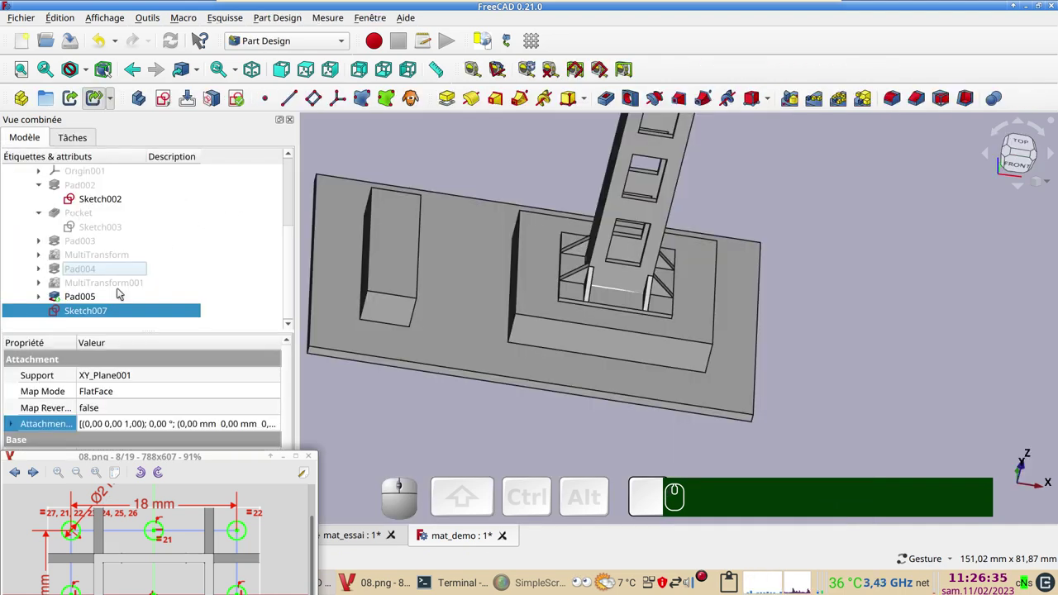
click(609, 96)
click(221, 232)
click(223, 245)
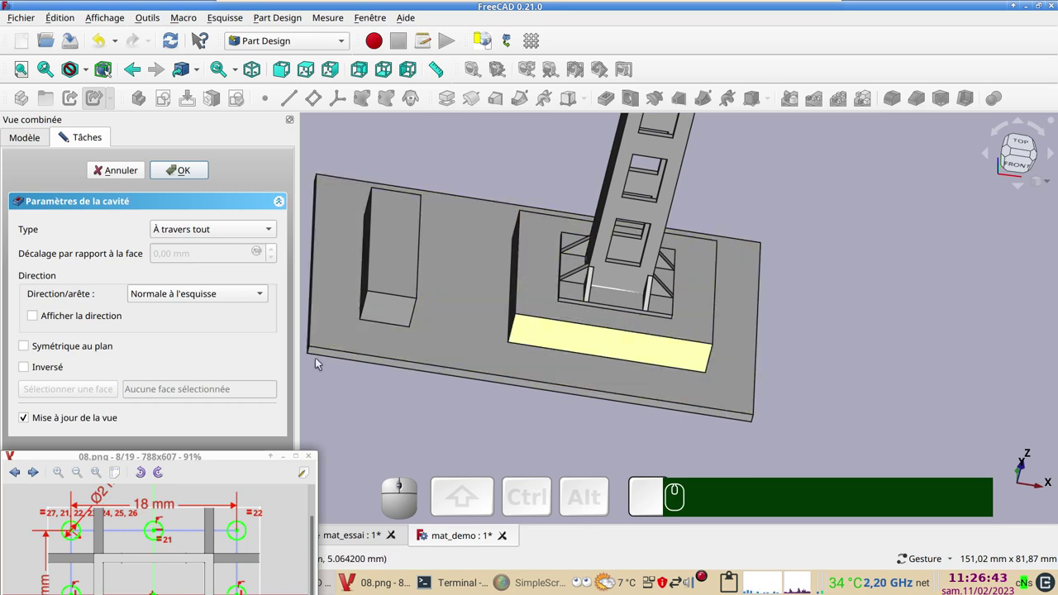
click(50, 367)
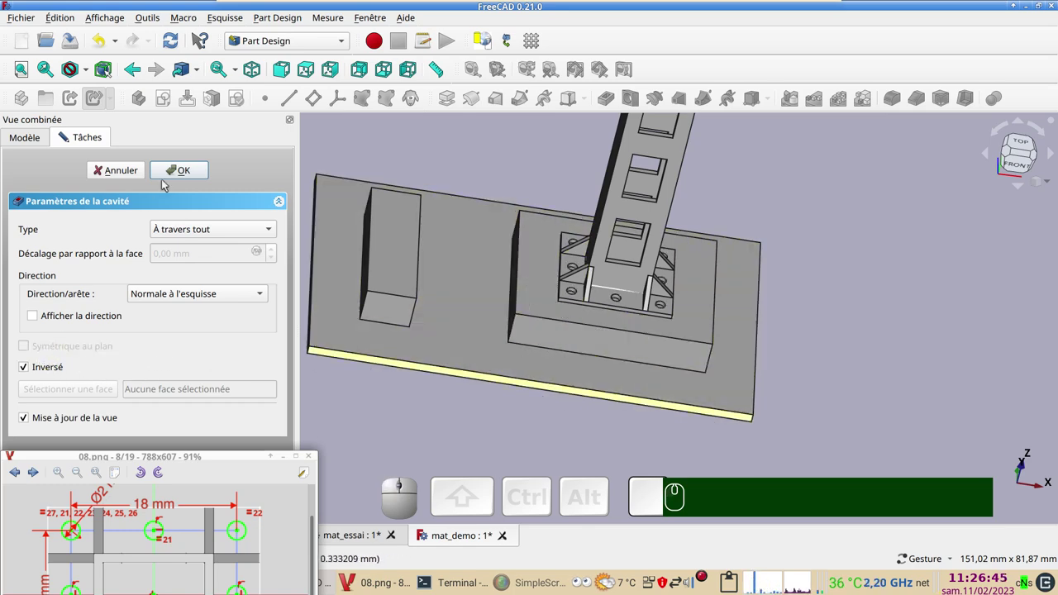
click(184, 168)
scroll(down, 3)
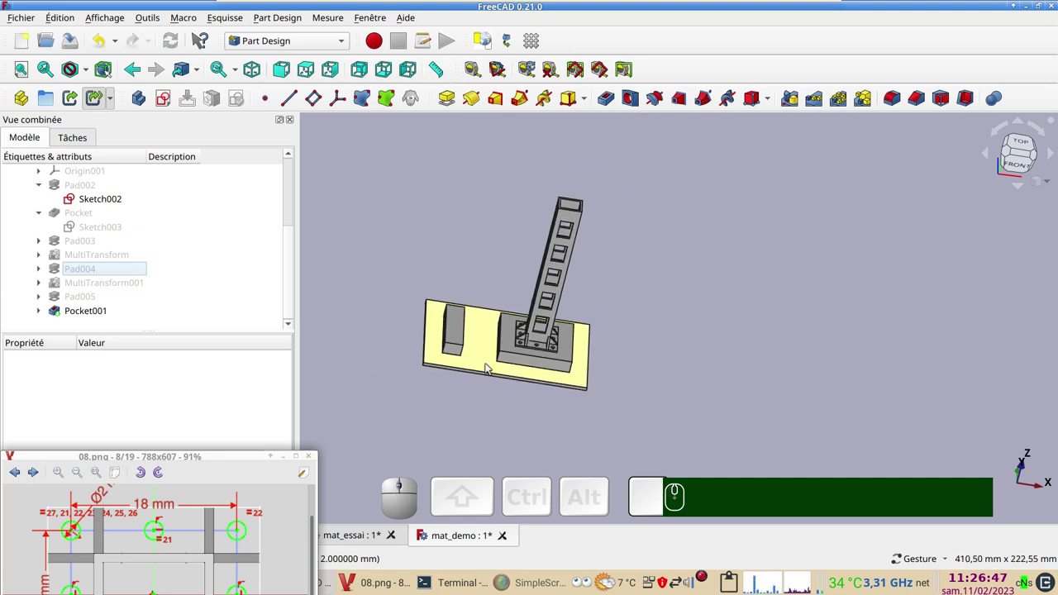
- Select the mast body and bring up its Display properties (Ctrl+D)
drag(667, 412, 391, 335)
scroll(up, 3)
scroll(down, 3)
click(99, 309)
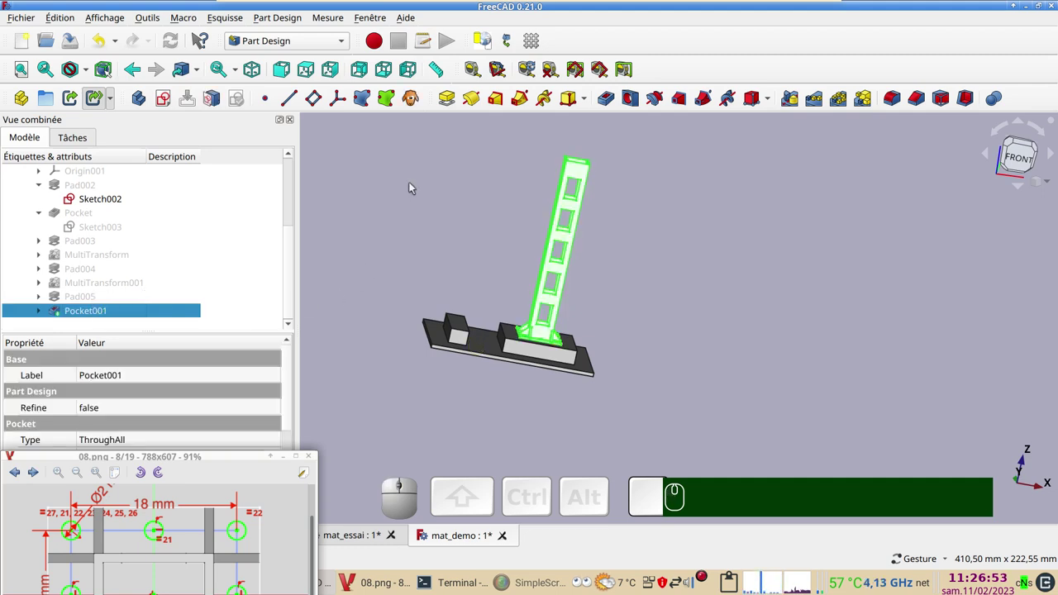
key(space)
key(space)
key(ctrl+d)
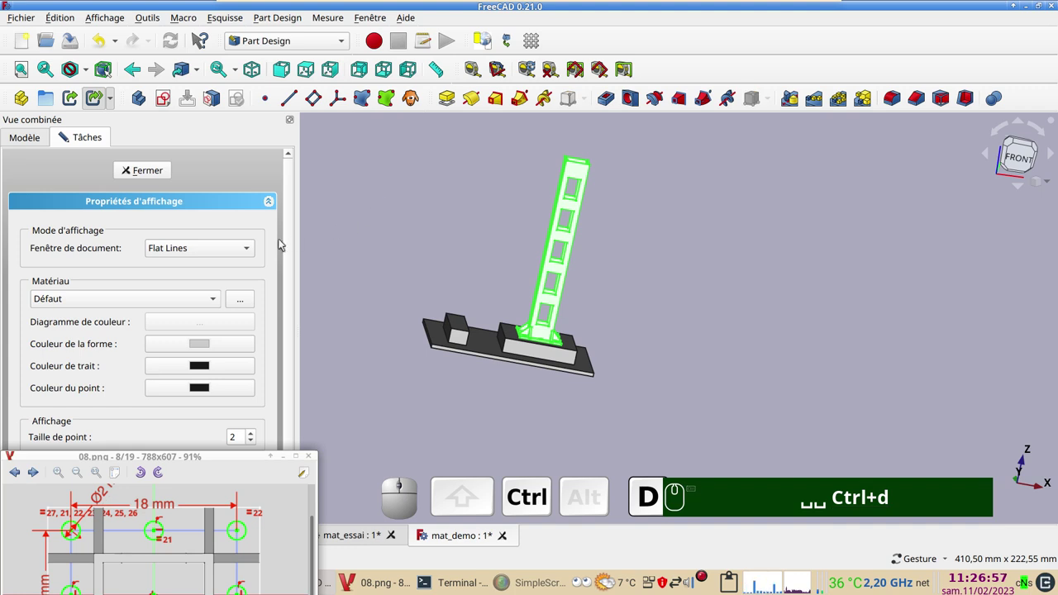
- Set the mast's shape colour to light blue #55aaff and confirm
click(209, 344)
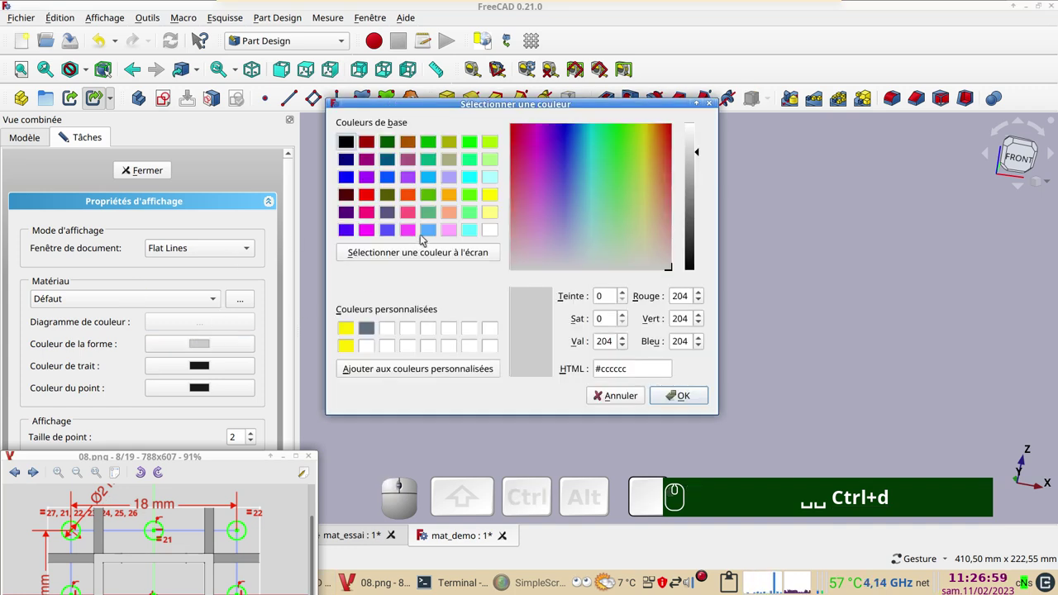
click(426, 228)
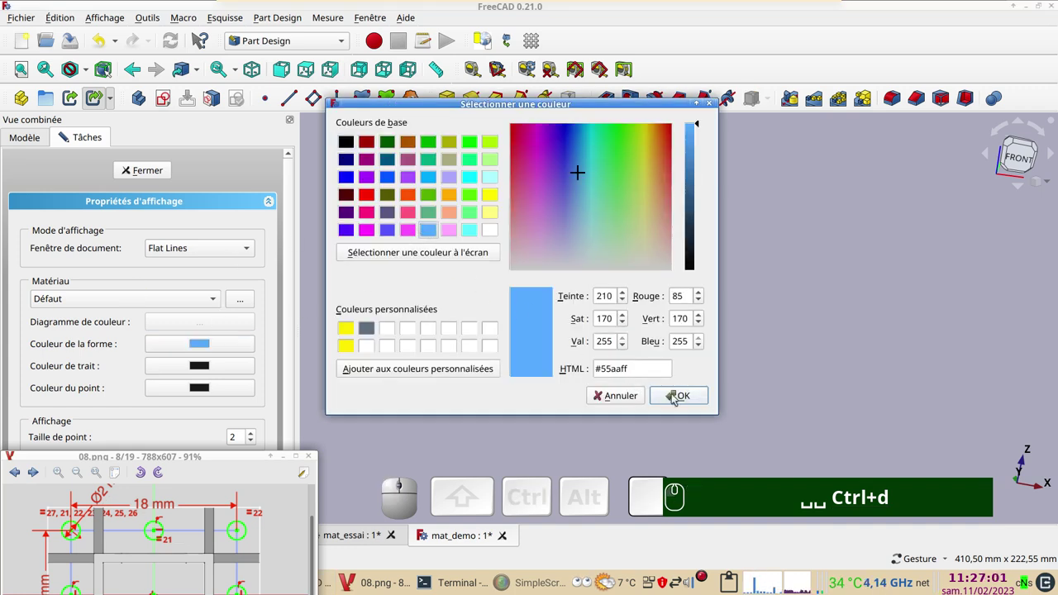
click(677, 395)
click(147, 170)
click(442, 209)
drag(709, 289, 678, 465)
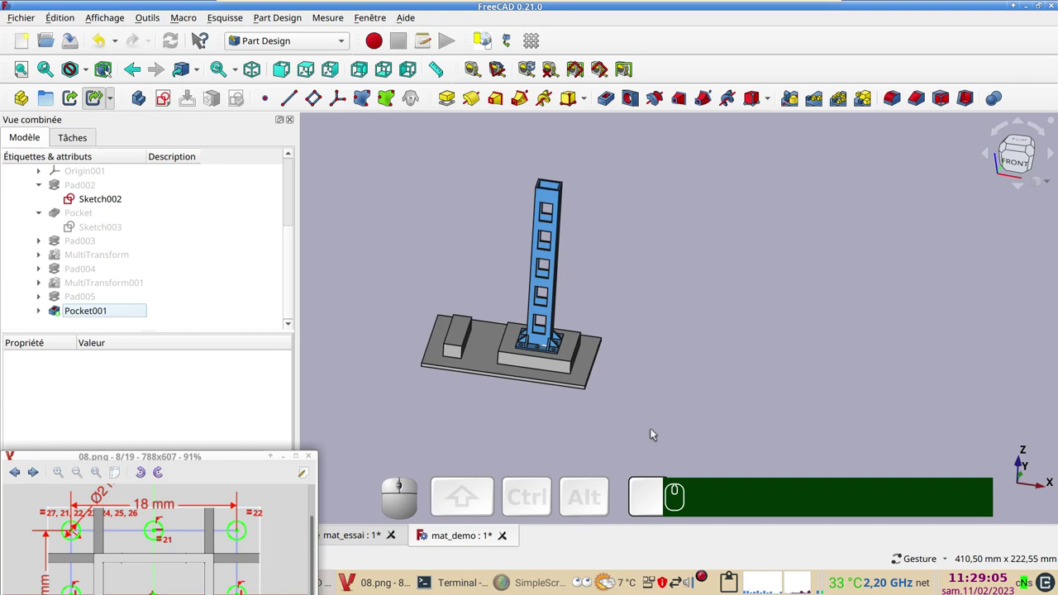
- Create a third body, Body002, and set its description to 'plate-forme'
drag(627, 444, 390, 375)
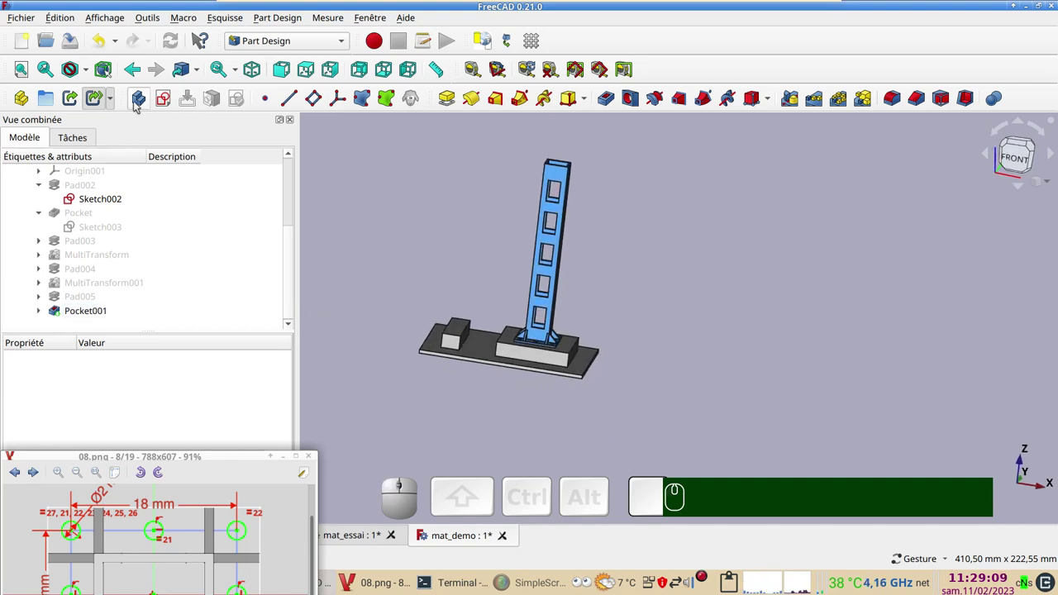
click(139, 103)
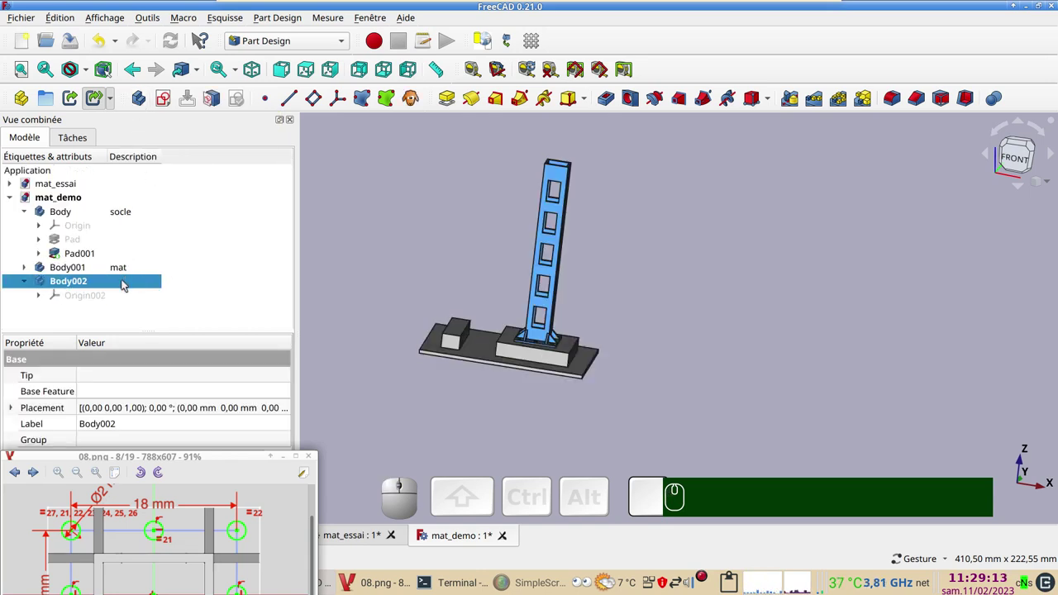
click(123, 284)
key(F2)
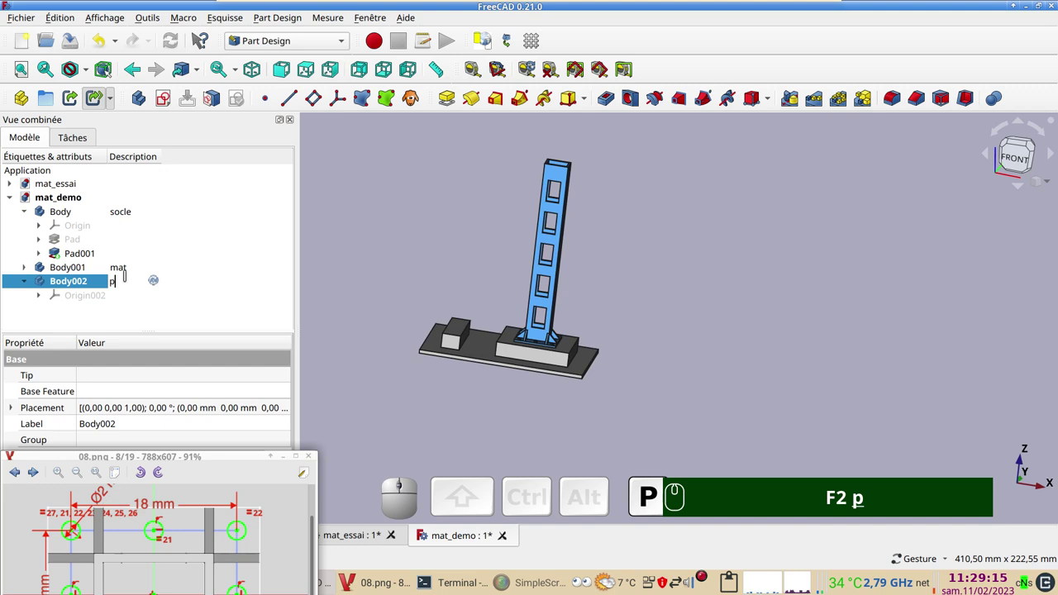
text(F2 pl)
text(ate-)
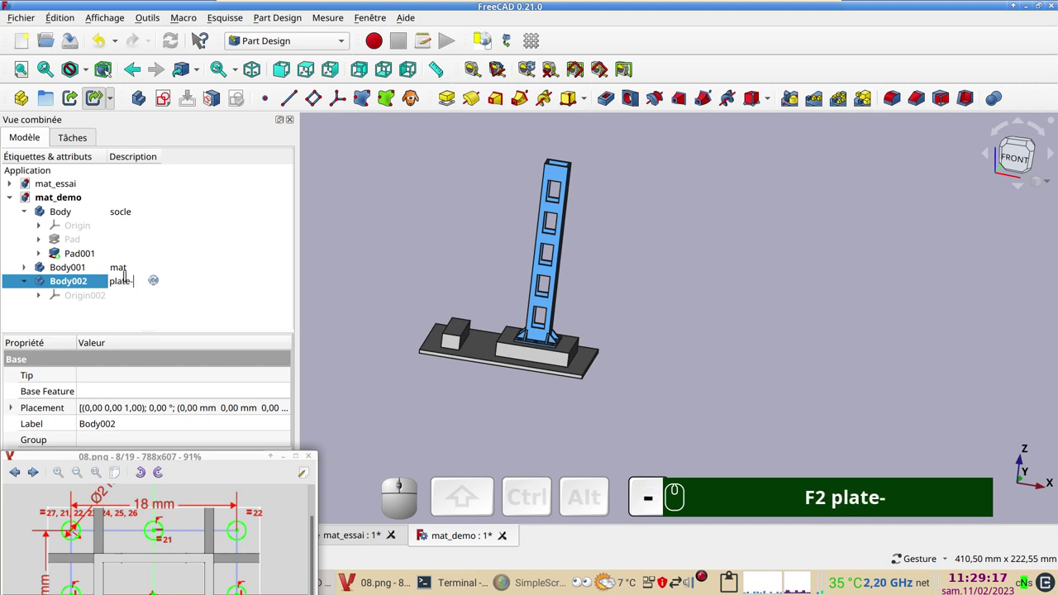
text(forme)
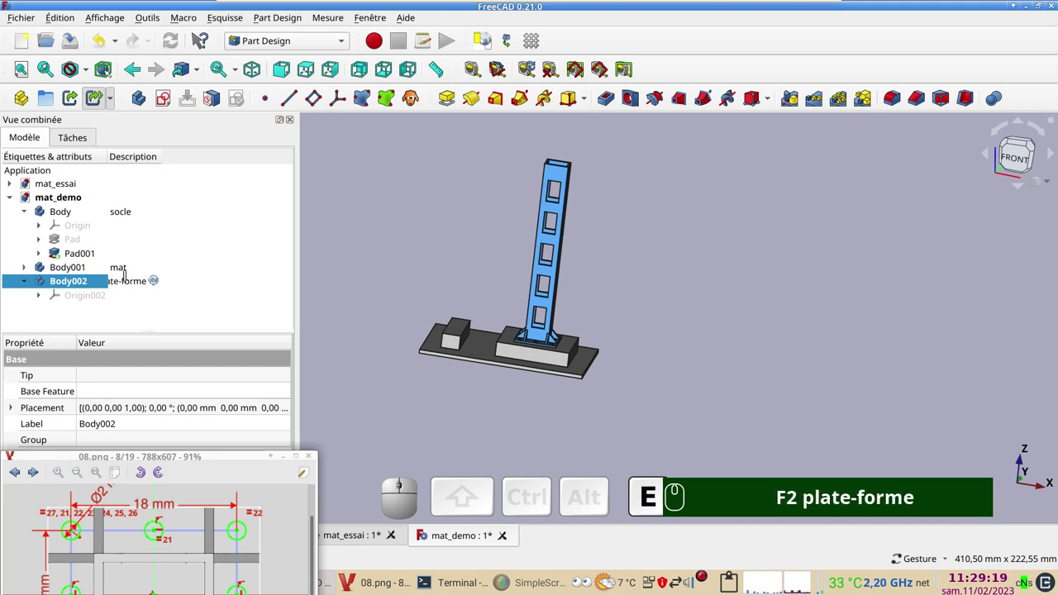
key(Return)
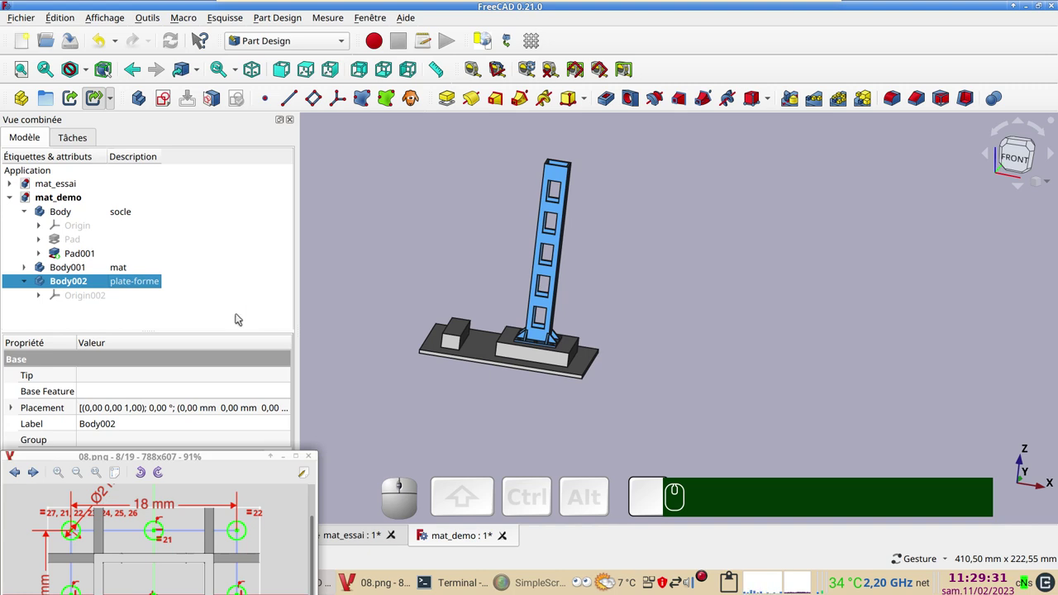
drag(393, 281, 143, 291)
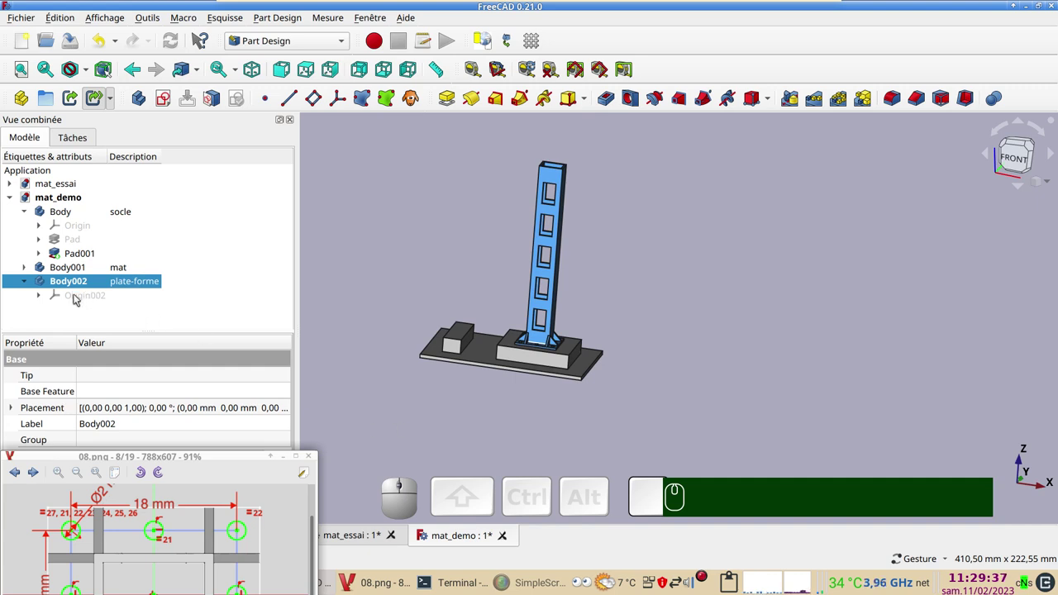
- Inspect the new body's origin and switch to the Draft workbench
click(77, 298)
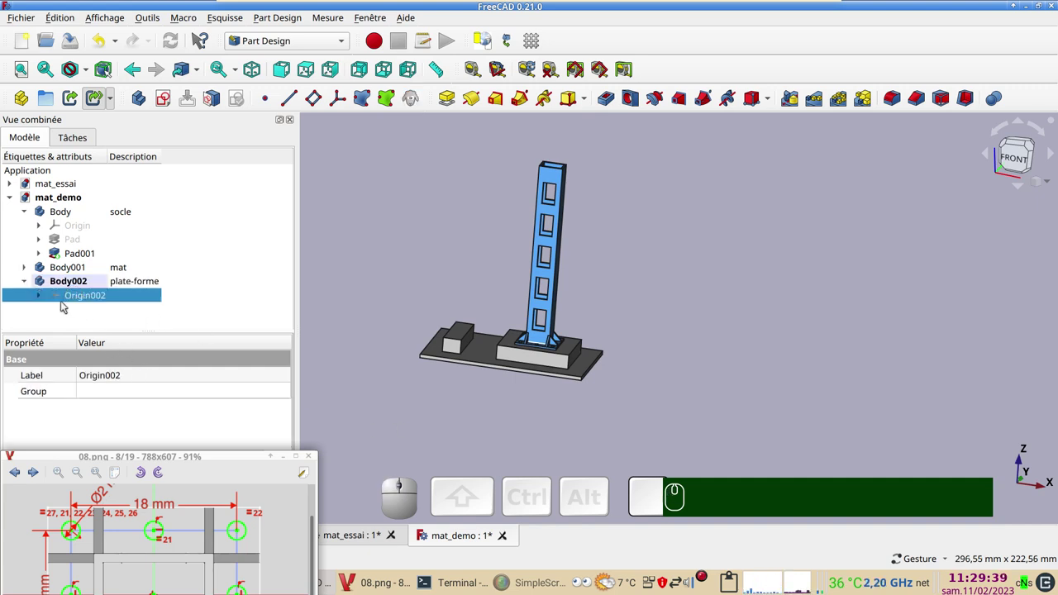
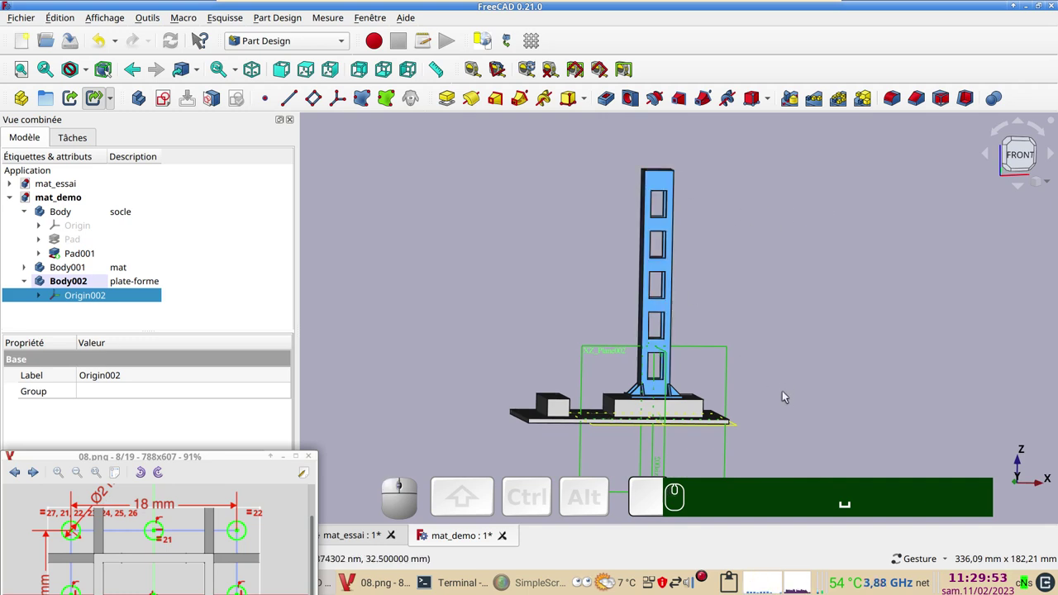
click(1021, 157)
scroll(up, 3)
drag(836, 290, 801, 297)
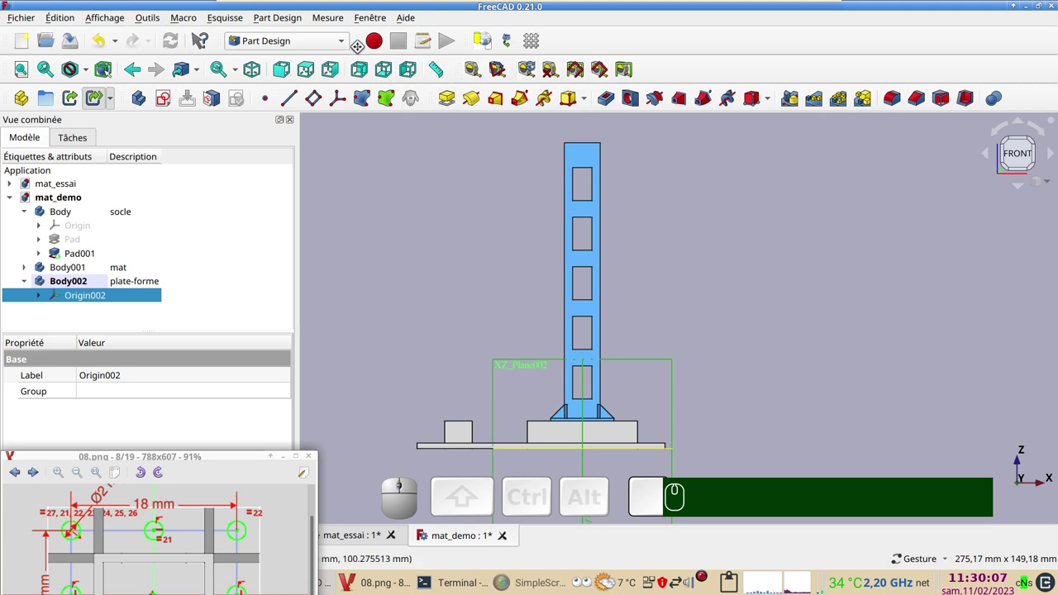
click(349, 39)
click(310, 63)
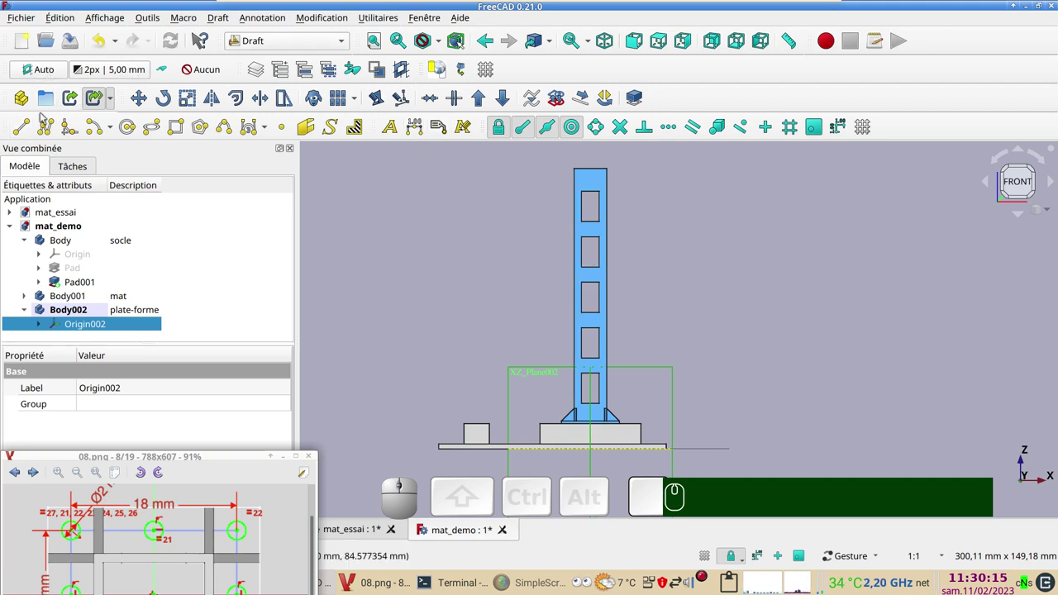
- Start a Draft line, abandon it without creating anything, and select the plate-forme body
click(24, 129)
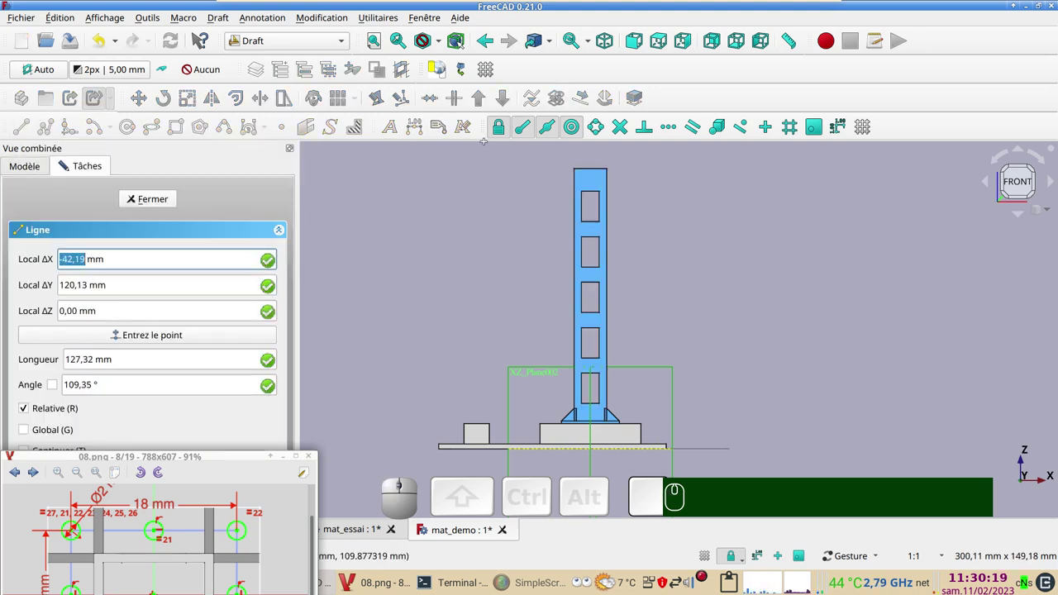
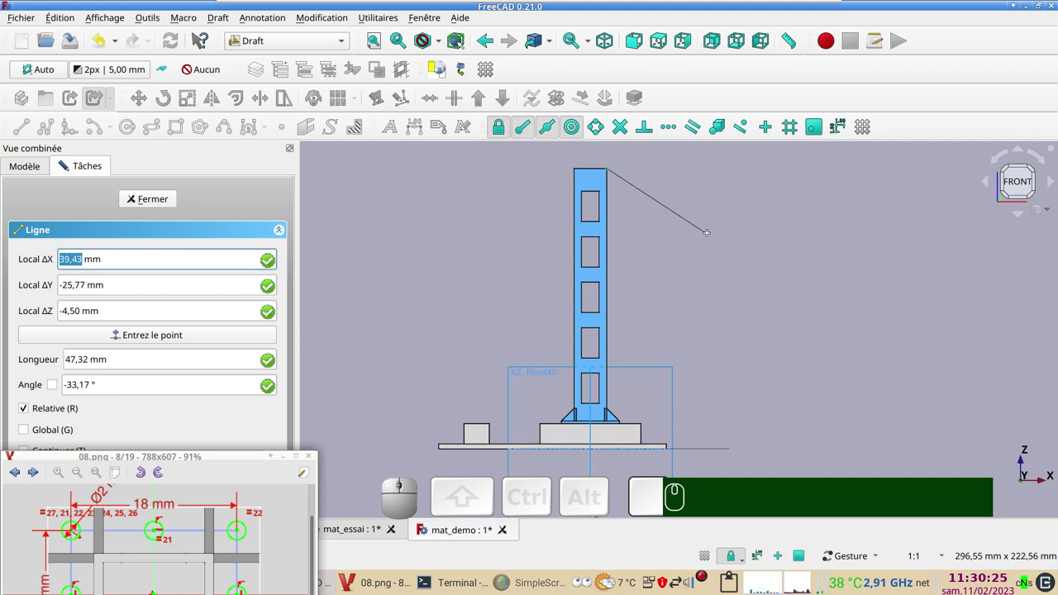
key(y)
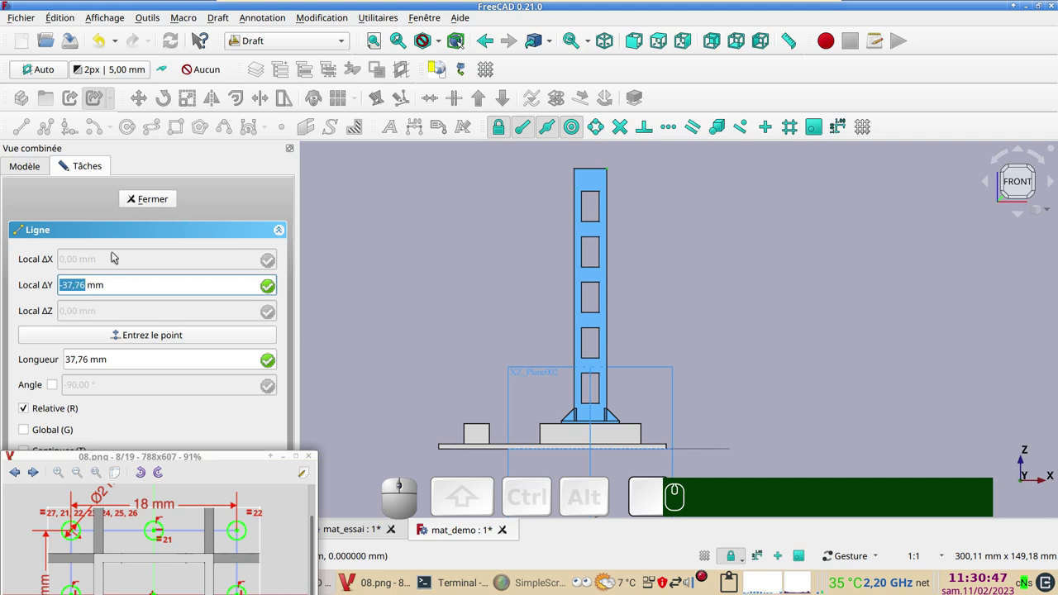
click(146, 198)
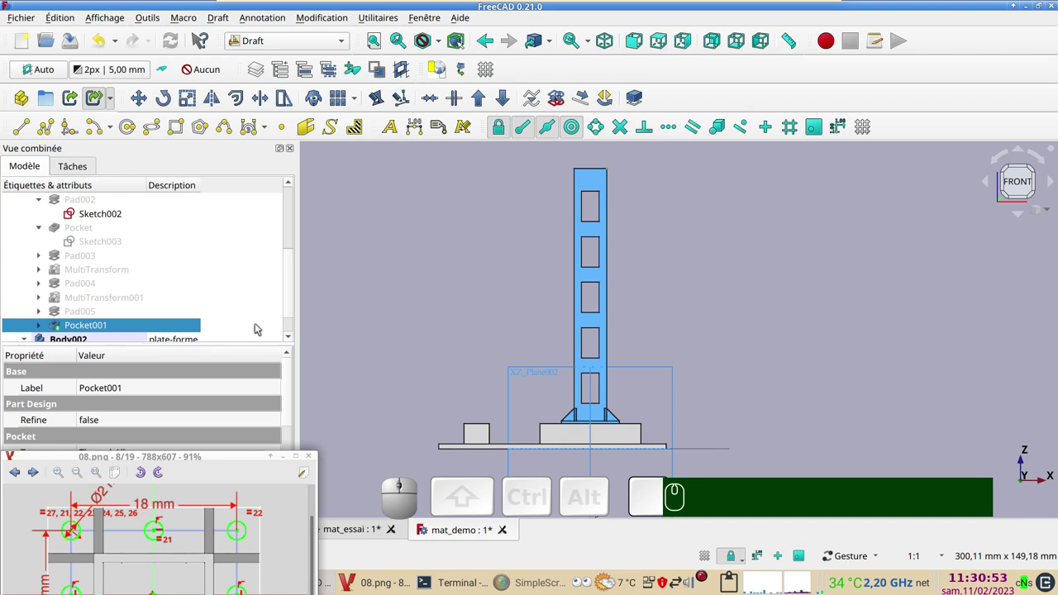
scroll(down, 3)
click(133, 315)
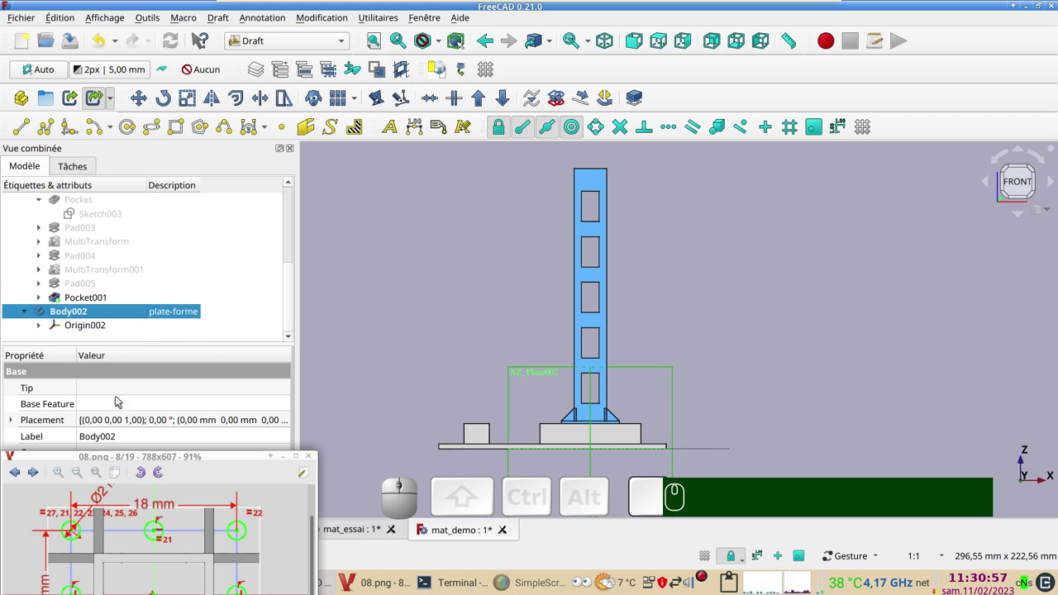
- Raise Body002's placement by 111 mm in Z so its origin sits at the mast top
click(288, 422)
click(289, 422)
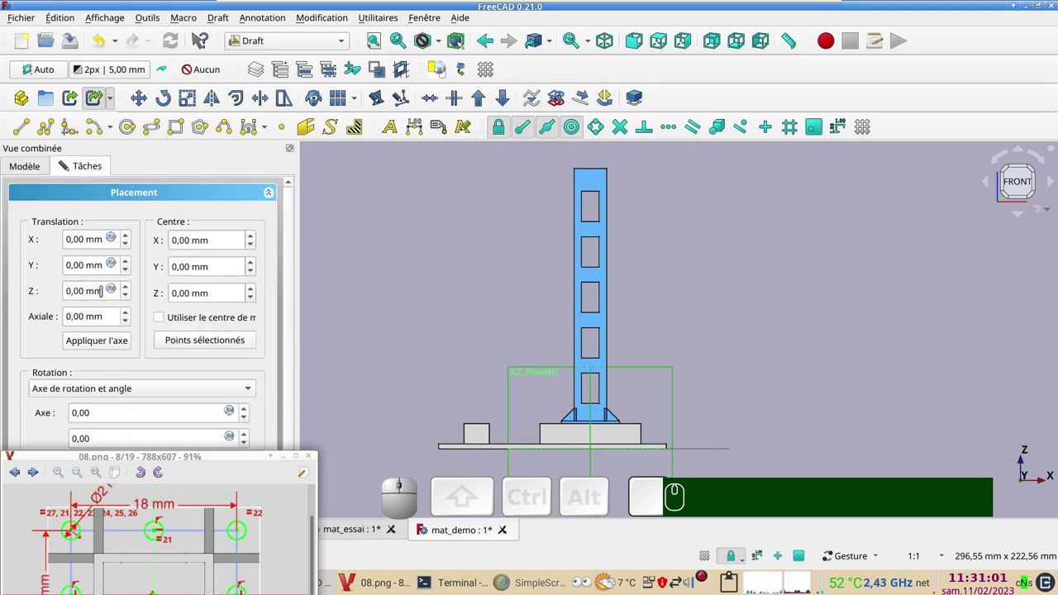
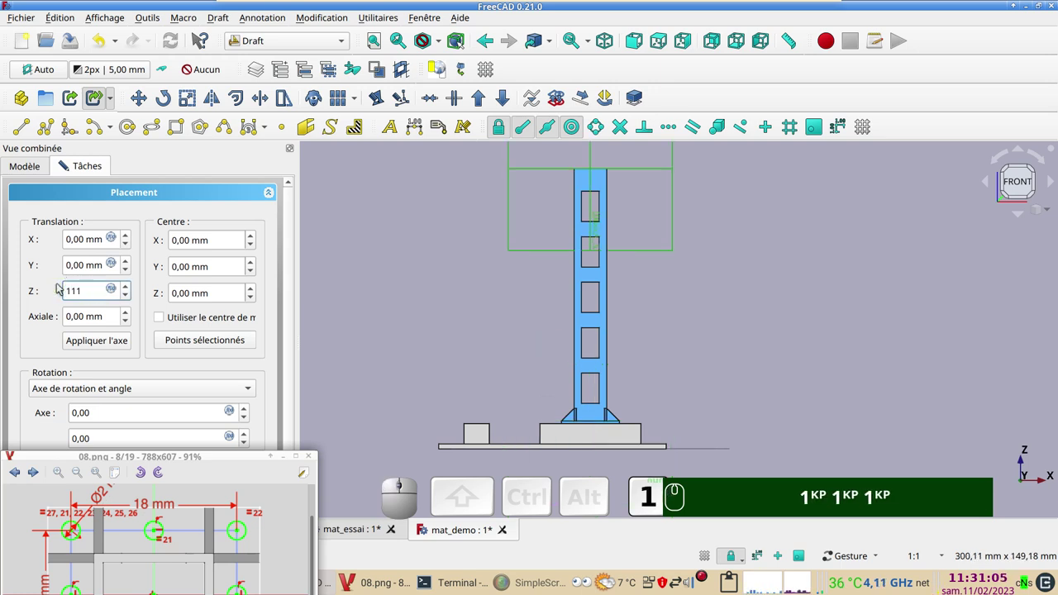
scroll(up, 3)
right_click(732, 277)
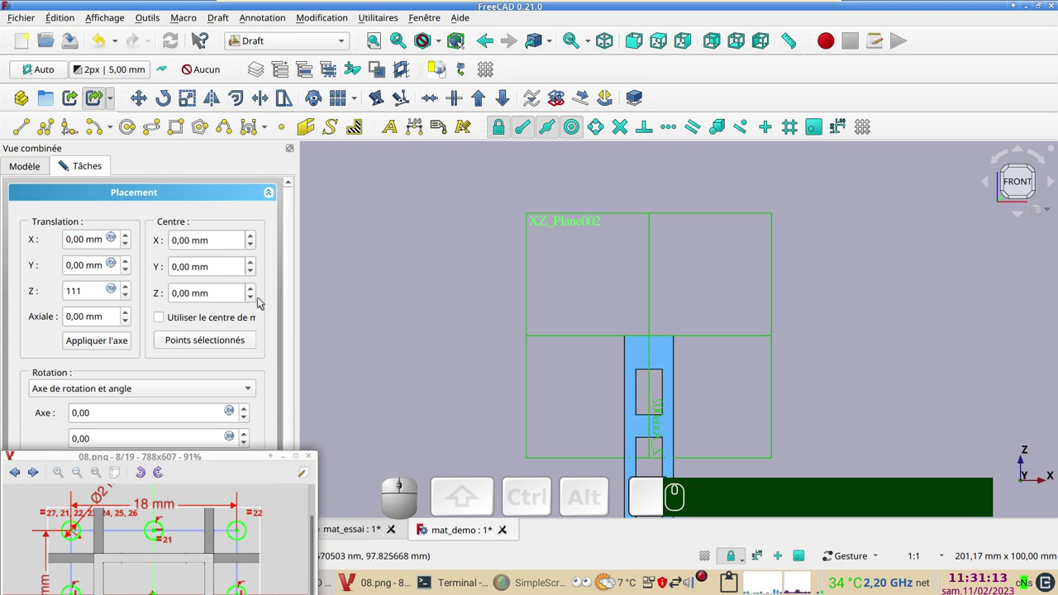
drag(294, 295, 274, 482)
drag(244, 458, 212, 525)
click(212, 525)
- Orbit to check the raised origin planes and return to the Part Design workbench
click(440, 381)
scroll(up, 3)
scroll(down, 3)
drag(746, 385, 271, 441)
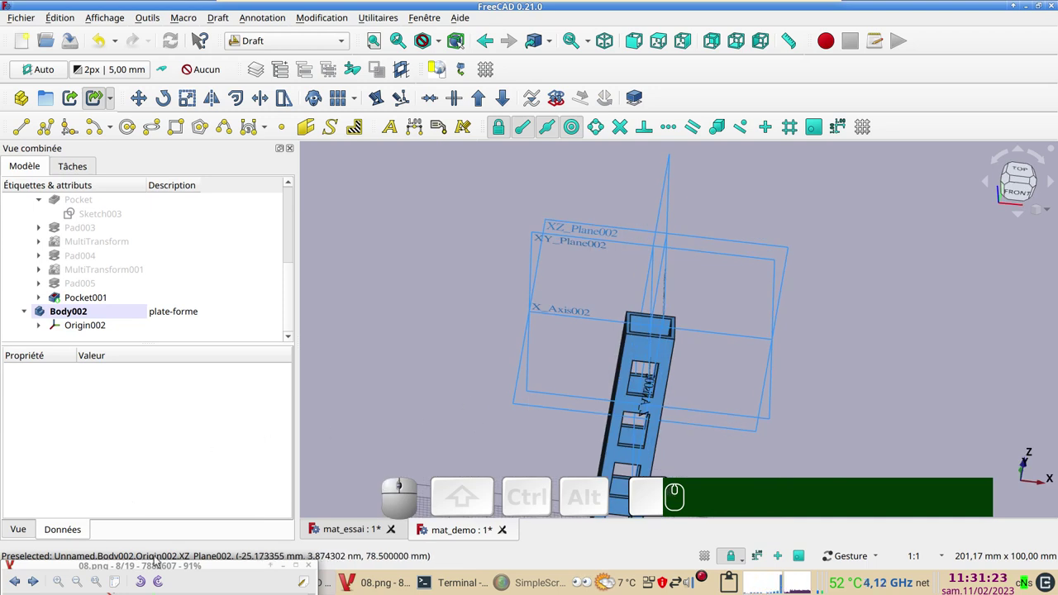
drag(163, 570, 166, 342)
scroll(down, 3)
scroll(up, 3)
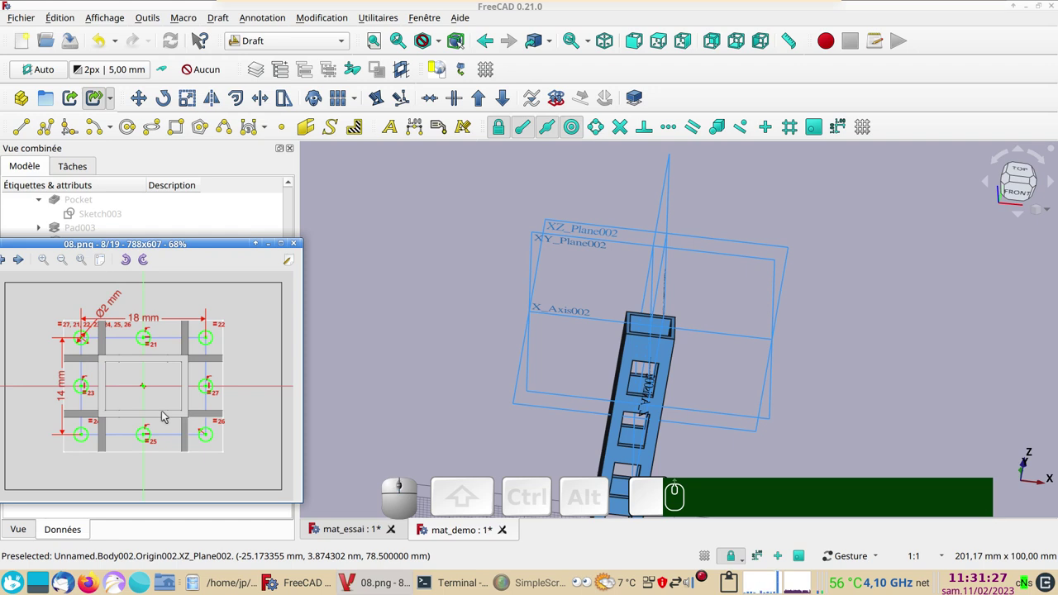
scroll(down, 3)
scroll(up, 3)
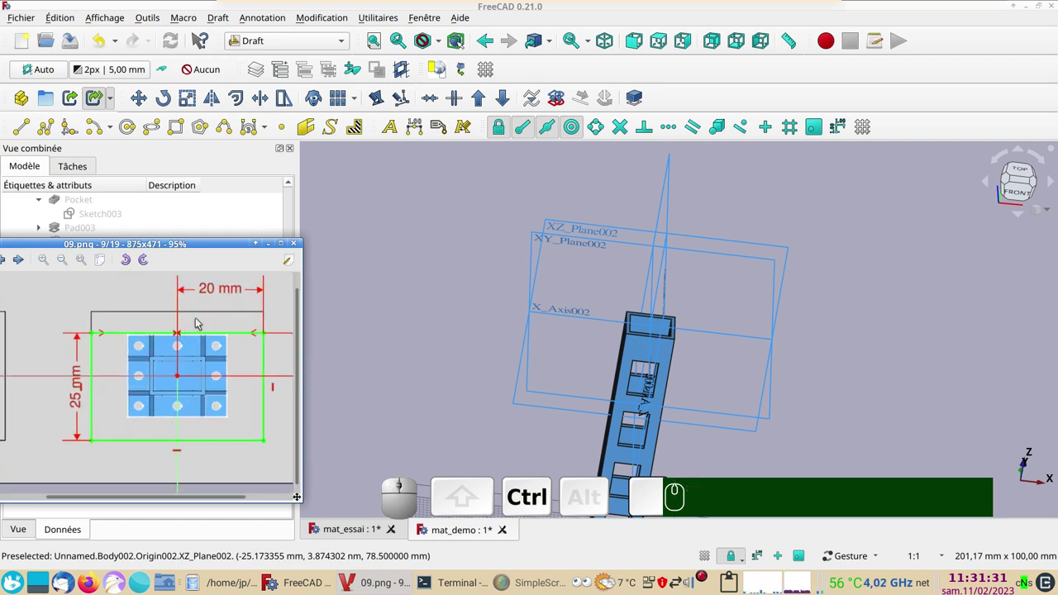
scroll(down, 3)
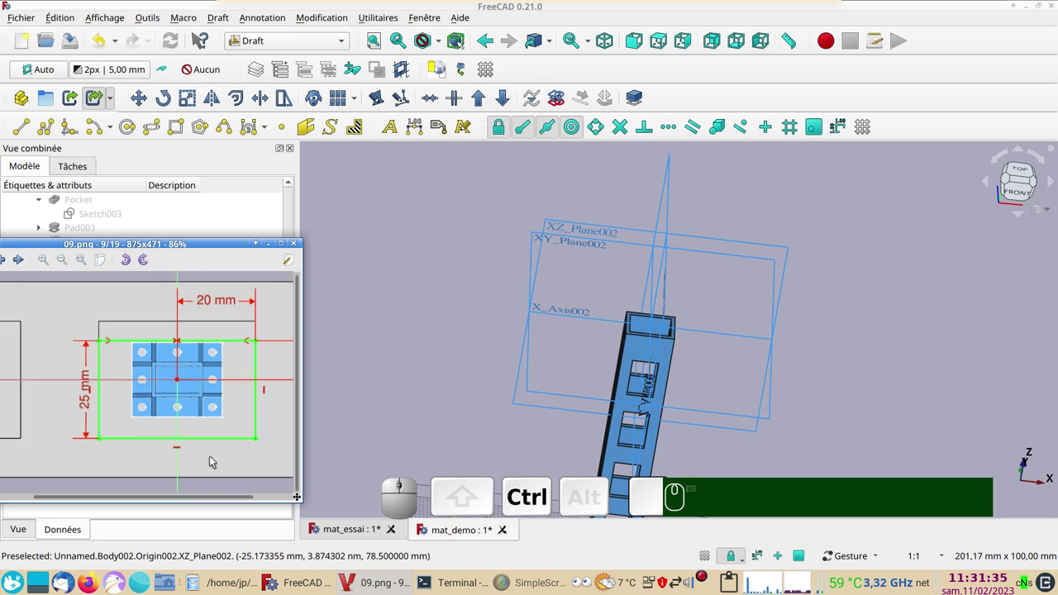
scroll(down, 3)
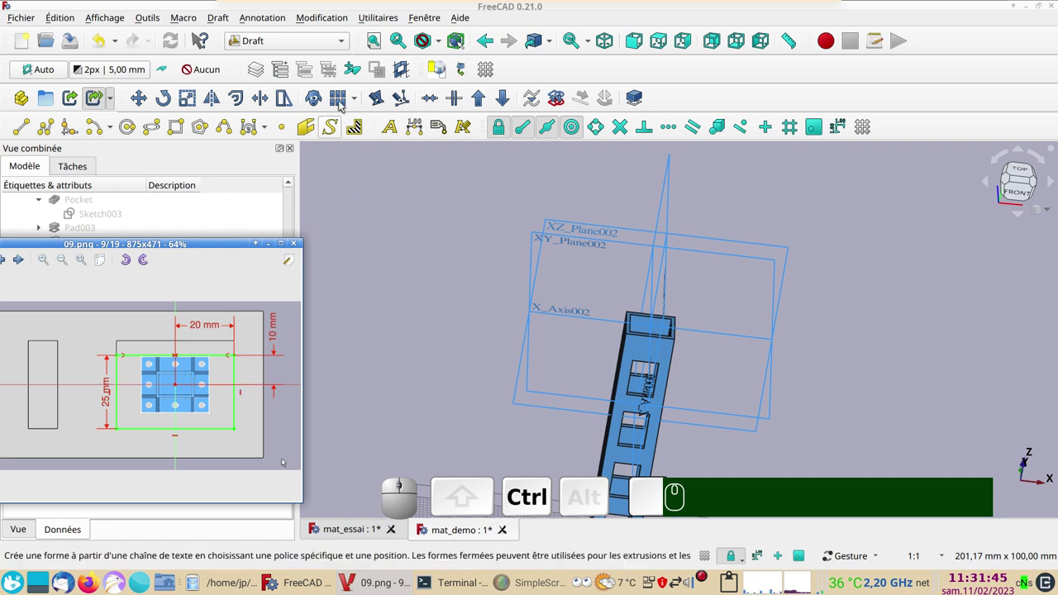
click(341, 46)
click(301, 212)
click(413, 185)
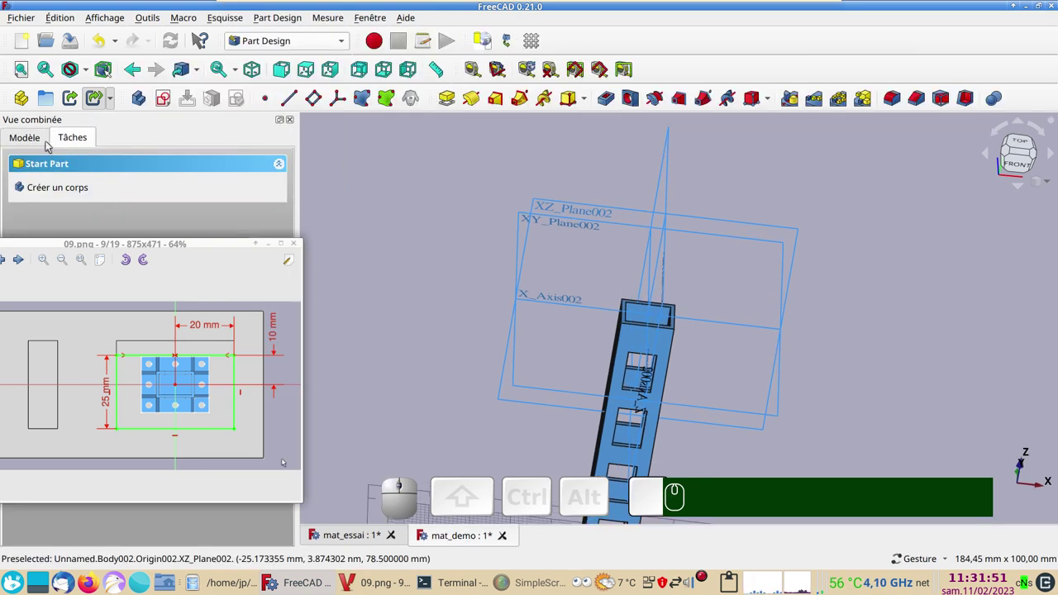
- Create a new sketch in the plate-forme body on XY_Plane002 at the mast top
click(40, 143)
drag(148, 244, 85, 291)
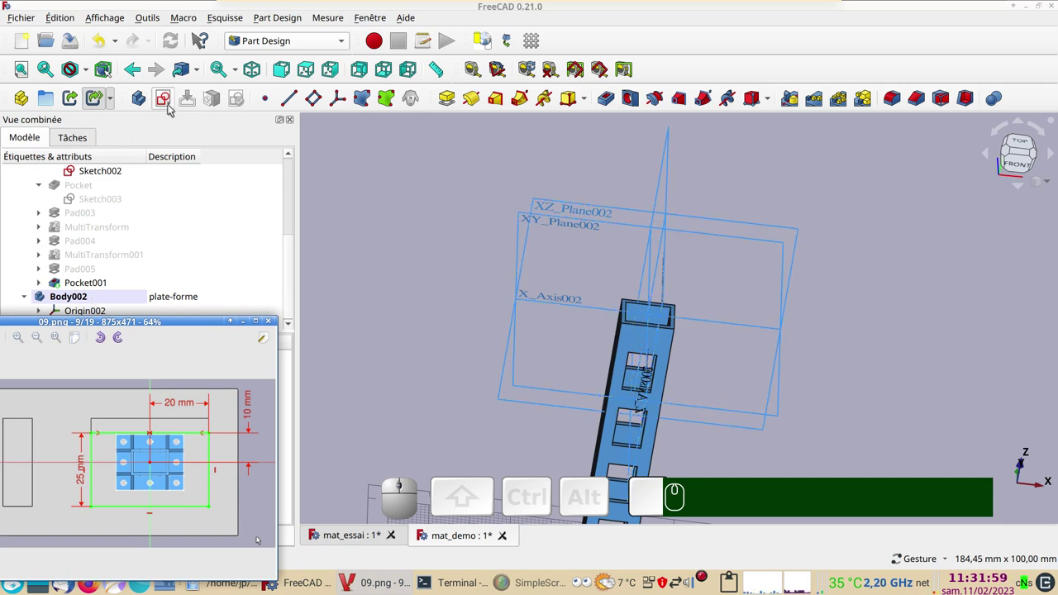
click(172, 102)
click(123, 228)
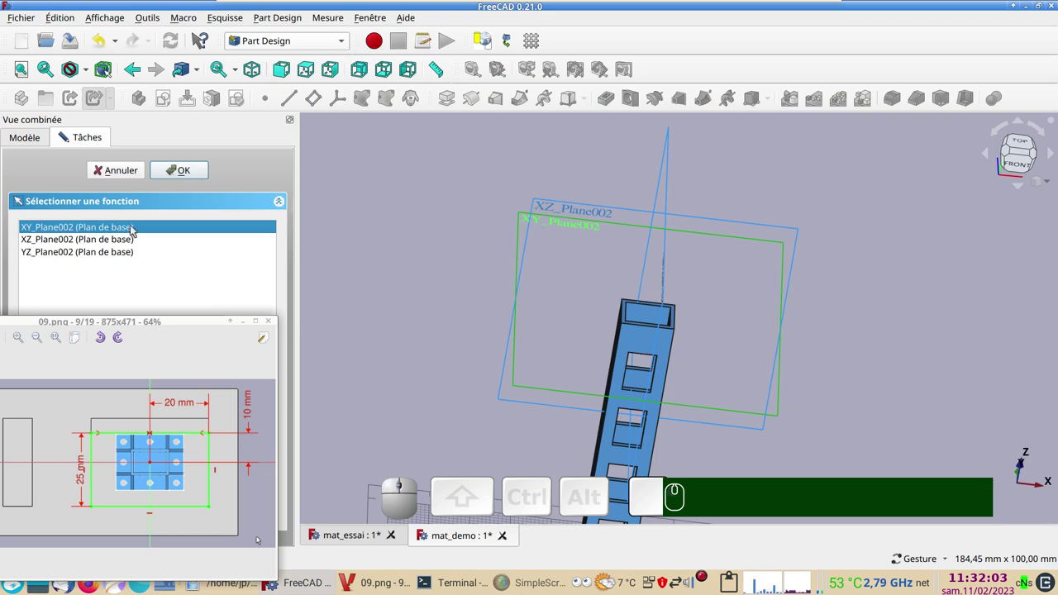
click(177, 171)
scroll(up, 3)
- Draw the plate rectangle and constrain it to 40 mm wide and 25 mm tall
drag(536, 306, 477, 285)
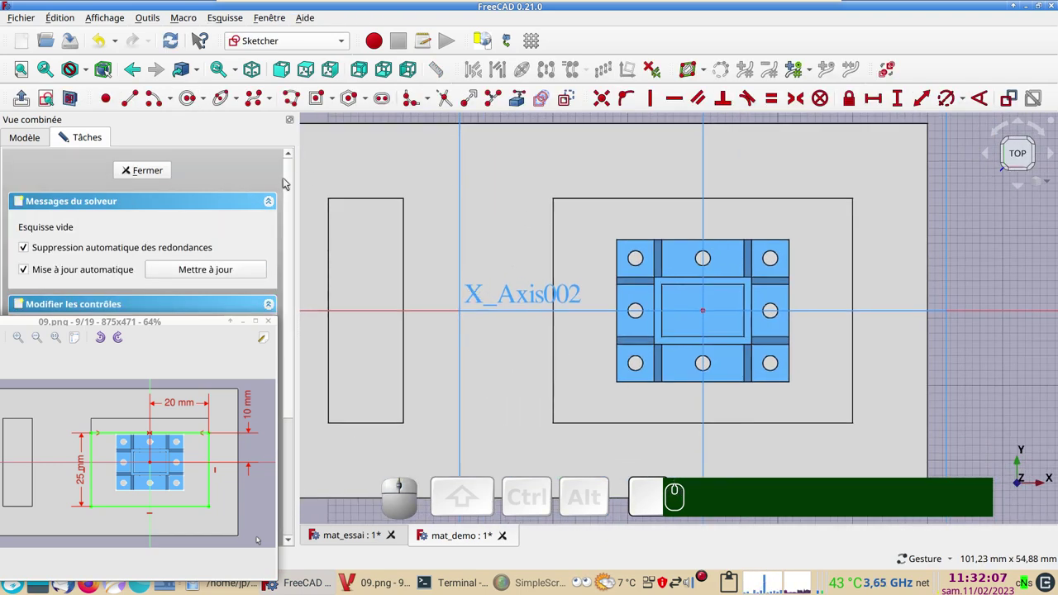
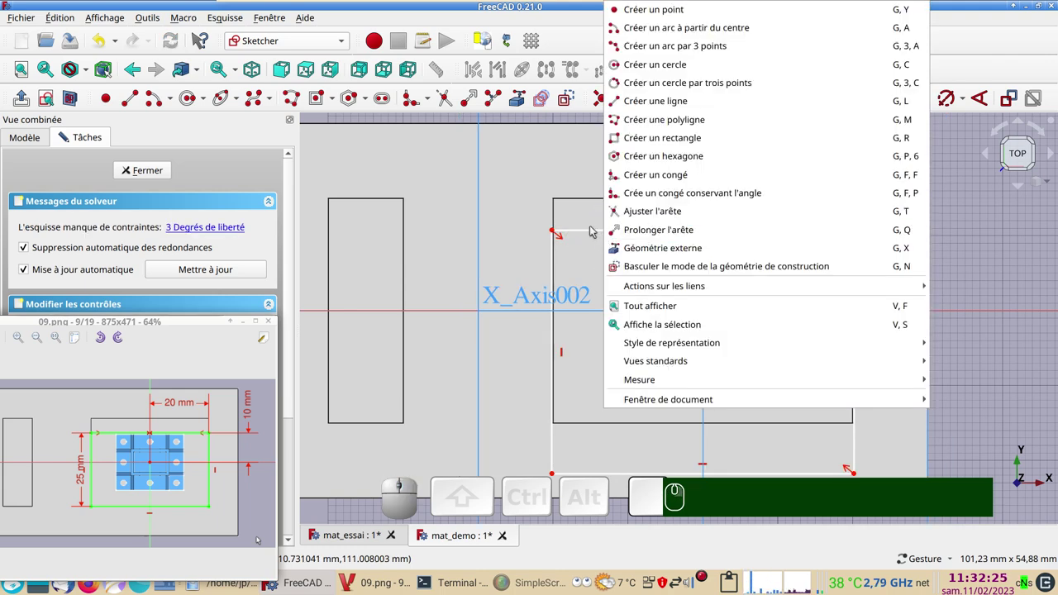
right_click(591, 223)
click(594, 231)
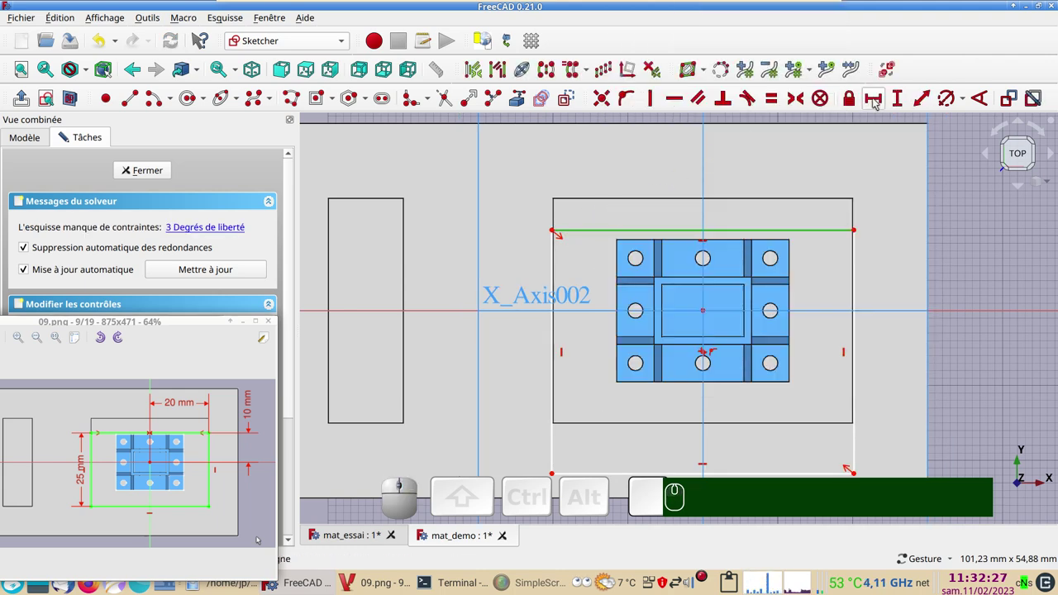
click(877, 100)
key(KP_4)
key(KP_0)
key(Return)
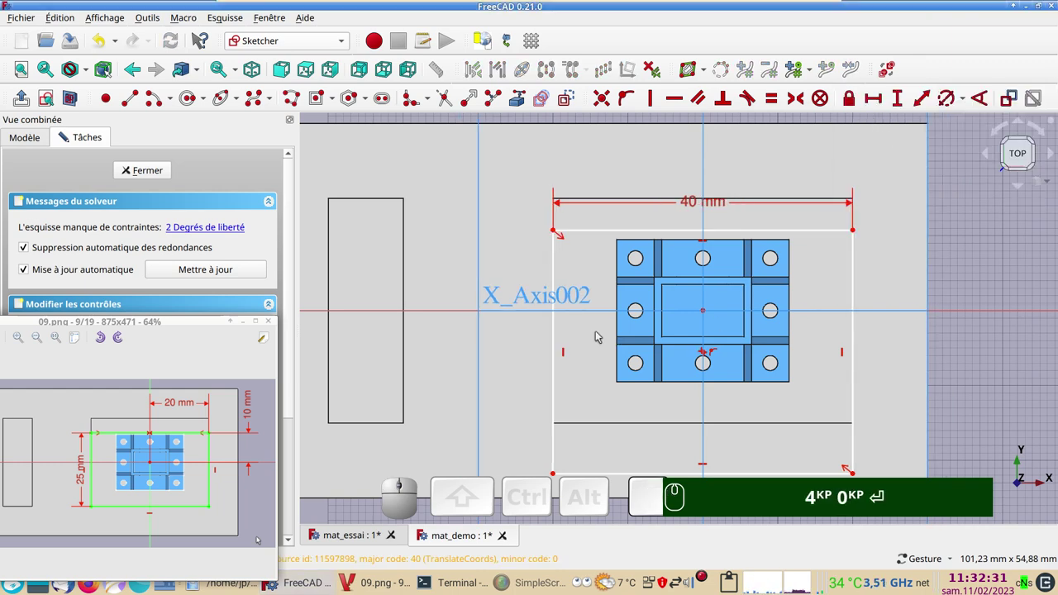
click(559, 339)
click(903, 97)
key(KP_2)
key(KP_5)
key(Return)
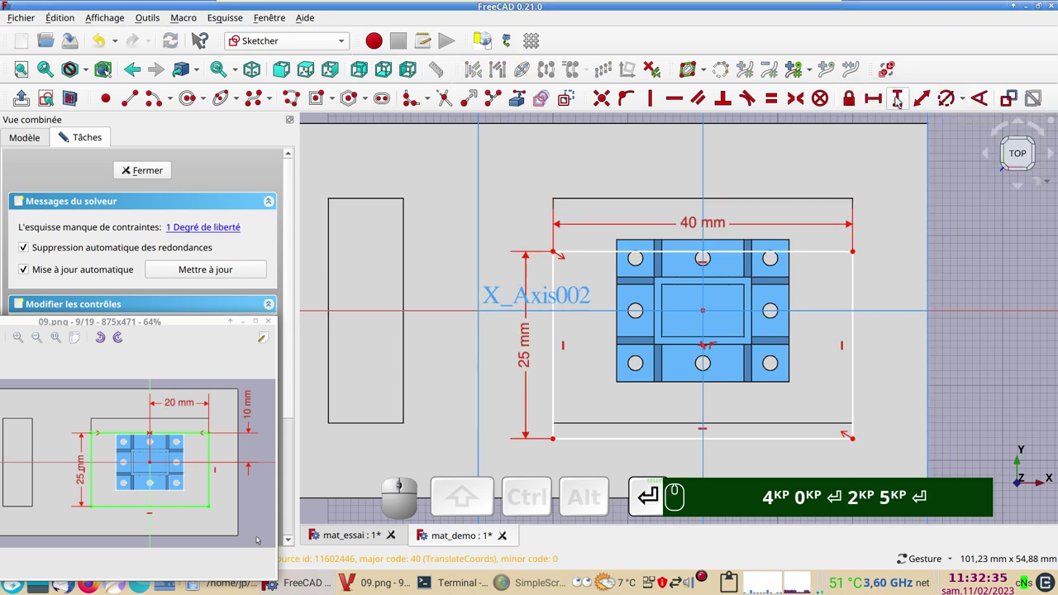
- Fix the rectangle's corner 10 mm from the X axis, fully constraining the sketch
click(855, 255)
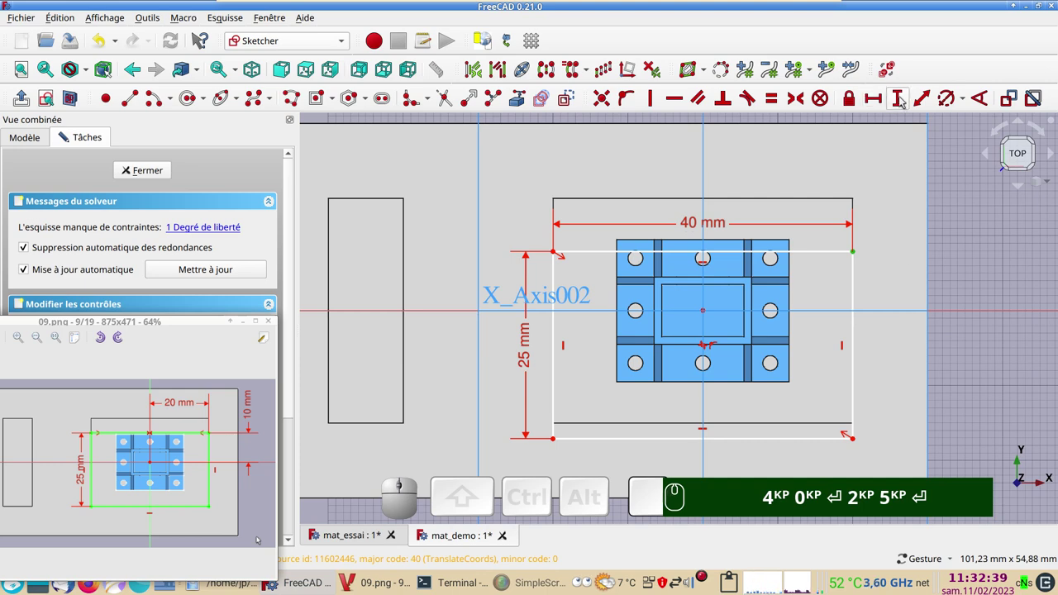
click(905, 98)
key(KP_1)
key(KP_0)
key(Return)
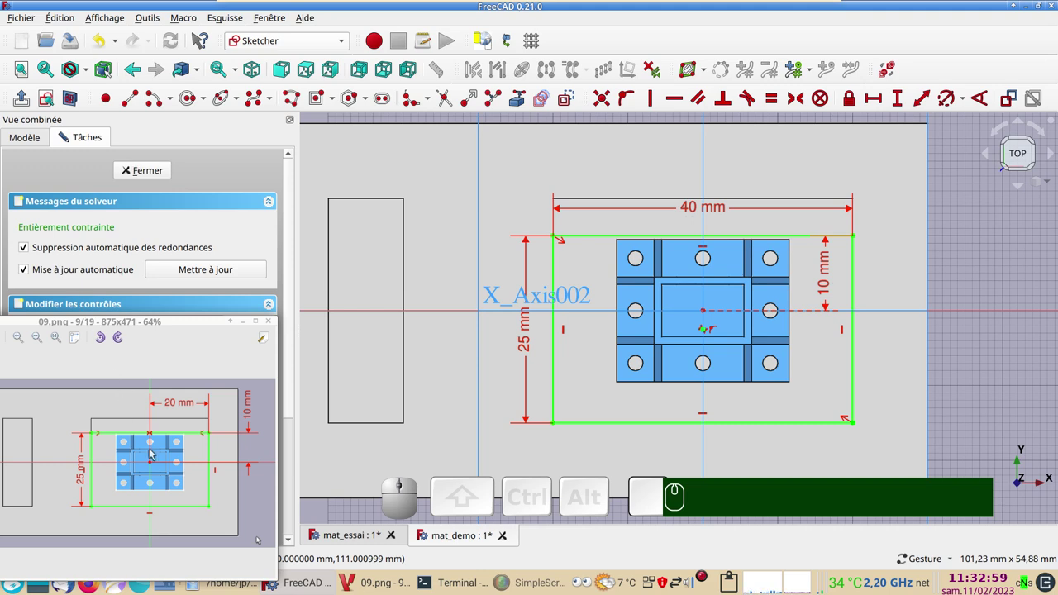
- Close Sketch008 and hide the body's origin planes
scroll(down, 3)
scroll(down, 3)
scroll(up, 3)
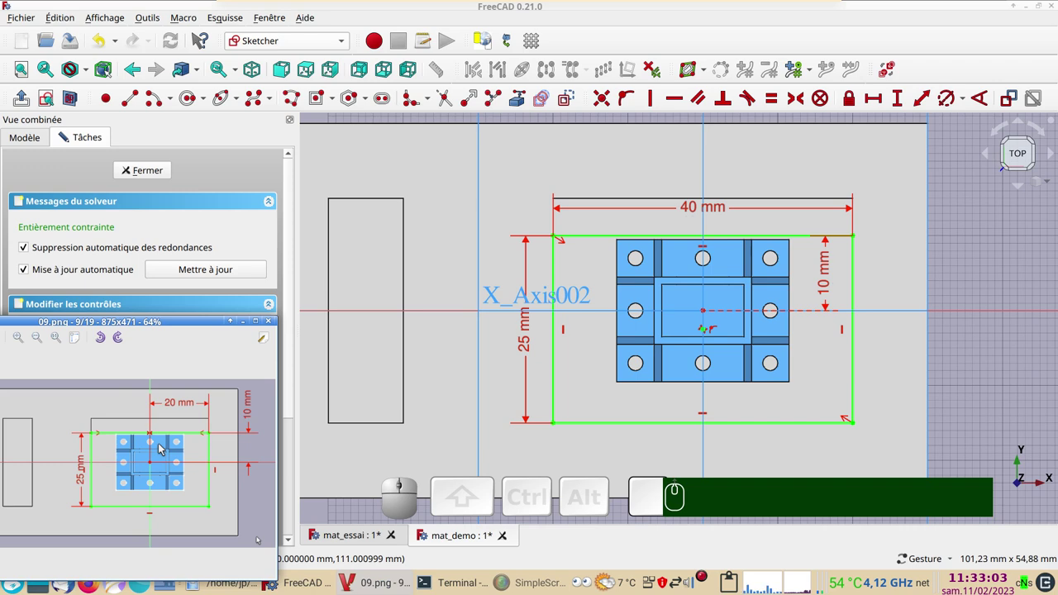
click(148, 171)
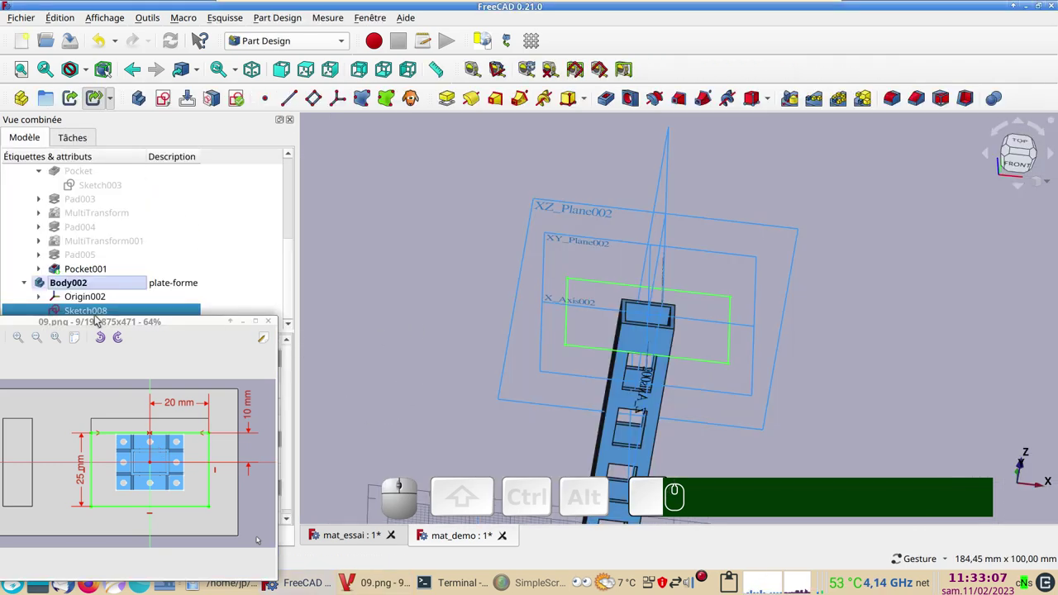
click(99, 296)
key(space)
- Pad Sketch008 into a 1 mm thick platform plate (Pad006)
click(102, 312)
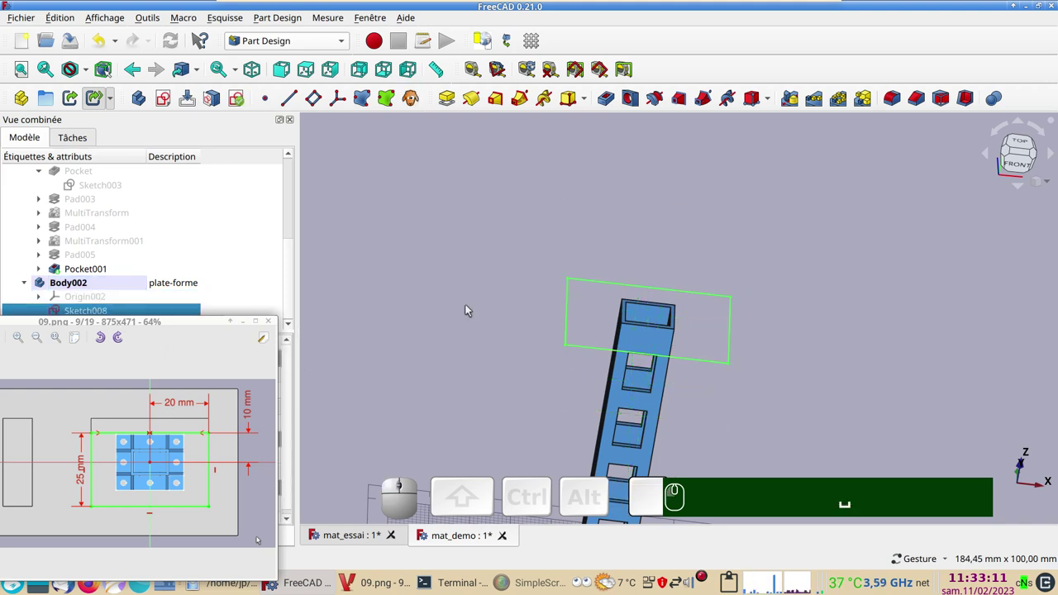
click(455, 104)
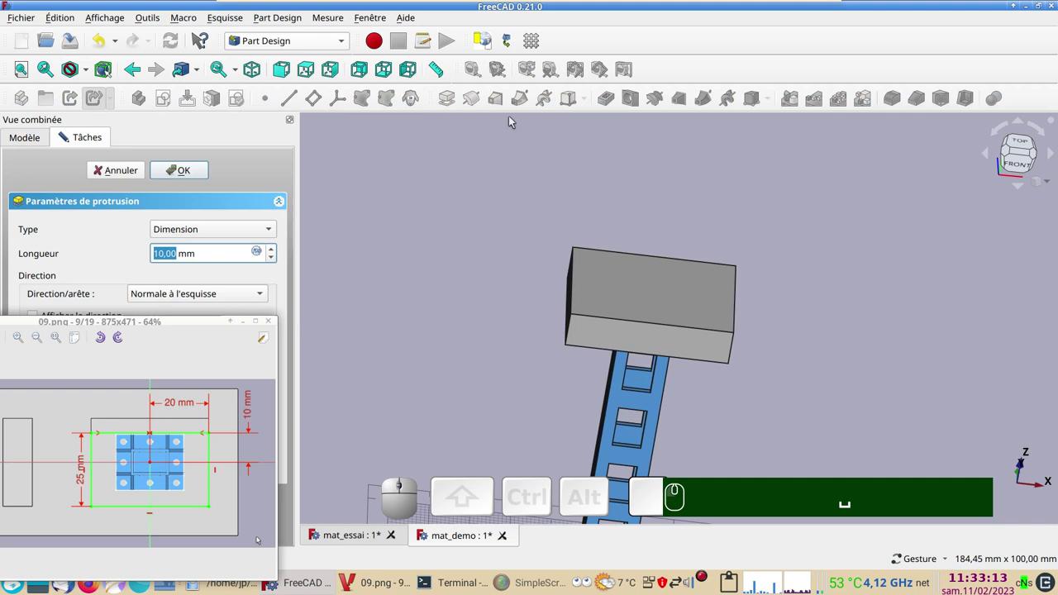
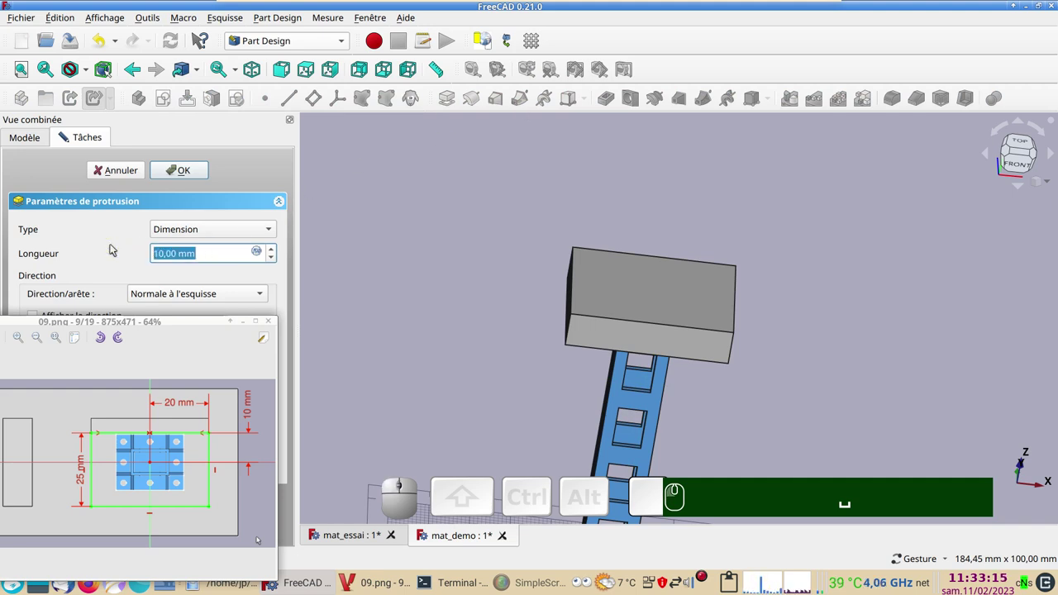
key(KP_1)
key(.)
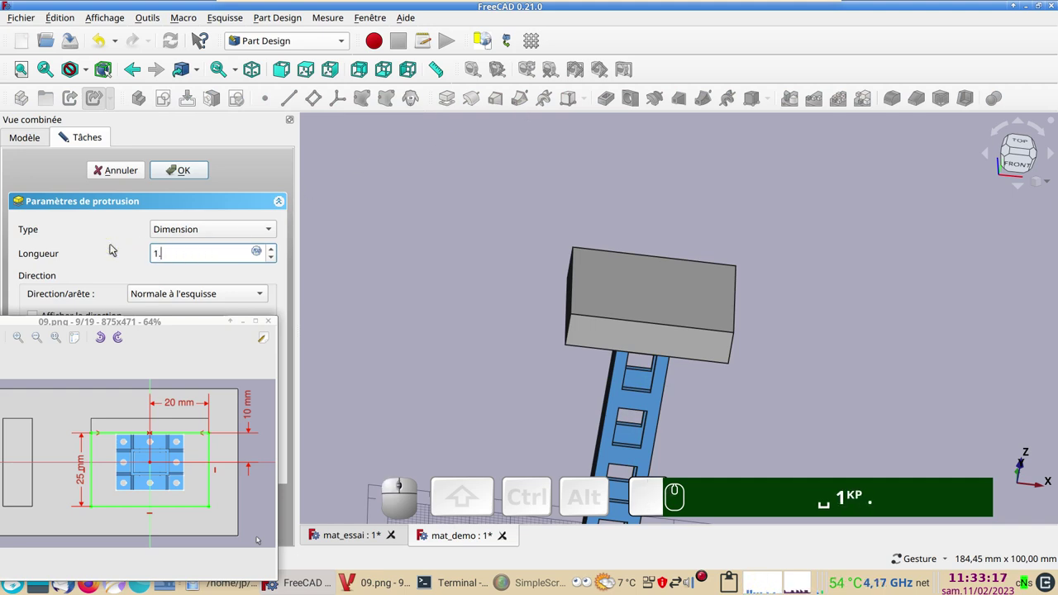
key(BackSpace)
key(KP_1)
key(KP_Decimal)
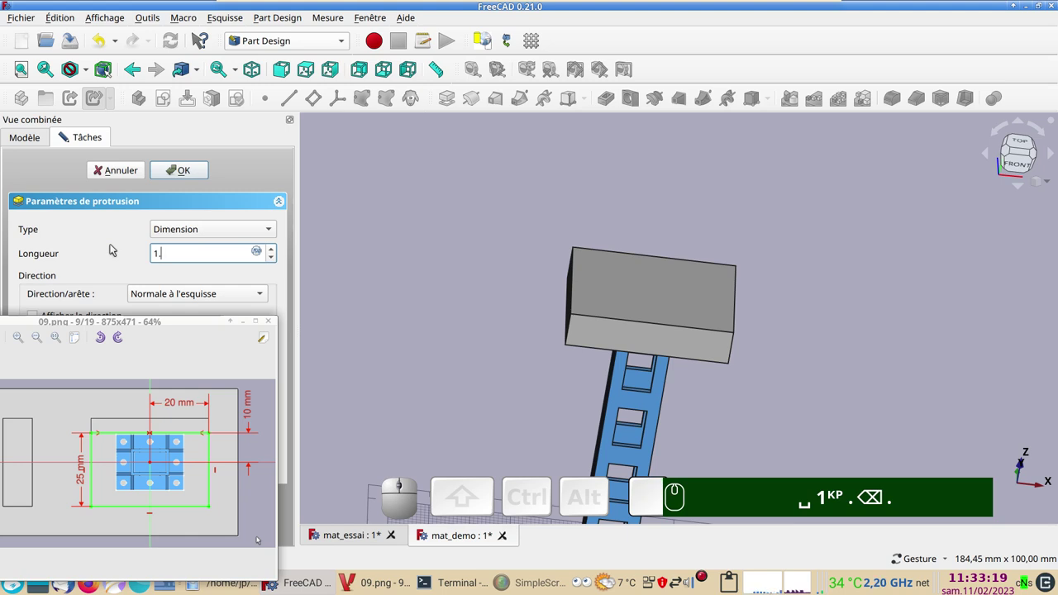
key(BackSpace)
key(KP_1)
key(Return)
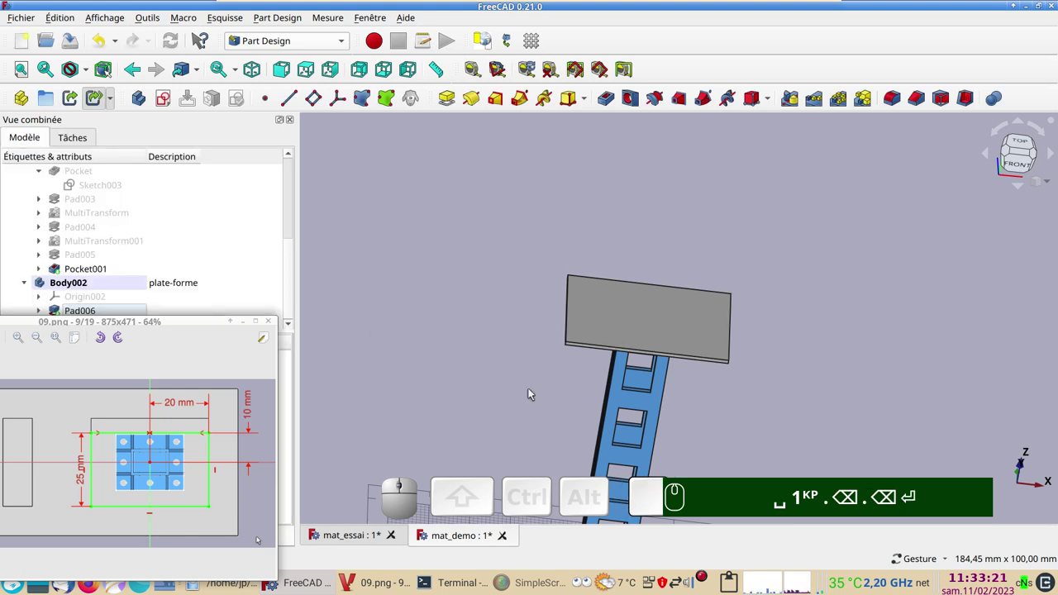
- Inspect the plate from the front, hide the other bodies, and open reference drawing 10.png with the gusset dimensions
drag(747, 430, 719, 365)
scroll(up, 3)
click(442, 534)
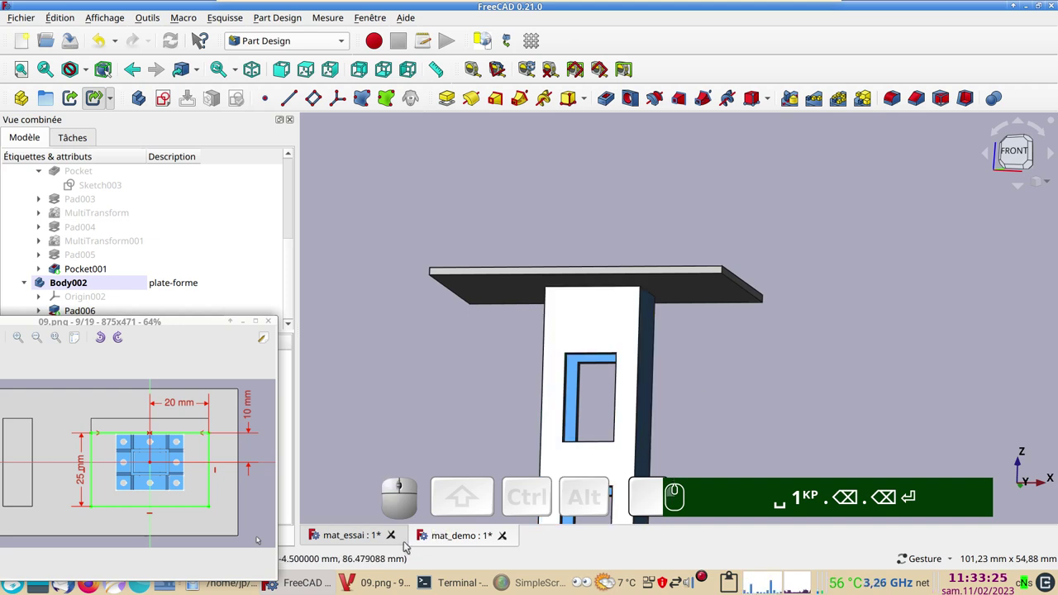
click(352, 537)
drag(667, 413, 712, 255)
scroll(up, 3)
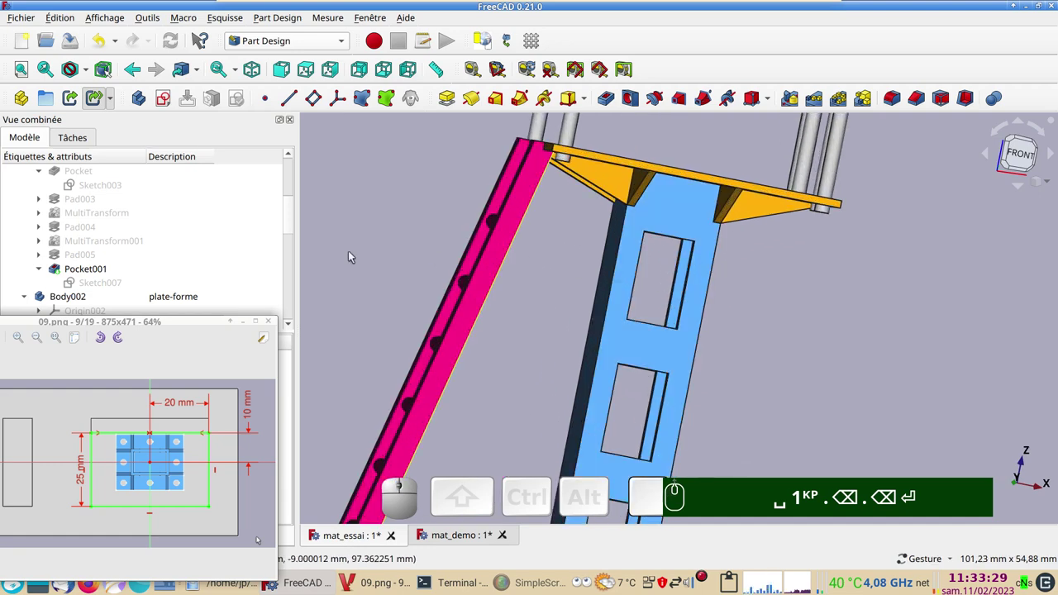
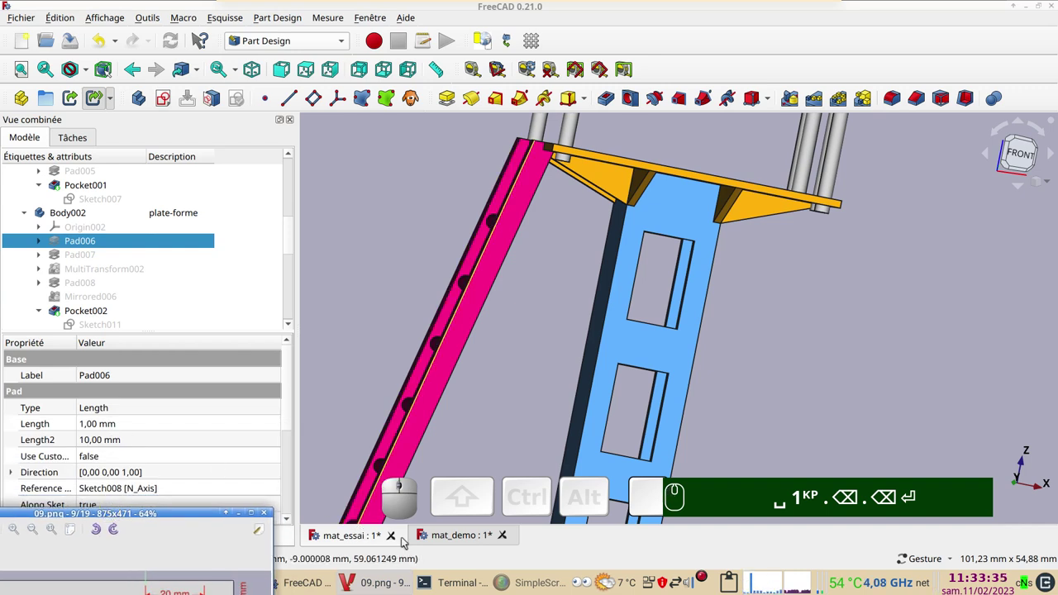
click(349, 541)
key(KP_1)
key(Return)
click(457, 541)
scroll(down, 3)
drag(713, 342, 603, 318)
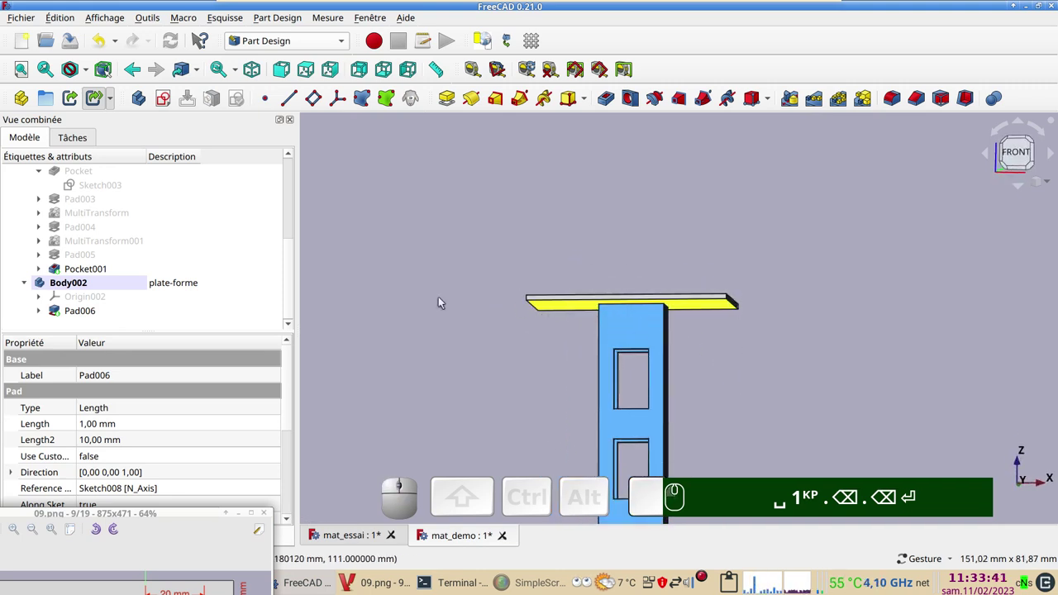
drag(143, 516, 210, 393)
scroll(down, 3)
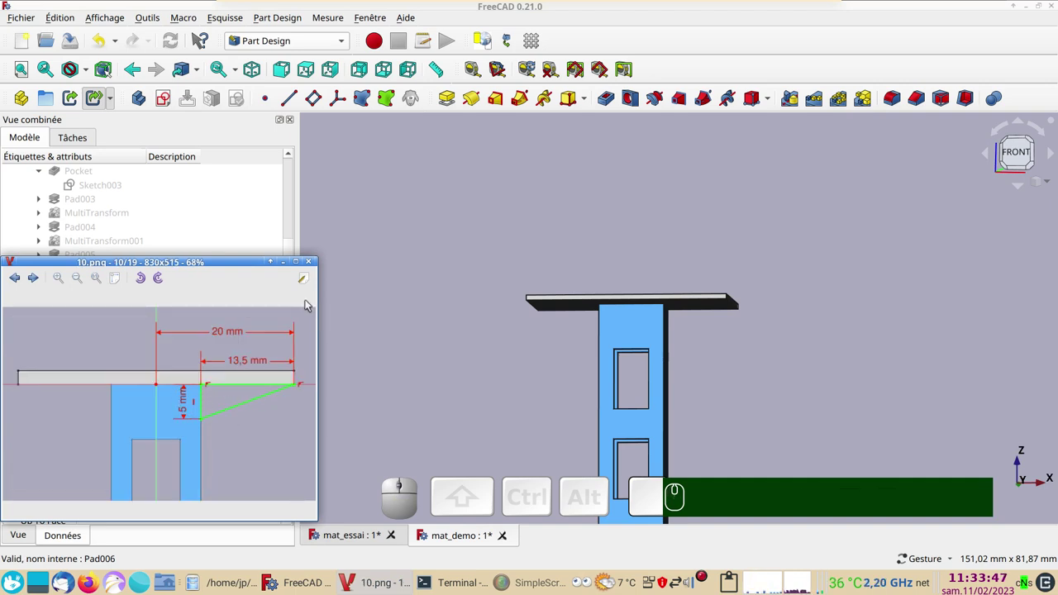
- Create Sketch009 on the plate-forme body's XZ_Plane002, facing the mast from the front
click(414, 197)
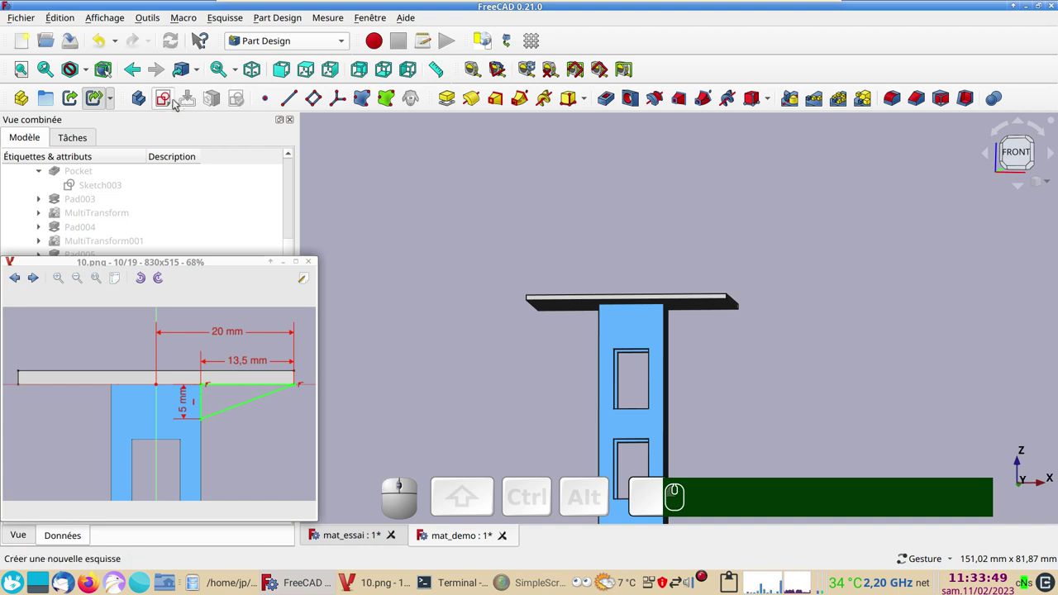
click(165, 102)
scroll(up, 3)
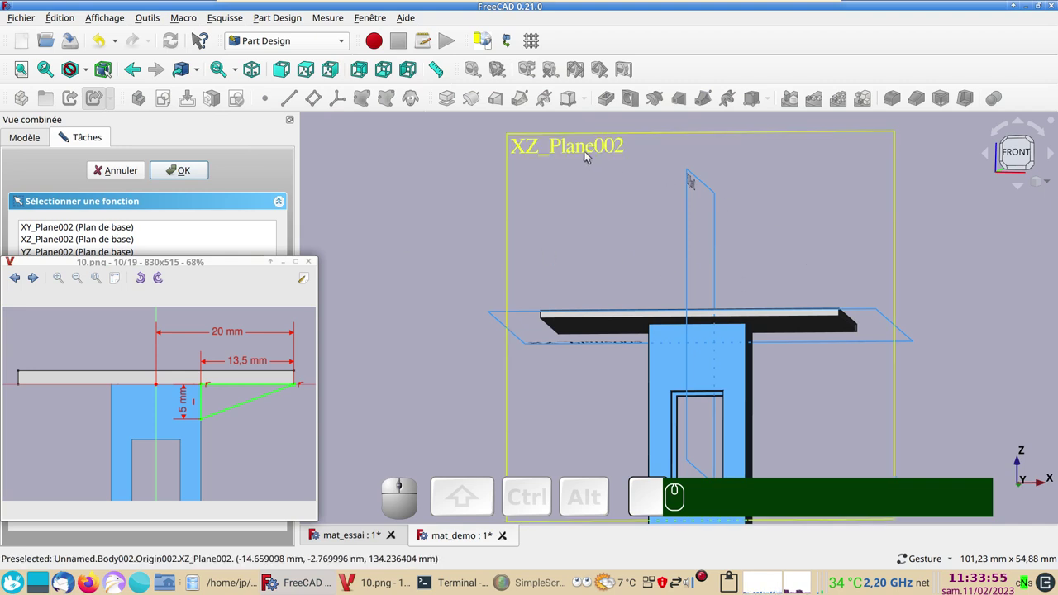
click(584, 154)
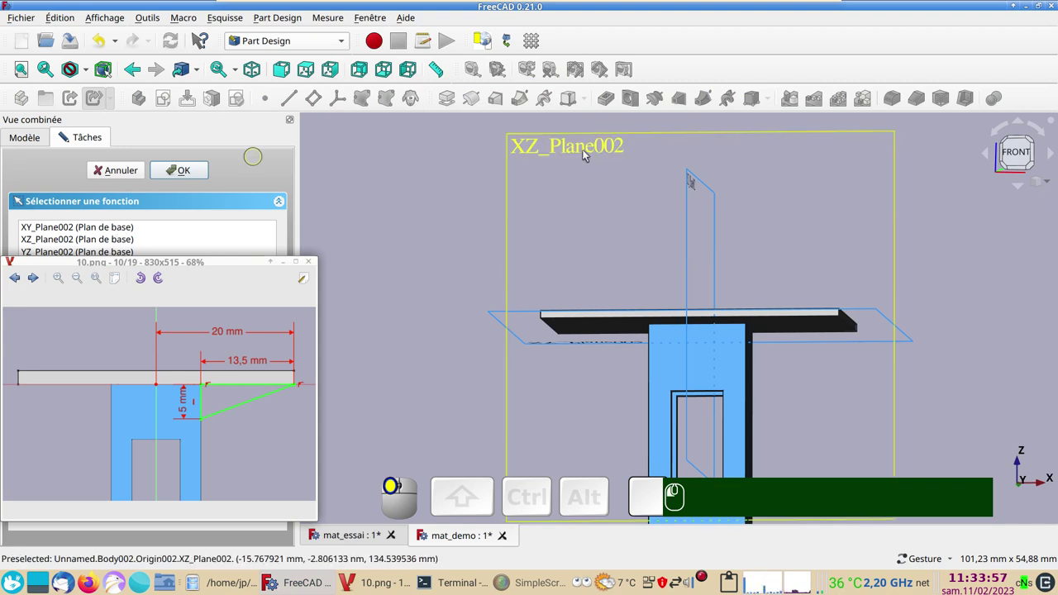
click(568, 167)
click(566, 152)
drag(618, 279, 421, 137)
click(292, 104)
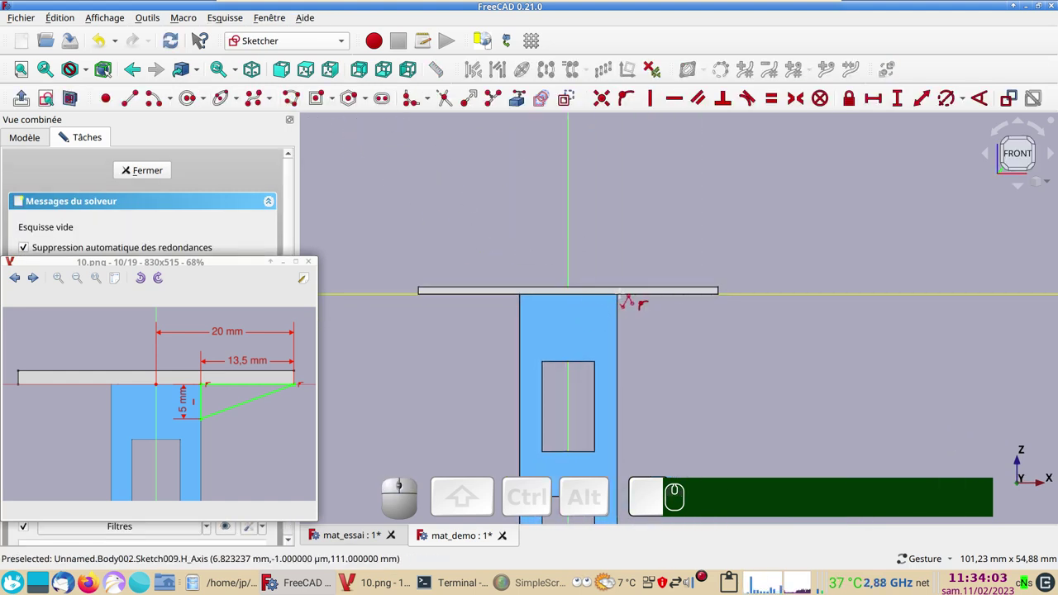
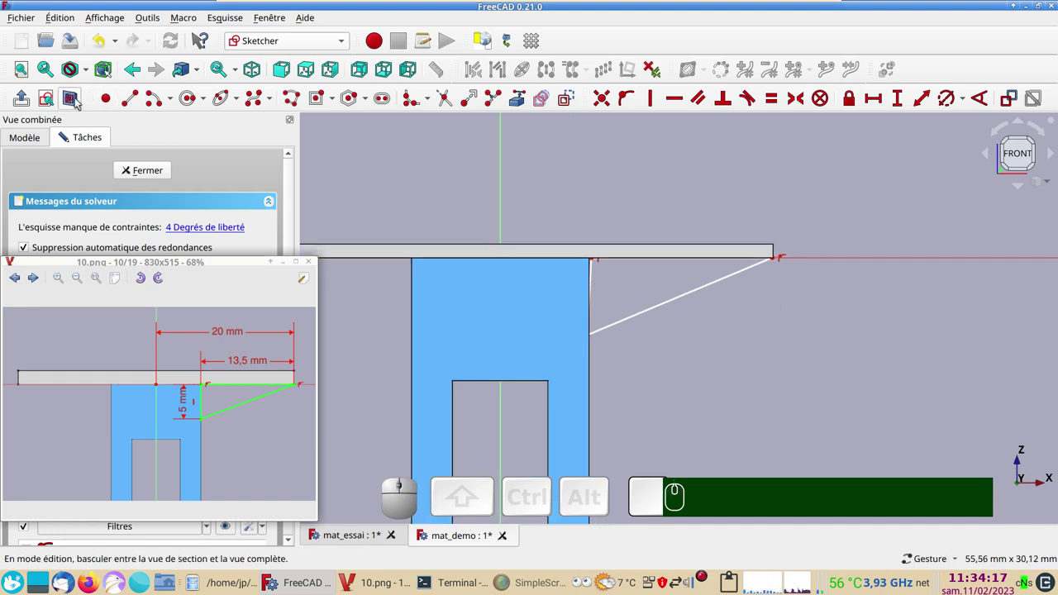
- In section view, make the triangle's short edge vertical and set its outer corner 20 mm from the mast centre
click(79, 99)
click(595, 299)
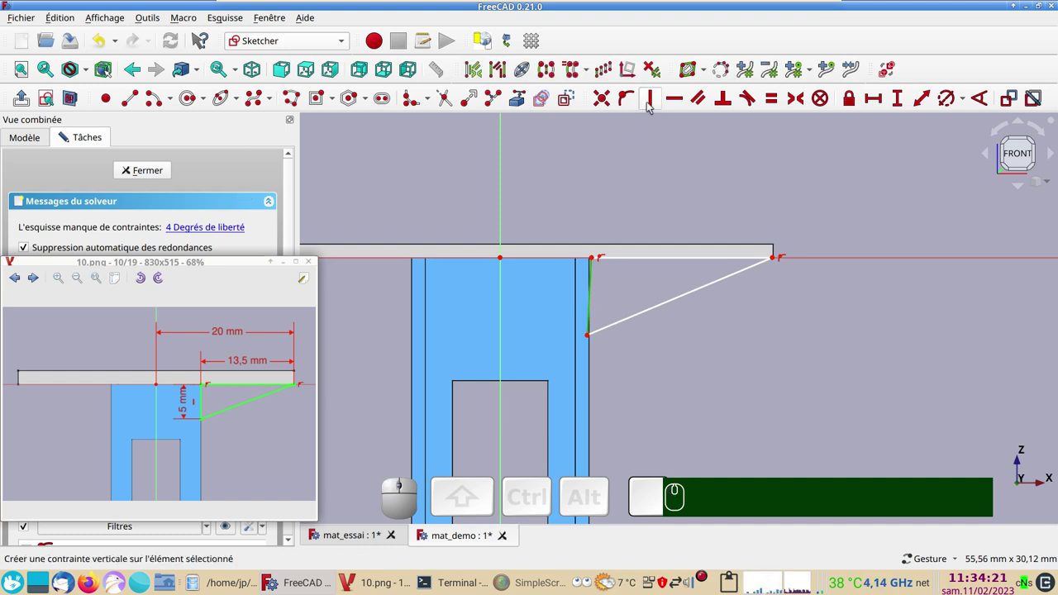
key(v)
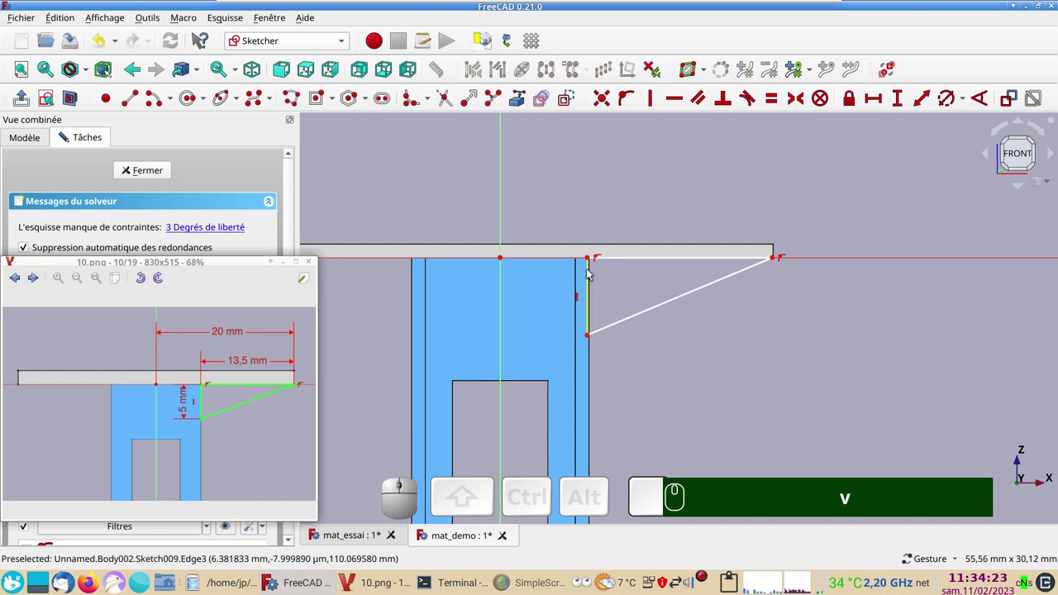
click(593, 272)
click(544, 165)
click(777, 258)
click(877, 94)
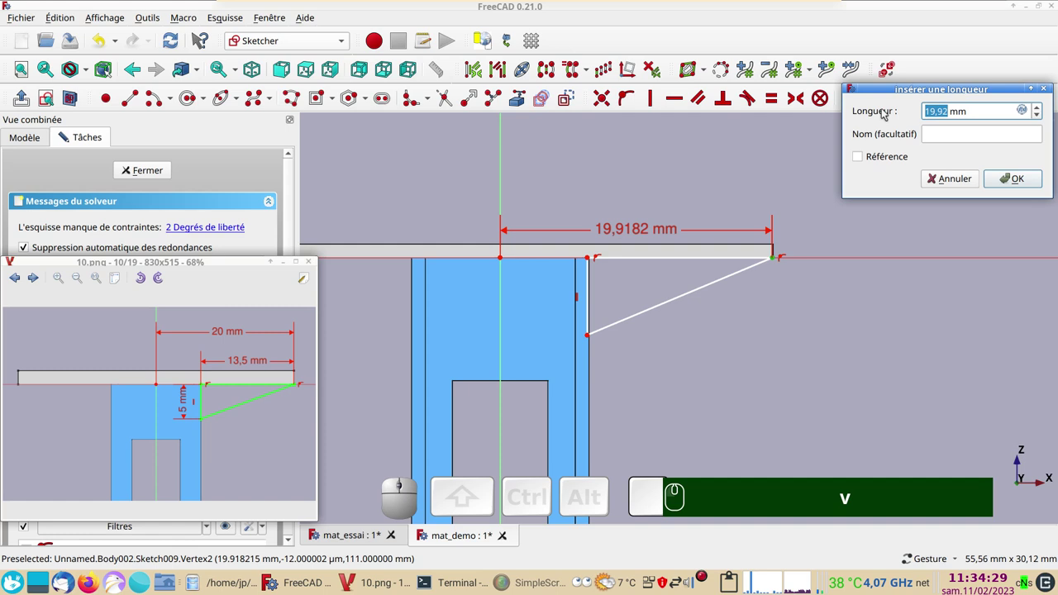
key(KP_2)
key(KP_0)
key(Return)
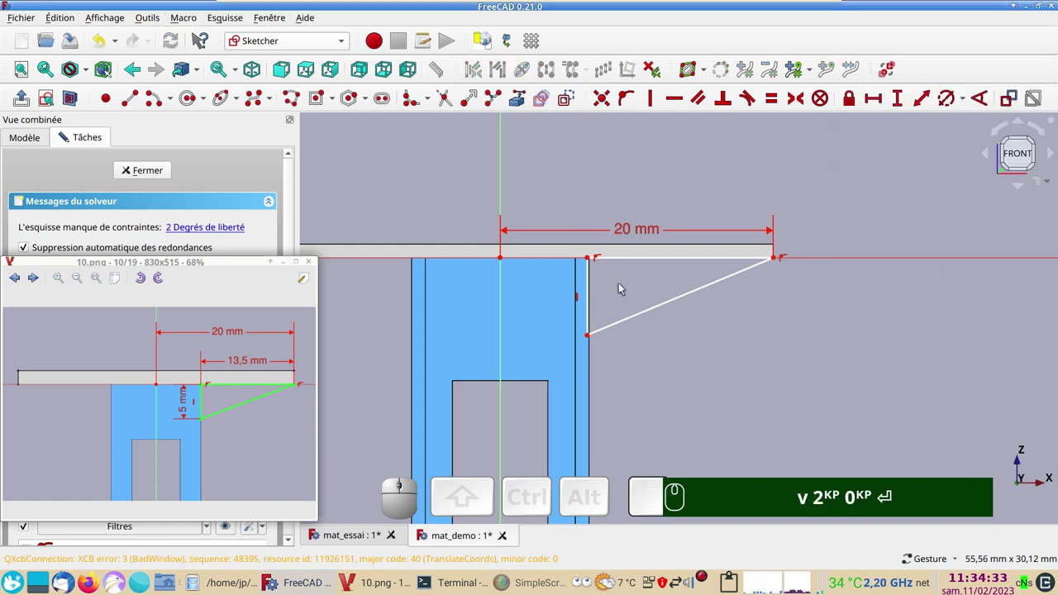
- Constrain the gusset's vertical edge to 5 mm tall
click(592, 296)
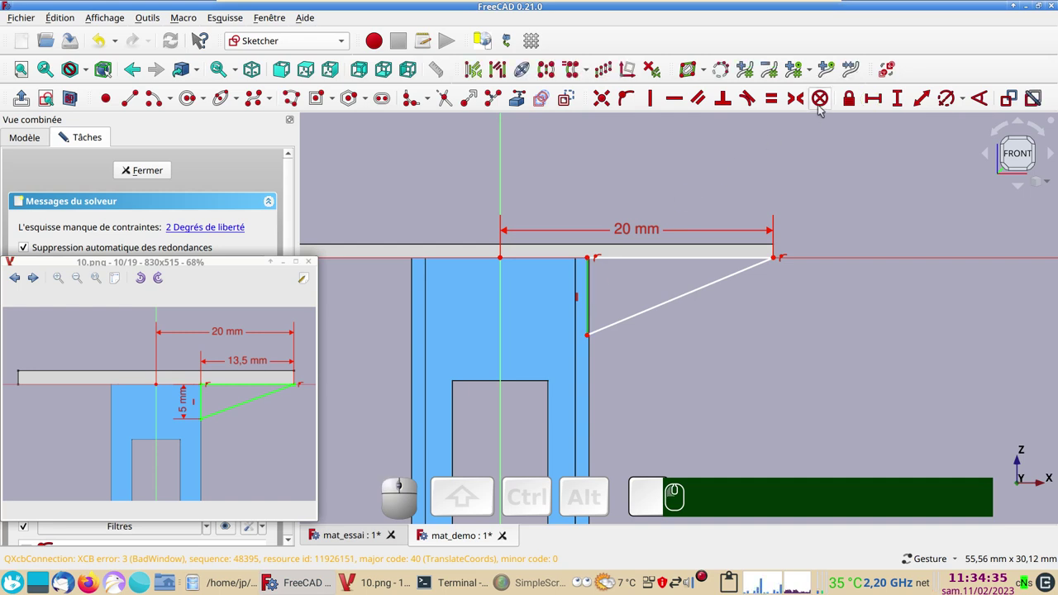
click(904, 96)
key(KP_5)
key(Return)
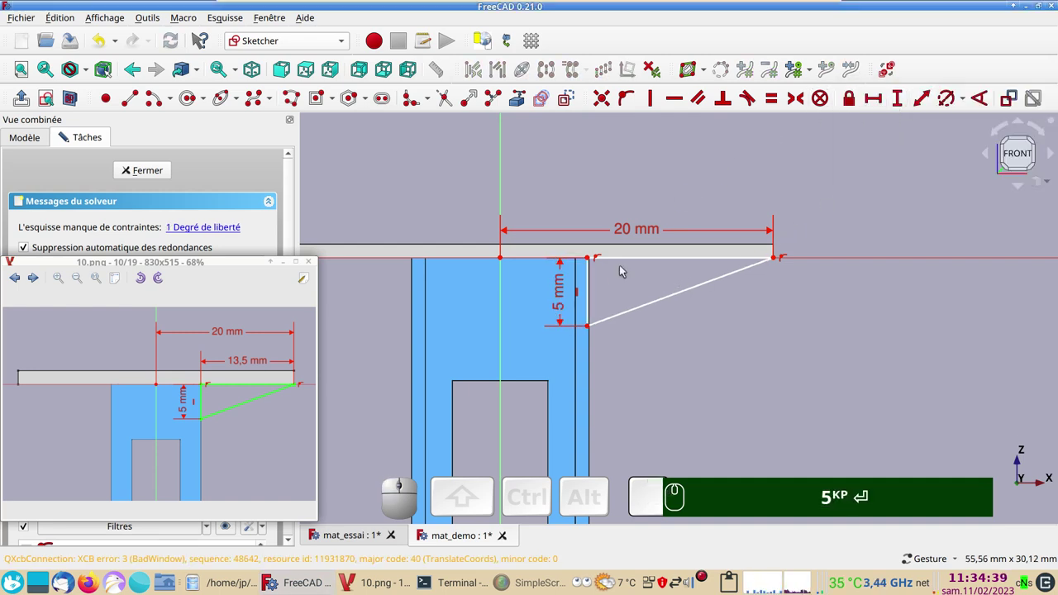
drag(592, 260, 638, 267)
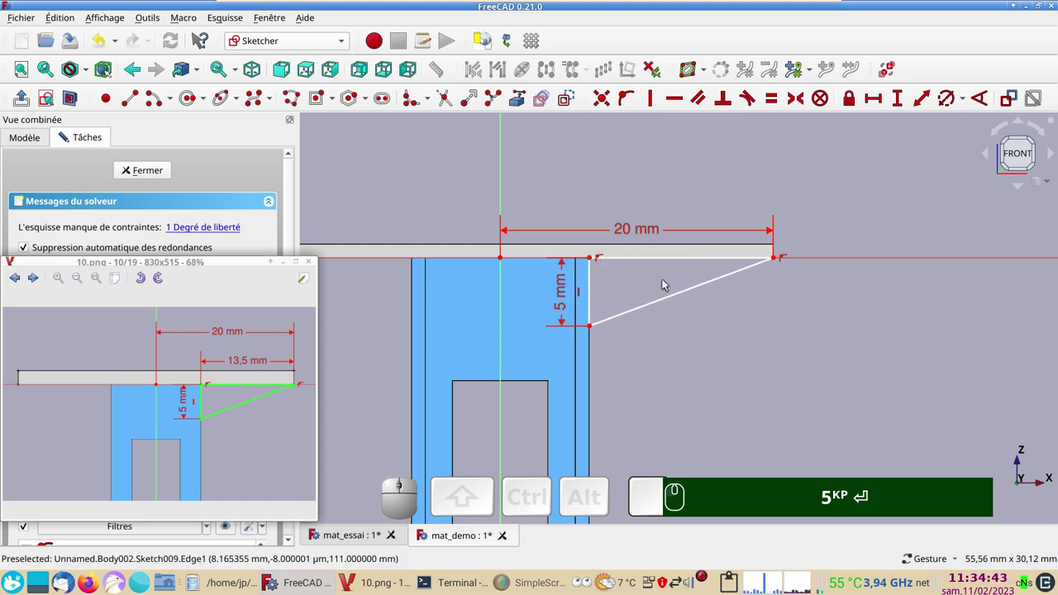
- Set the gusset width to 13.5 mm, fully constraining it, and close Sketch009
click(669, 260)
click(873, 97)
key(KP_1)
key(KP_3)
key(.)
key(KP_5)
key(Return)
click(156, 179)
click(192, 262)
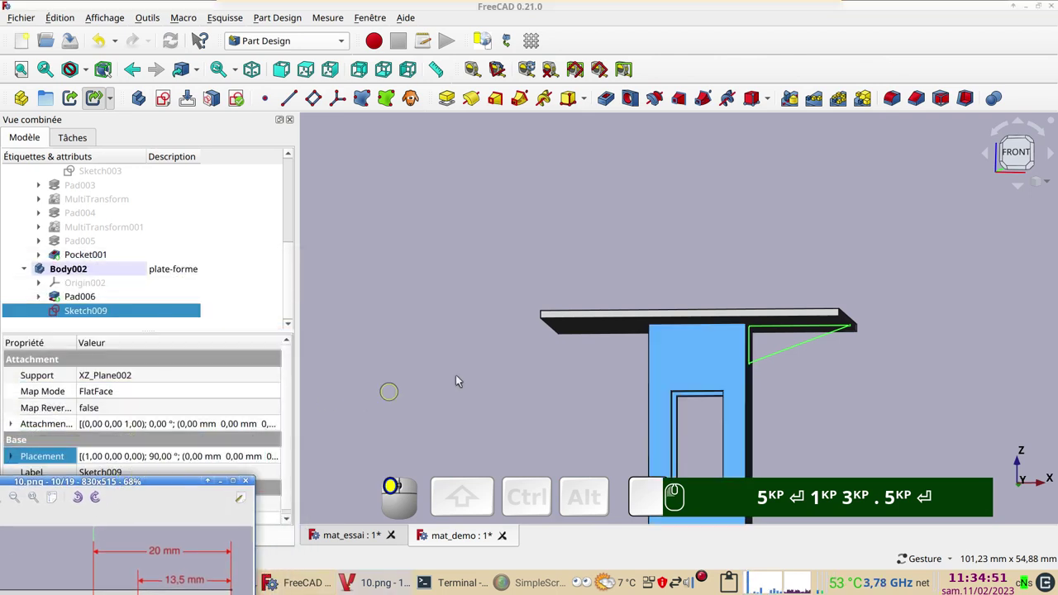
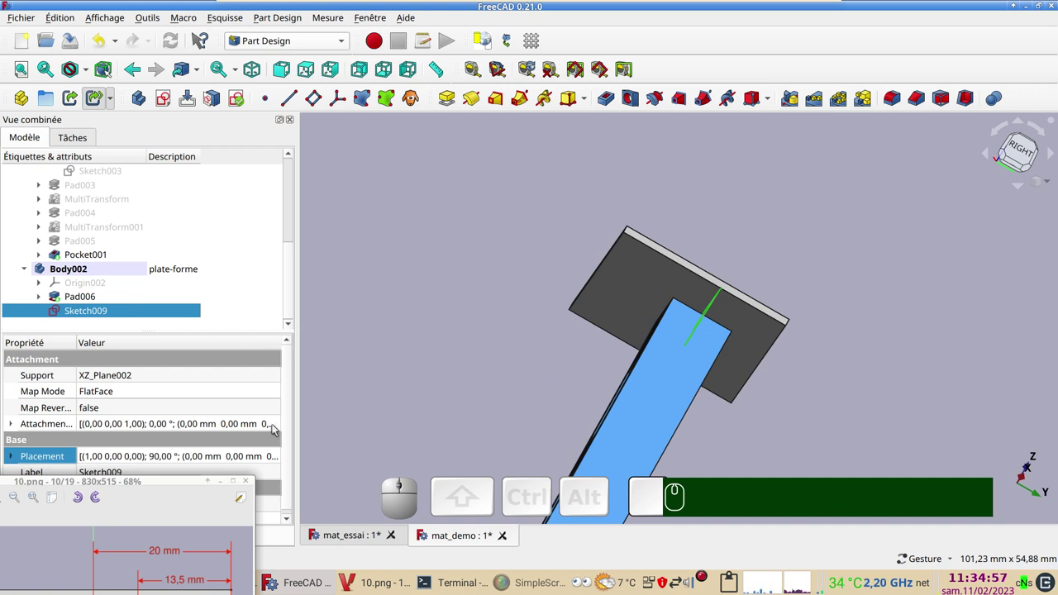
- Open the placement editor for Sketch009's attachment offset
click(281, 428)
click(276, 430)
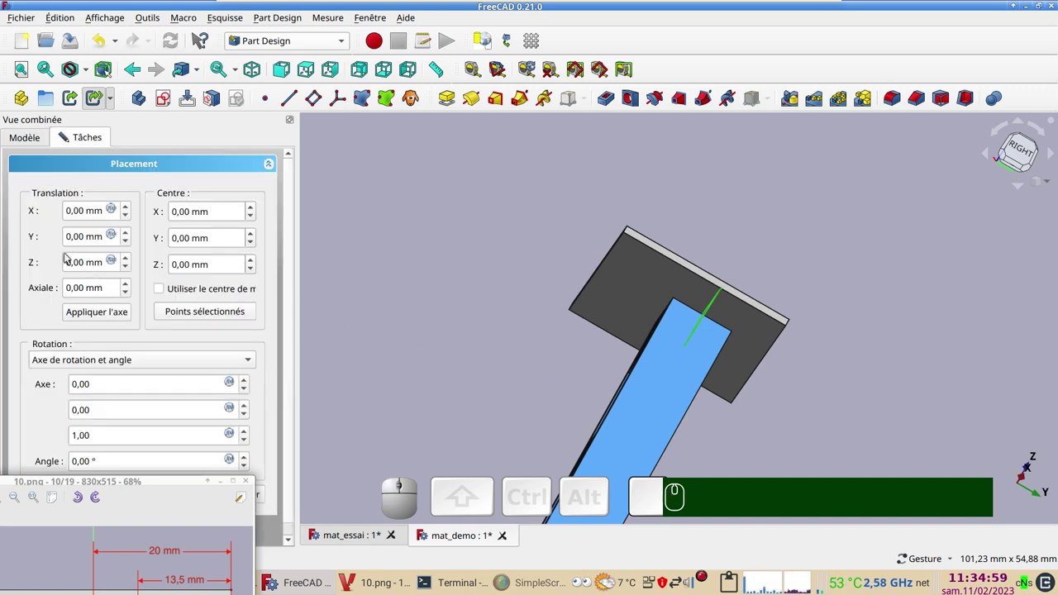
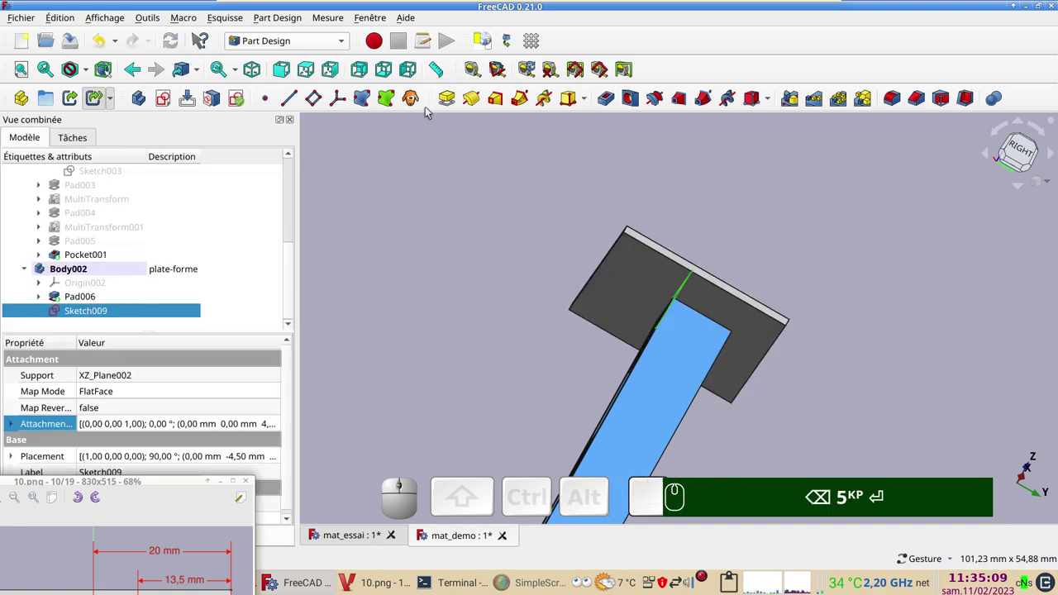
- Pad Sketch009 by 10 mm with Reversed ticked to form the gusset under the plate
click(451, 101)
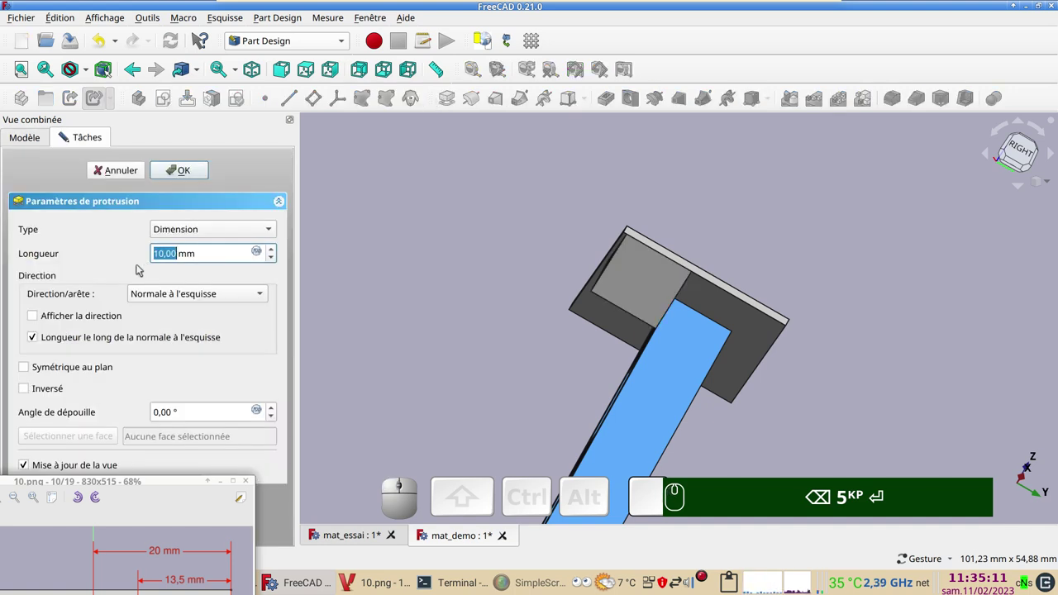
click(66, 392)
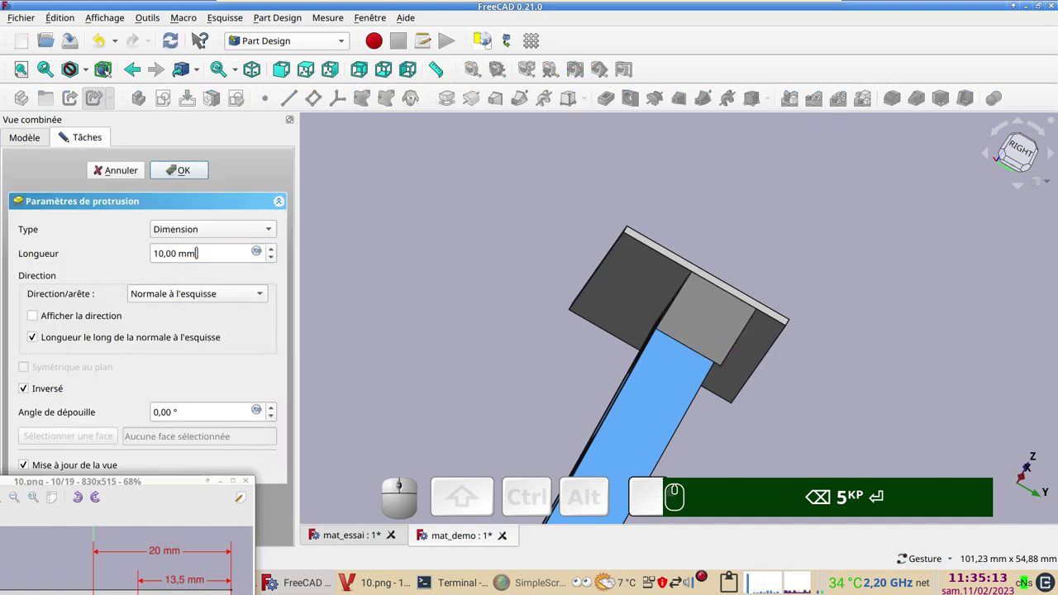
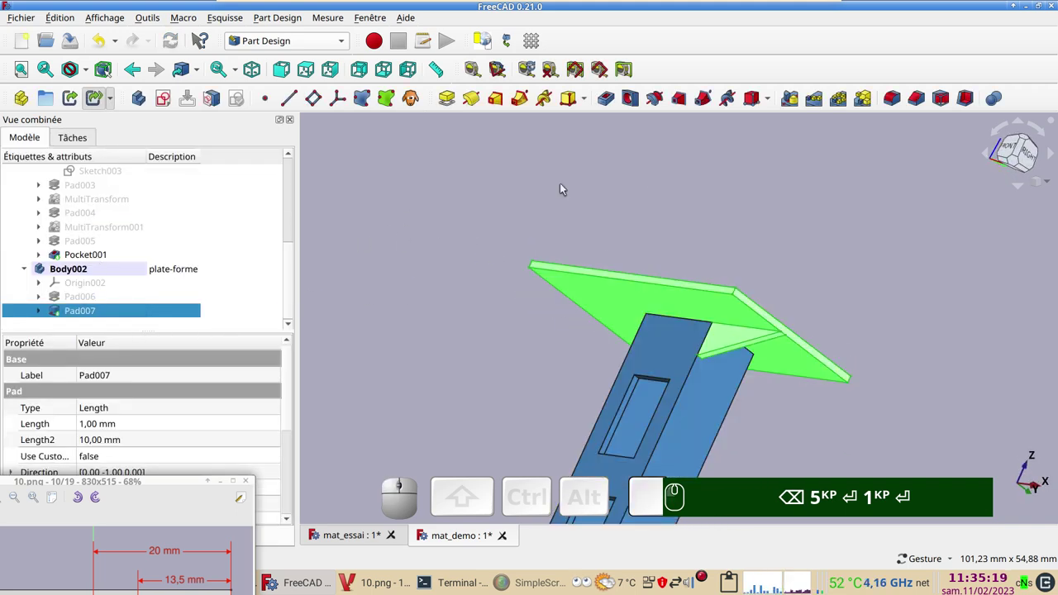
- Start a MultiTransform on gusset Pad007 and add a first mirror across the YZ plane
click(867, 100)
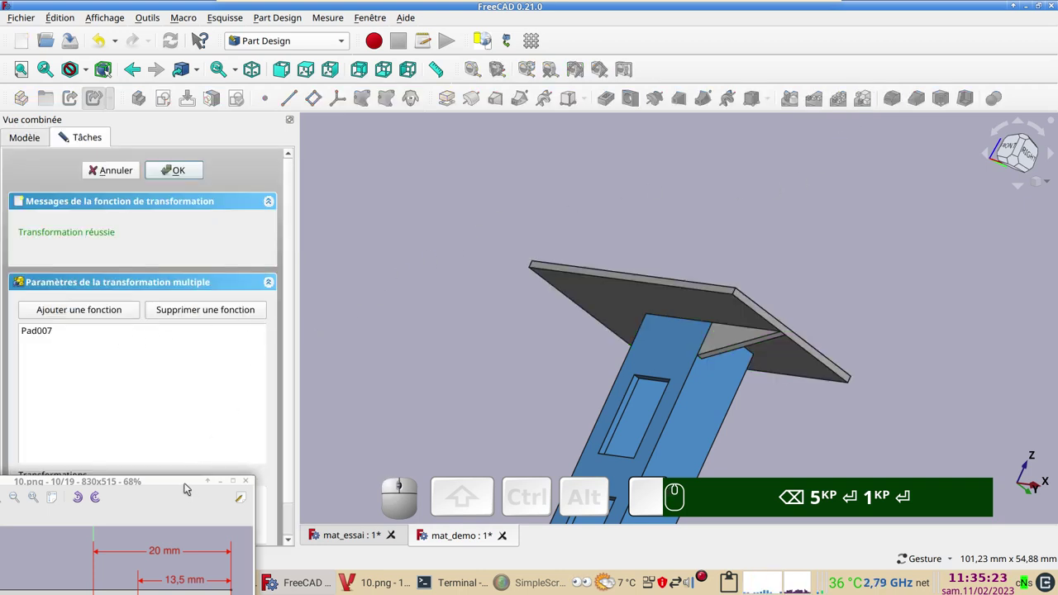
drag(173, 487, 204, 352)
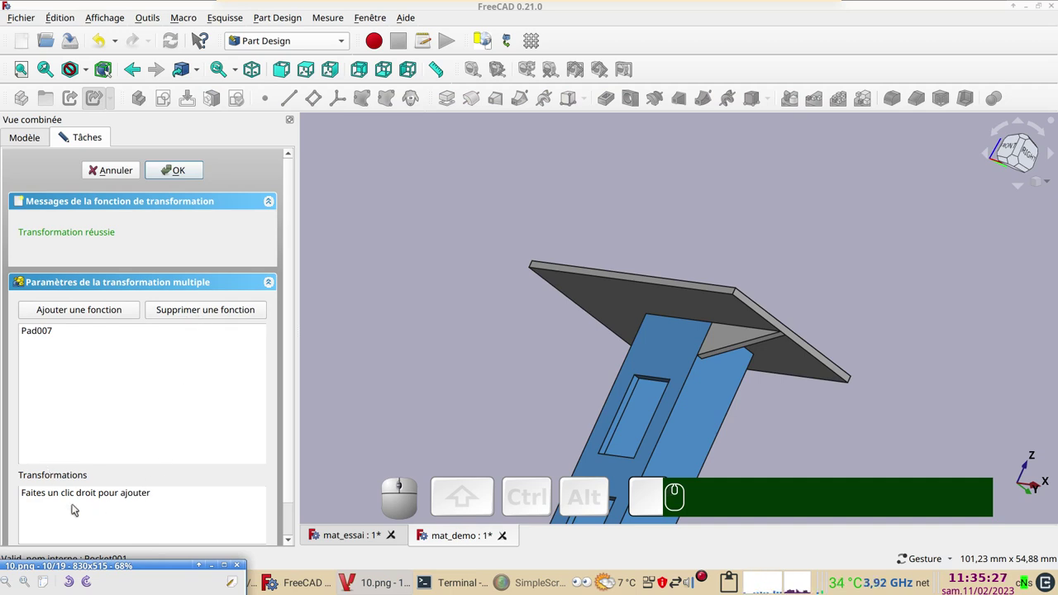
right_click(79, 512)
click(156, 416)
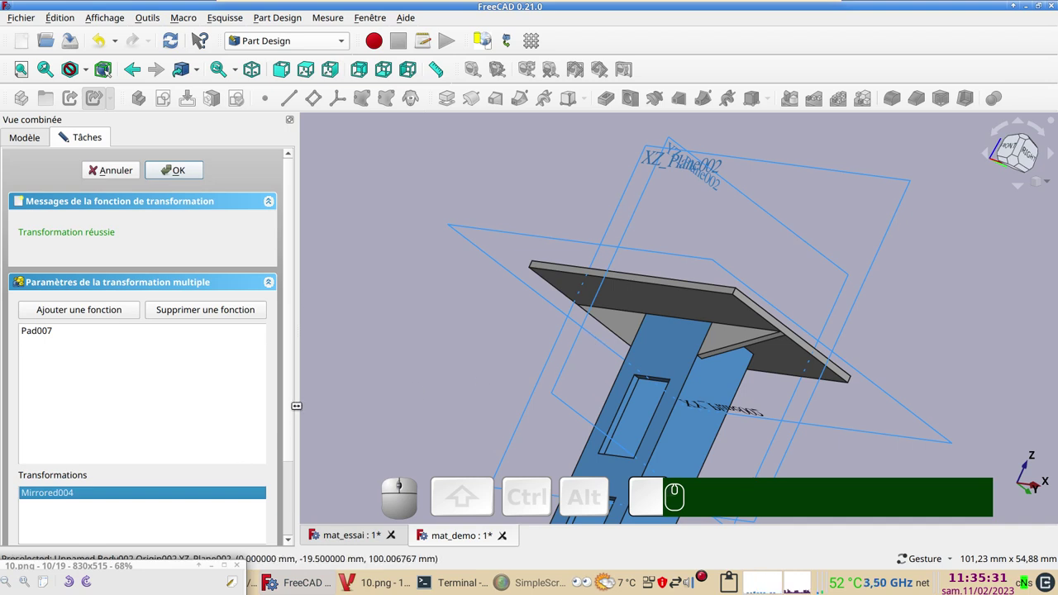
drag(295, 417, 192, 525)
click(189, 531)
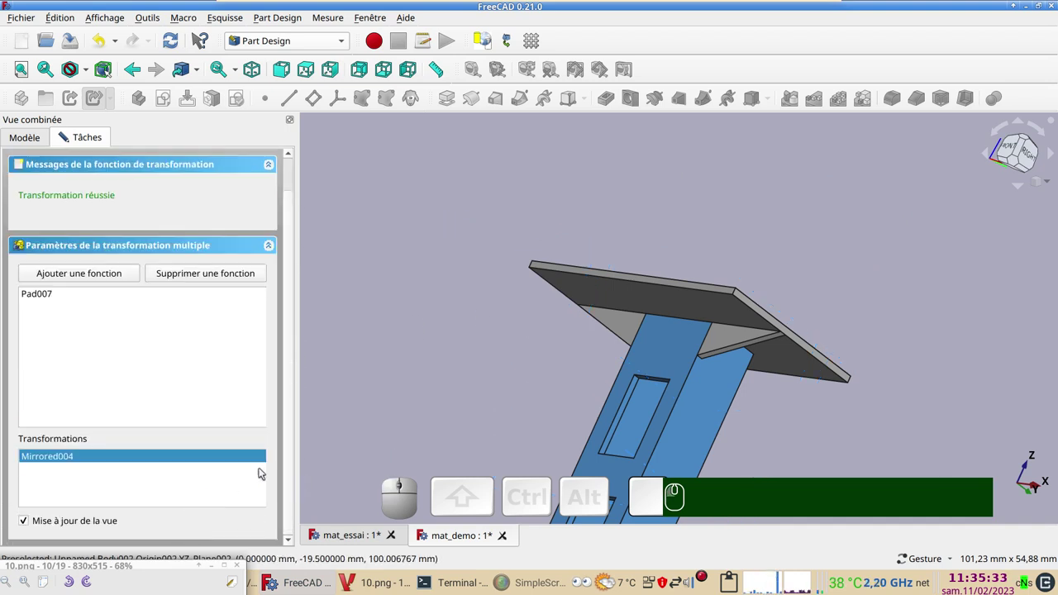
- Add a second mirror across the XZ plane and confirm MultiTransform002, checking gussets on all four sides
right_click(132, 491)
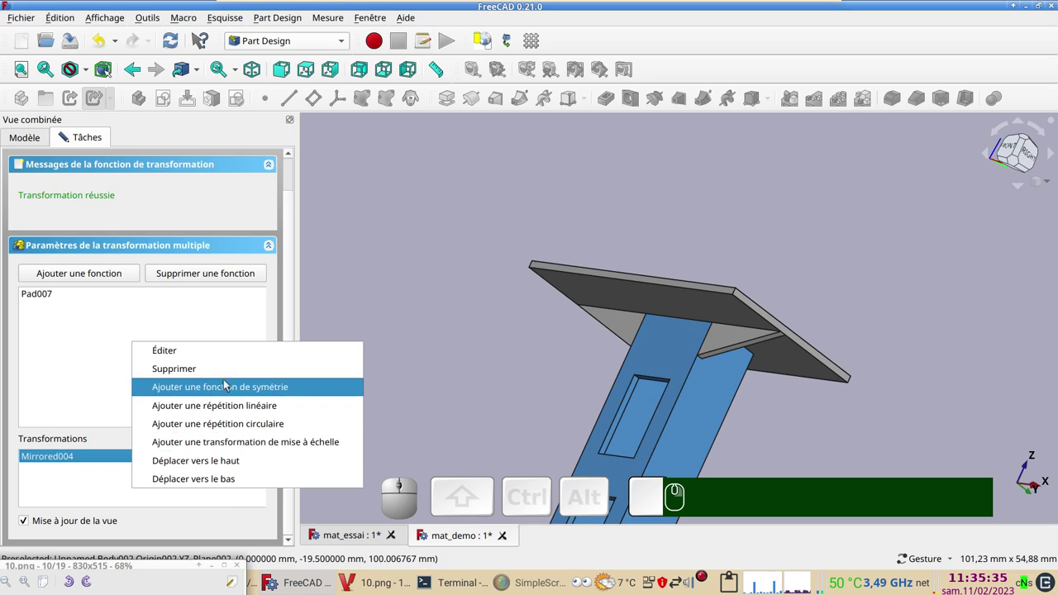
click(231, 388)
drag(472, 322, 588, 226)
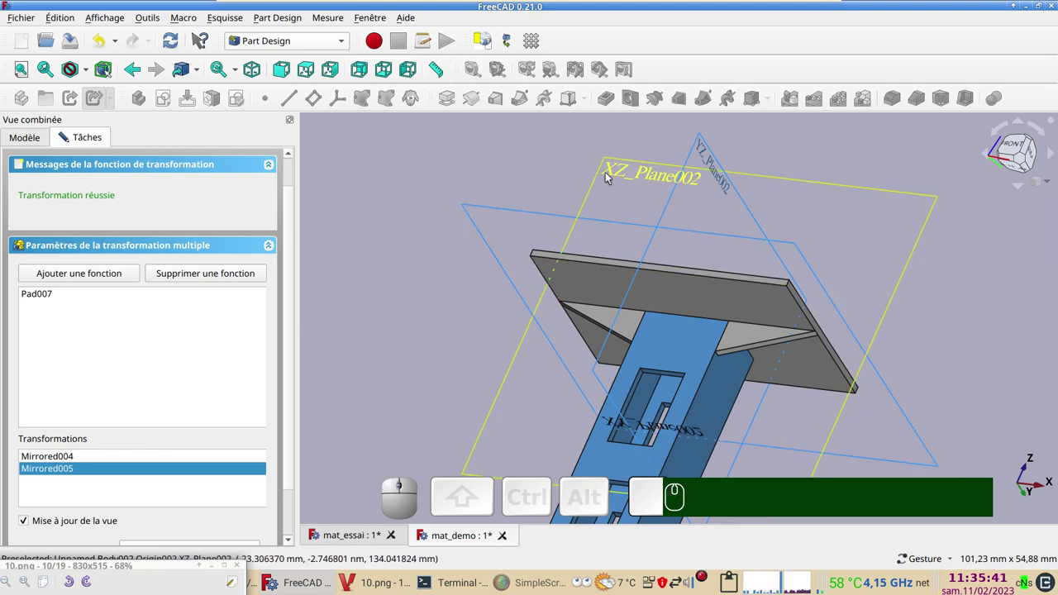
drag(296, 459, 241, 518)
click(259, 492)
click(198, 543)
click(196, 514)
drag(290, 251, 170, 169)
click(169, 169)
scroll(down, 3)
drag(154, 564, 192, 438)
scroll(down, 3)
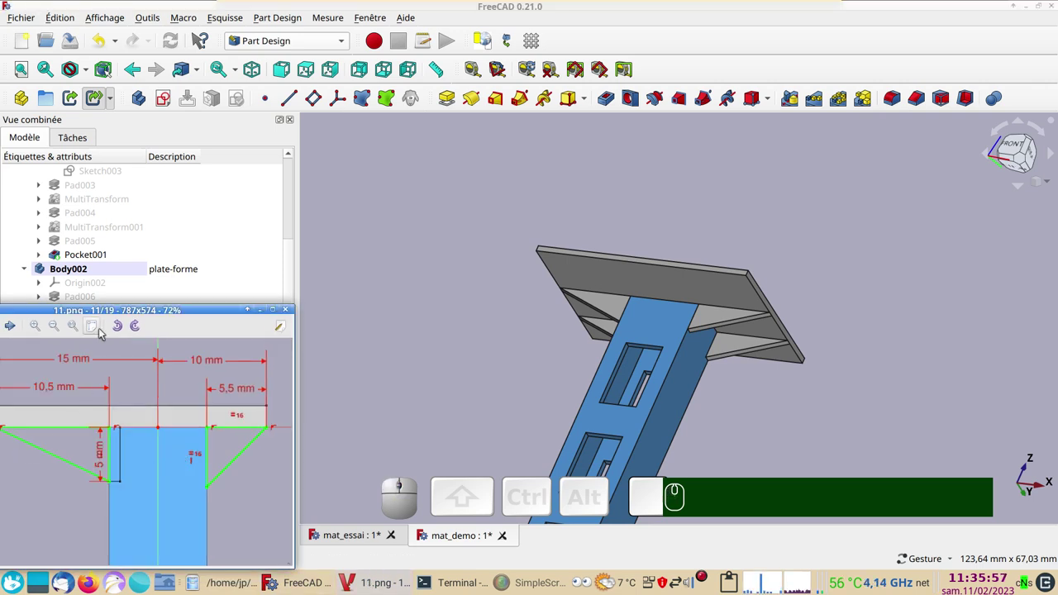
- Select the plate-forme body and start a new sketch, listing the XY, XZ and YZ base planes
click(119, 308)
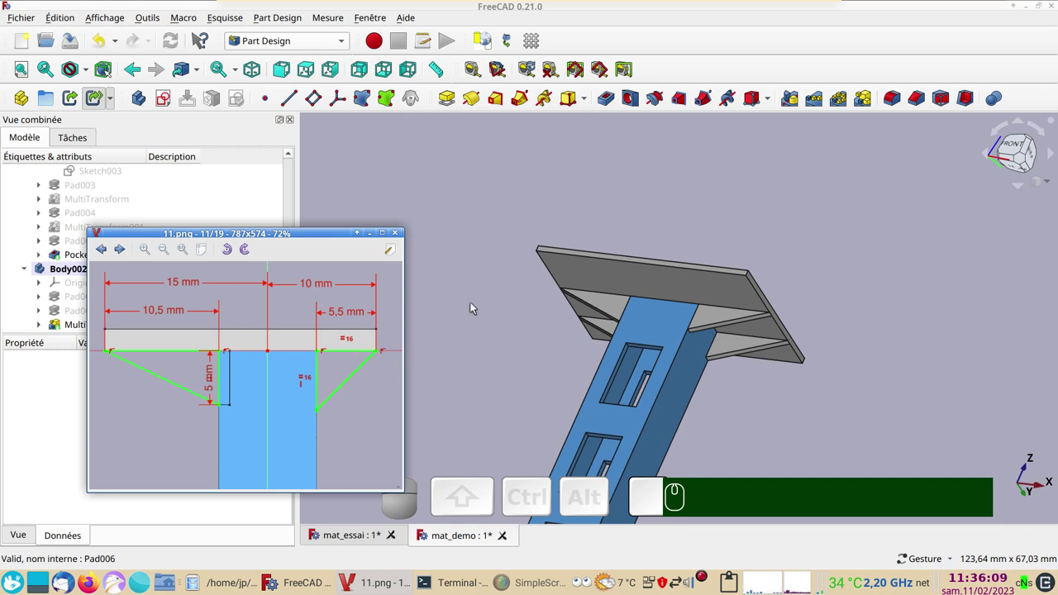
click(463, 176)
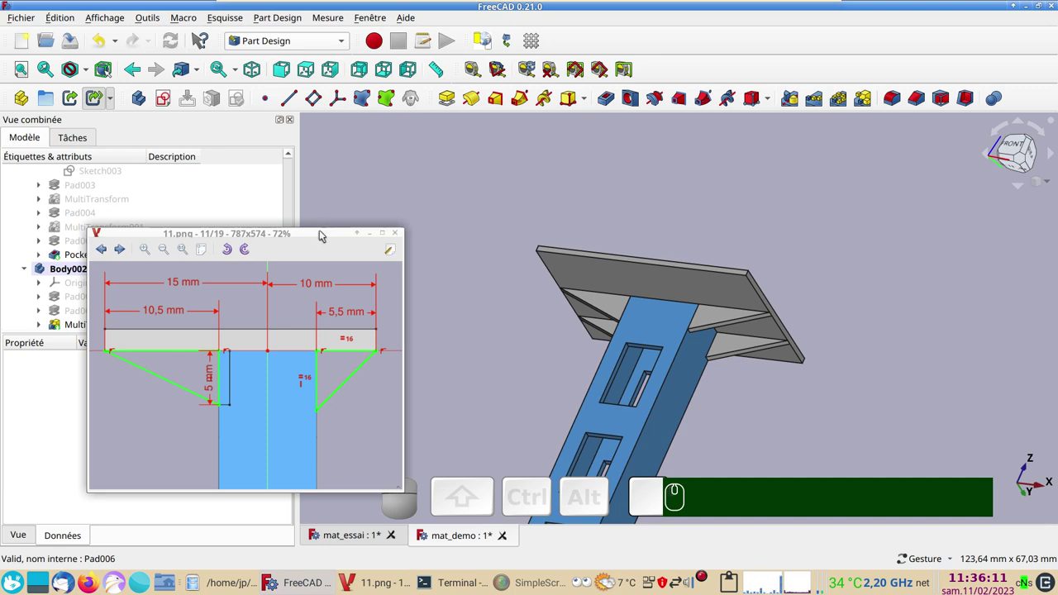
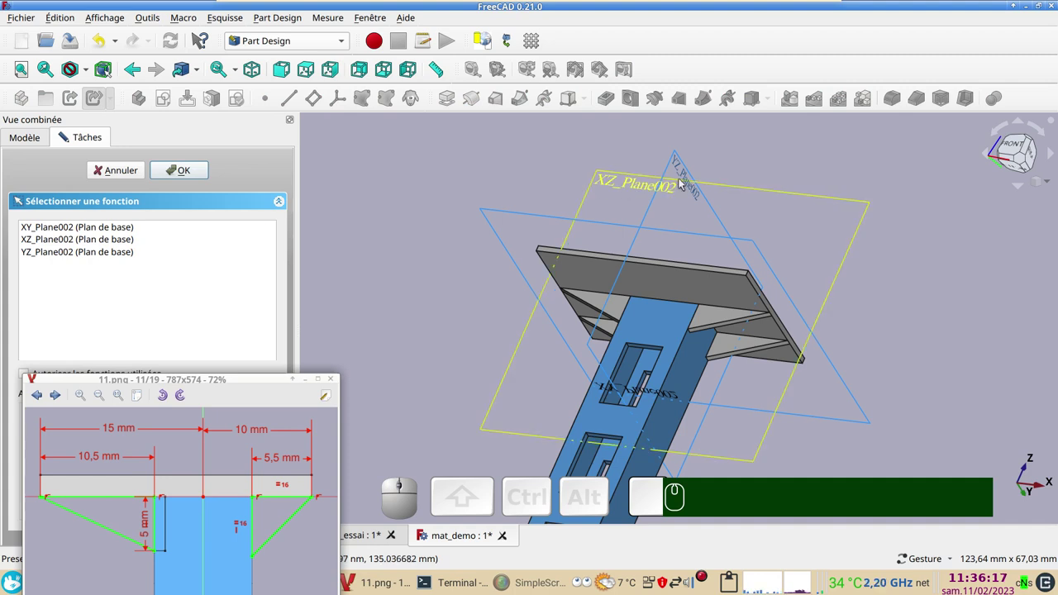
- Attach the sketch to the YZ plane, draw a polyline triangle and make its inner edge vertical against the mast
click(686, 172)
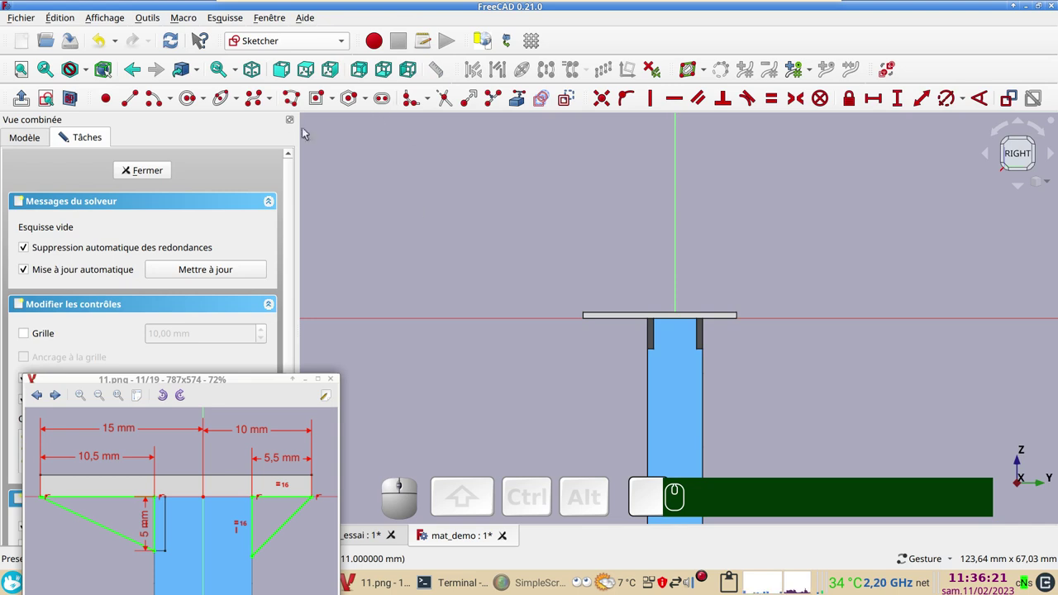
click(300, 98)
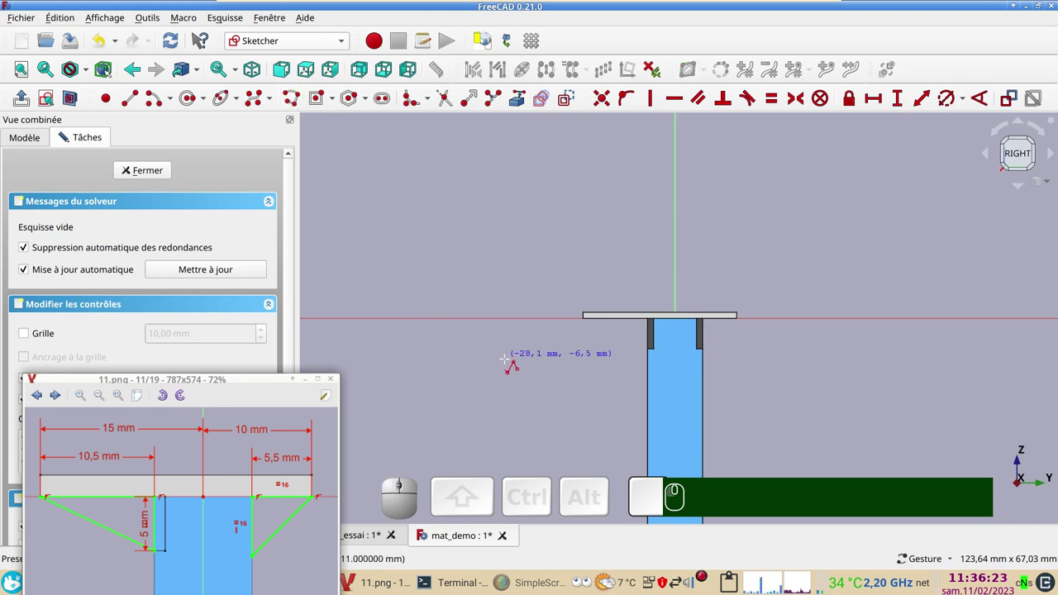
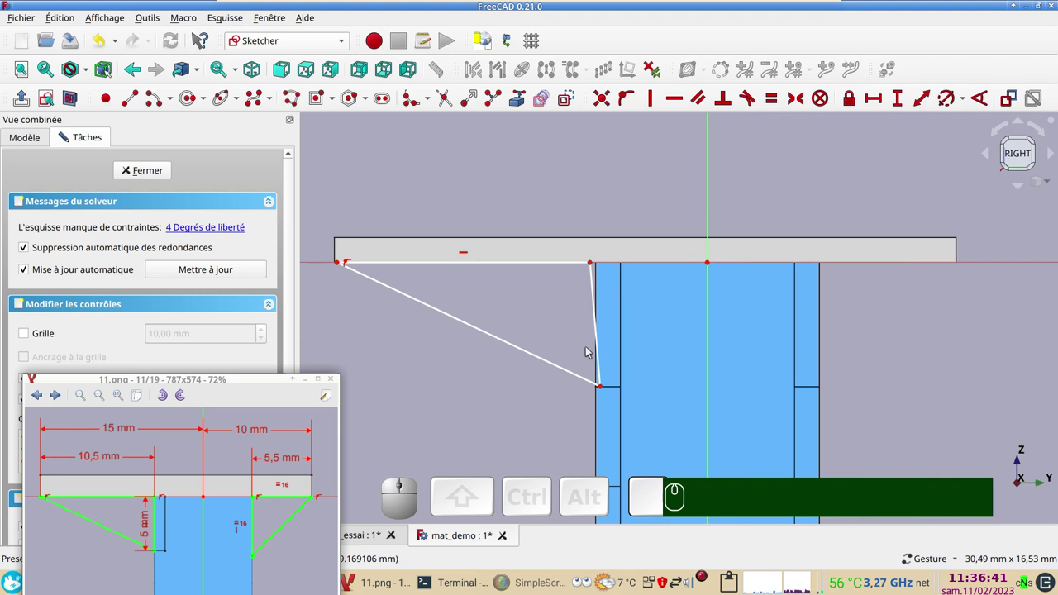
click(601, 352)
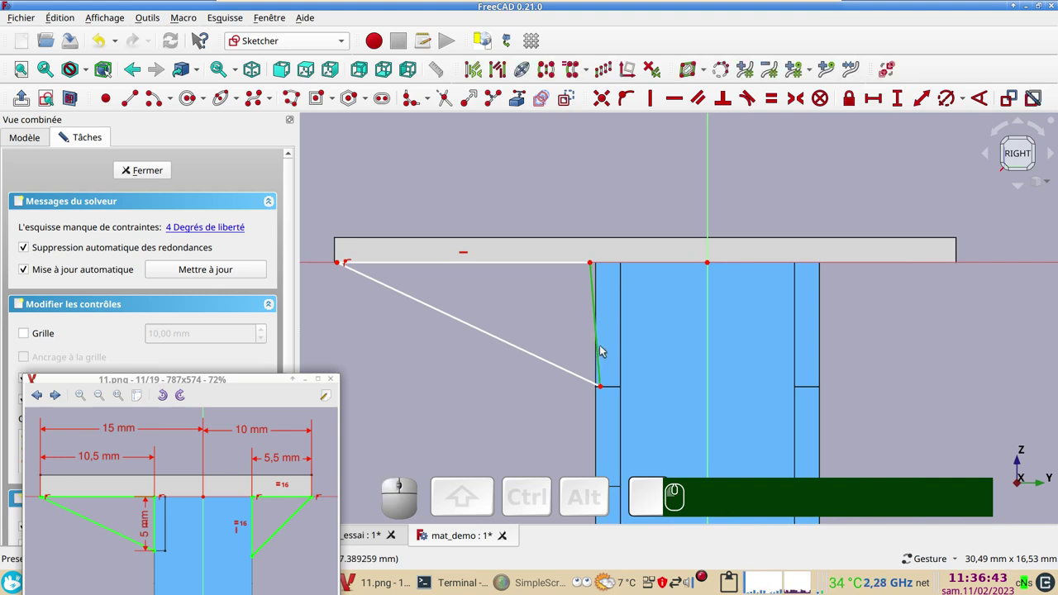
key(v)
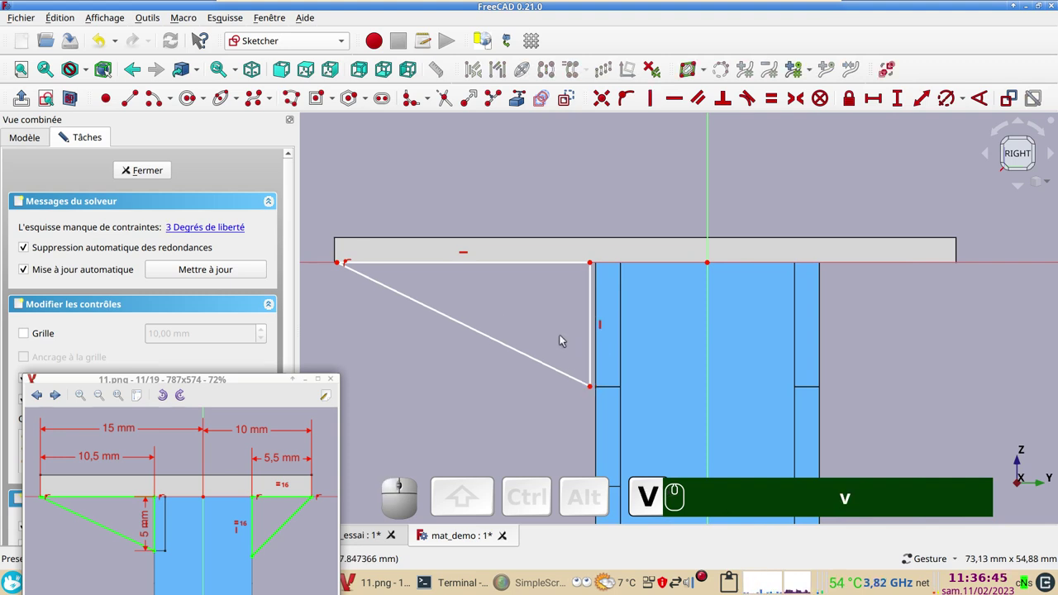
click(594, 299)
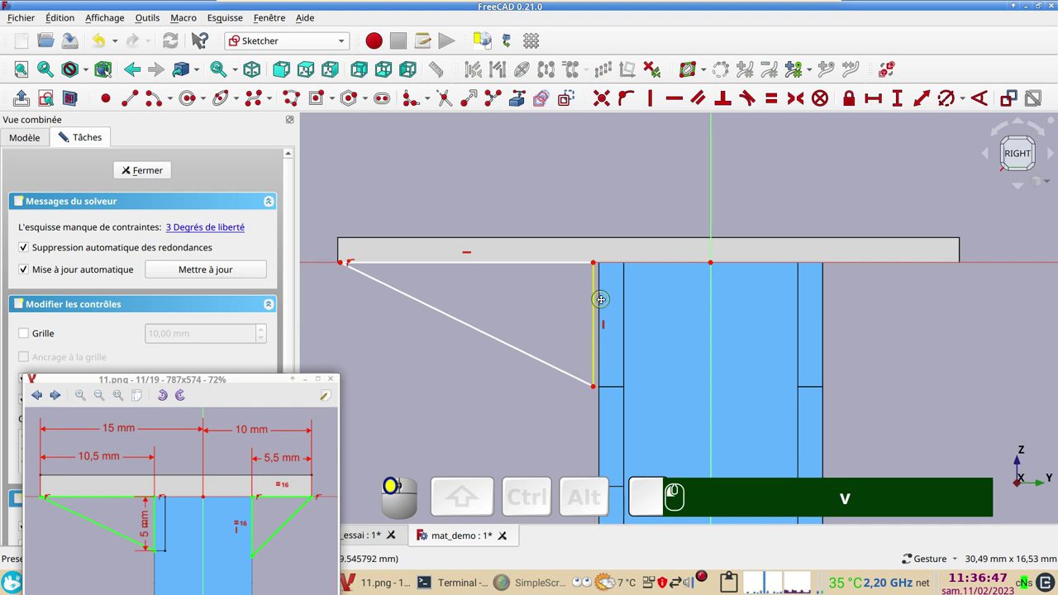
drag(597, 264, 613, 269)
click(613, 264)
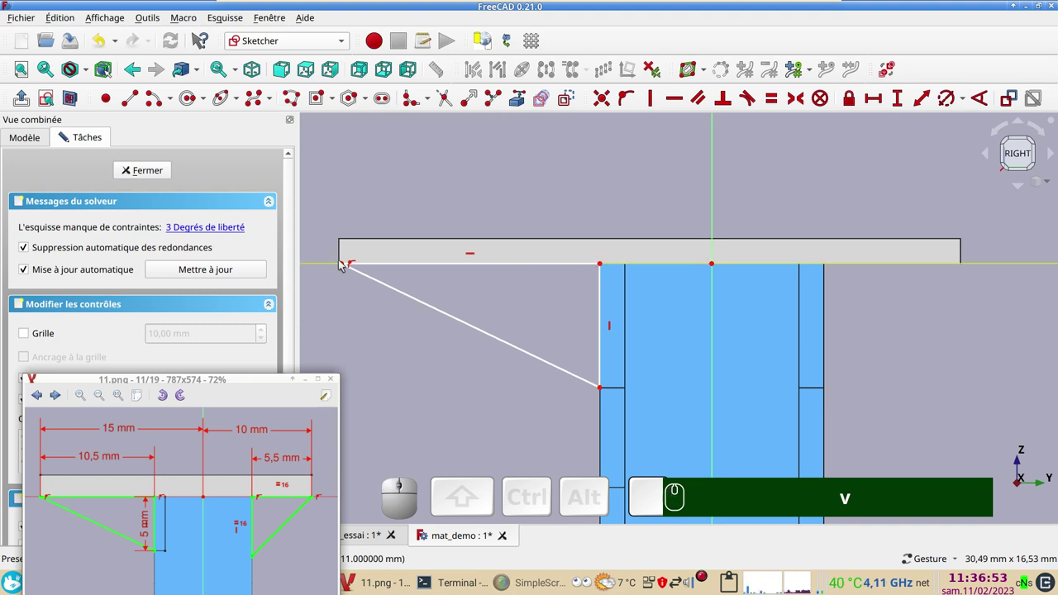
- Constrain the gusset's outer corner 15 mm from the axis
click(345, 266)
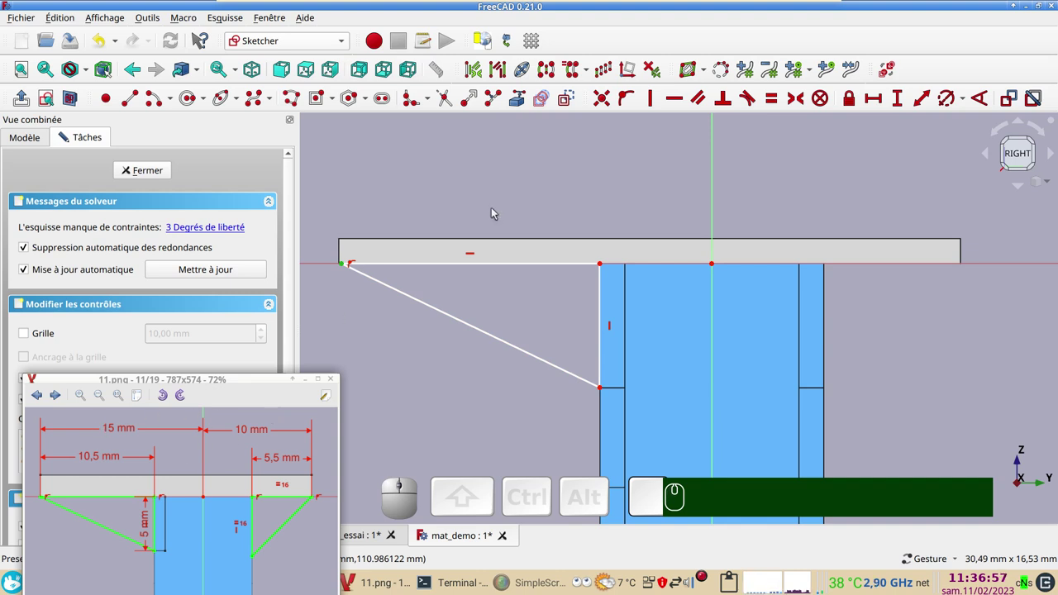
click(873, 104)
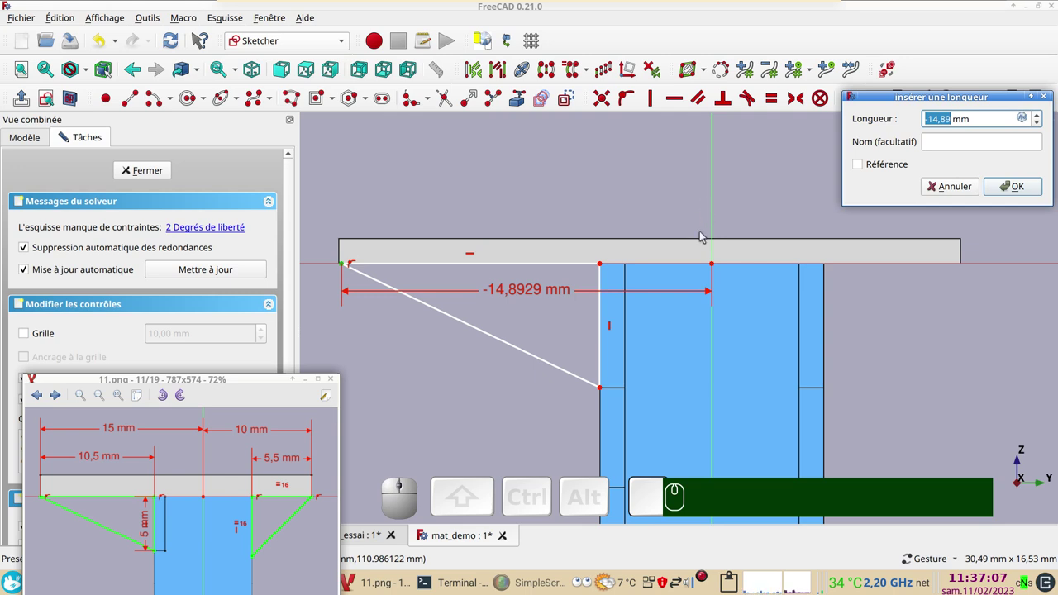
key(Escape)
click(343, 266)
click(711, 216)
click(867, 97)
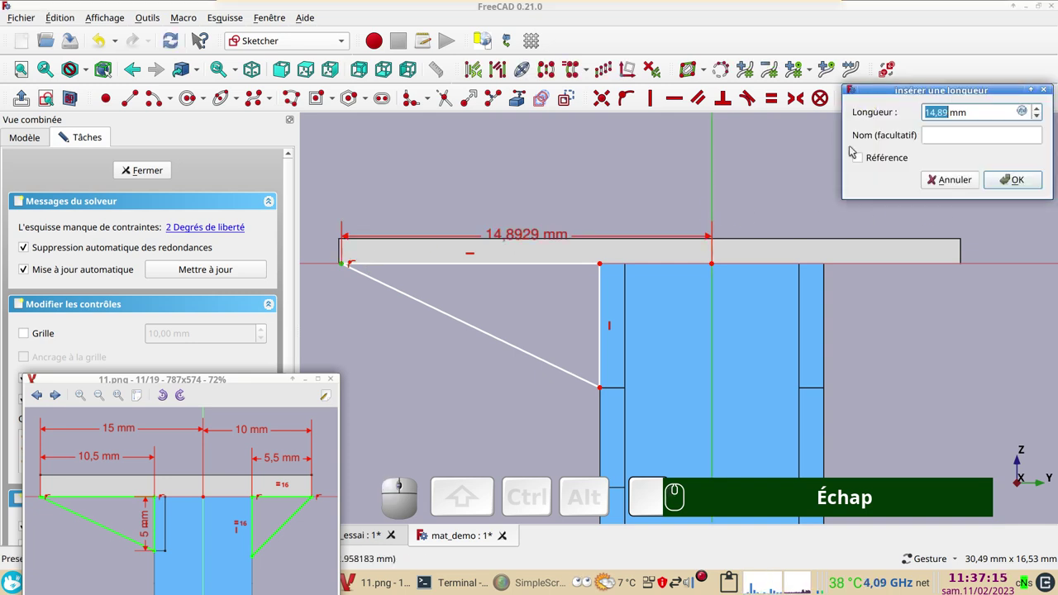
key(KP_1)
key(KP_5)
key(Return)
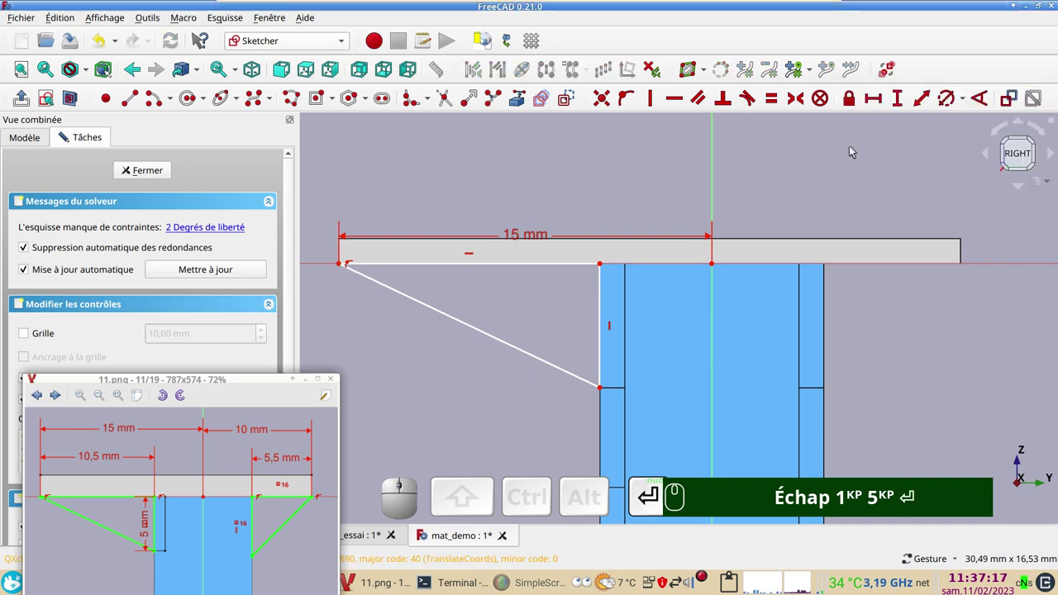
drag(529, 241, 614, 324)
- Dimension the gusset's vertical edge 5 mm and its top edge 10,5 mm
click(609, 327)
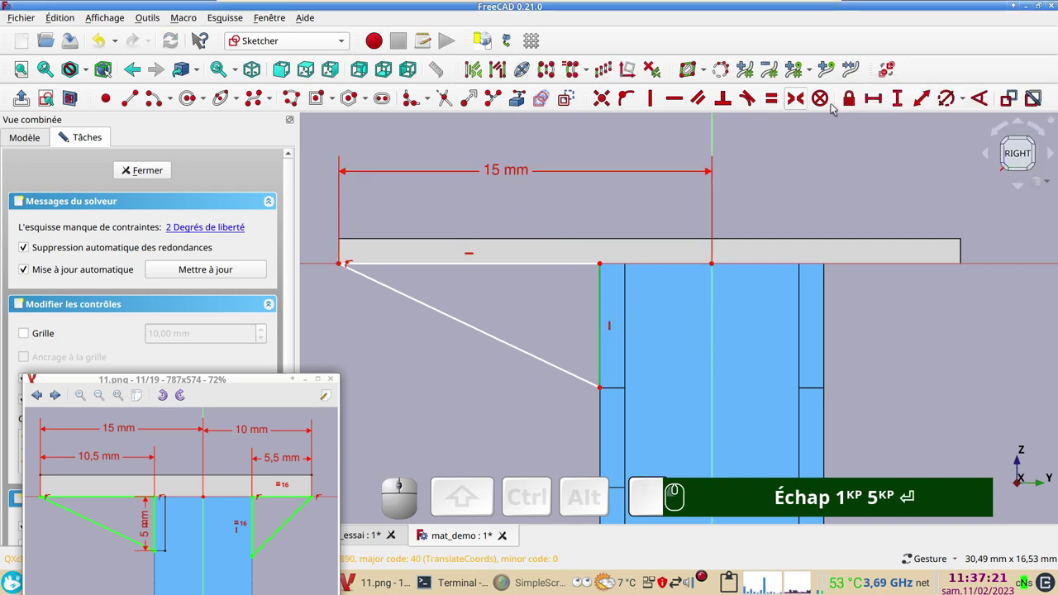
click(905, 103)
key(KP_5)
key(Return)
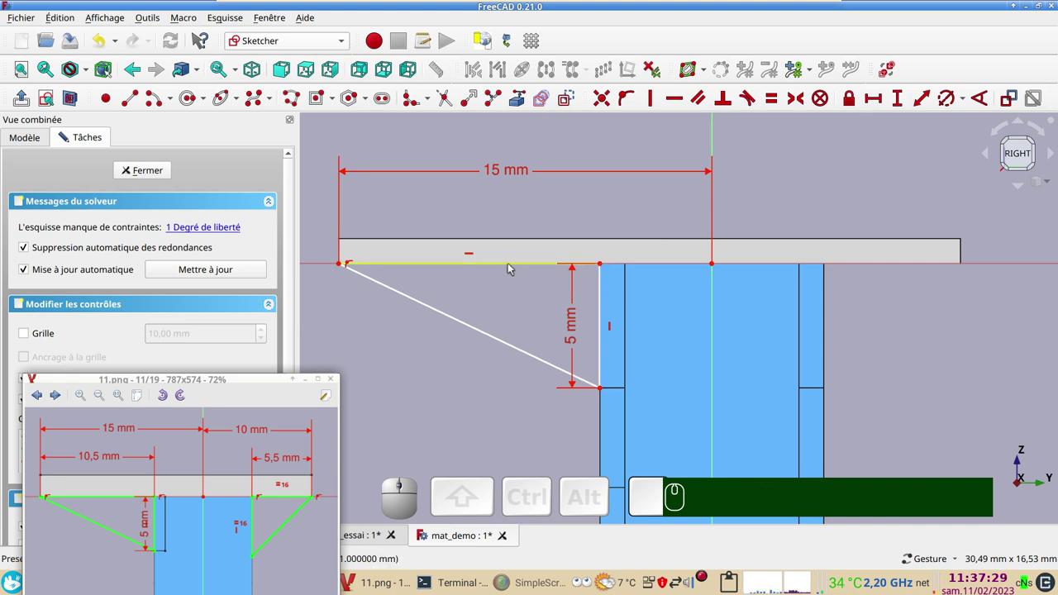
click(517, 267)
click(883, 101)
key(KP_1)
key(KP_0)
key(KP_Decimal)
key(KP_5)
key(Return)
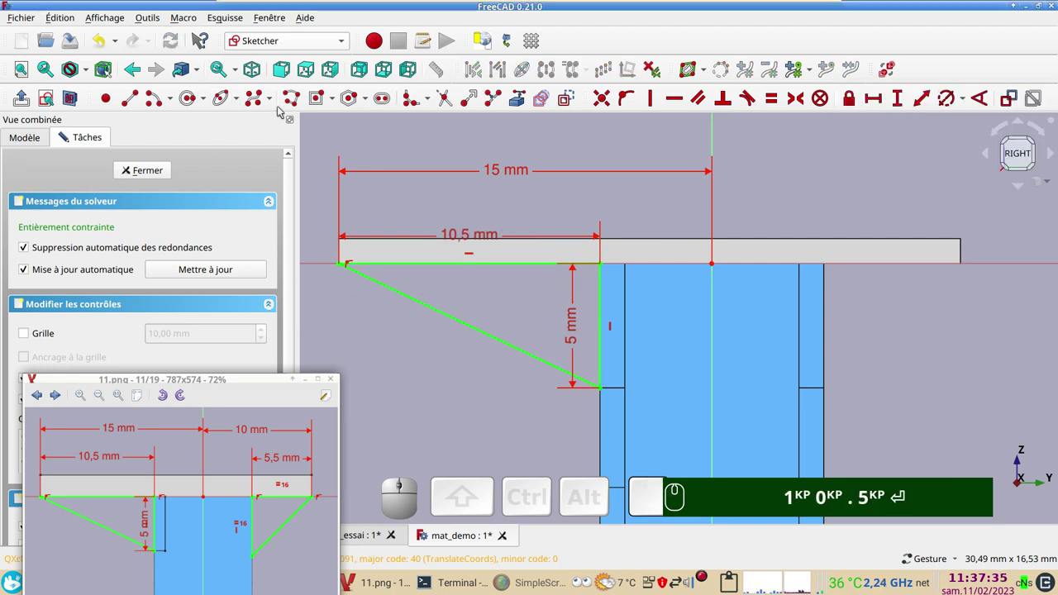
- Begin a second gusset outline with the polyline tool
click(298, 99)
key(KP_1)
key(KP_0)
text(.)
key(KP_5)
key(Return)
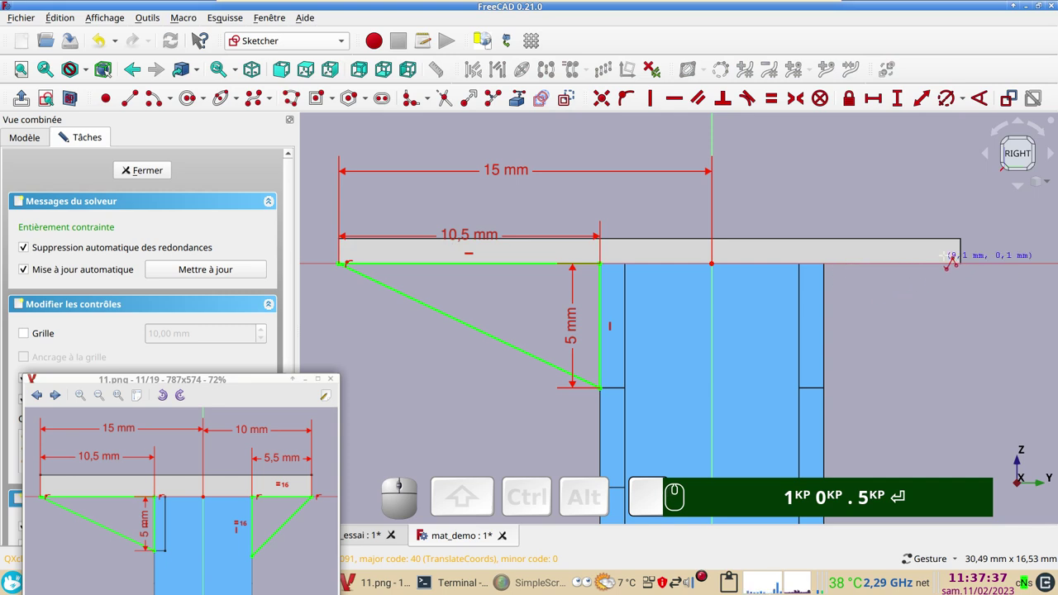
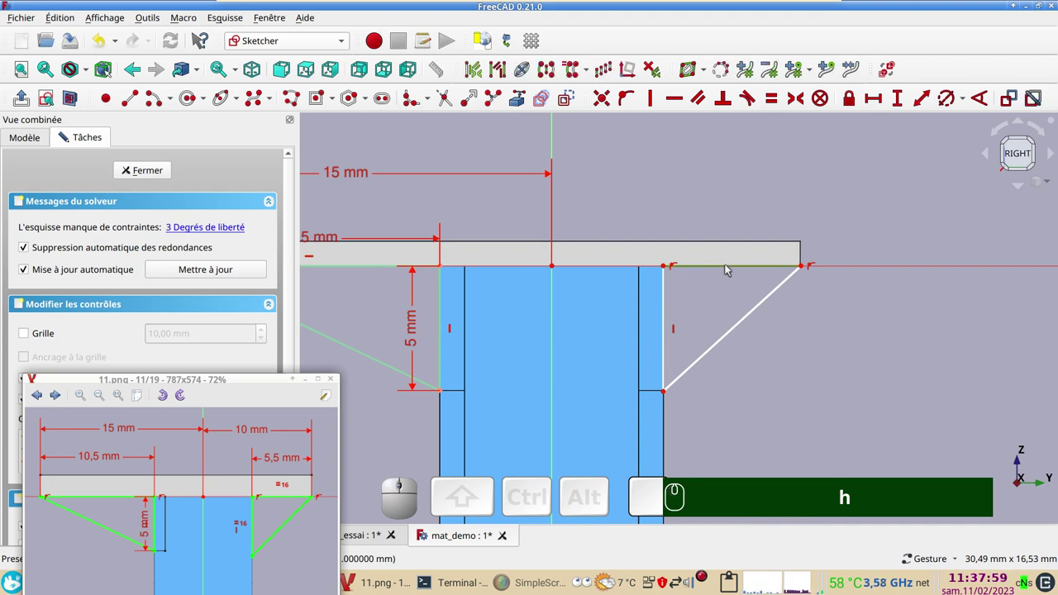
- Dimension the right gusset's top edge to 5 mm
click(883, 102)
key(KP_5)
key(Return)
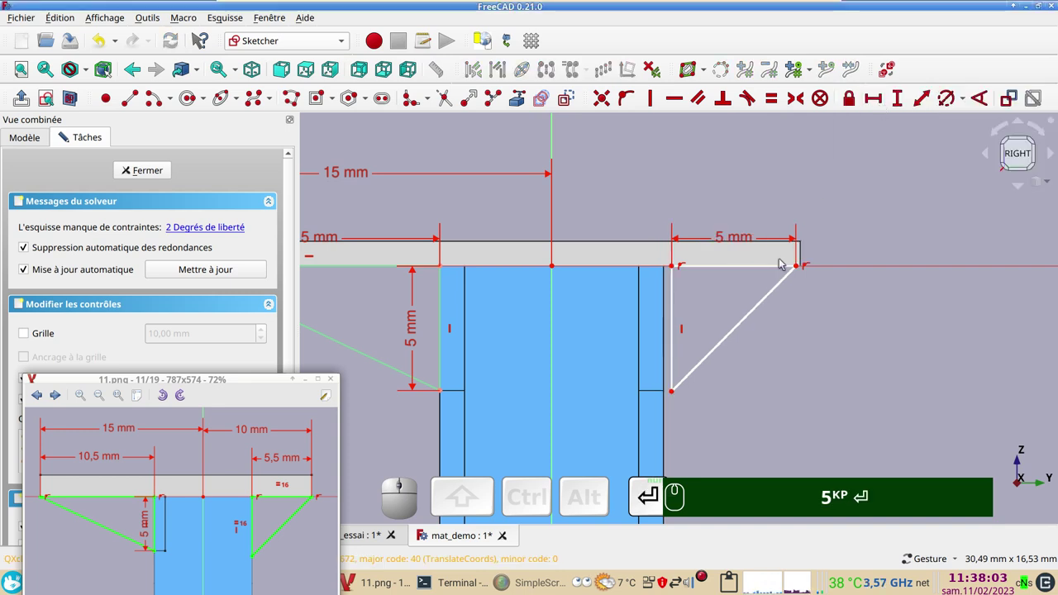
- Make the right gusset's top and vertical legs equal length
click(709, 268)
click(678, 308)
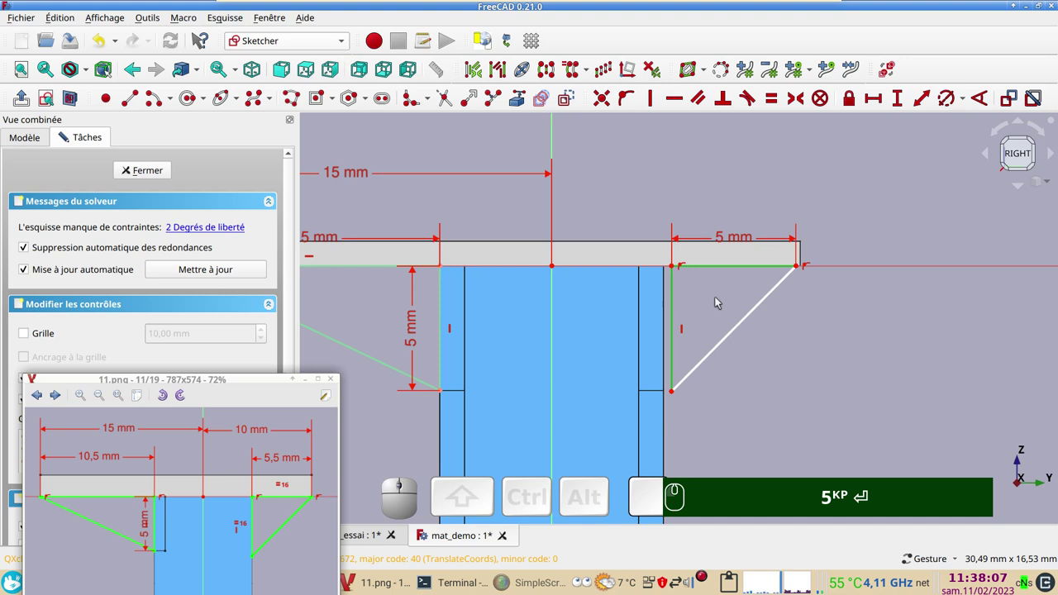
key(e)
key(KP_5)
key(Return)
text(e)
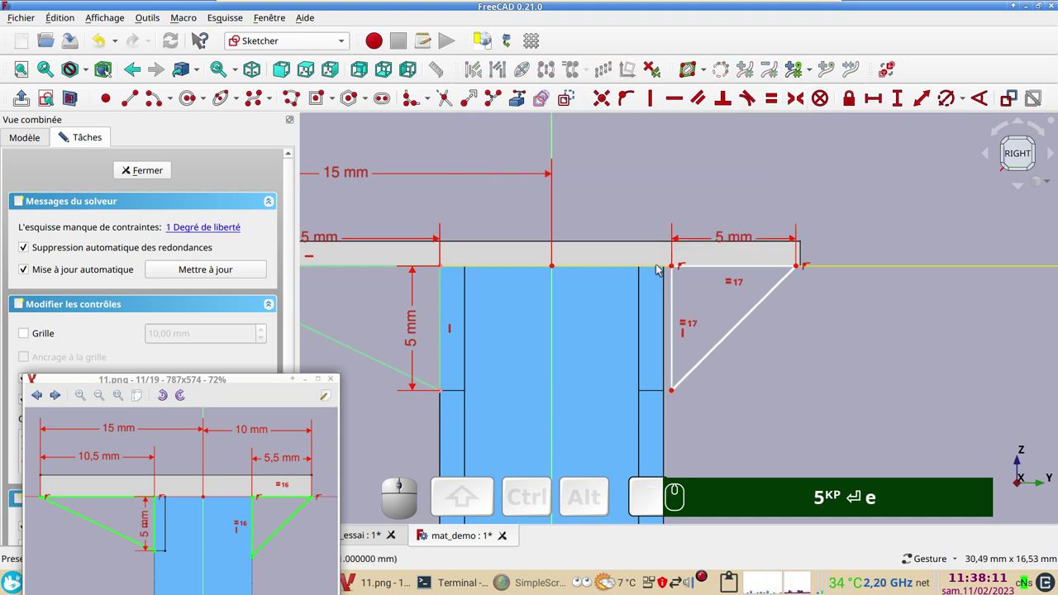
click(675, 267)
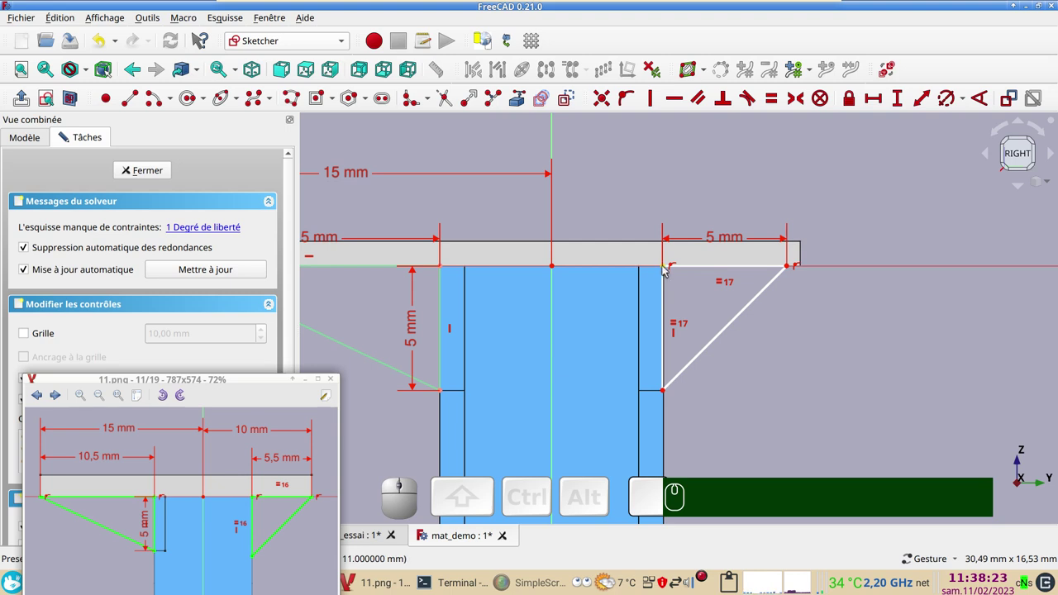
- Constrain the gusset's inner top corner 4,5 mm from the mast axis
click(663, 270)
click(872, 100)
key(KP_4)
key(KP_Decimal)
key(KP_5)
key(Return)
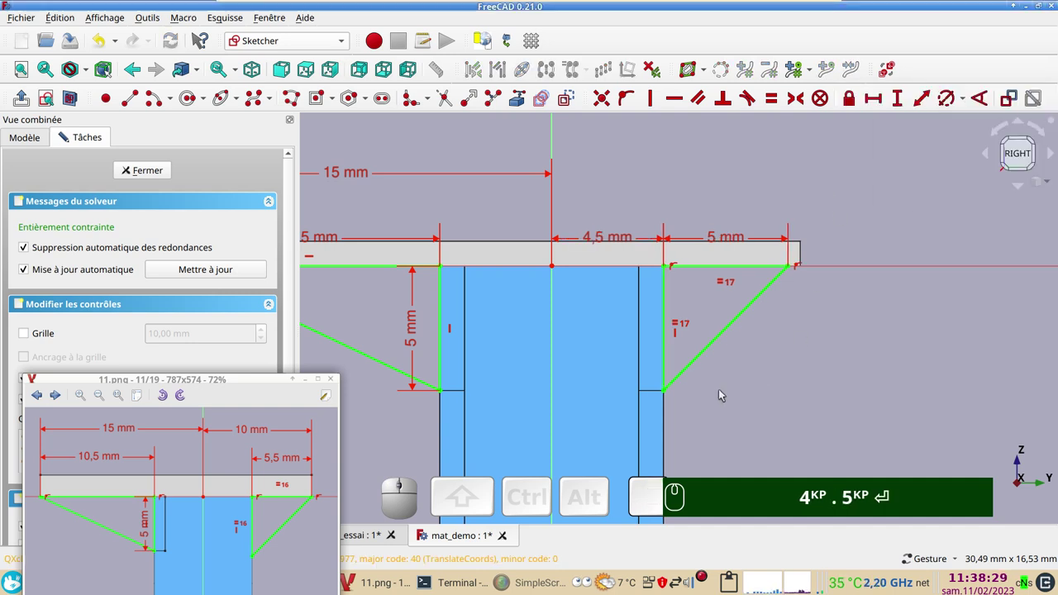
key(KP_4)
text(.)
key(KP_5)
key(Return)
scroll(down, 3)
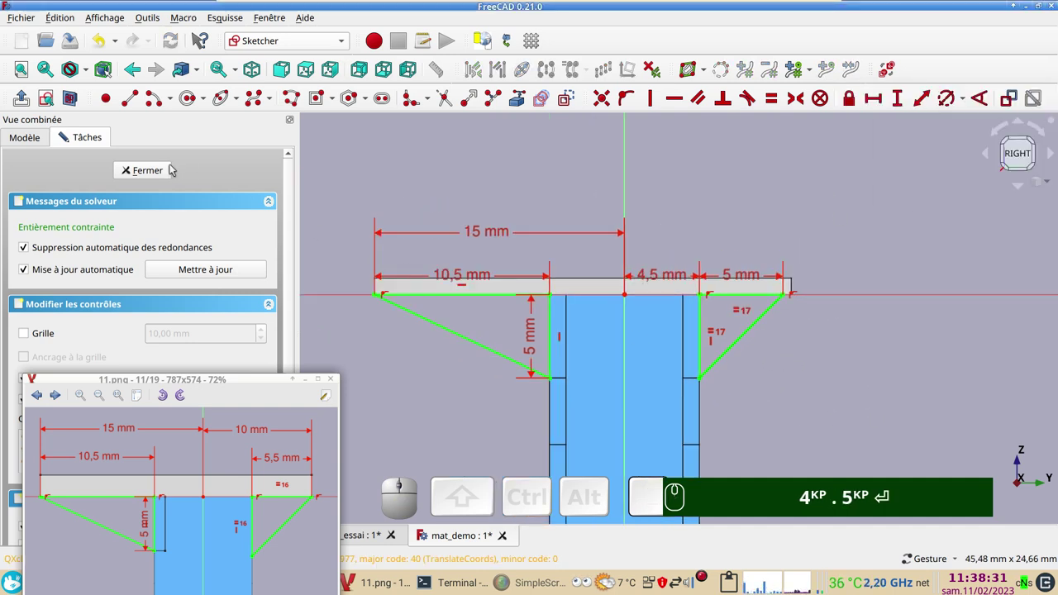
- Close Sketch010 and edit its placement to offset it about 6,5 mm toward the mast's side face
click(159, 168)
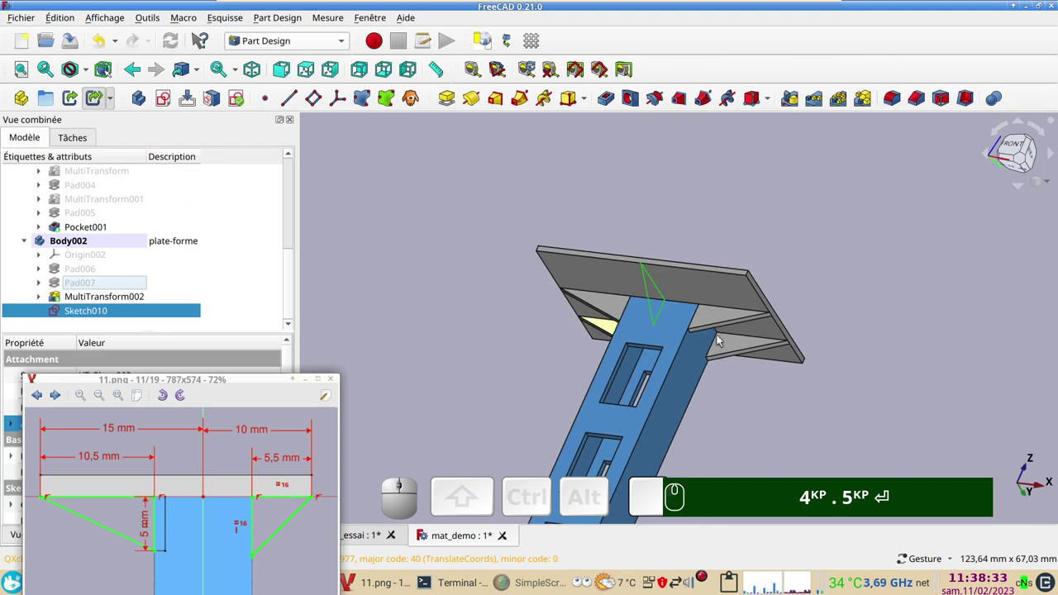
click(135, 311)
drag(214, 380, 274, 449)
click(278, 420)
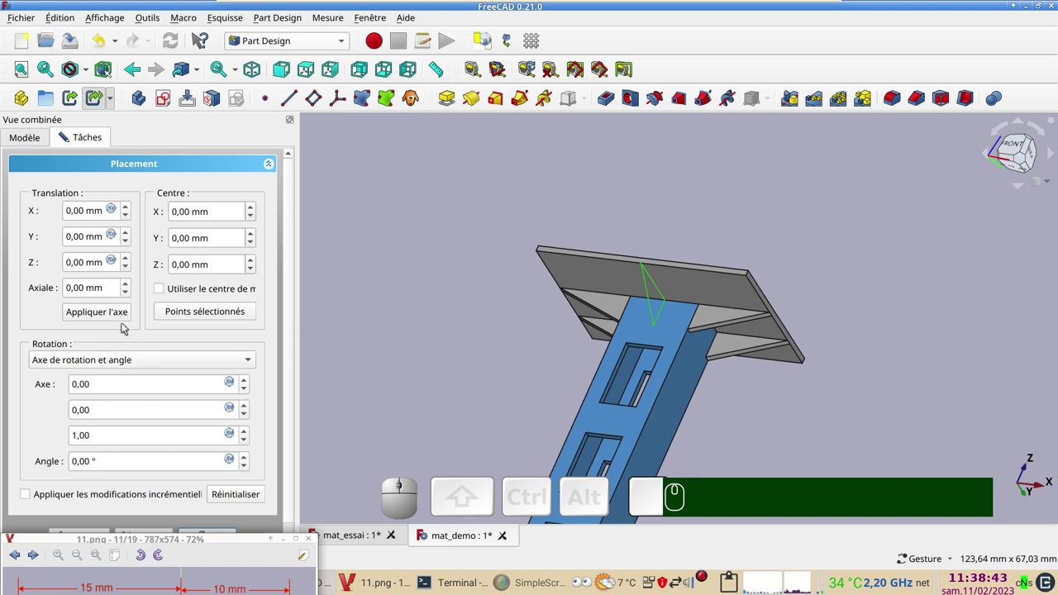
scroll(up, 3)
scroll(up, 3)
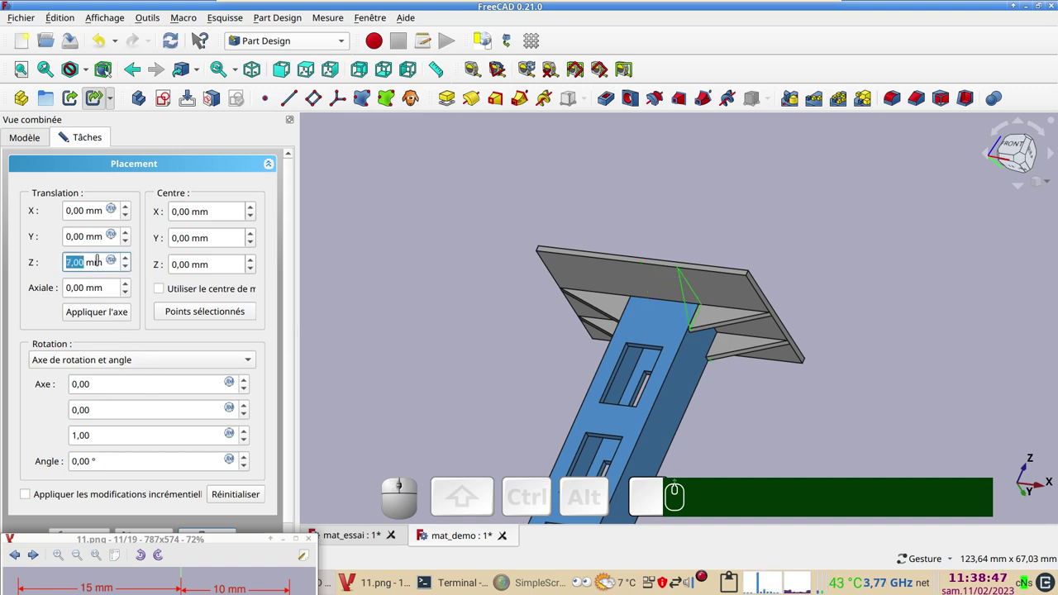
scroll(down, 3)
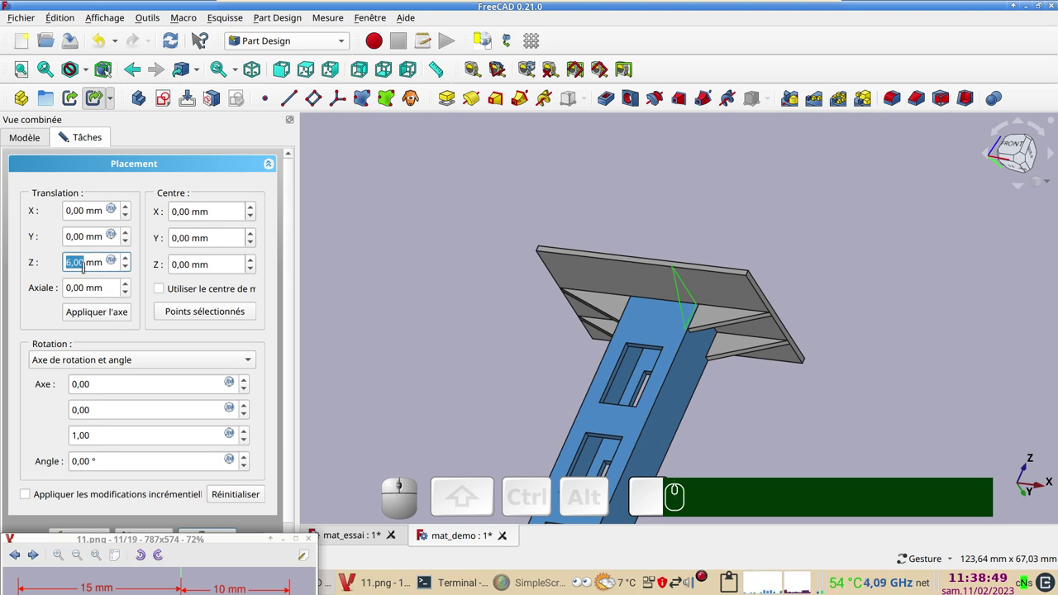
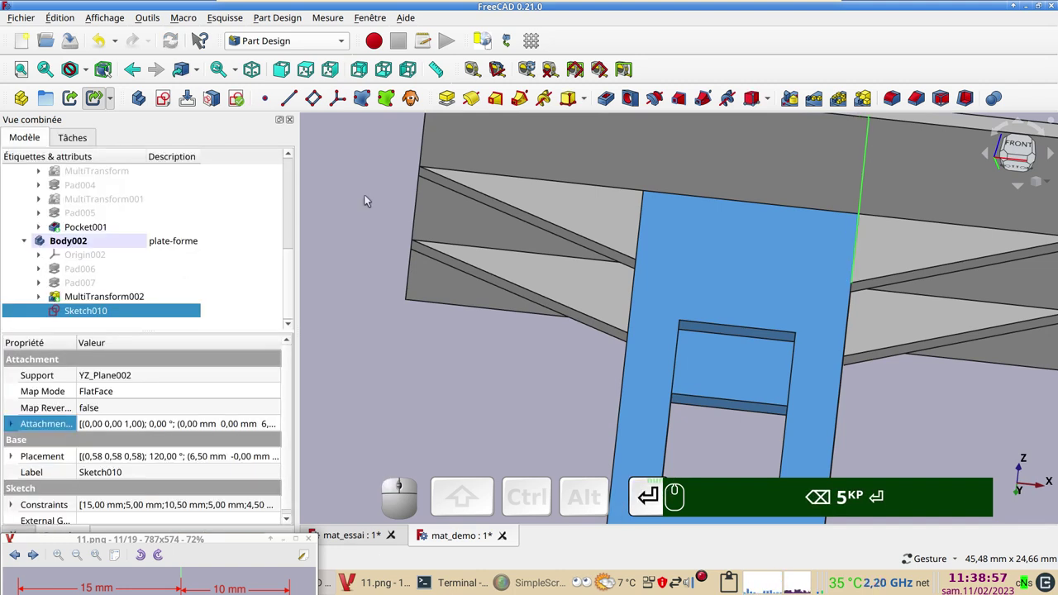
- Pad Sketch010 into thin gusset plates on the mast
click(446, 99)
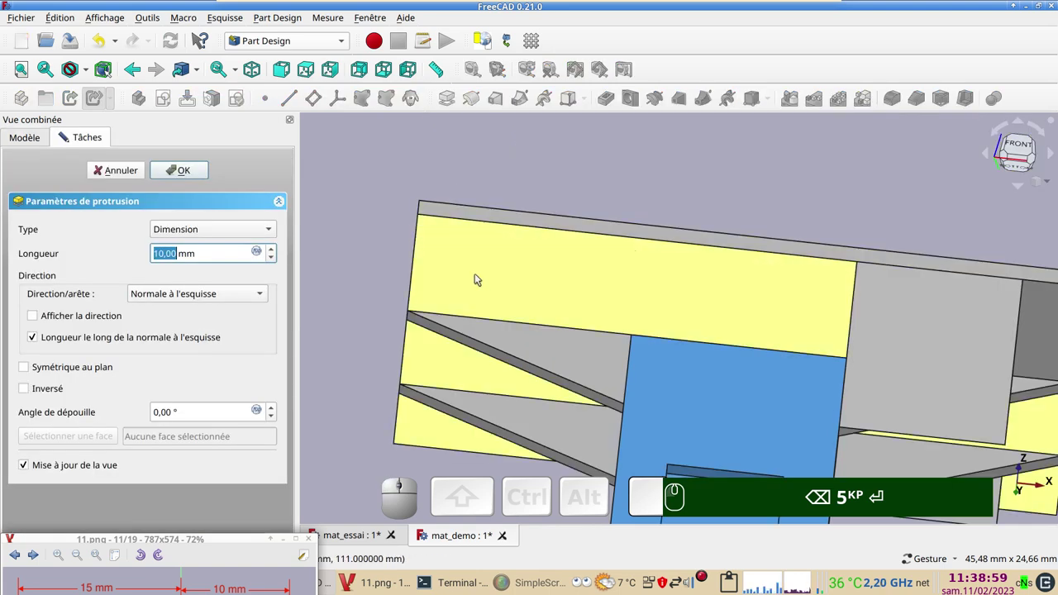
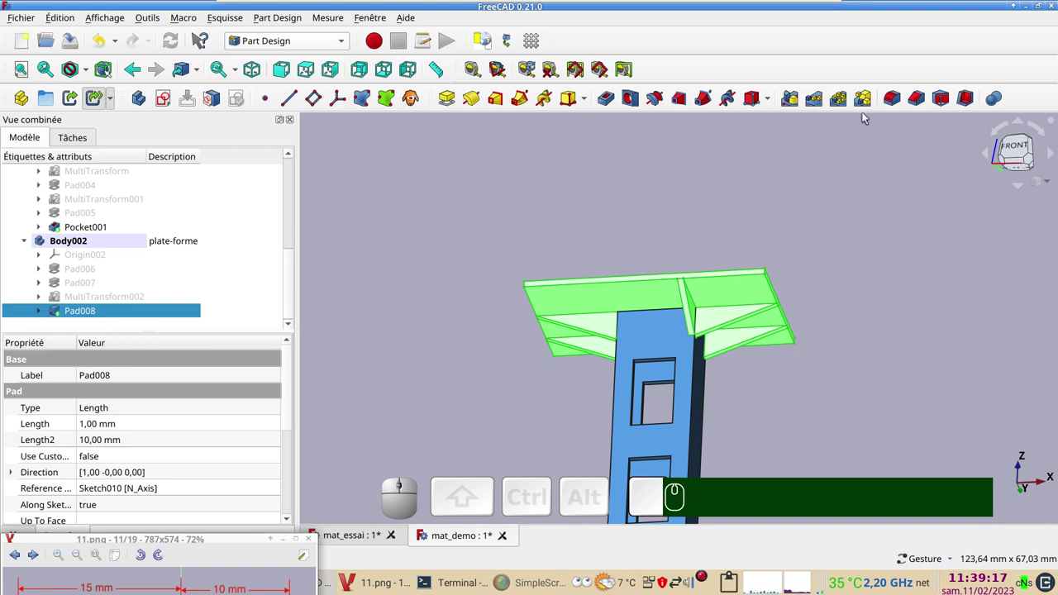
- Start a MultiTransform on gusset Pad008 and add a first mirror transformation
click(864, 106)
drag(296, 443, 65, 537)
right_click(64, 484)
click(164, 375)
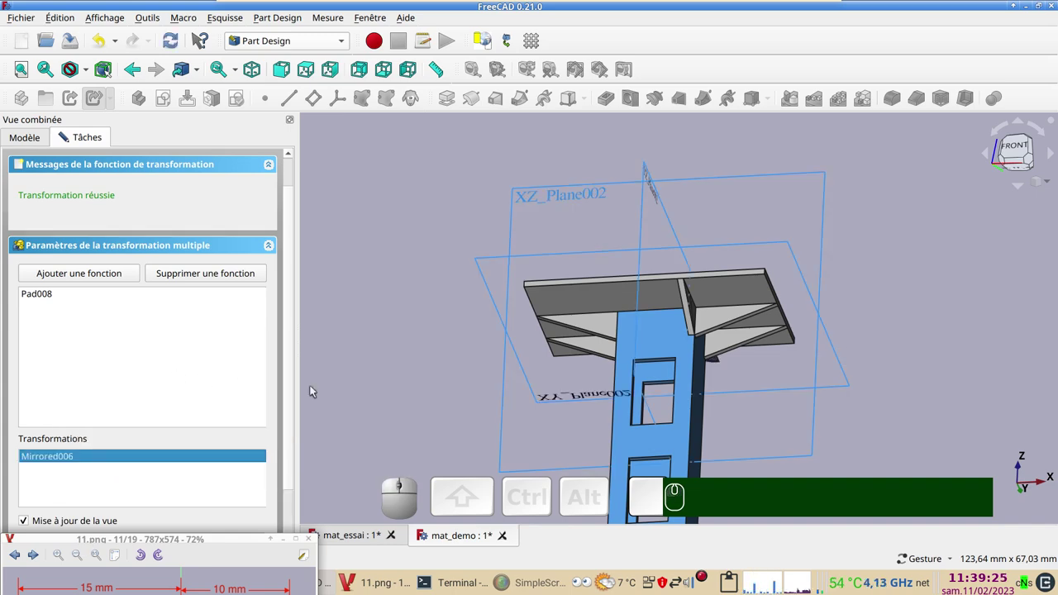
drag(769, 416, 245, 435)
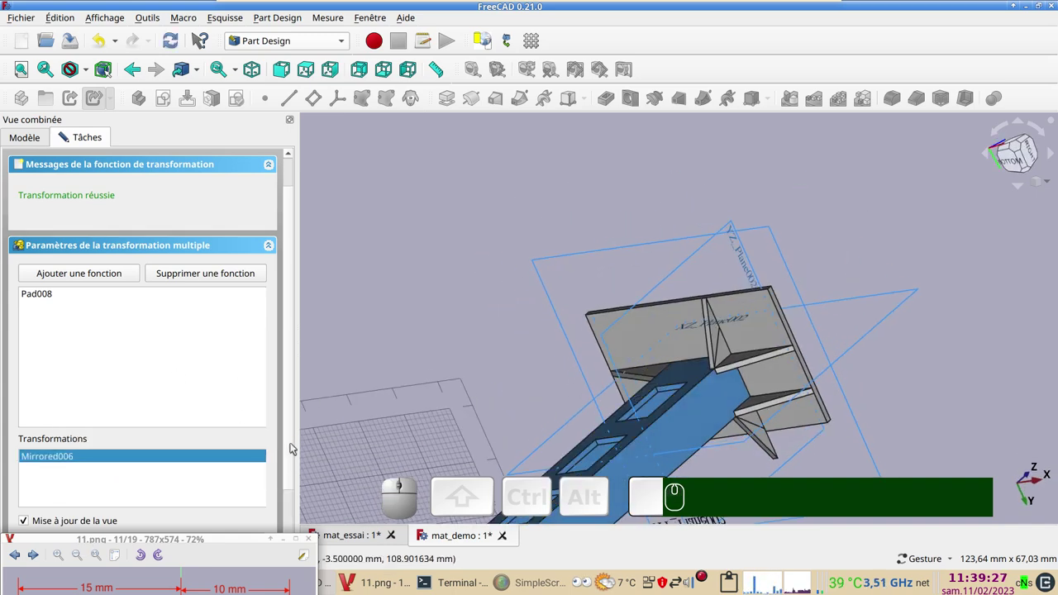
drag(291, 449, 201, 545)
click(195, 520)
- Add a second mirror across the YZ plane picked in the view and confirm MultiTransform003
right_click(132, 480)
click(249, 384)
drag(485, 320, 631, 194)
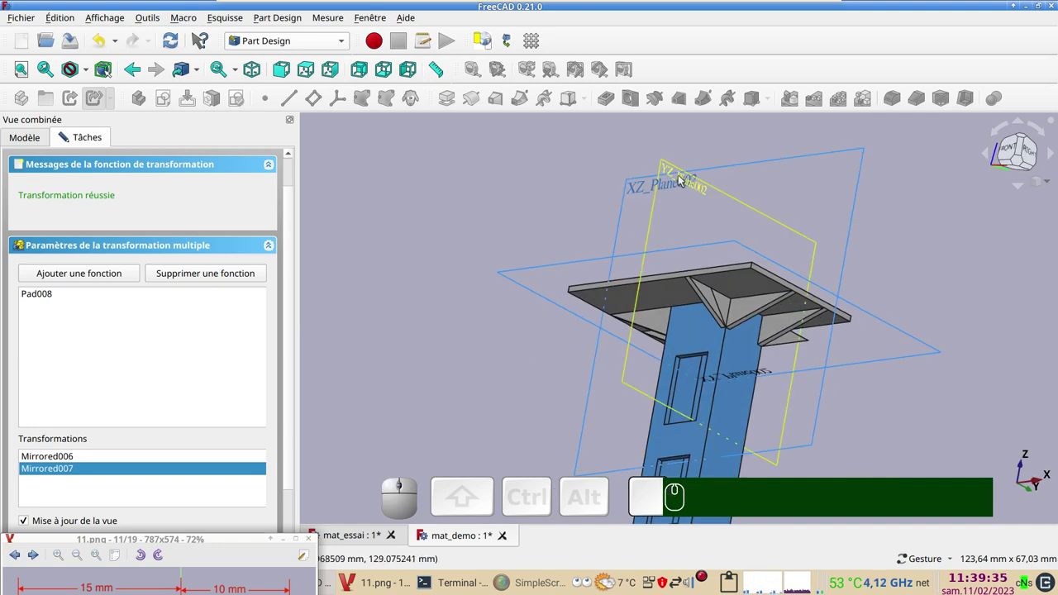
drag(290, 456, 257, 543)
click(230, 492)
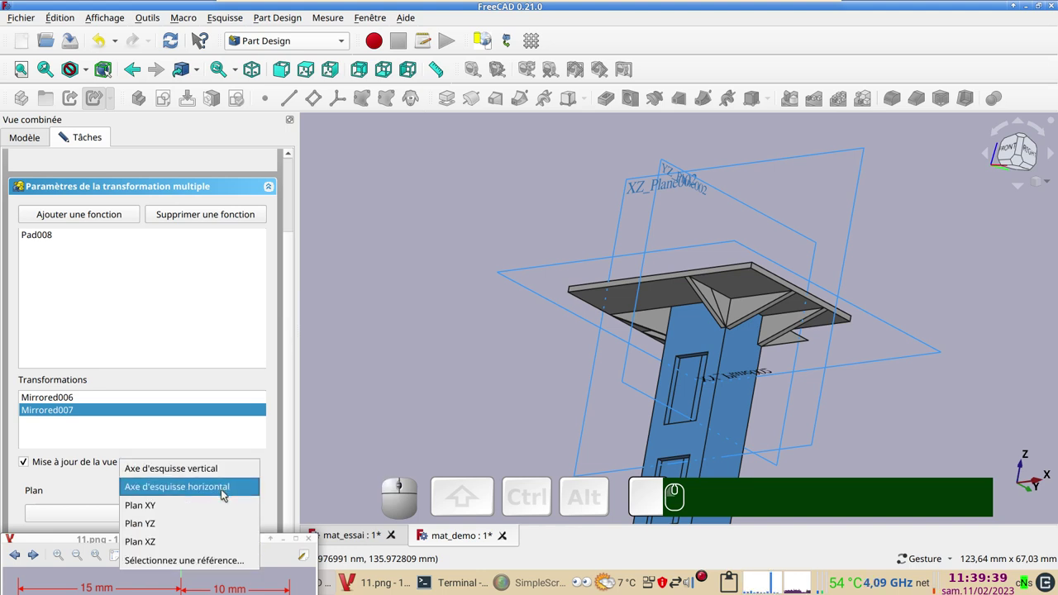
click(218, 565)
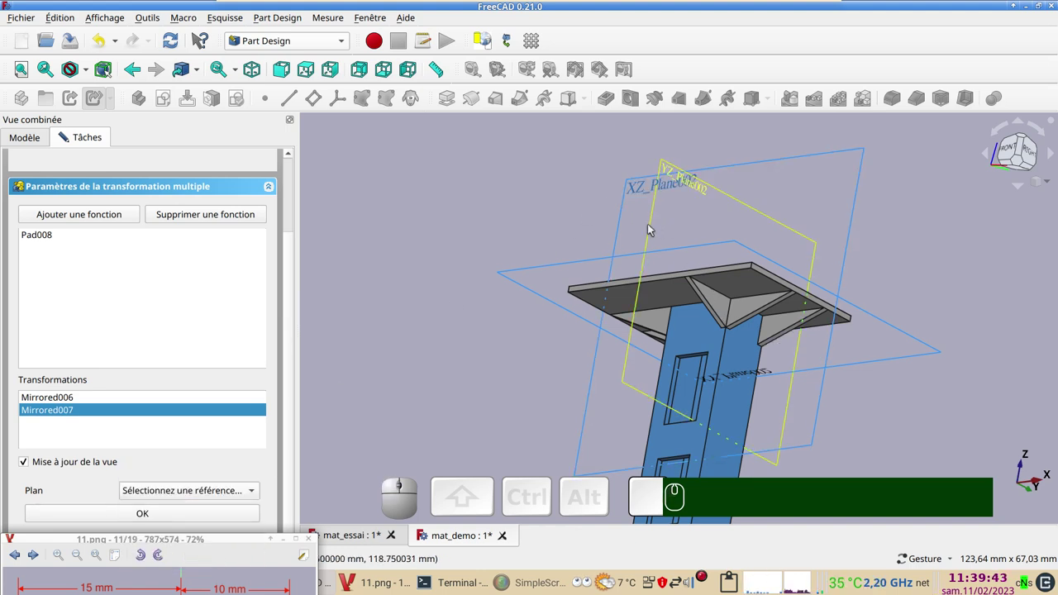
click(654, 227)
drag(458, 262, 318, 414)
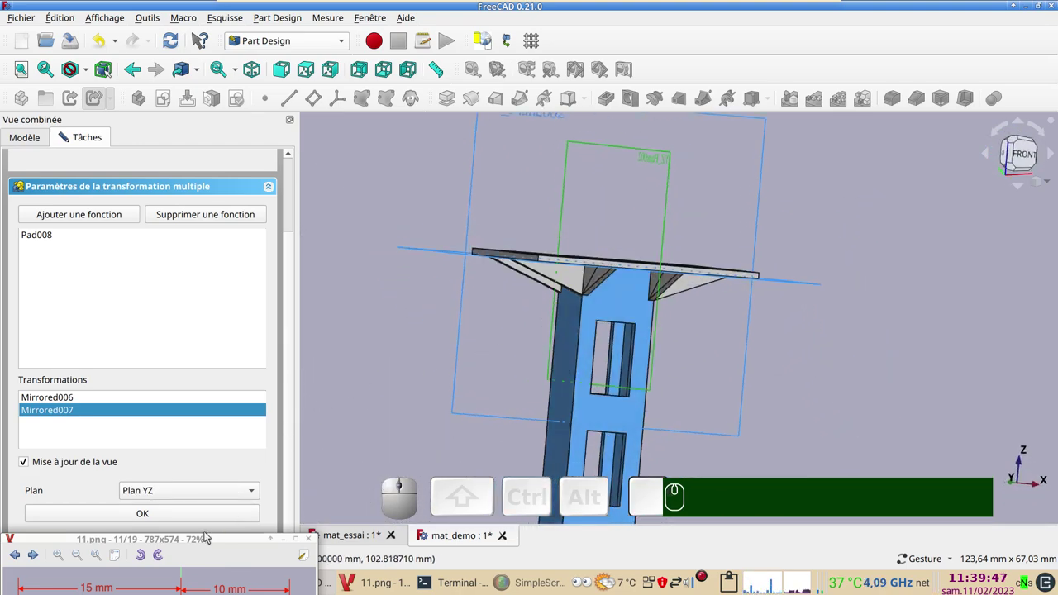
click(210, 520)
drag(288, 490, 210, 191)
click(189, 174)
drag(763, 384, 627, 414)
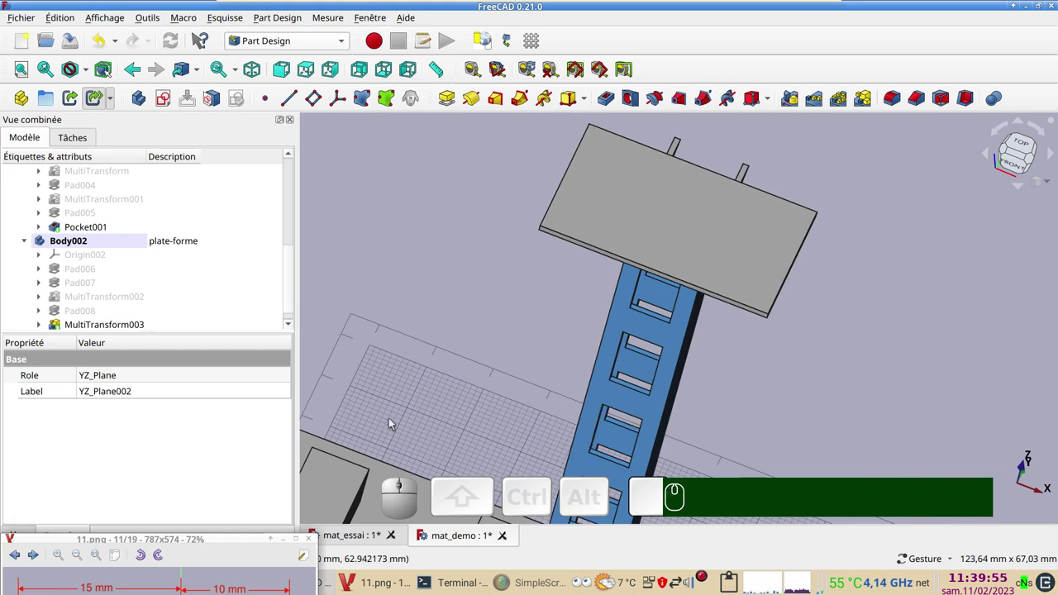
key(ctrl+s)
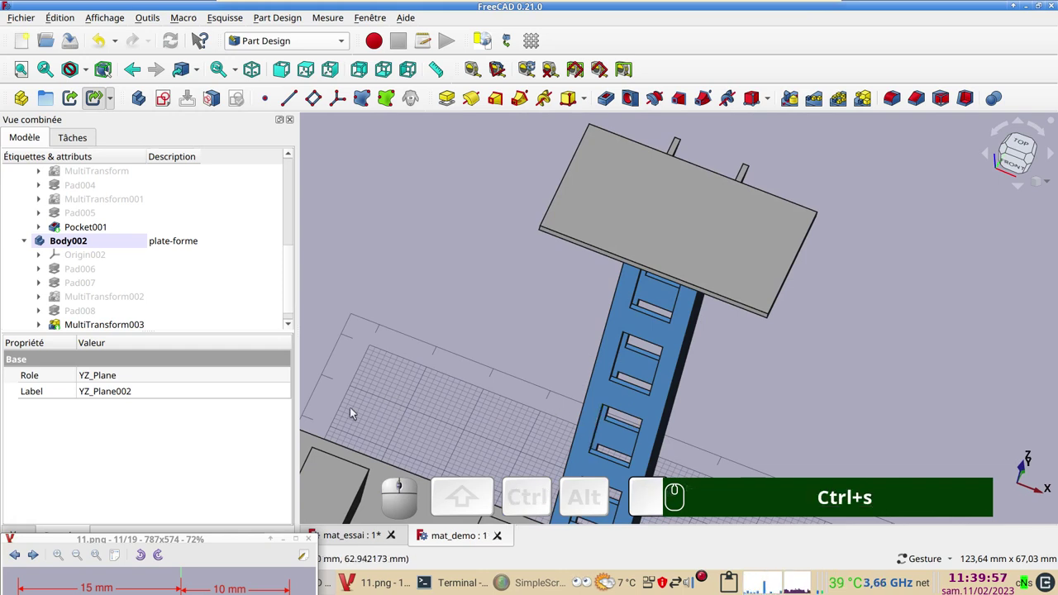
drag(210, 537, 179, 406)
scroll(down, 3)
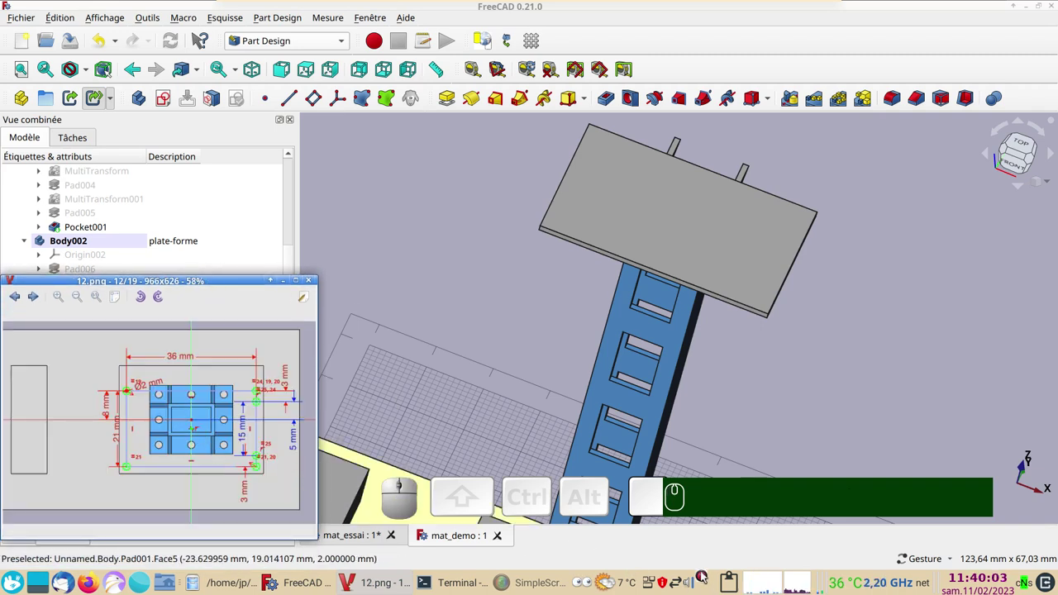
drag(441, 441, 353, 545)
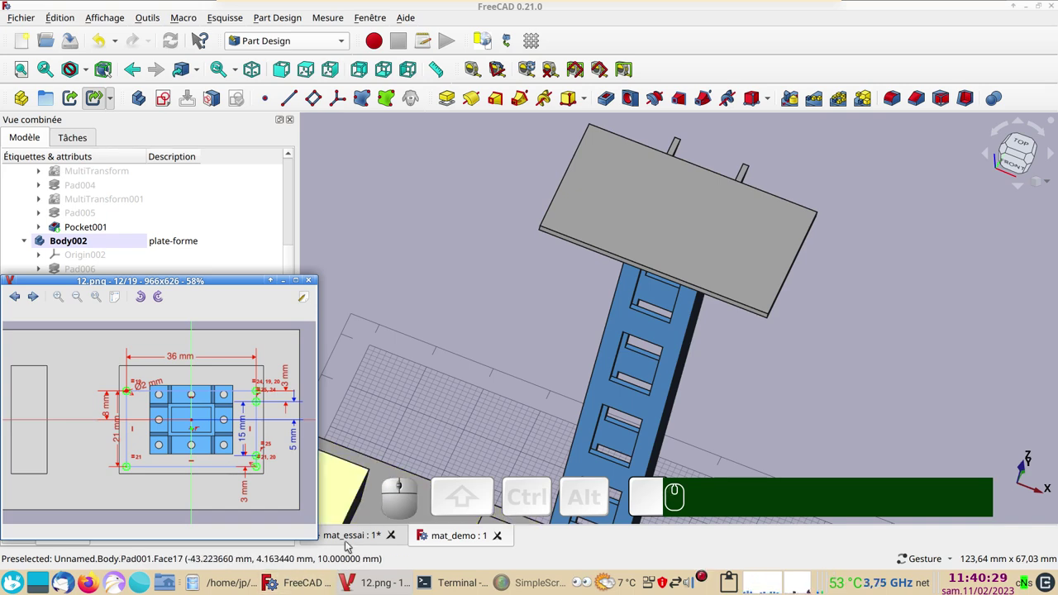
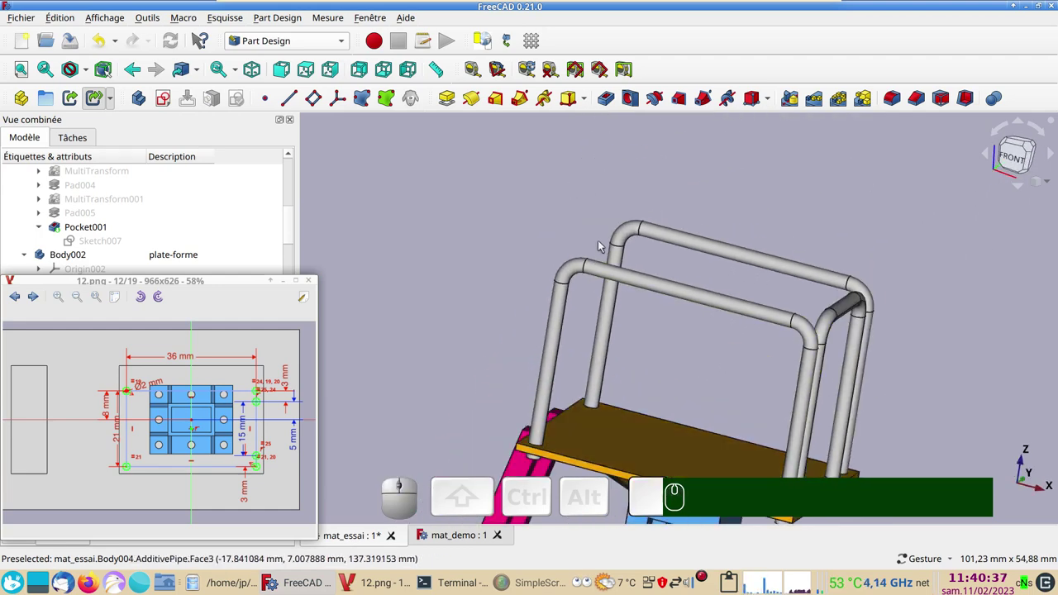
scroll(down, 3)
right_click(707, 416)
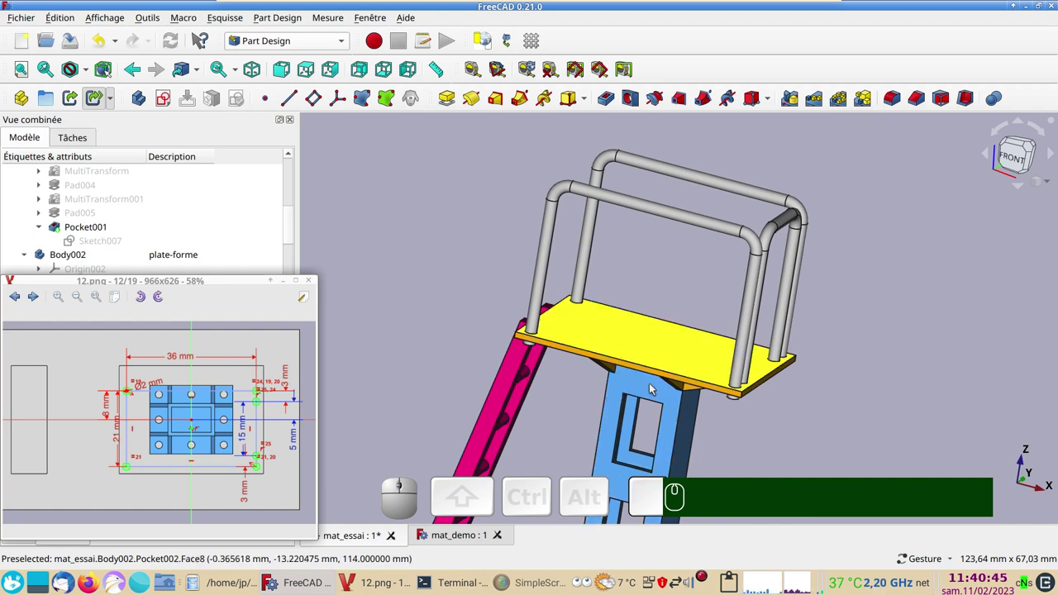
drag(730, 449, 760, 398)
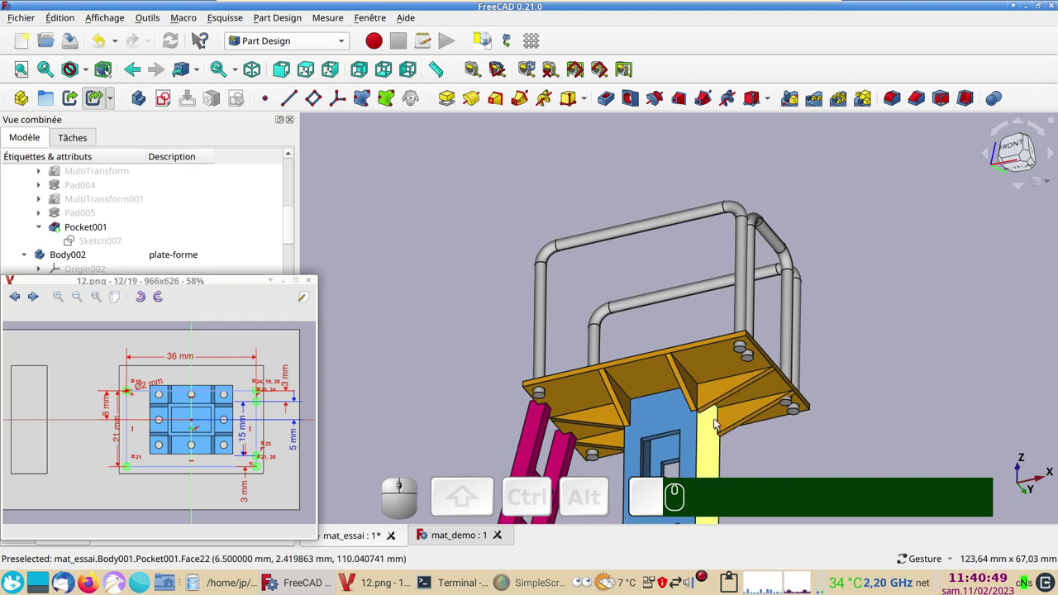
scroll(down, 3)
right_click(817, 442)
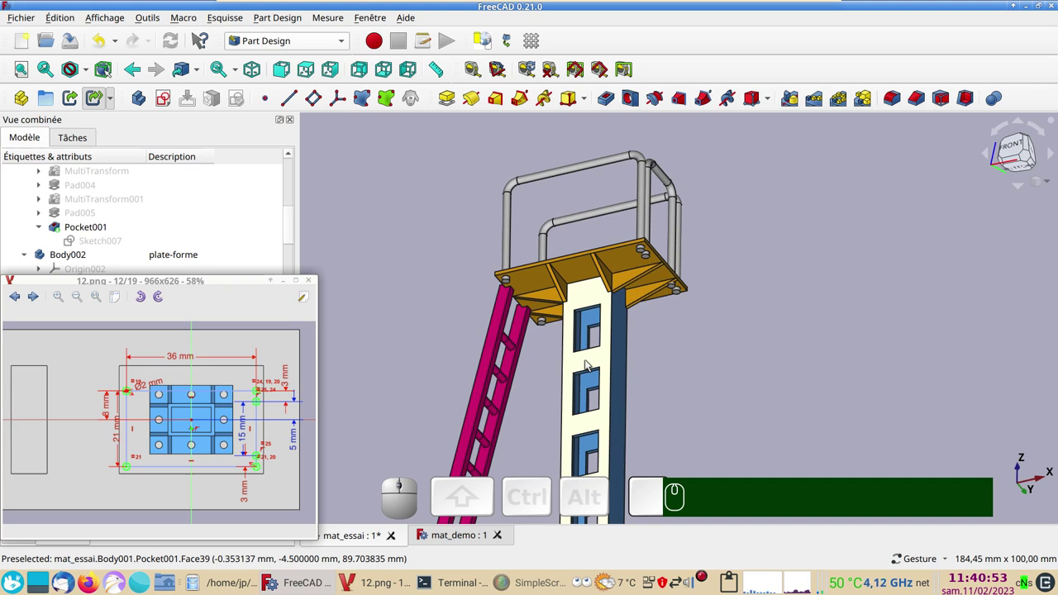
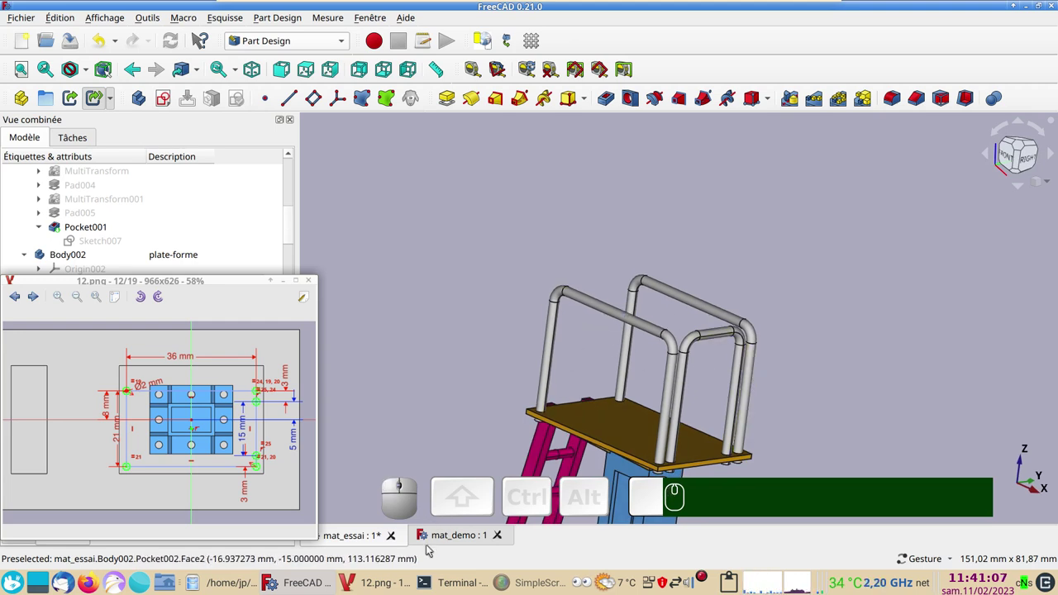
- Create a new empty sketch on the plate's top plane and centre the plate outline in the view
click(438, 542)
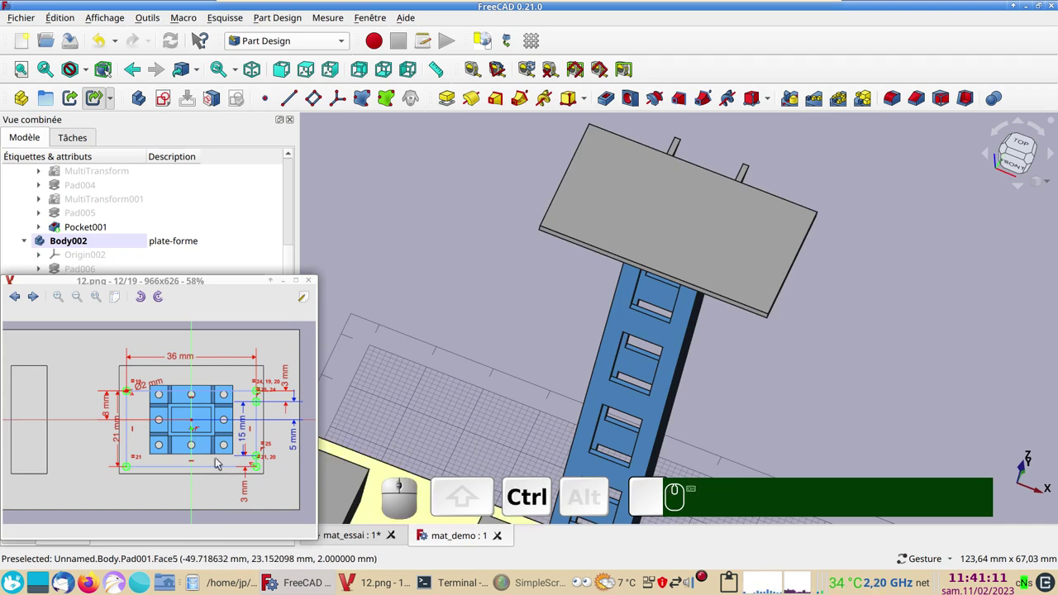
scroll(up, 3)
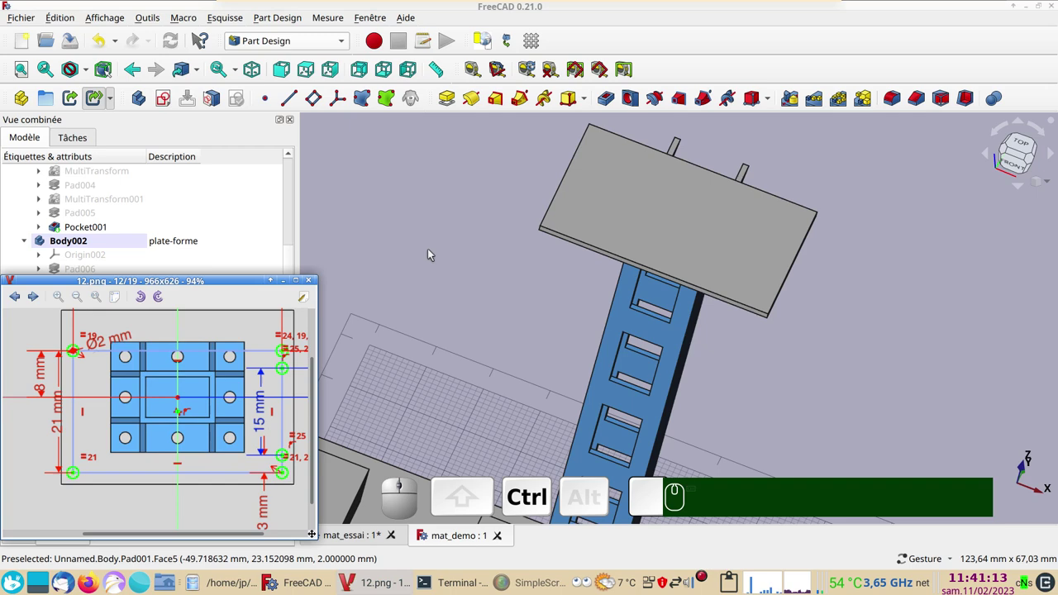
click(445, 232)
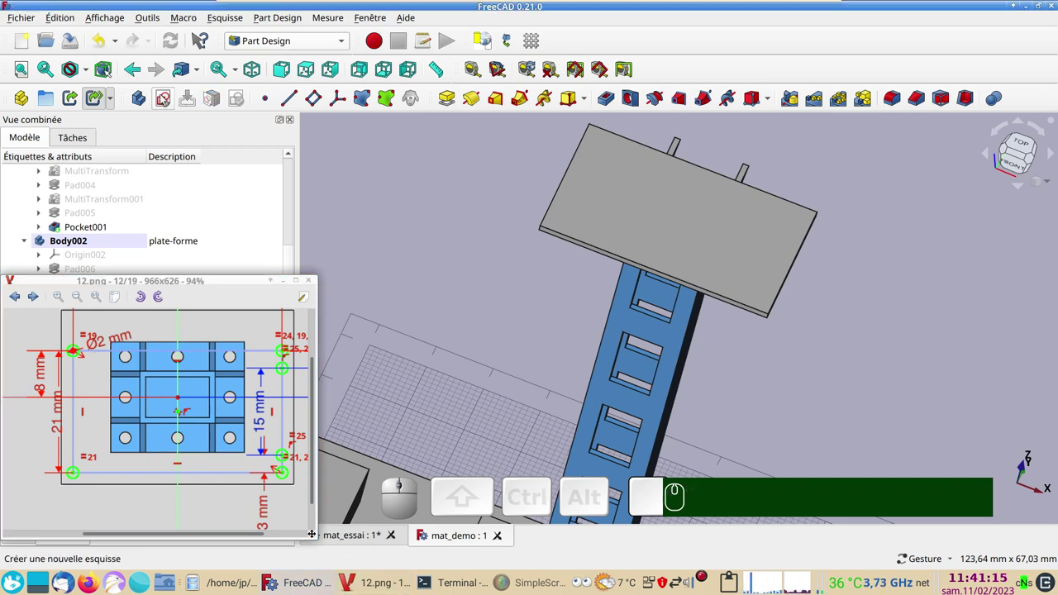
click(165, 96)
click(112, 228)
click(185, 176)
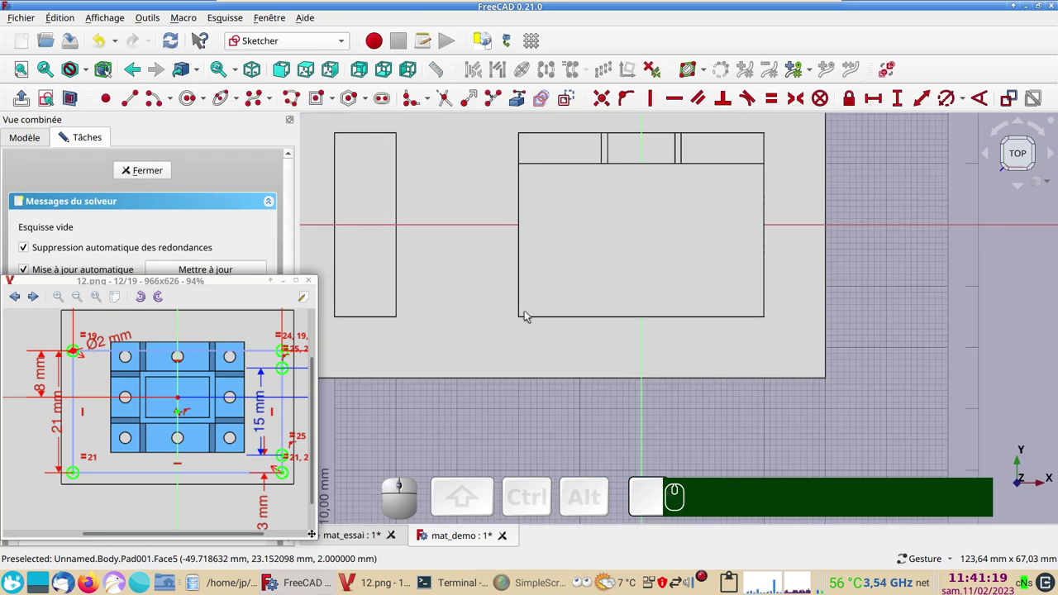
click(72, 102)
scroll(up, 3)
drag(504, 326, 511, 416)
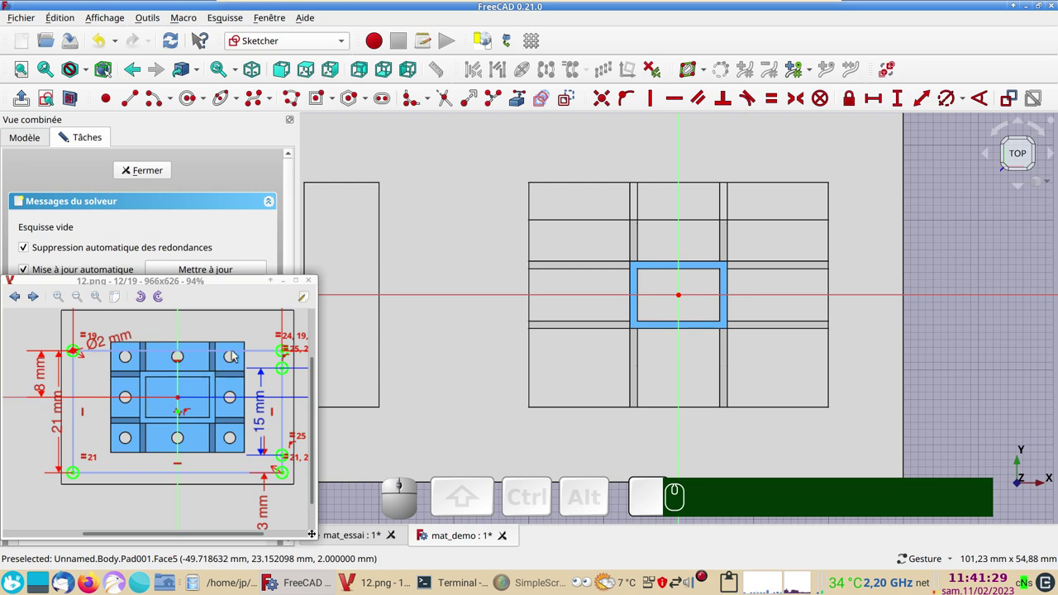
drag(196, 384, 357, 190)
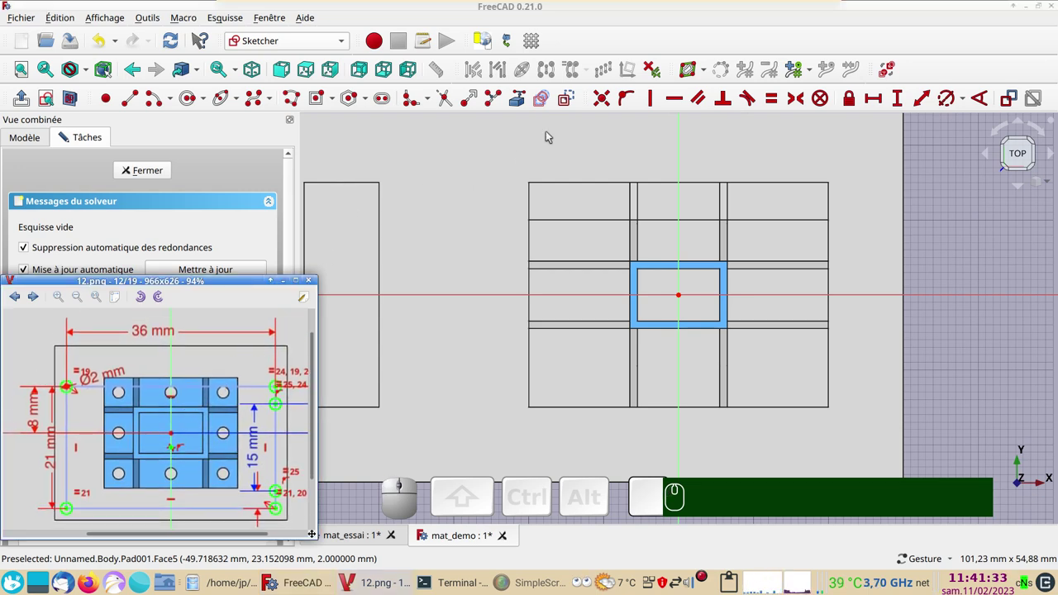
- Draw a rectangle and constrain it 36 mm wide by 21 mm tall
click(570, 105)
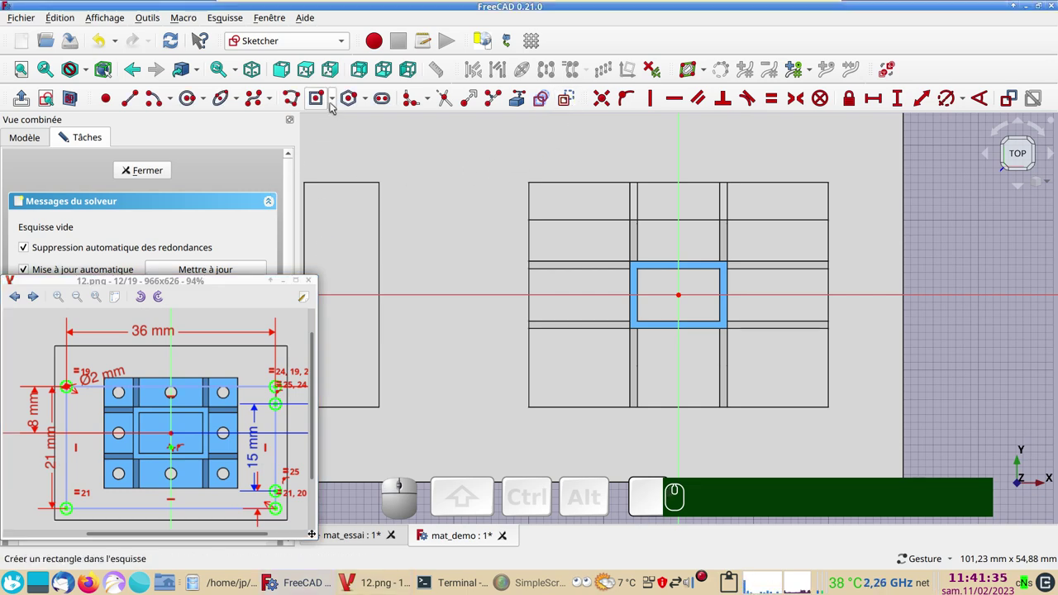
click(316, 99)
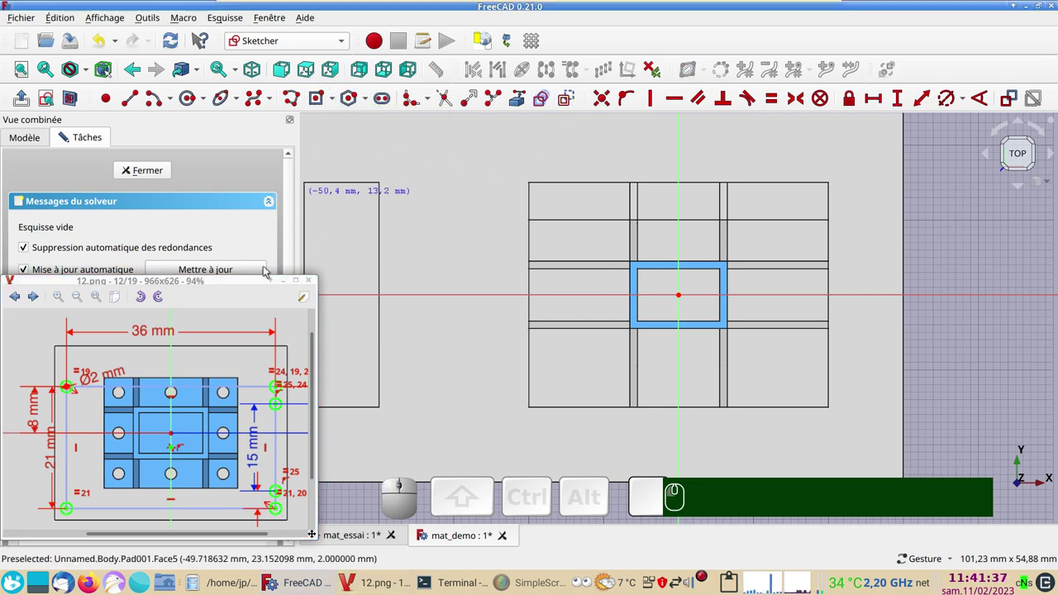
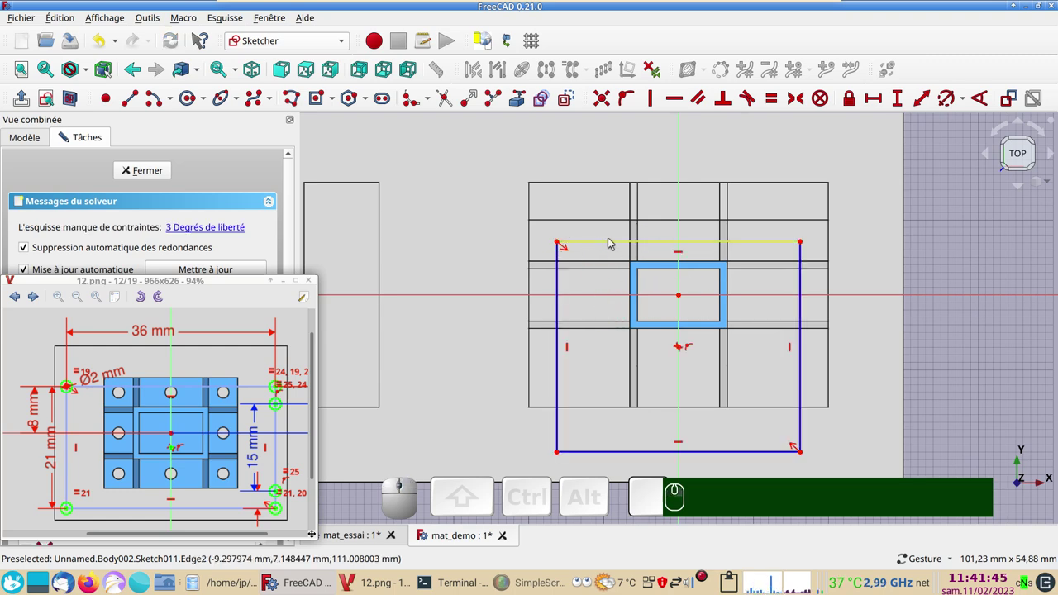
click(614, 240)
click(874, 98)
key(KP_3)
key(KP_6)
key(Return)
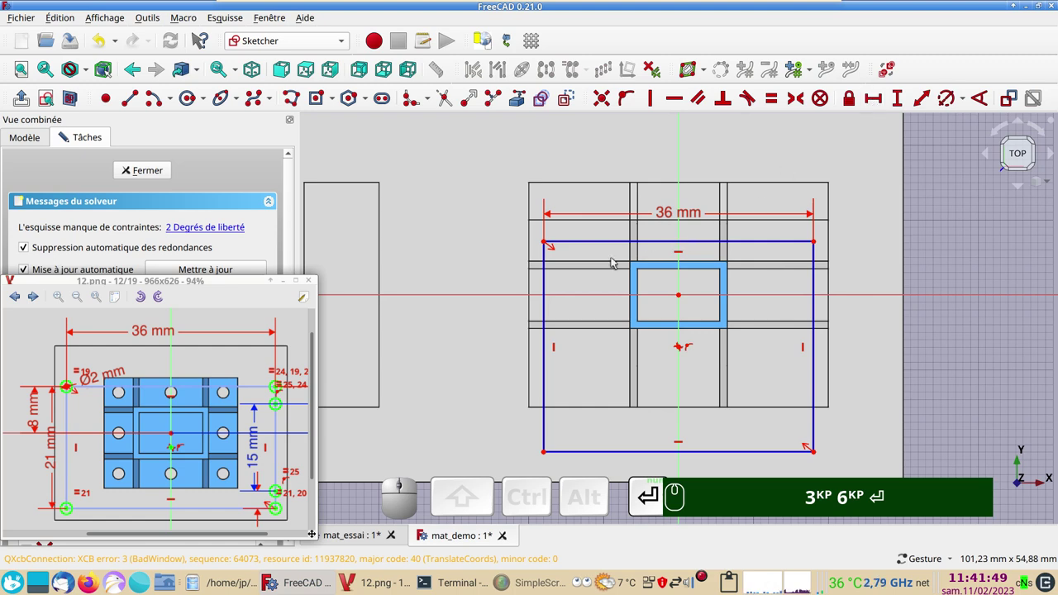
click(549, 336)
click(898, 98)
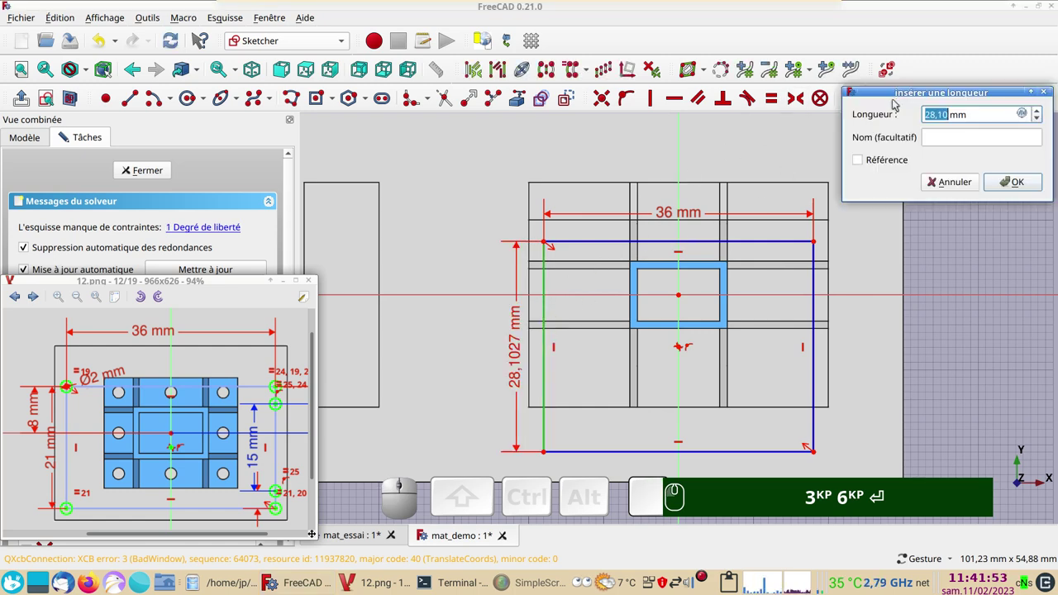
key(KP_2)
key(KP_1)
key(Return)
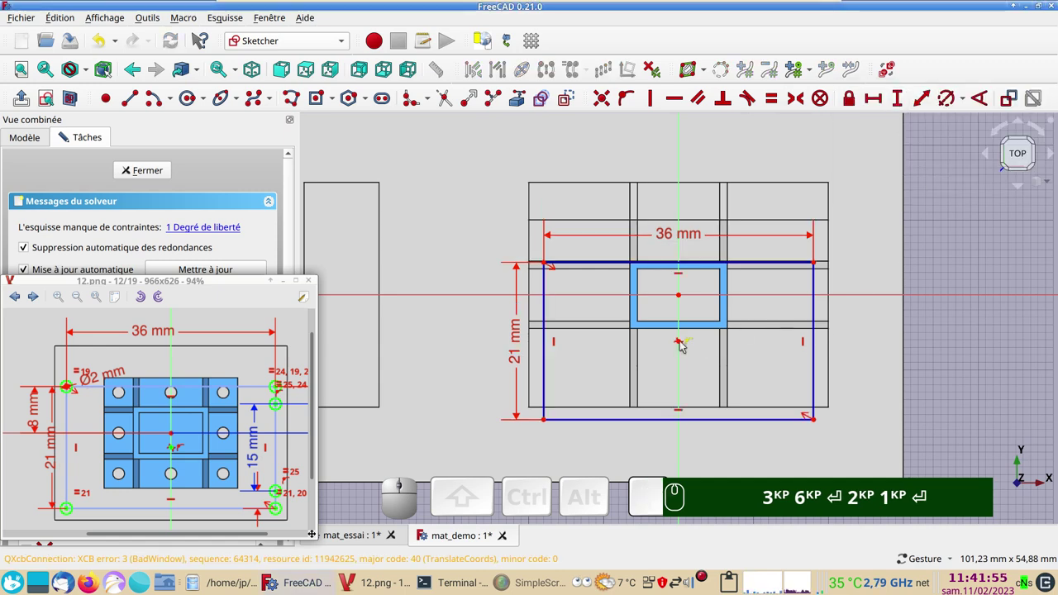
- Position the rectangle's top edge 8 mm above the horizontal axis
drag(545, 366, 283, 404)
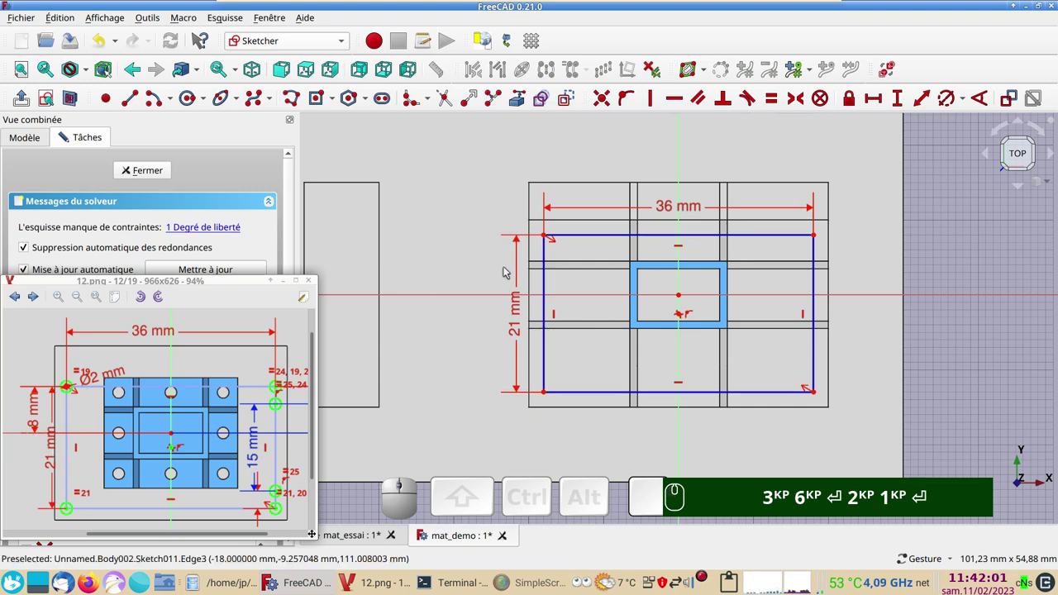
click(550, 234)
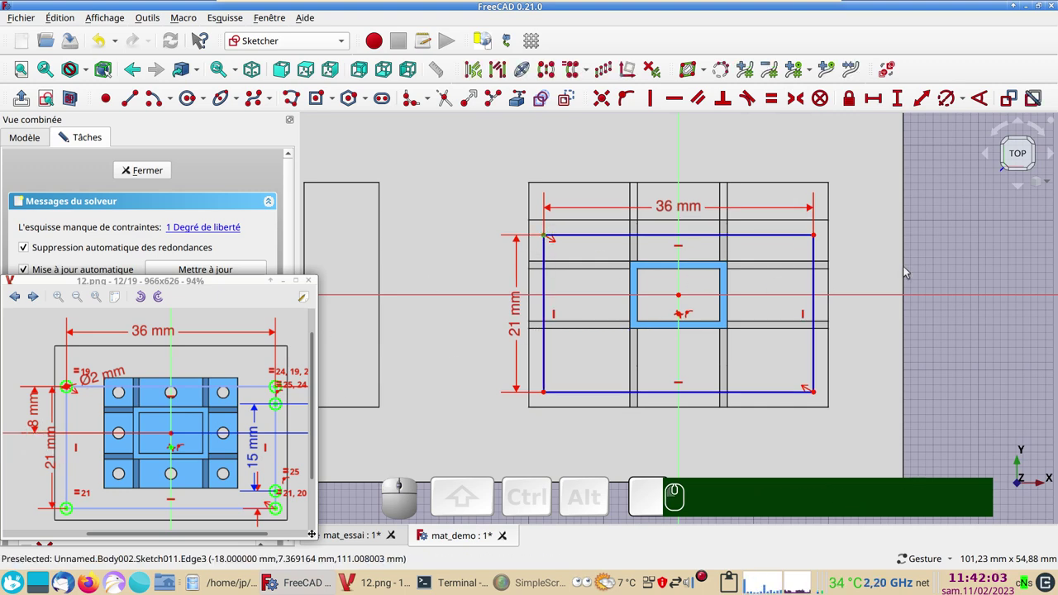
click(903, 97)
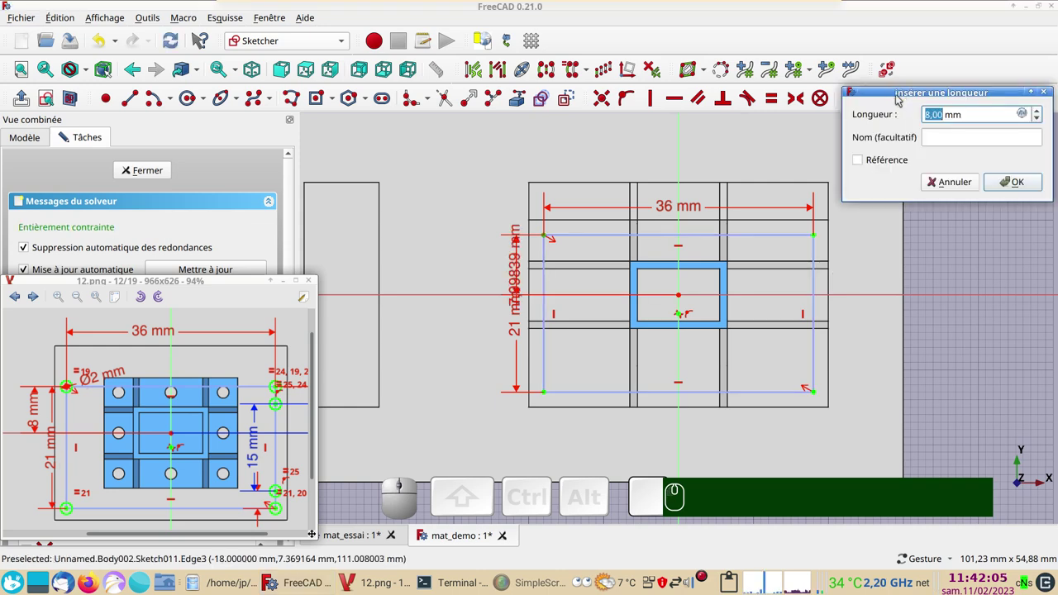
key(KP_8)
key(Return)
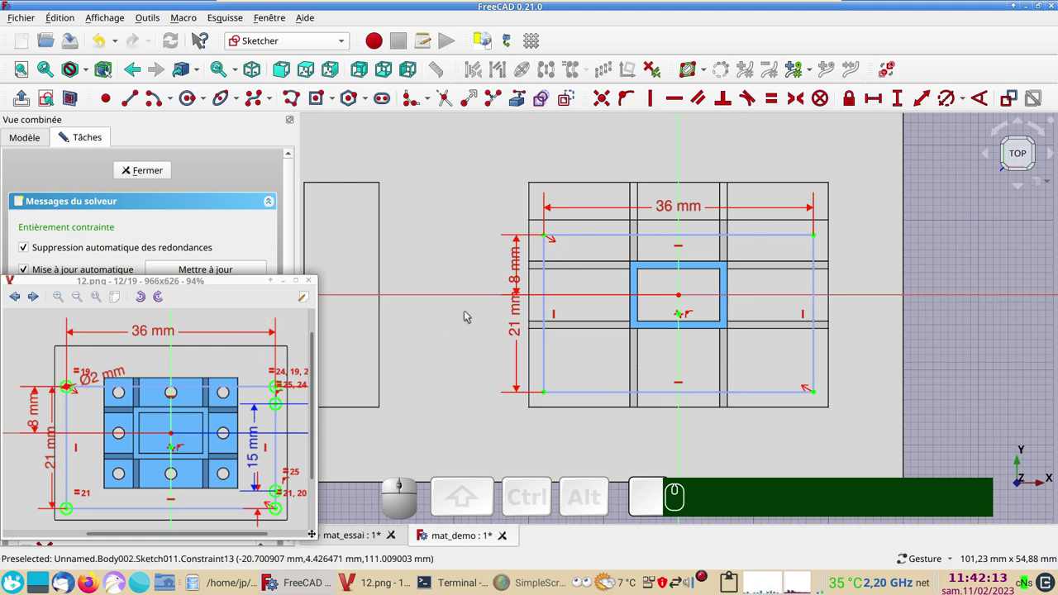
drag(524, 333, 258, 105)
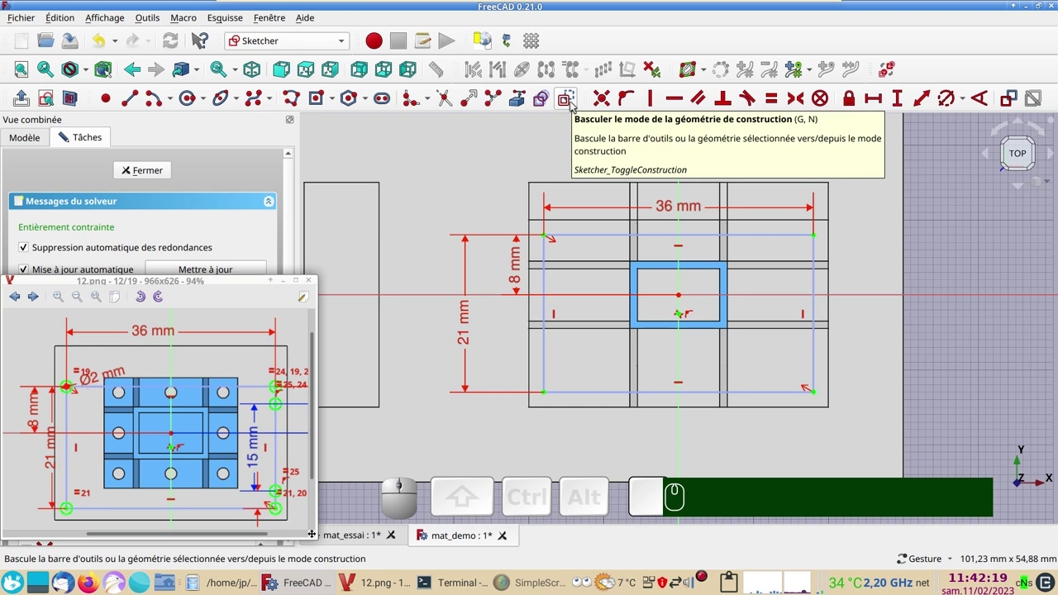
- Start placing hole circles with the first one at the sketch's top-left corner
click(576, 104)
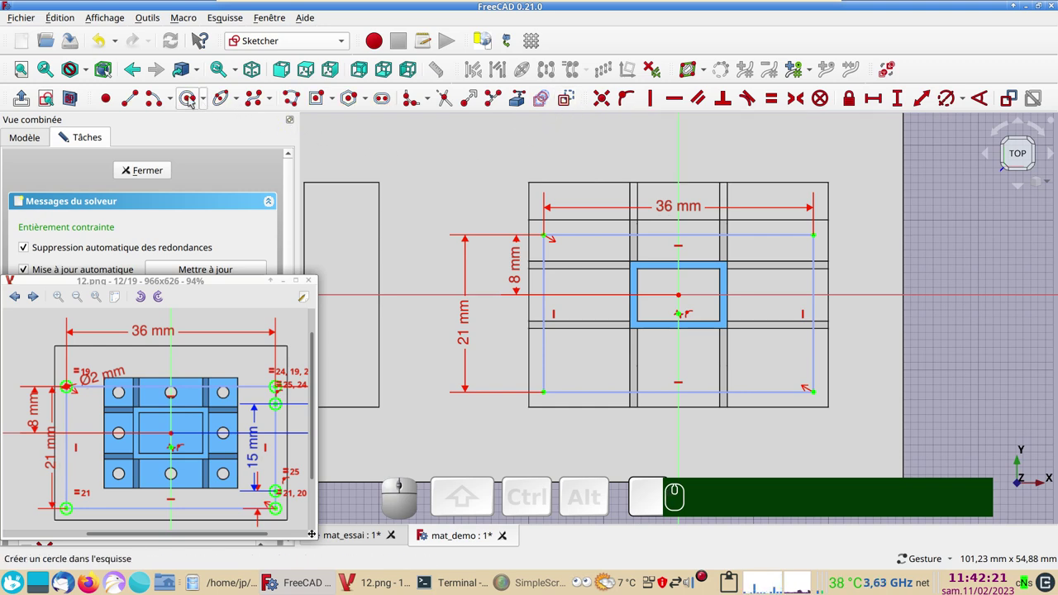
click(194, 98)
scroll(up, 3)
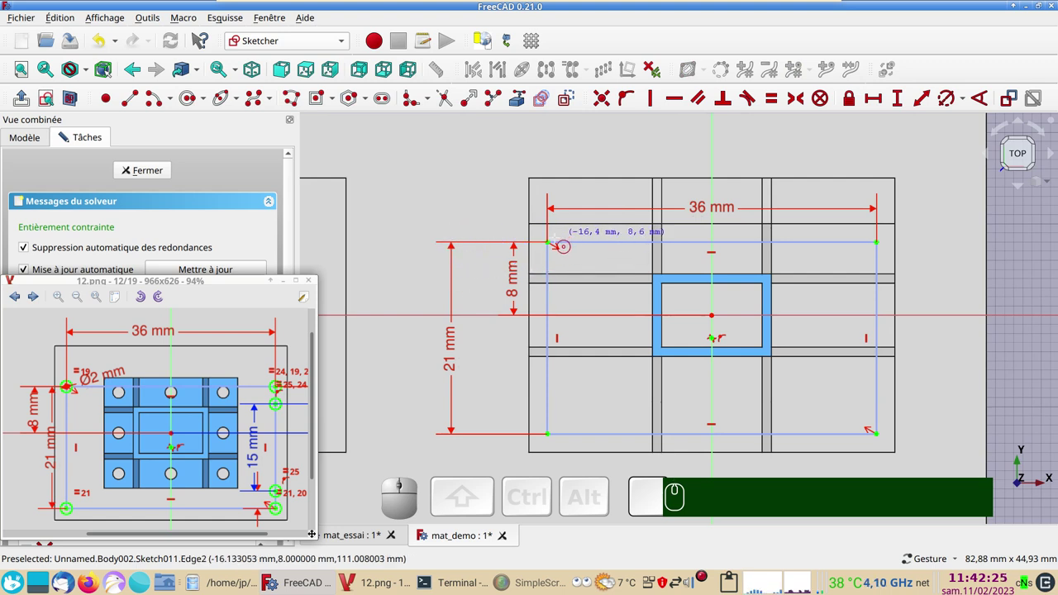
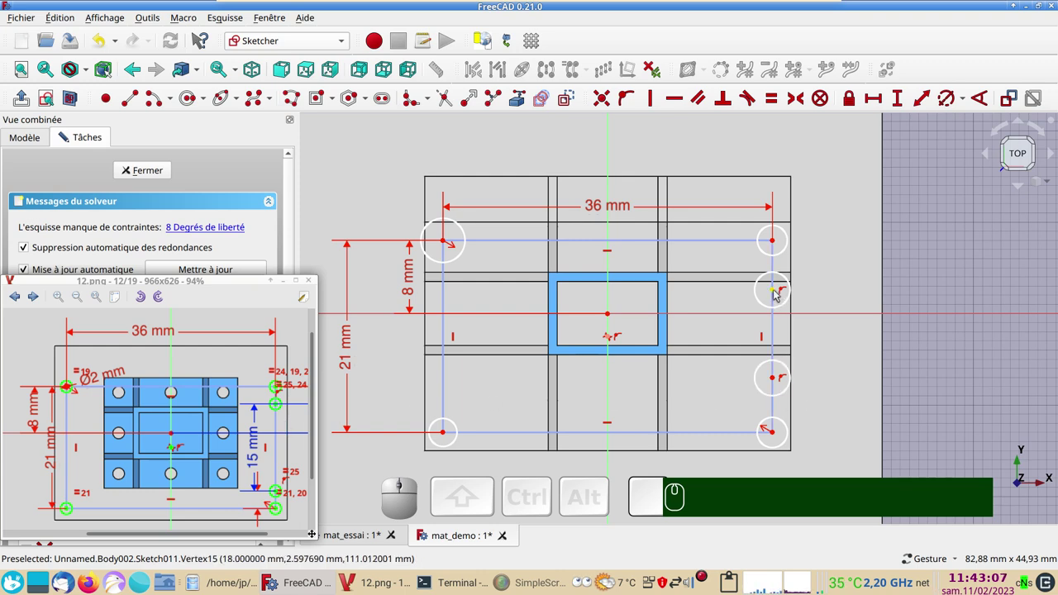
- Space the two right-side hole centres 15 mm apart vertically
click(779, 291)
click(779, 378)
click(902, 104)
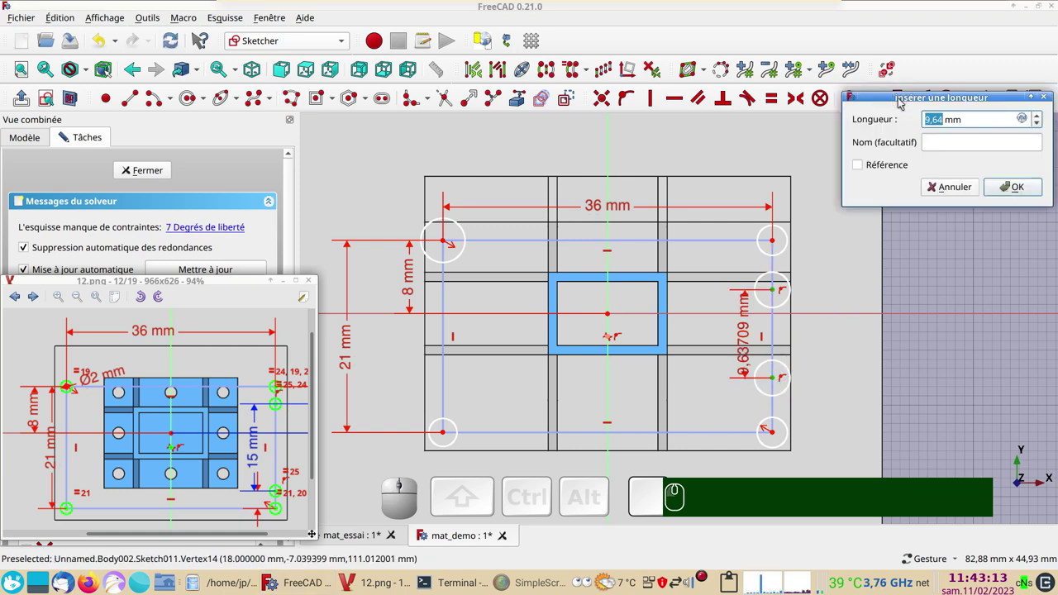
key(KP_1)
key(KP_5)
key(KP_5)
key(Return)
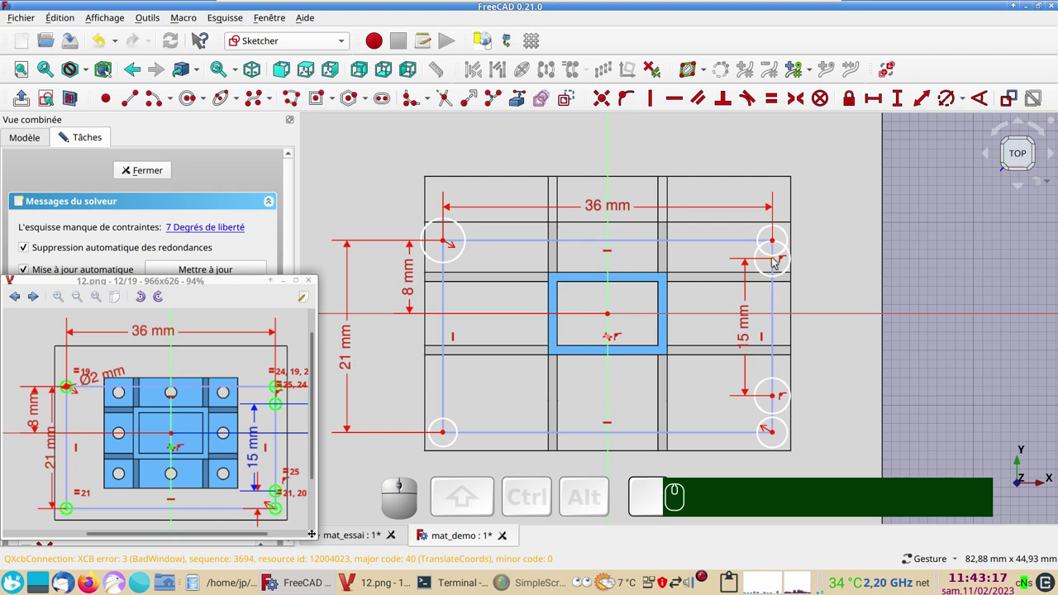
click(782, 261)
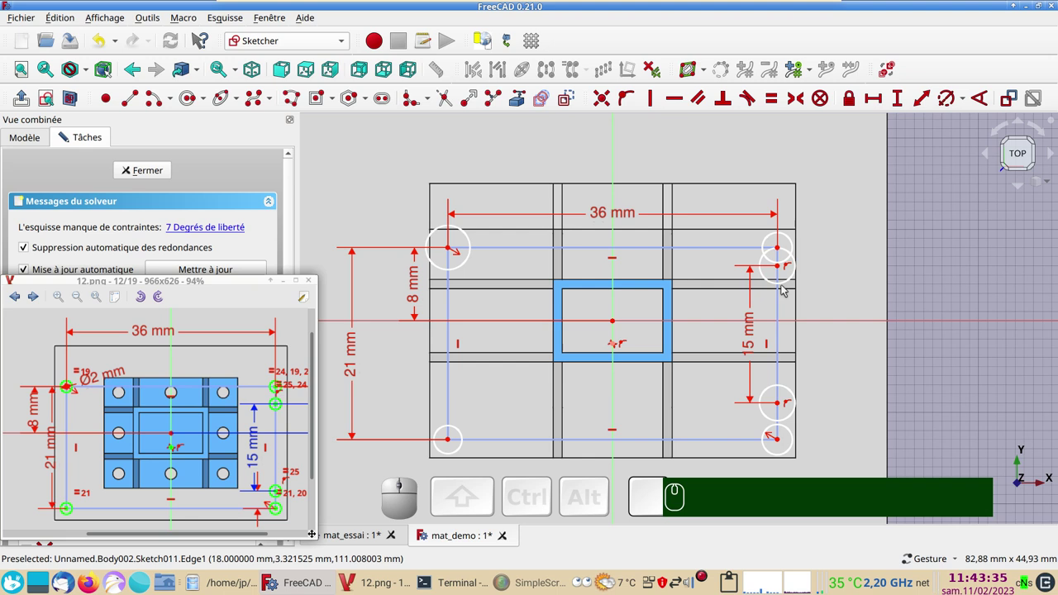
- Select all the hole circles together for a common size constraint
click(783, 285)
click(799, 246)
click(471, 239)
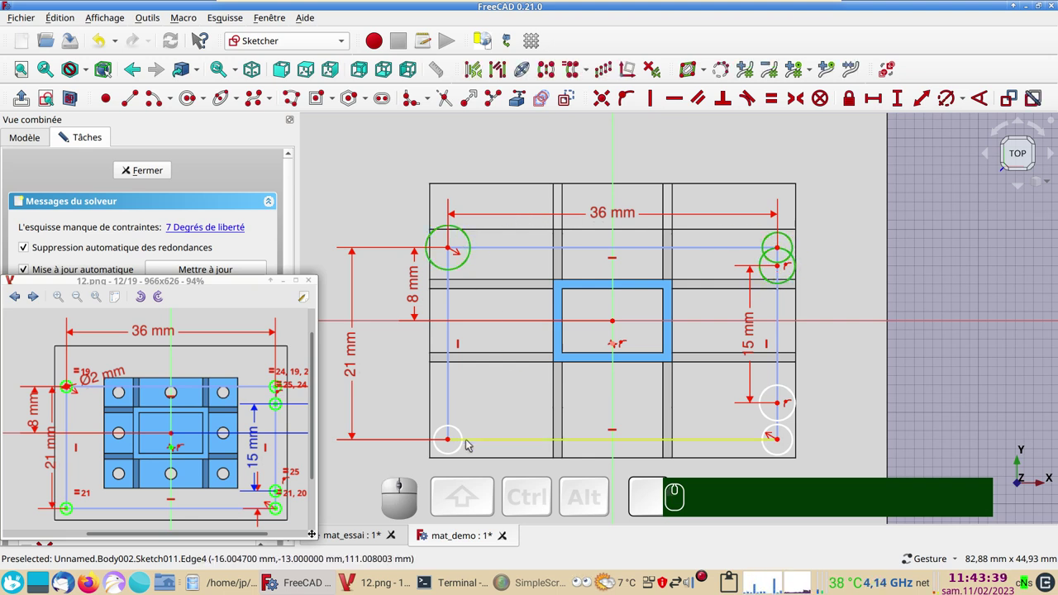
click(463, 428)
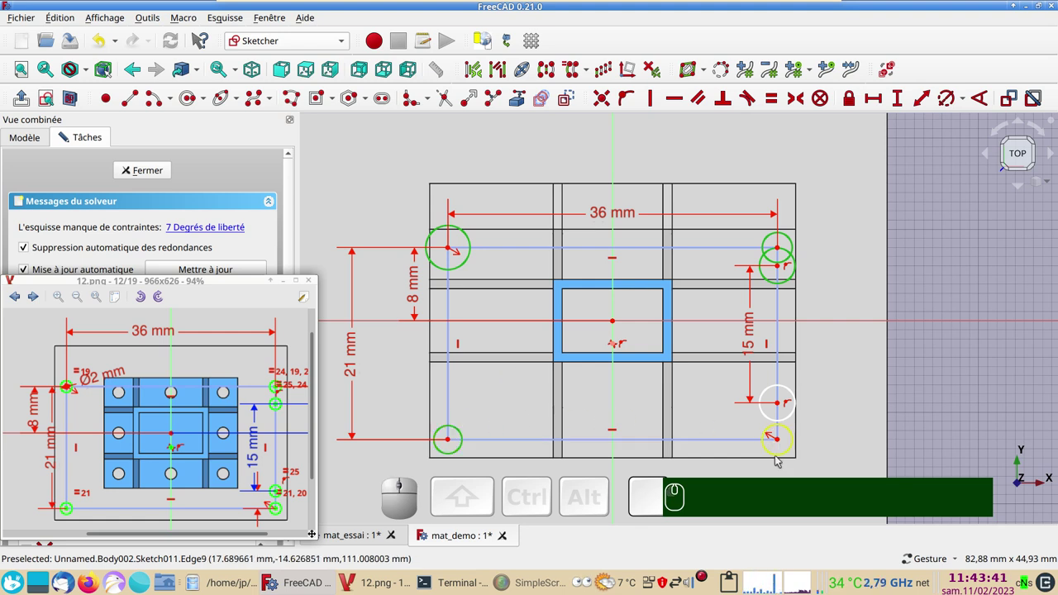
click(780, 458)
click(775, 450)
click(775, 420)
click(778, 284)
click(796, 241)
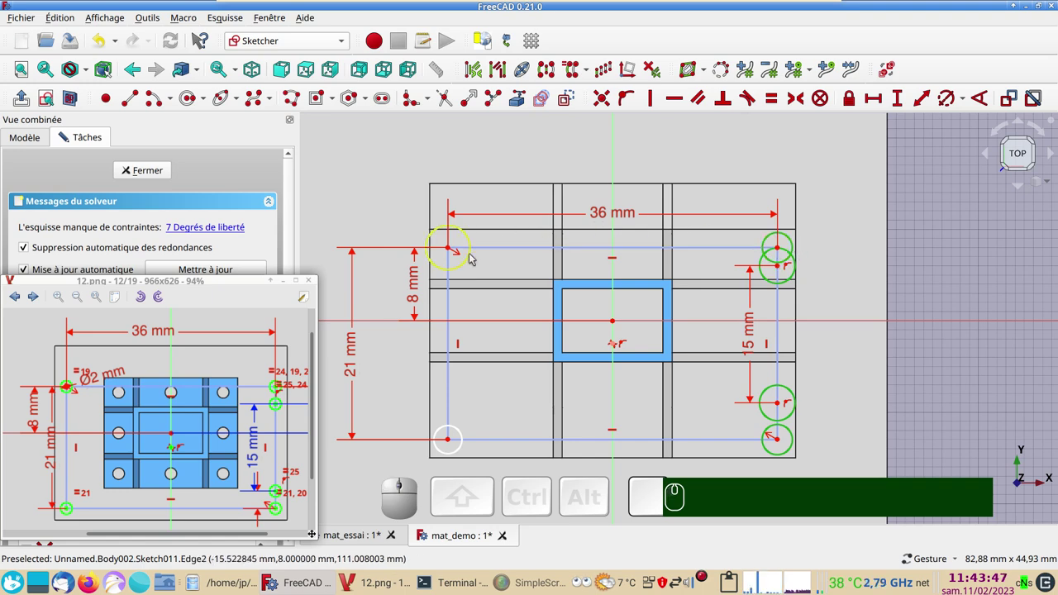
click(472, 261)
click(458, 430)
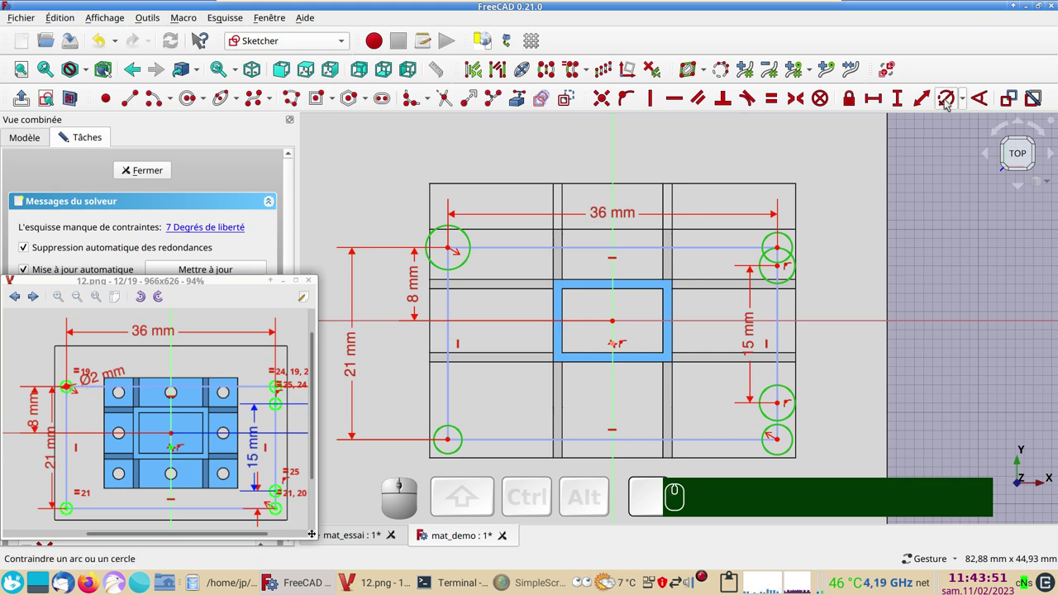
- Give the selected hole circles a size of 2 and move the 15 mm dimension aside
click(943, 103)
key(KP_2)
key(Return)
scroll(up, 3)
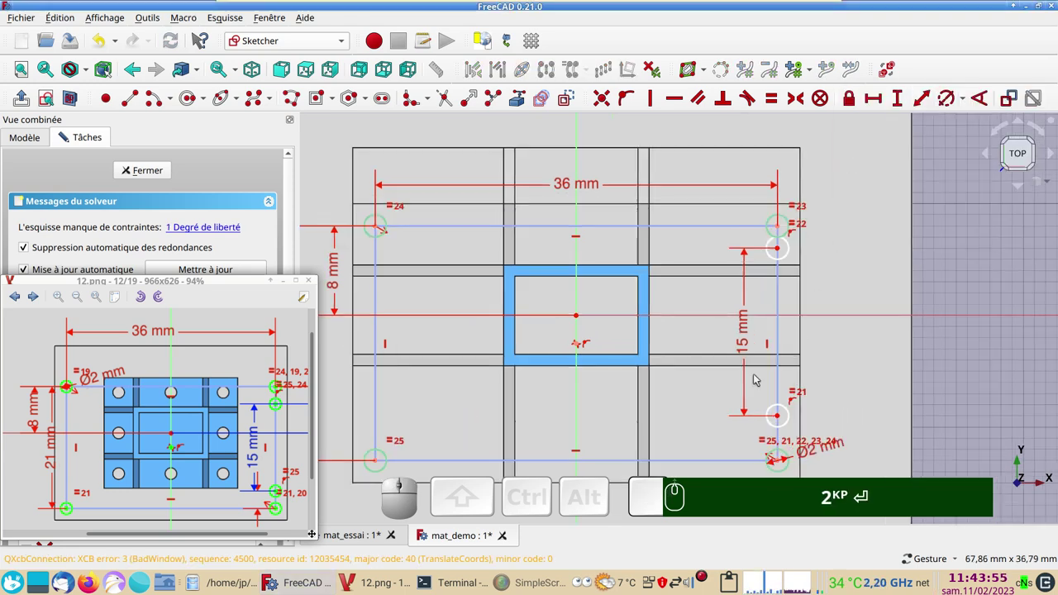
drag(746, 352, 815, 283)
drag(796, 259, 911, 358)
drag(784, 276, 936, 278)
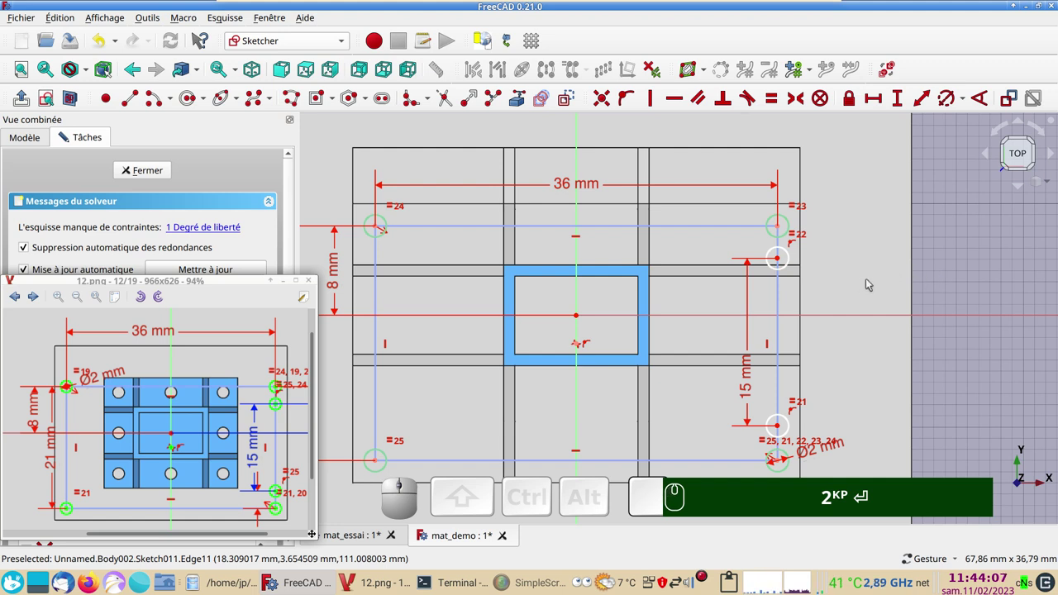
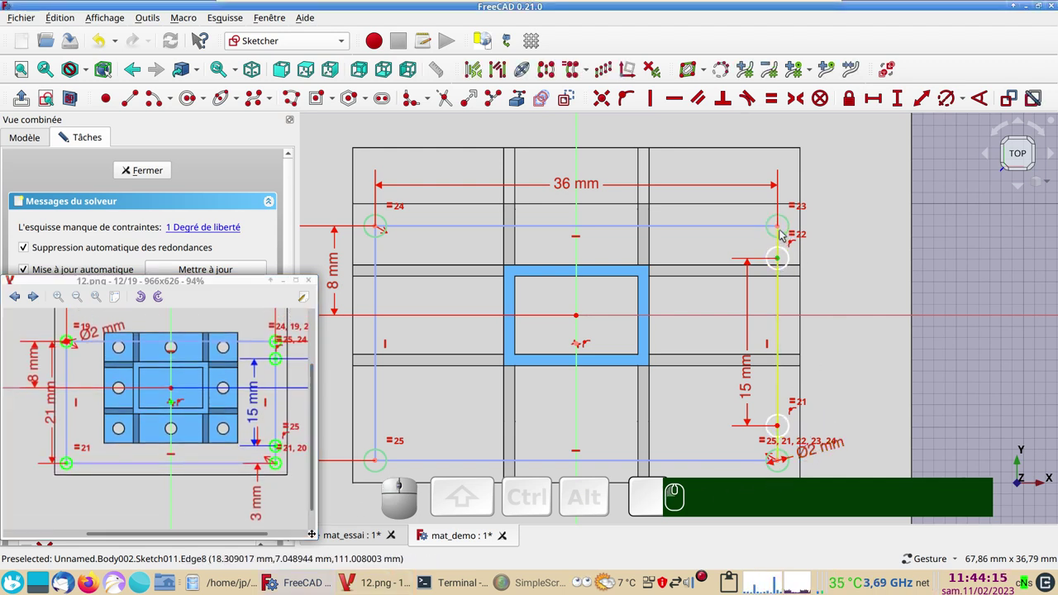
- Dimension the gap between the top-right holes at 3, fully constraining the sketch
click(783, 229)
click(903, 99)
key(KP_3)
key(Return)
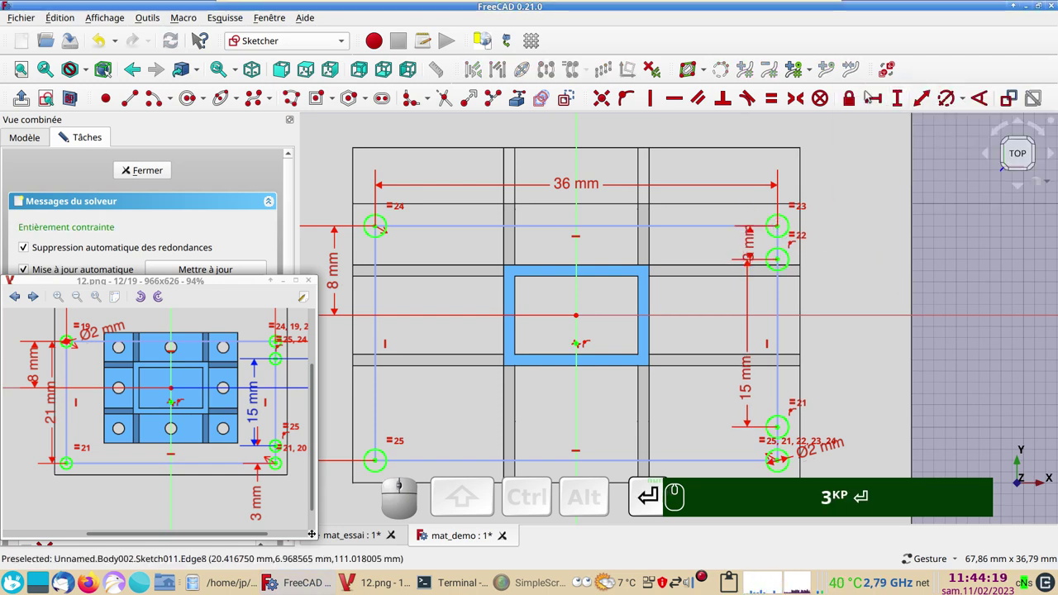
drag(216, 282, 190, 279)
- Pocket Sketch011's holes reversed and through all (À travers tout) to pierce the plate
click(146, 175)
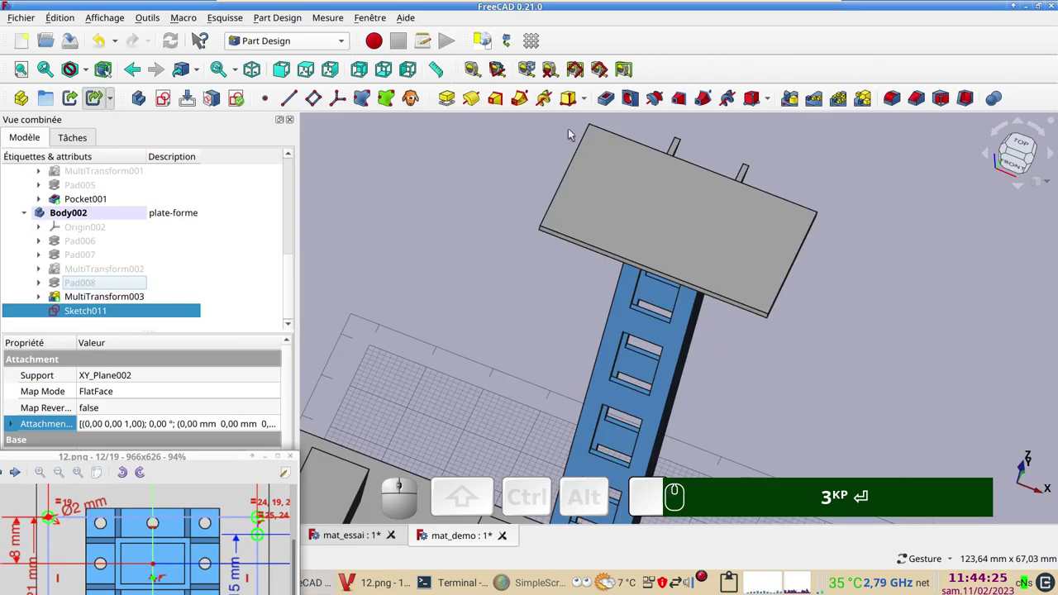
click(607, 101)
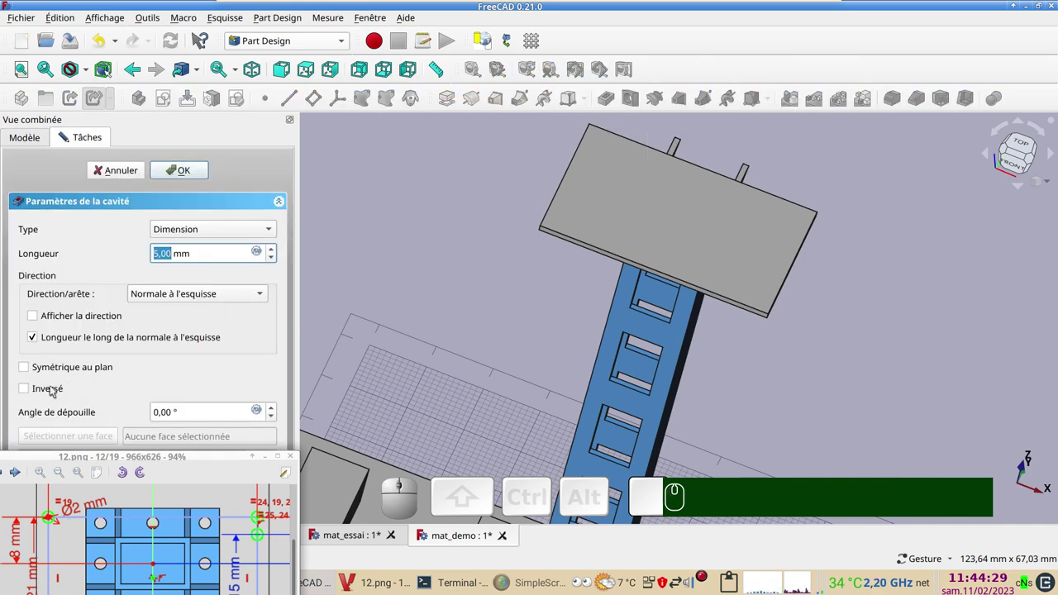
click(51, 389)
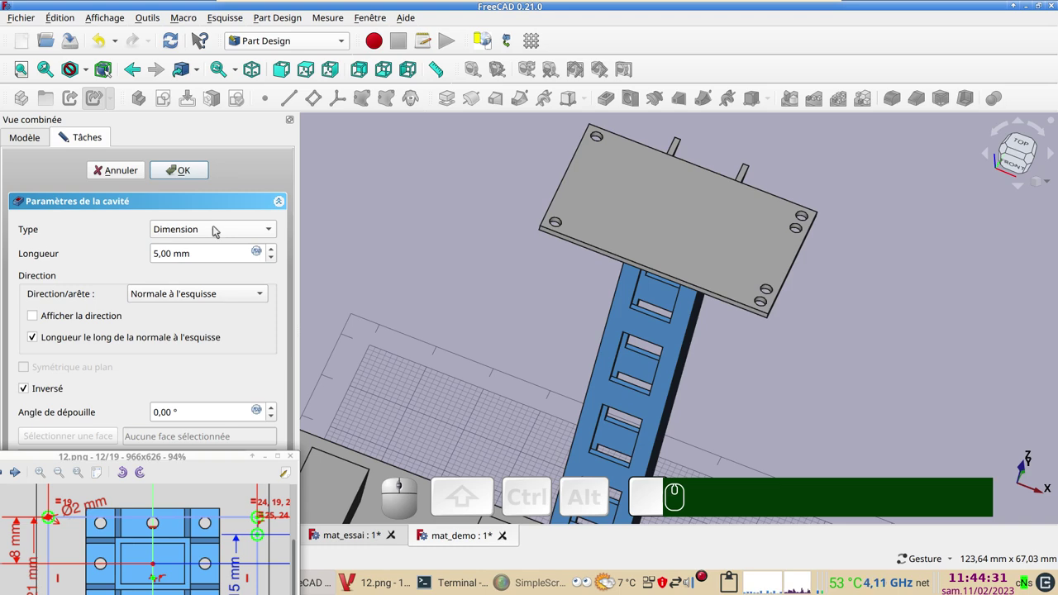
click(218, 228)
click(208, 251)
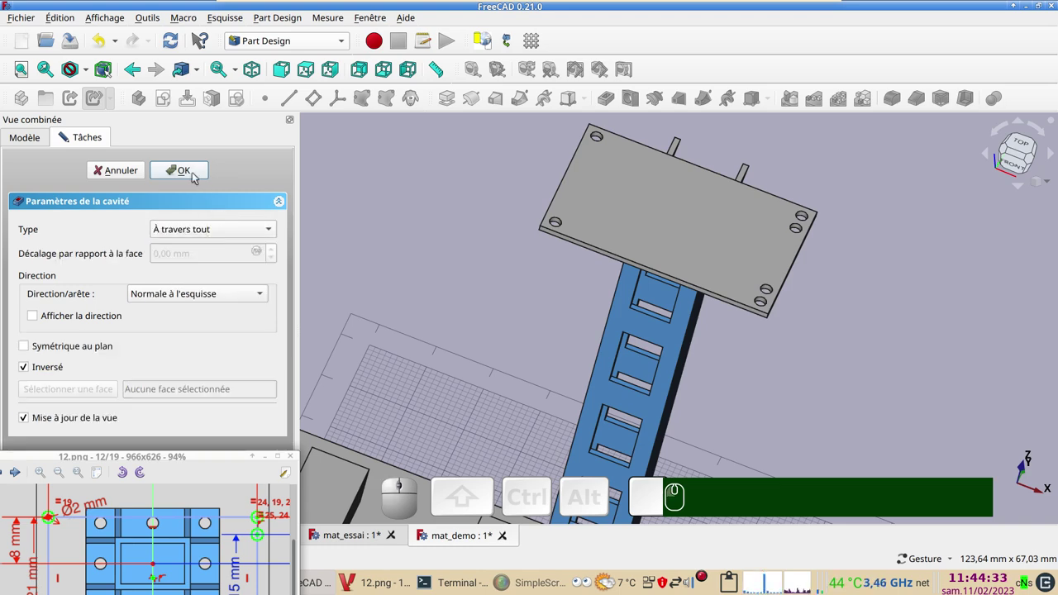
click(193, 175)
drag(523, 351, 547, 354)
drag(794, 377, 797, 361)
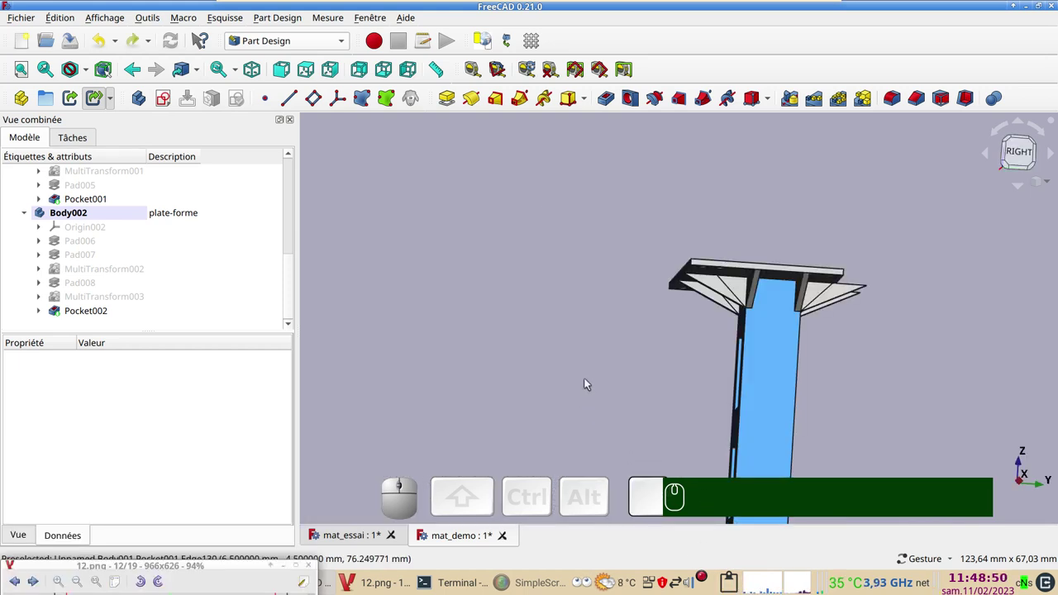
- Orbit the model to inspect the plate from below
drag(572, 304, 716, 307)
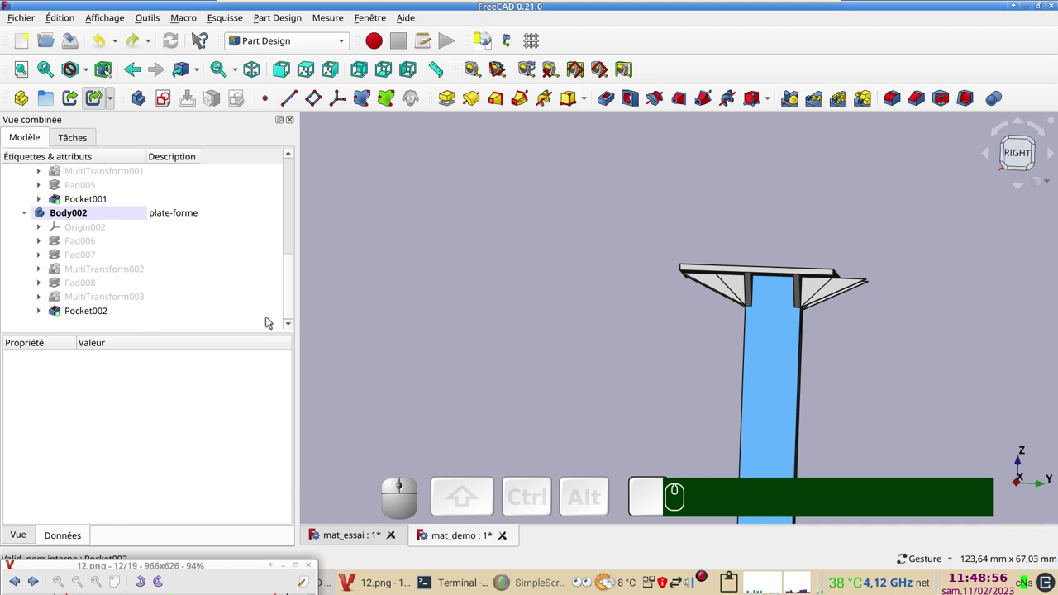
drag(558, 284, 685, 329)
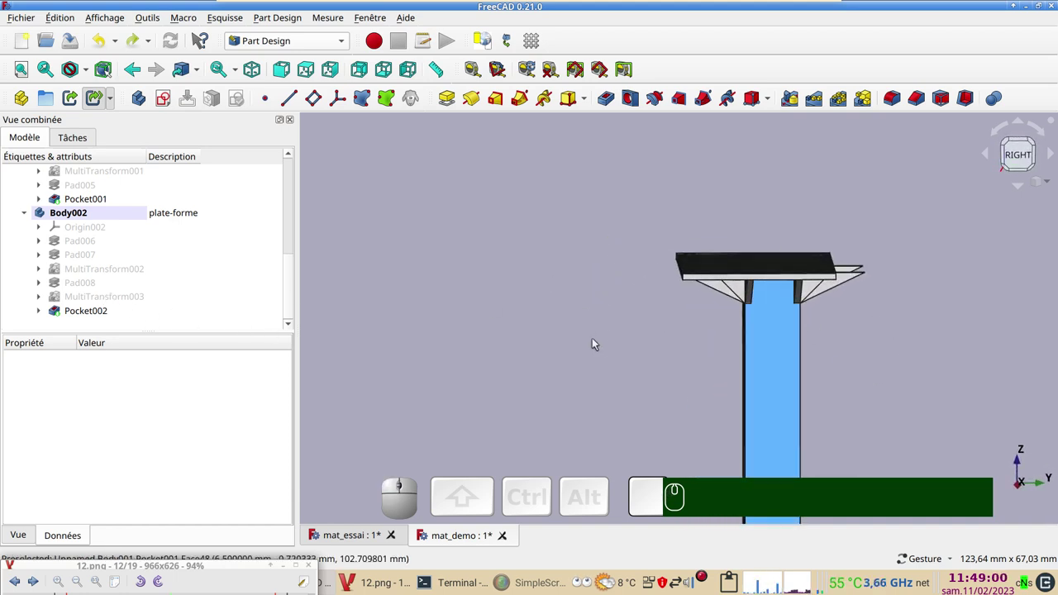
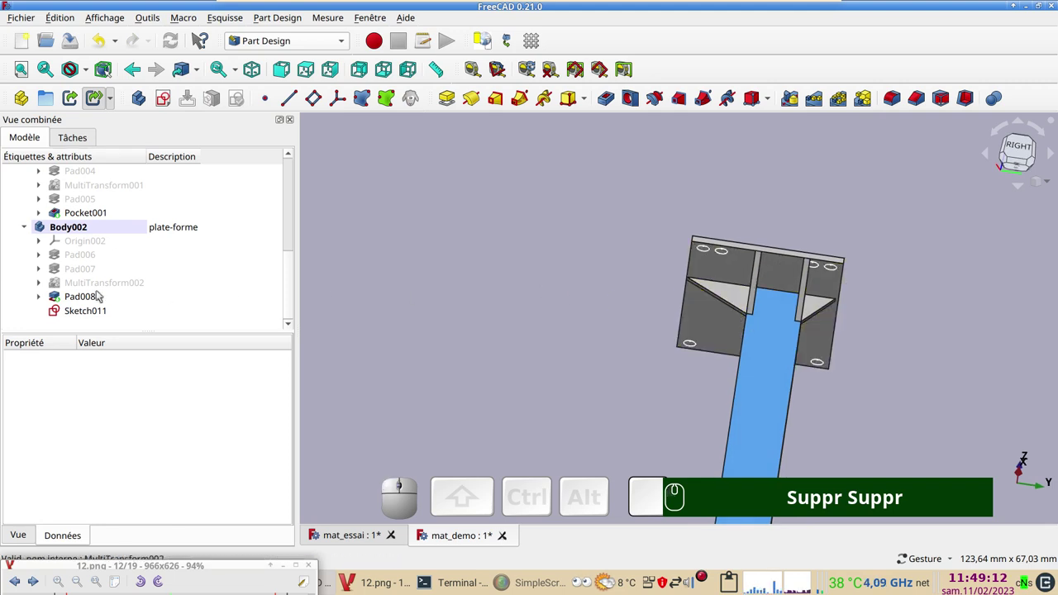
- Mirror gusset Pad008 across the vertical sketch axis to create Mirrored006
click(83, 299)
drag(616, 285, 817, 195)
click(795, 103)
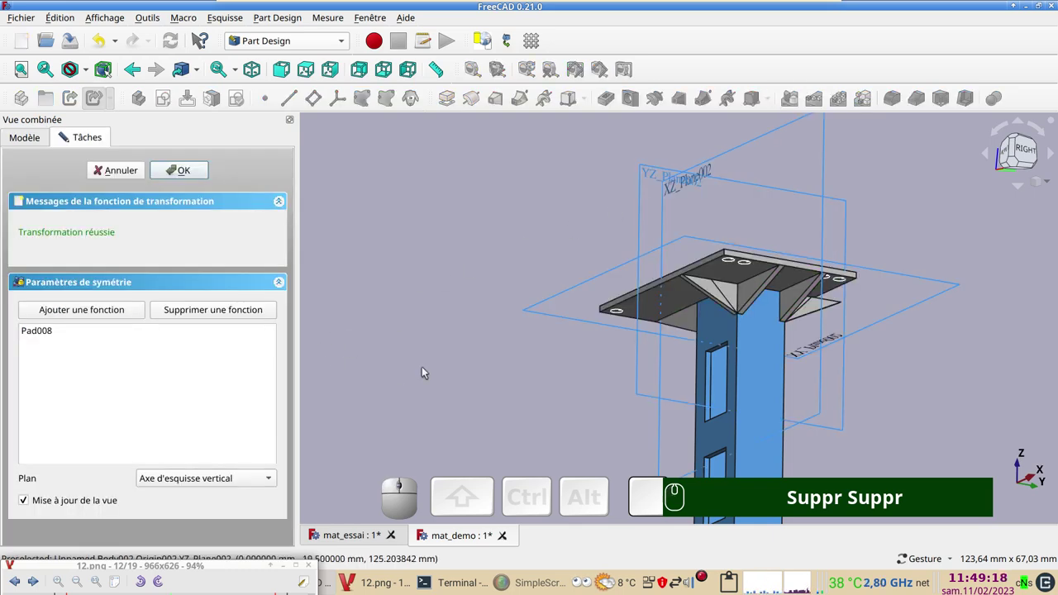
drag(451, 248, 256, 457)
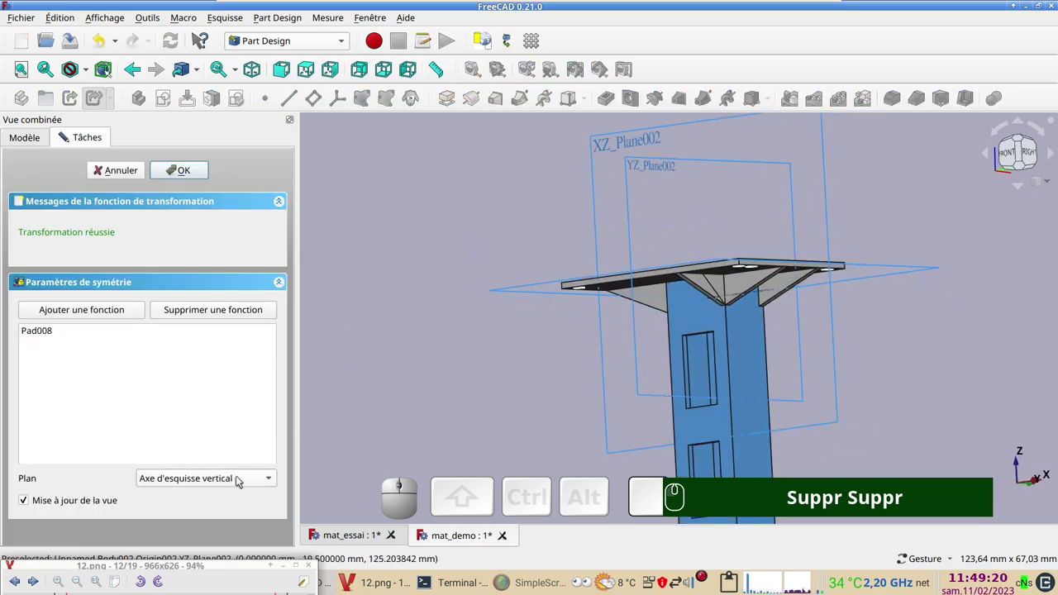
drag(455, 282, 287, 492)
click(258, 482)
click(219, 562)
click(658, 215)
drag(446, 377, 220, 222)
click(196, 180)
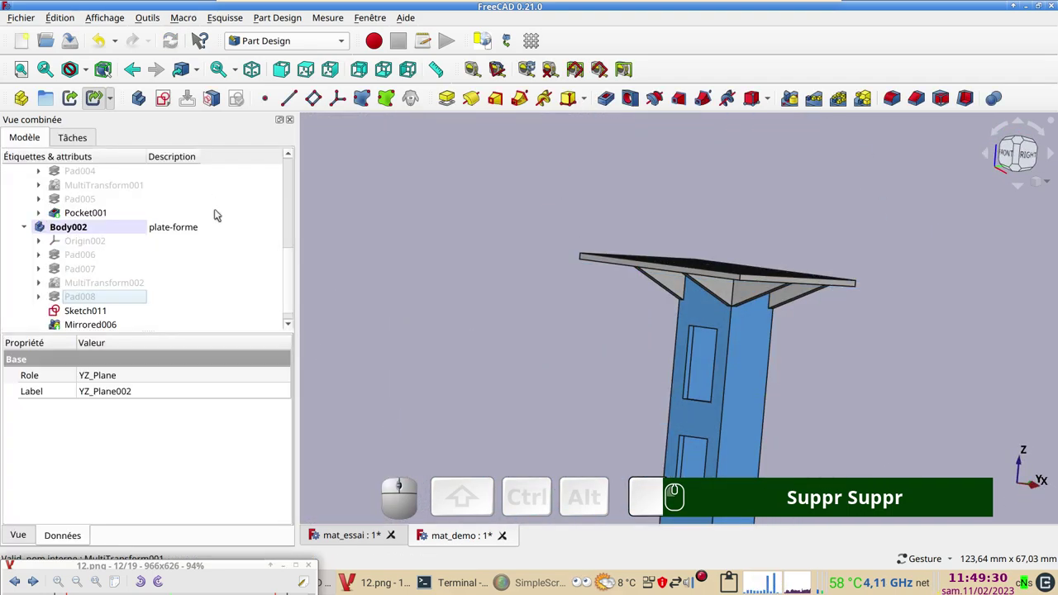
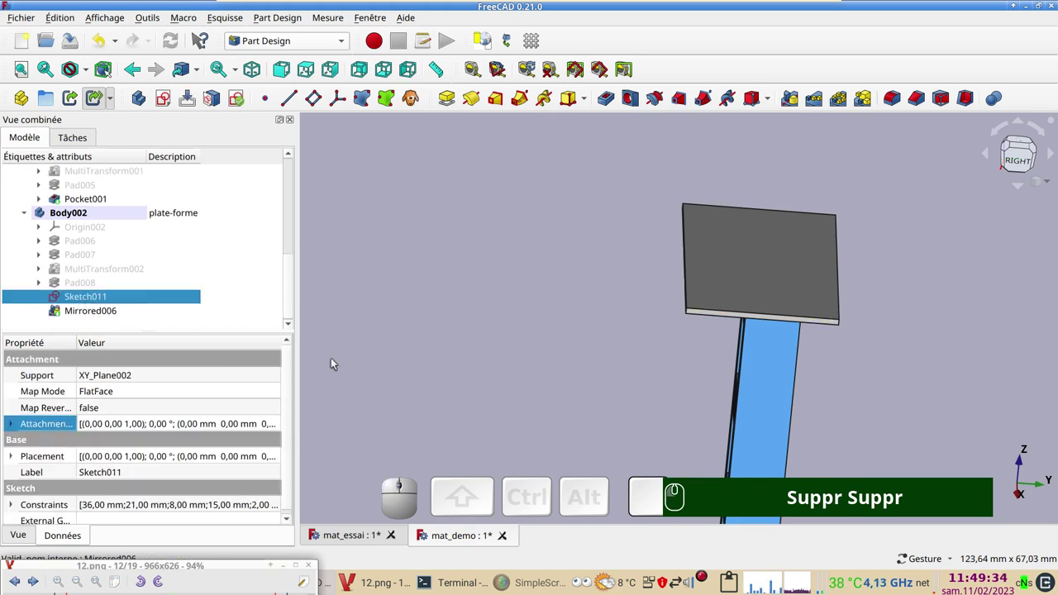
- Pocket Sketch011 again, reversed and through all, so the holes pierce the gusseted plate
click(603, 105)
click(44, 395)
click(202, 236)
click(200, 250)
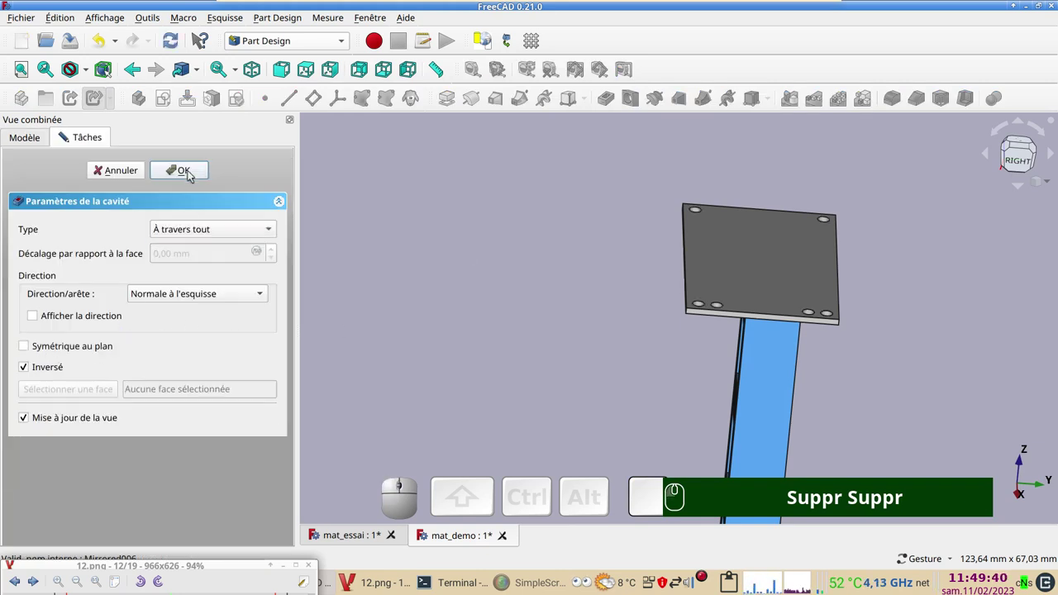
click(194, 170)
drag(567, 402, 513, 328)
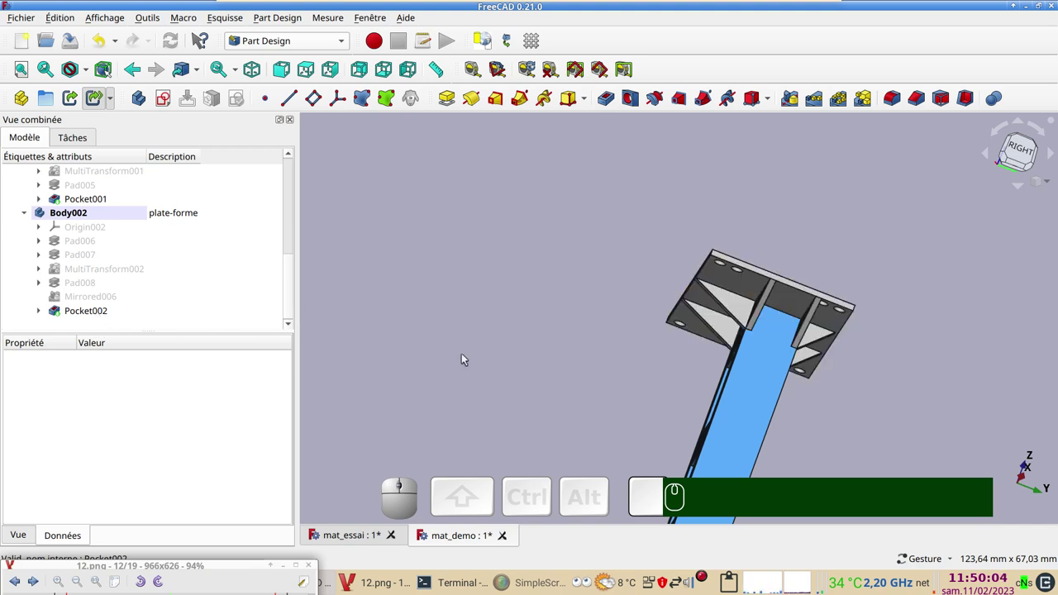
drag(590, 263, 676, 267)
click(750, 248)
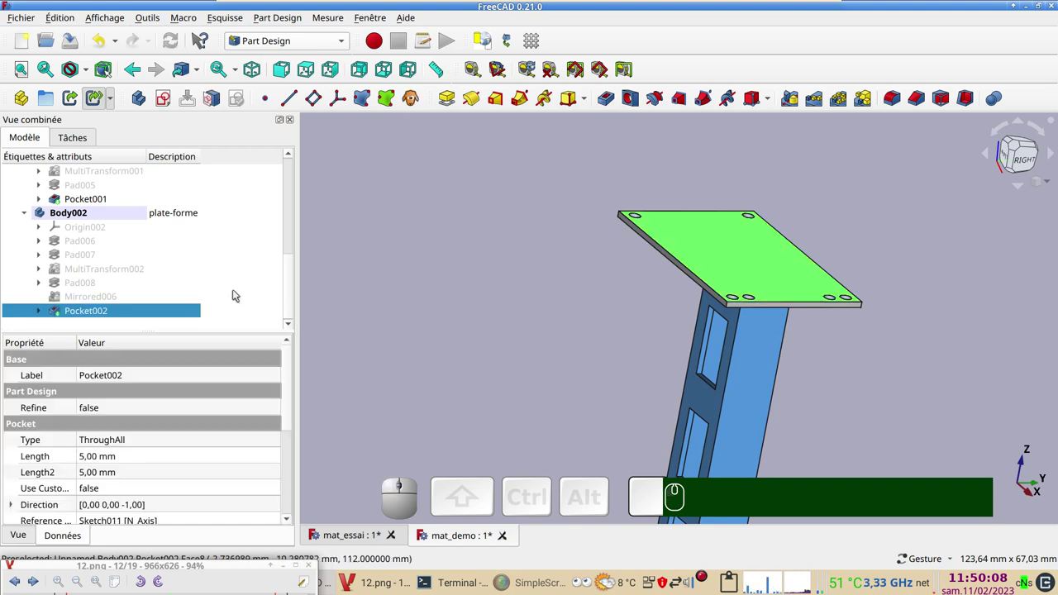
key(ctrl+d)
click(206, 341)
click(454, 202)
click(687, 403)
click(158, 172)
click(490, 370)
drag(548, 394, 489, 394)
drag(501, 404, 599, 414)
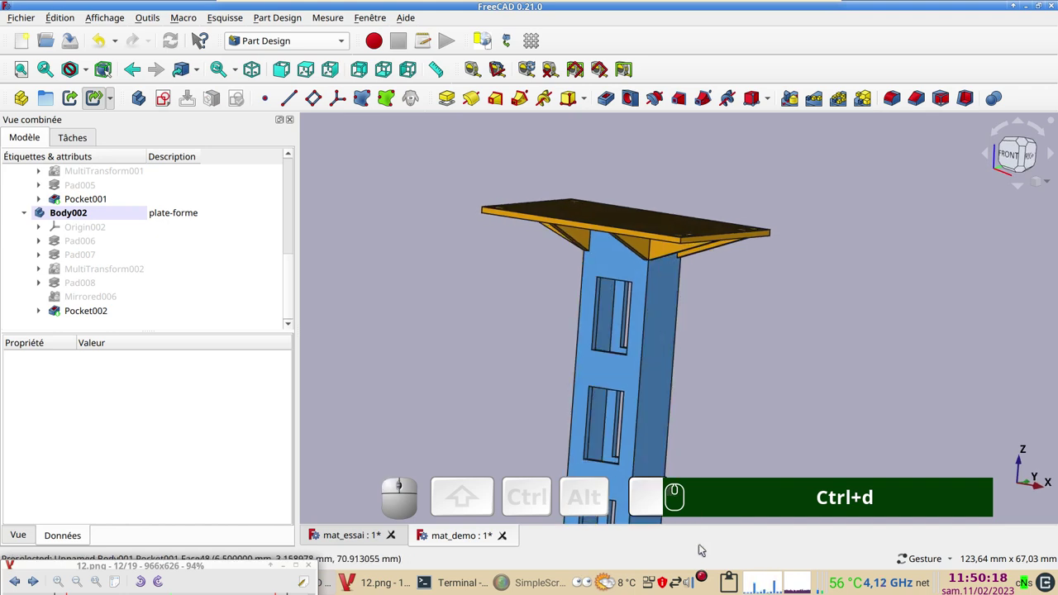